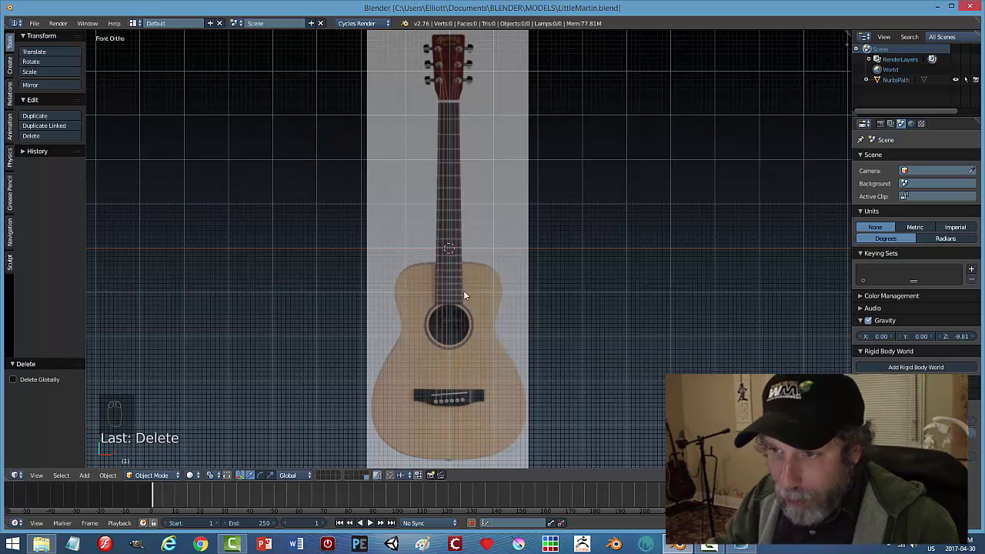
Add a path curve, rotate it 90° upright and lower it onto the middle of the guitar body.
middle_click(511, 293)
drag(511, 293, 510, 266)
key(shift+a)
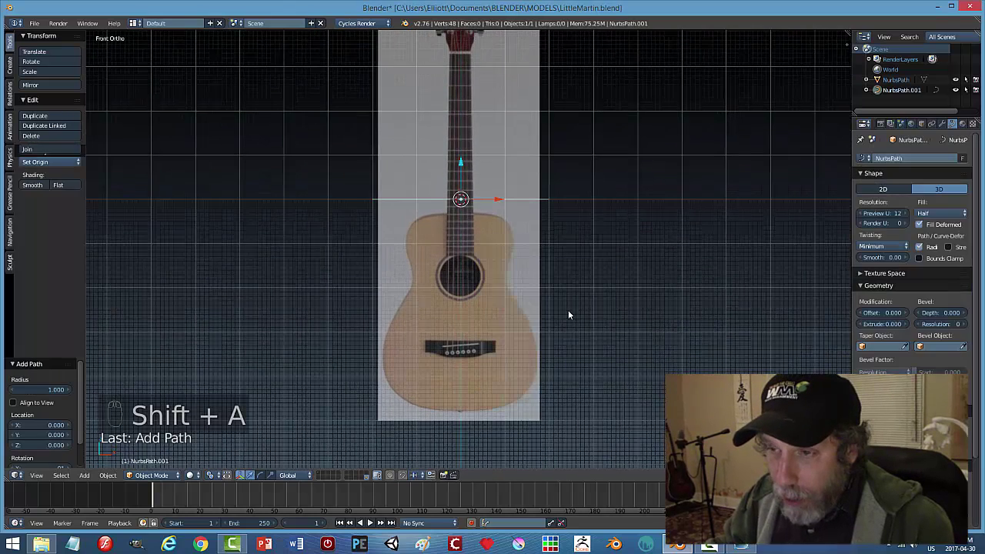
key(r)
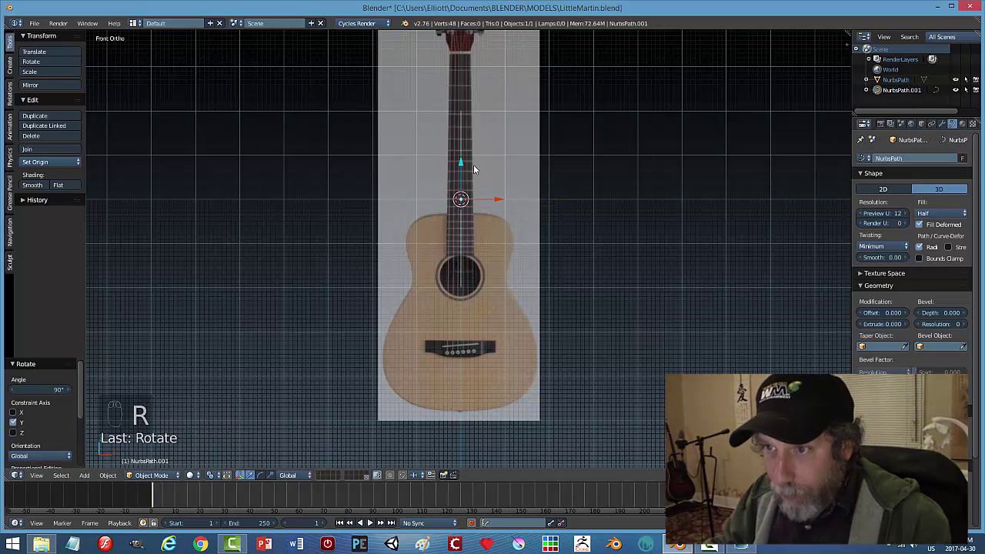
click(463, 163)
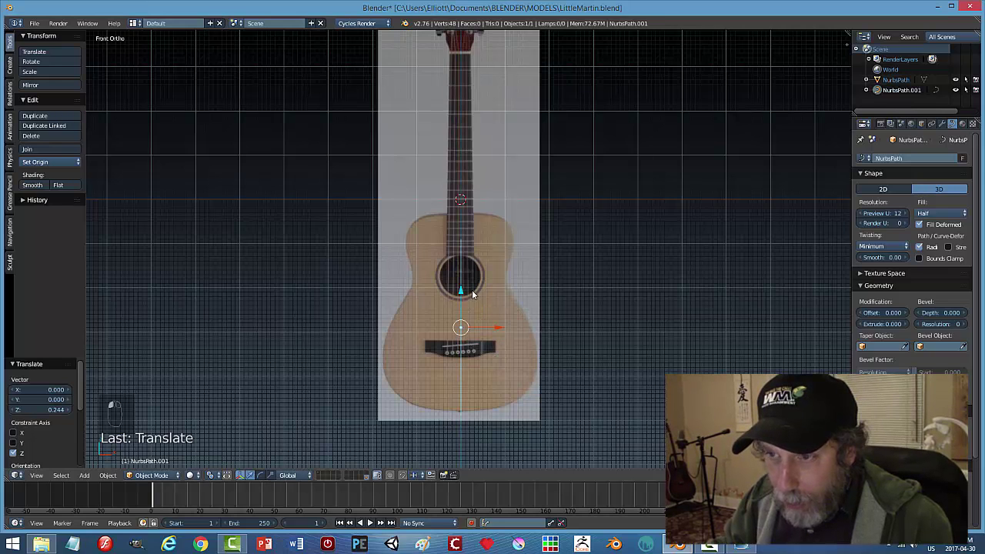
click(466, 293)
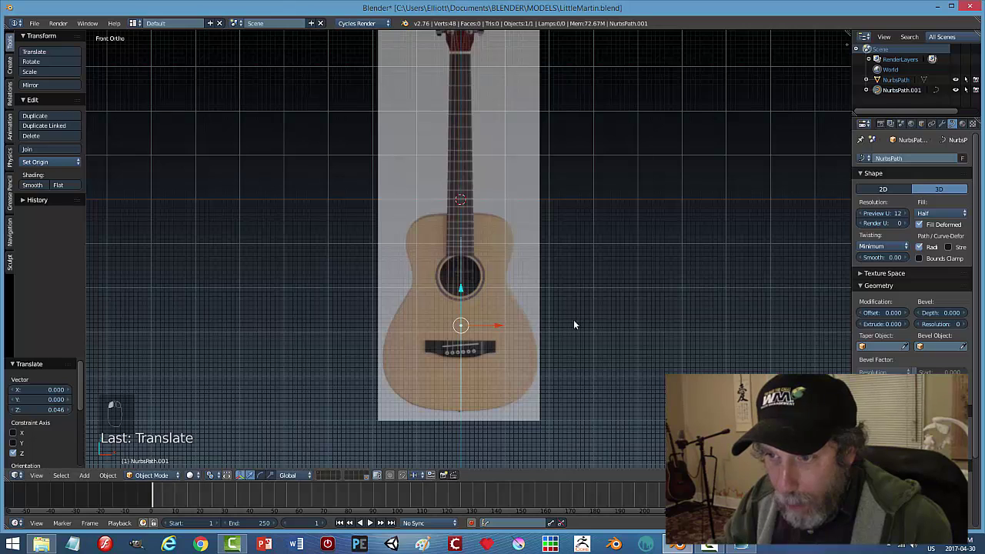
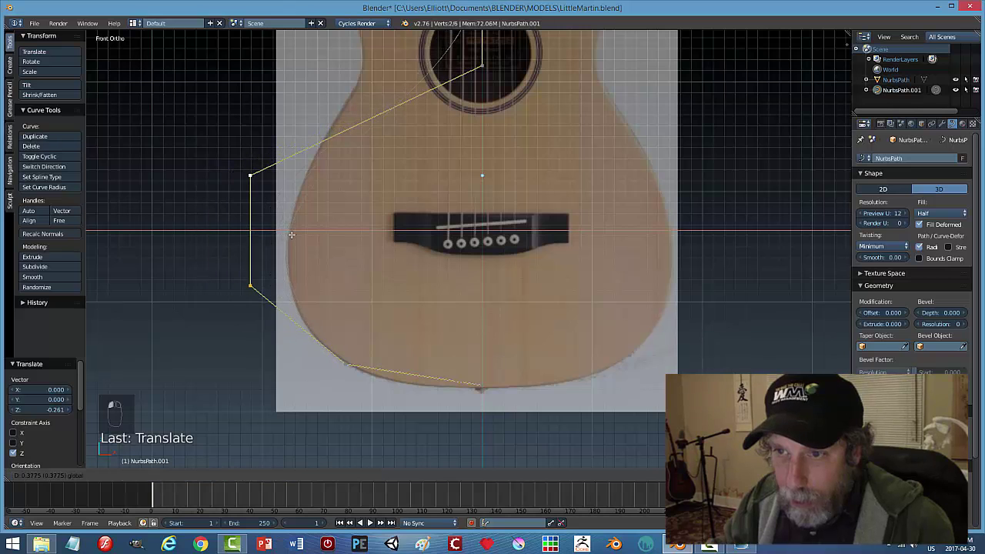
Reveal the Background Images settings in the view properties sidebar to fade the reference.
key(n)
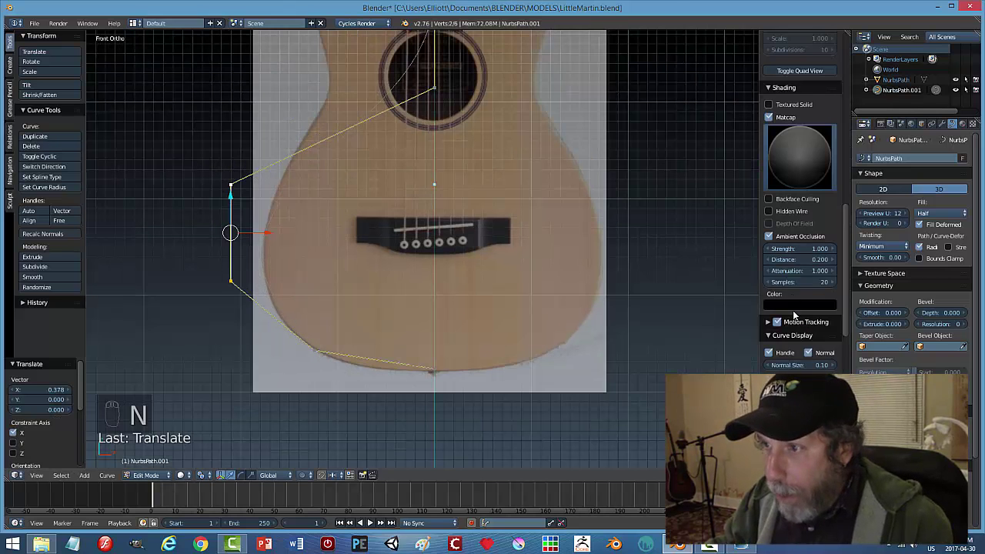
click(847, 217)
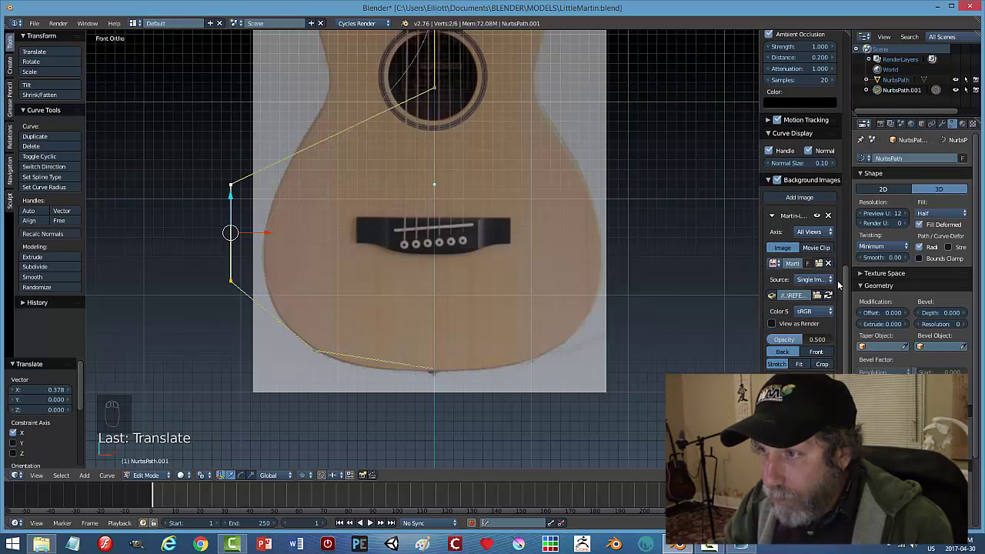
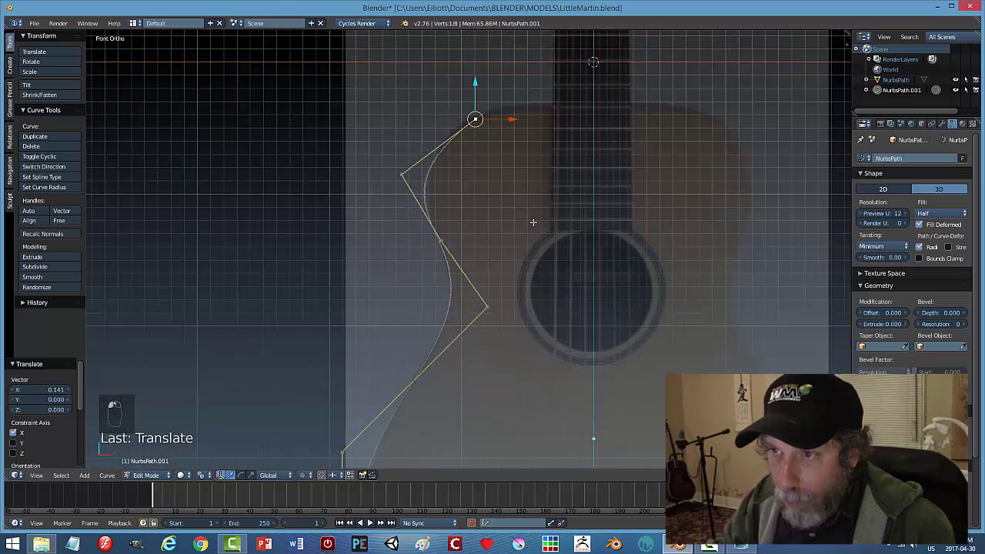
Extrude a new top point up to the neck so the curve follows the whole left outline.
key(g)
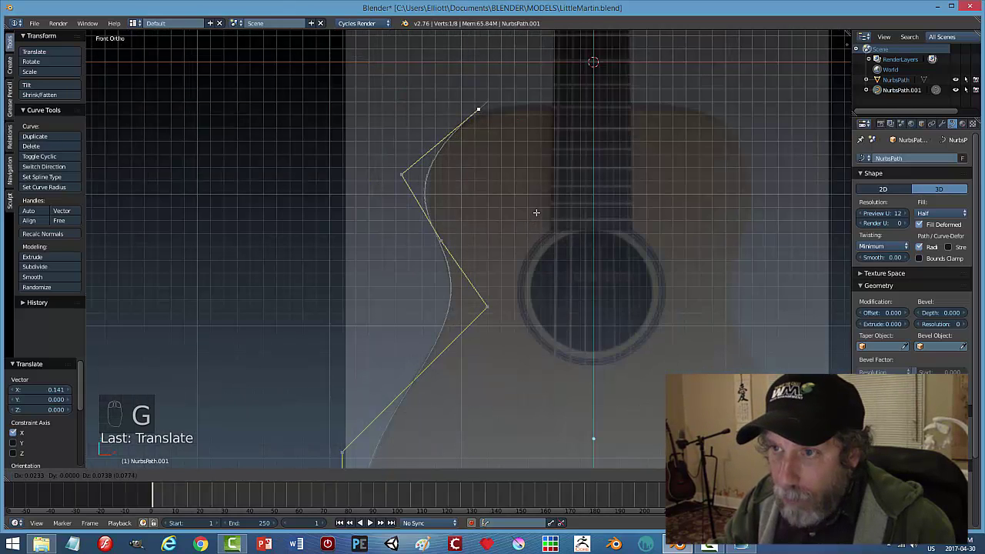
key(e)
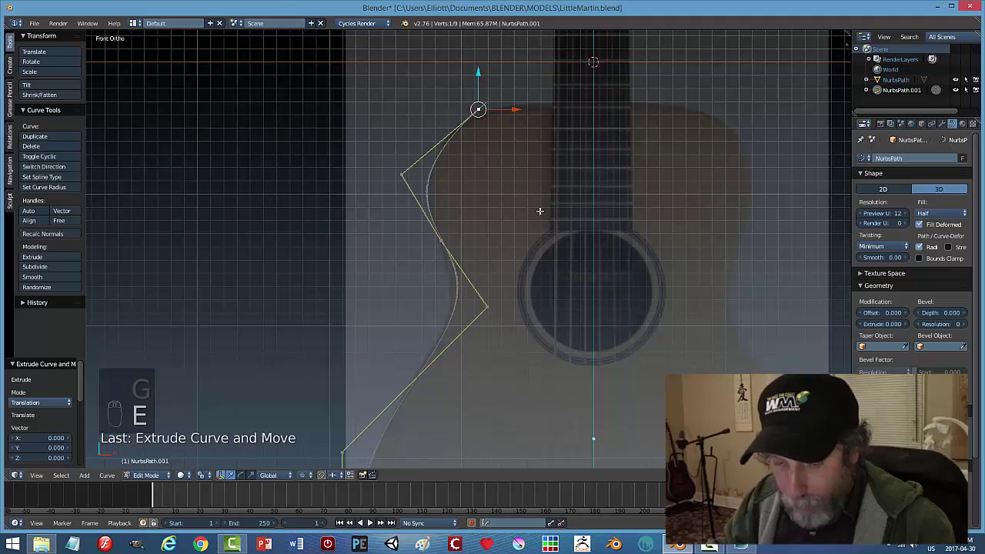
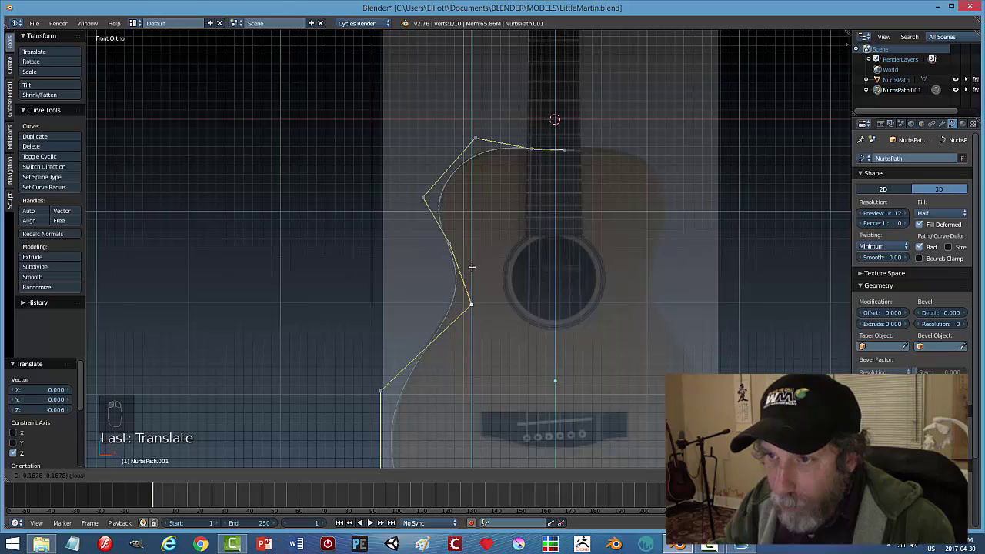
key(a)
key(Tab)
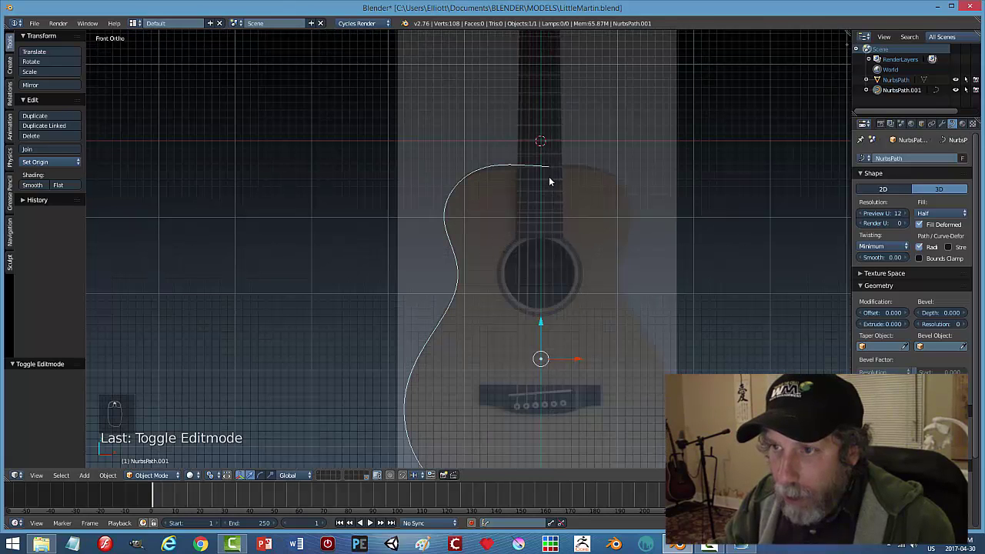
Move the outline's top and bottom end points onto the guitar's centre line.
key(Tab)
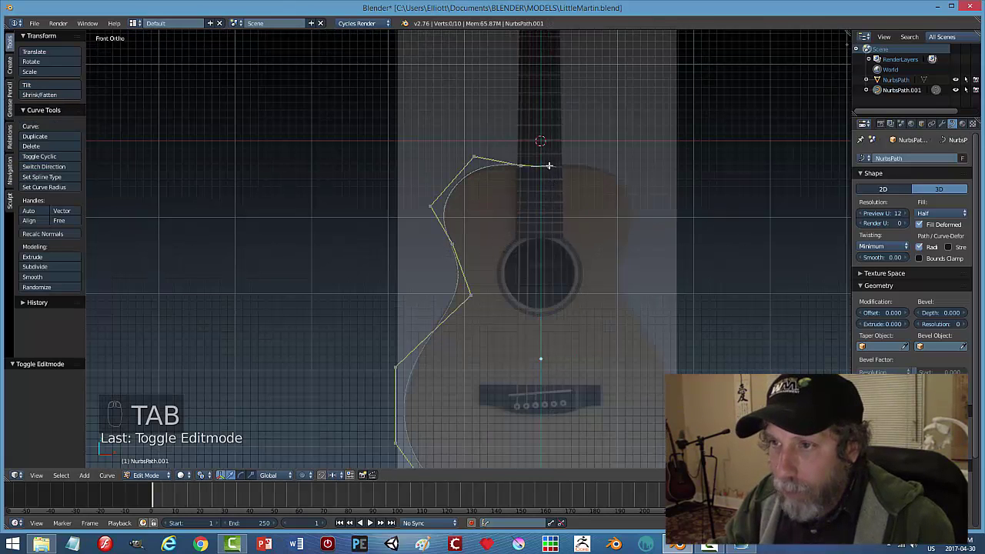
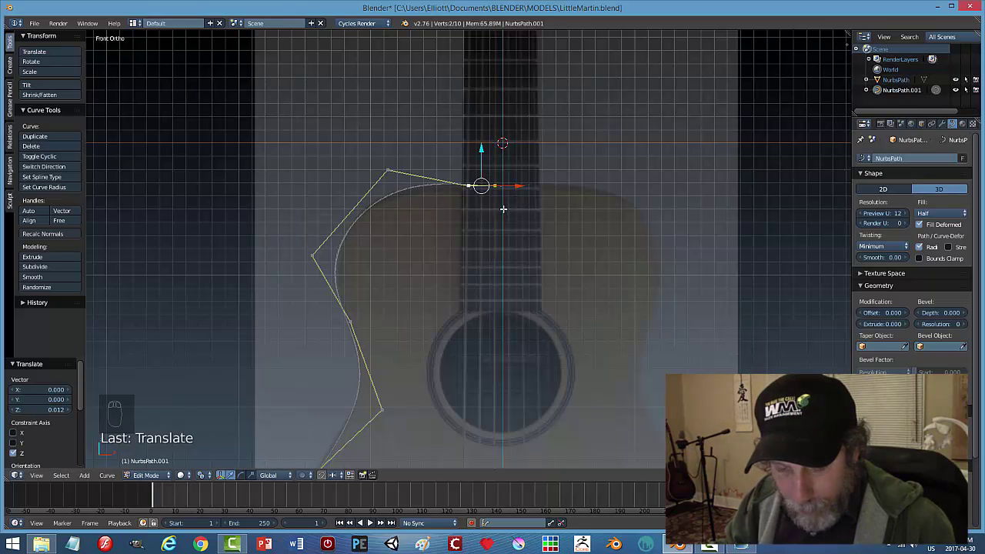
key(s)
key(Tab)
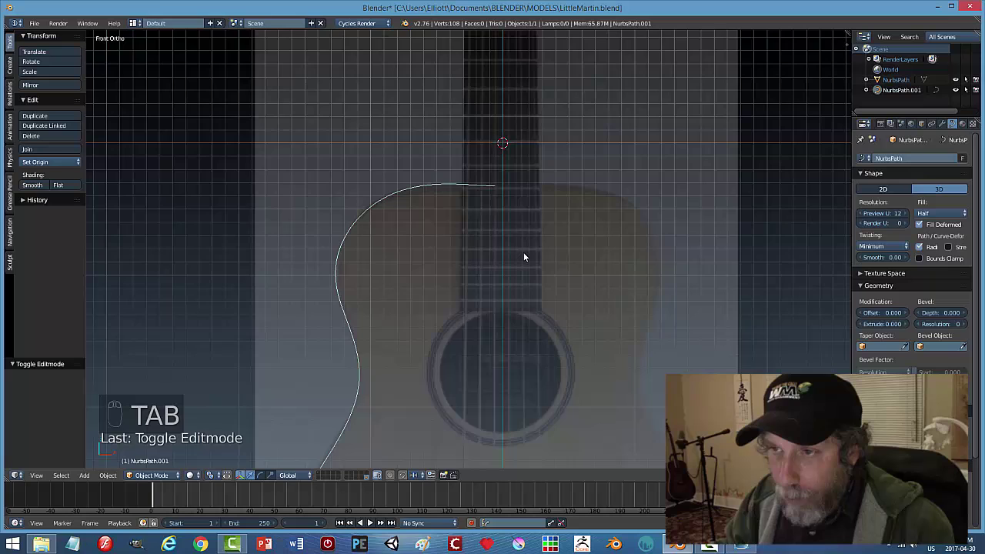
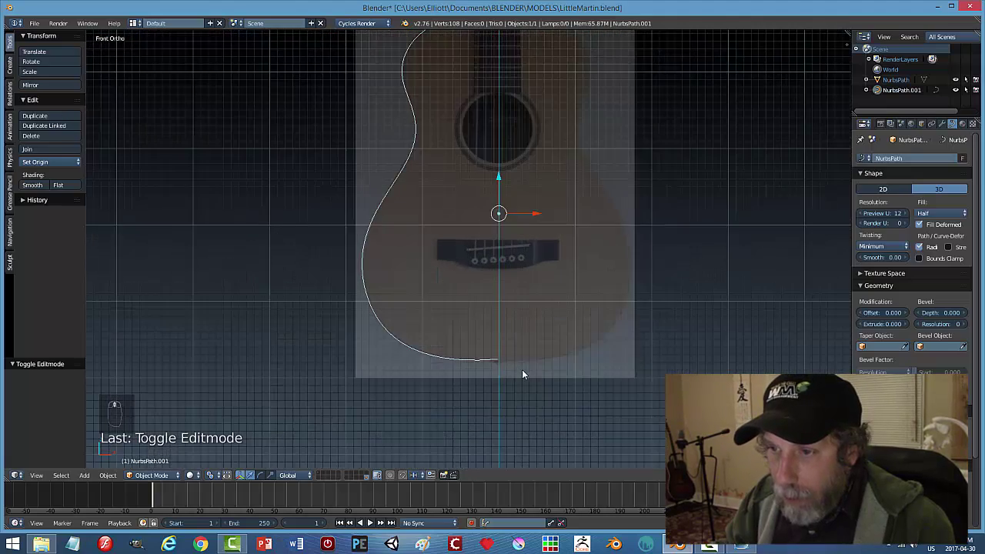
key(Tab)
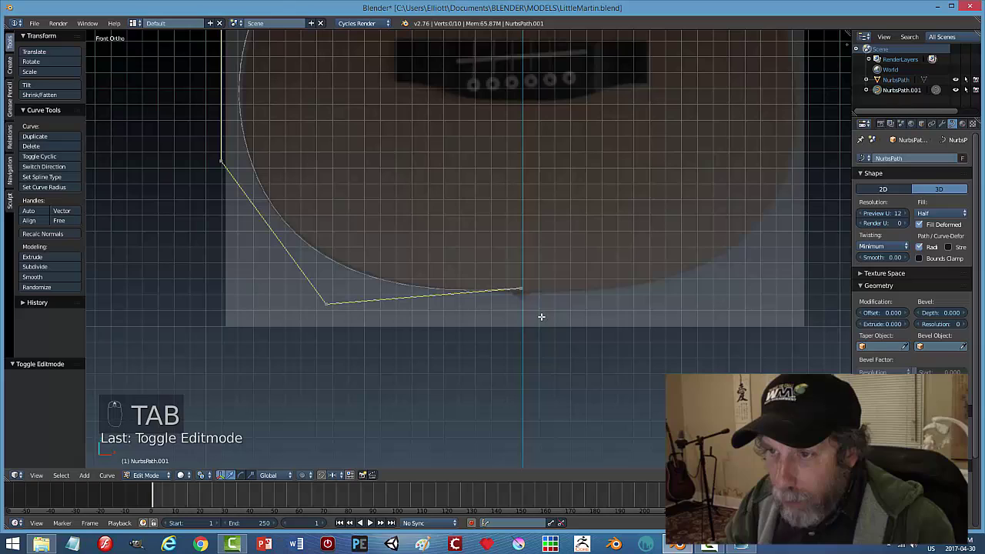
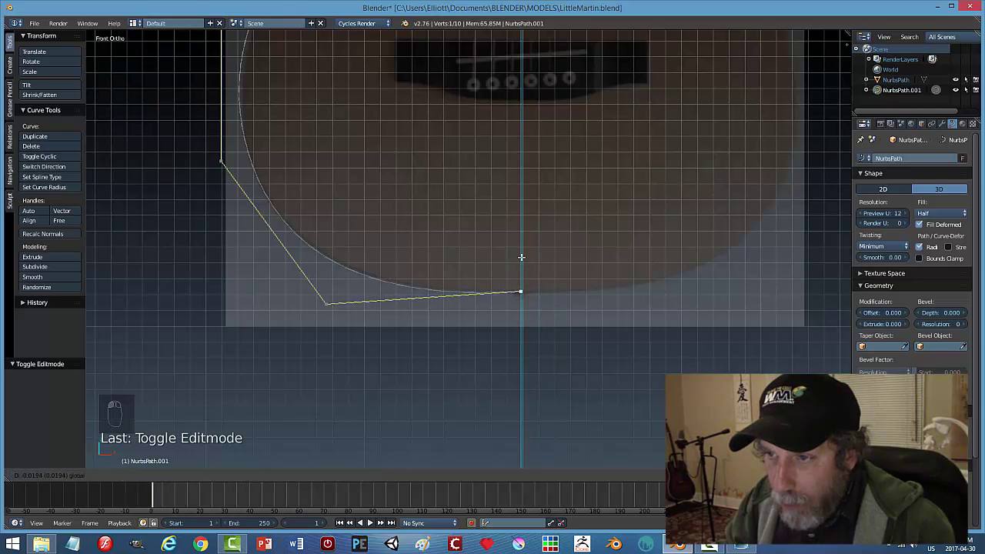
key(a)
key(Tab)
Duplicate the half-body outline for the right side.
middle_click(581, 313)
drag(568, 333, 593, 294)
key(shift+d)
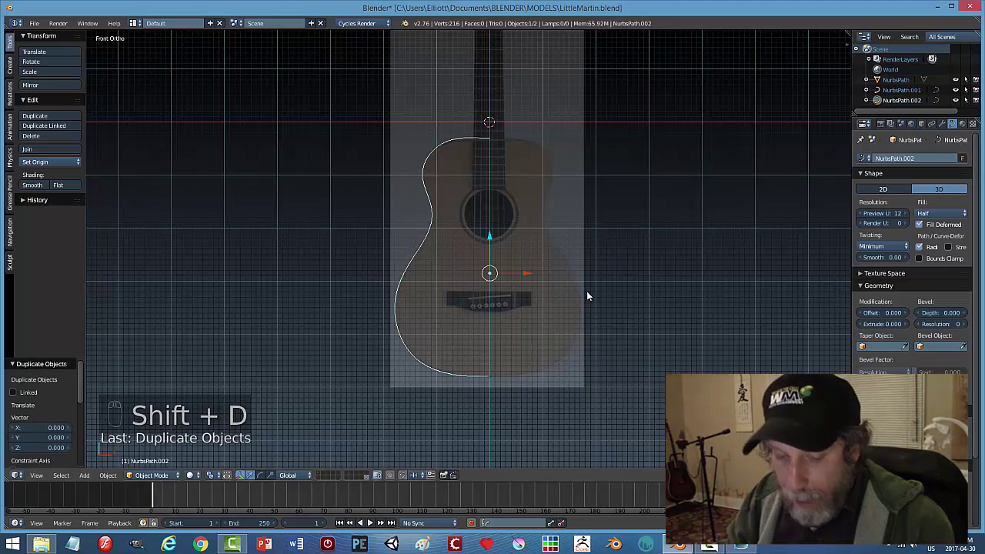
Rotate the copy -180° to mirror it and set its top end point to meet the left half.
key(r)
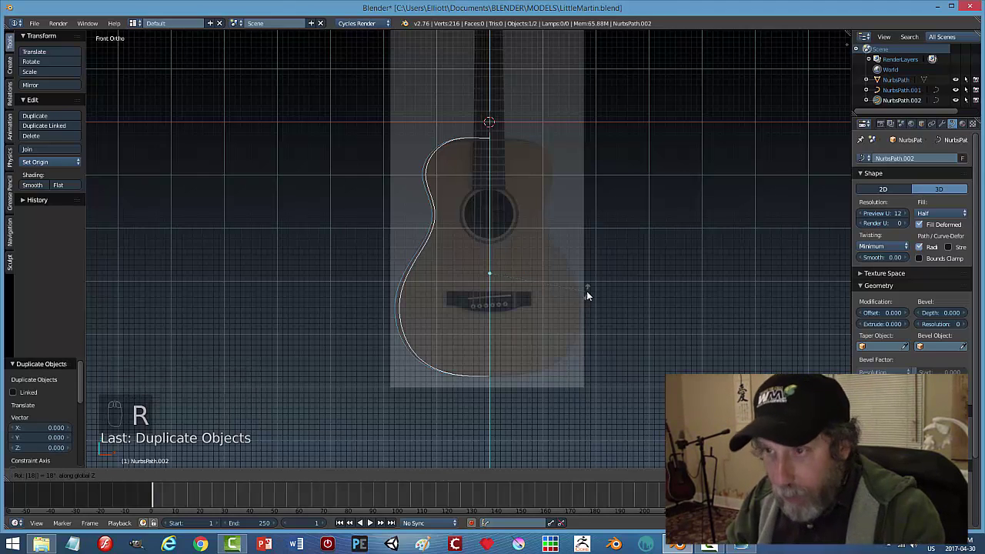
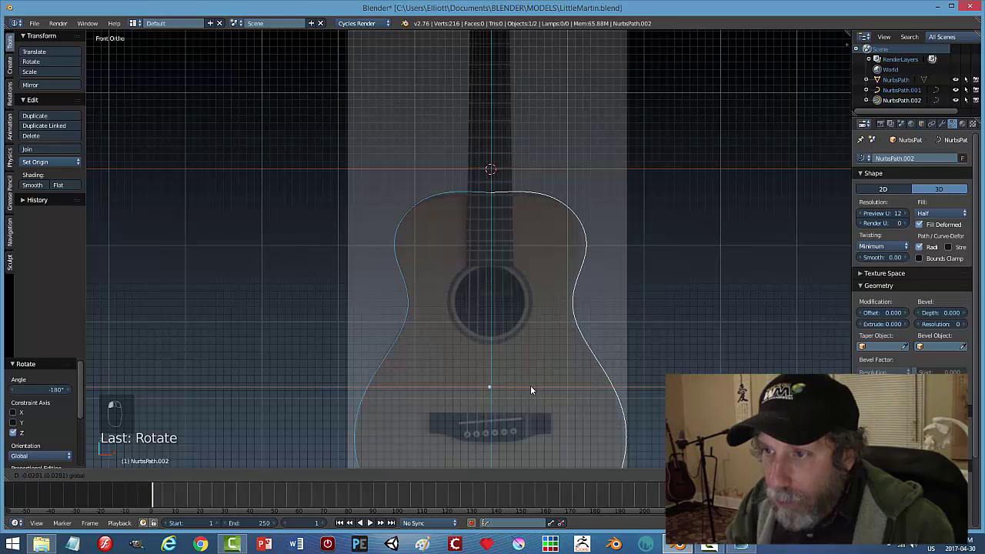
drag(554, 367, 567, 339)
click(558, 314)
key(Tab)
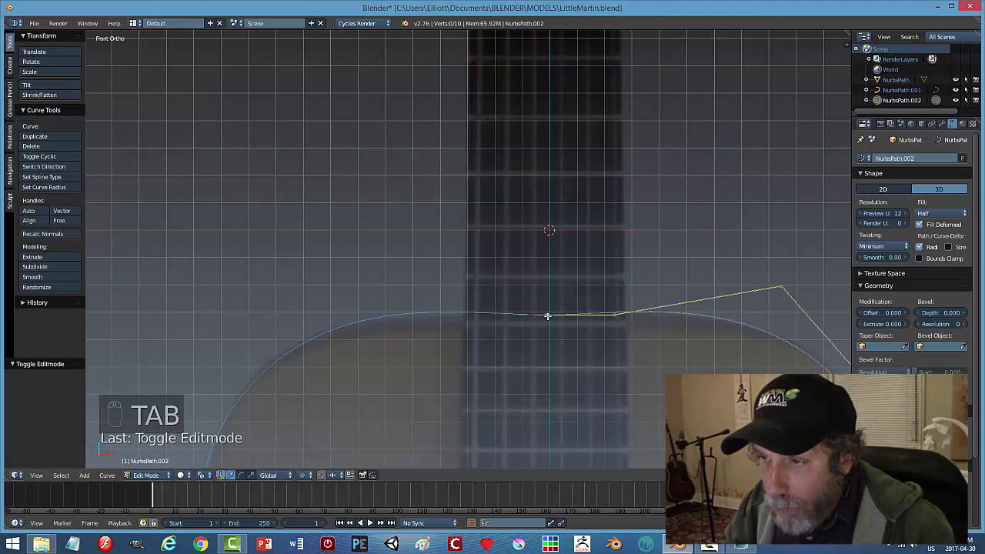
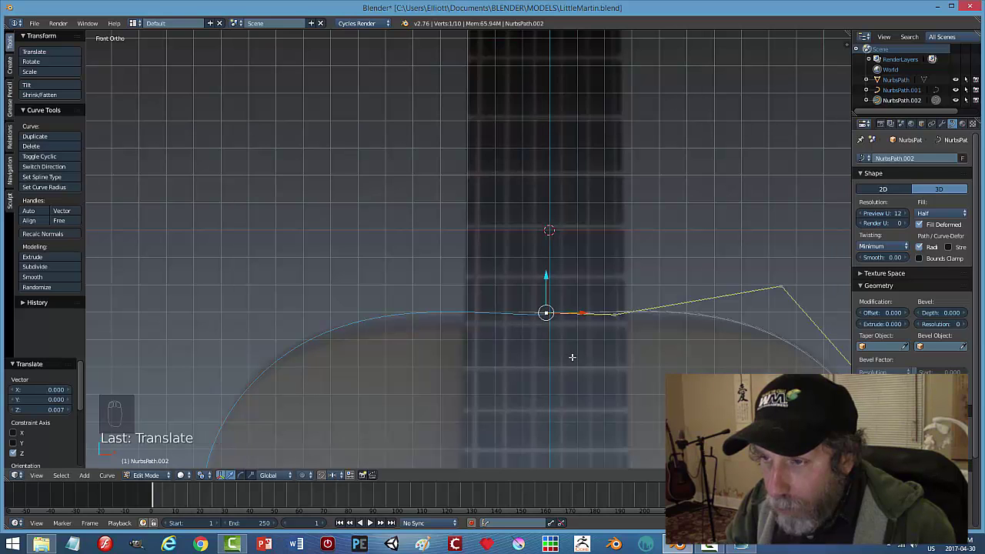
key(a)
key(Tab)
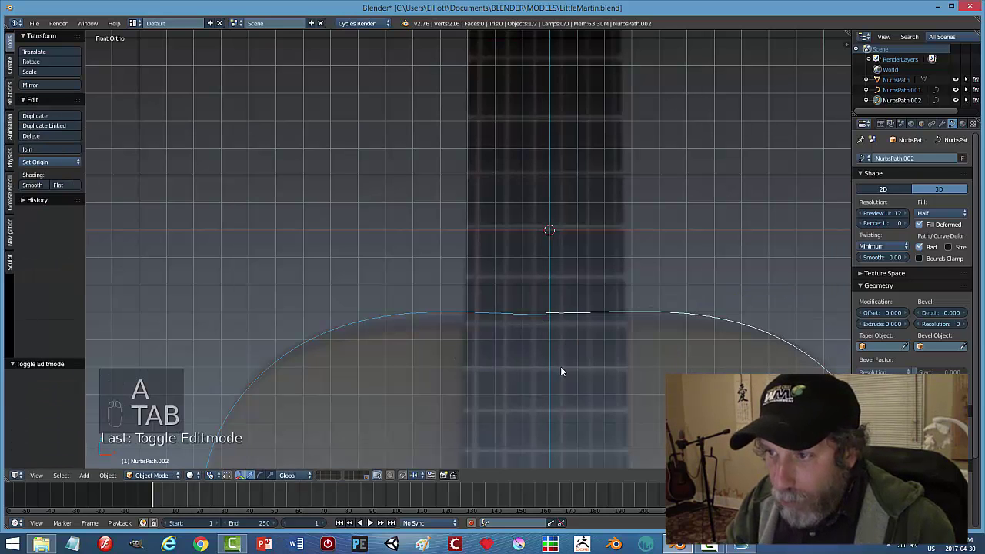
Adjust the left half's end points so both halves join into a complete body outline.
drag(565, 370, 492, 288)
click(492, 289)
key(Tab)
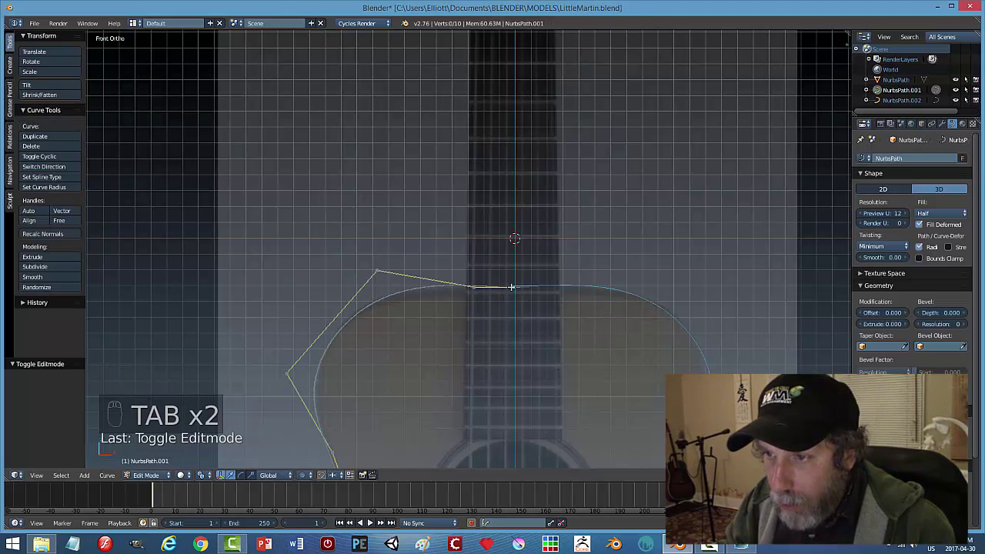
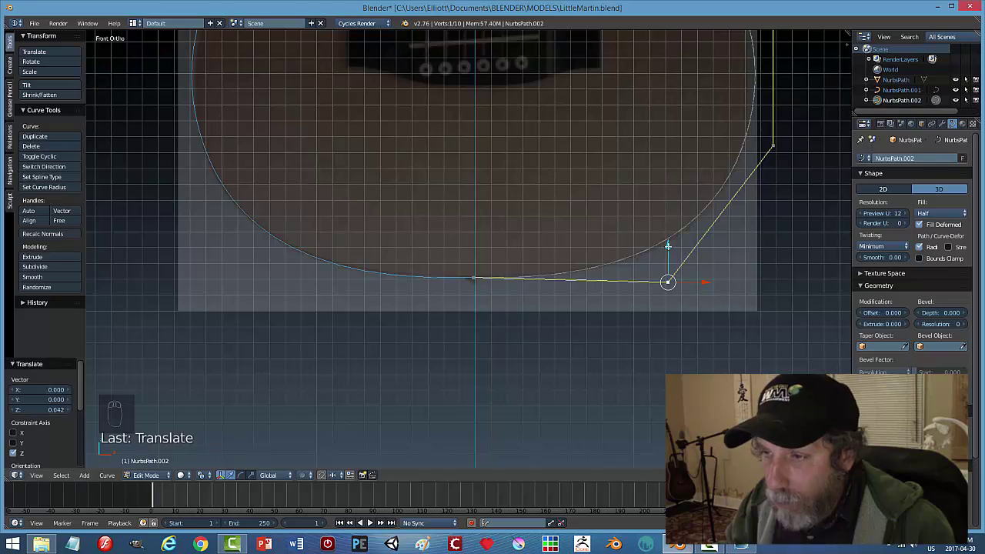
key(Tab)
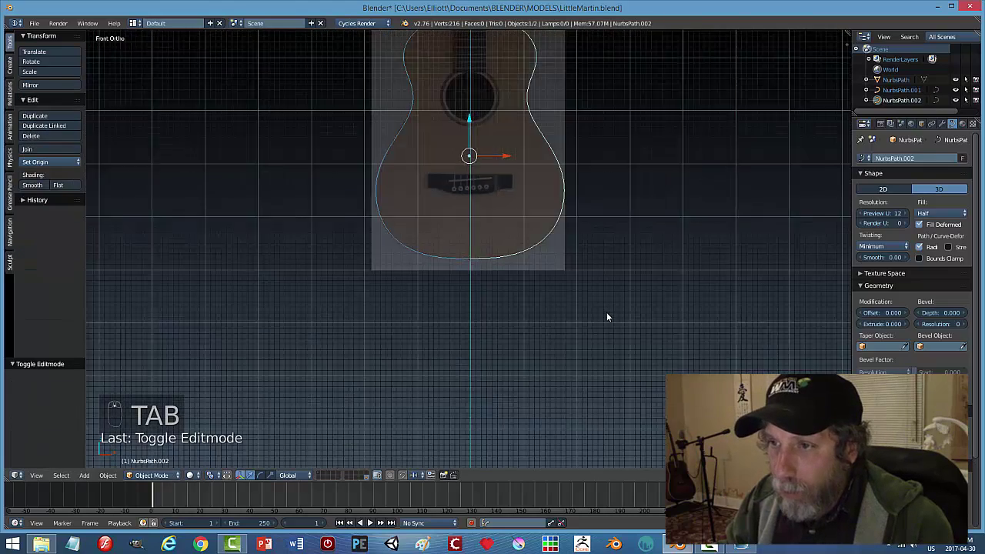
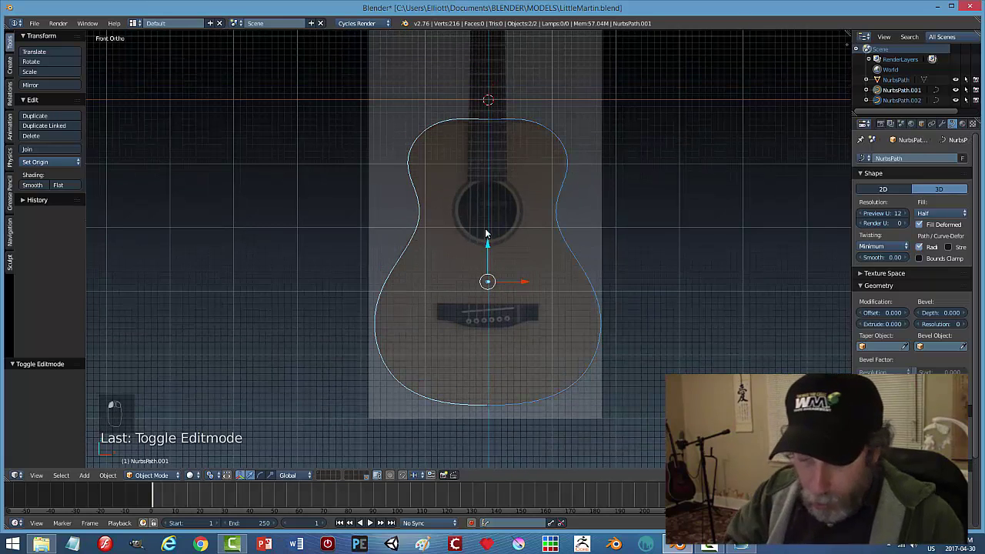
Join both outline halves into one object, convert to mesh and edit its individual vertices.
key(ctrl+j)
key(alt+c)
key(Tab)
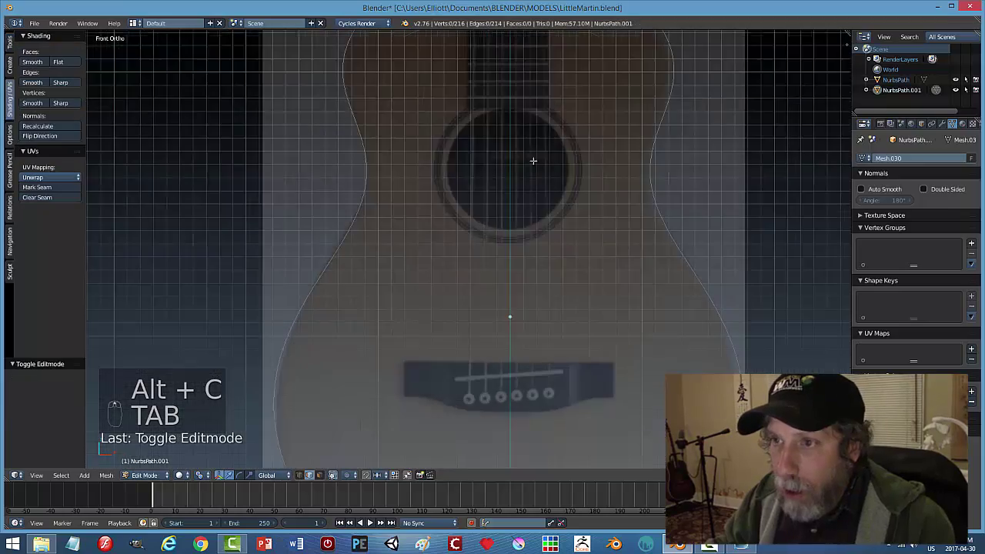
key(ctrl+Tab)
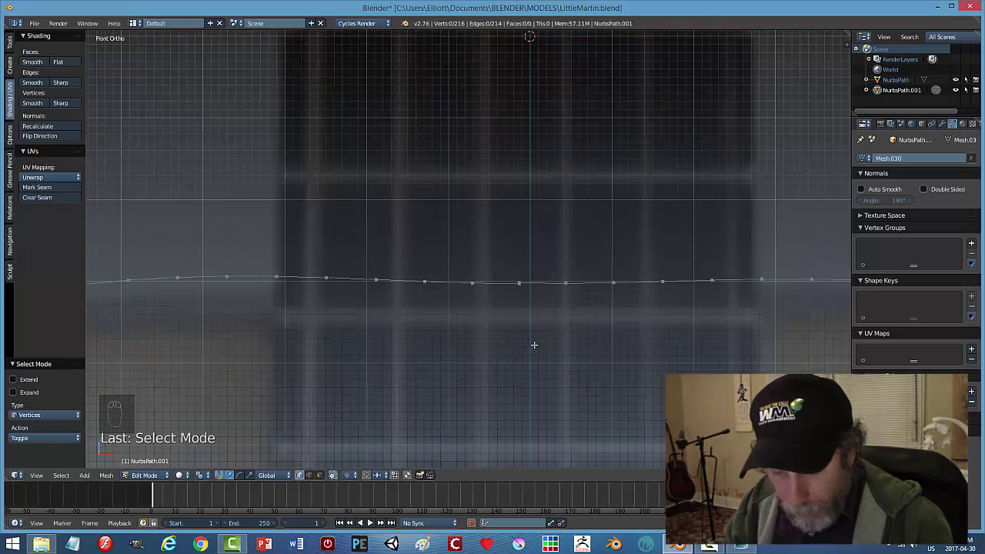
key(b)
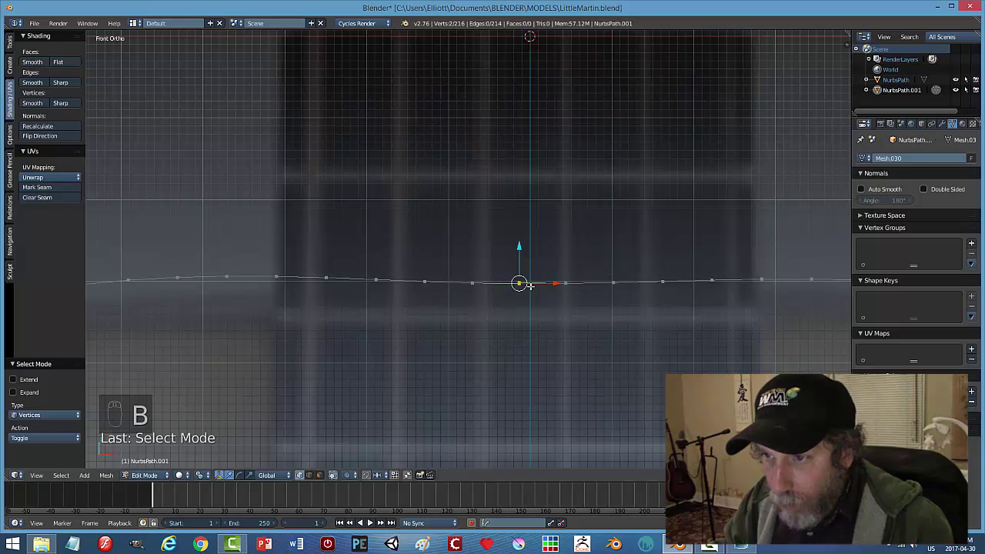
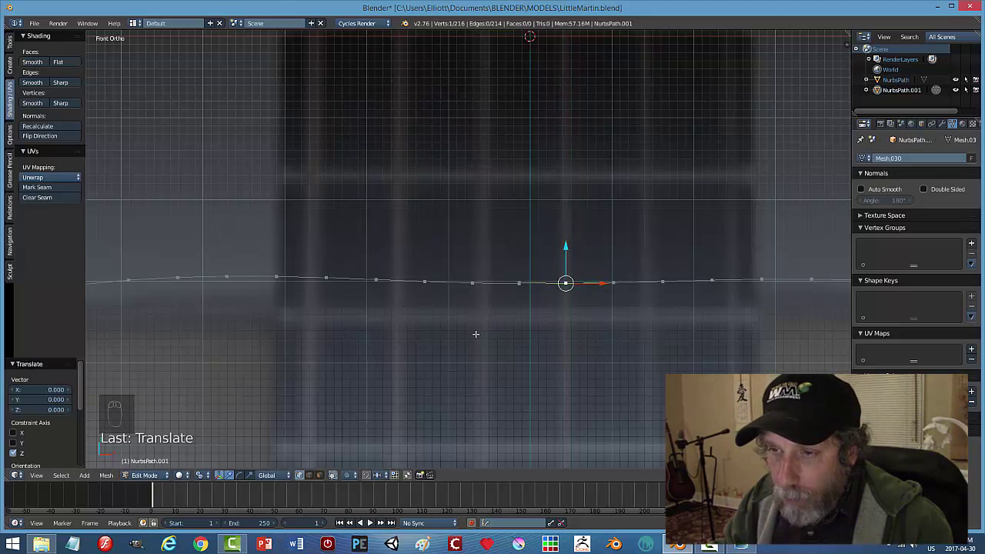
Merge the first overlapping vertex pair at the top centre with Merge At Center.
key(a)
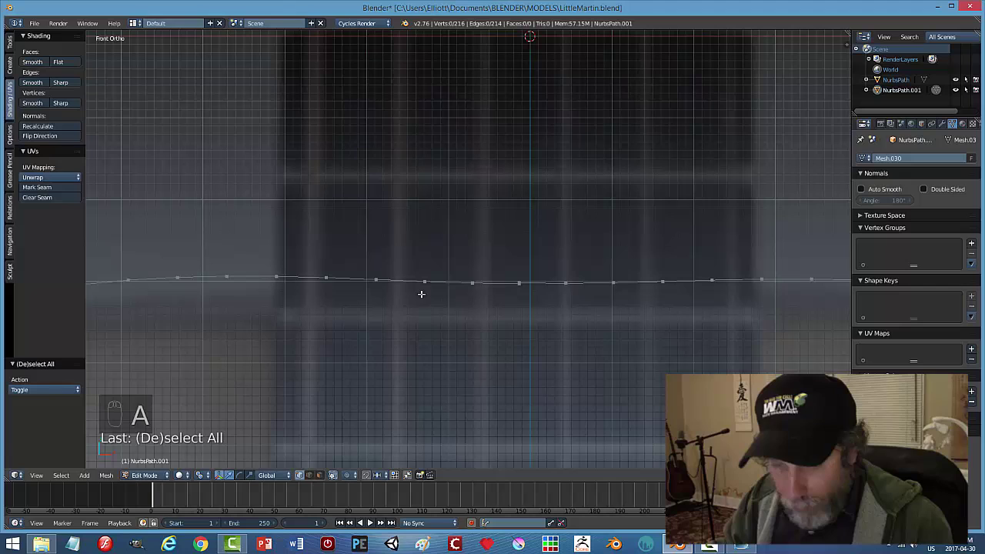
key(b)
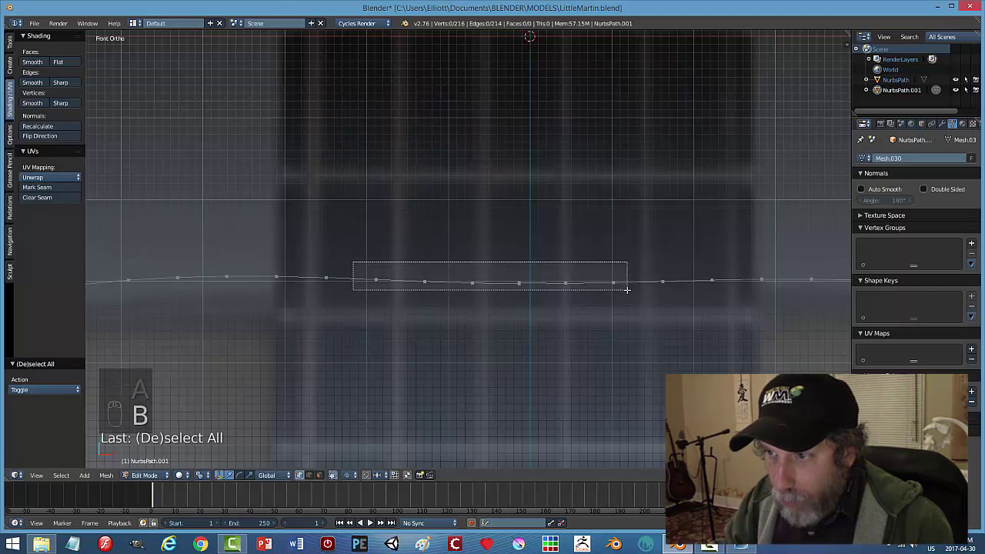
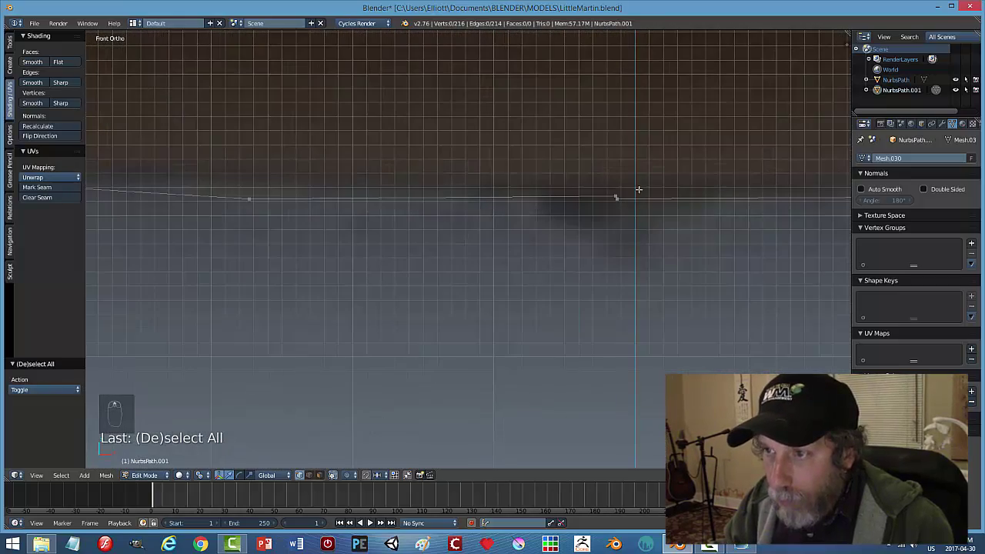
key(b)
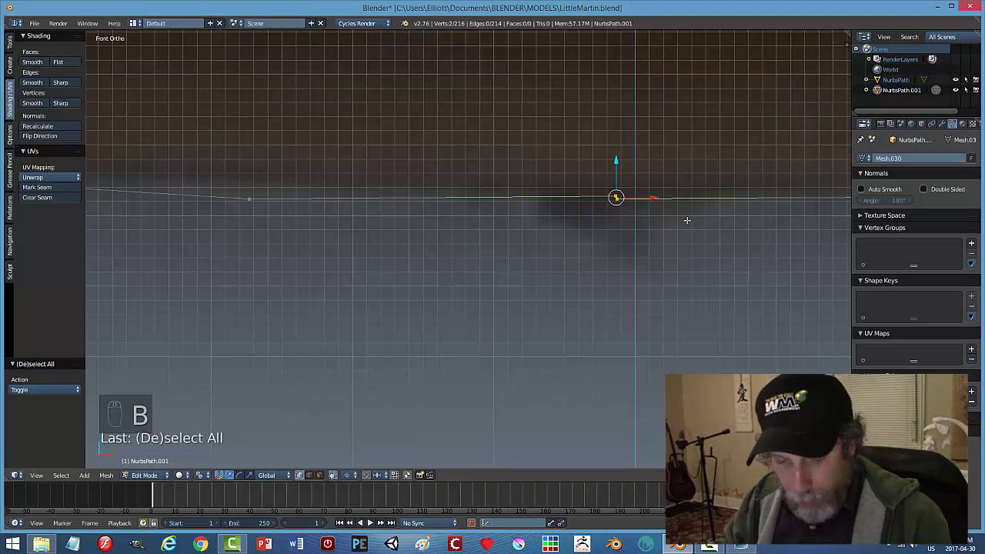
key(alt+m)
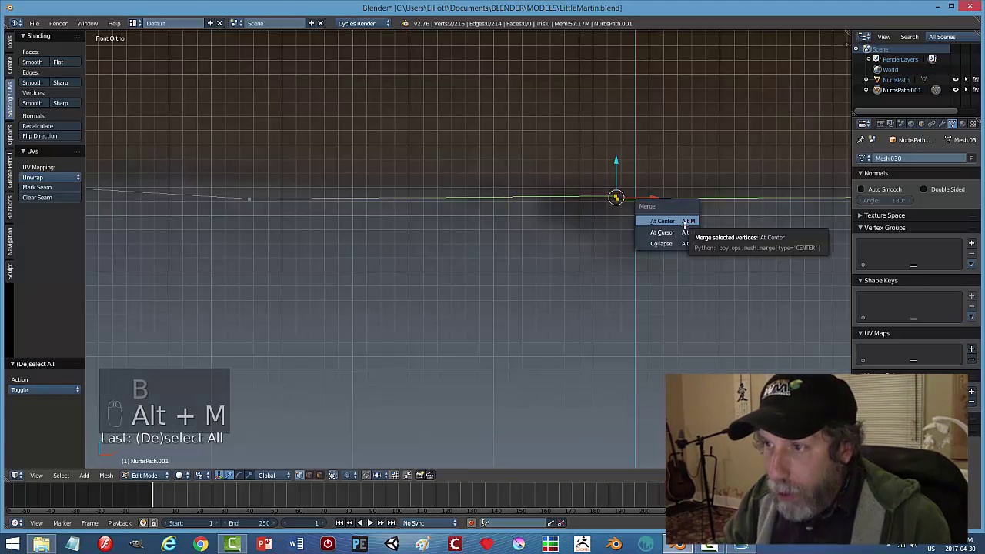
key(a)
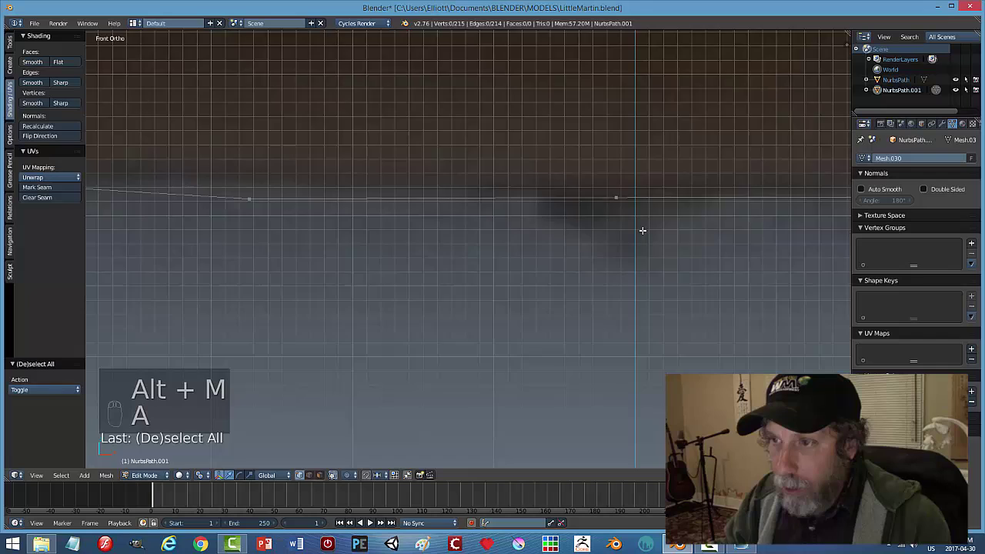
Select the second doubled vertex pair at the top centre and bring up the merge options.
key(a)
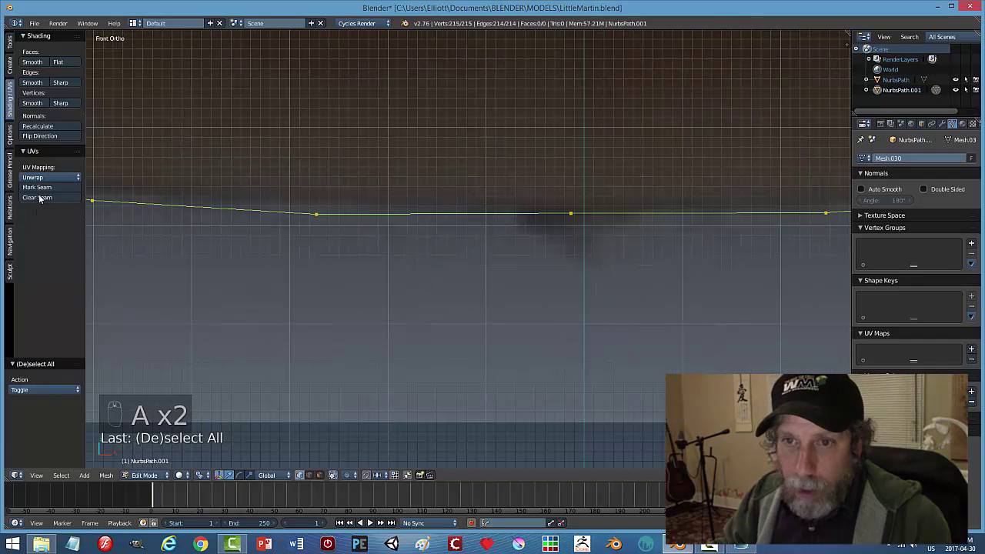
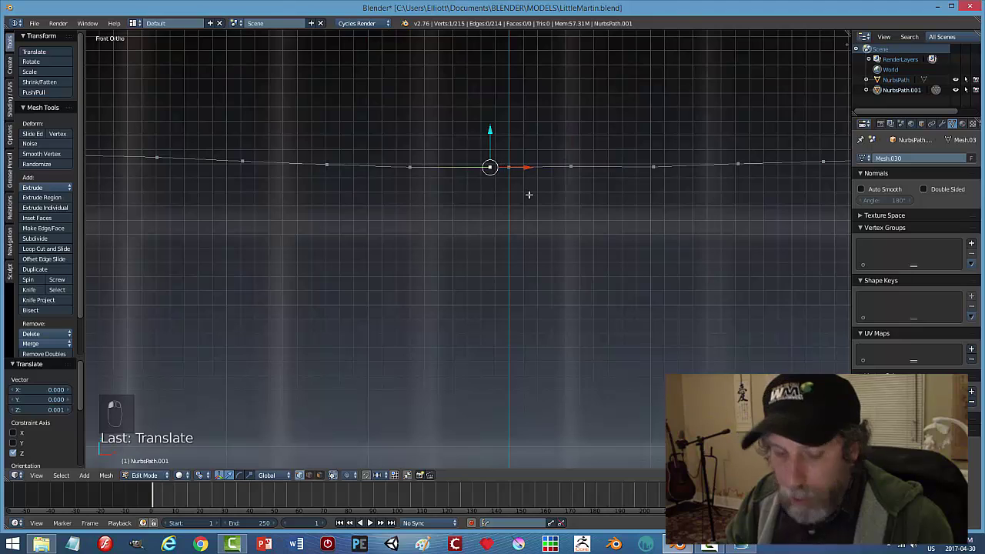
key(a)
key(b)
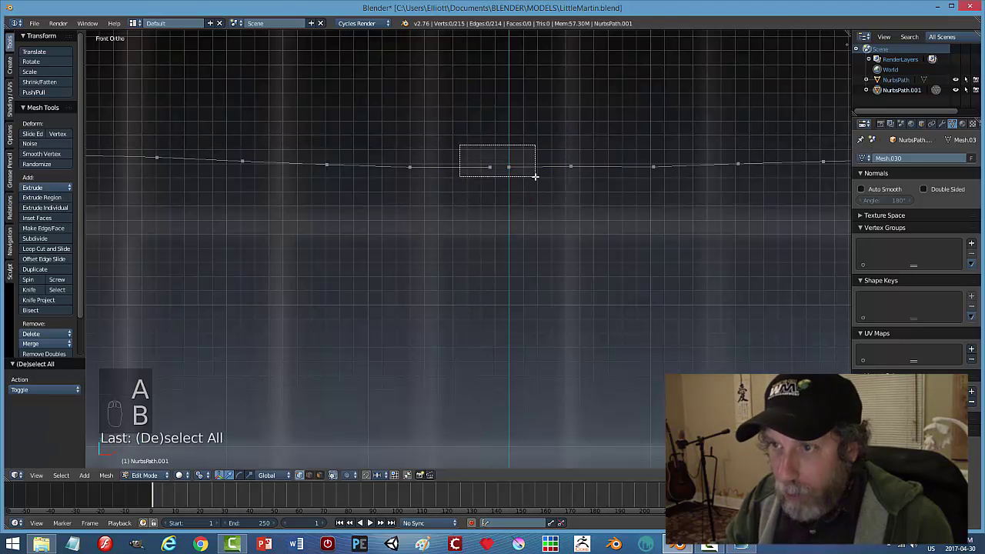
key(alt+m)
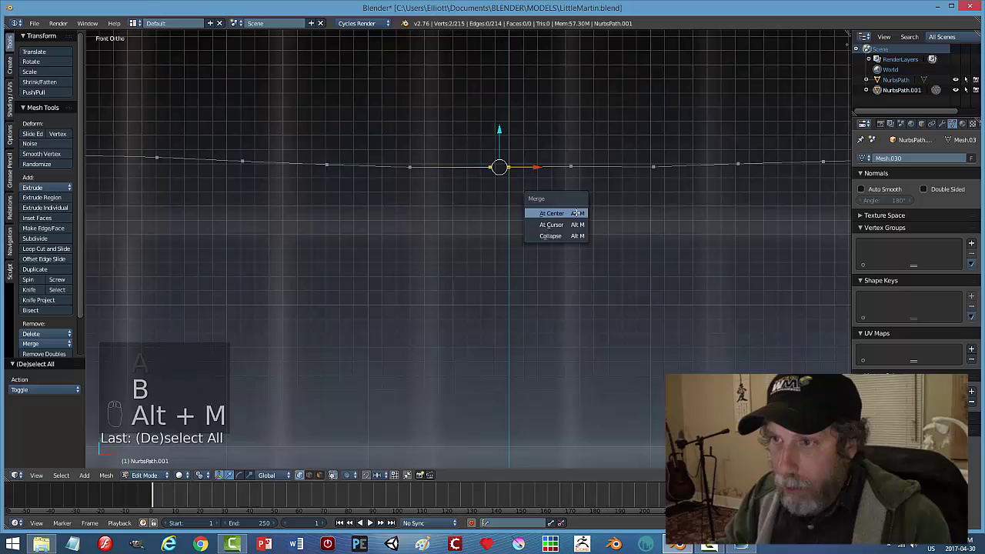
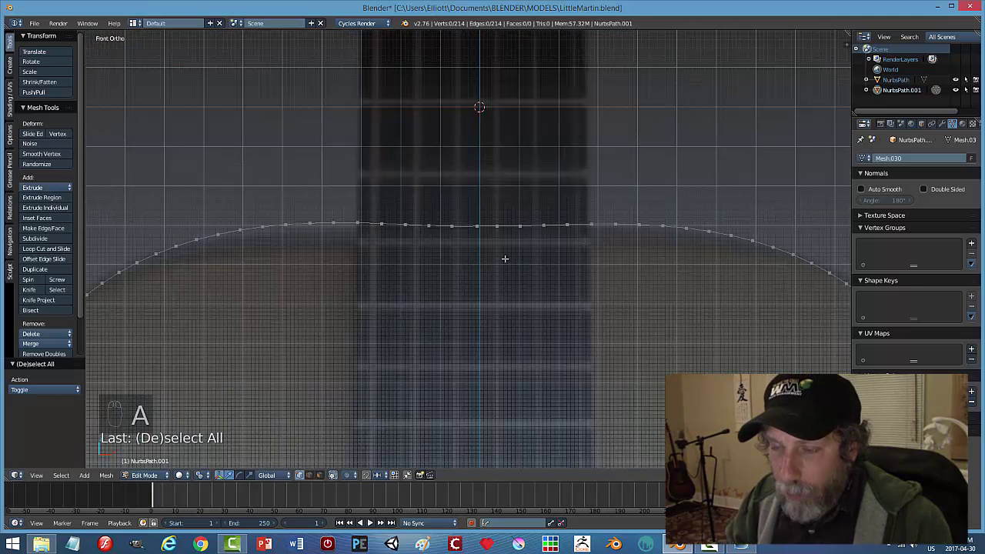
Fill the whole body outline with a face and extrude it to give the body depth.
key(a)
key(f)
key(e)
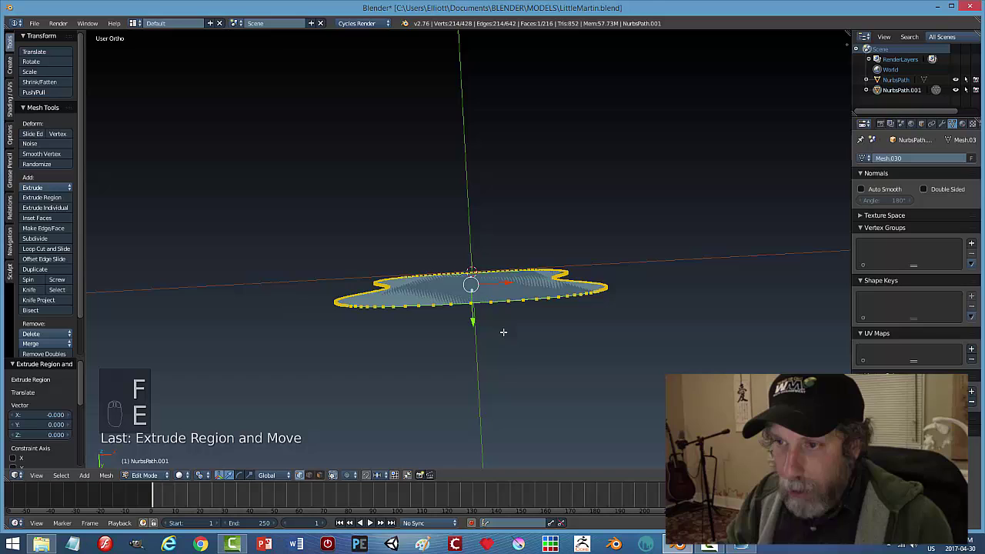
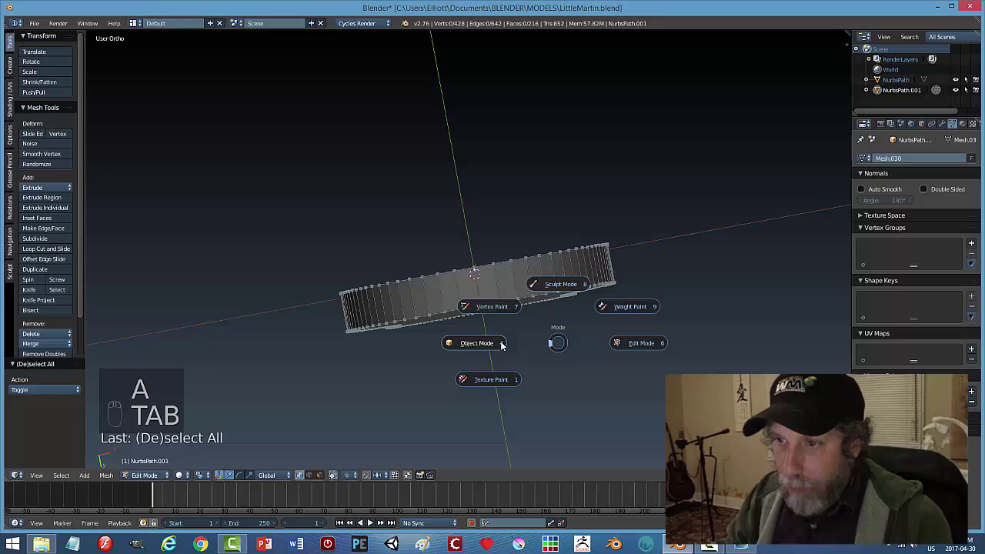
Inspect the slab, close the body's edges in front view and check it against the reference.
drag(557, 341, 433, 380)
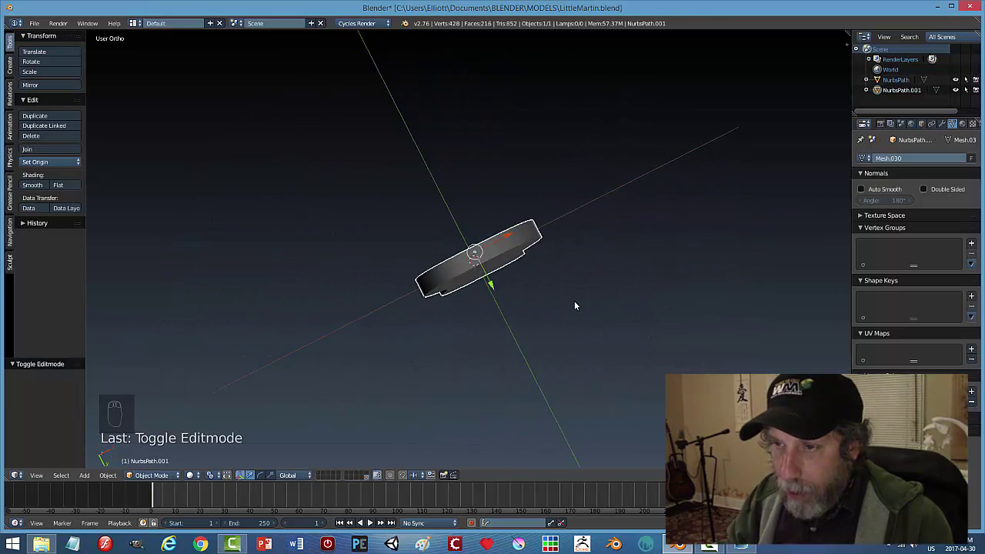
drag(444, 374, 601, 369)
key(Tab)
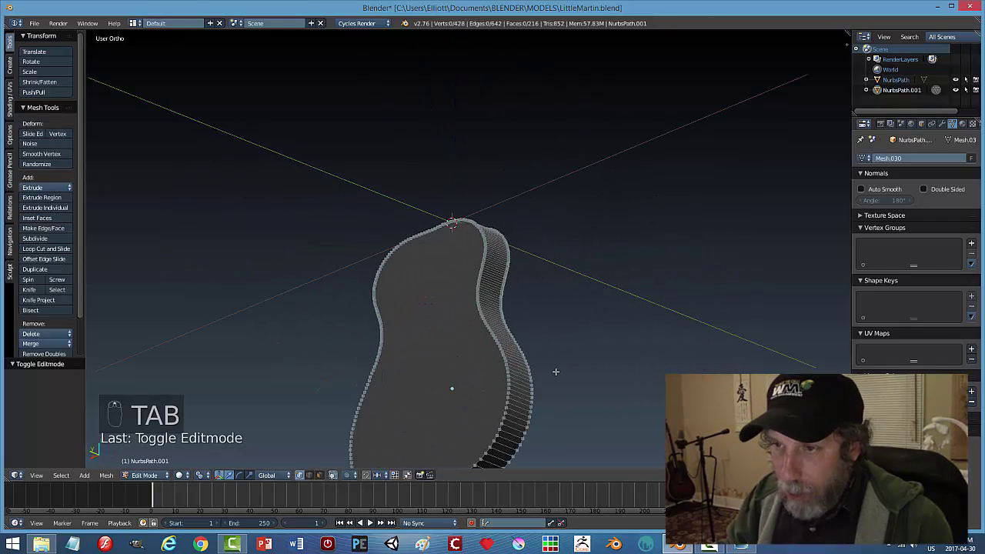
key(KP_1)
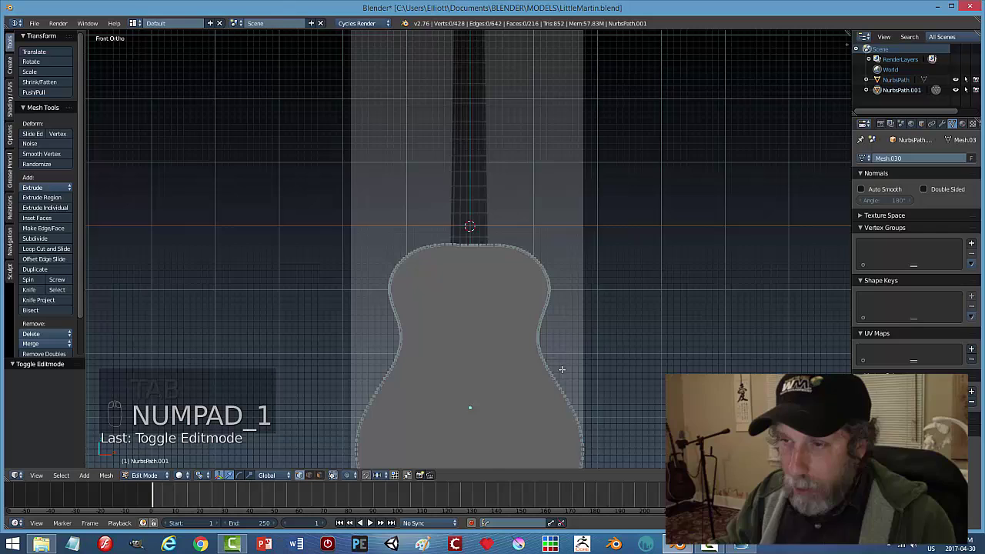
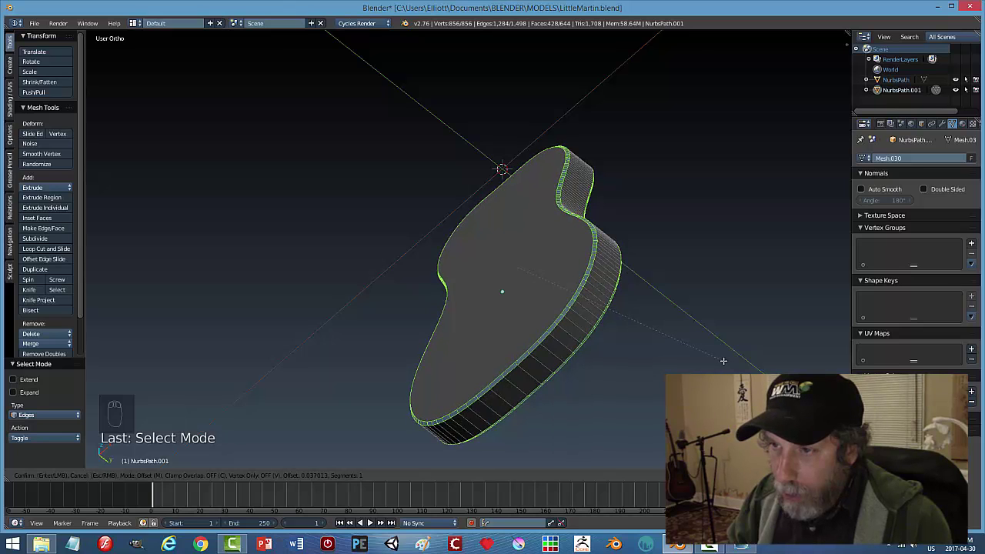
key(a)
key(Tab)
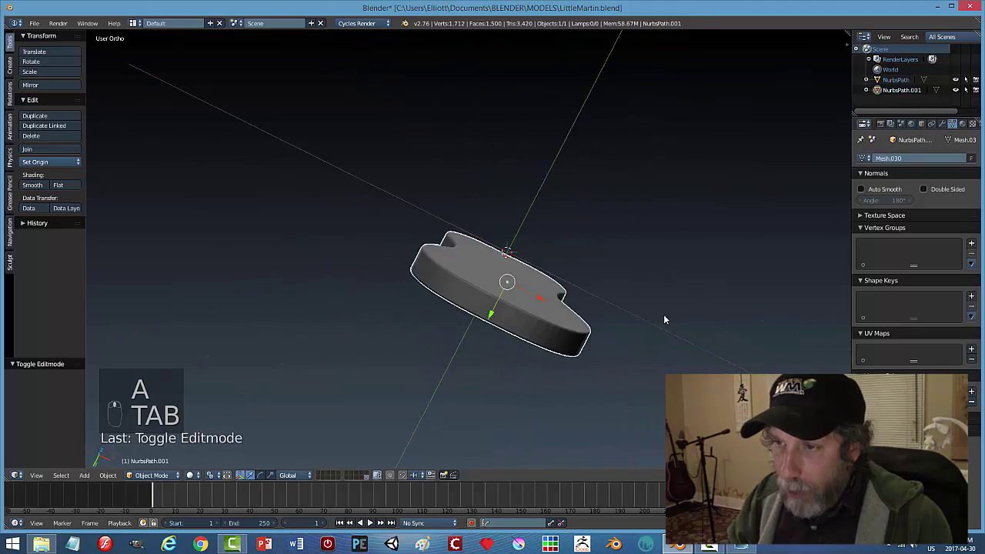
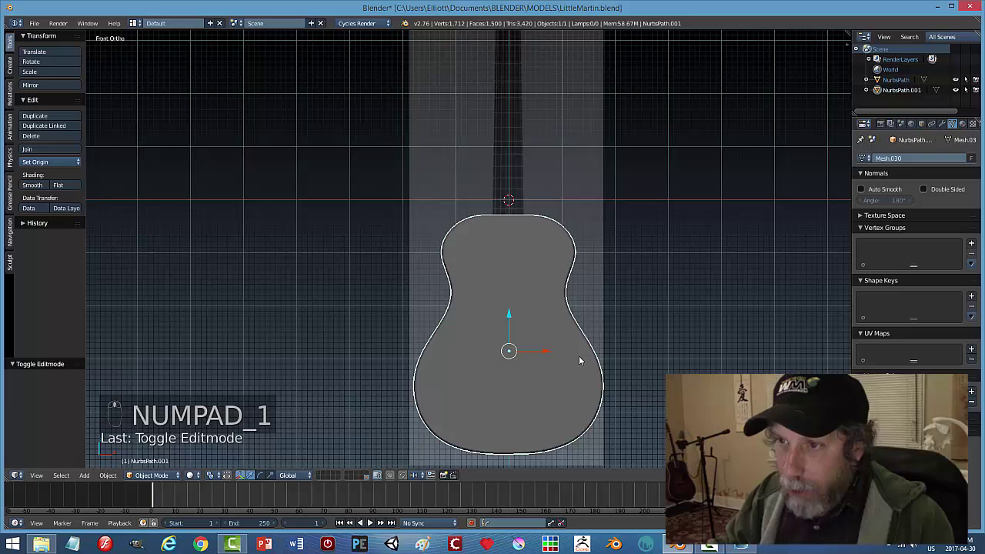
key(z)
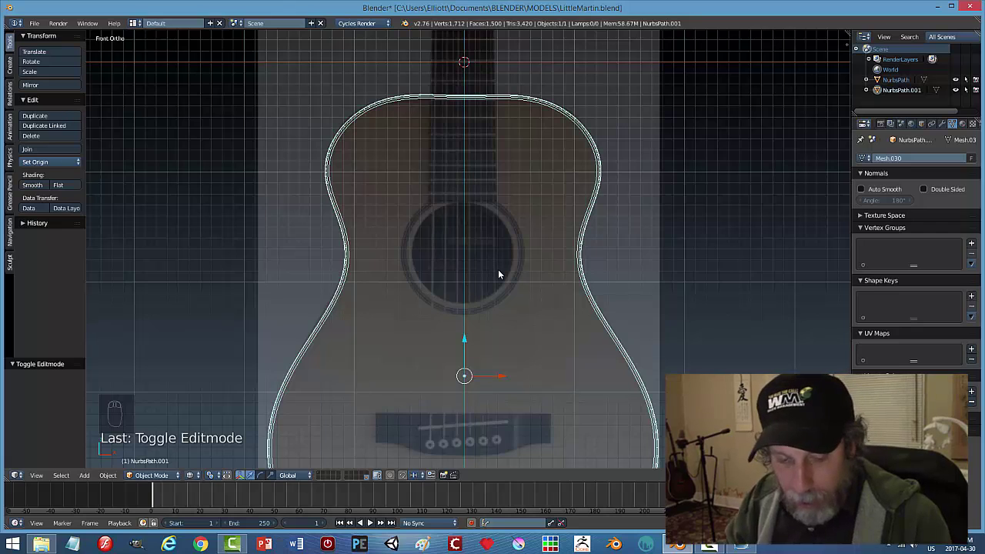
Add a circle facing front, move it onto the soundhole and scale it to the ring.
key(shift+a)
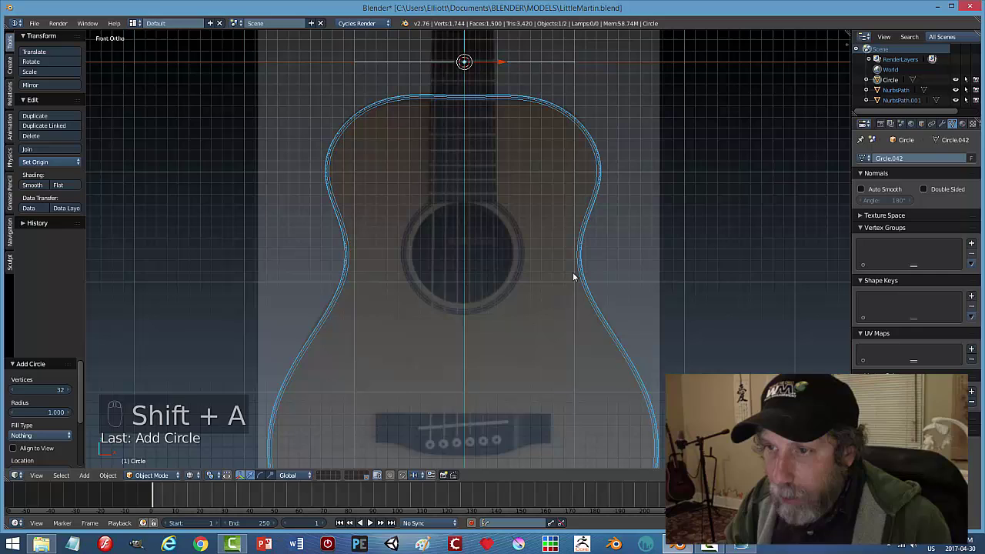
key(r)
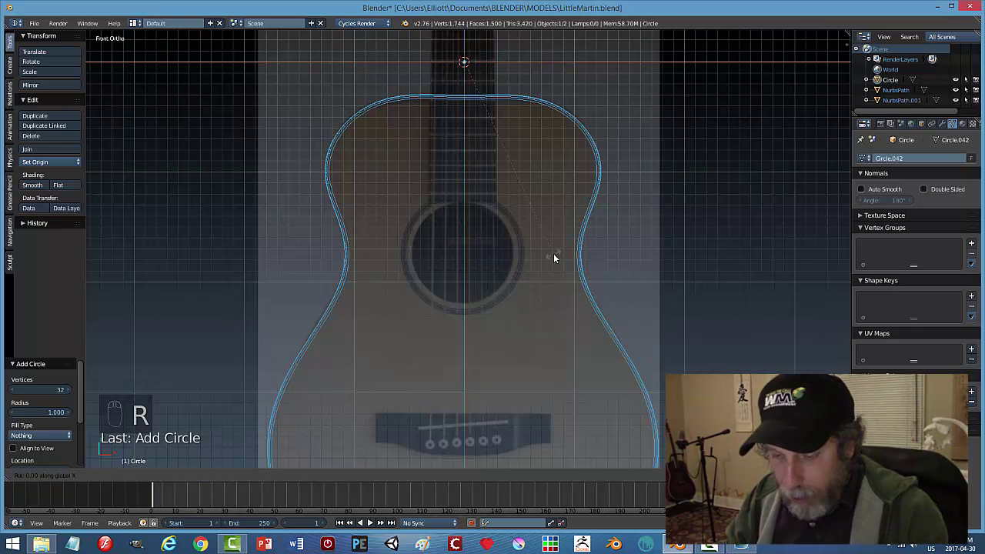
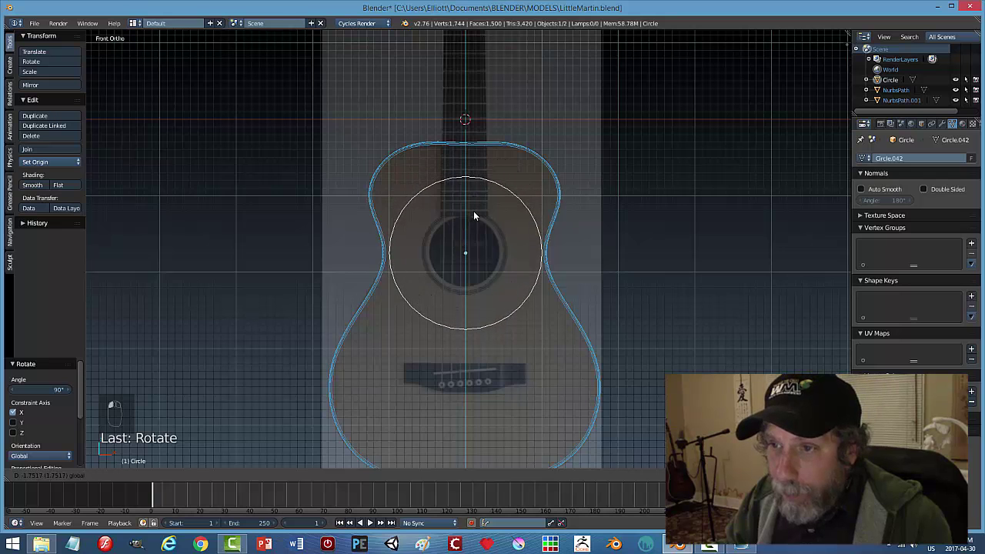
key(s)
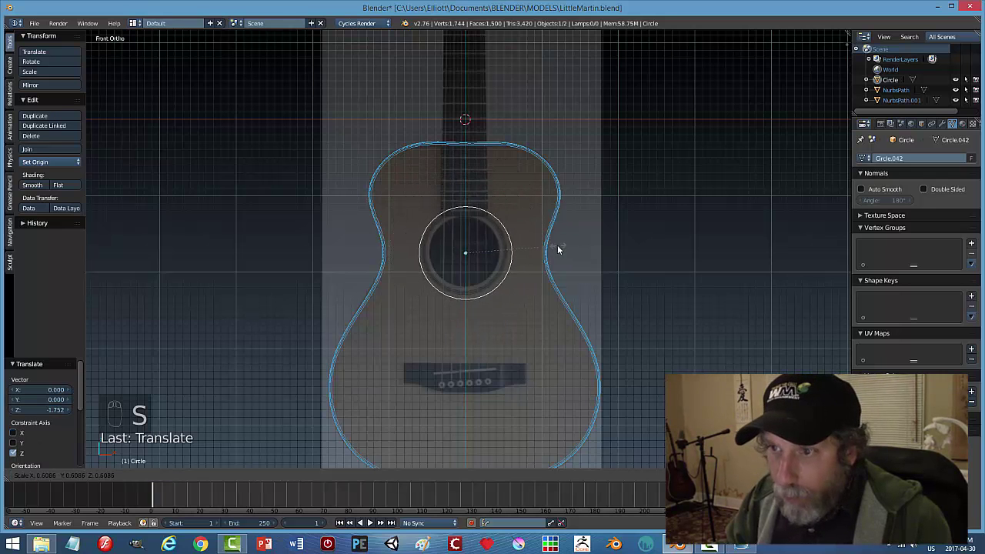
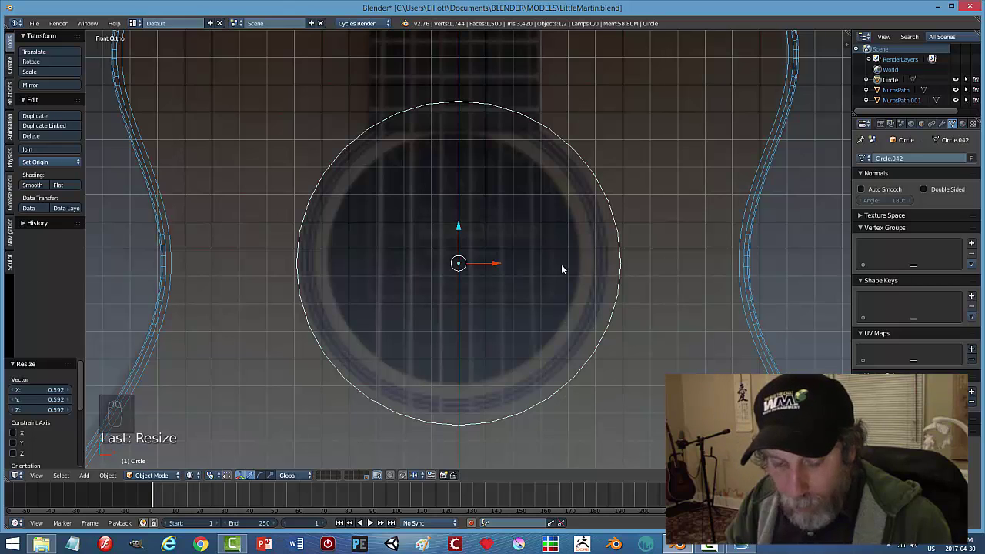
key(s)
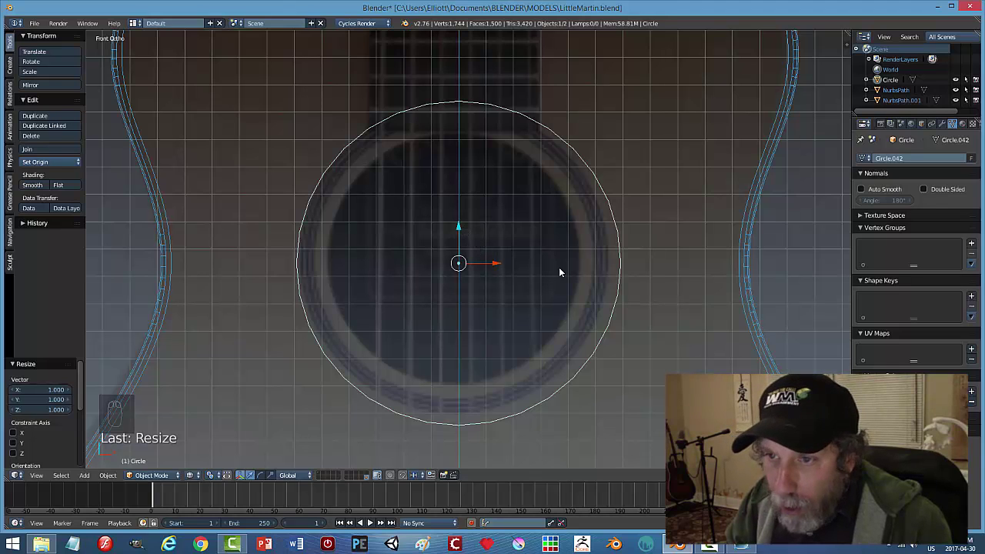
Reselect the circle and shrink it slightly to fit the soundhole edge.
key(a)
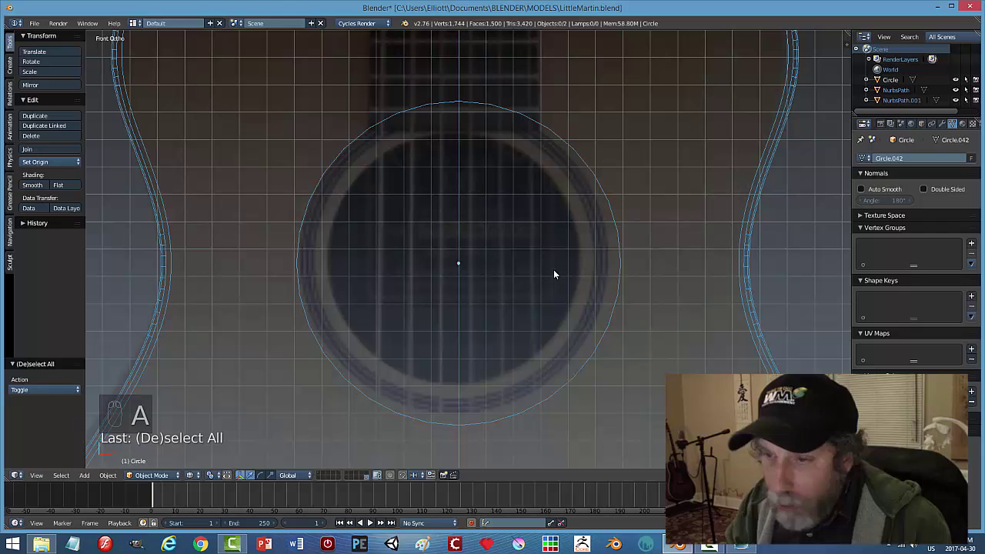
click(607, 331)
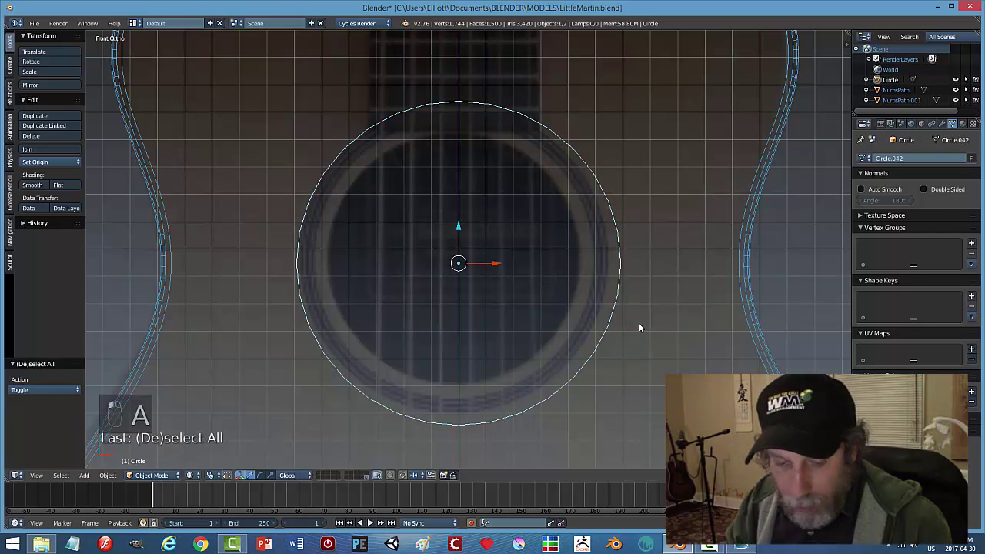
key(s)
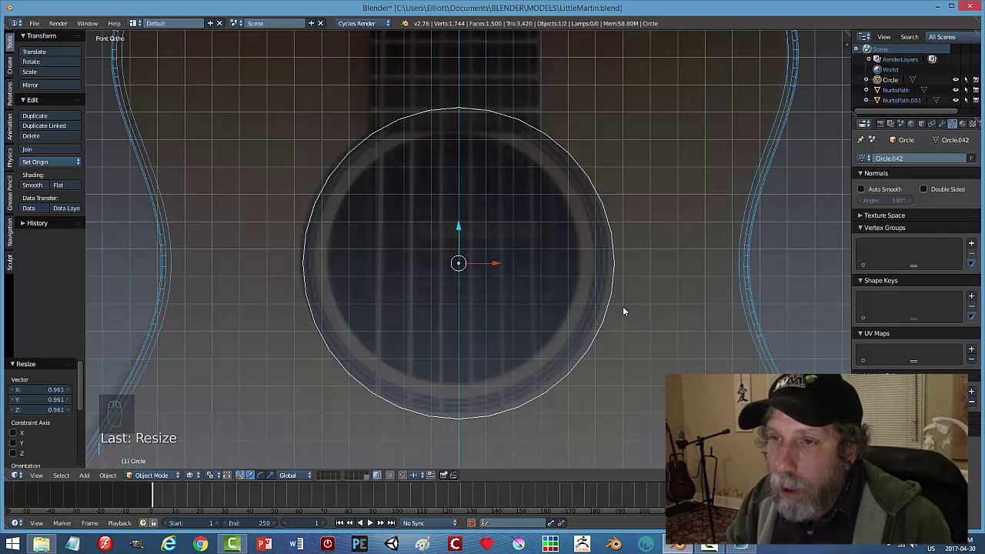
drag(627, 309, 626, 309)
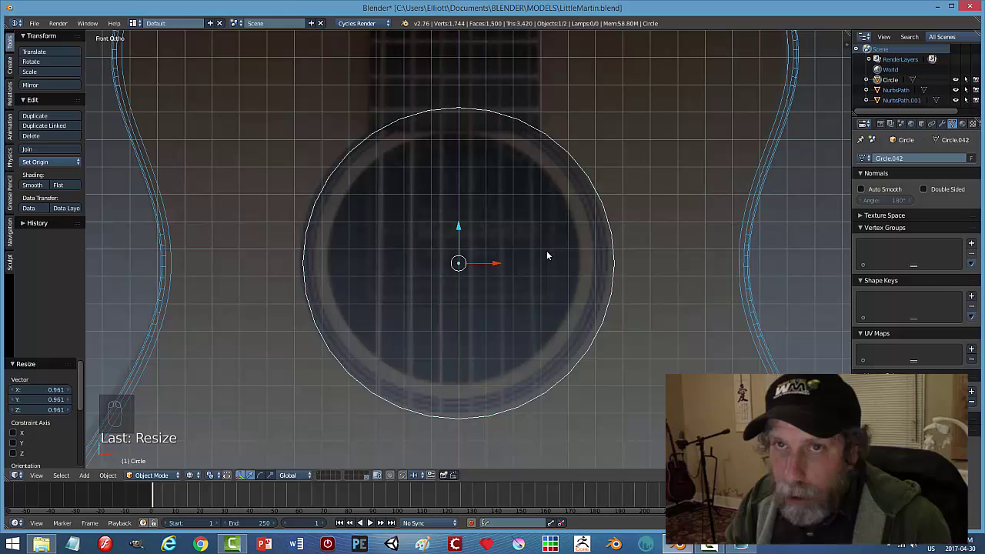
Fill the circle into a disc, extrude it along Y for thickness and recalculate its normals.
key(Tab)
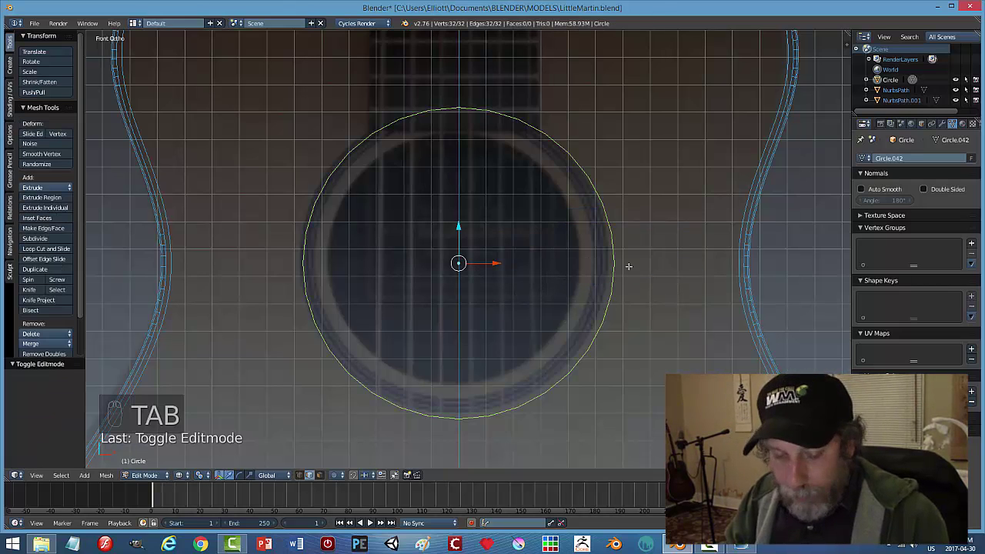
key(f)
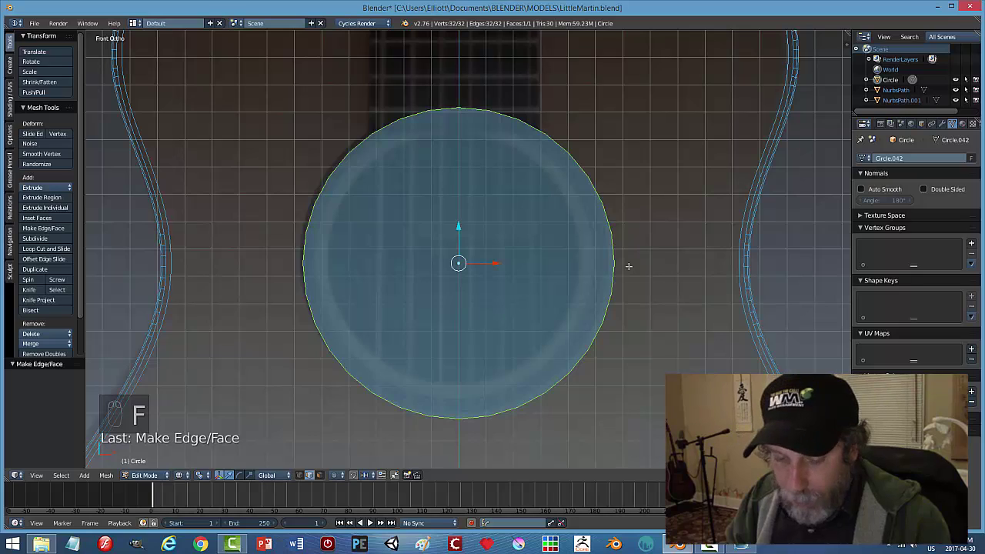
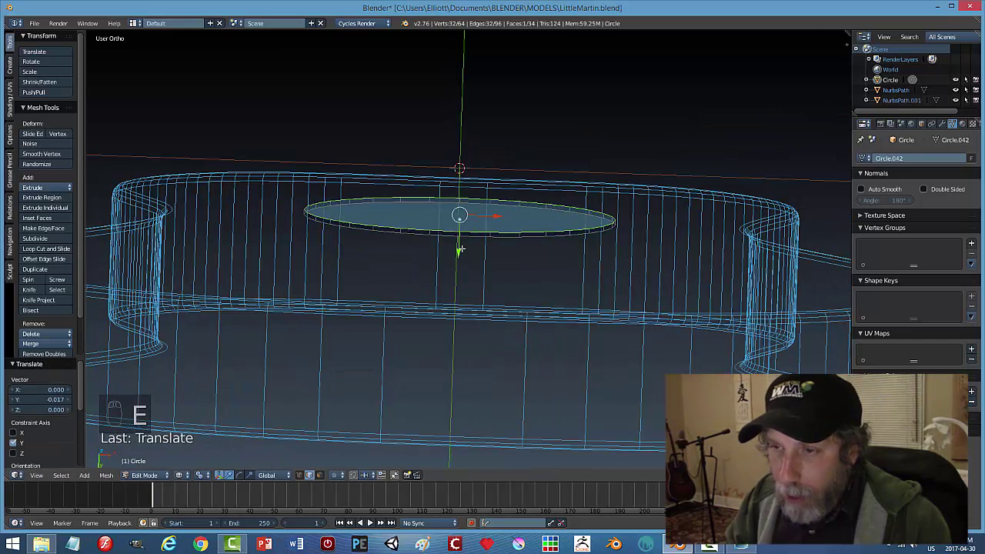
key(a)
key(a)
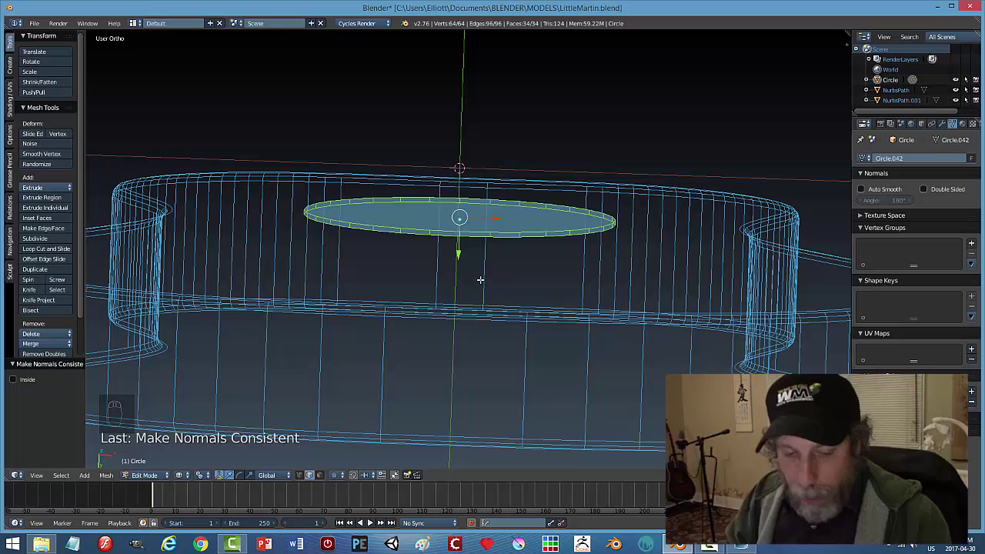
key(a)
key(z)
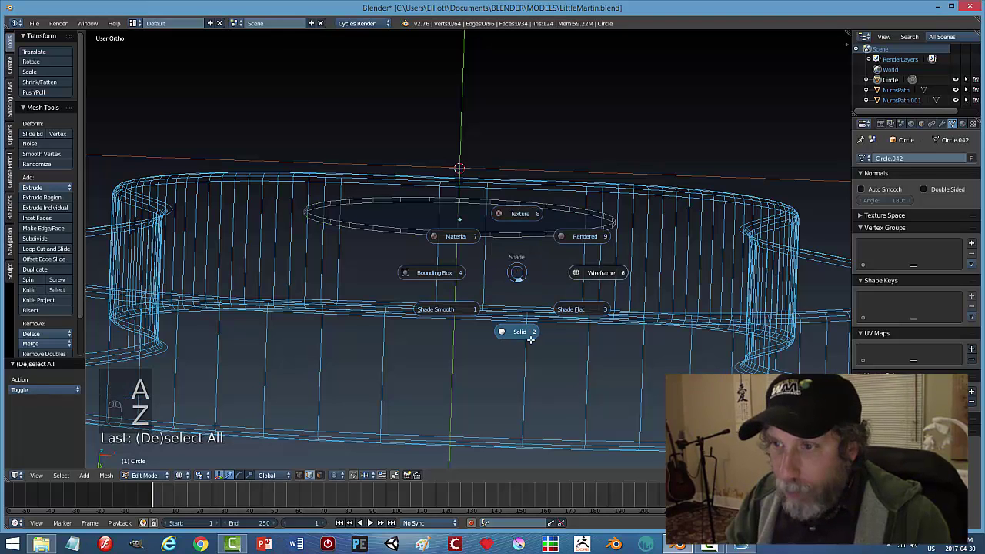
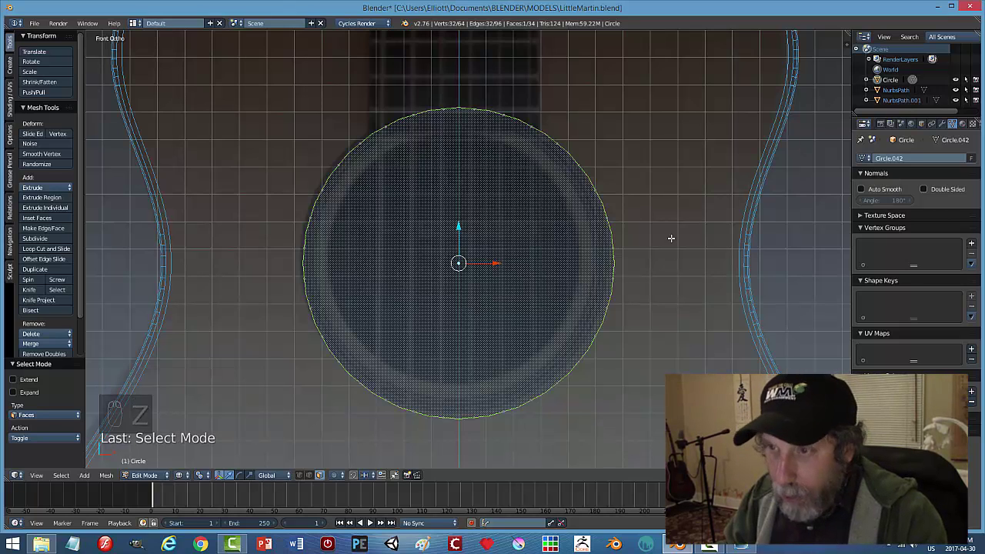
Inset the disc's top face into a rim and extrude the inner face into the hole.
key(i)
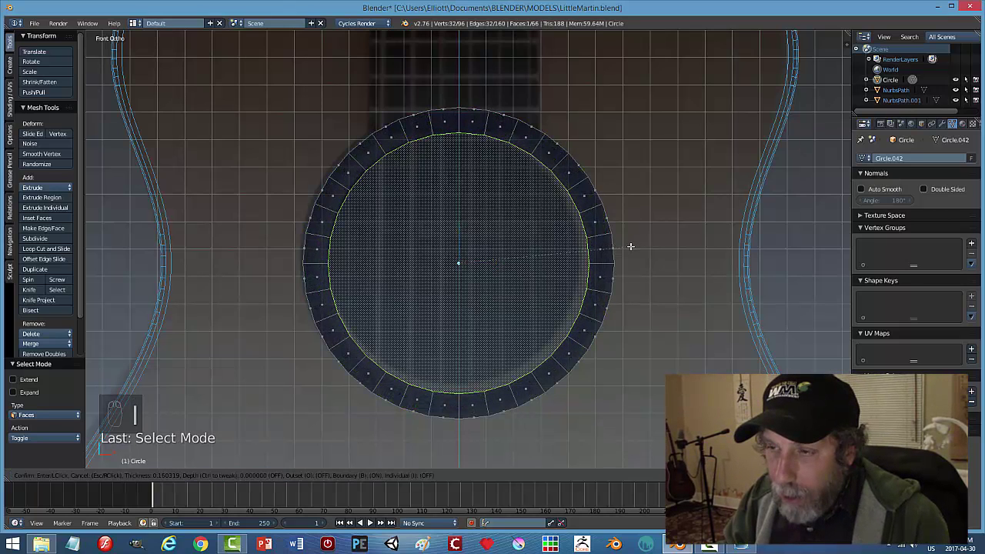
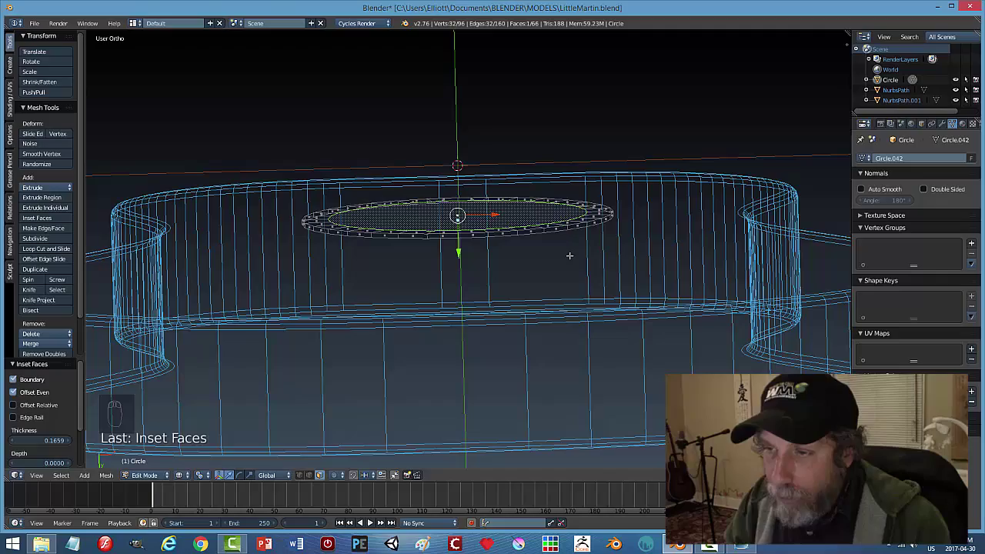
key(e)
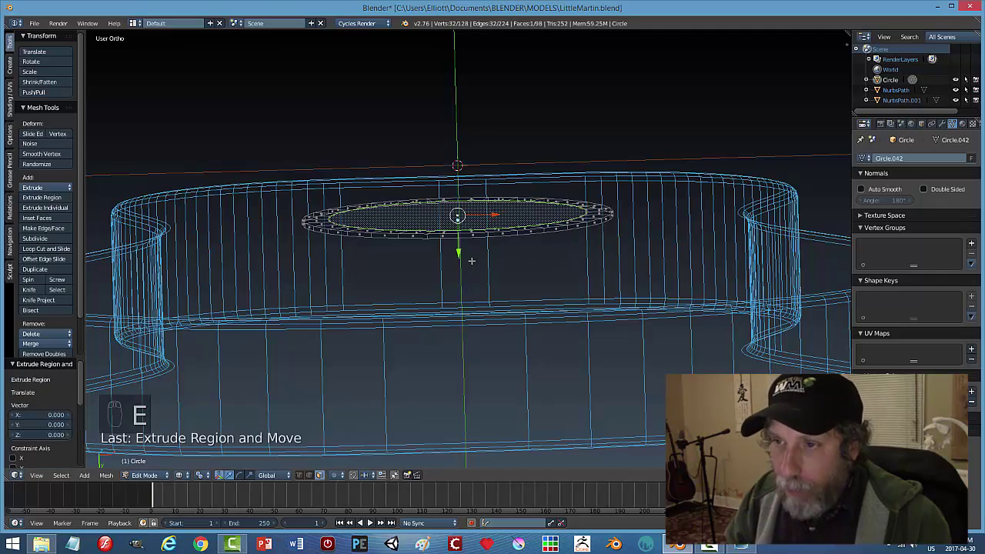
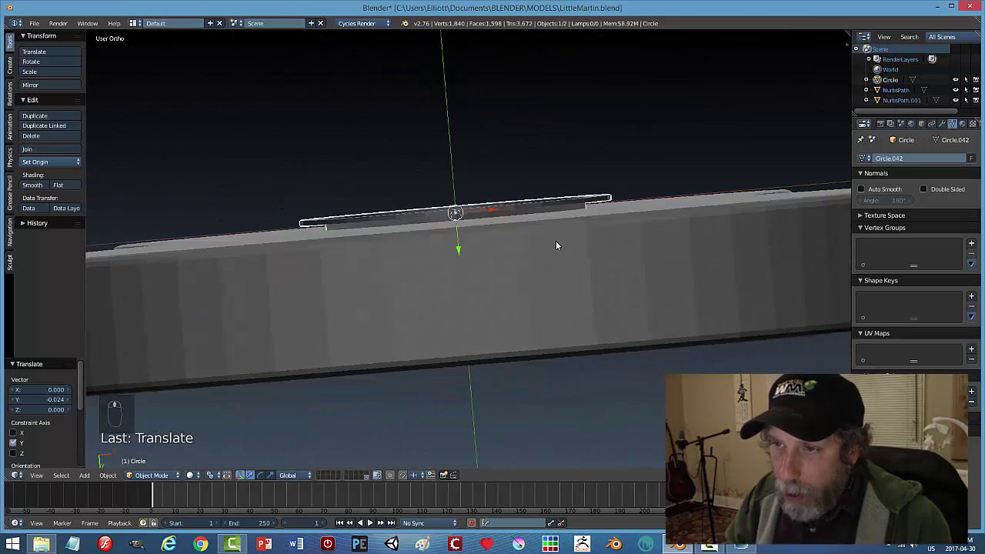
Fix the ring's normals, leave Edit Mode and set up the body's Boolean (Intersect) against the ring.
click(467, 251)
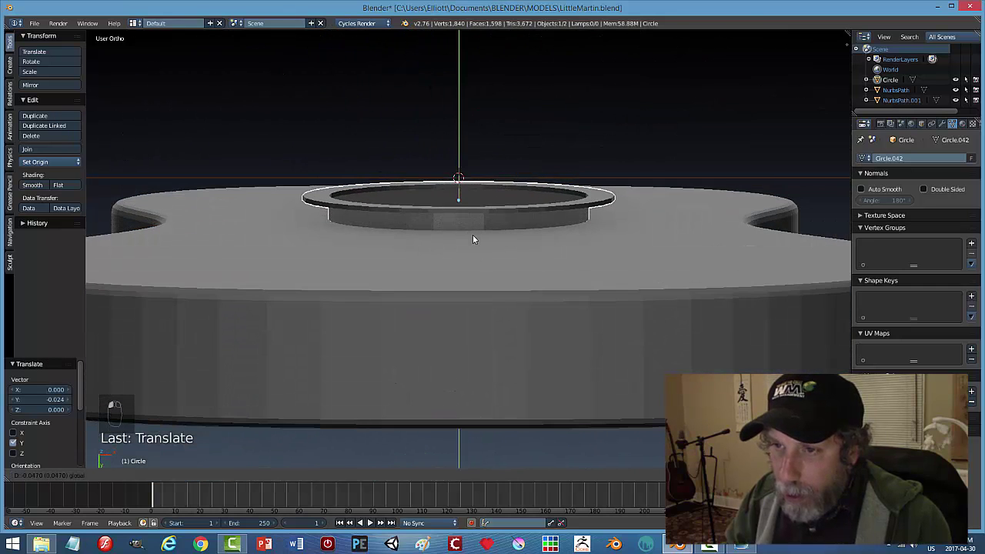
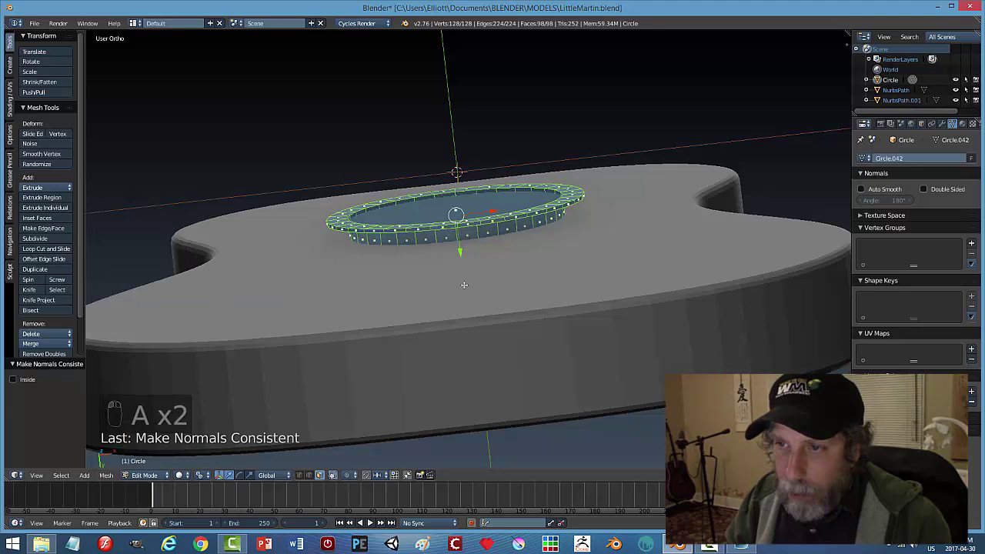
key(a)
key(Tab)
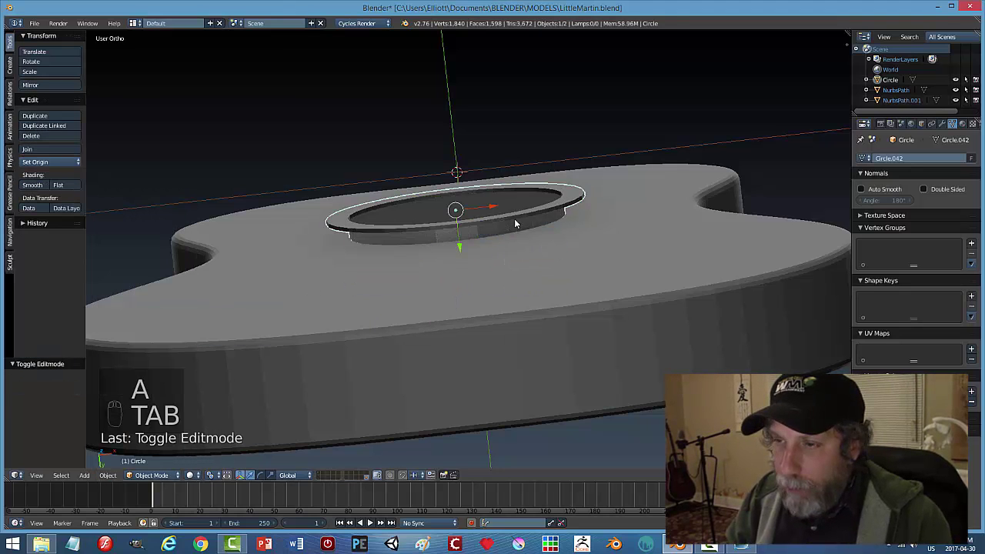
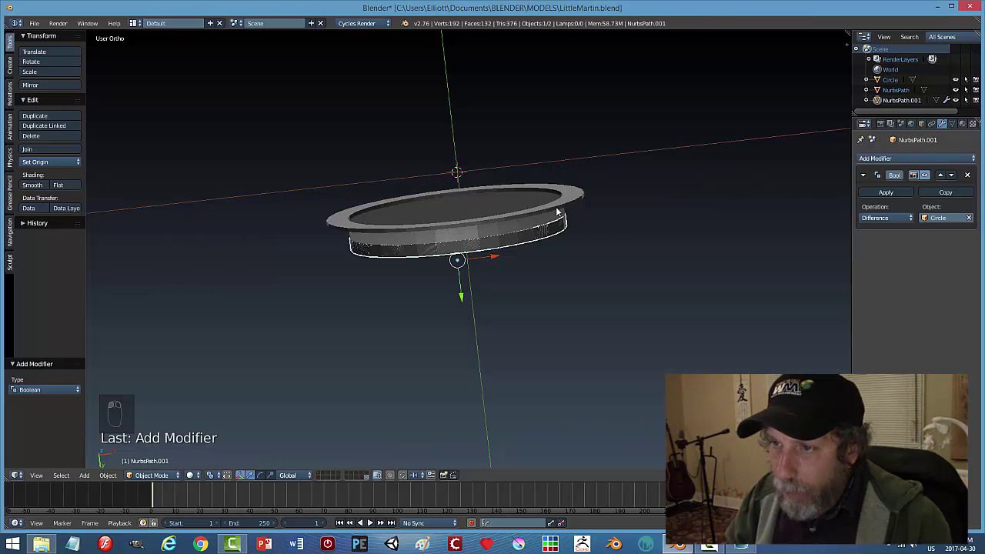
key(ctrl+z)
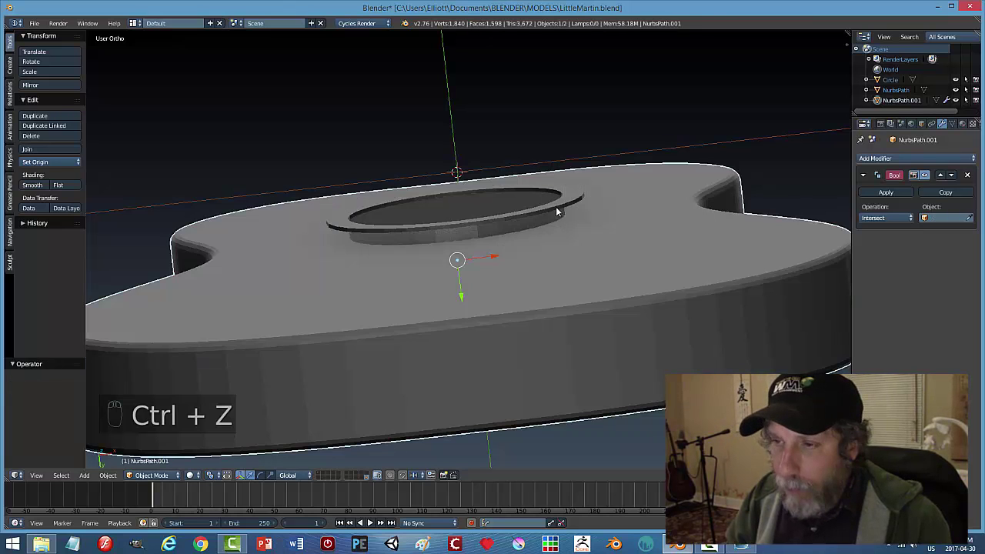
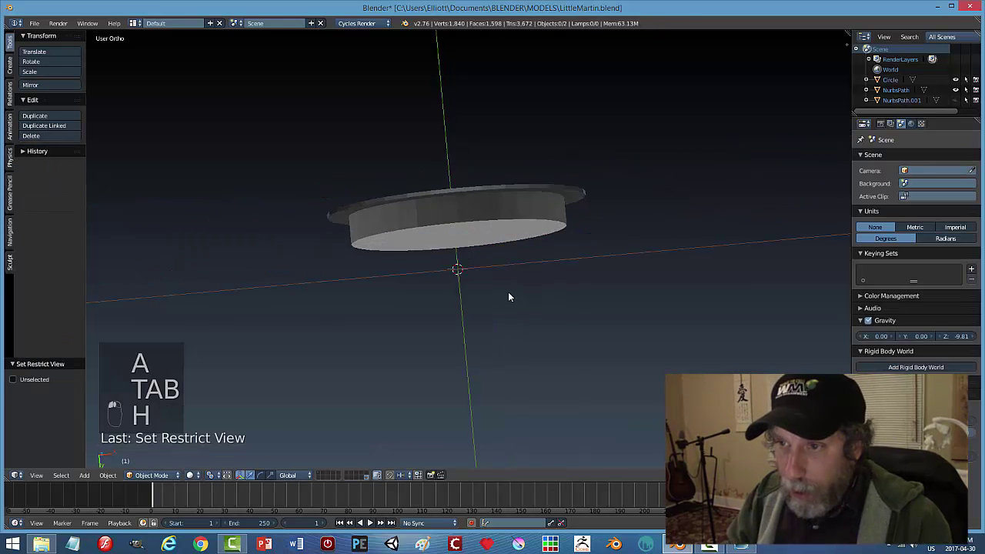
Delete the ring's inner centre face so the sound hole opens into the guitar body.
key(Tab)
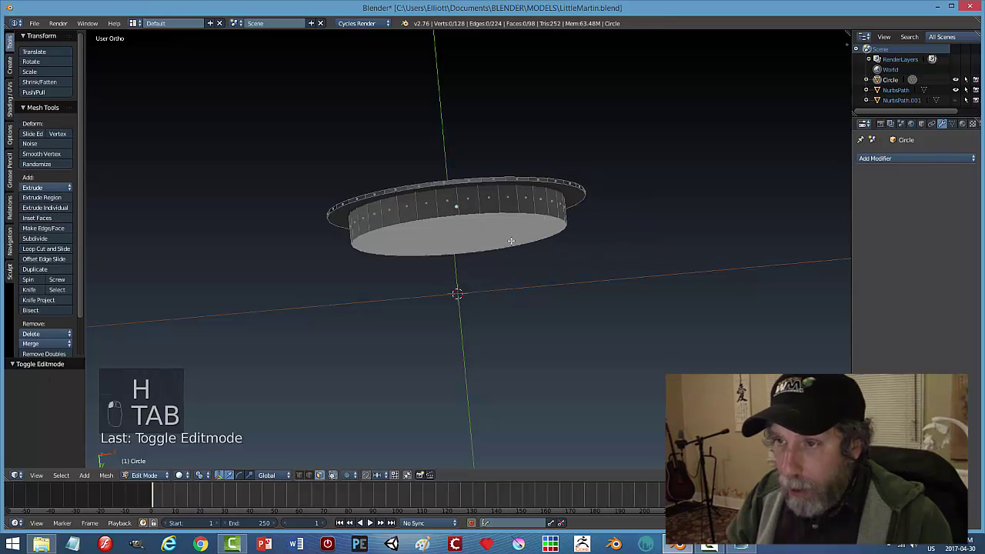
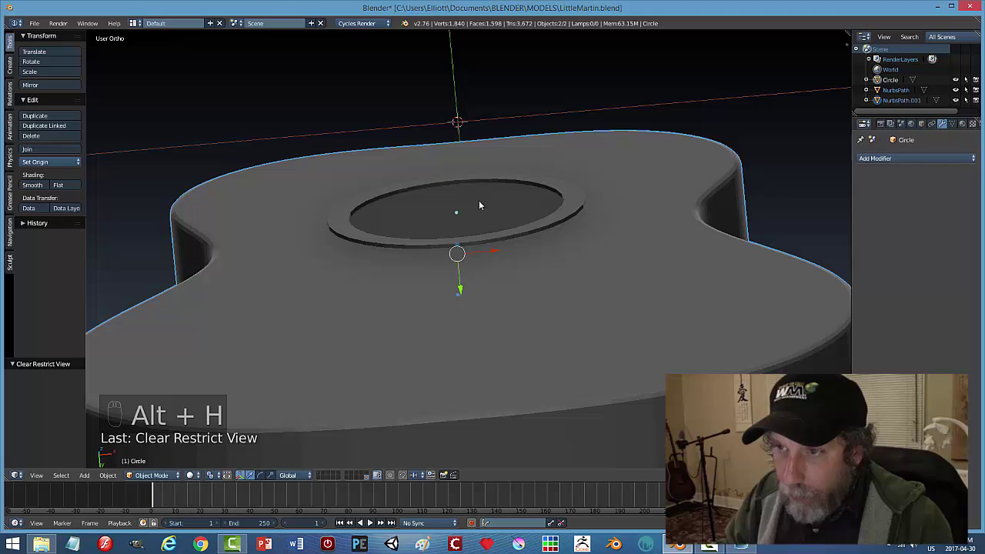
click(462, 292)
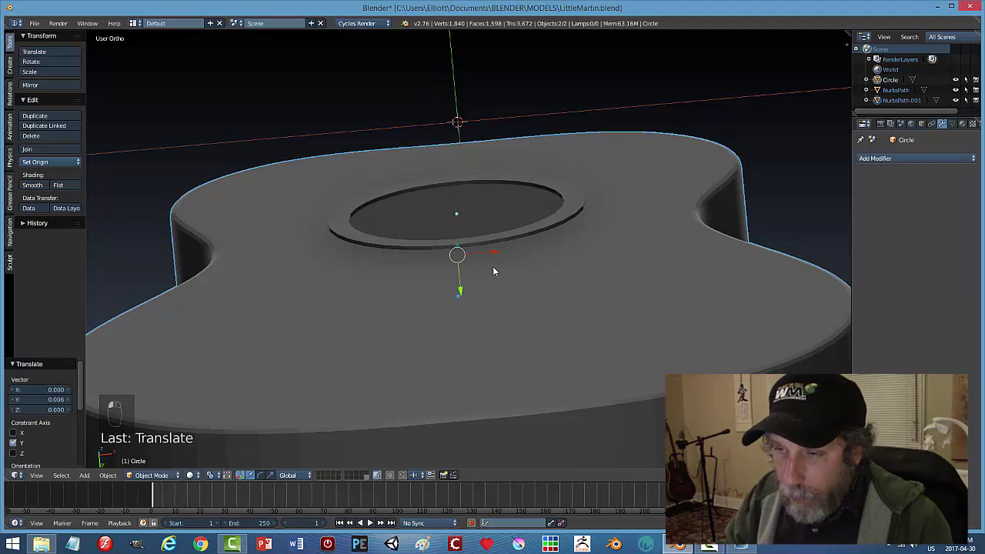
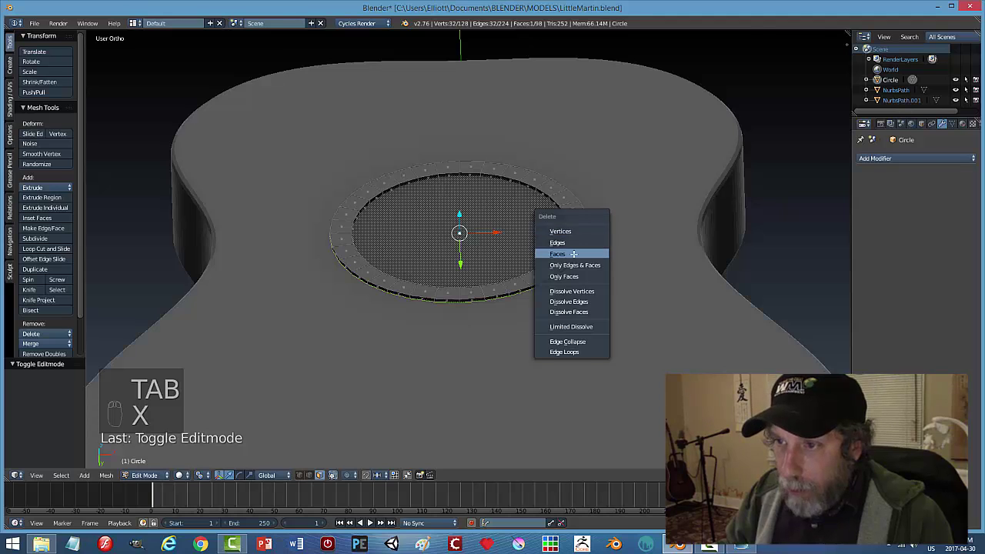
key(Tab)
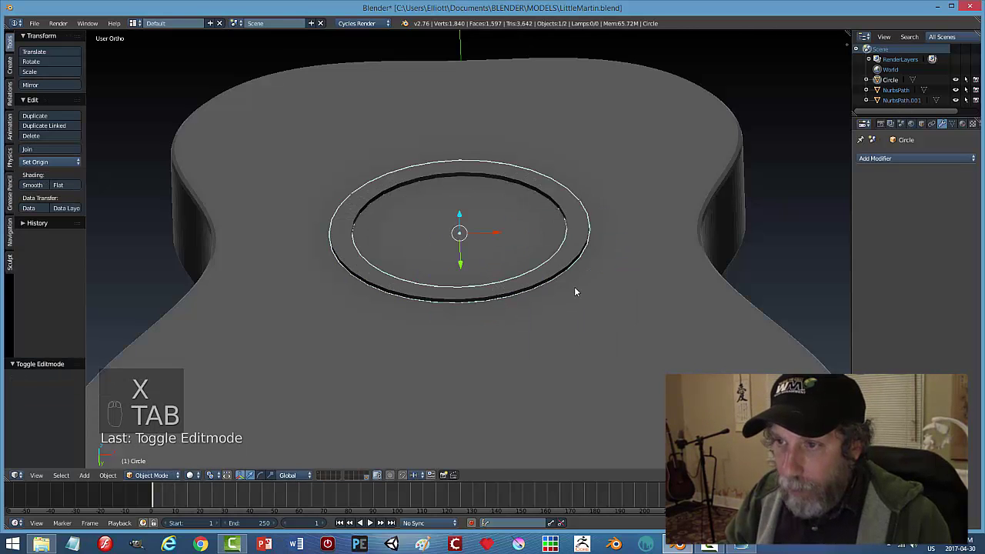
key(a)
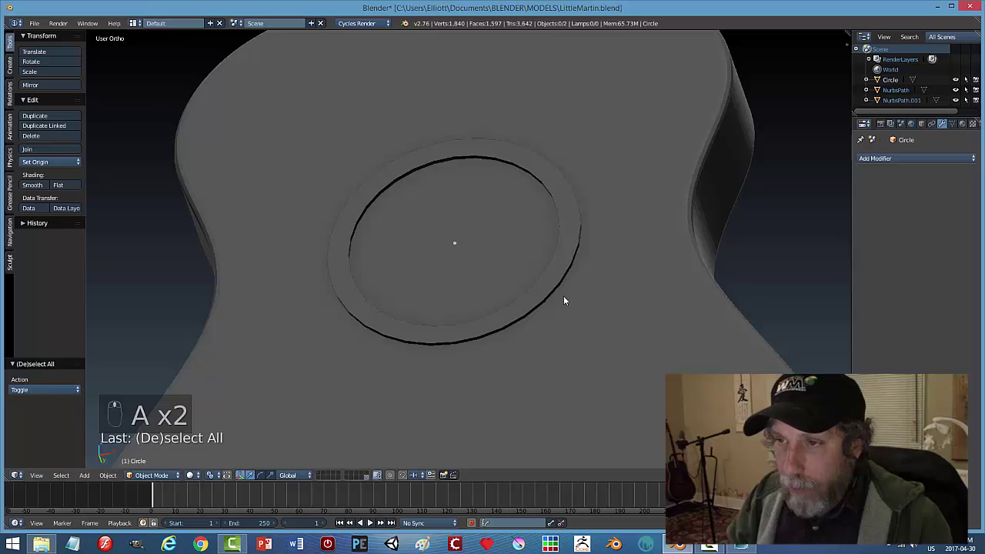
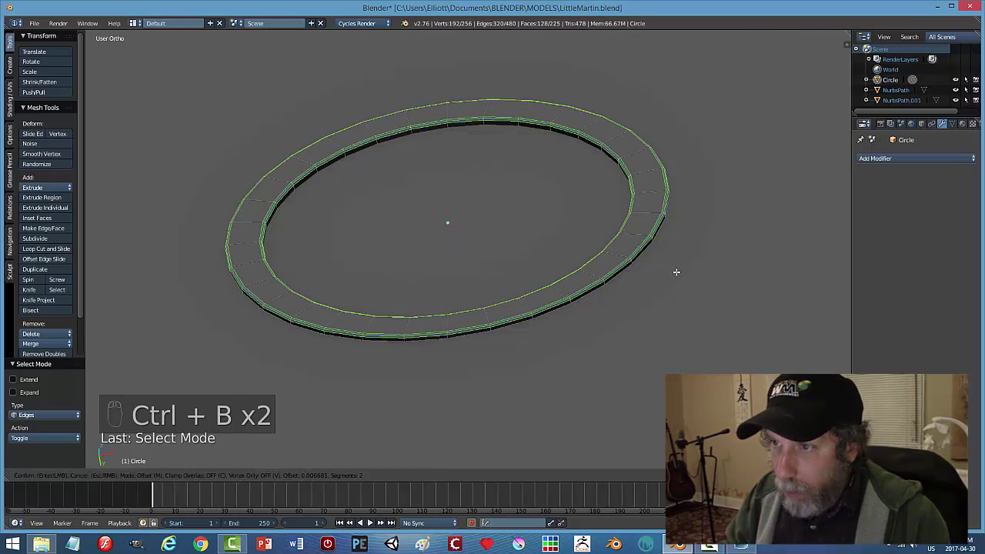
Add an edge loop along the soundhole ring's side to sharpen its subdivided edge.
key(a)
key(Tab)
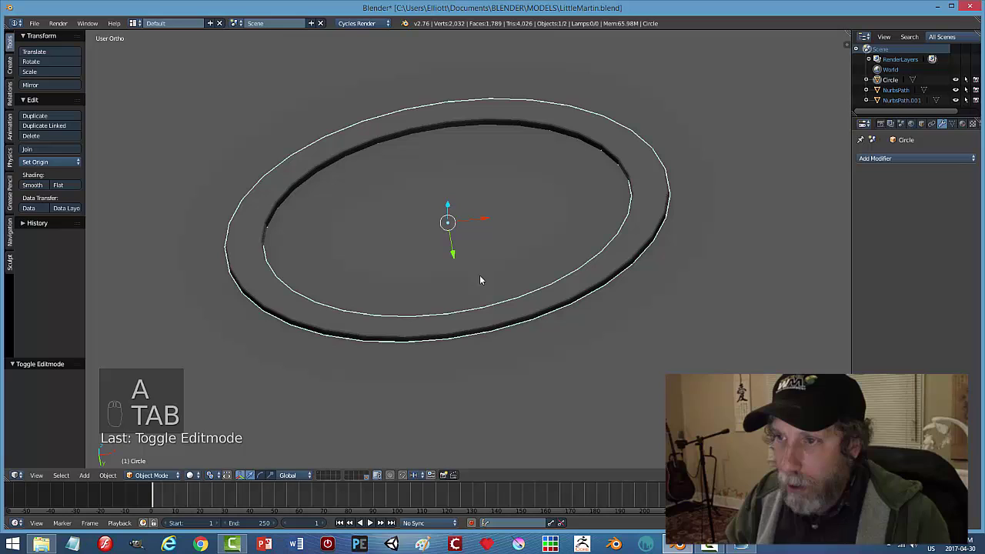
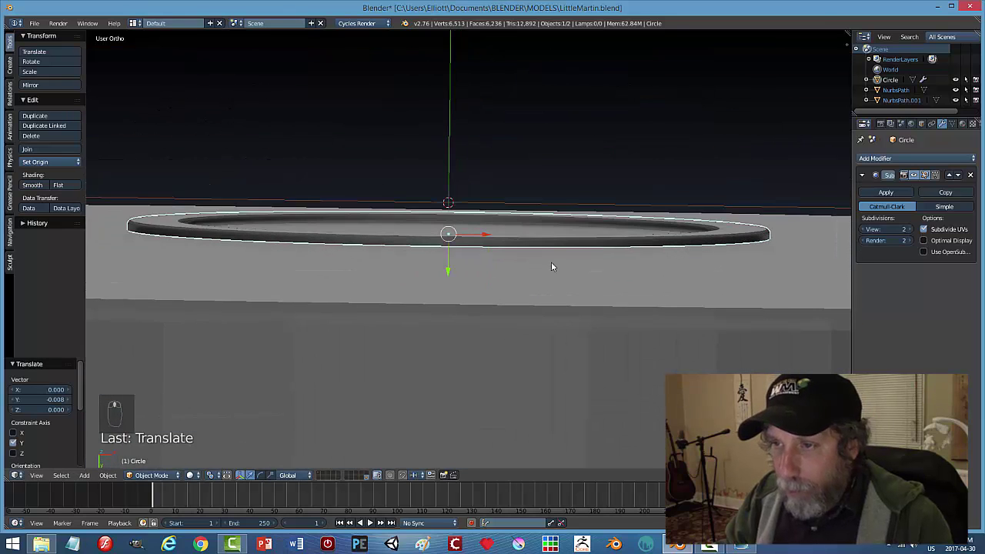
key(Tab)
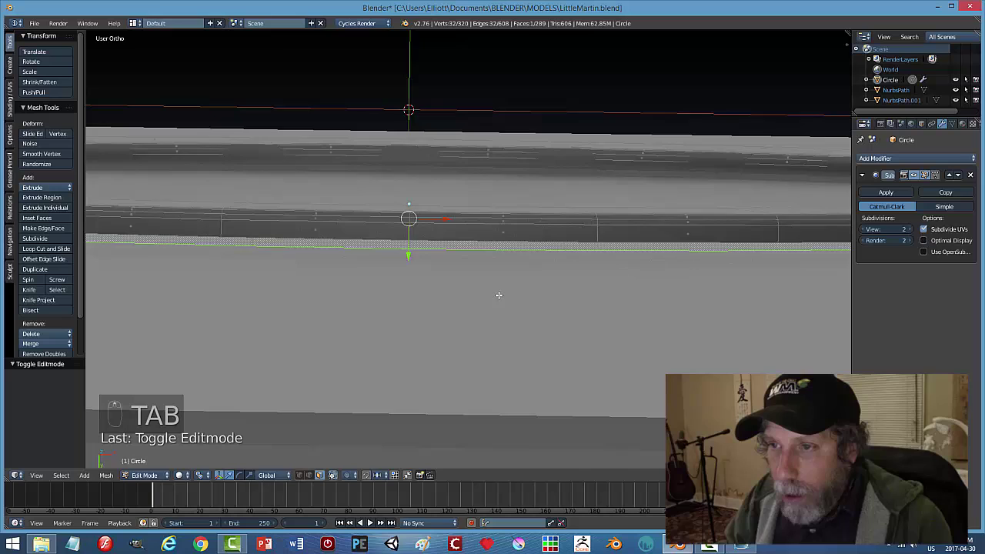
key(ctrl+r)
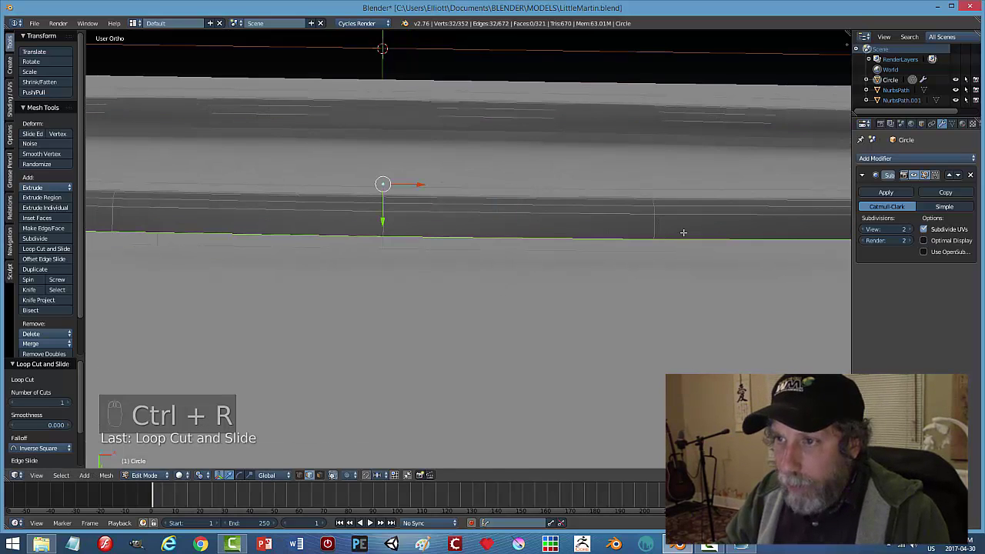
key(a)
key(Tab)
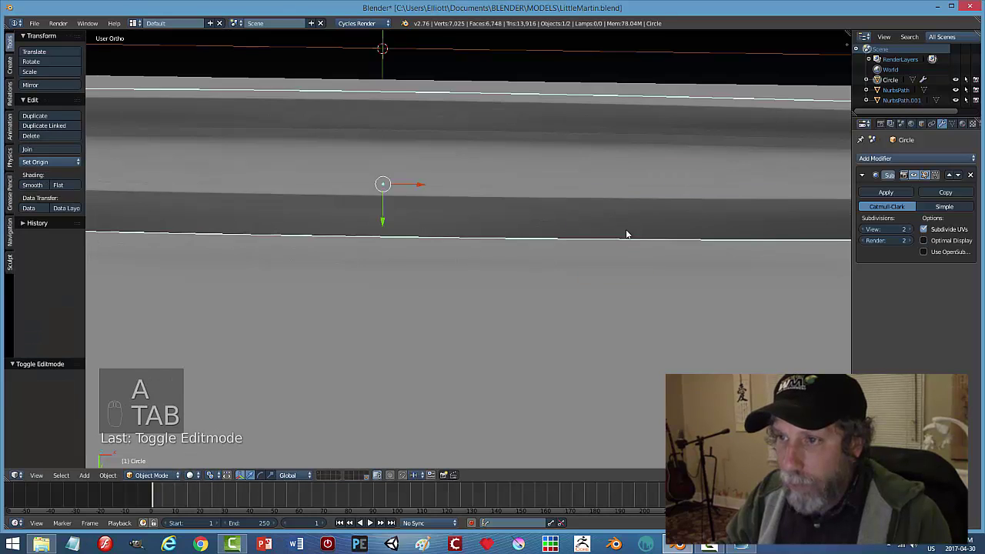
middle_click(582, 238)
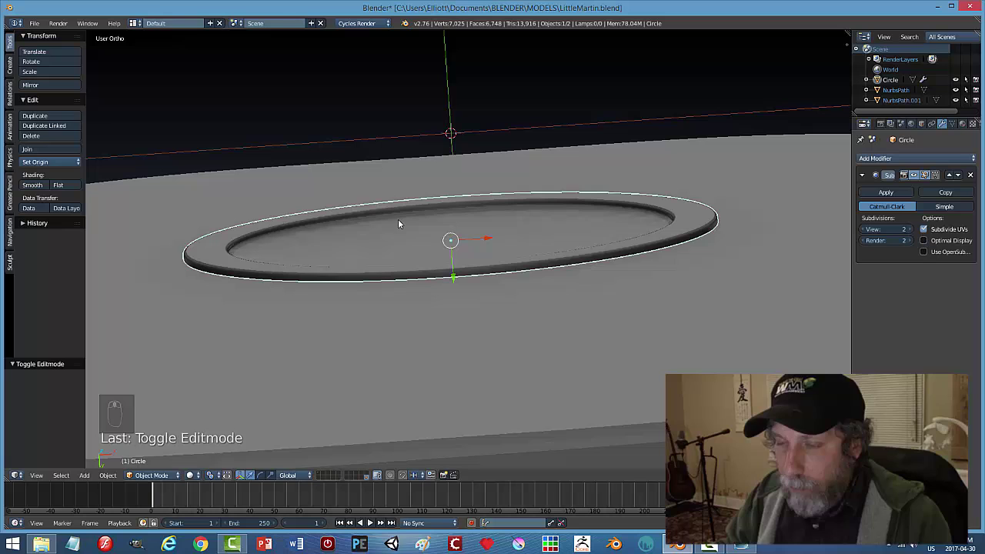
Slide the ring's edge loop into place, smooth-shade the body and select the rosette ring.
key(Tab)
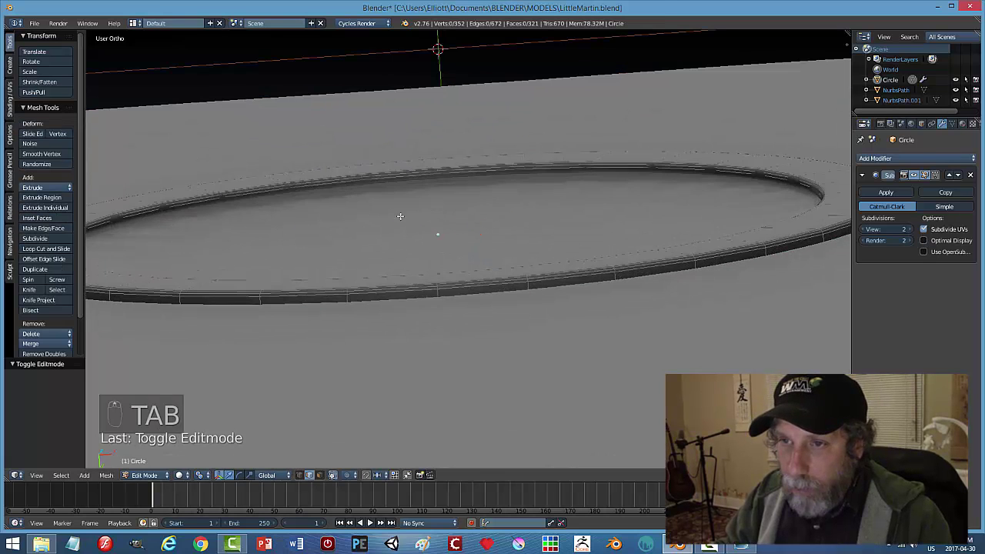
key(ctrl+r)
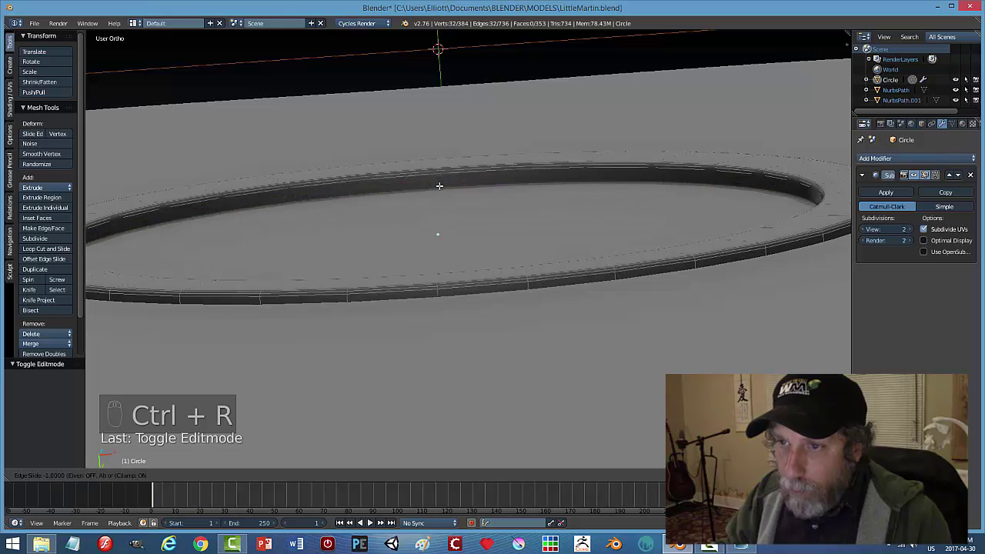
key(a)
key(Tab)
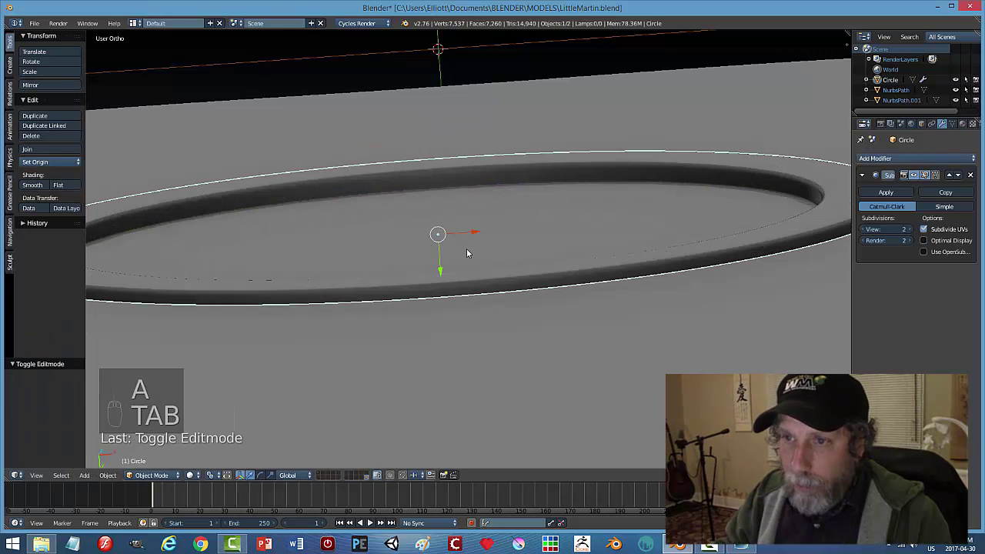
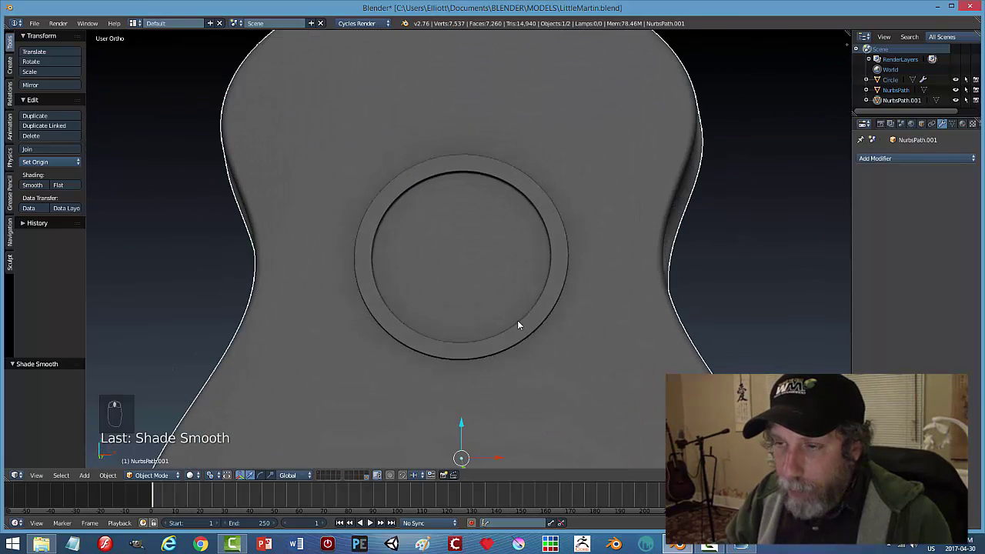
click(519, 191)
Move the rosette ring's vertices along Y into a decorative band, inspect it and save the file.
key(Tab)
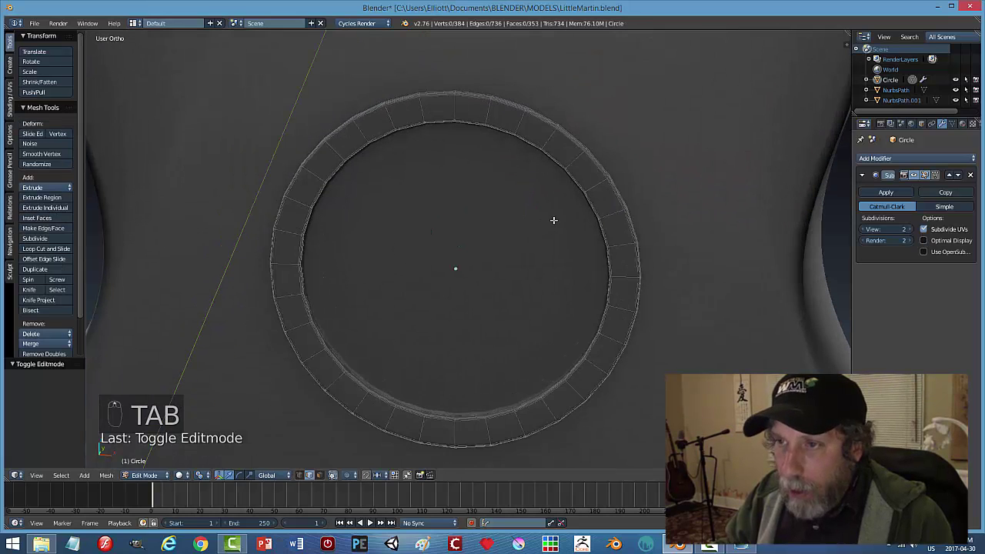
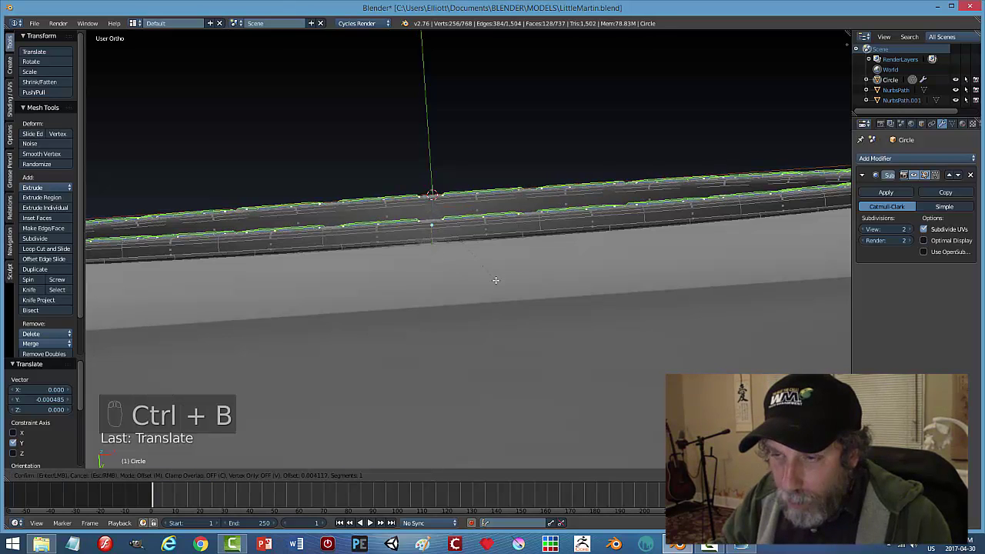
key(a)
key(Tab)
middle_click(547, 275)
middle_click(546, 313)
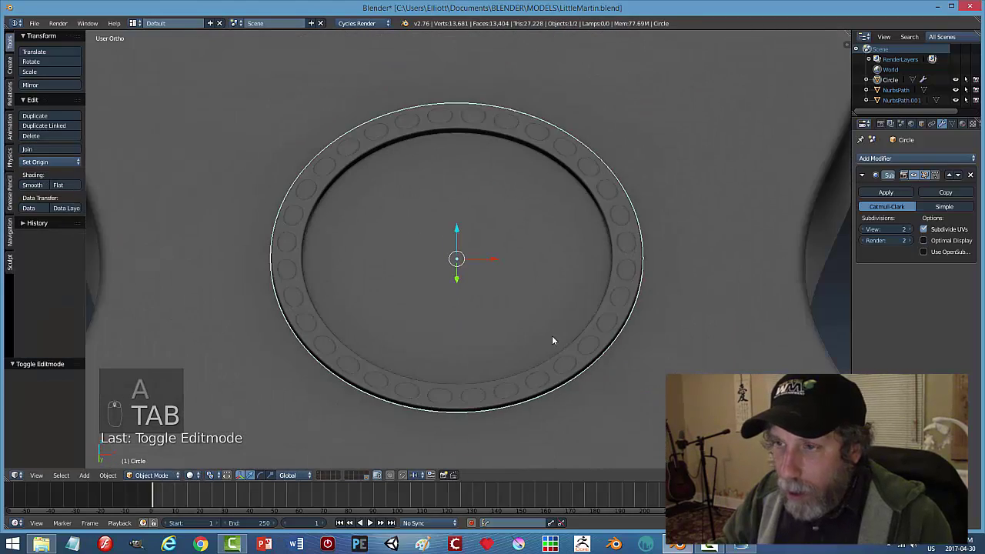
middle_click(547, 334)
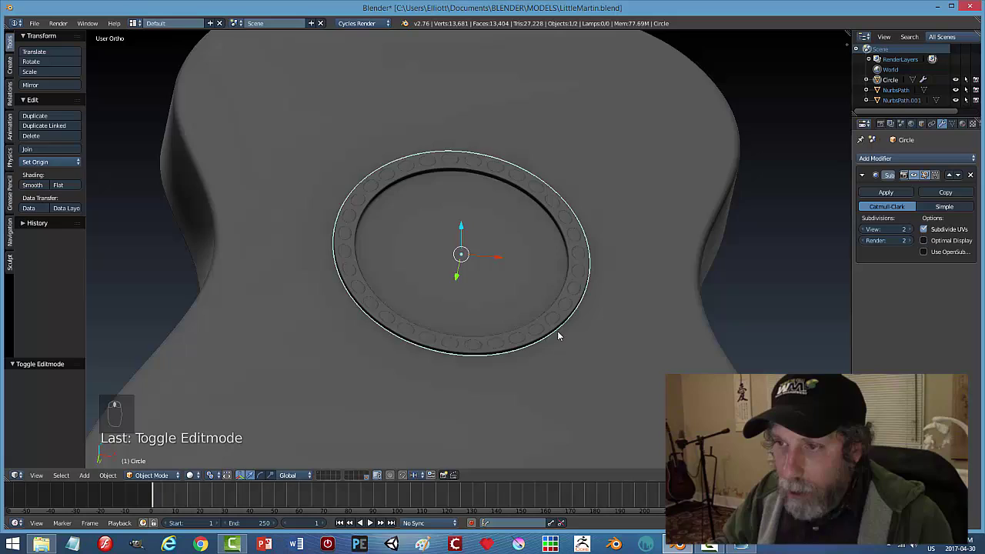
key(a)
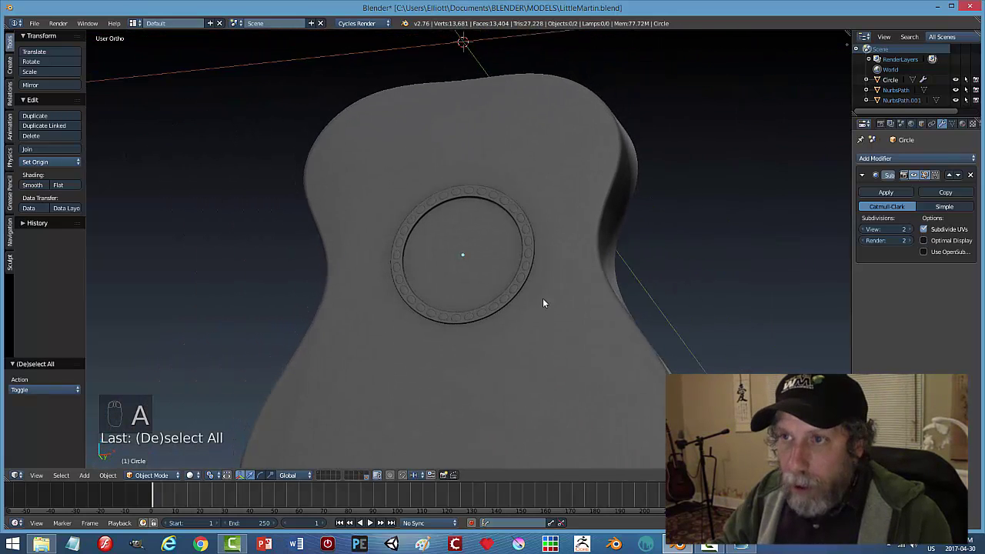
key(ctrl+s)
key(KP_1)
Switch to front wireframe view and pan down so the reference bridge is in view.
key(z)
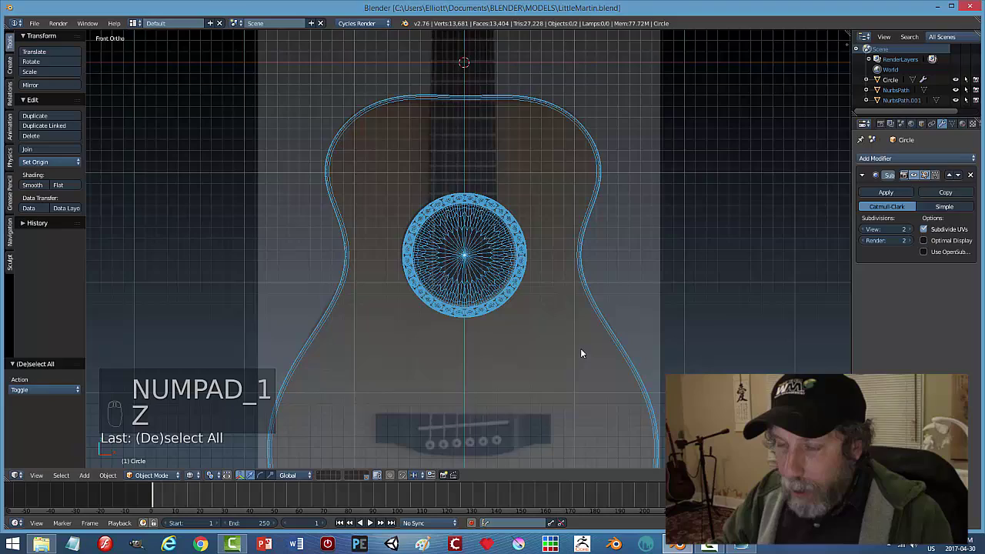
scroll(up, 3)
scroll(up, 3)
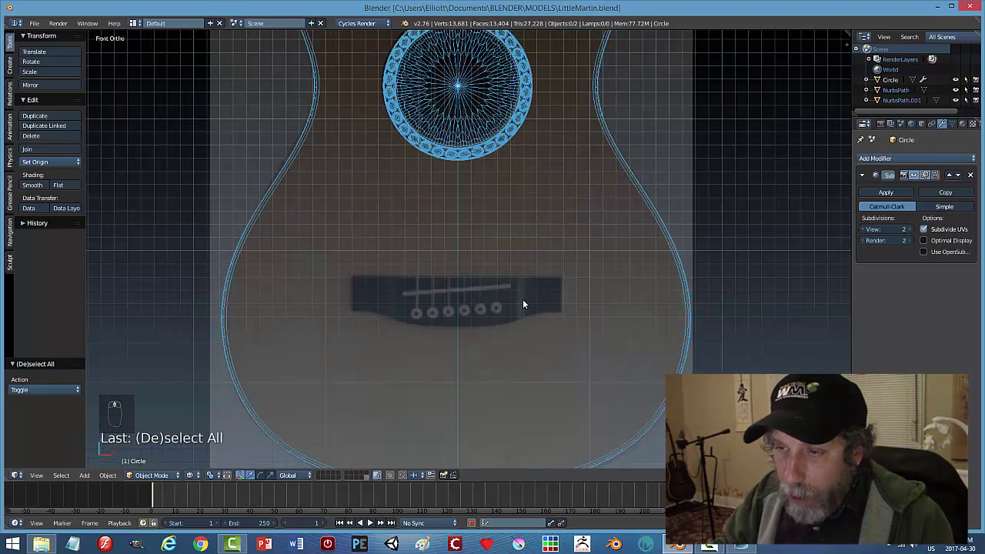
drag(522, 262, 520, 296)
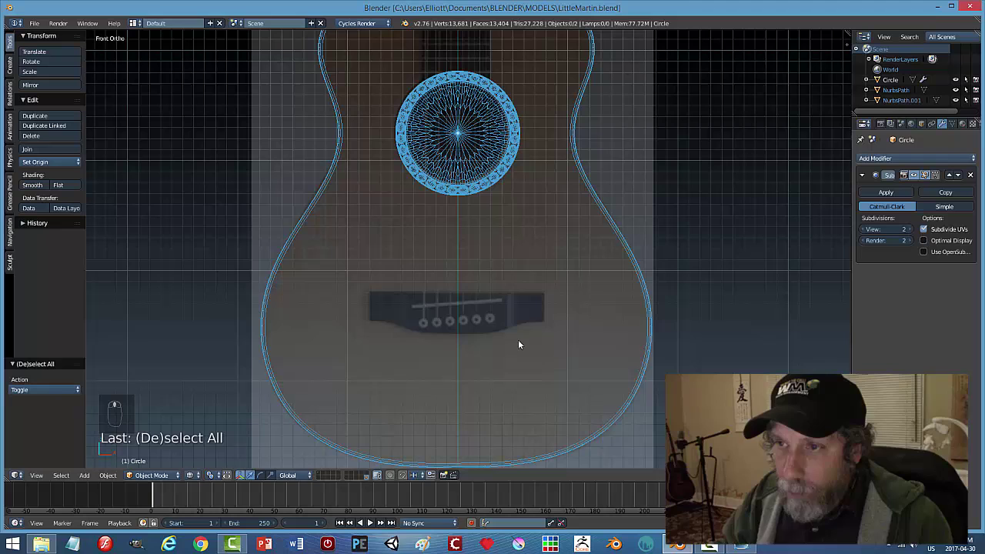
Add a plane, rotate it 90° on X and move it over the reference bridge.
key(shift+a)
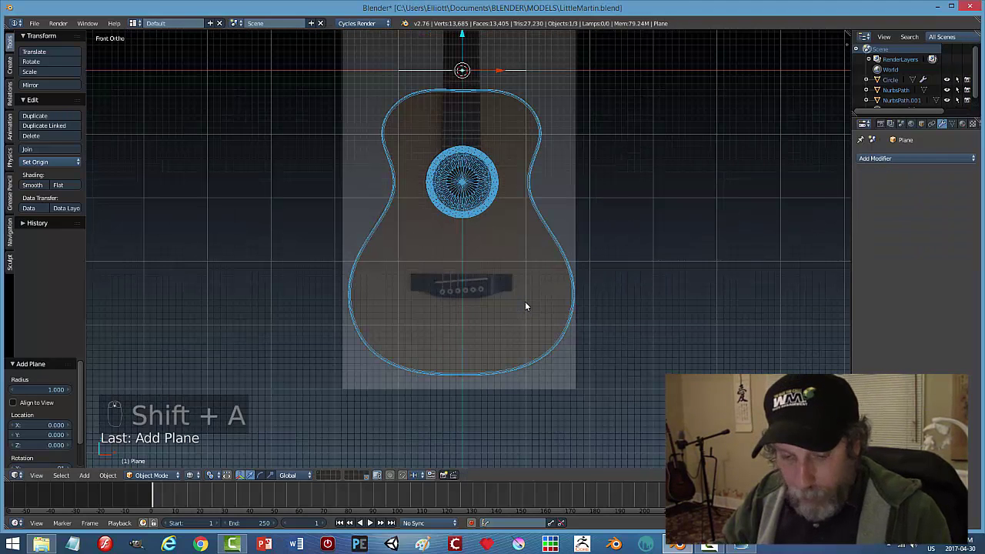
key(r)
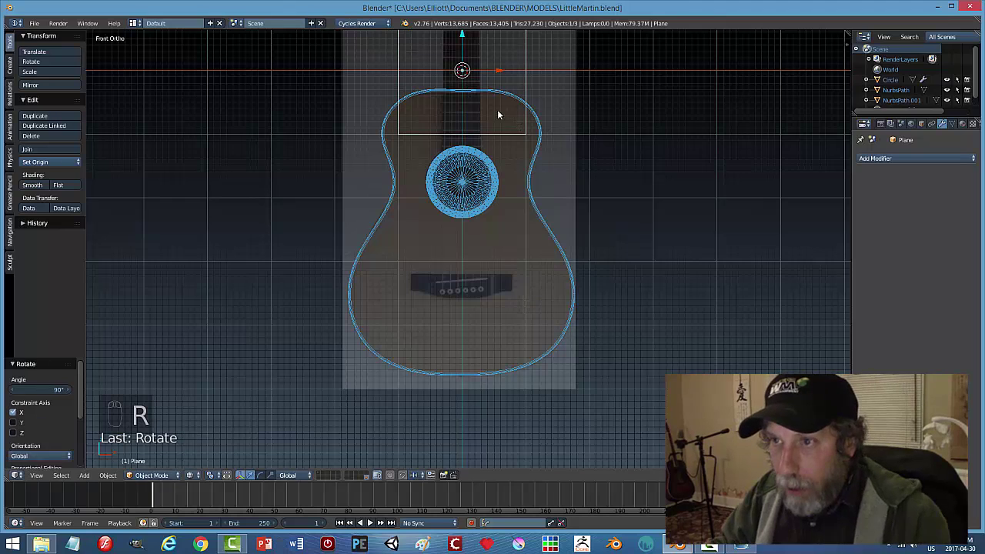
click(467, 37)
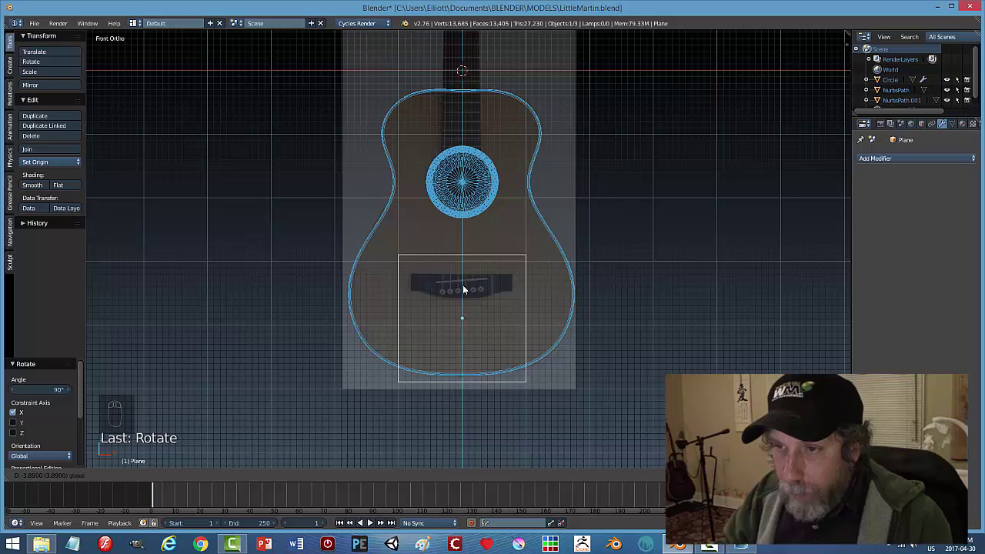
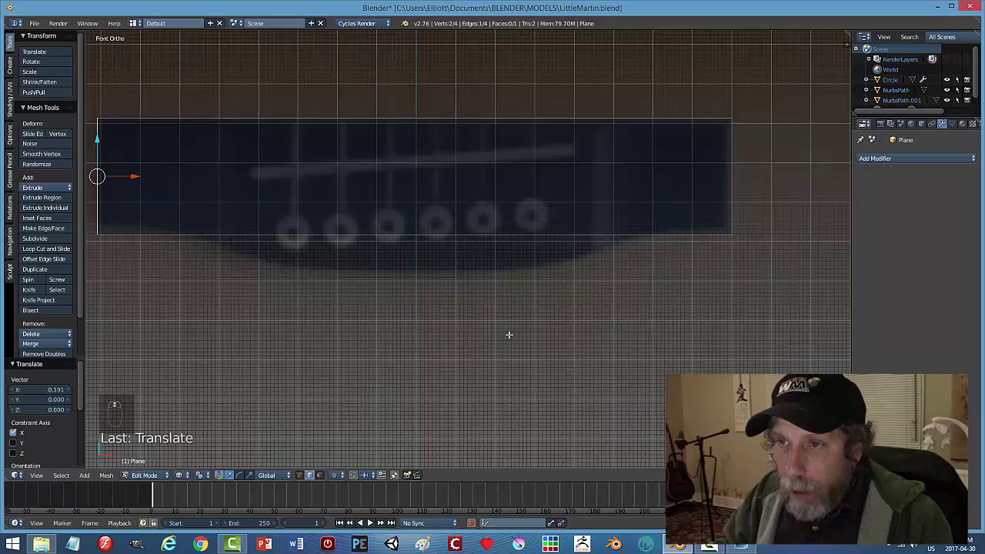
Cut the bridge plane into several vertical strips and spread the cuts across its width with S X.
key(a)
key(ctrl+r)
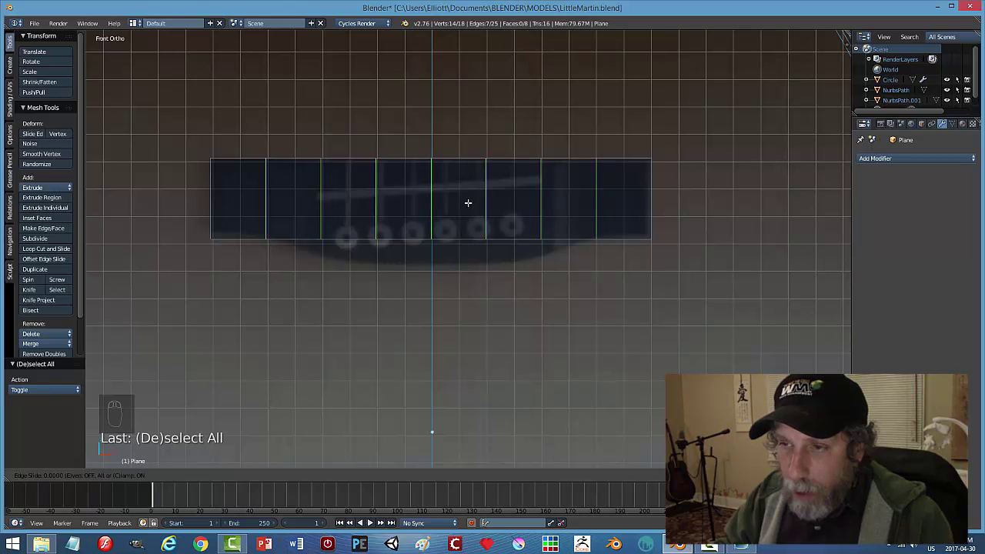
key(s)
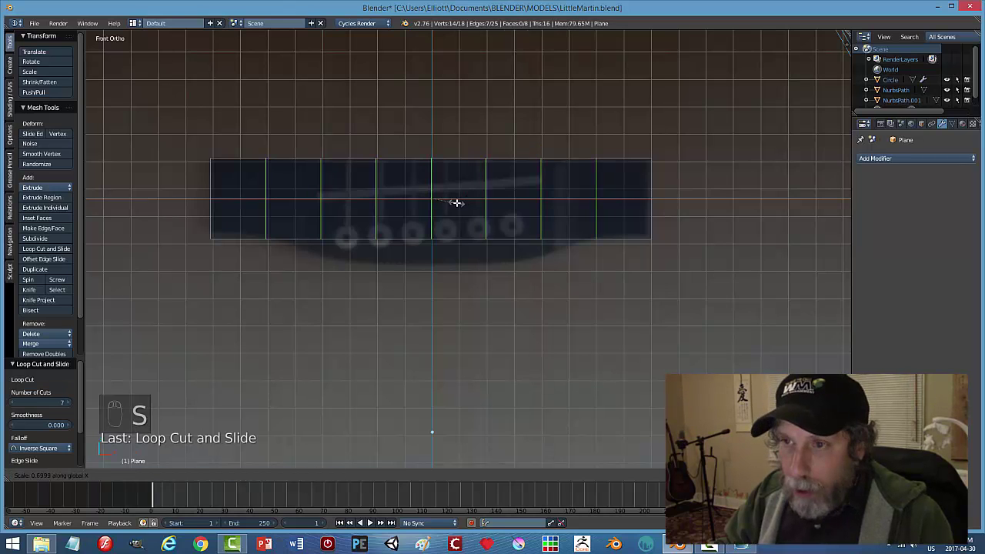
click(204, 478)
key(s)
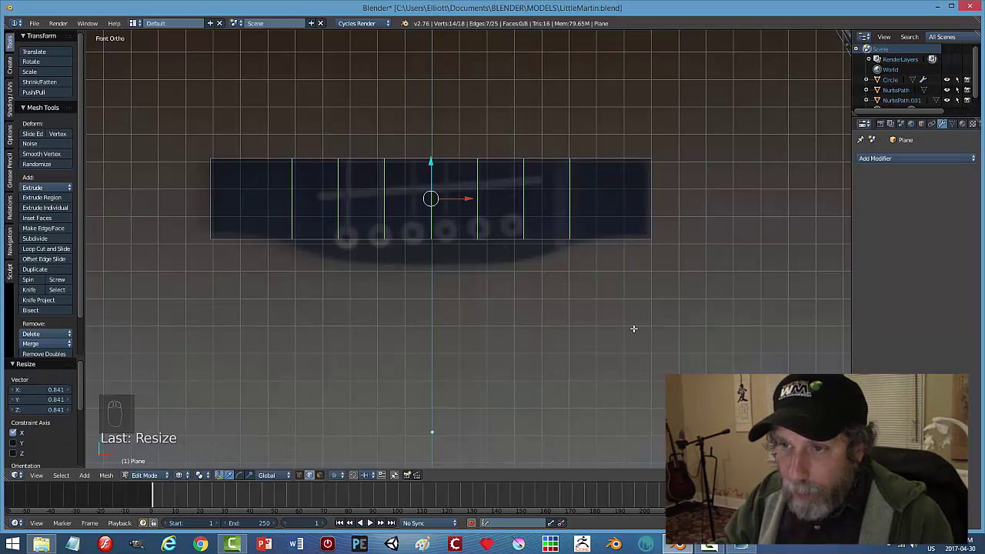
key(a)
In vertex select, pull the bottom middle vertices down along Z into a curved lower edge.
key(ctrl+Tab)
key(b)
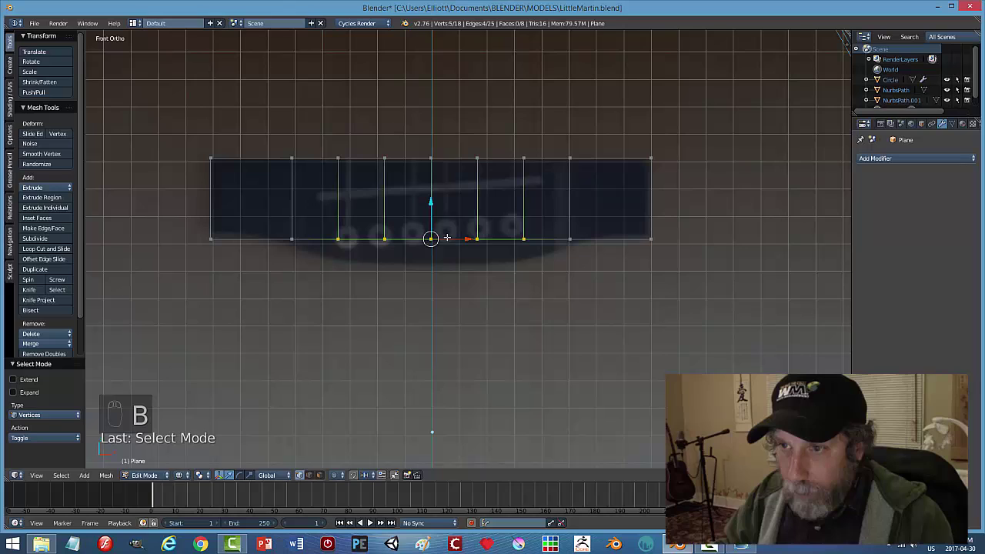
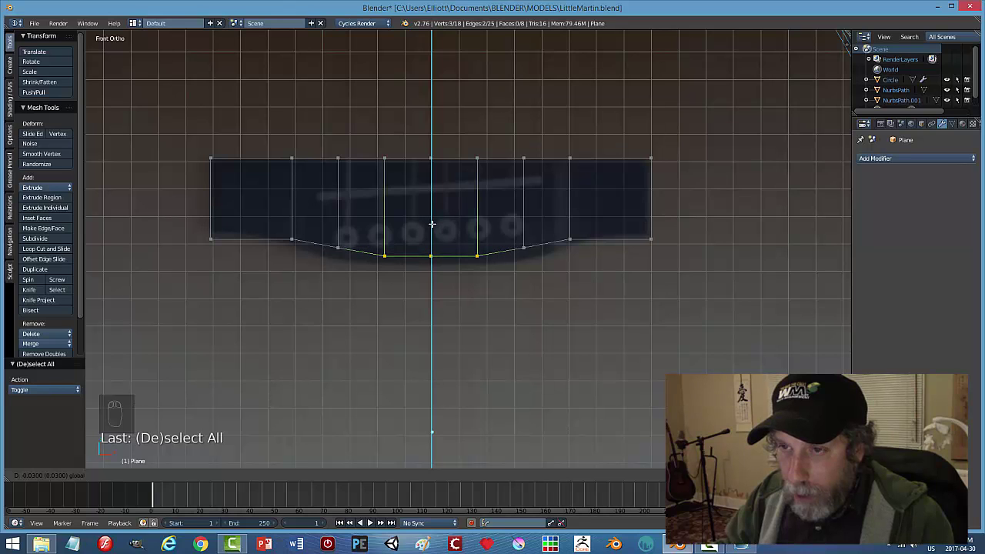
key(a)
key(b)
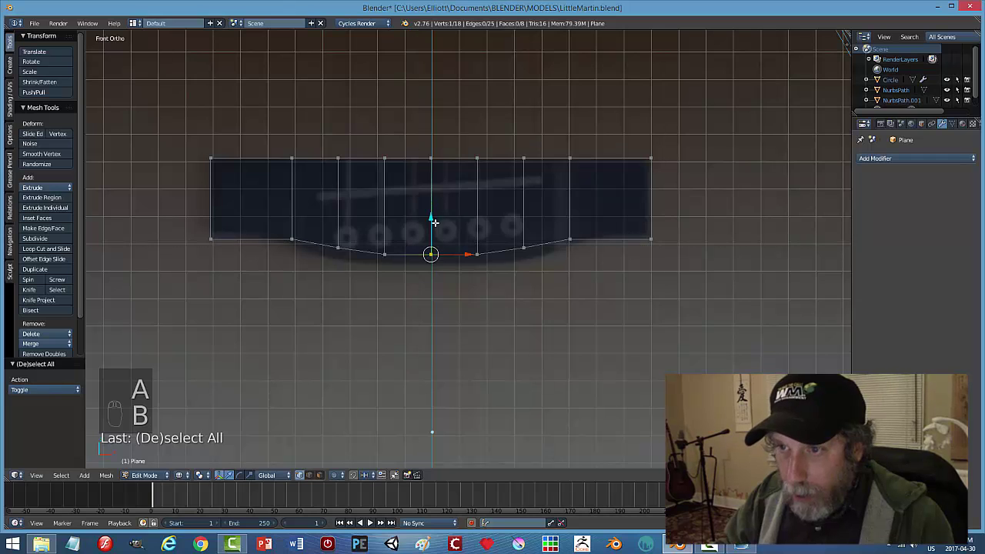
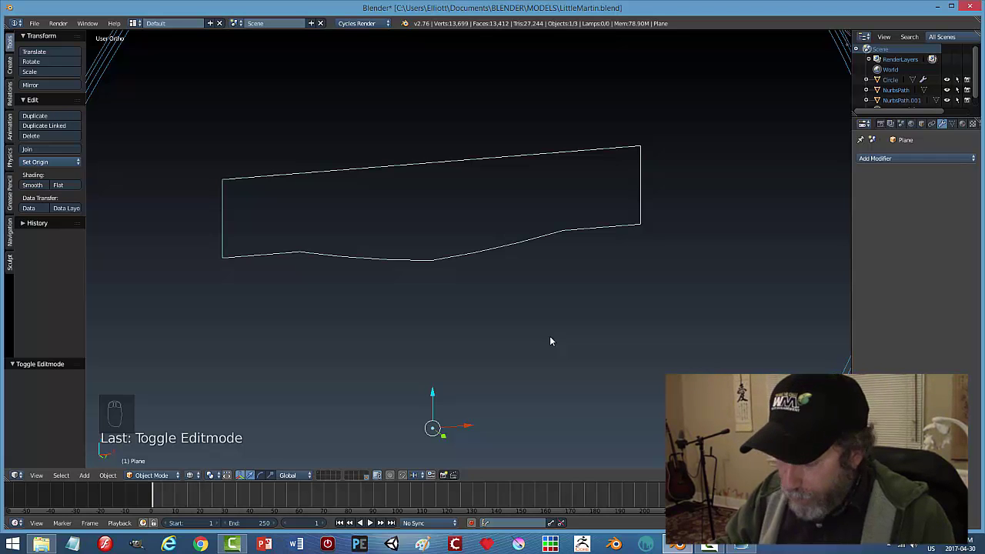
From front view, add matching loop cuts on the bridge's left and right sides.
key(KP_1)
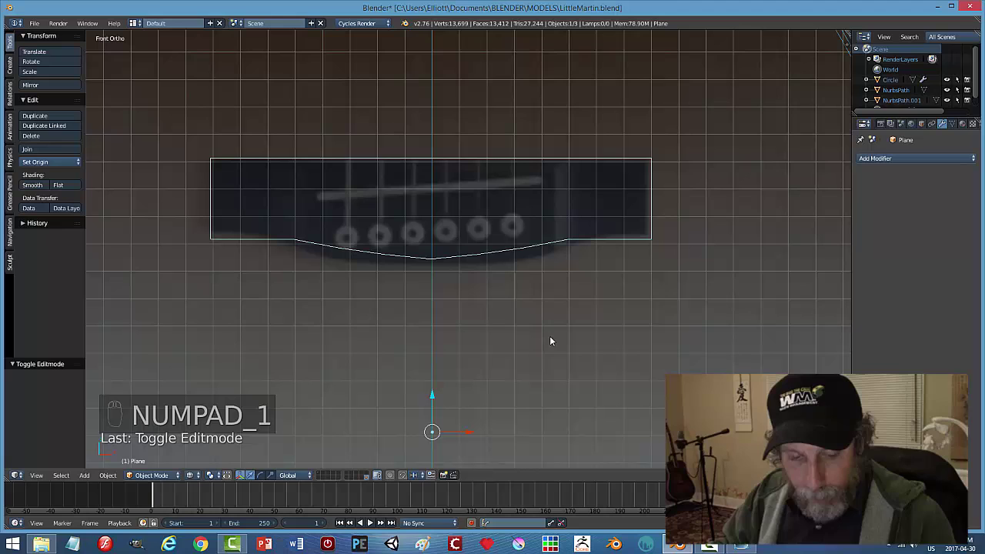
key(Tab)
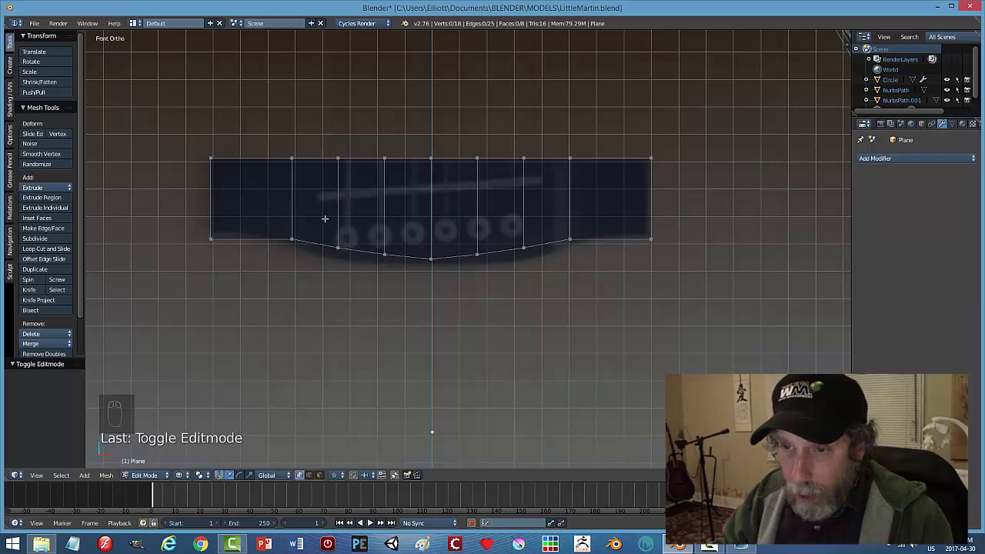
key(ctrl+r)
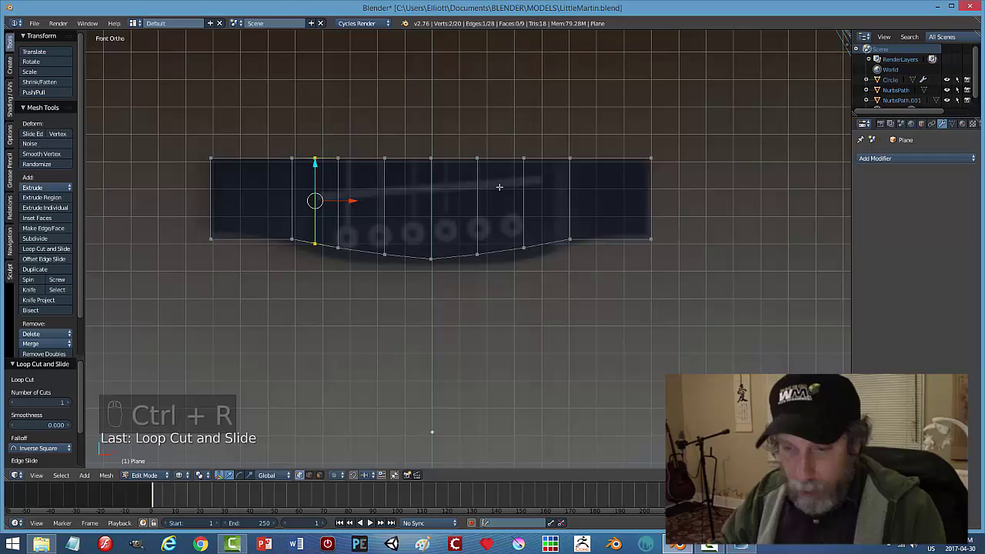
key(ctrl+r)
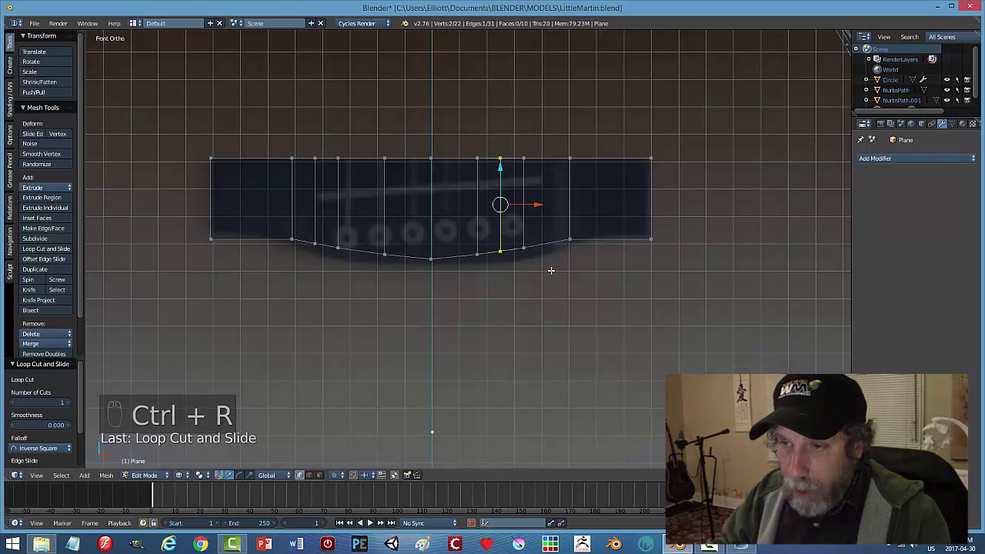
key(a)
key(b)
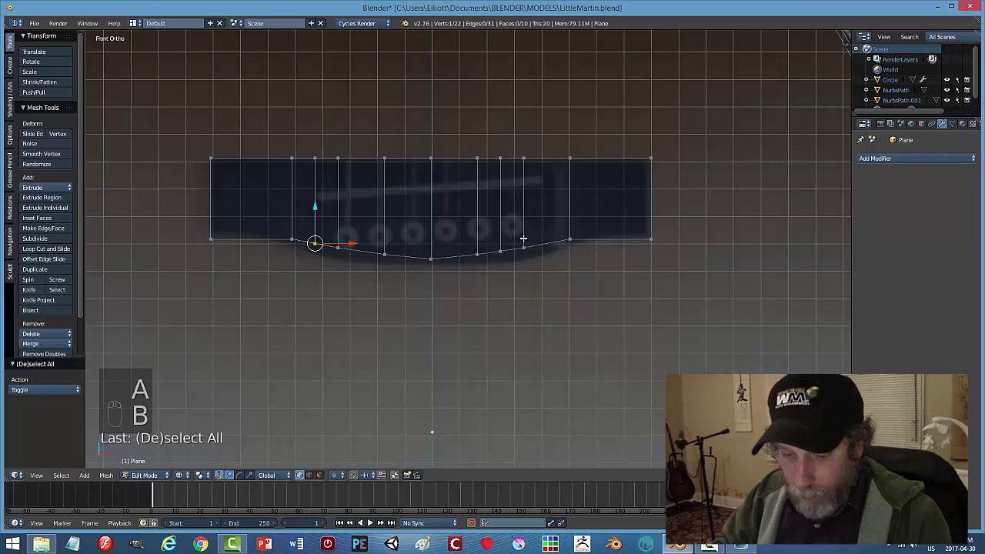
key(b)
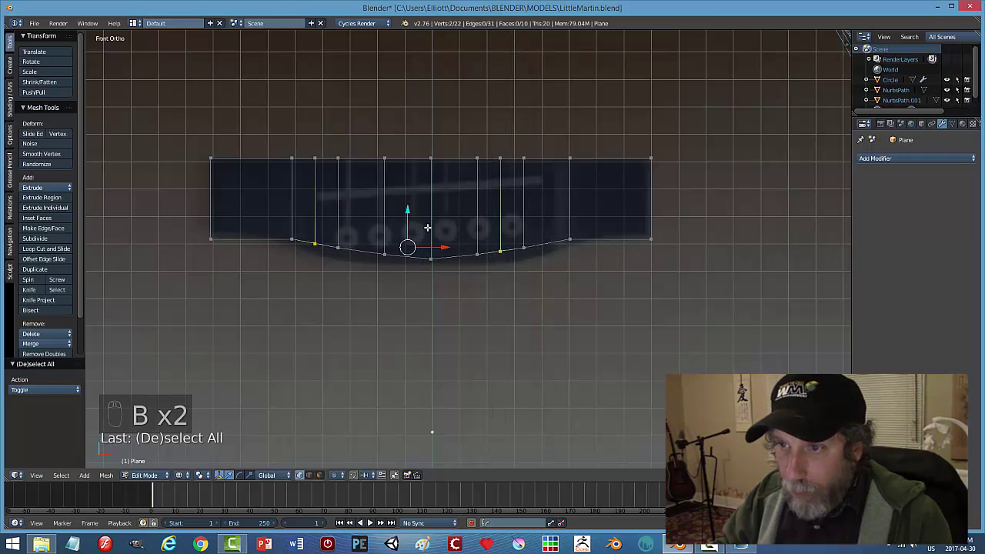
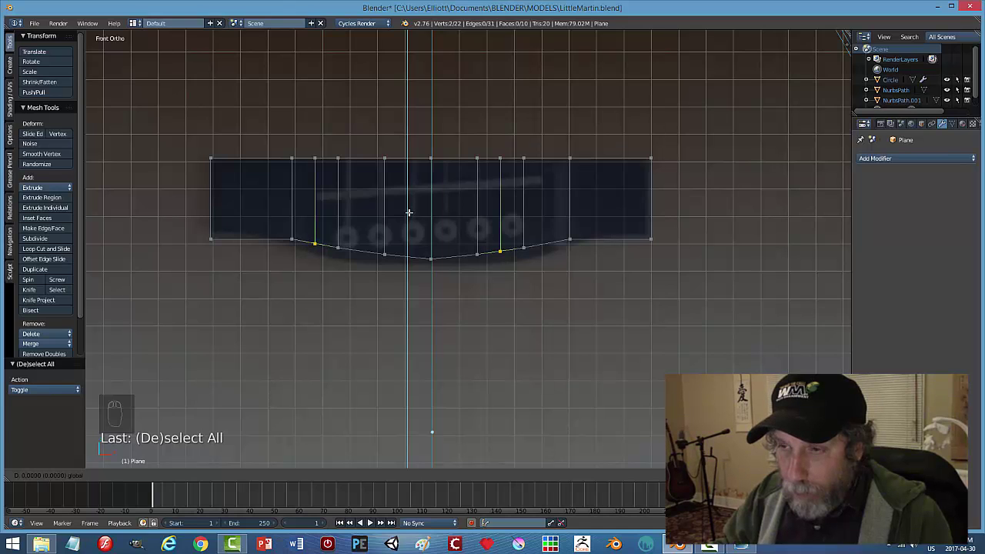
Move the new bottom vertices down onto the reference bridge's curve and leave Edit Mode.
key(a)
key(b)
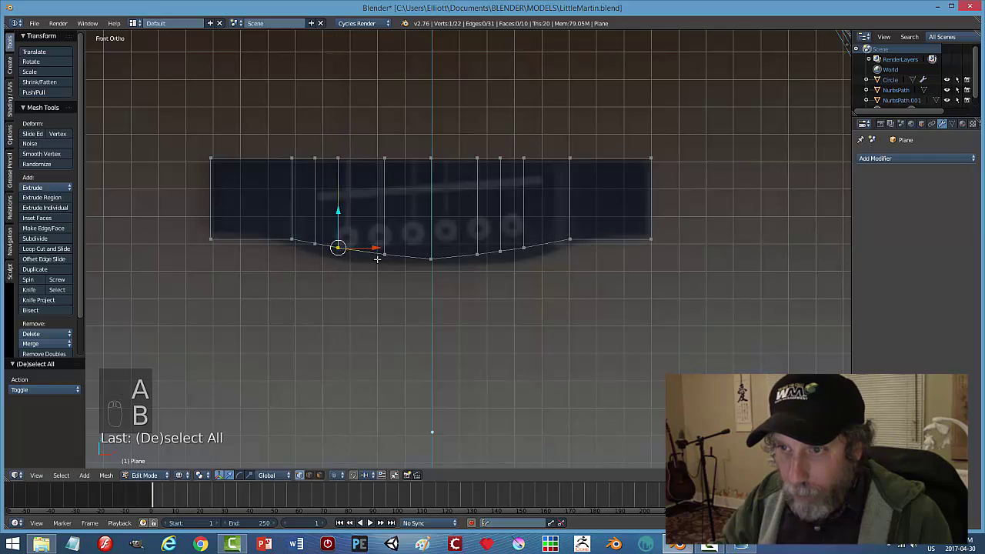
key(b)
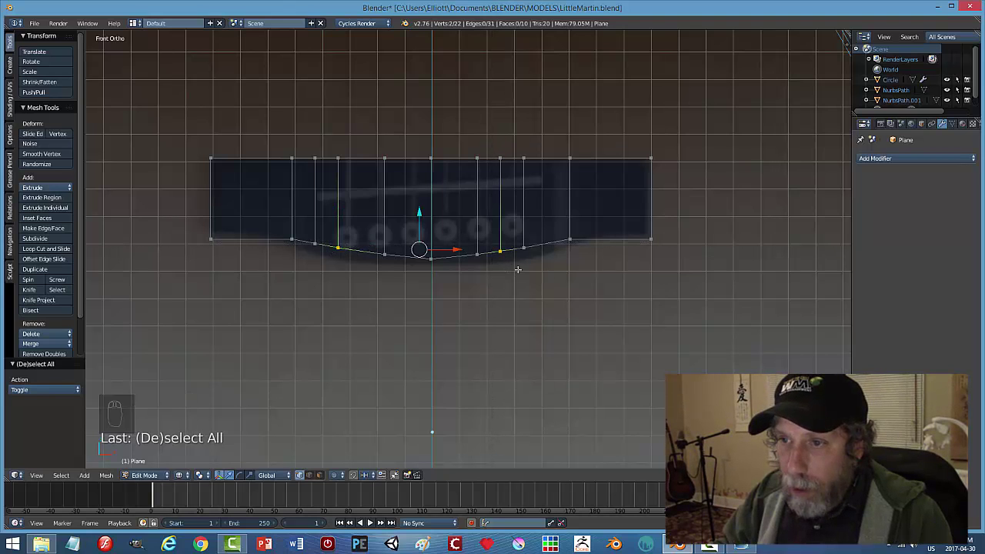
key(a)
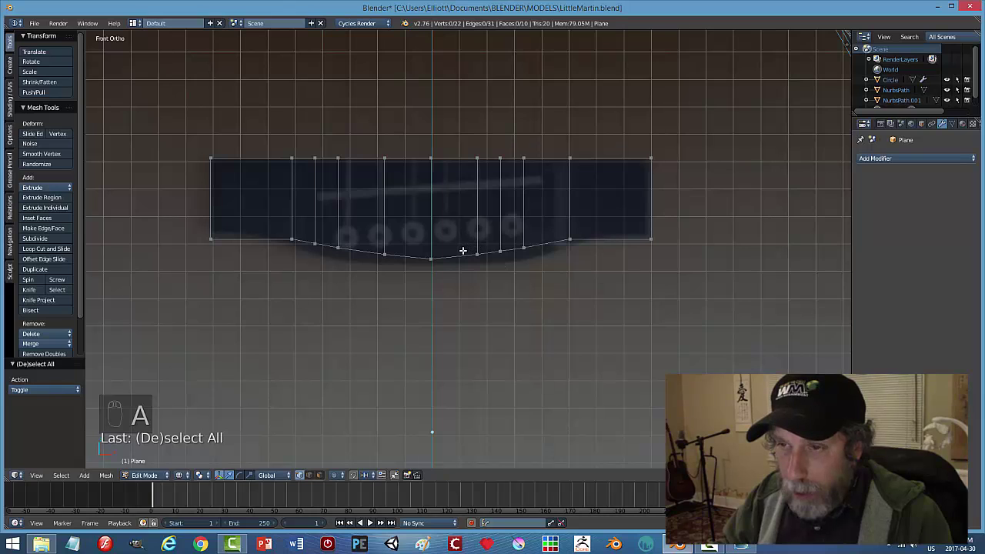
key(b)
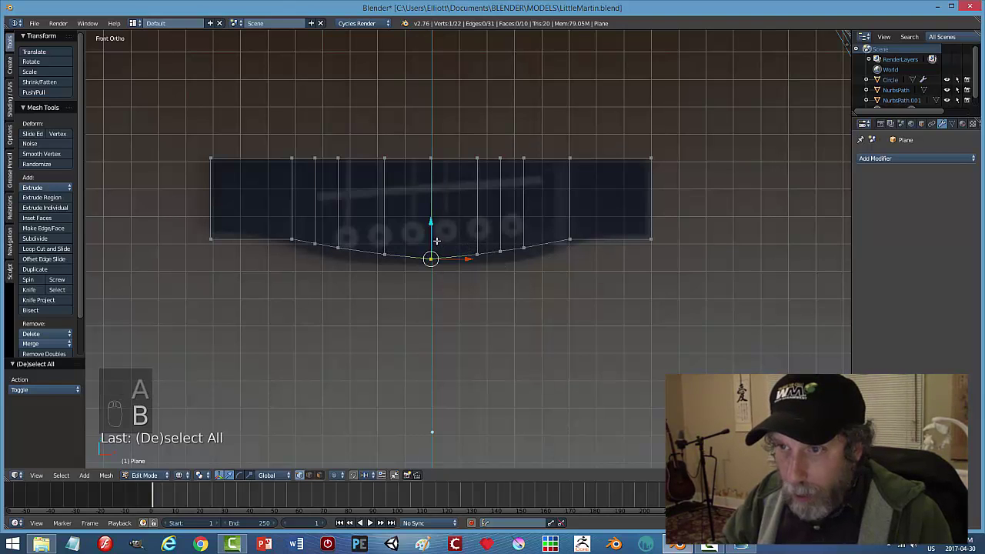
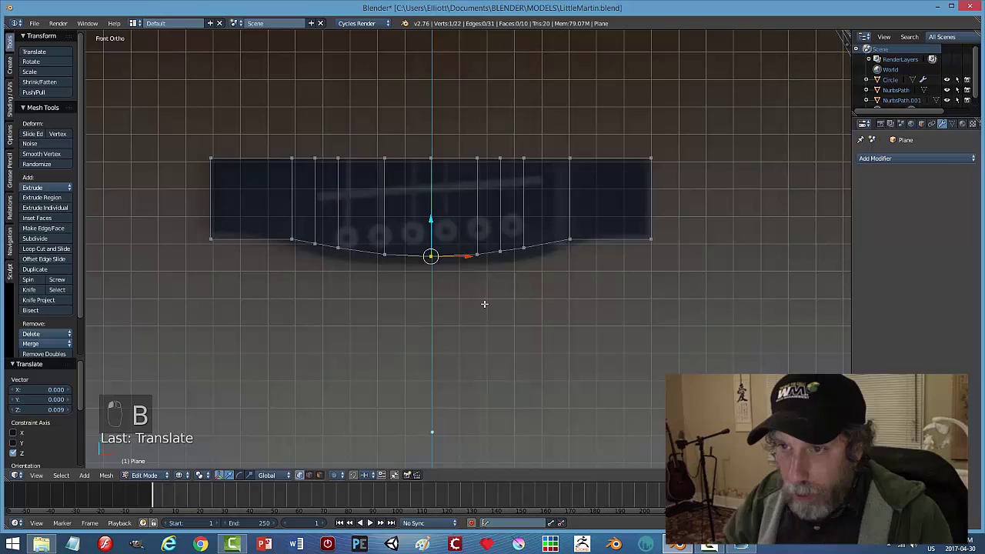
key(a)
key(Tab)
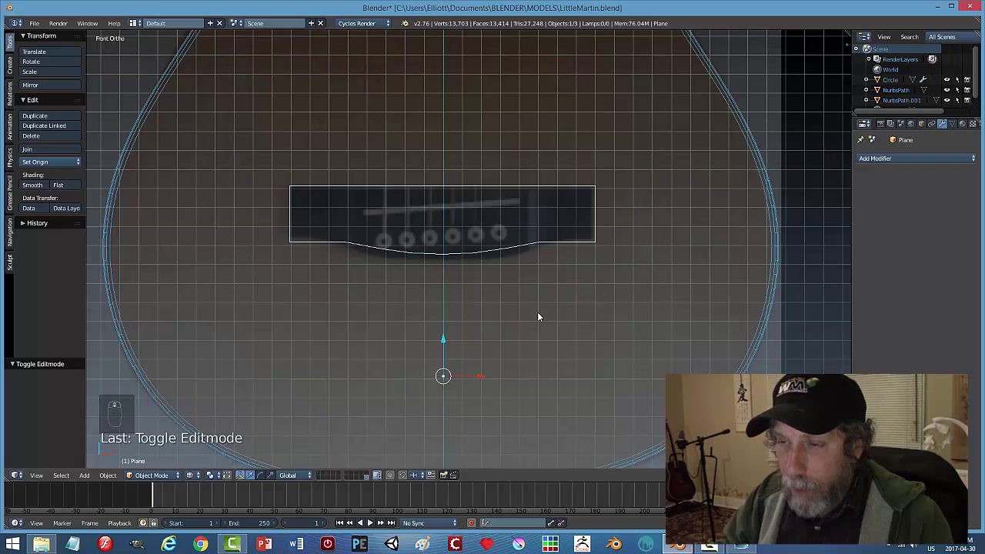
Select the whole bridge outline and extrude it into a thin solid block on the guitar top.
key(Tab)
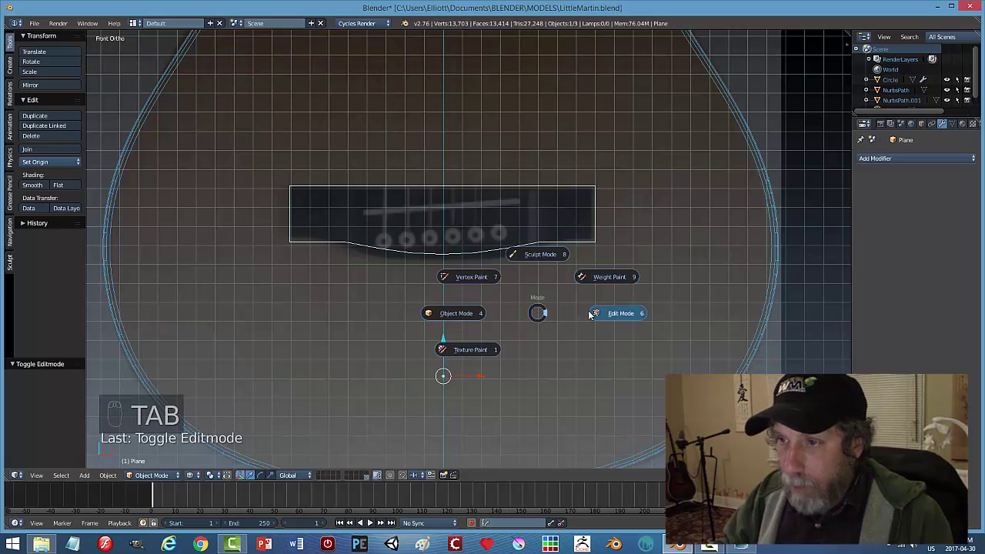
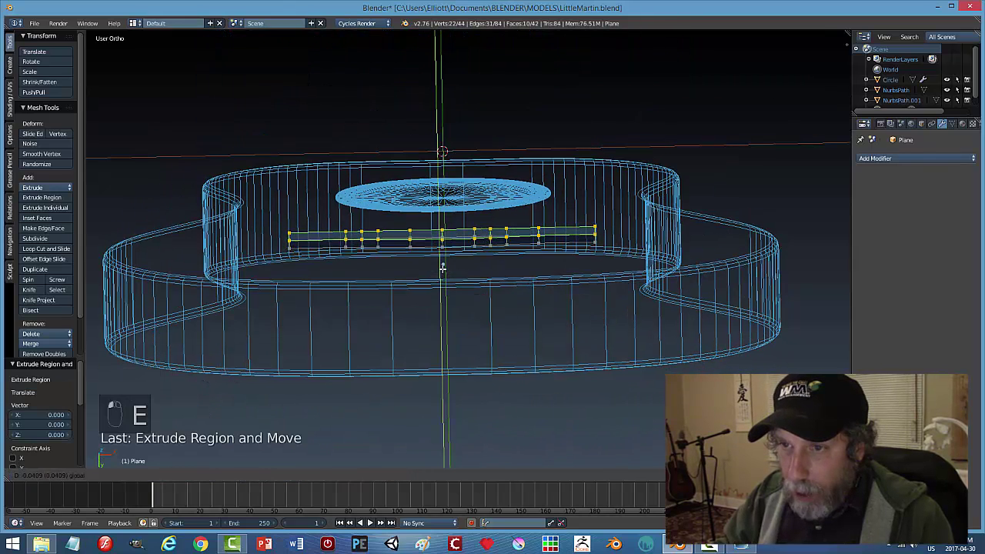
key(a)
key(a)
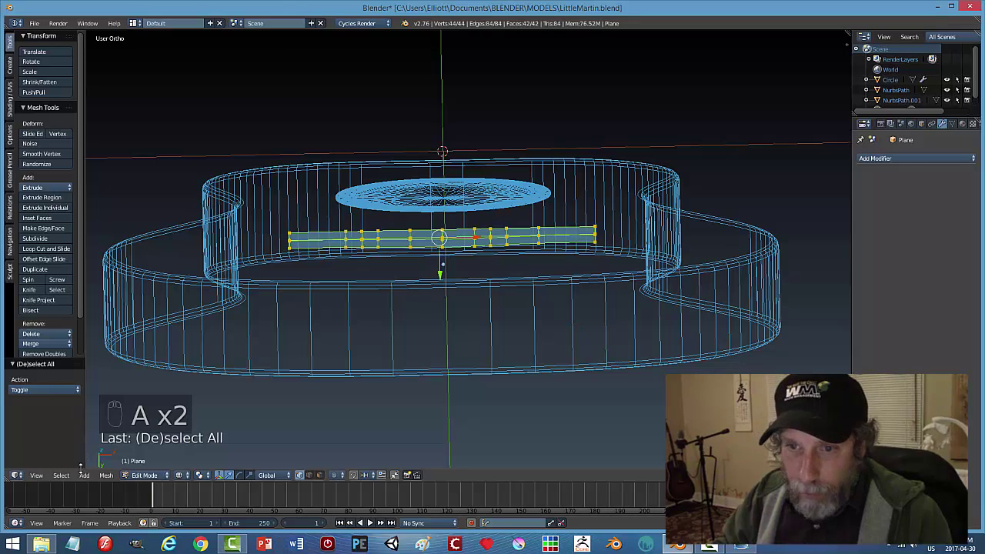
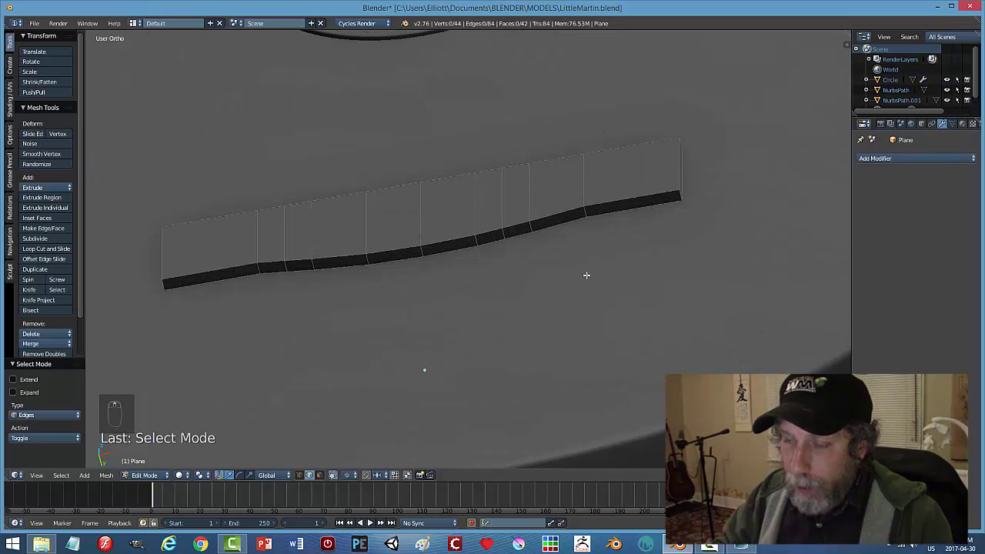
key(ctrl+Tab)
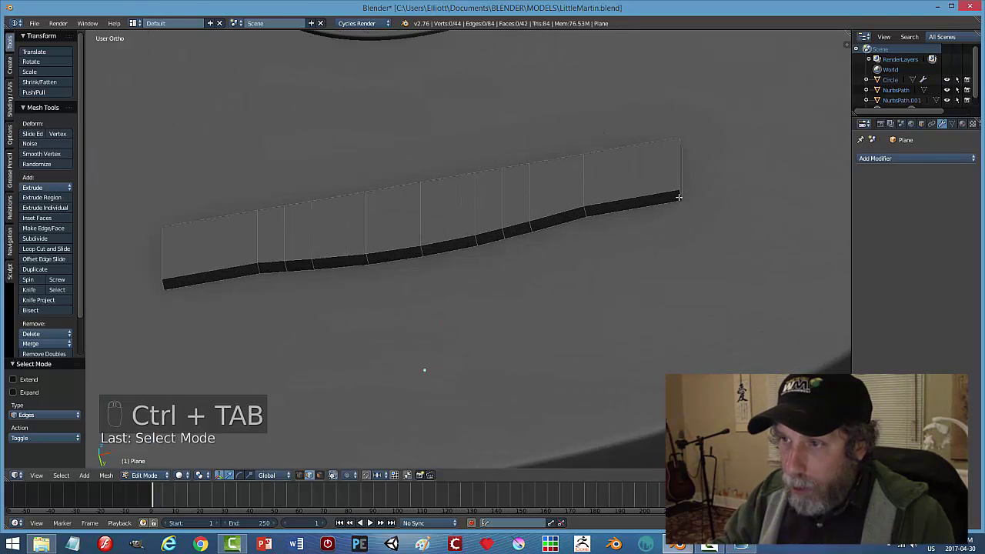
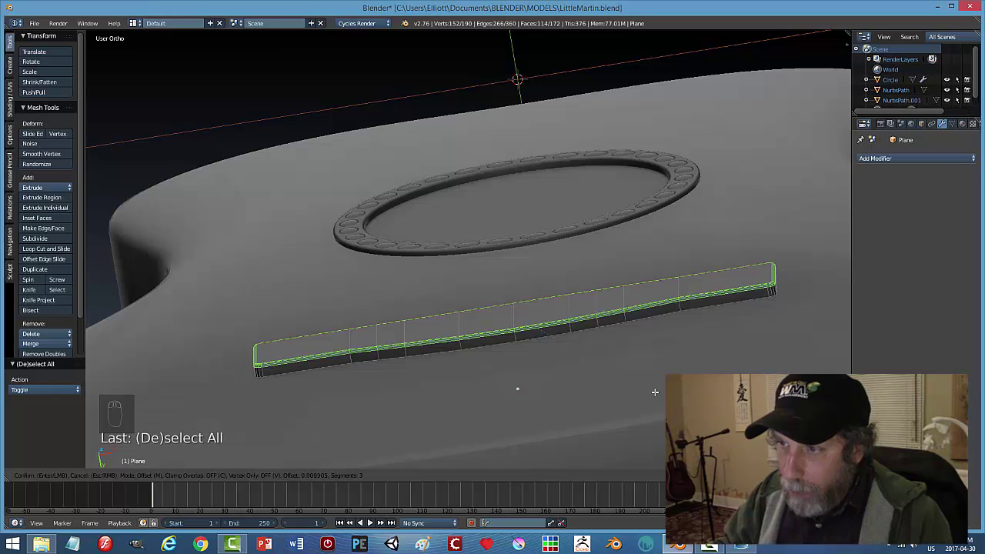
key(a)
key(Tab)
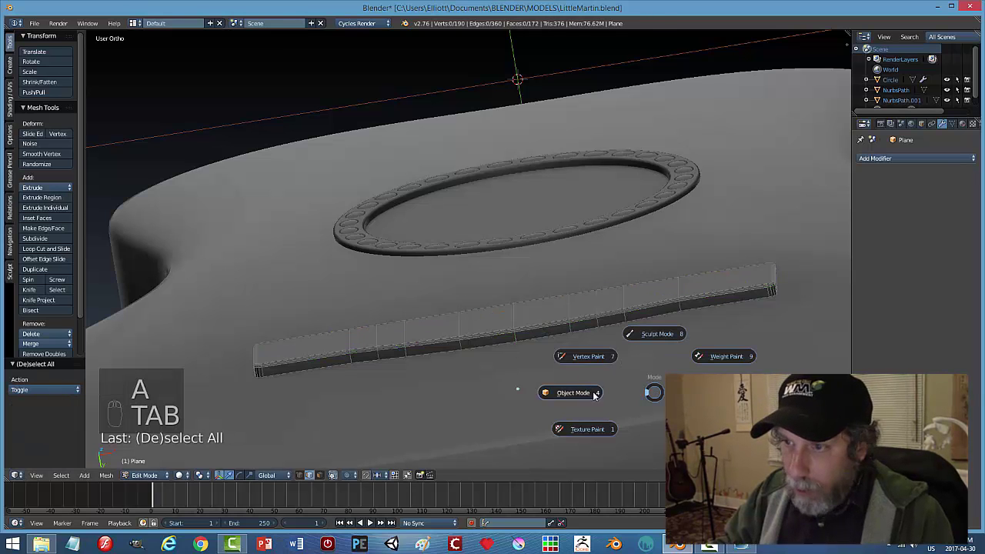
Give the bridge smooth shading with a 12° auto smooth angle and centre its origin on its geometry.
key(a)
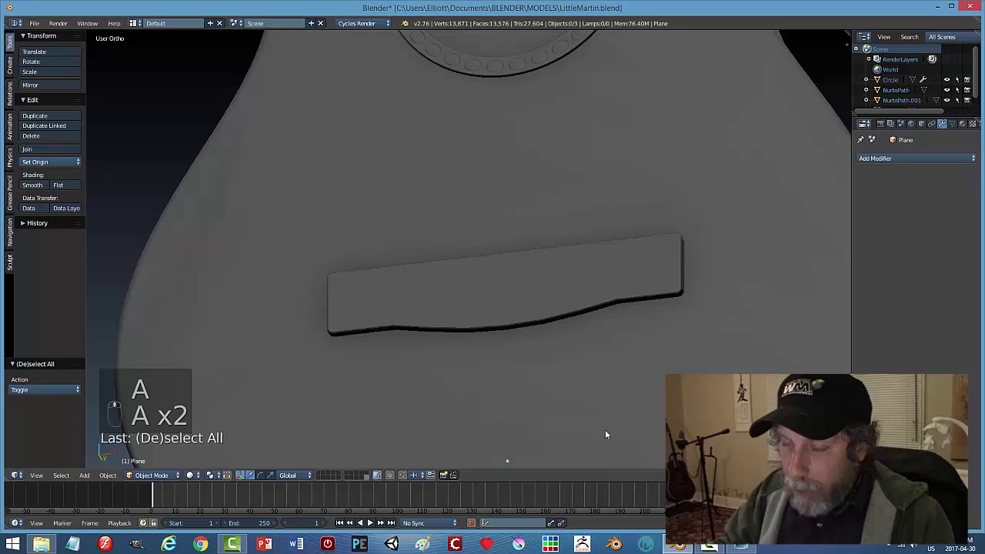
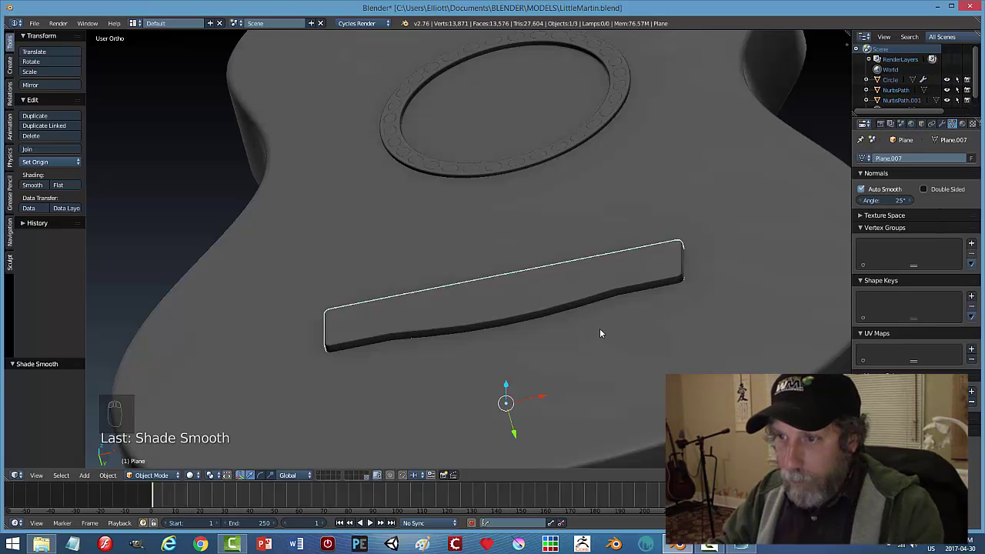
key(a)
middle_click(603, 332)
drag(545, 360, 637, 353)
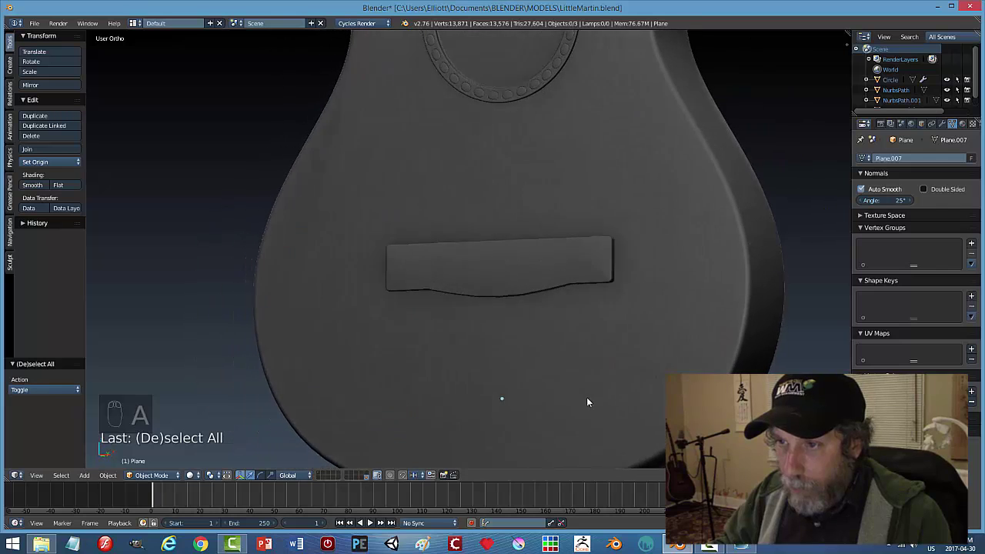
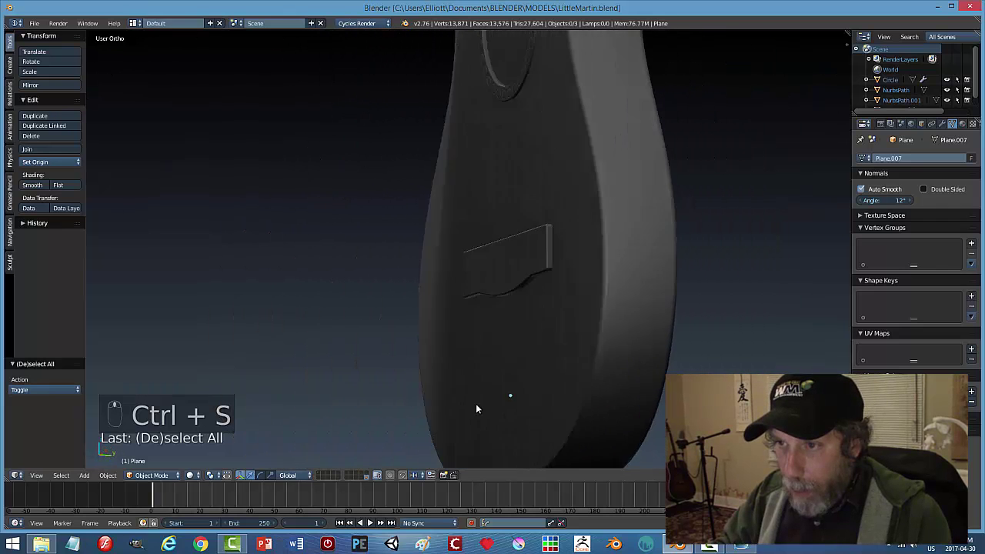
drag(522, 281, 556, 404)
Select the bridge in front wireframe view over the reference bridge.
key(a)
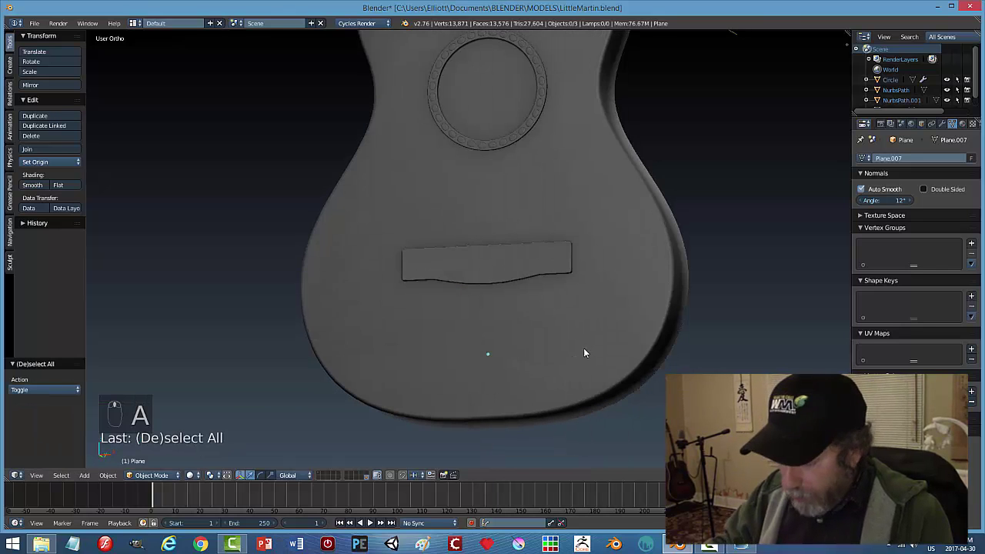
key(KP_1)
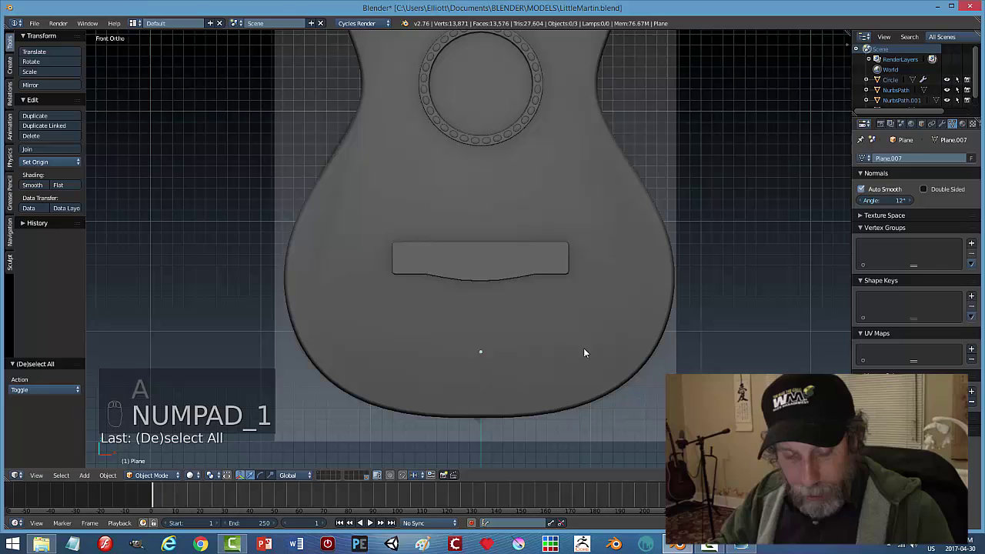
key(z)
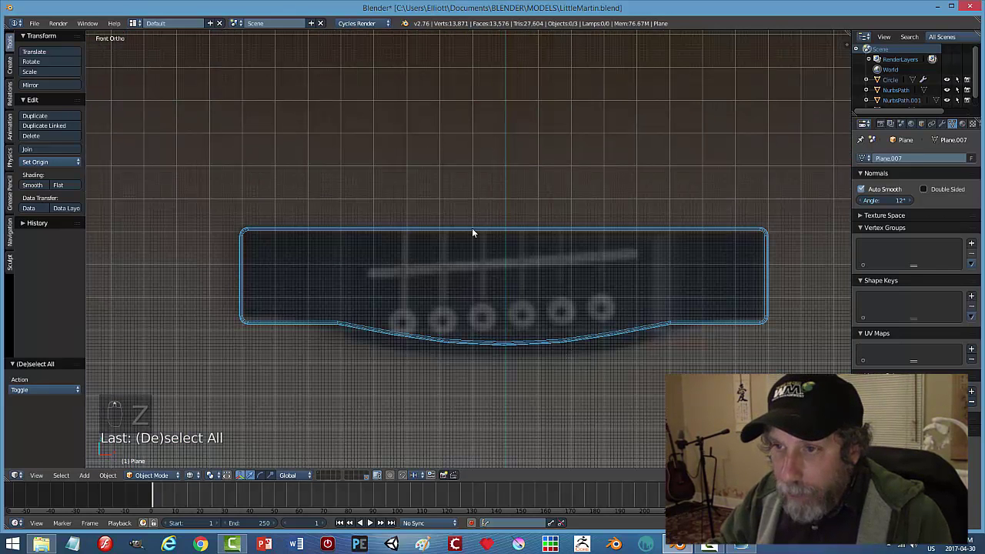
click(471, 230)
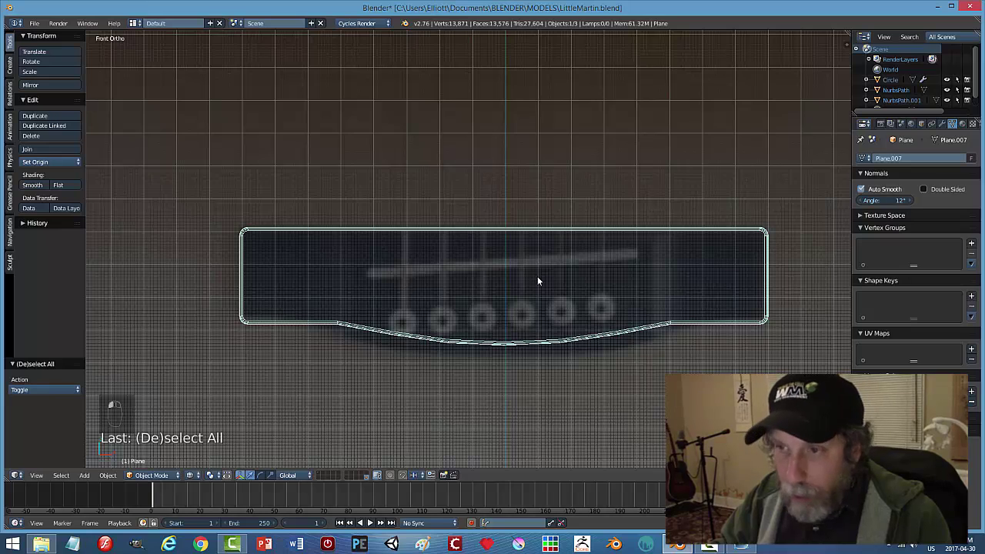
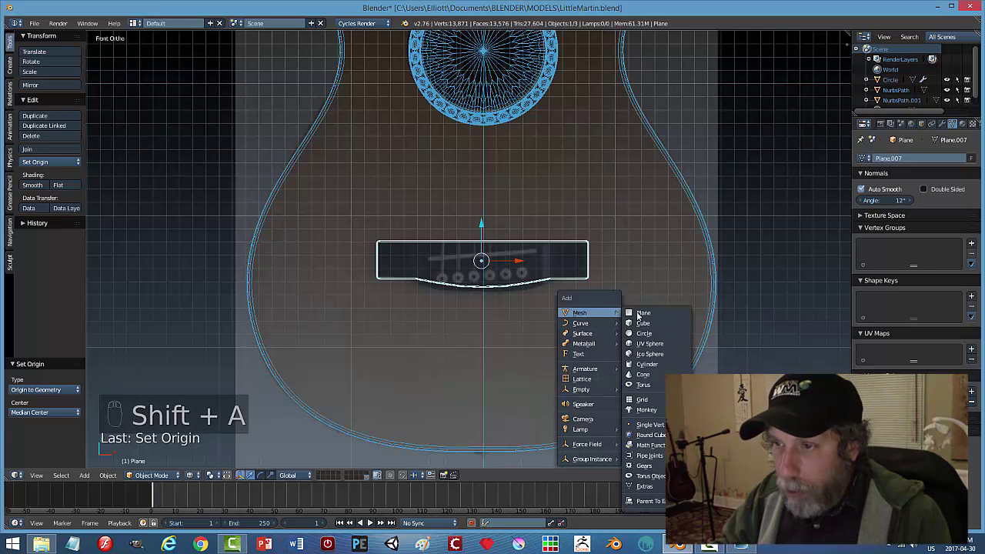
Add a cube and shrink and flatten it into a thin slab for the saddle.
drag(616, 315, 477, 96)
click(477, 95)
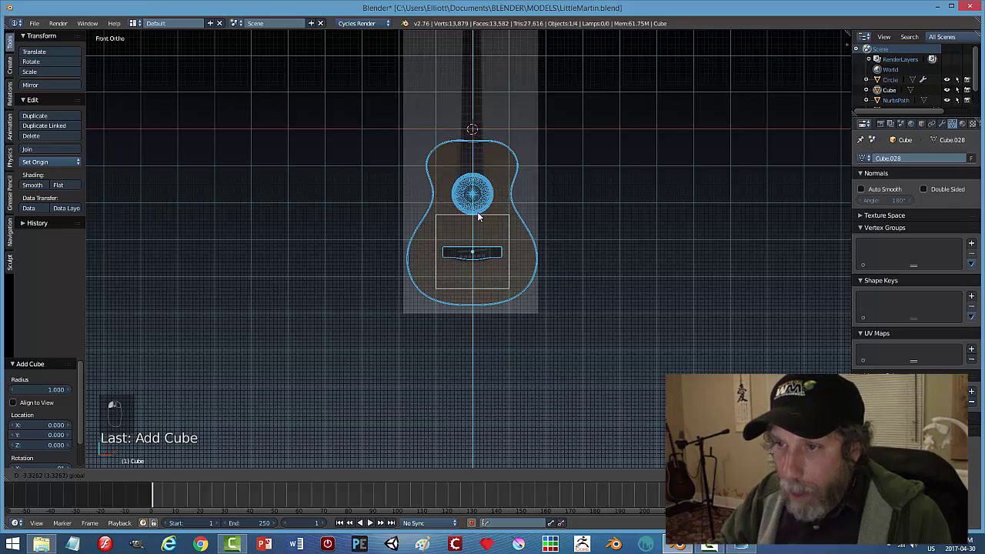
key(s)
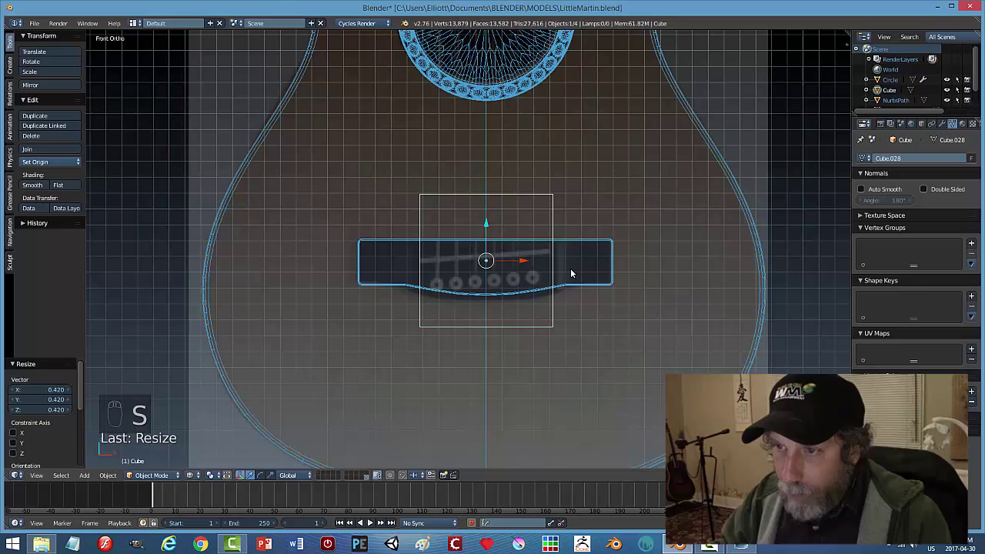
key(s)
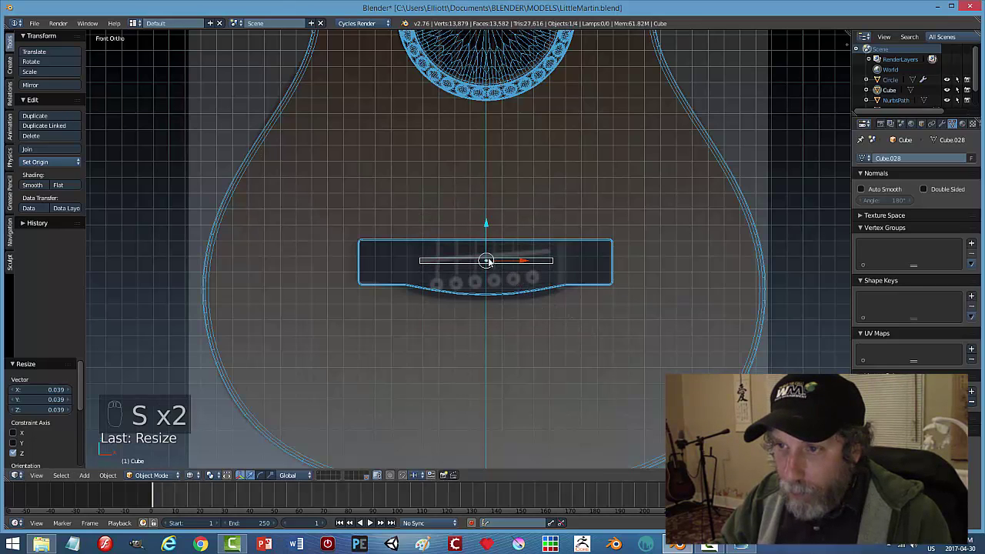
click(487, 227)
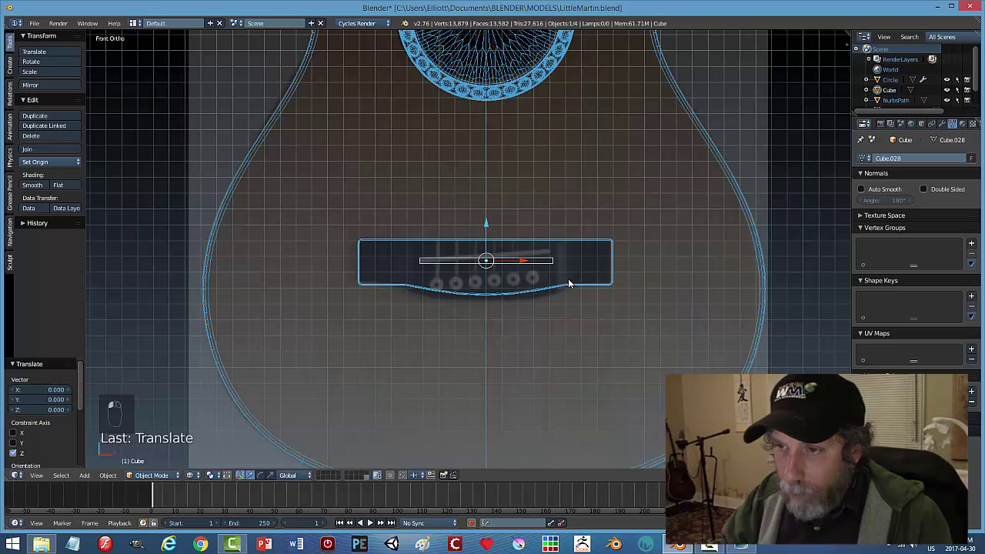
Seat the slab on the bridge and stretch it into a long bar across its width.
drag(575, 284, 545, 263)
click(545, 264)
key(s)
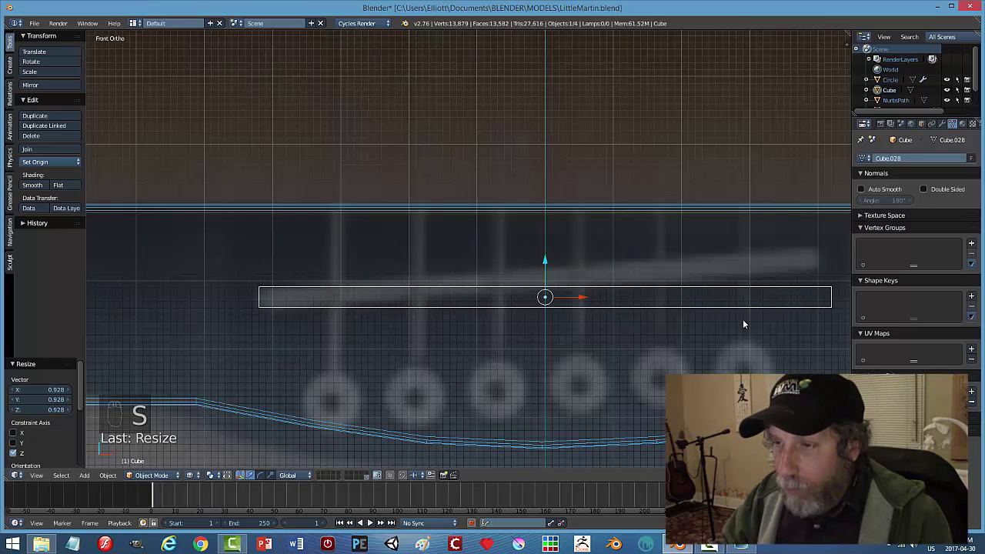
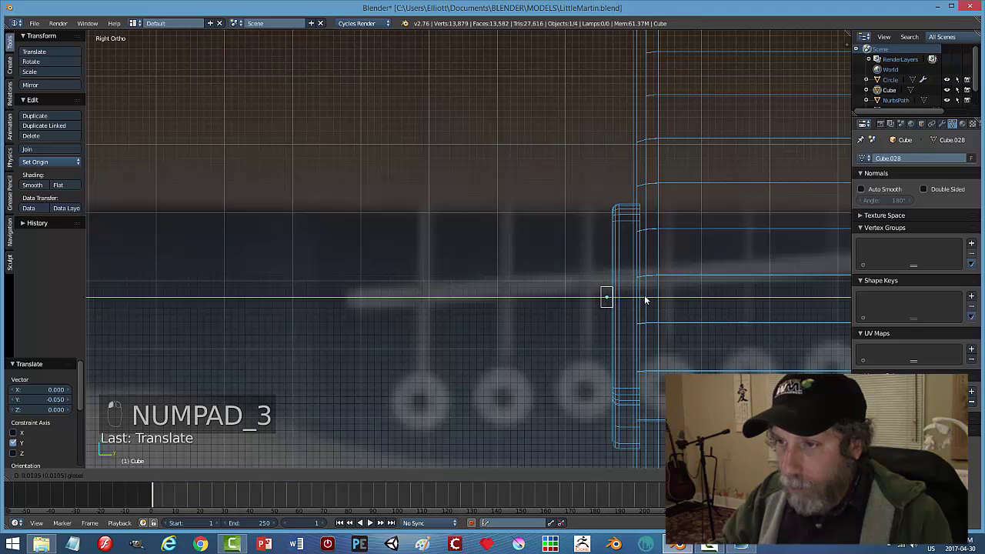
key(KP_1)
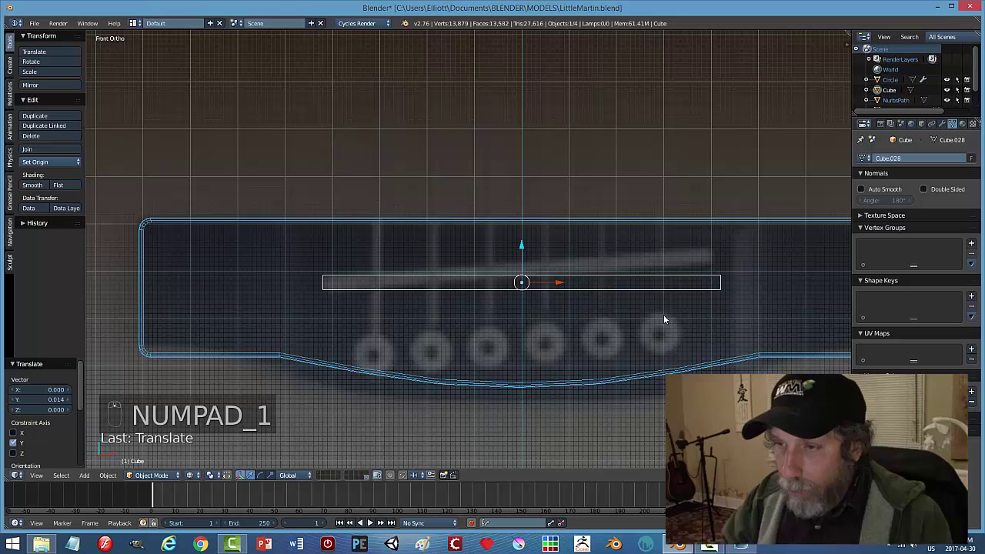
key(z)
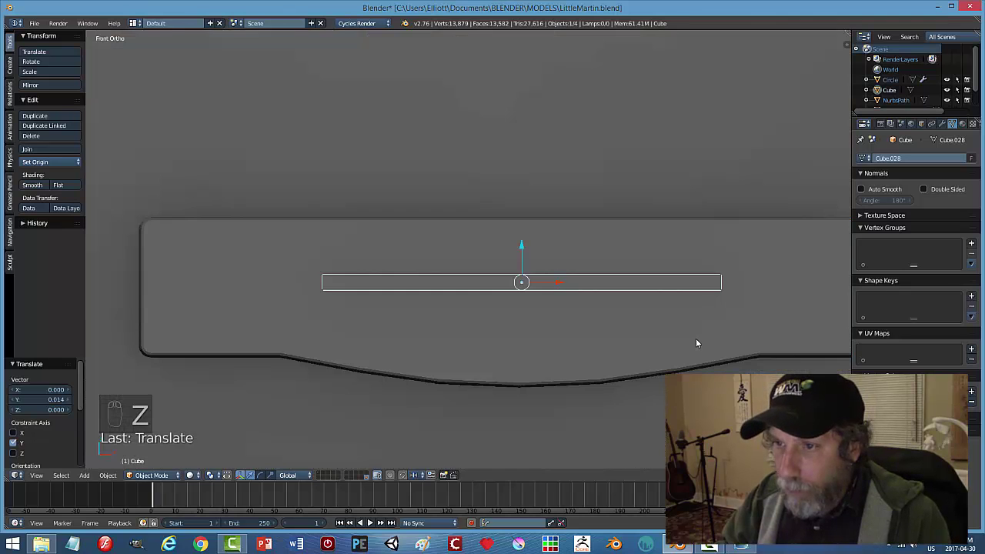
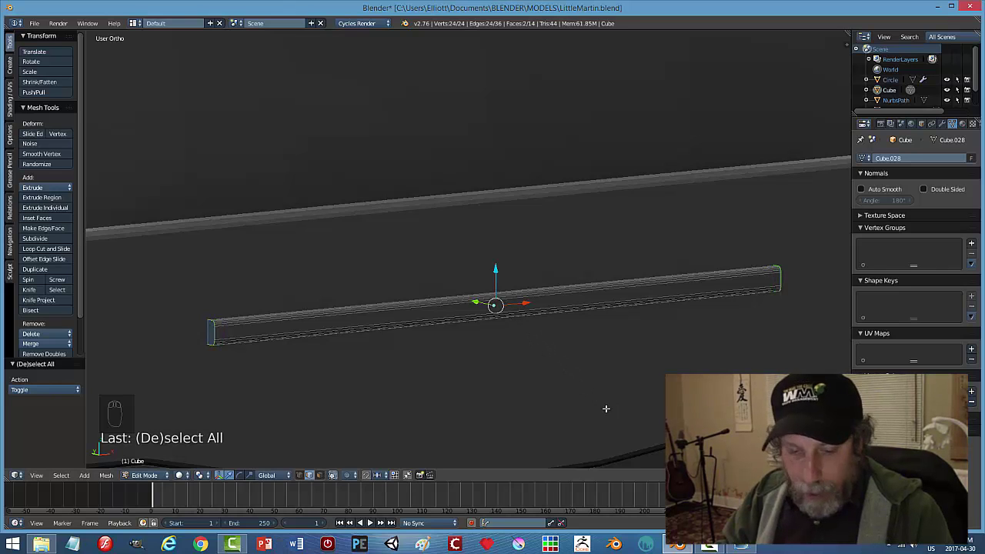
Bevel the saddle bar's edges and return to object mode in front wireframe view.
key(a)
key(Tab)
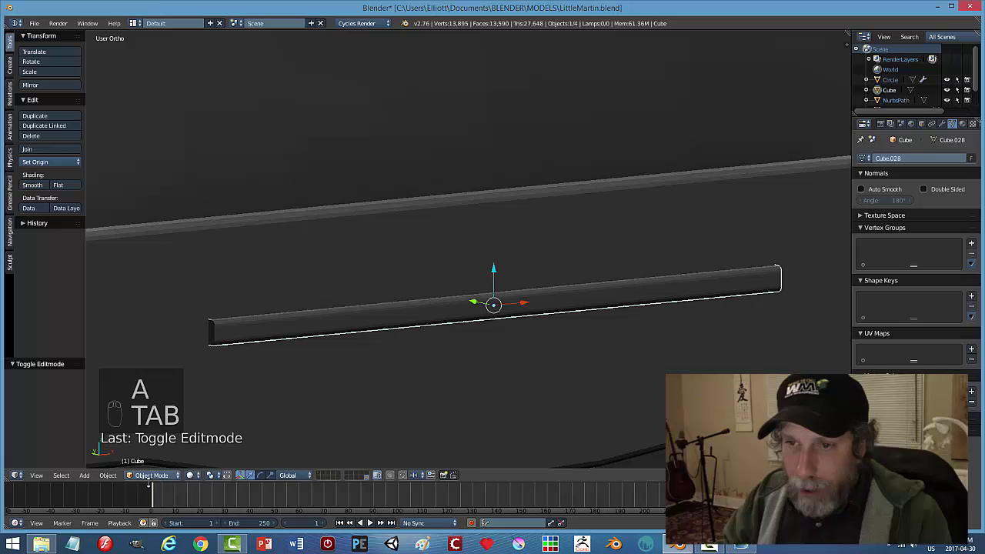
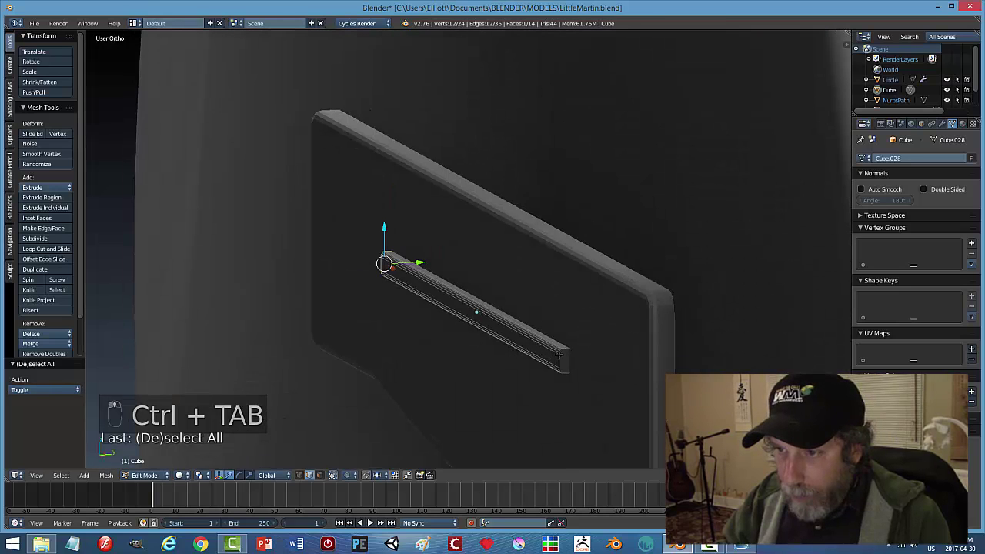
key(ctrl+b)
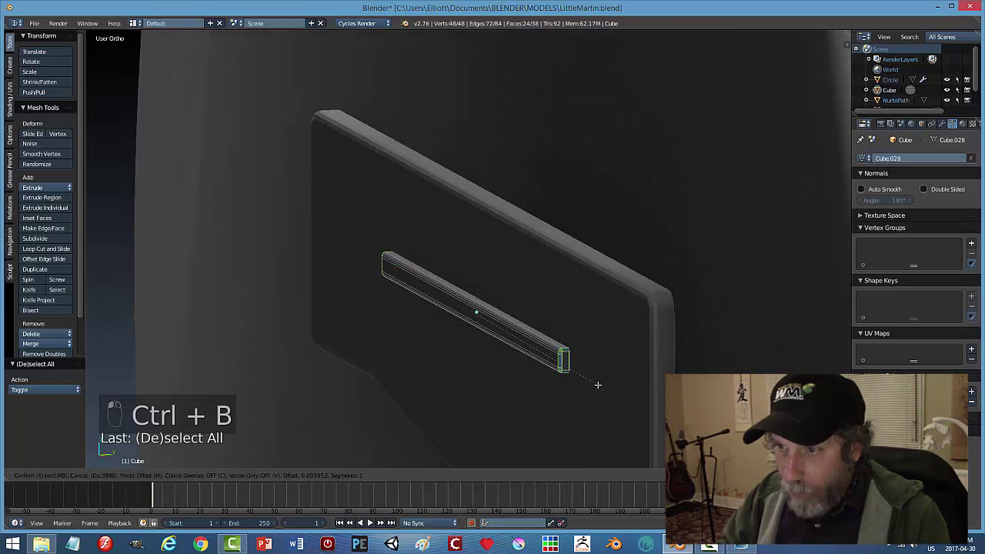
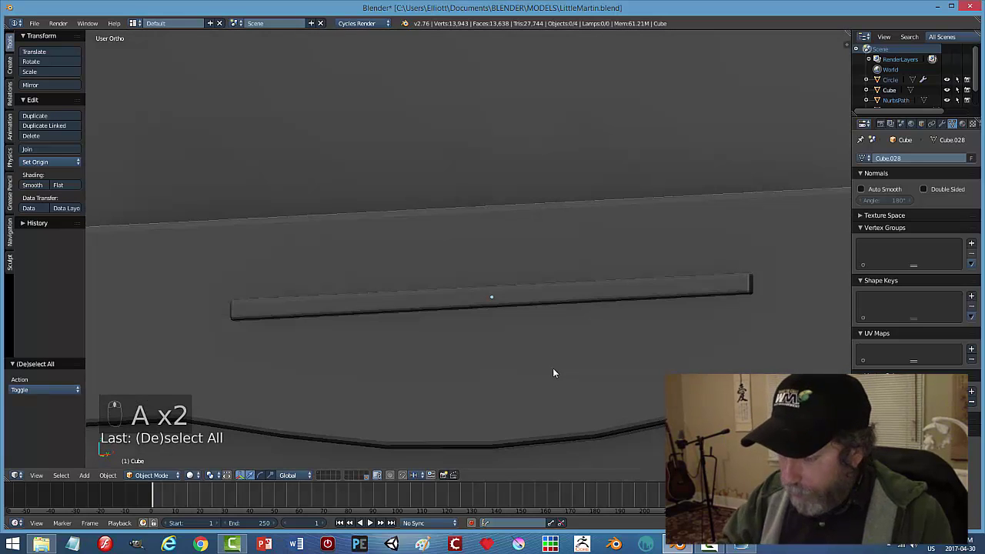
key(KP_1)
key(z)
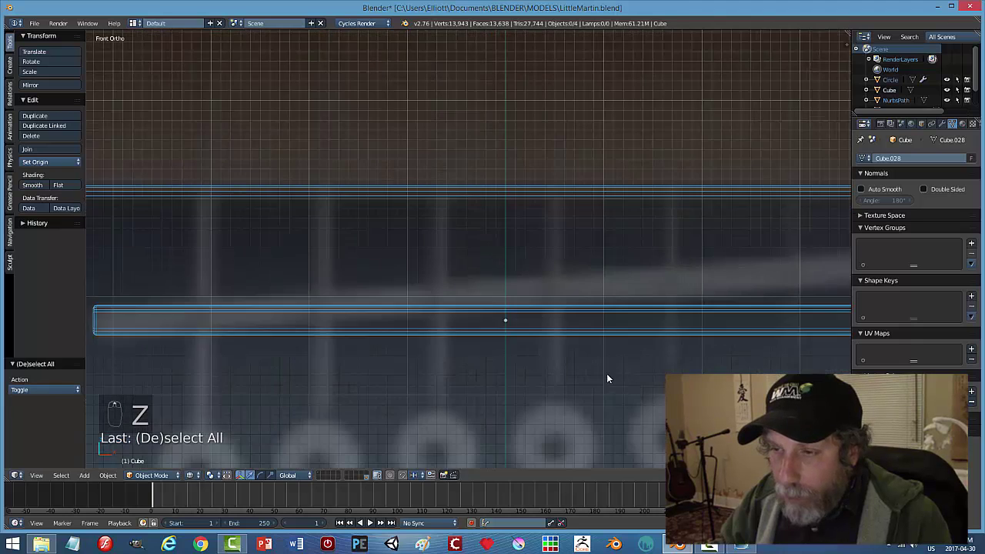
Tilt the saddle bar slightly and check it shaded from around the bridge.
middle_click(608, 374)
click(556, 284)
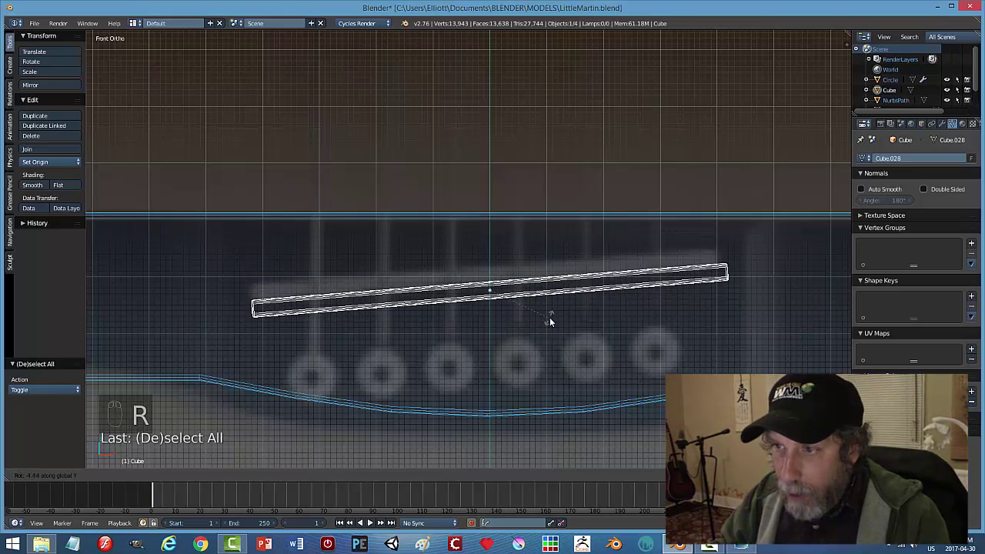
key(r)
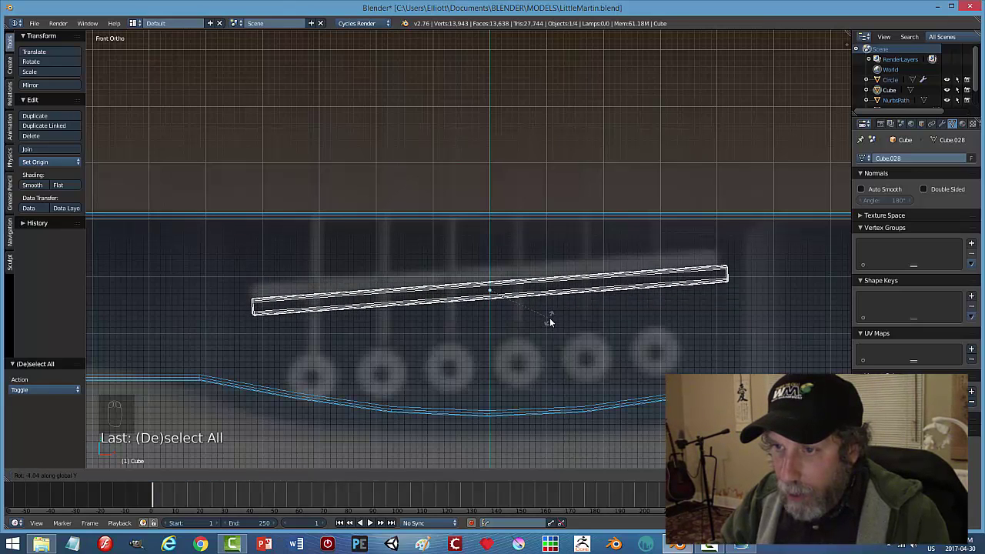
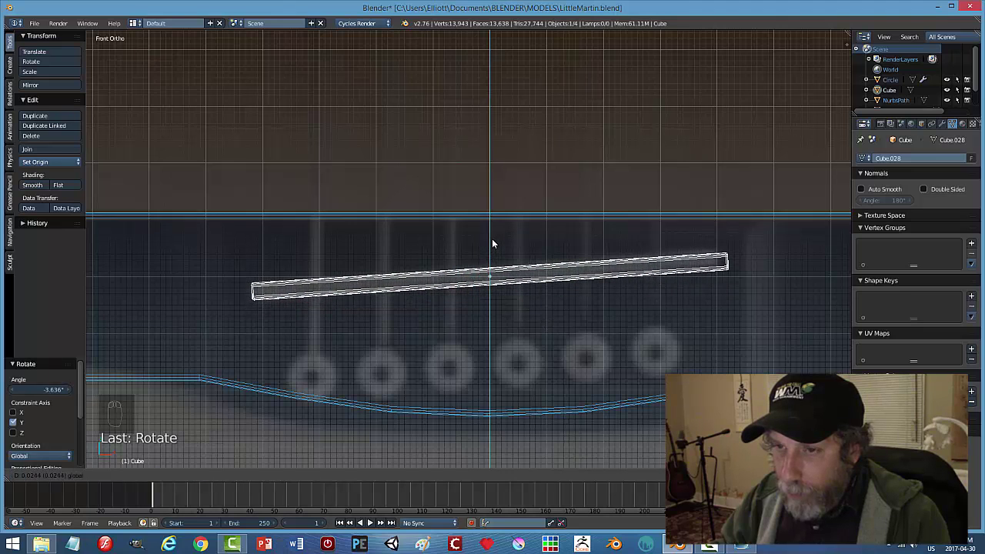
key(a)
drag(564, 324, 548, 276)
key(z)
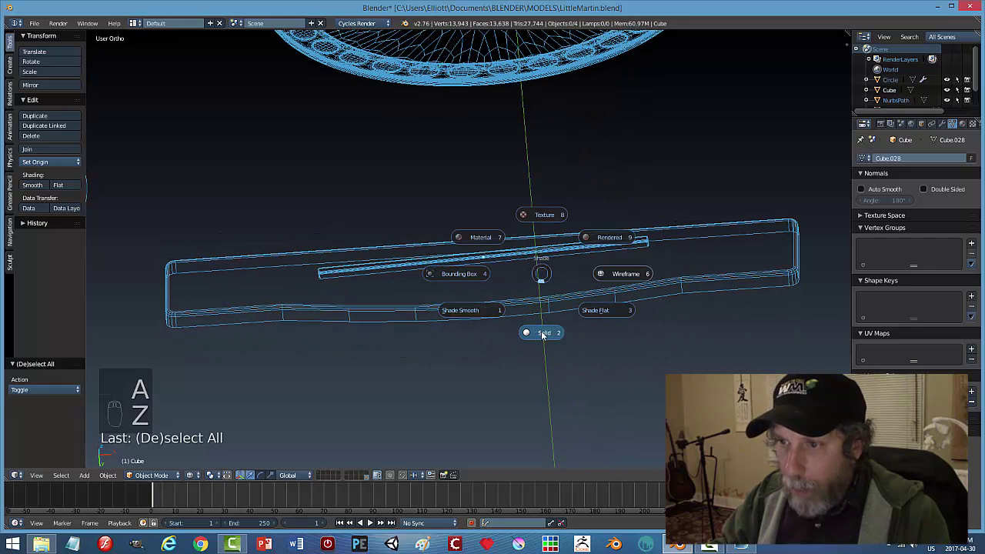
middle_click(560, 367)
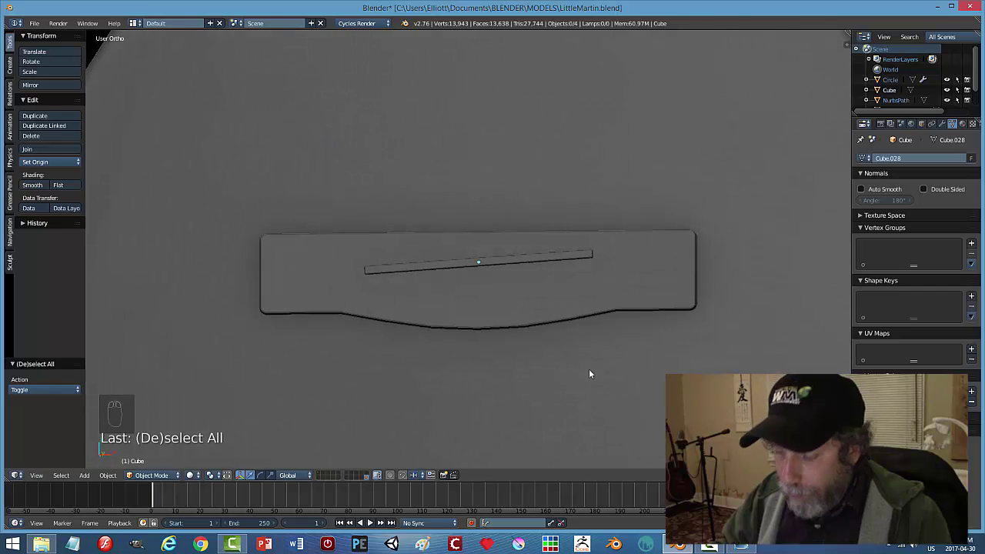
key(KP_1)
key(z)
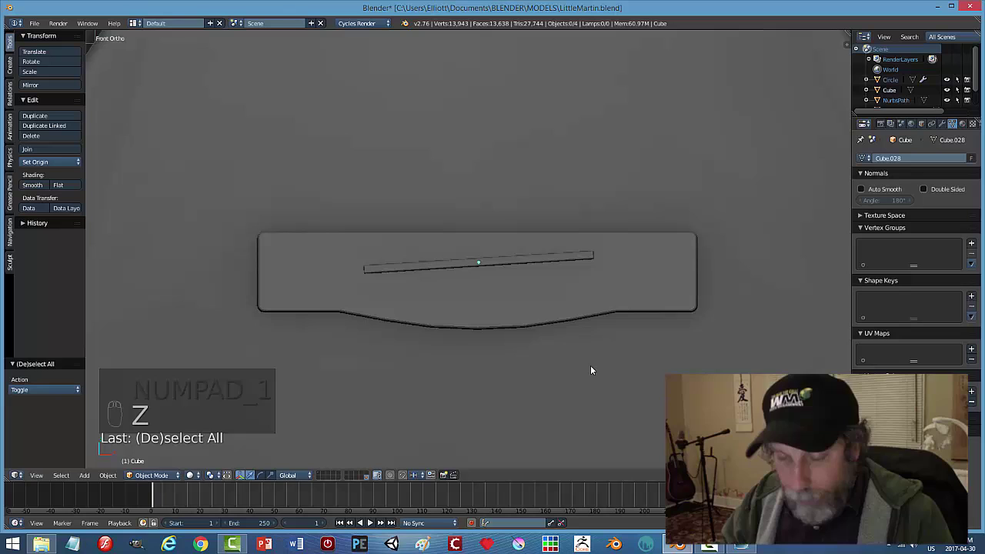
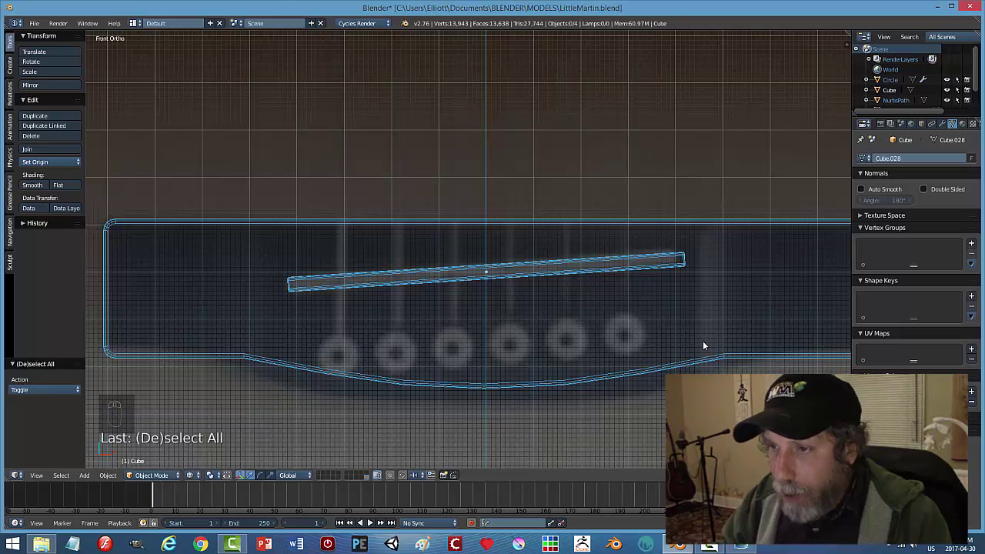
Undo the tilt, level the saddle and nudge it vertically into the bridge, then save the file.
key(ctrl+z)
key(ctrl+z)
key(ctrl+z)
click(493, 244)
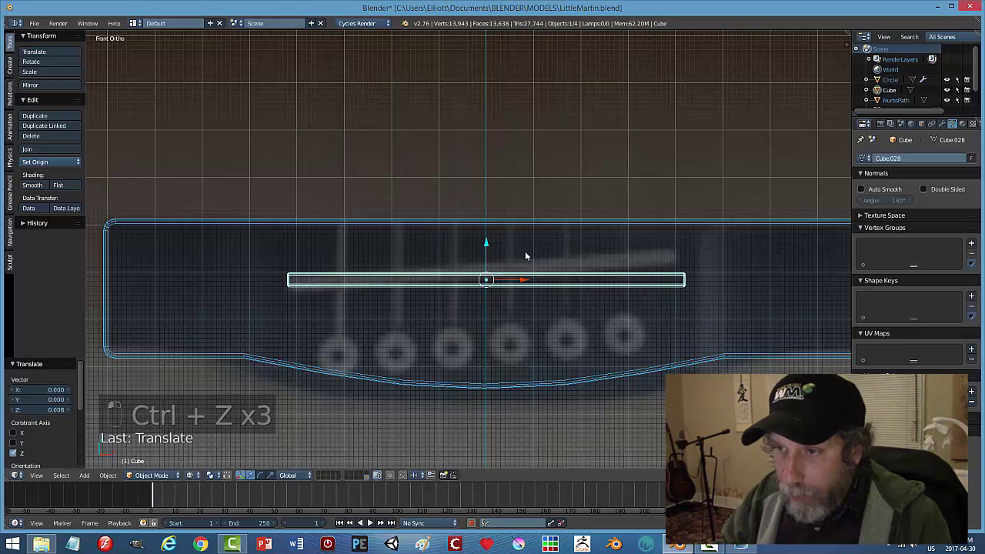
key(a)
key(ctrl+s)
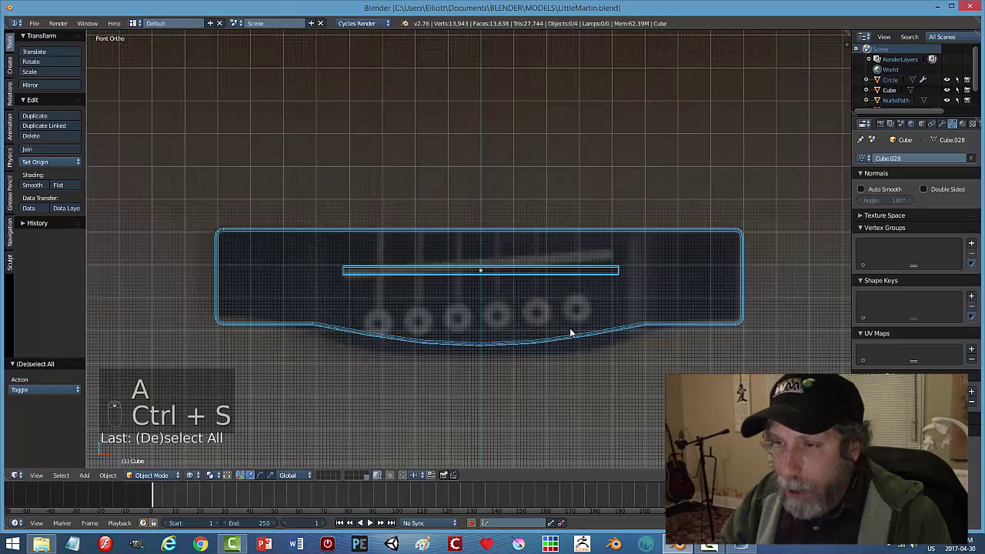
key(z)
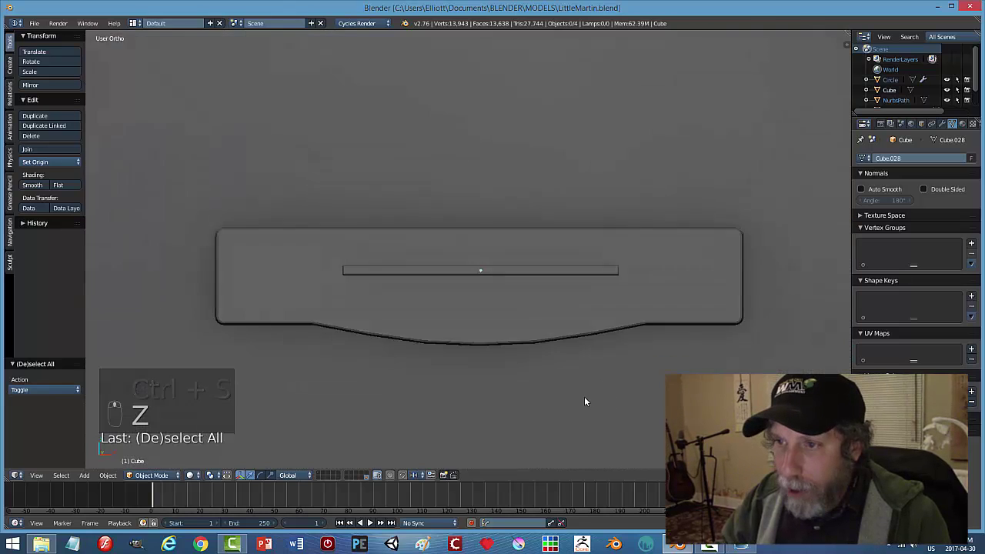
drag(573, 375, 586, 375)
key(KP_1)
key(z)
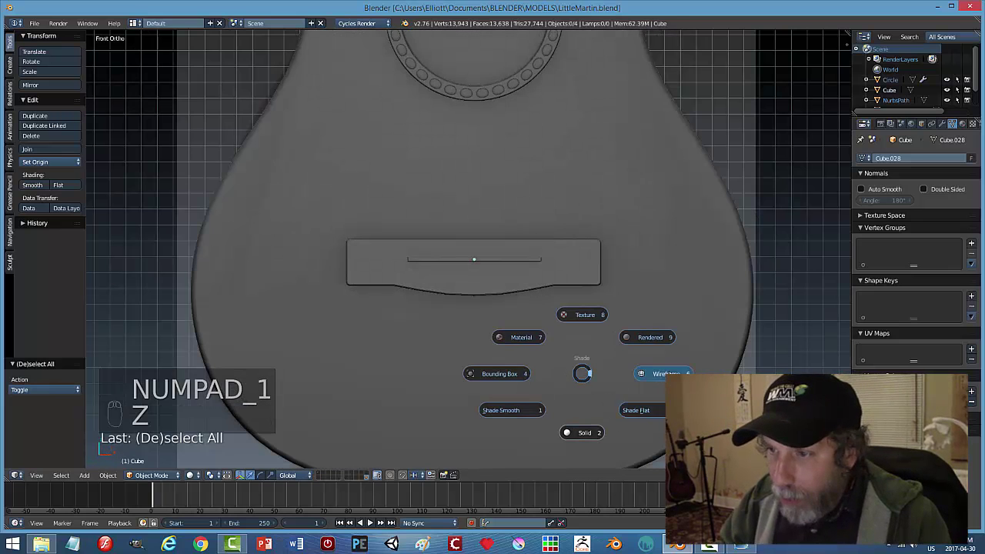
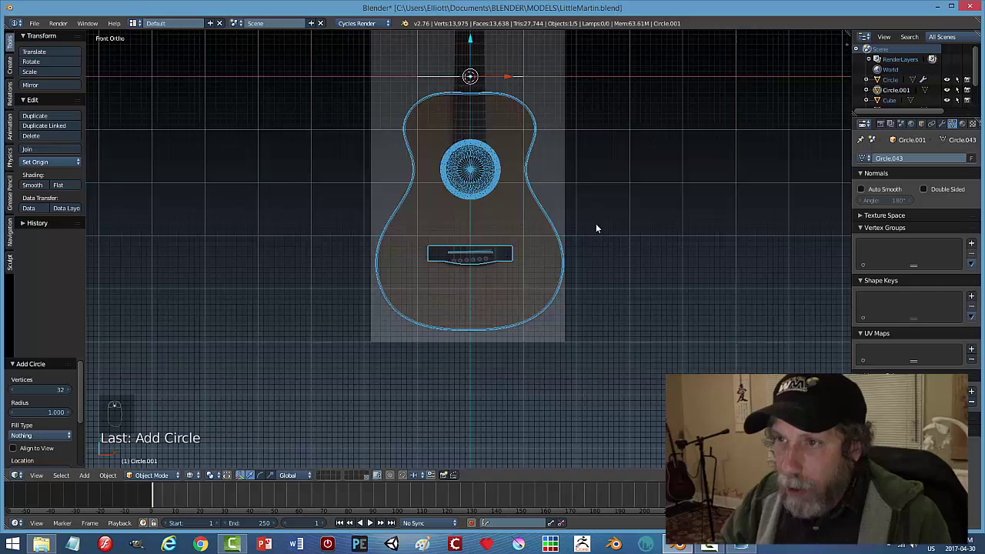
Stand the new circle upright with a 90° X rotation, shrink it to pin size and drop it into the bridge.
key(r)
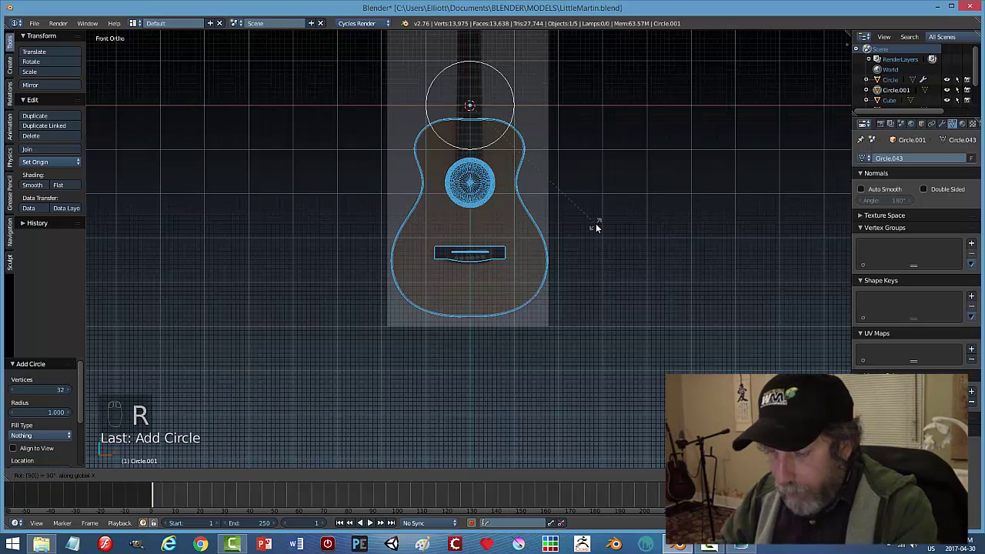
key(s)
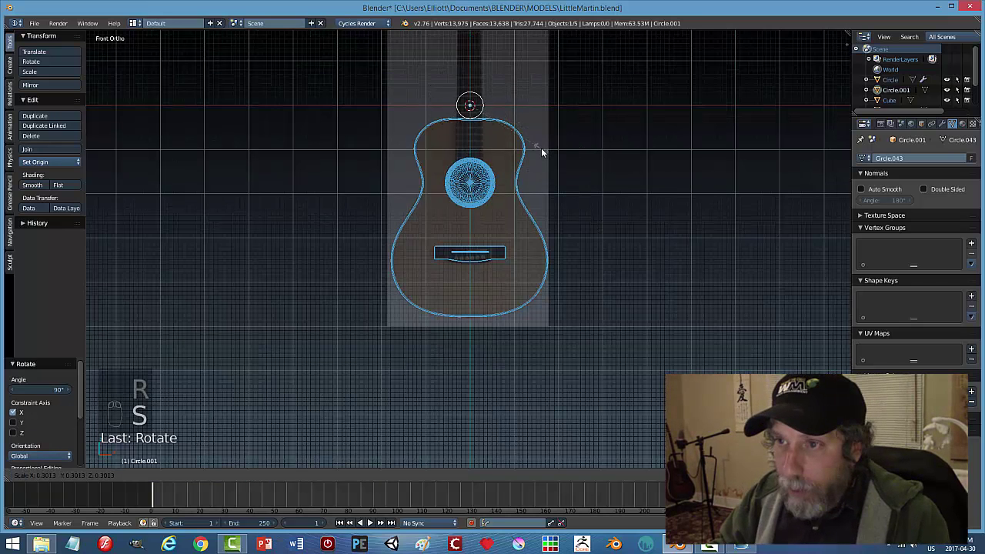
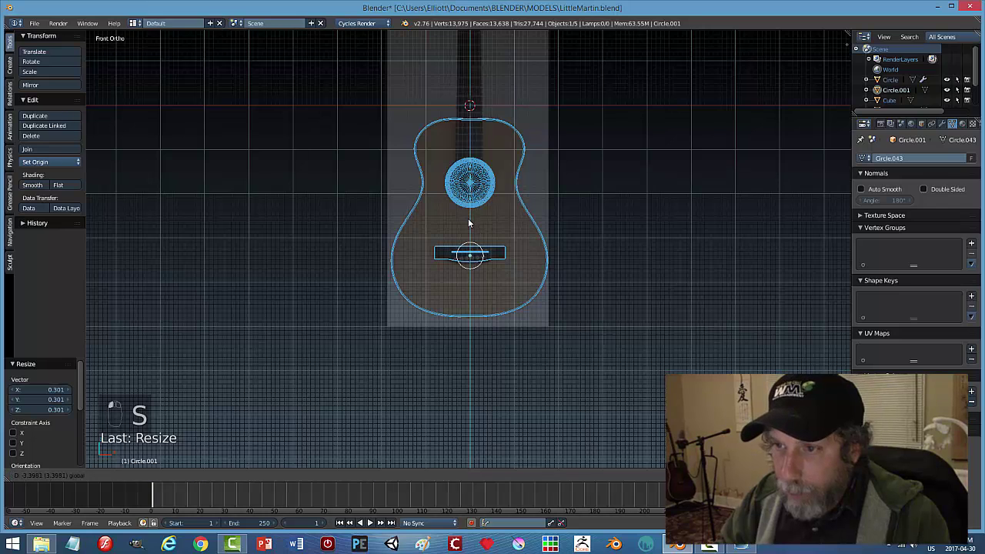
key(KP_Decimal)
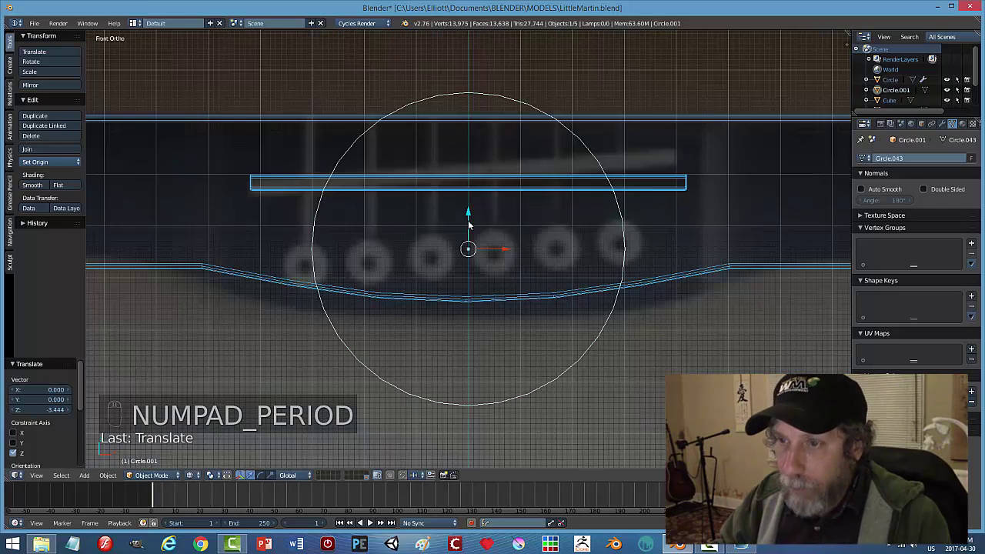
key(s)
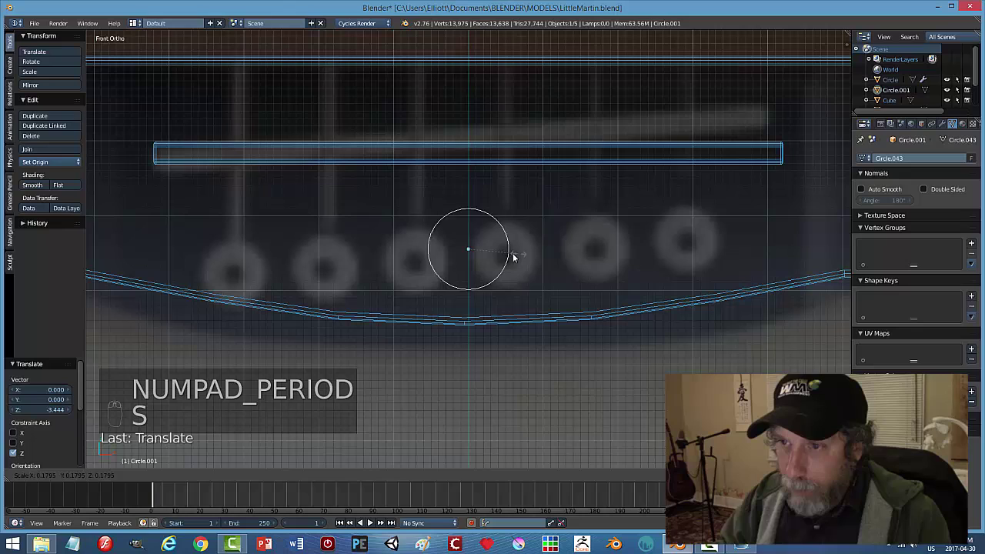
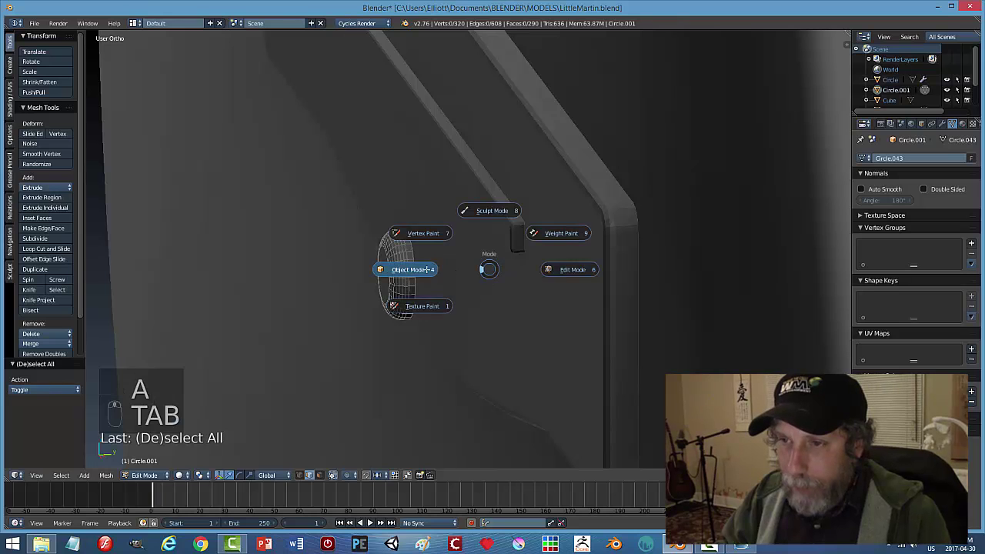
Push the first bridge pin into the bridge and give it depth.
click(461, 265)
right_click(357, 285)
drag(338, 286, 347, 288)
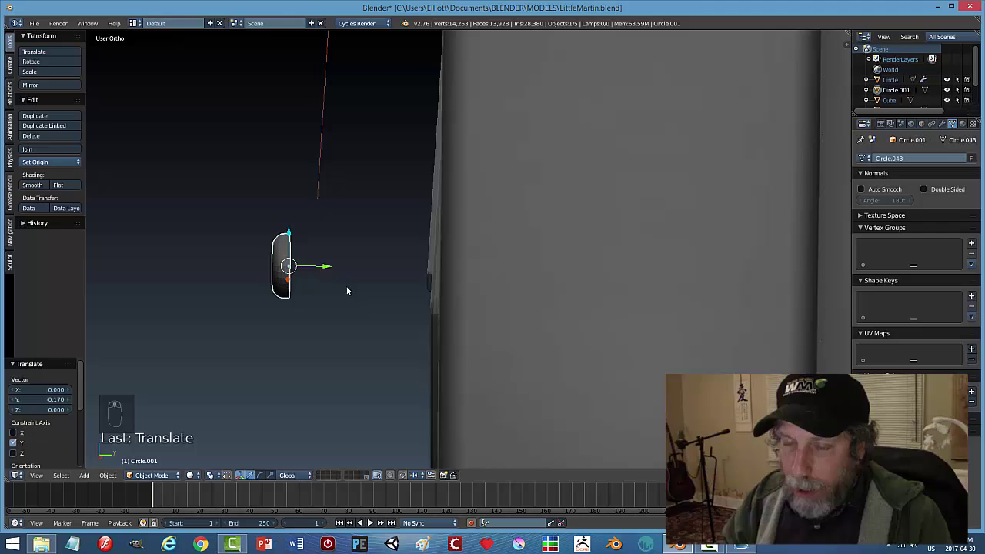
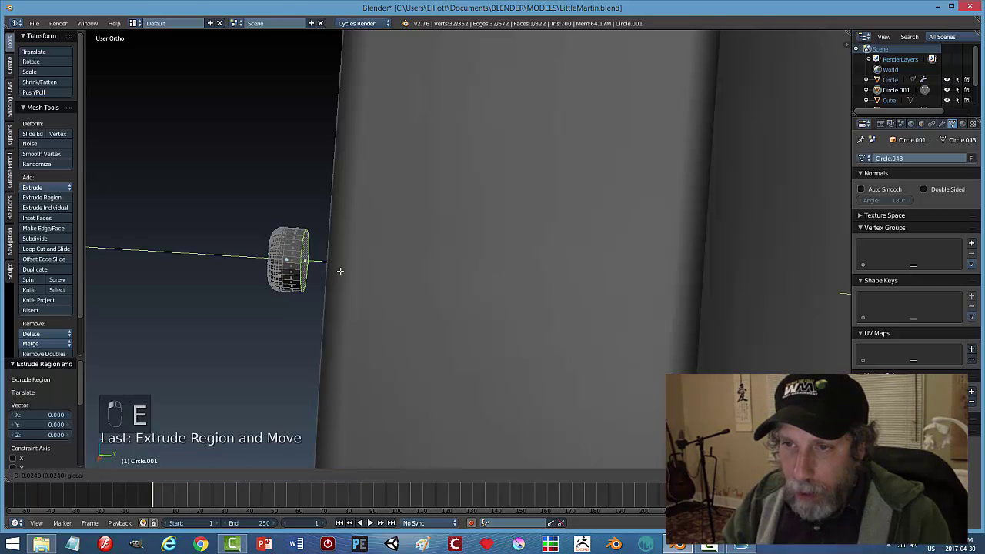
key(s)
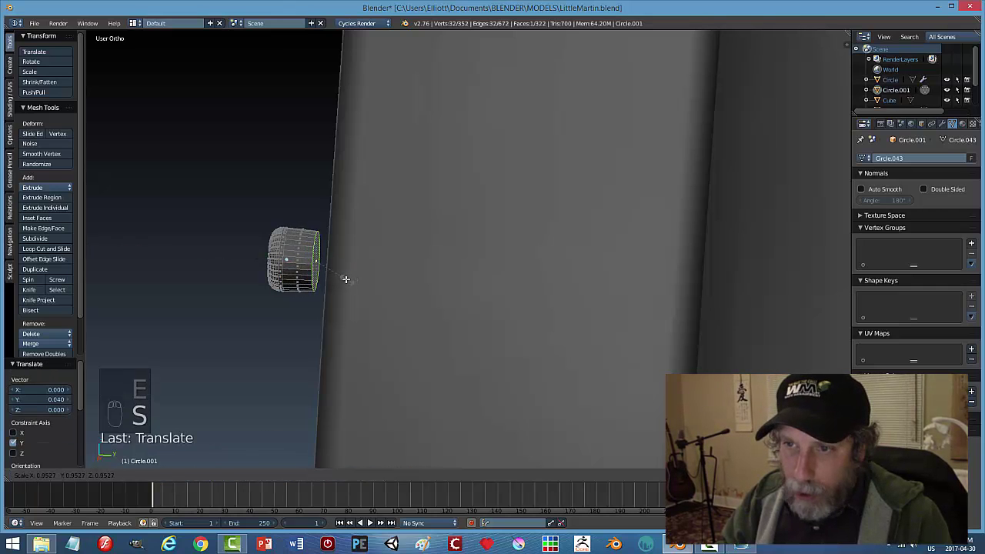
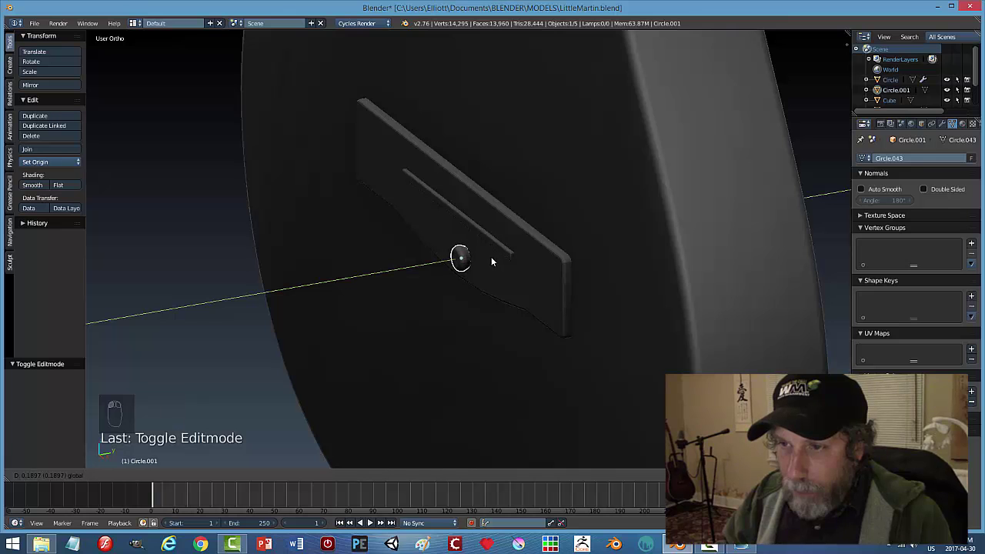
key(a)
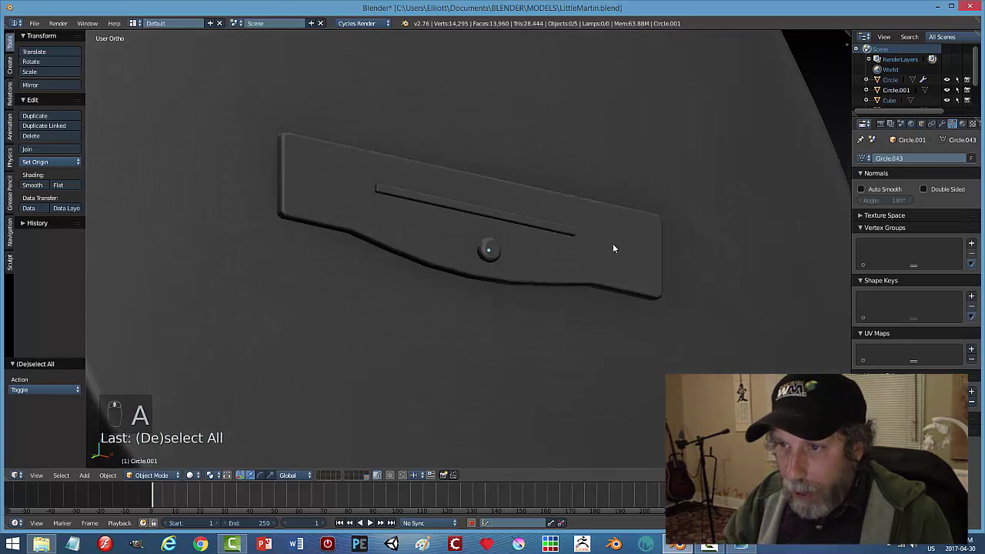
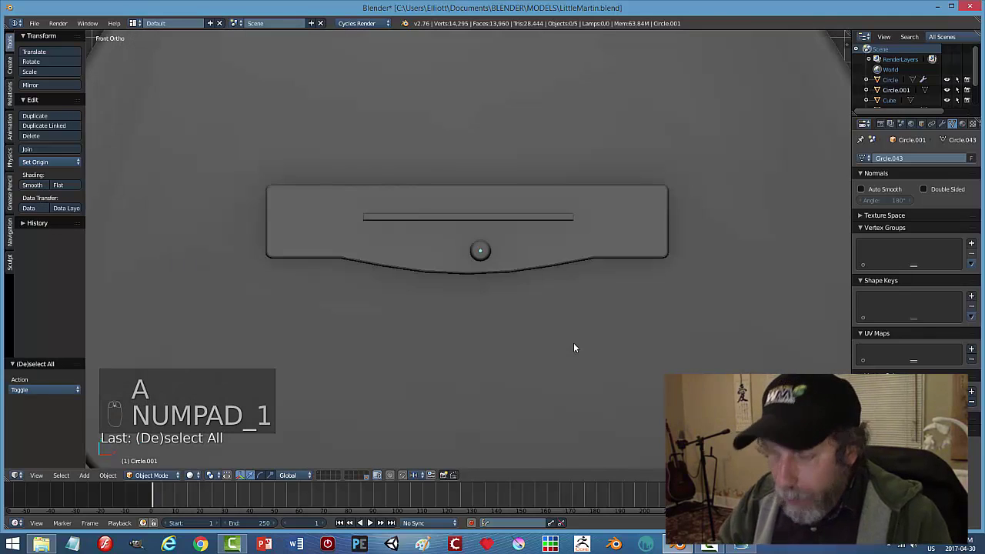
key(z)
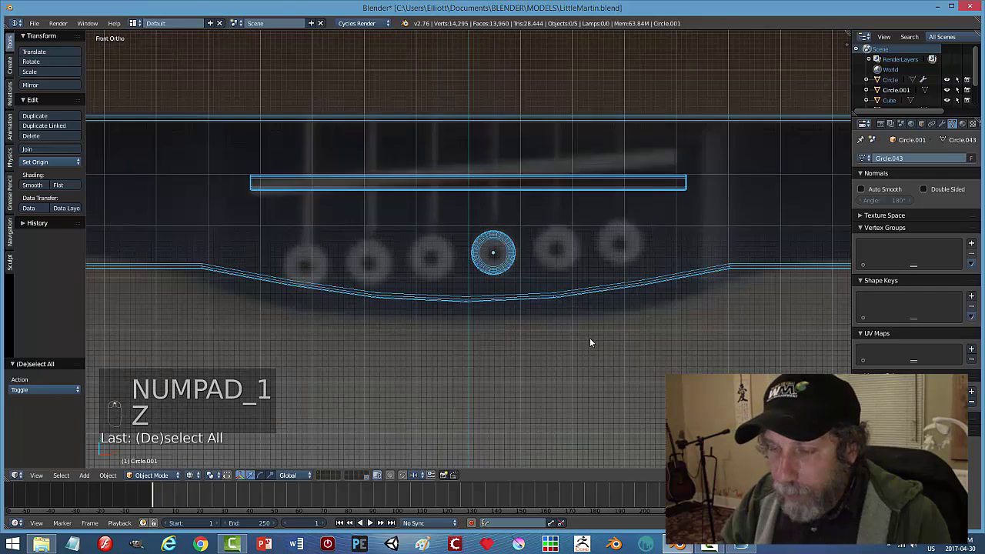
Place the pin over the first string hole and duplicate it along the bridge for the other pins.
click(518, 254)
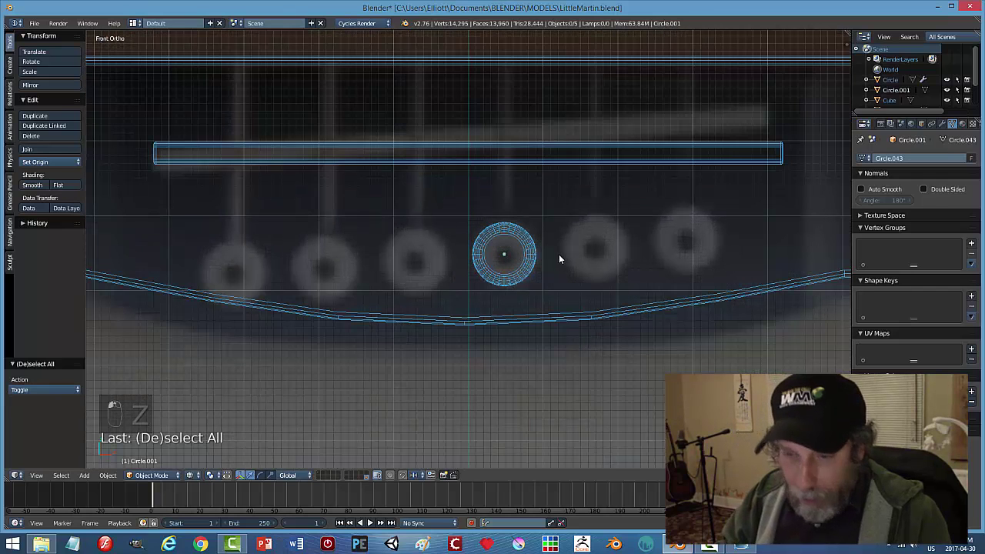
key(shift+d)
drag(532, 247, 553, 266)
key(shift+d)
click(546, 256)
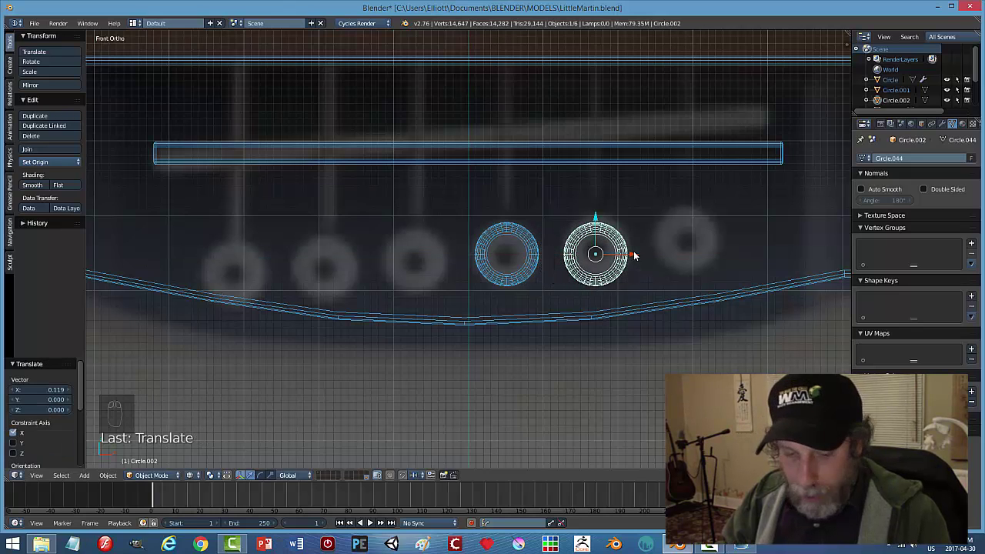
key(shift+d)
click(638, 254)
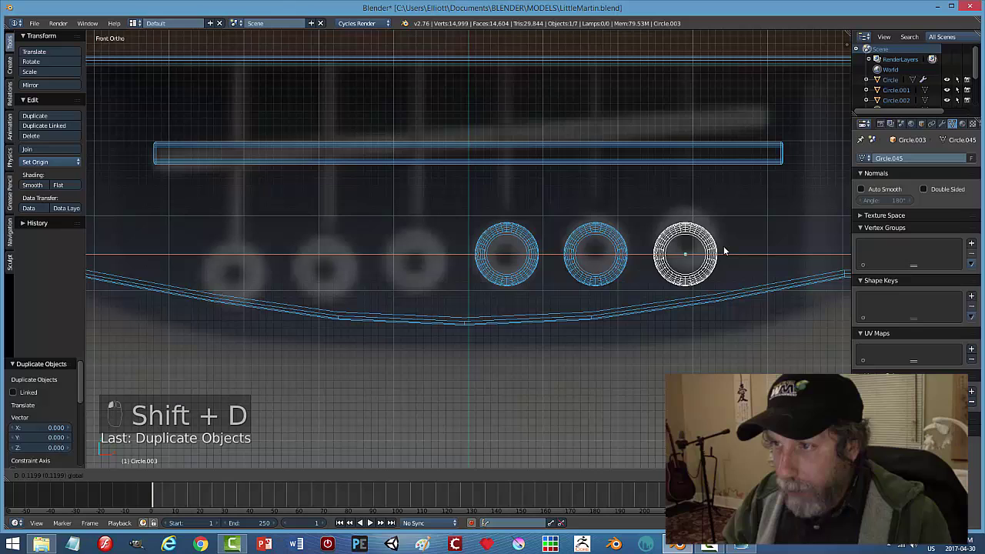
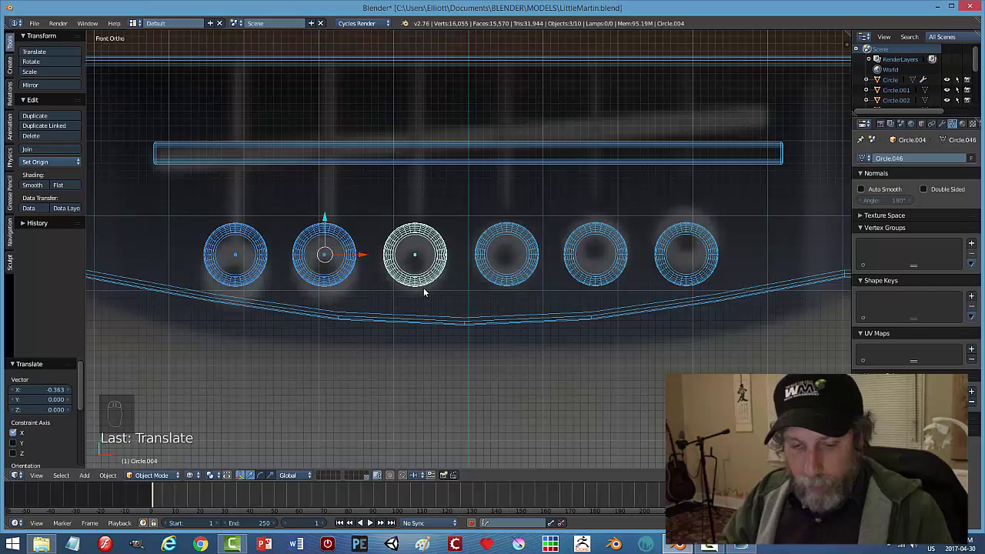
Check the pins in solid shading, then select the leftmost pin in front wireframe view to realign it.
key(a)
key(z)
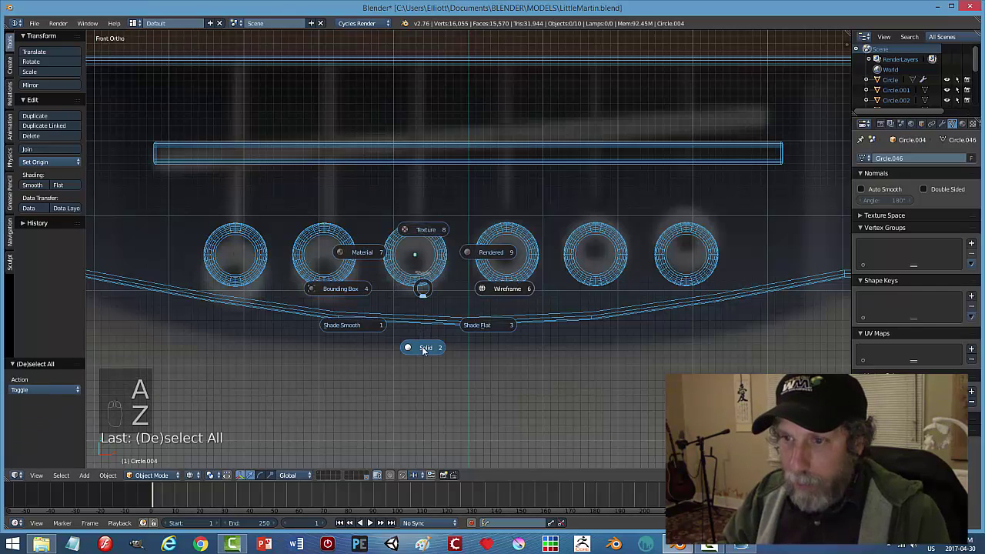
drag(534, 351, 573, 339)
middle_click(573, 347)
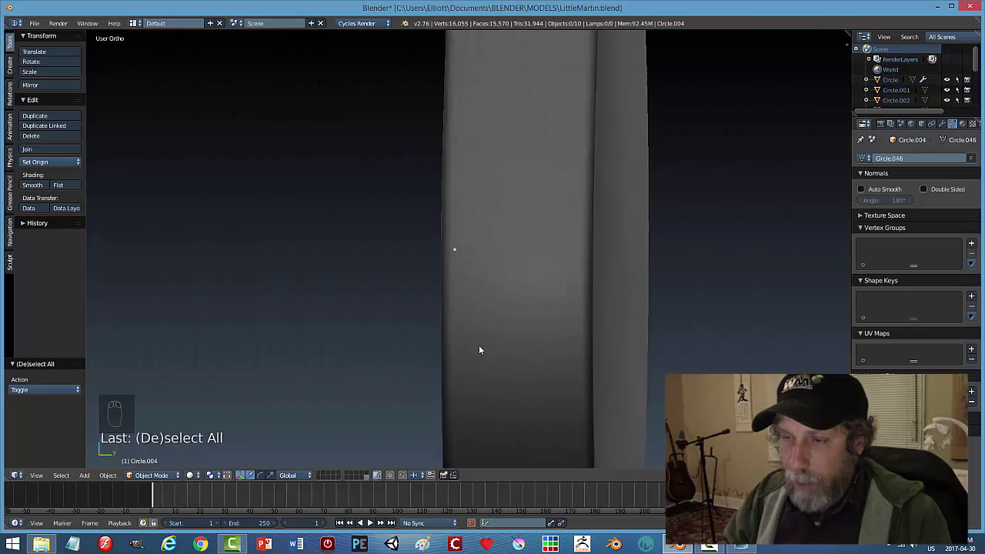
key(KP_1)
key(z)
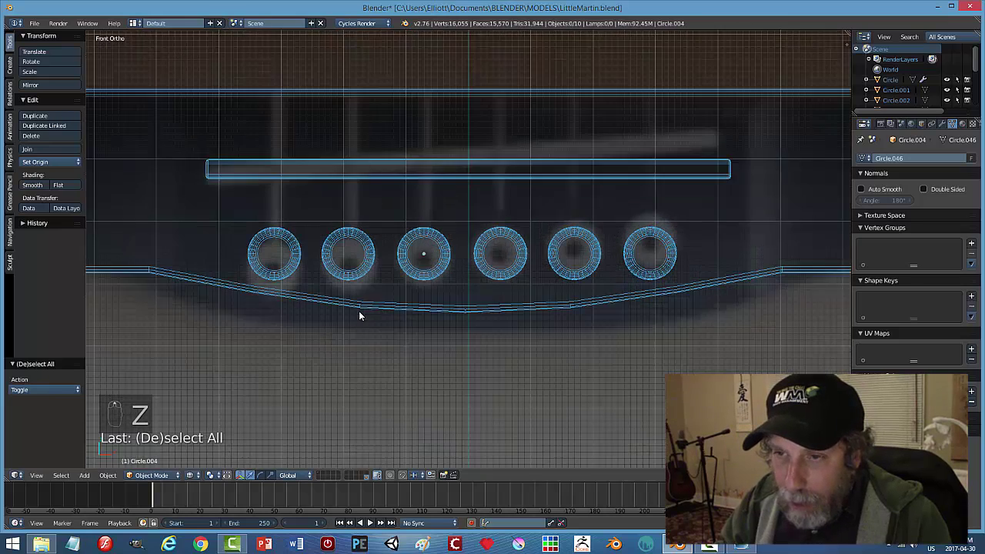
drag(441, 324, 384, 282)
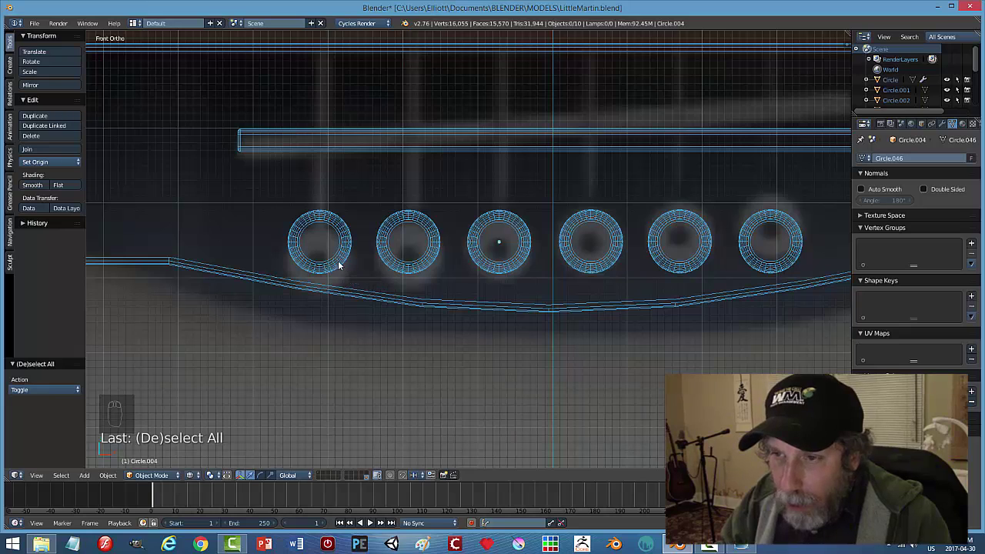
click(342, 263)
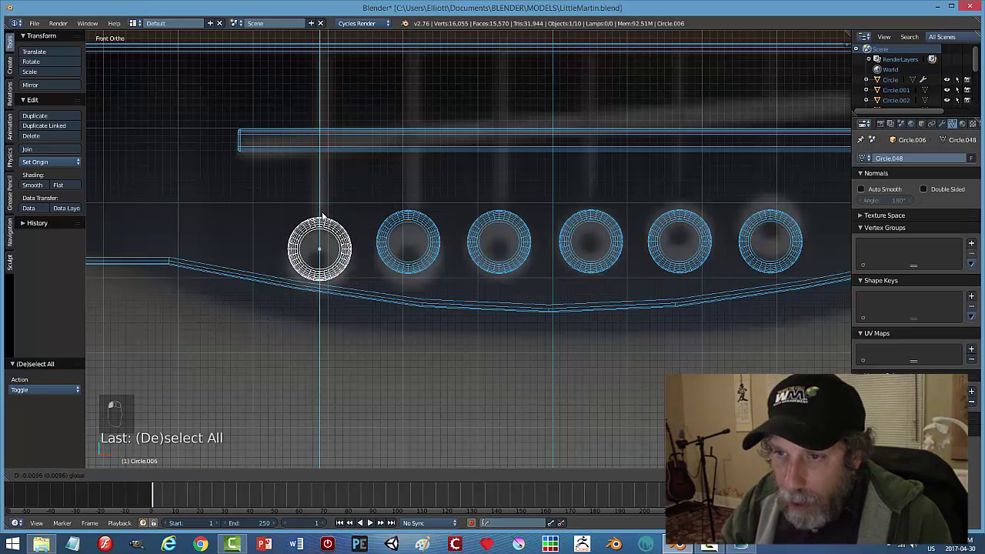
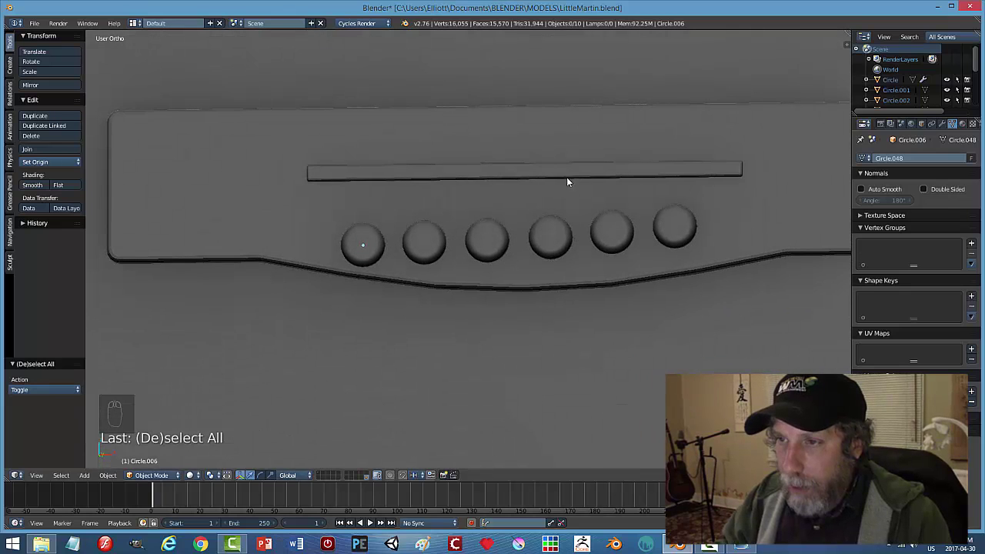
Tilt the saddle bar a few degrees across the bridge and inspect it shaded on the body.
click(568, 175)
key(KP_1)
key(z)
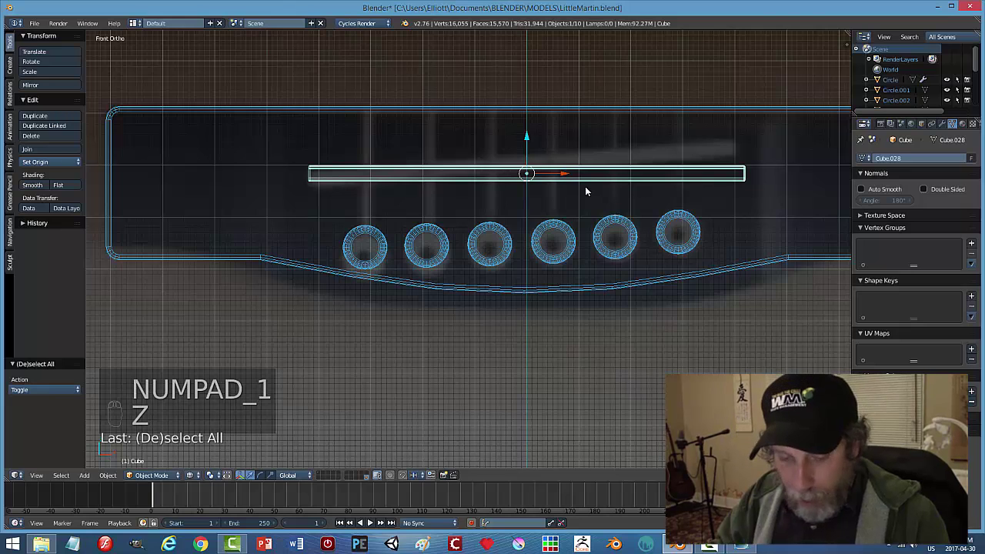
key(r)
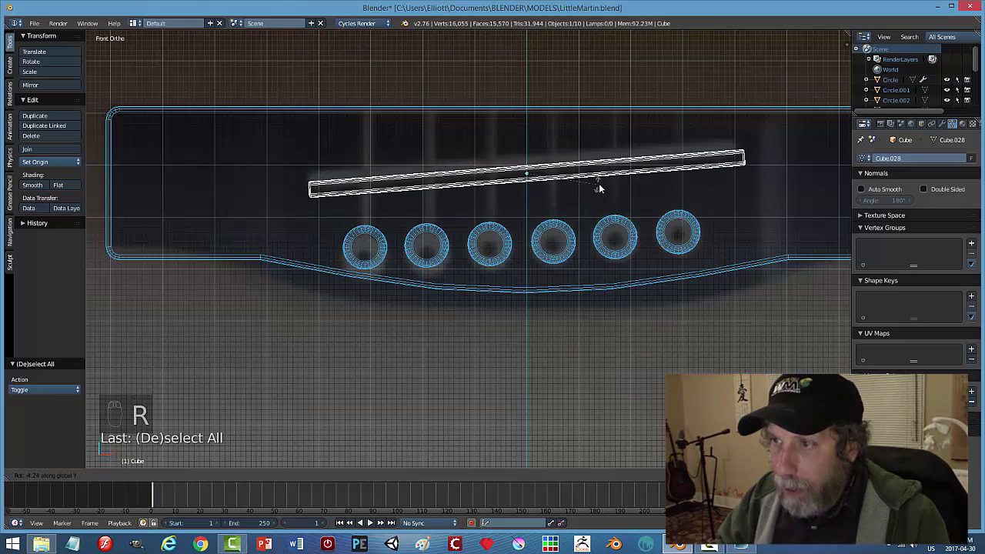
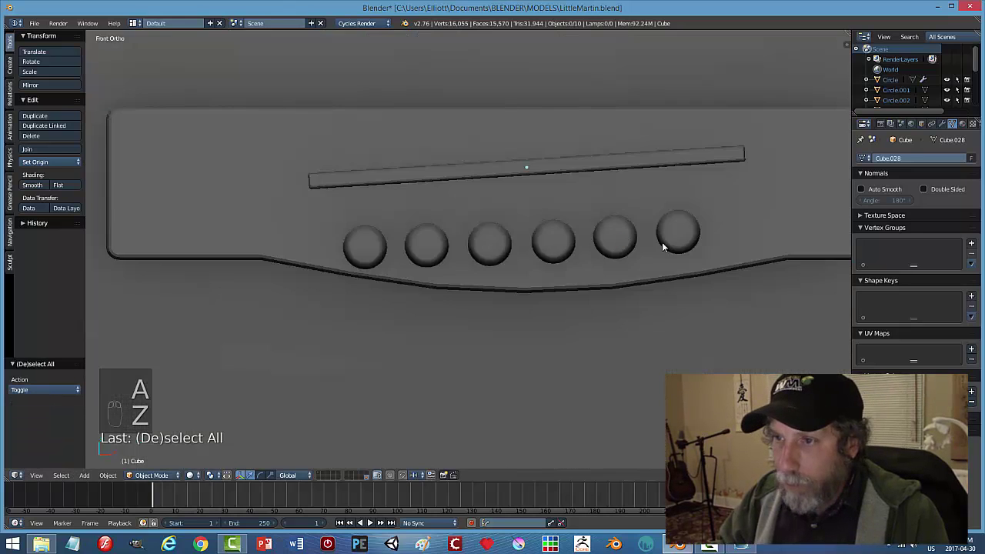
middle_click(658, 270)
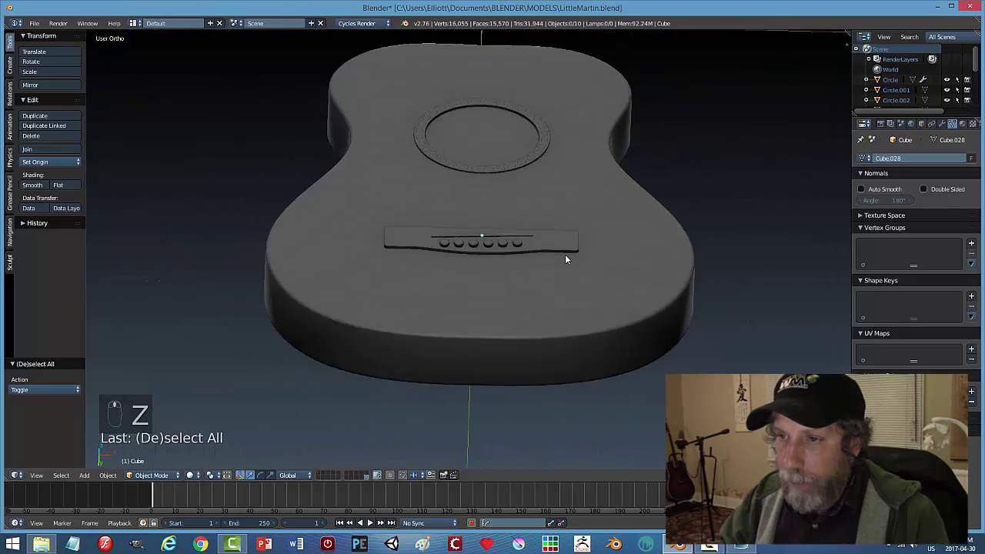
drag(434, 250, 542, 252)
Select the saddle, six pins and bridge together and join them into one object.
key(a)
drag(542, 251, 561, 268)
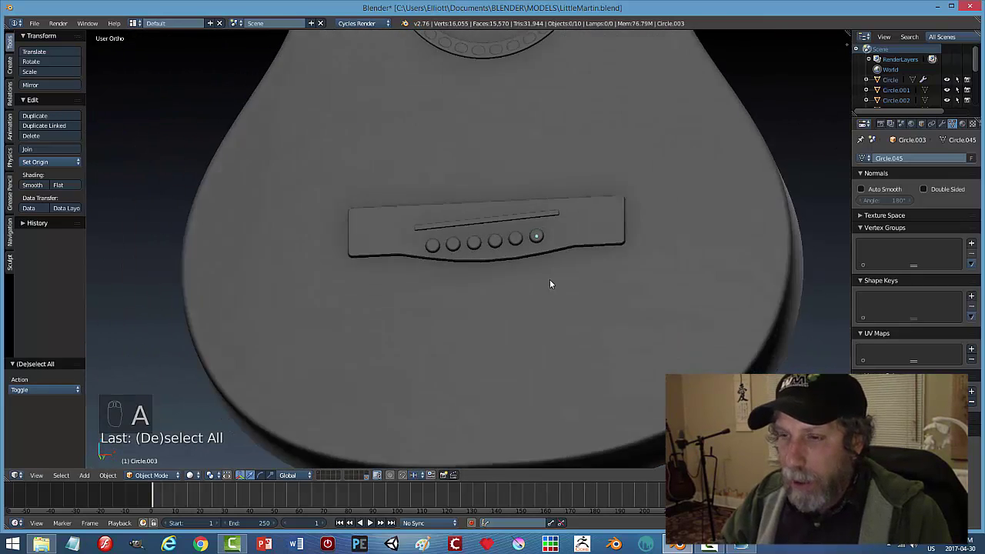
middle_click(525, 280)
drag(417, 244, 712, 188)
key(ctrl+j)
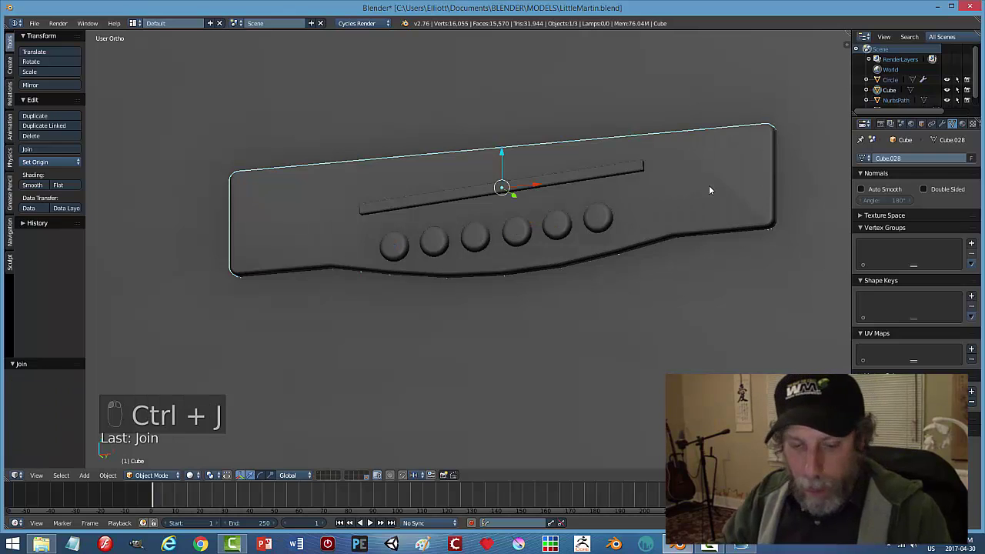
Save the file and frame the top of the guitar body in front wireframe view.
key(a)
key(ctrl+s)
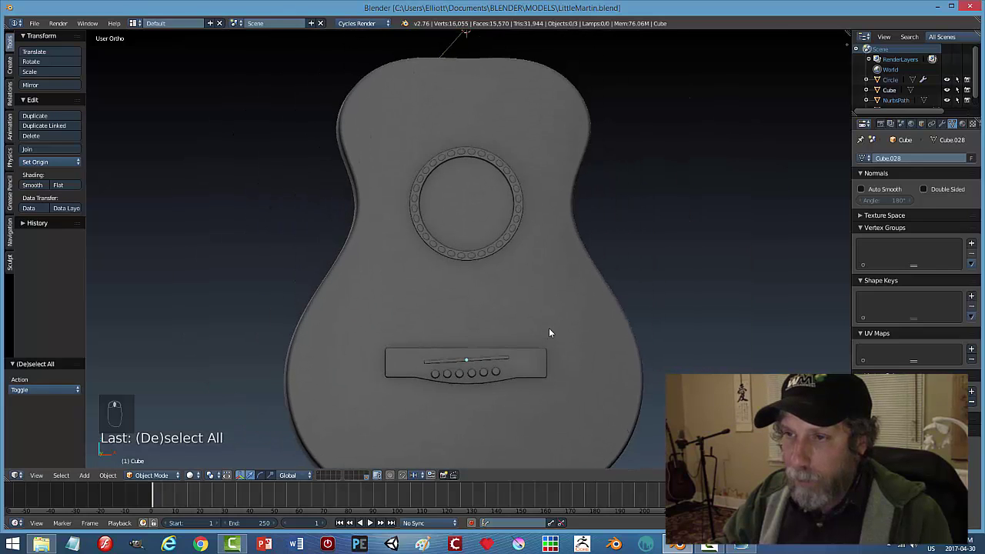
key(KP_1)
key(z)
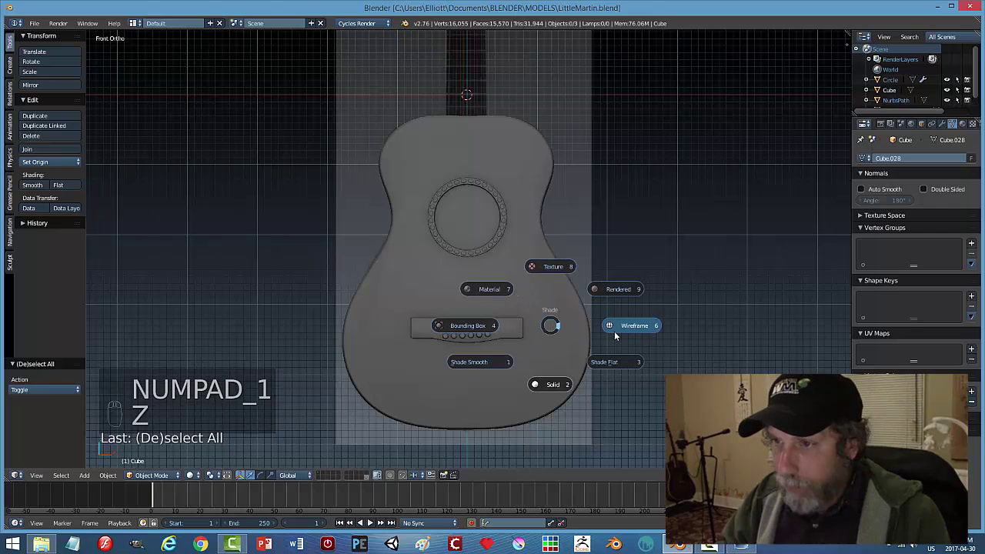
drag(613, 337, 612, 338)
key(ctrl+s)
drag(613, 324, 601, 145)
middle_click(600, 144)
middle_click(587, 309)
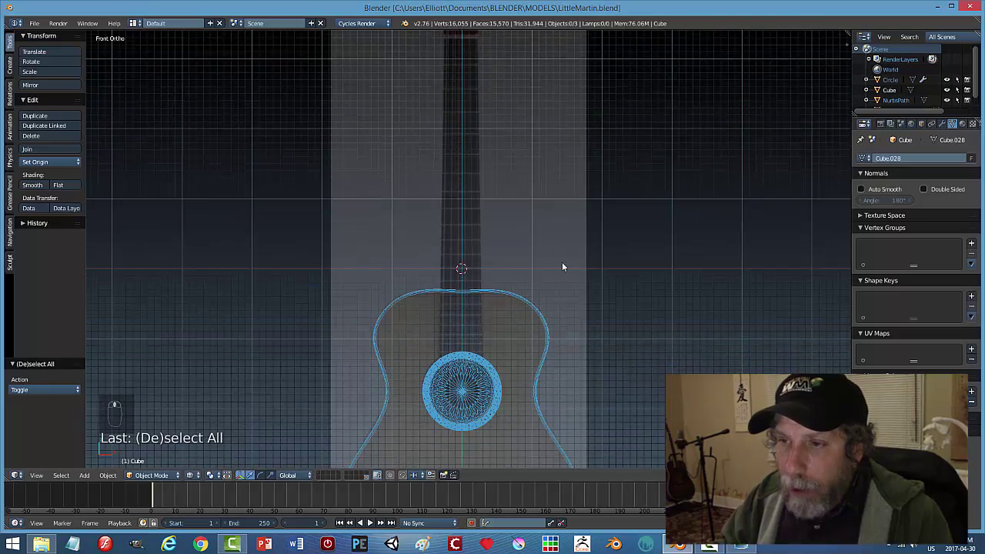
Add a cube narrowed to neck width, isolate it with the soundhole ring and move it down above the soundhole.
key(shift+a)
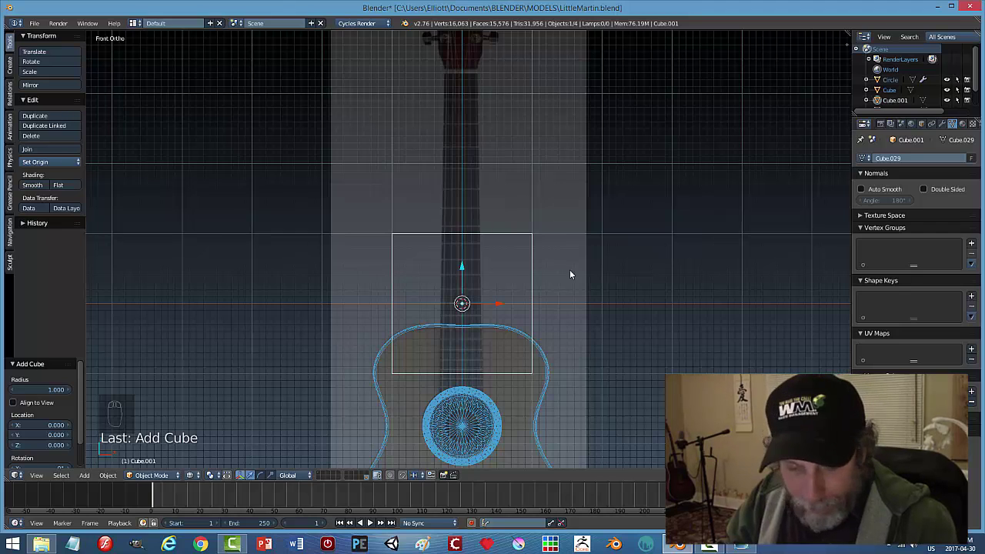
key(s)
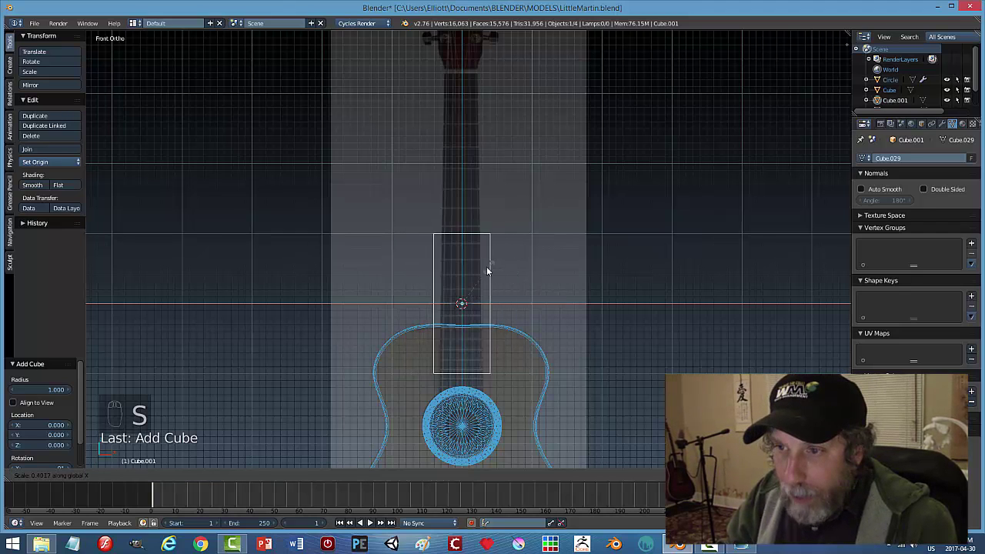
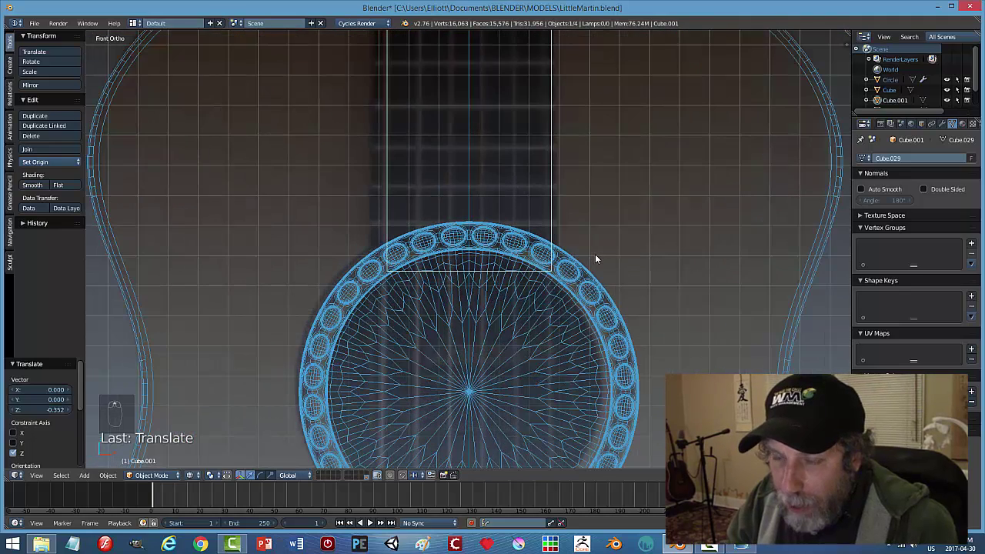
click(581, 270)
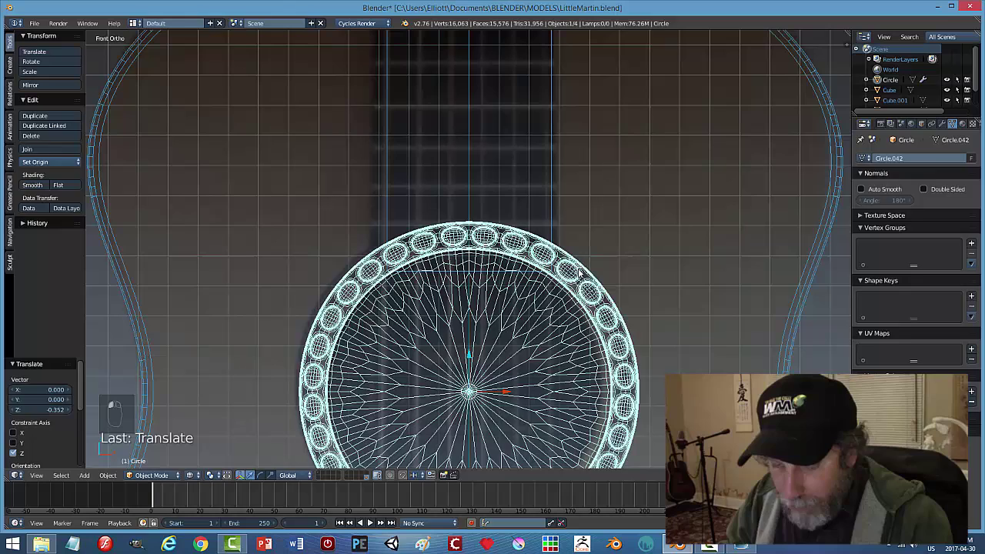
key(h)
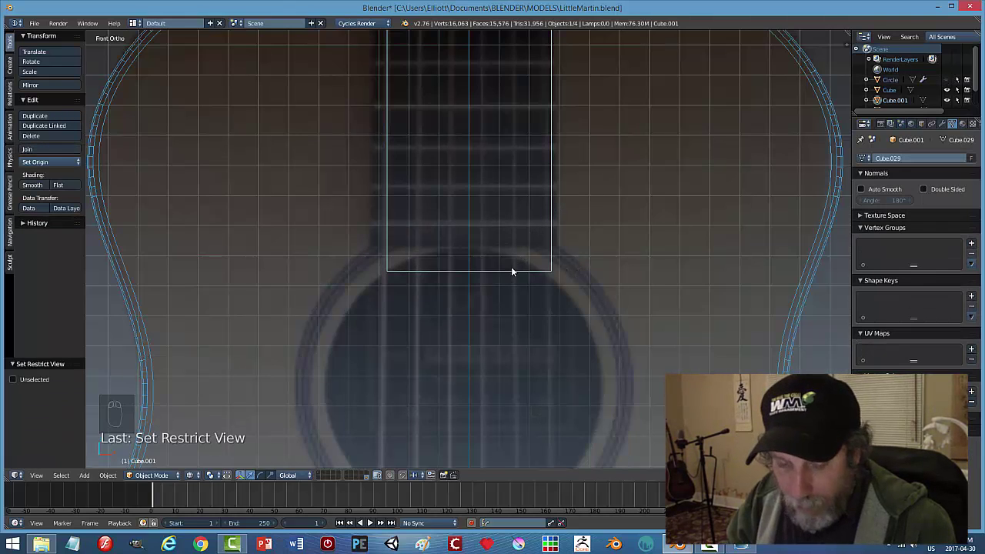
key(g)
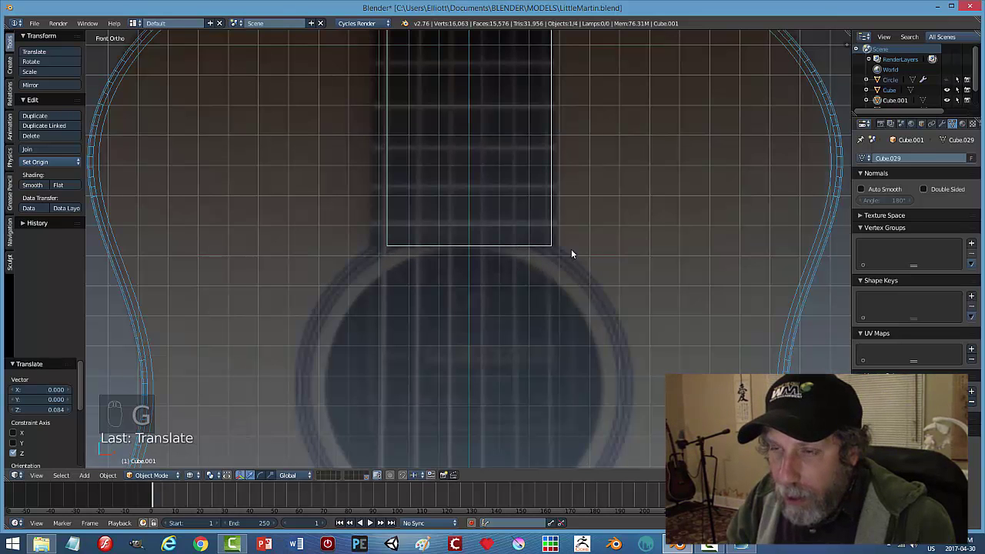
scroll(up, 3)
scroll(down, 3)
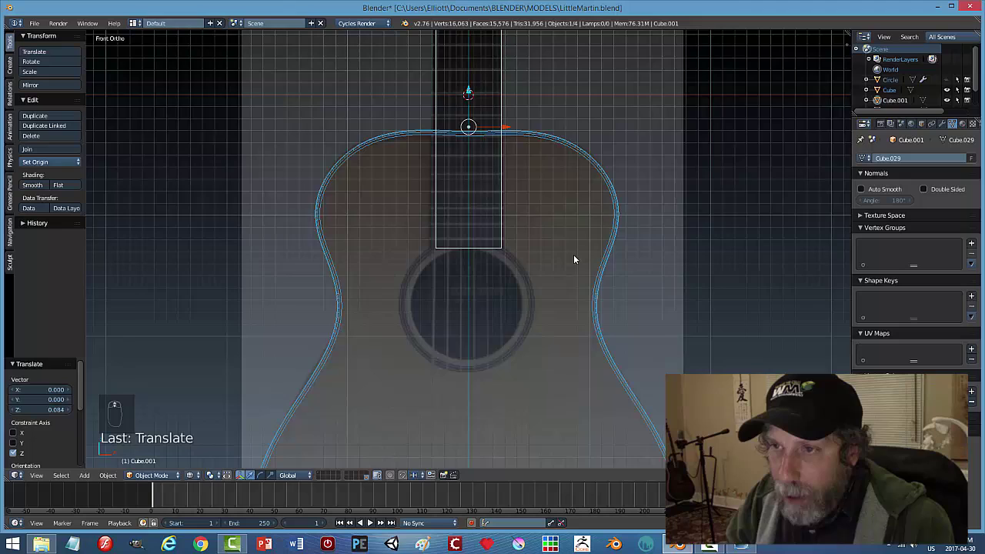
Widen the neck box to match the fretboard and unhide the rest of the guitar.
key(s)
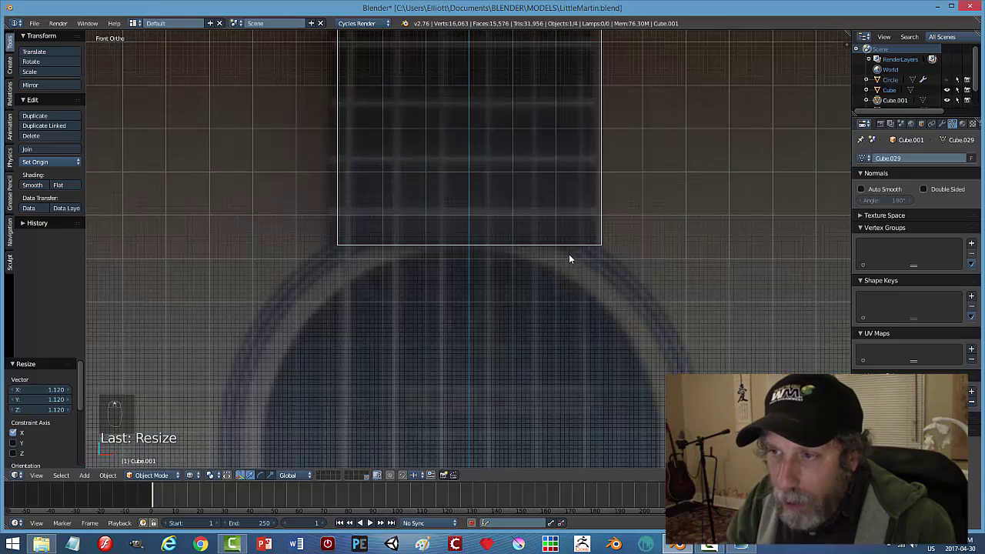
key(s)
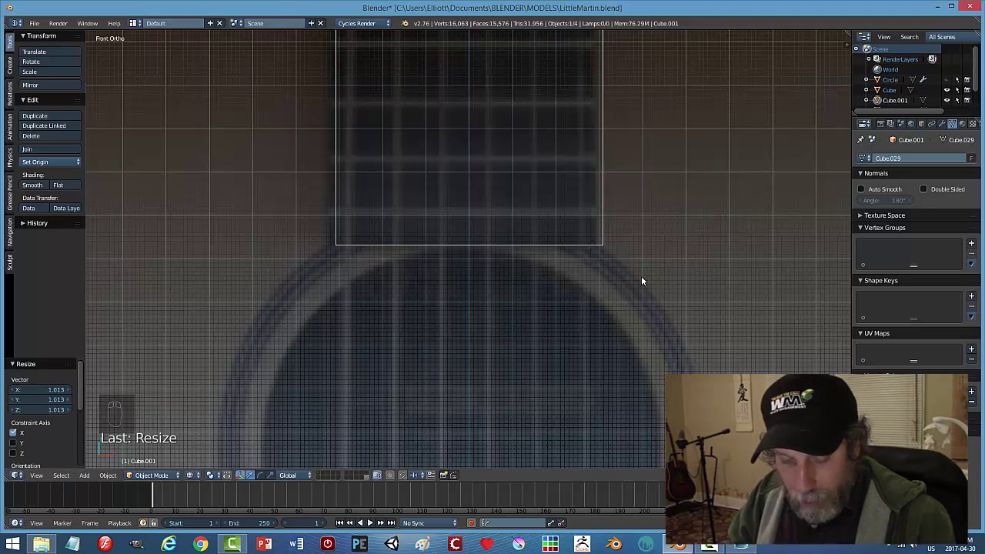
key(a)
key(alt+h)
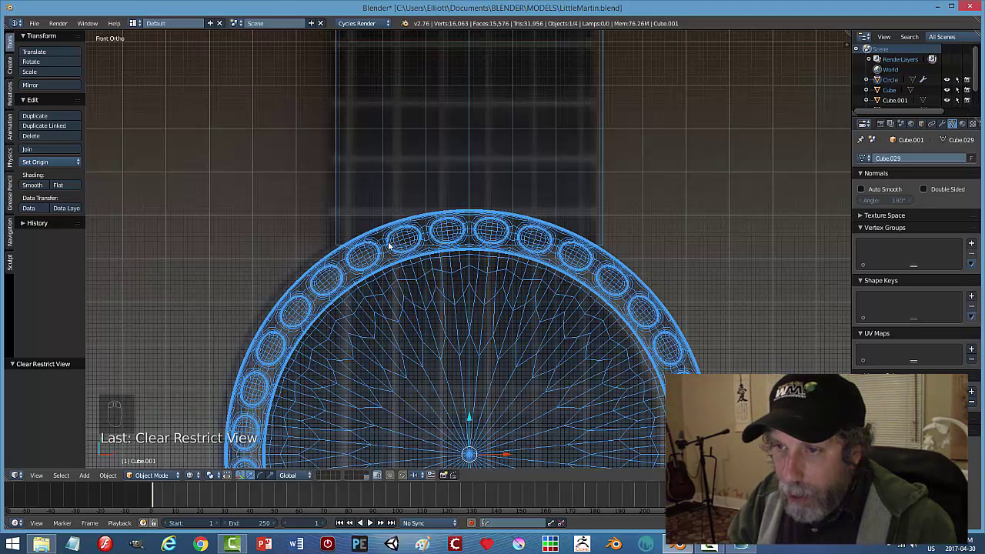
Stretch the neck box's top end up to the base of the headstock.
drag(617, 255, 478, 274)
click(478, 274)
key(Tab)
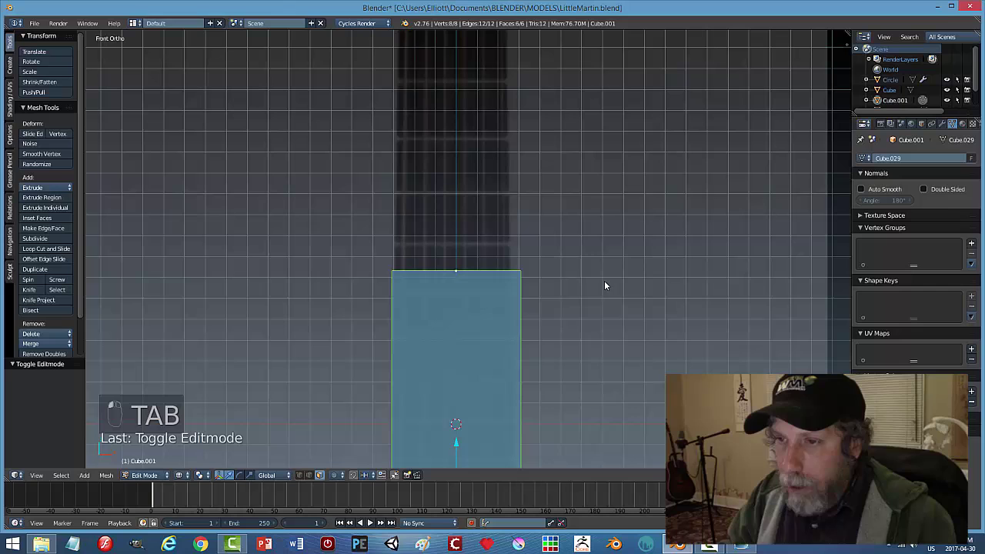
key(a)
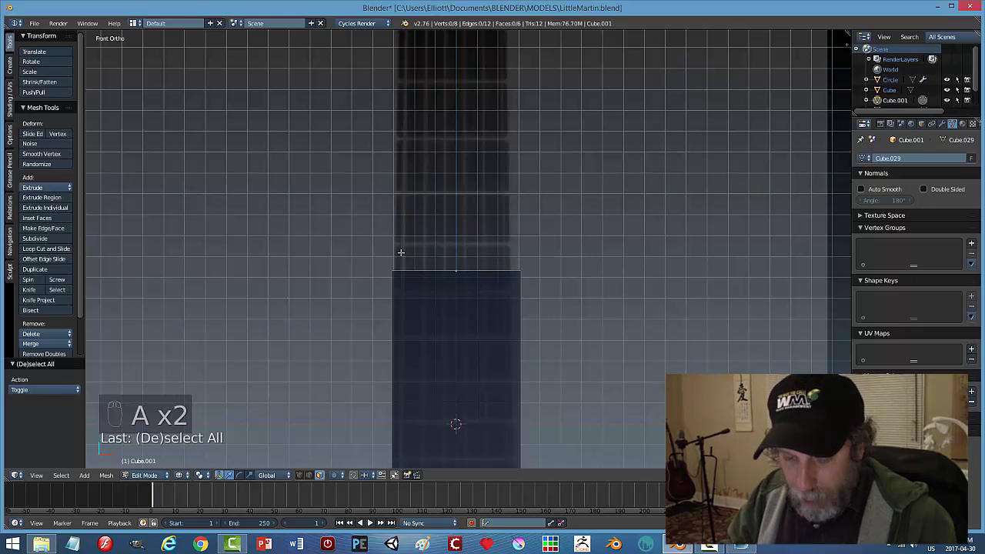
key(b)
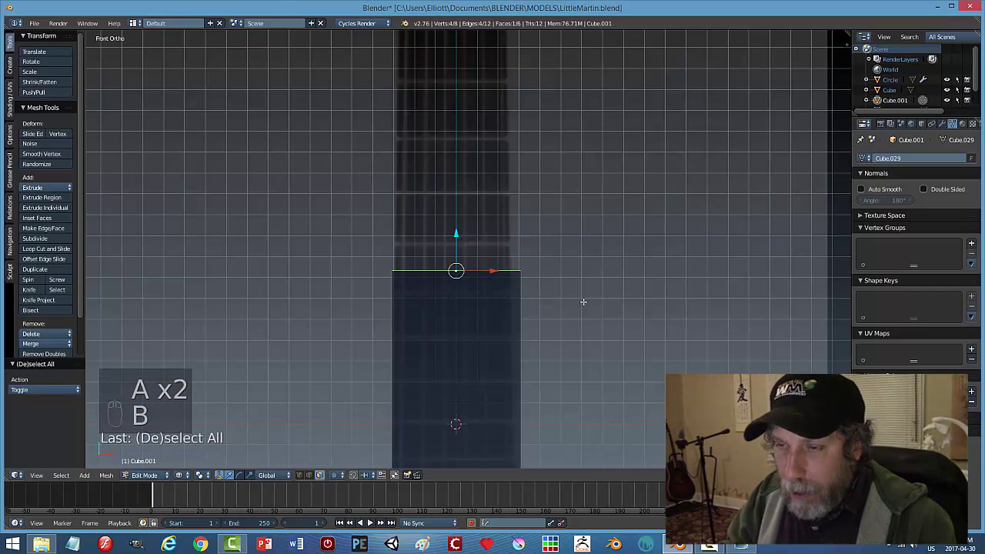
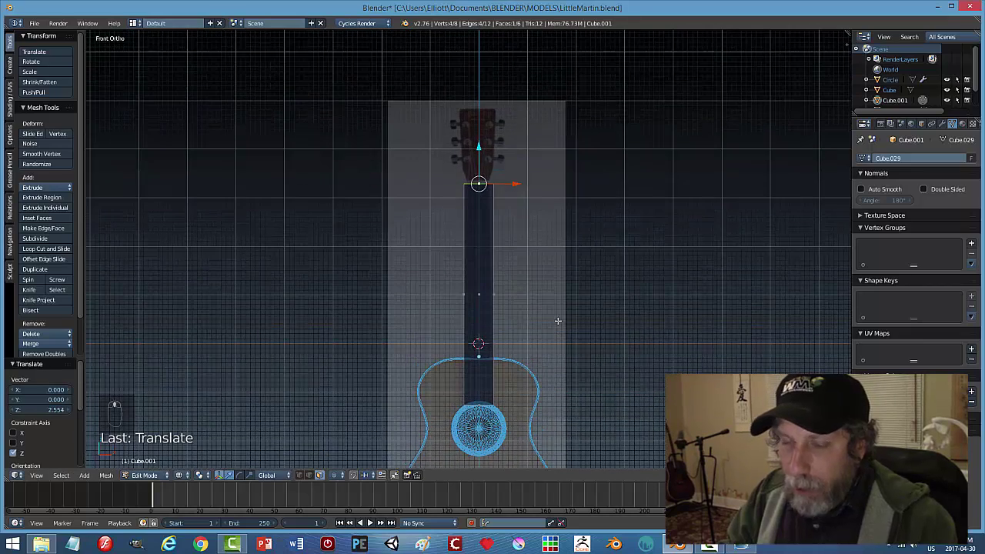
key(a)
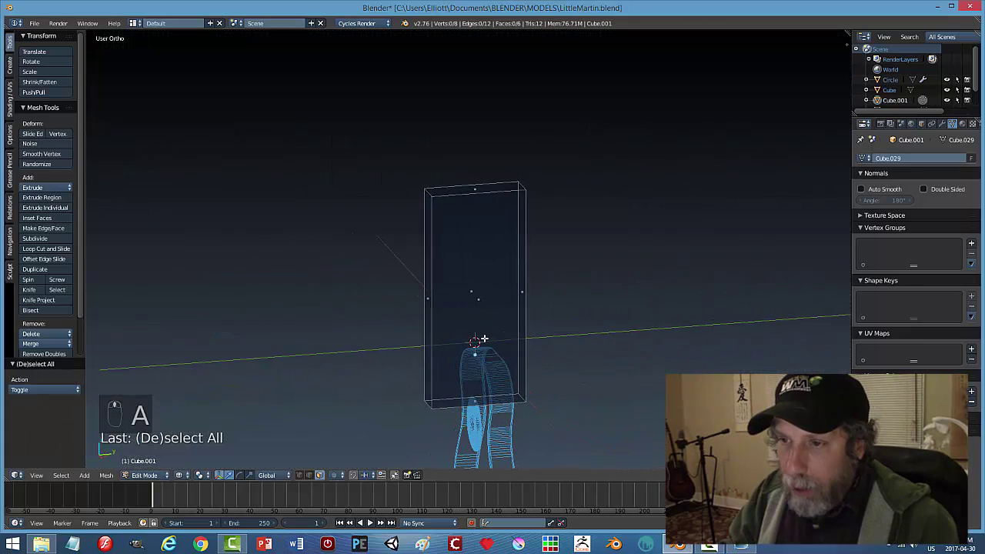
key(a)
Flatten the neck box front-to-back into a thin neck.
key(Tab)
key(s)
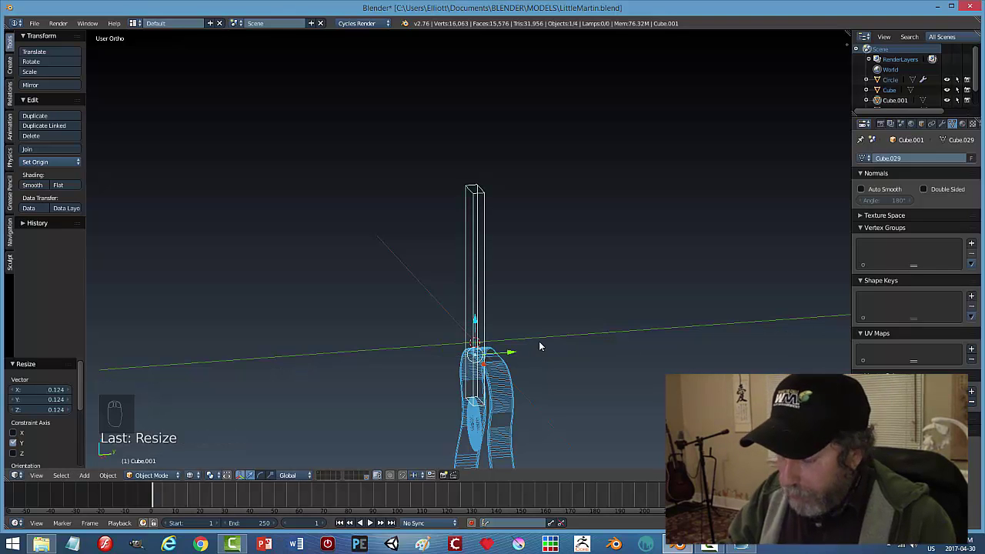
Slide the fingerboard lengthwise in side view until its end meets the soundhole rim.
key(KP_3)
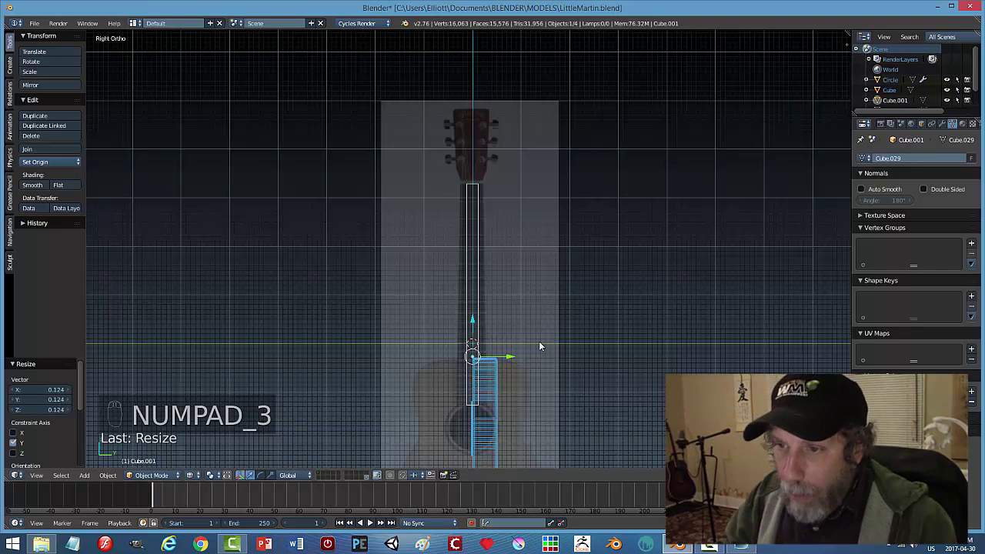
middle_click(543, 344)
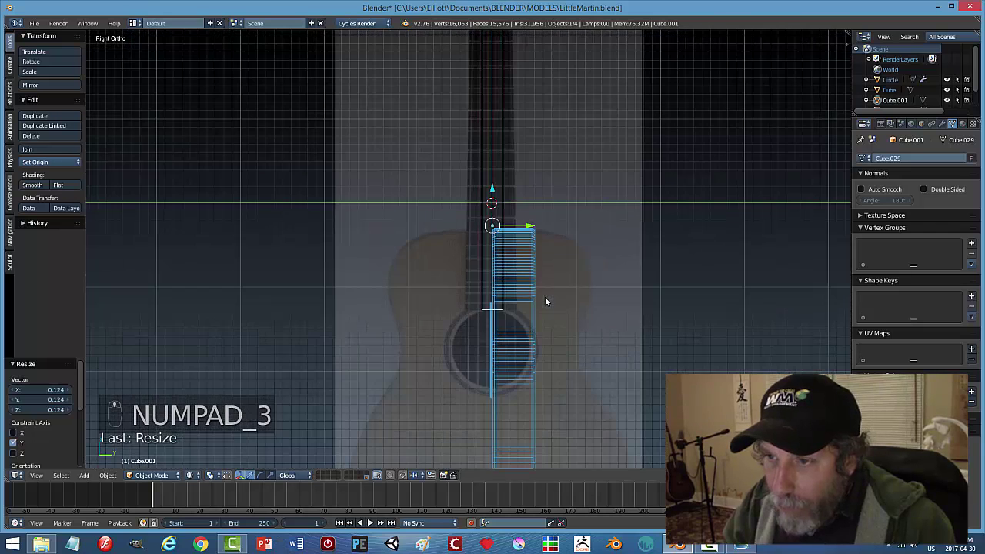
click(533, 227)
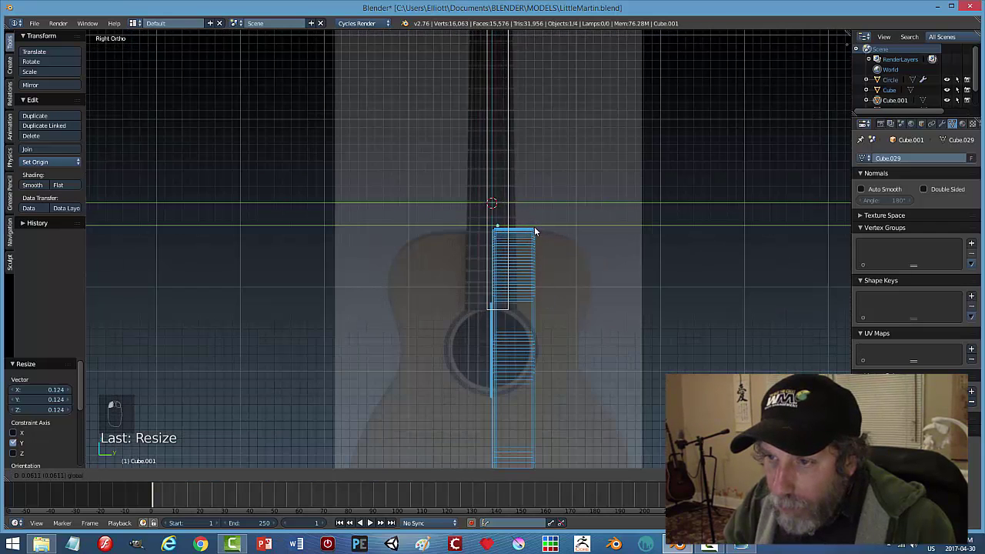
drag(575, 252, 512, 231)
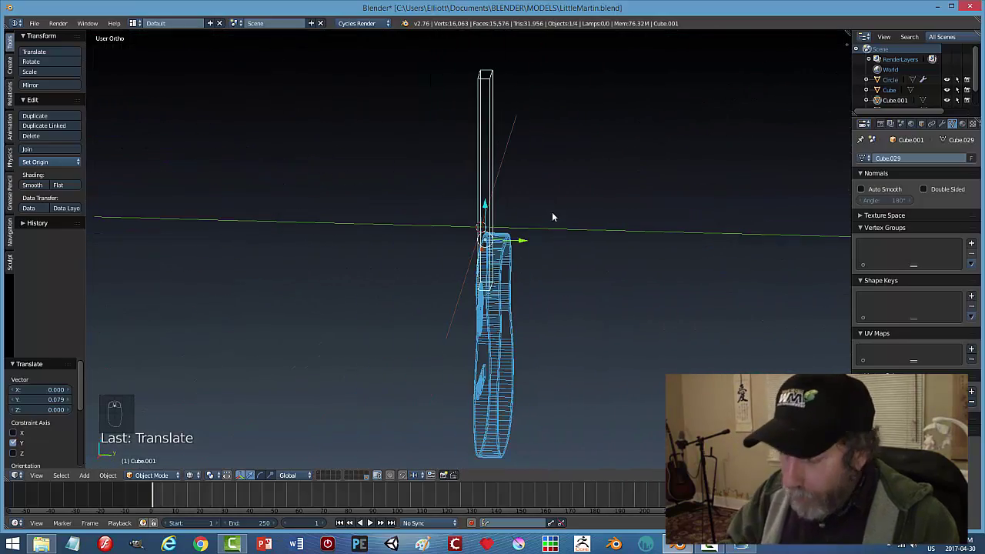
key(KP_1)
key(z)
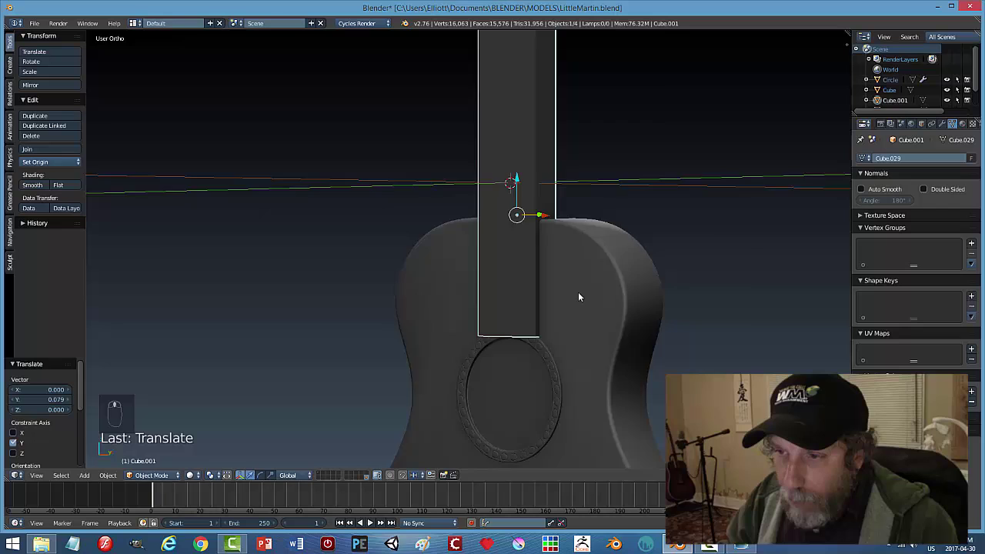
Inspect the neck-body joint from several angles and begin editing the soundhole ring's mesh.
drag(606, 239, 611, 233)
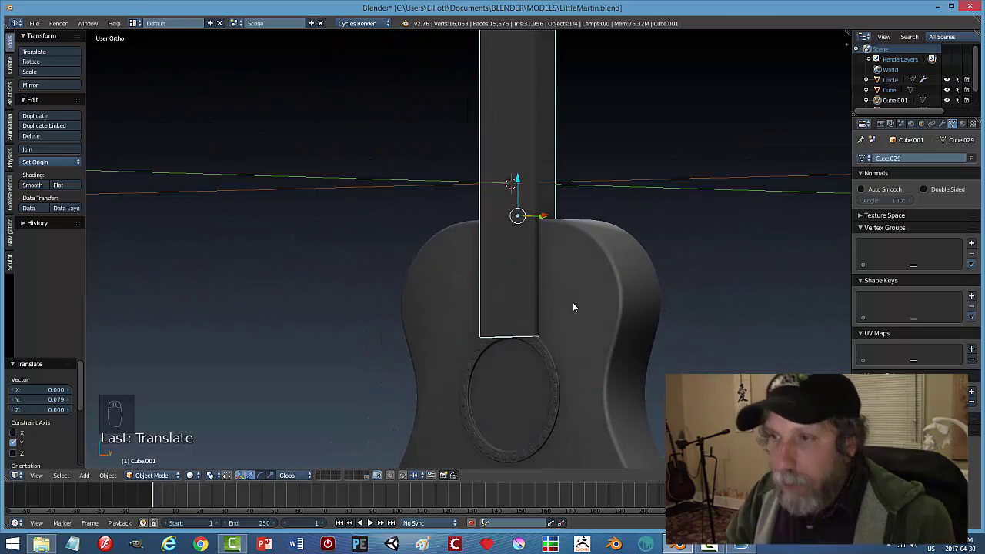
drag(605, 317, 470, 339)
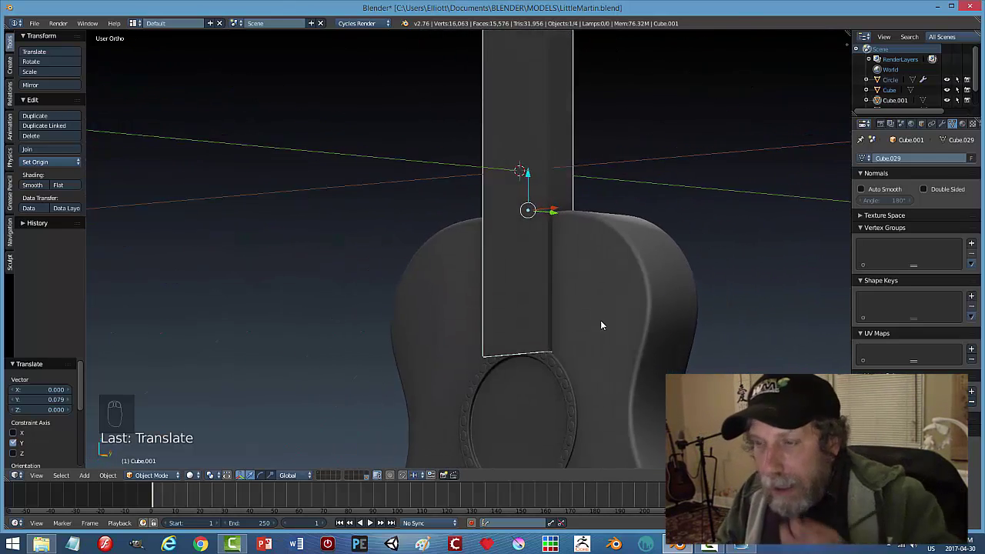
middle_click(600, 345)
drag(554, 331, 541, 292)
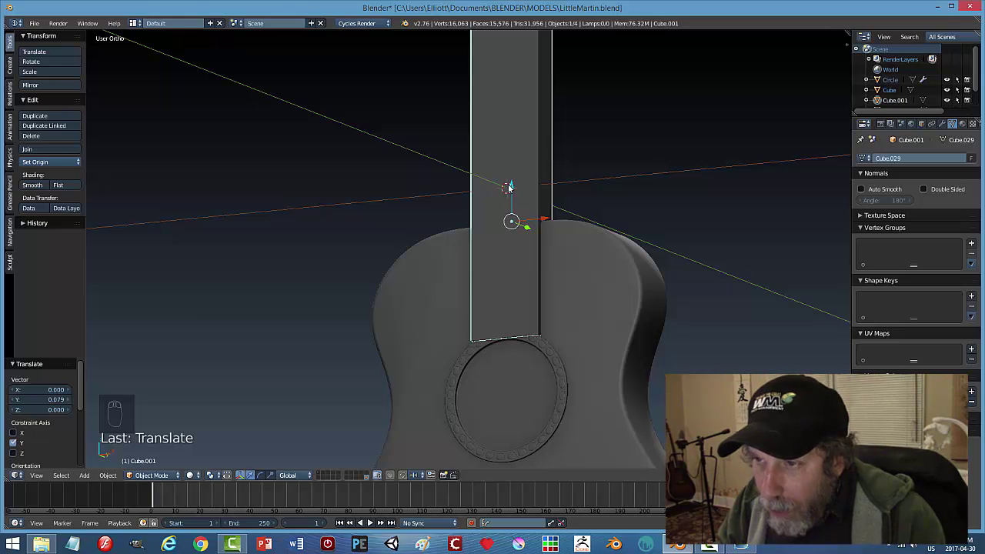
click(518, 187)
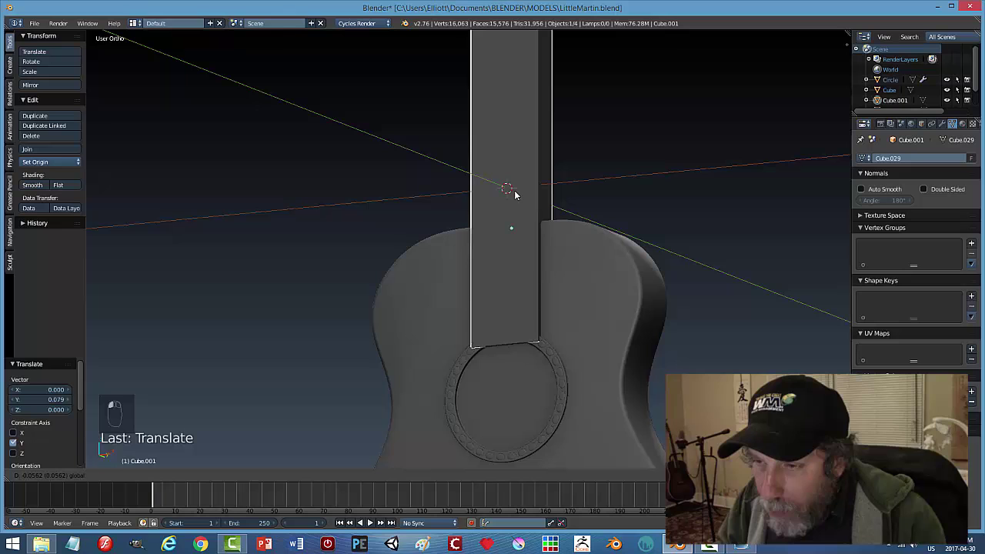
key(ctrl+z)
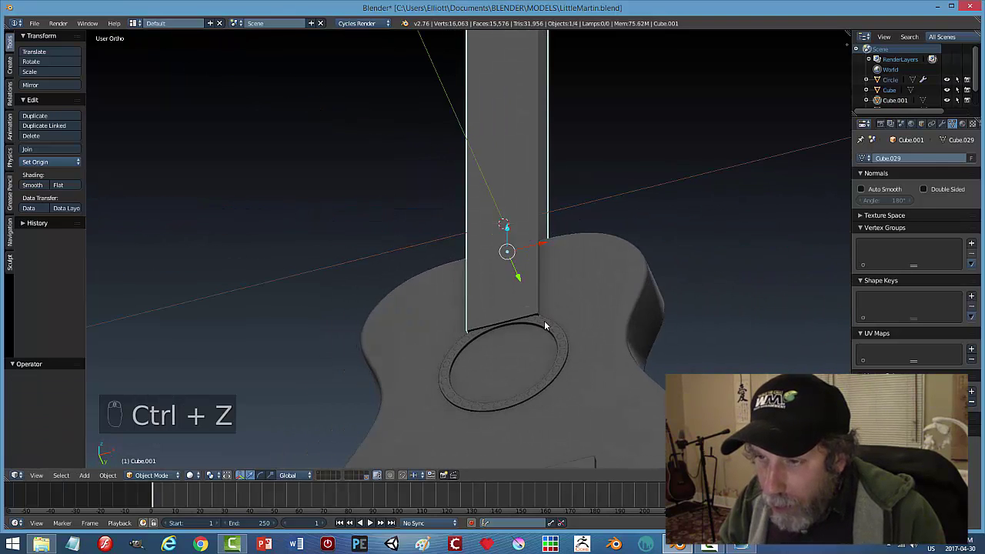
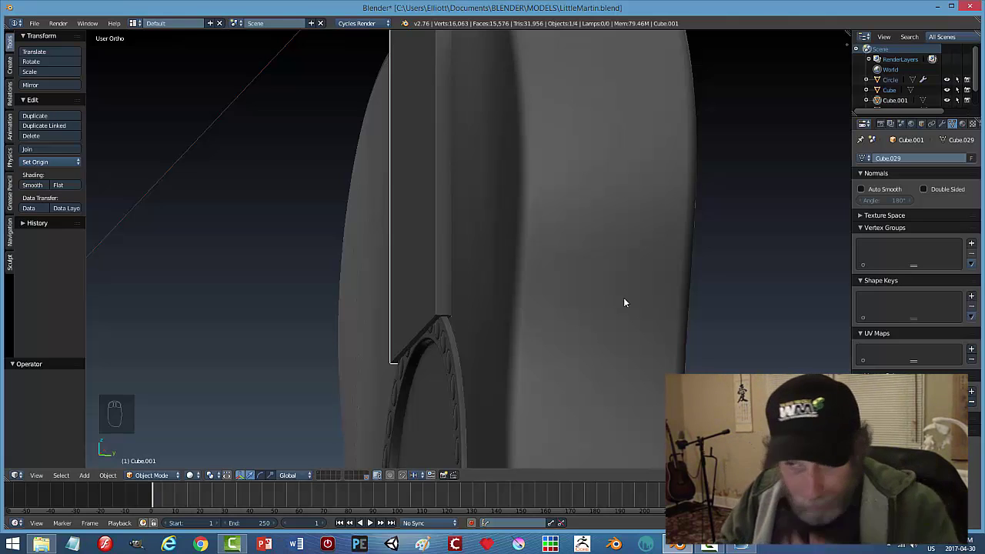
key(Tab)
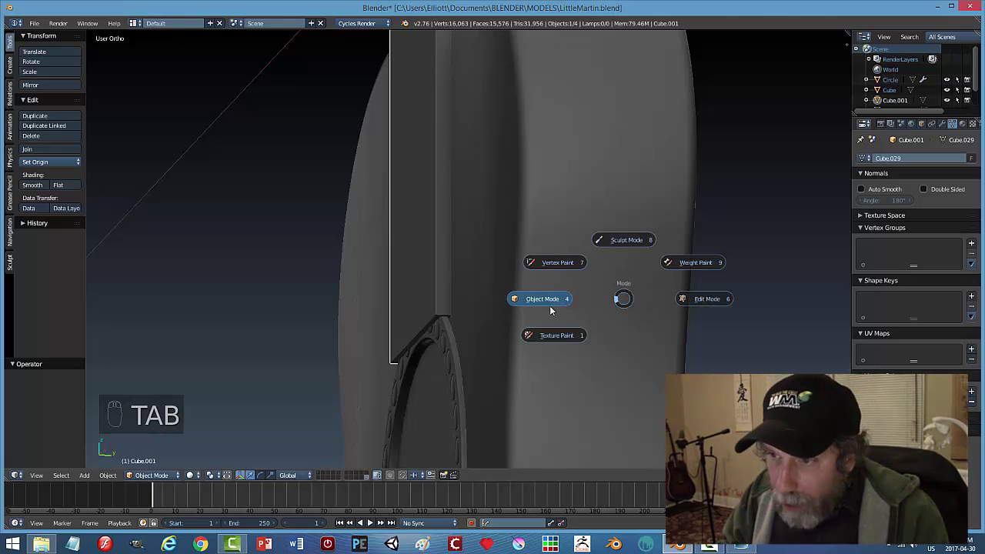
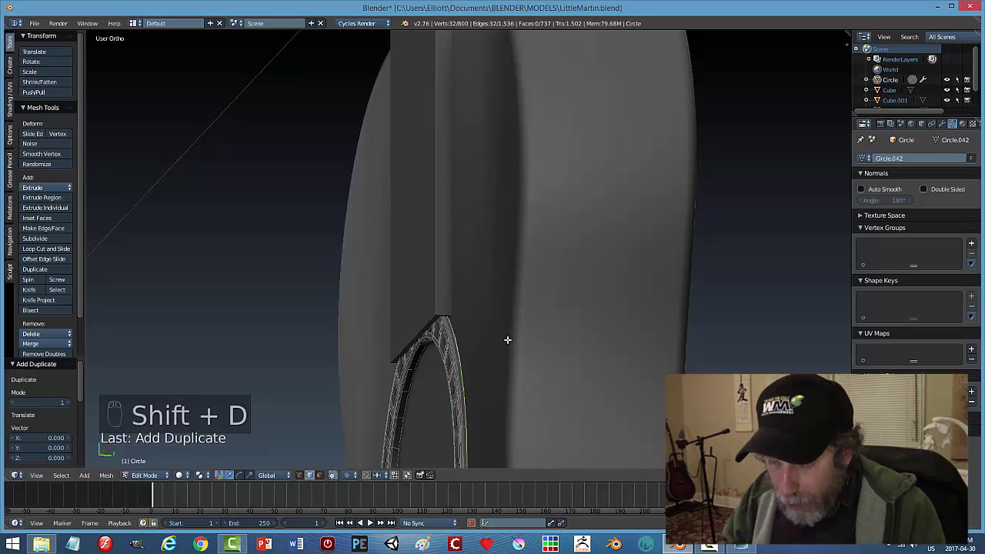
Separate the ring's inner edge loop, fill it and extrude it into a solid cutting cylinder.
key(p)
key(Tab)
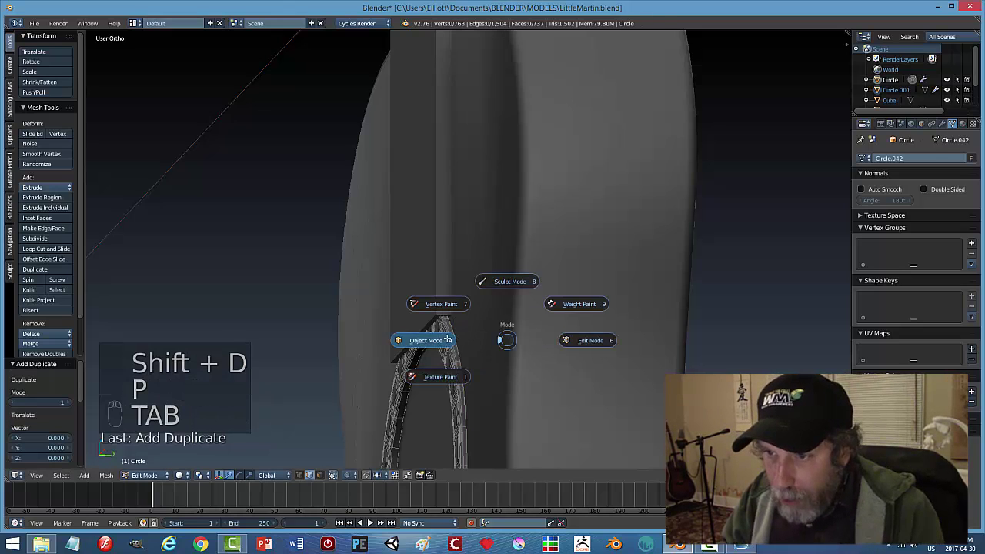
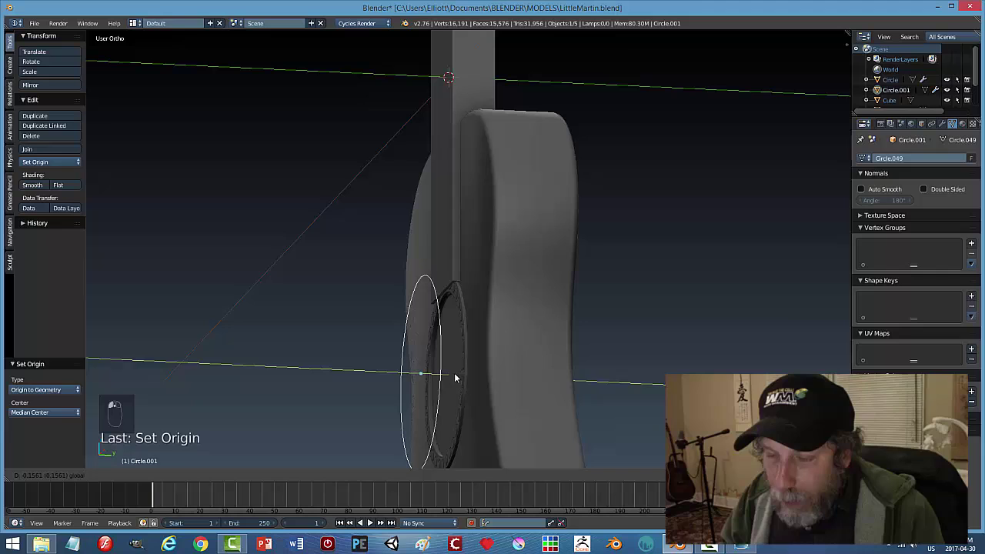
key(Tab)
key(a)
key(f)
key(e)
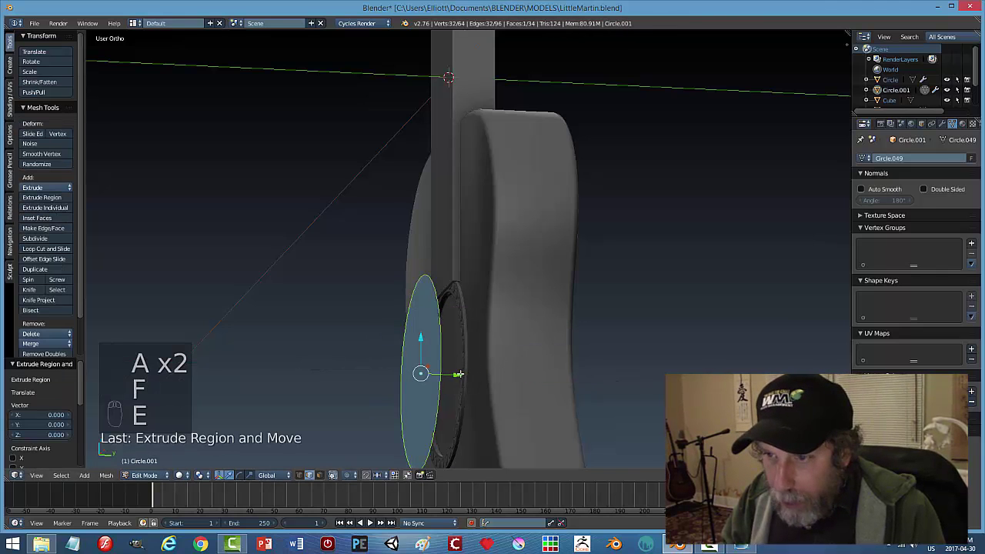
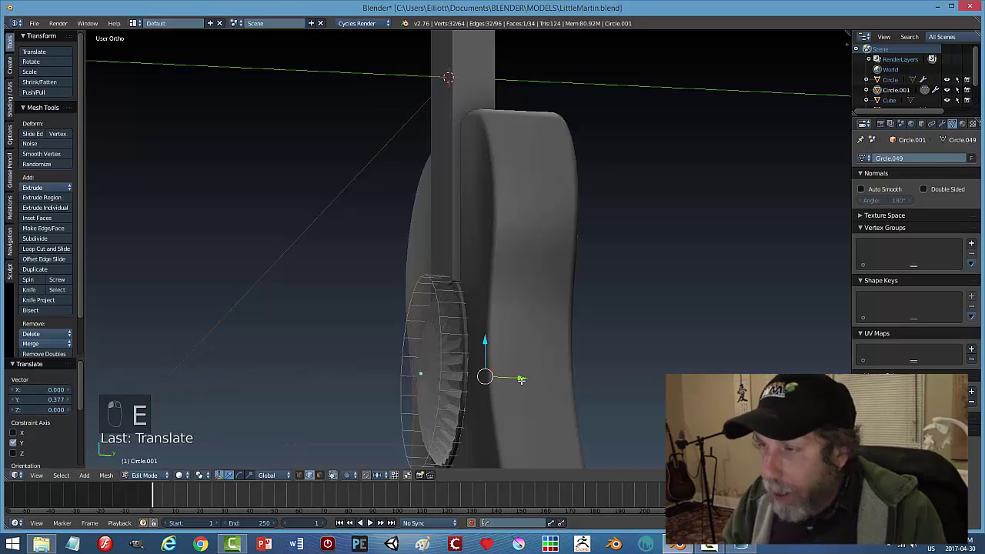
key(Tab)
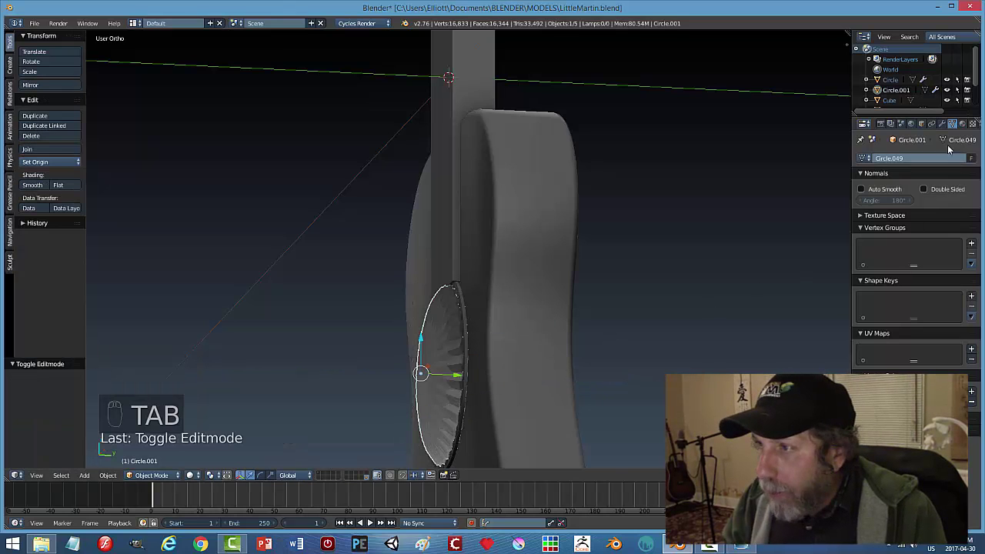
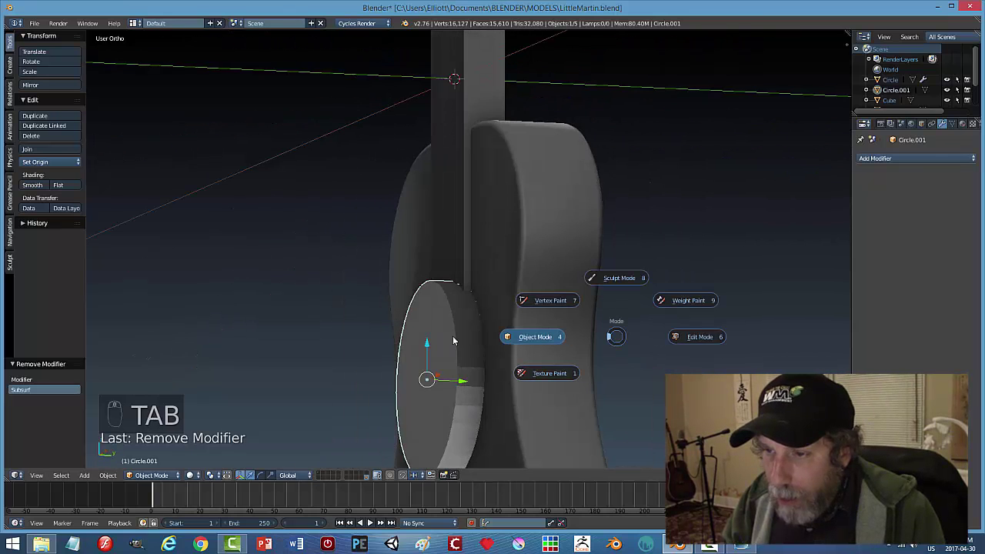
Select the whole cylinder mesh to prepare the Boolean subtraction from the fingerboard end.
key(a)
key(a)
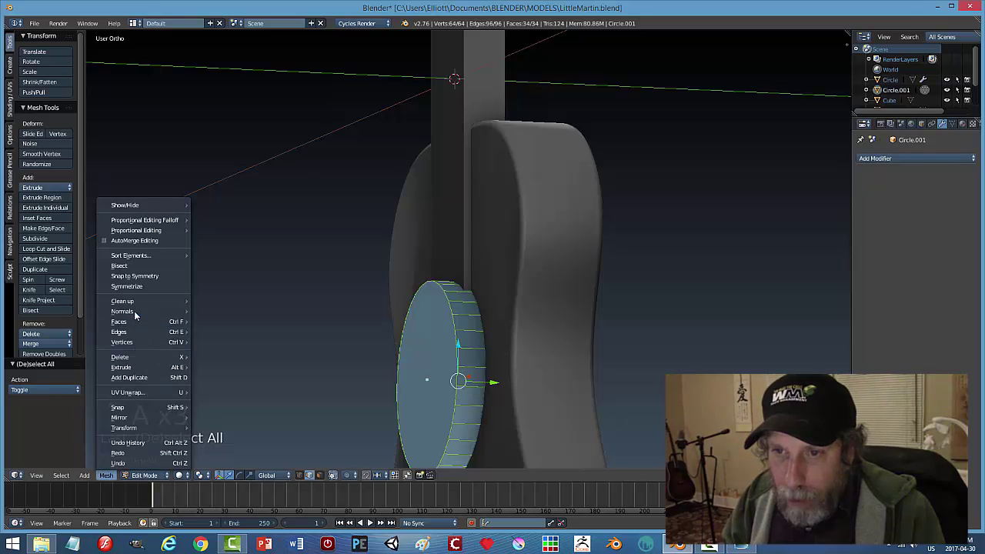
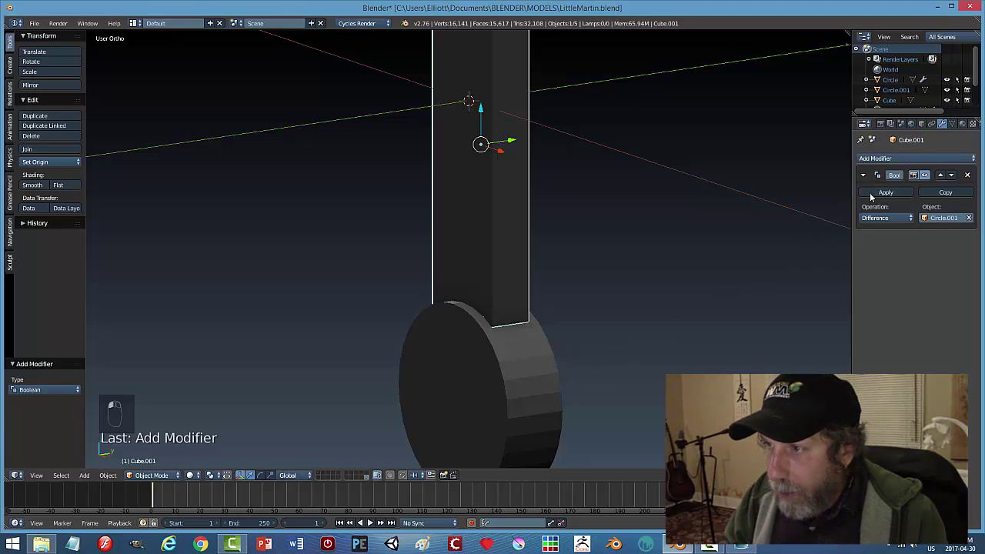
Reveal the hidden guitar parts and delete the cutting cylinder, leaving the fingerboard curved around the soundhole.
key(h)
right_click(504, 380)
middle_click(576, 366)
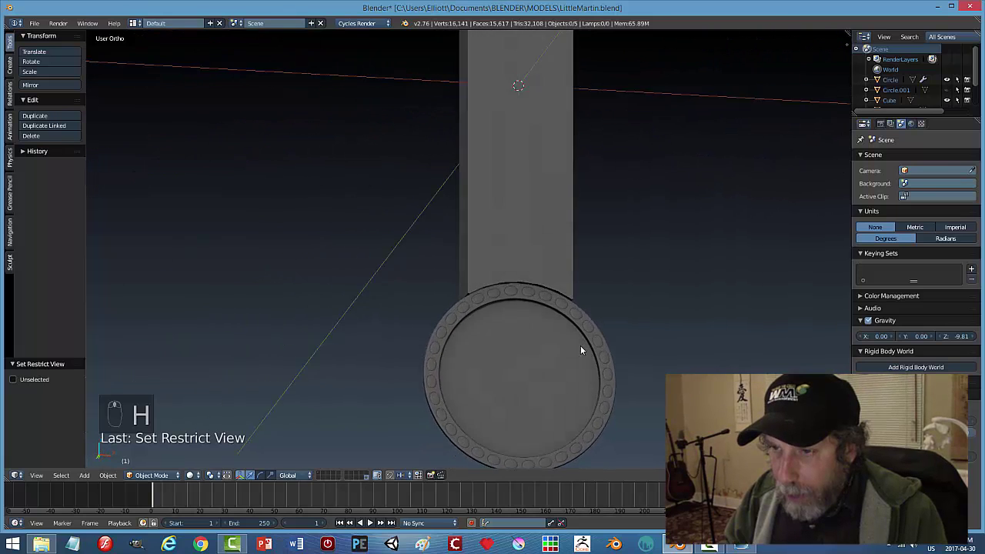
key(alt+h)
click(549, 361)
key(x)
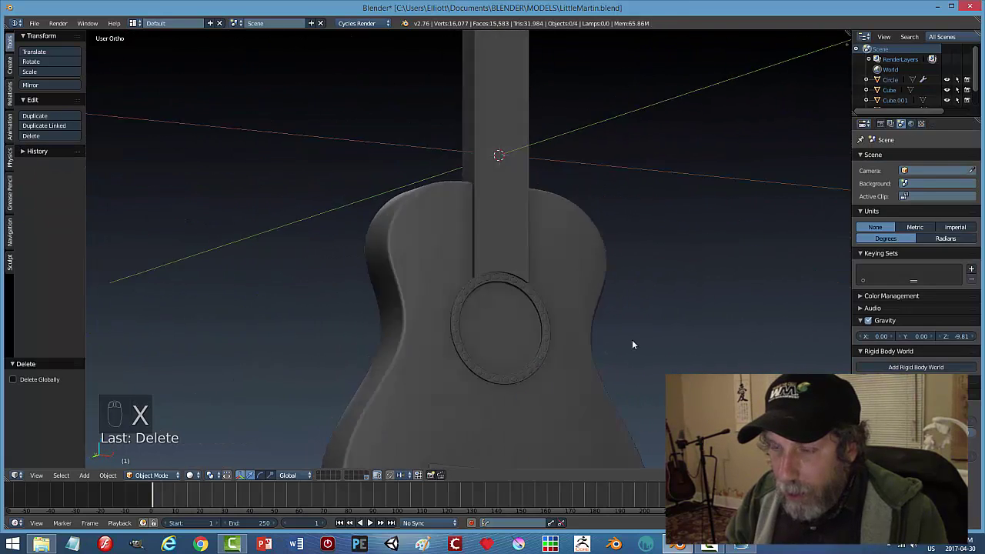
Save the project and frame the whole guitar from the front.
drag(532, 308, 549, 303)
key(ctrl+s)
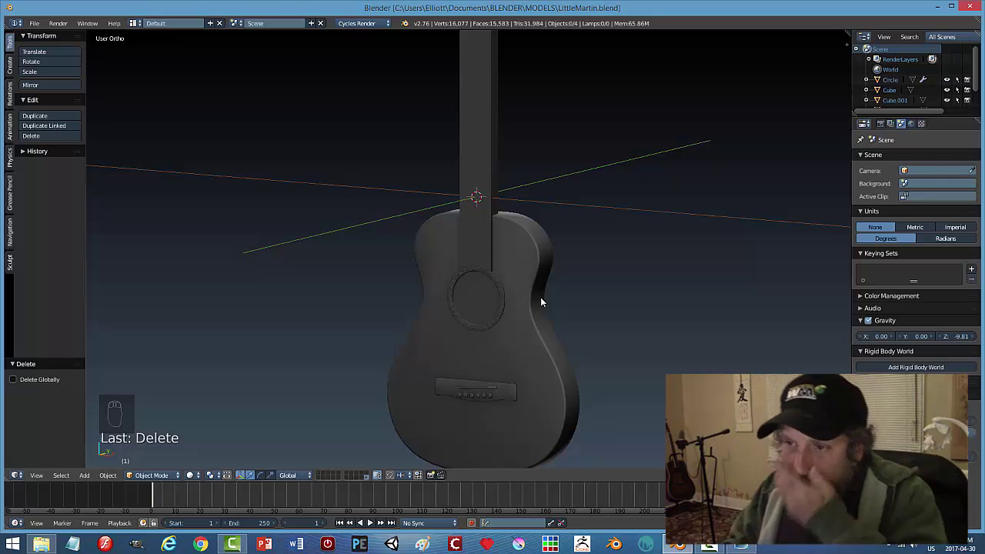
drag(514, 326, 540, 316)
scroll(up, 3)
middle_click(540, 297)
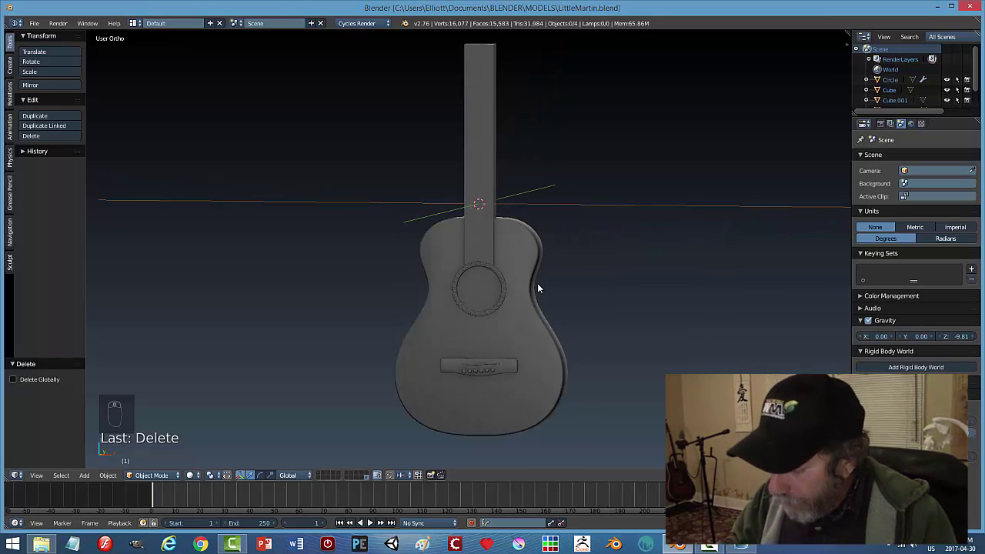
Snap the 3D cursor to the fretboard's top edge beneath the headstock and return to object mode.
key(KP_1)
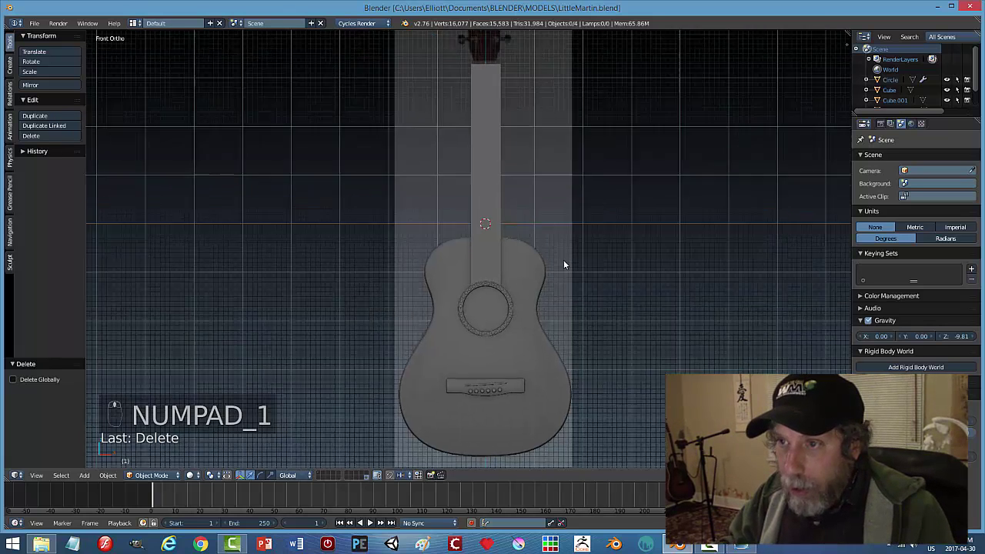
key(z)
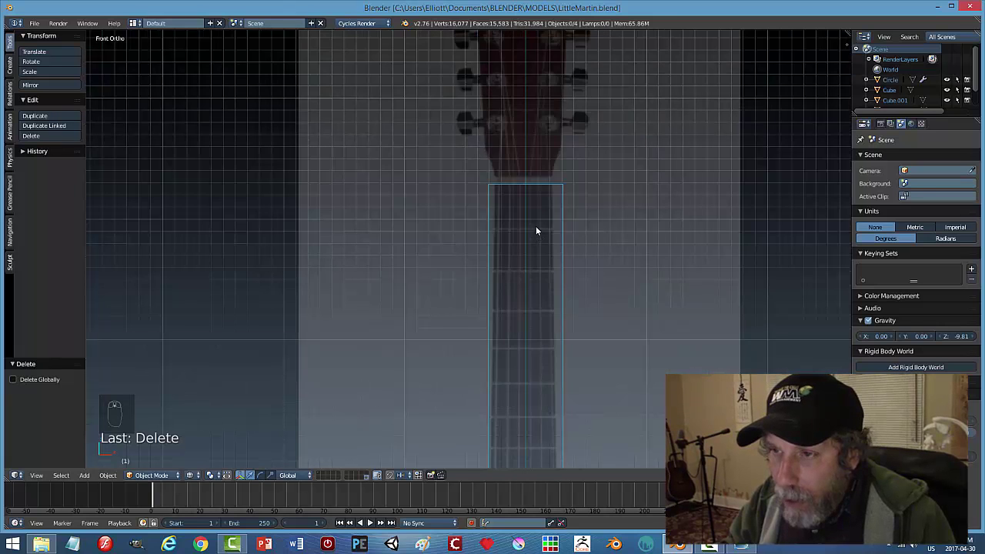
key(Tab)
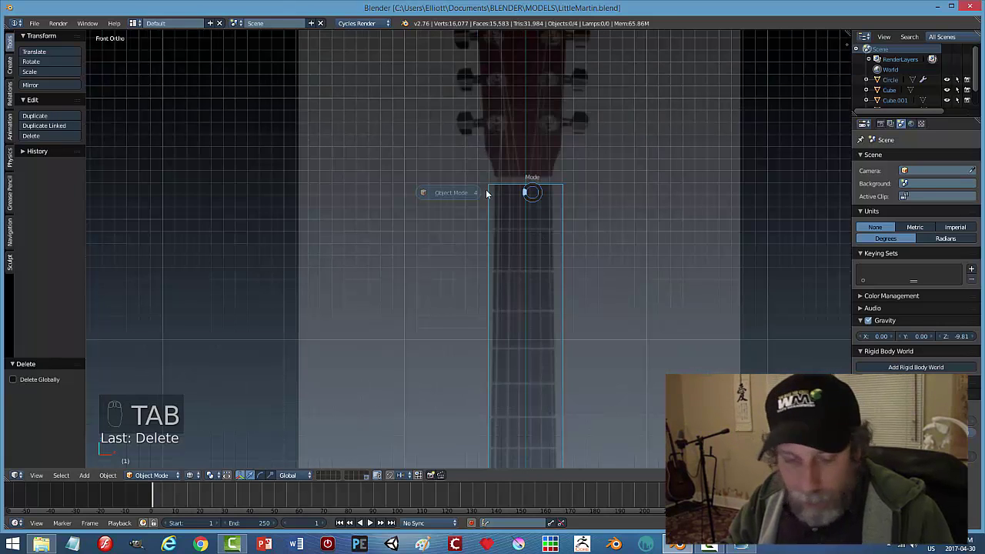
click(518, 185)
key(Tab)
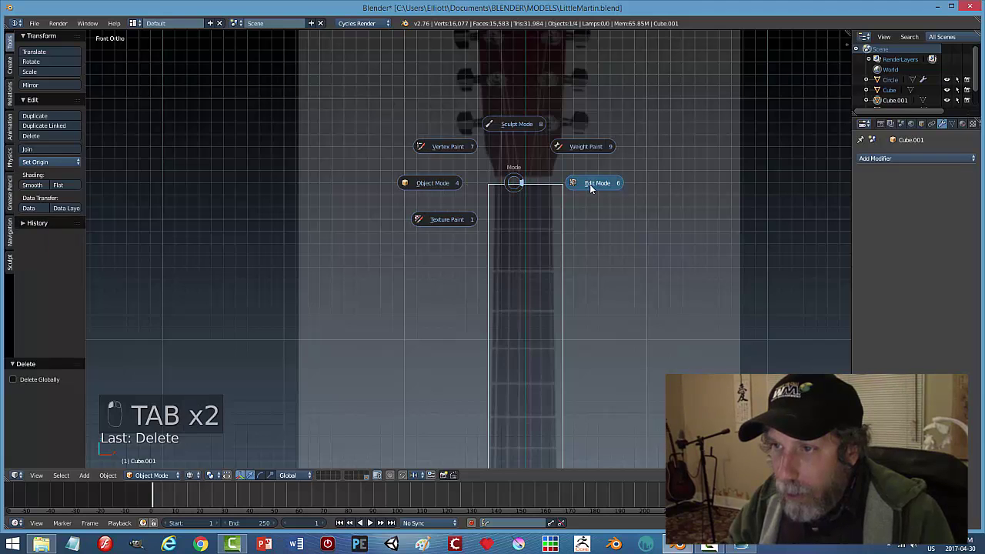
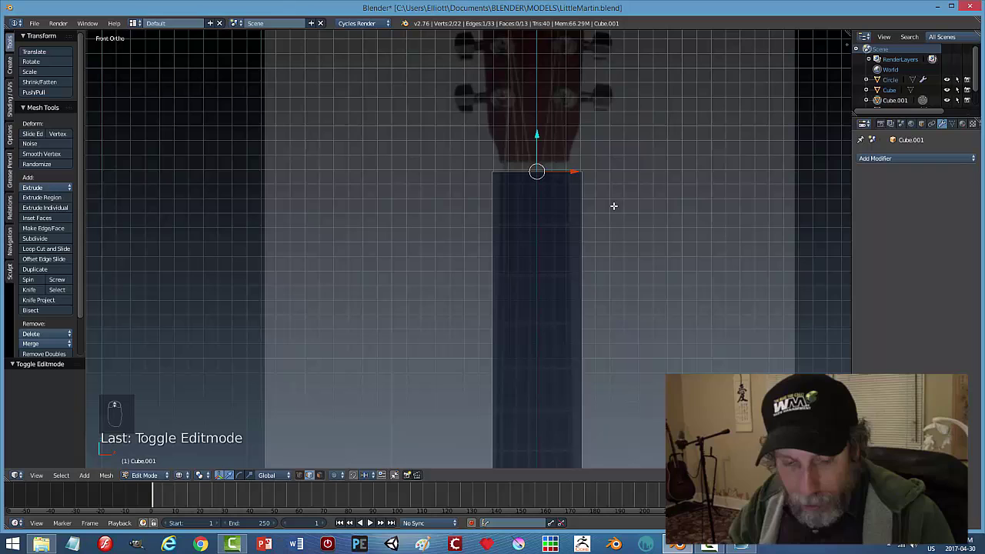
key(ctrl+Tab)
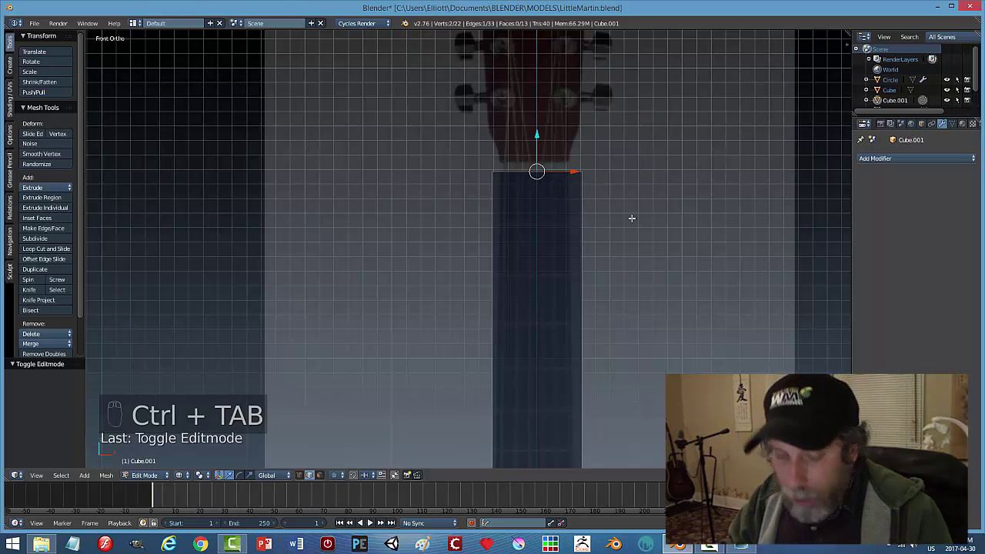
key(shift+s)
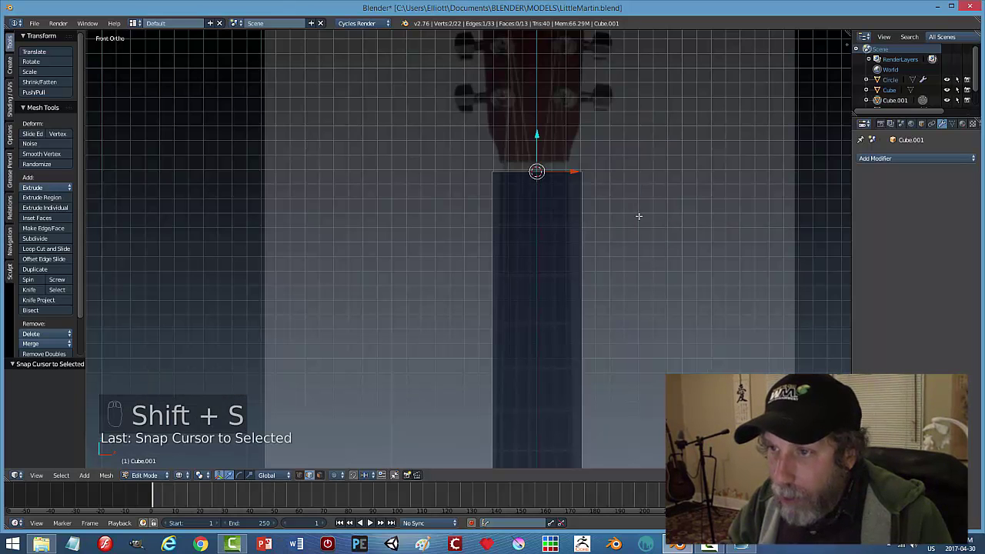
key(a)
key(Tab)
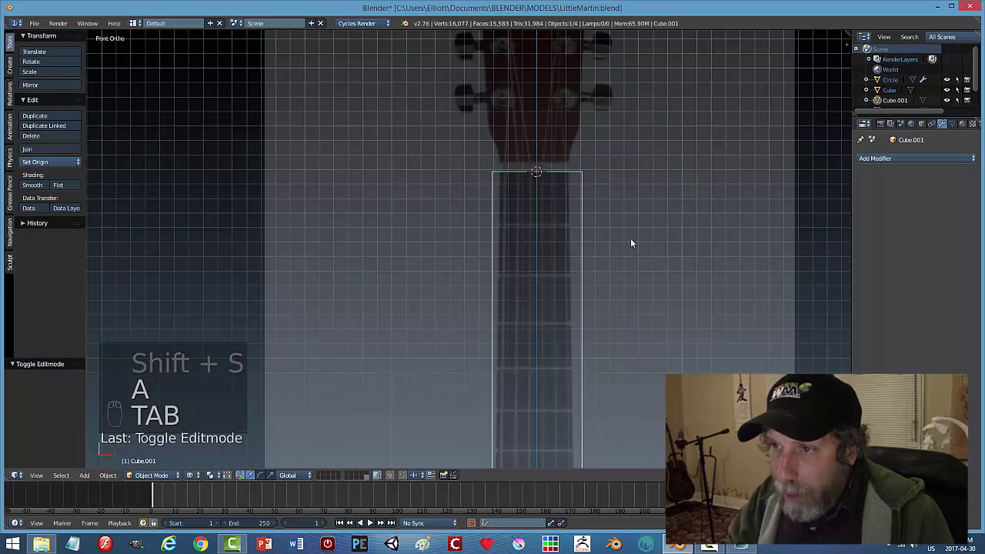
Add a cube at the cursor and scale it into a thin, shallow bar for the first fret.
key(shift+a)
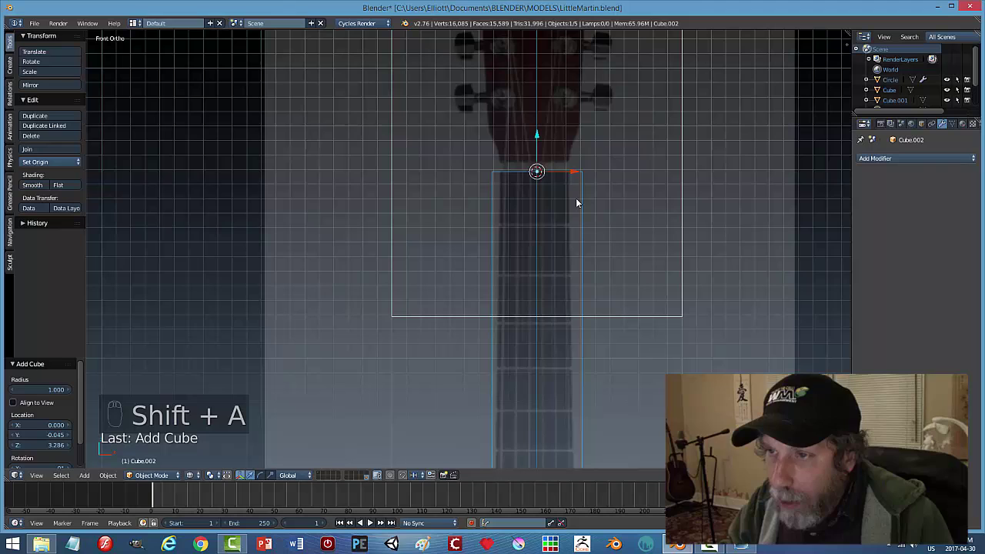
key(s)
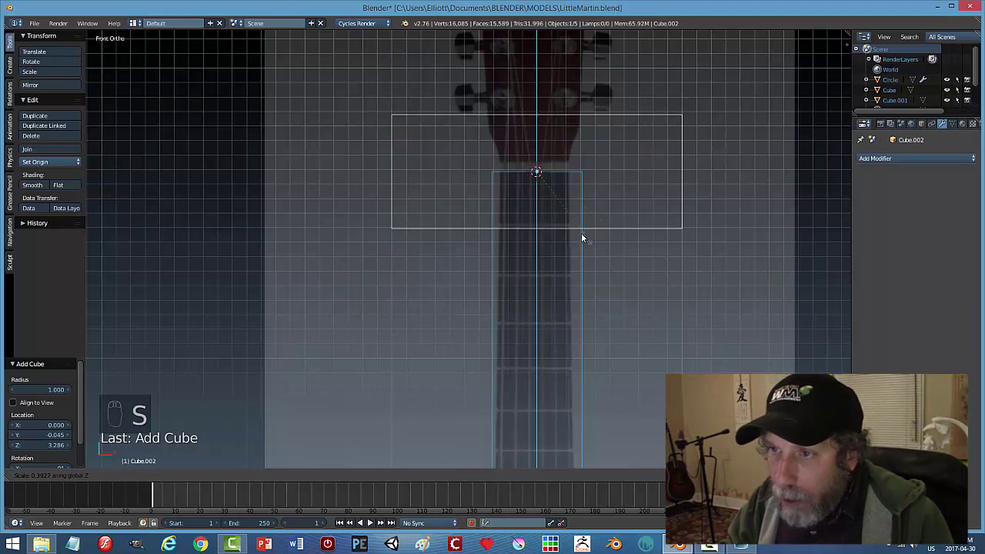
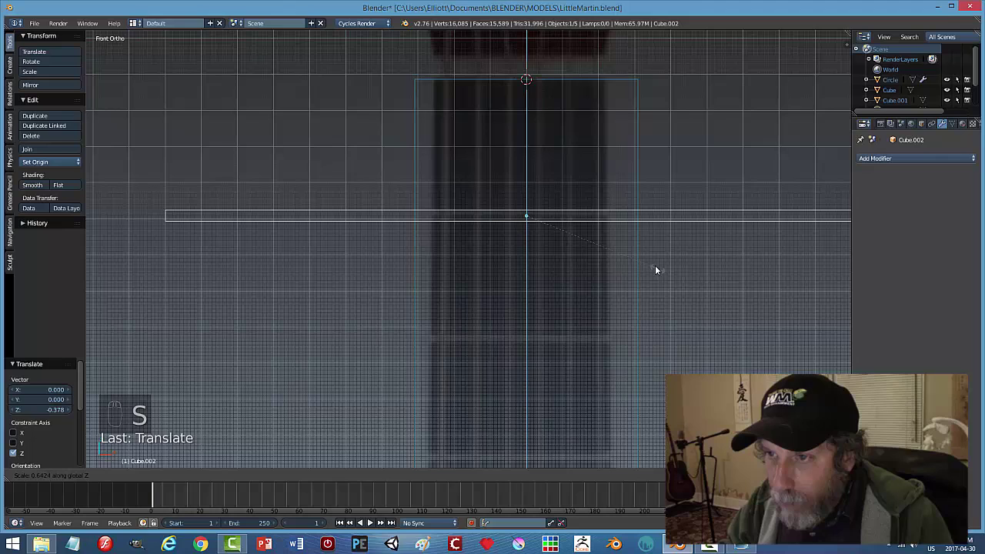
key(s)
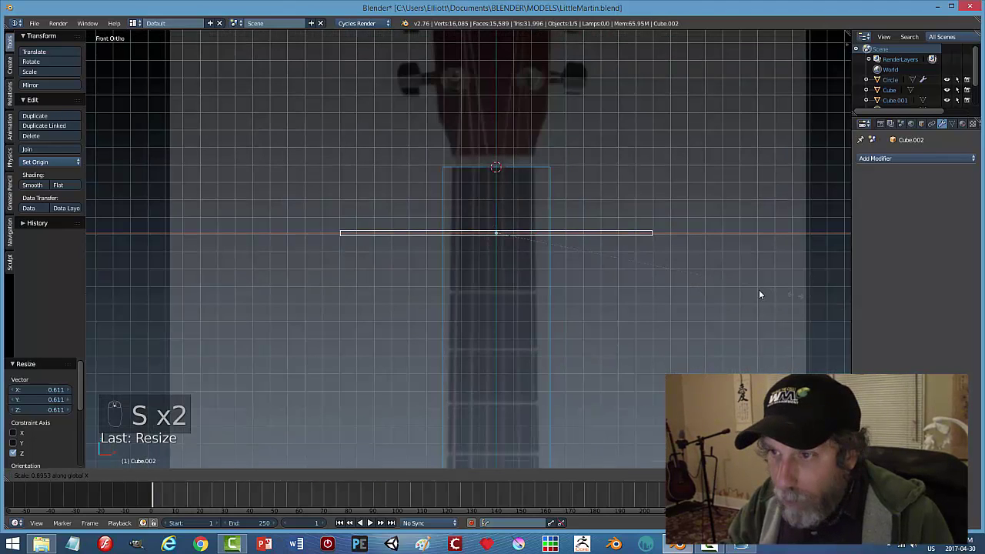
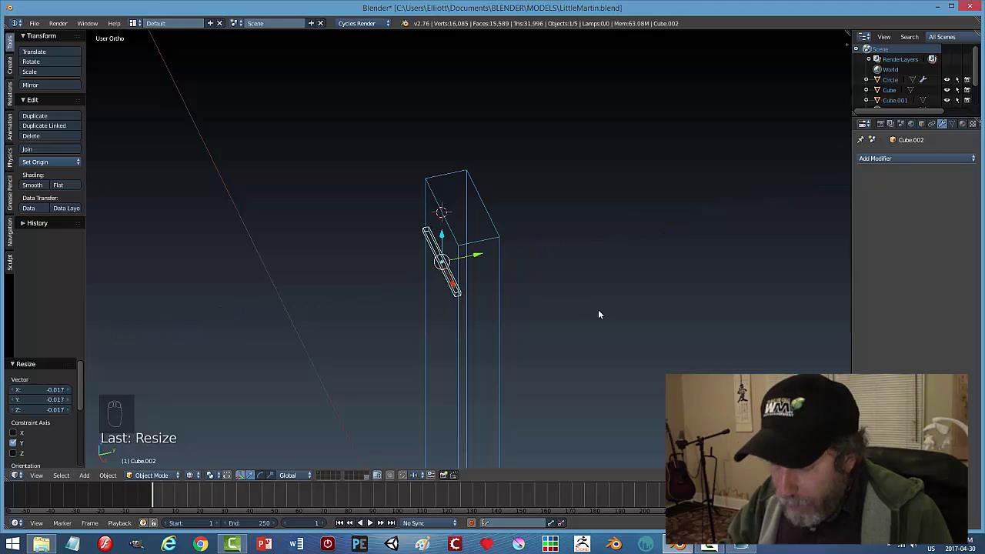
key(z)
middle_click(549, 329)
key(s)
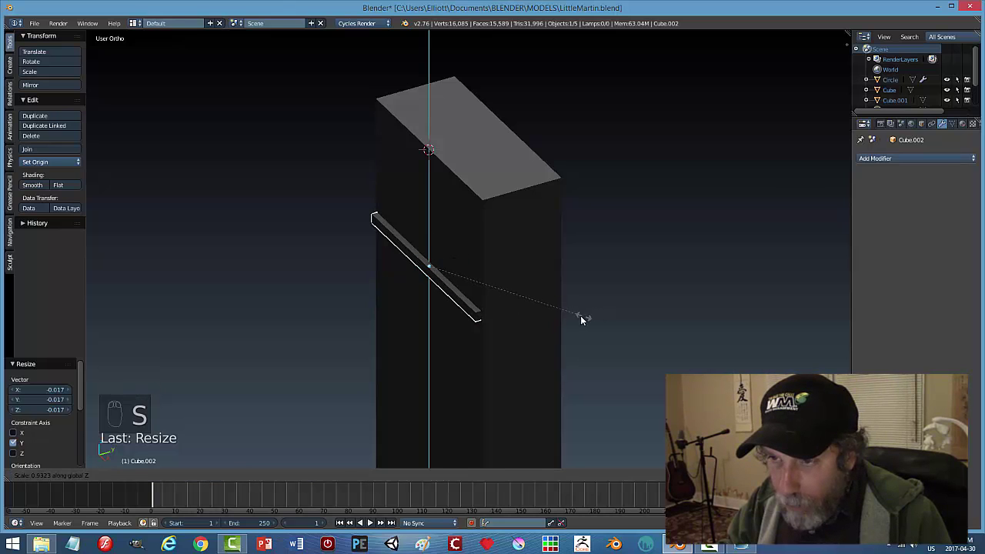
key(s)
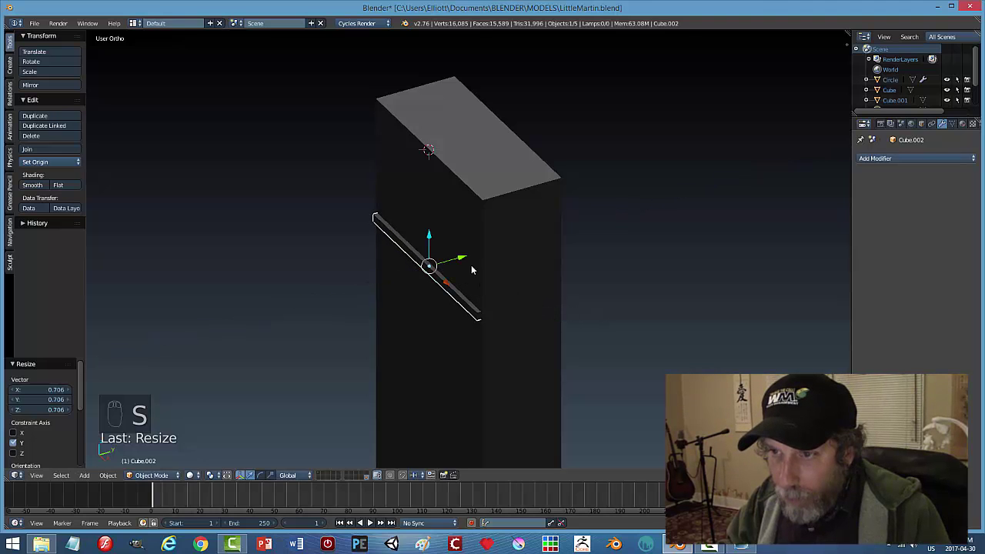
click(466, 260)
key(s)
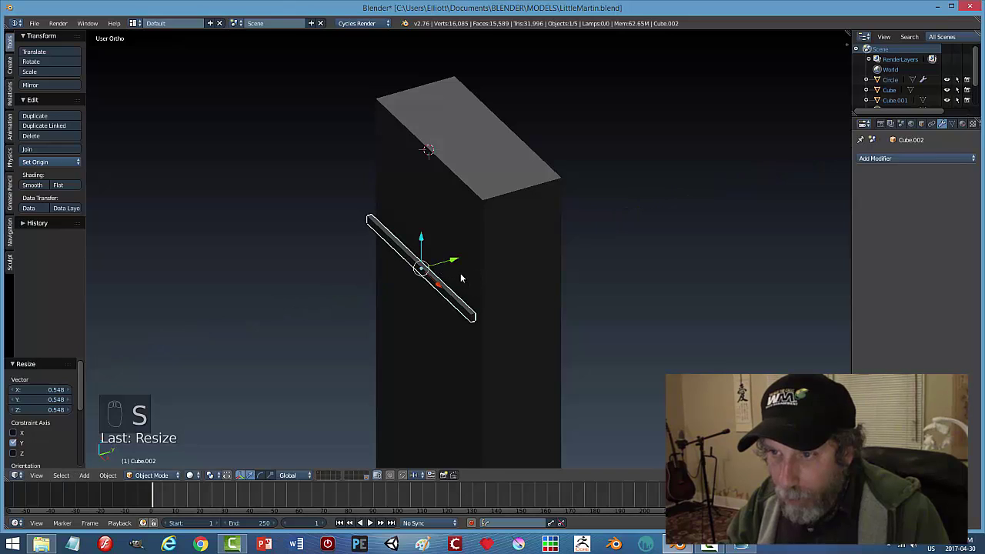
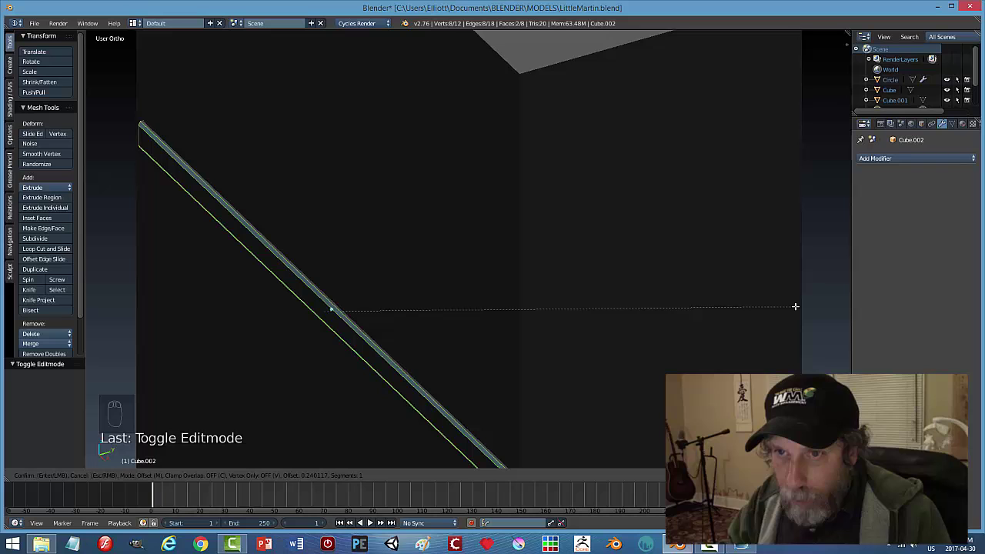
Fine-tune the fret bar's size just below the nut and check it head-on over the reference image.
key(a)
key(Tab)
key(a)
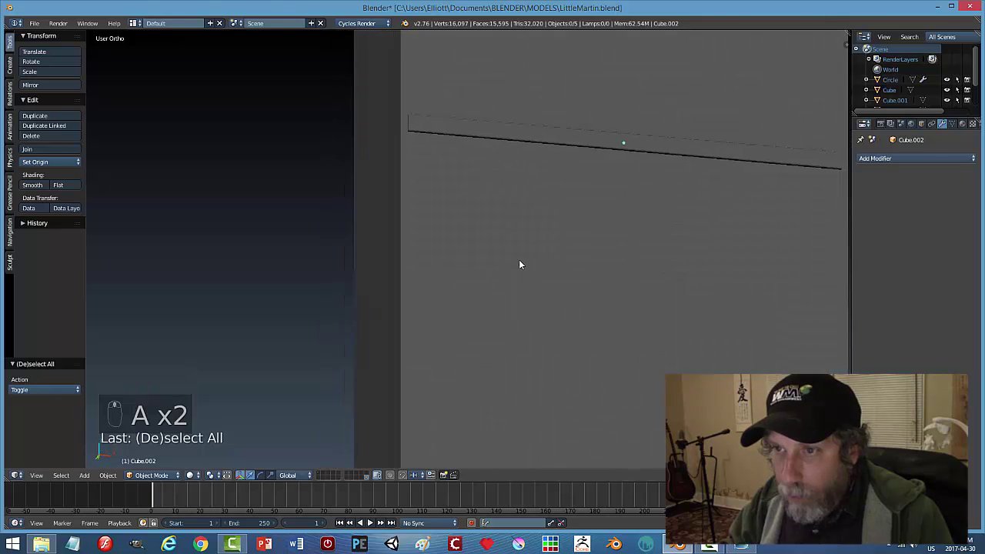
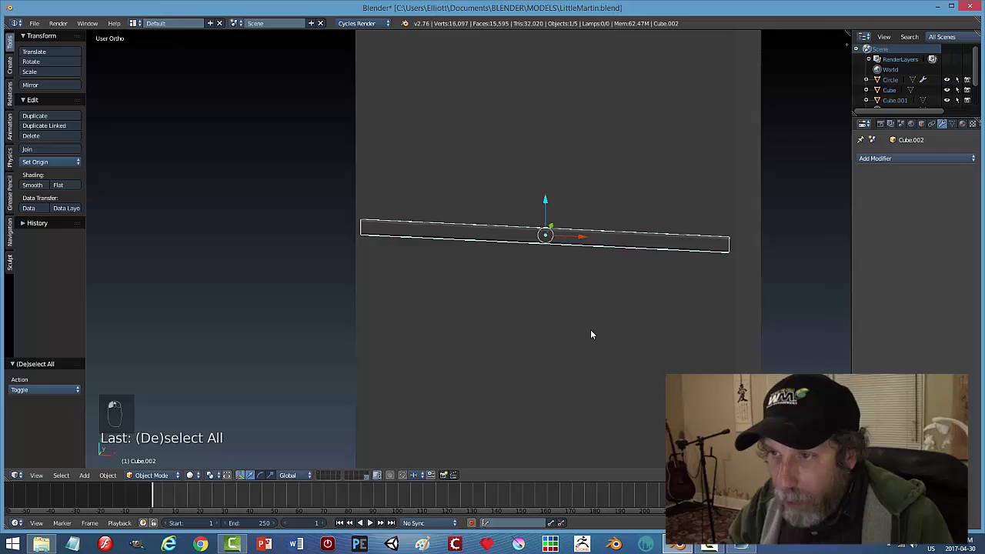
key(s)
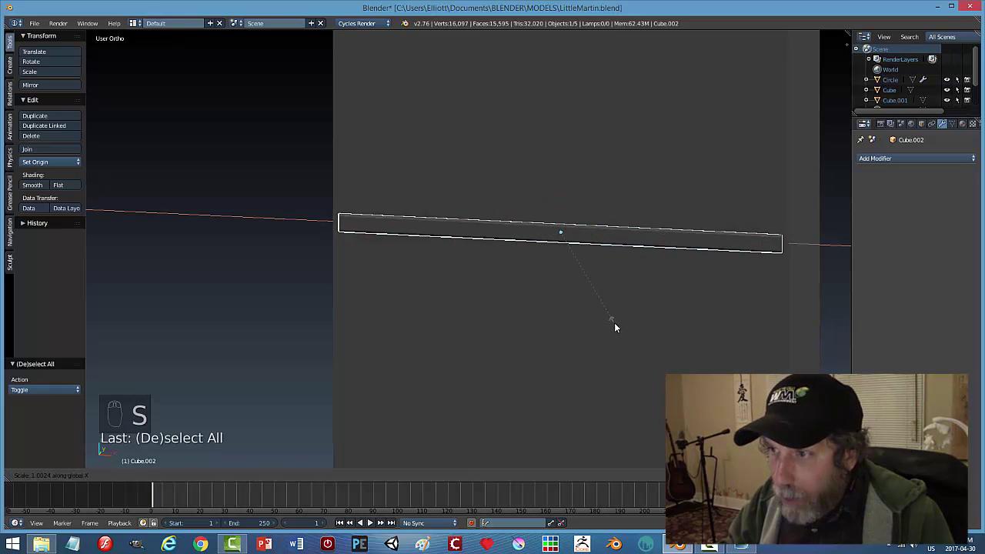
key(a)
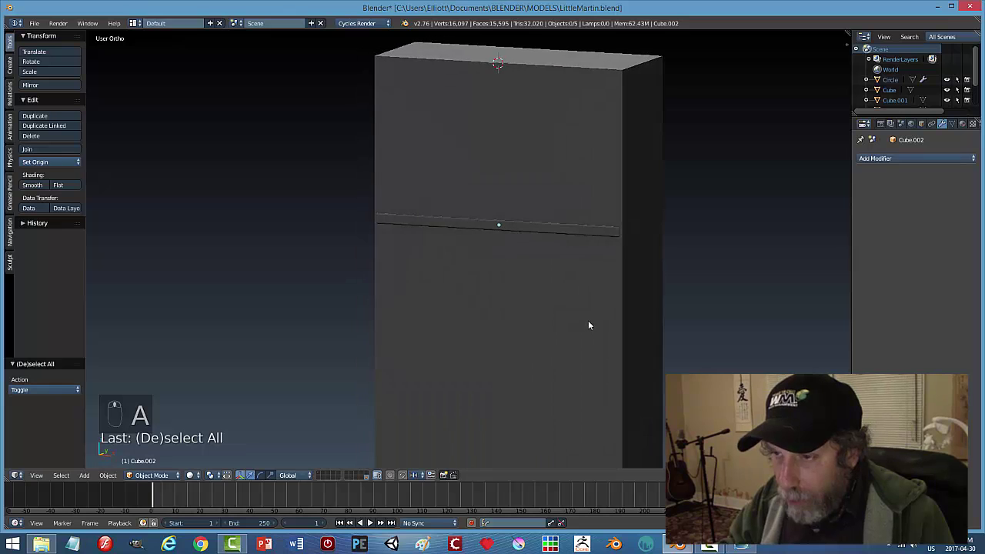
key(KP_1)
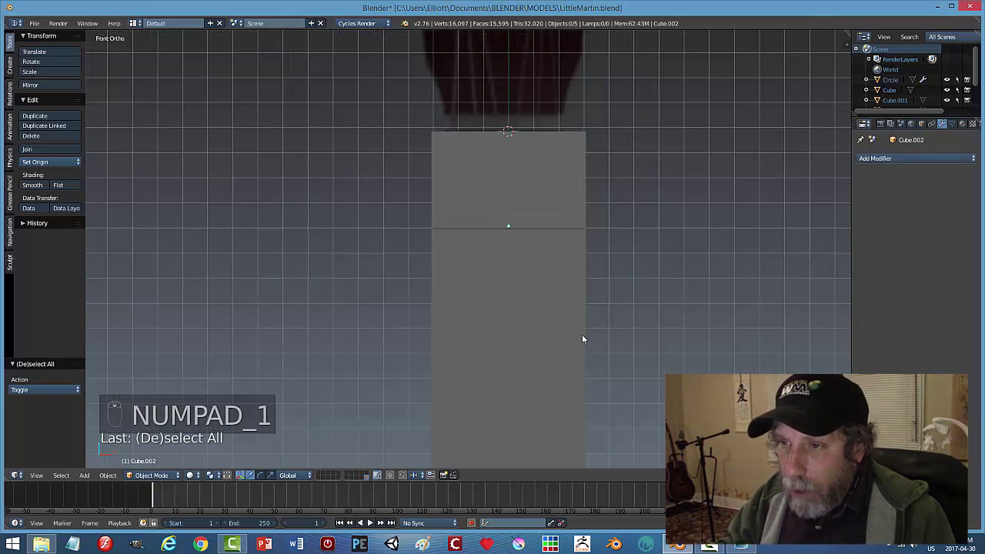
key(z)
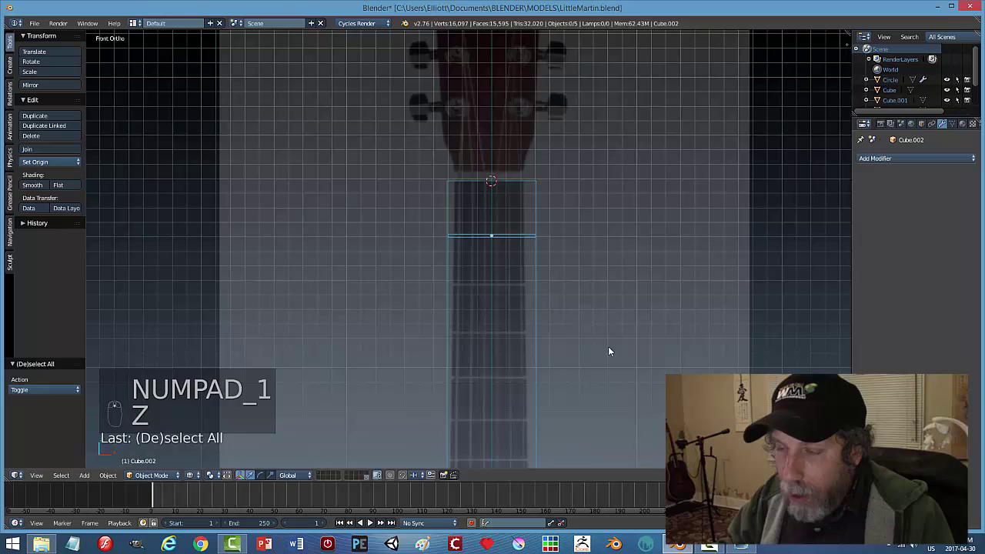
Duplicate the first fret repeatedly to place frets down the upper fingerboard.
click(492, 117)
key(shift+d)
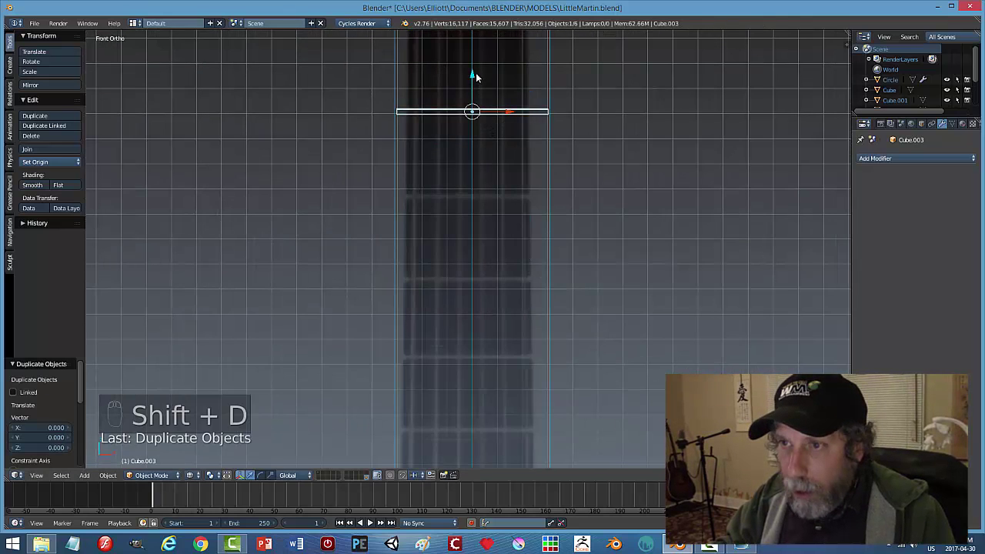
click(476, 75)
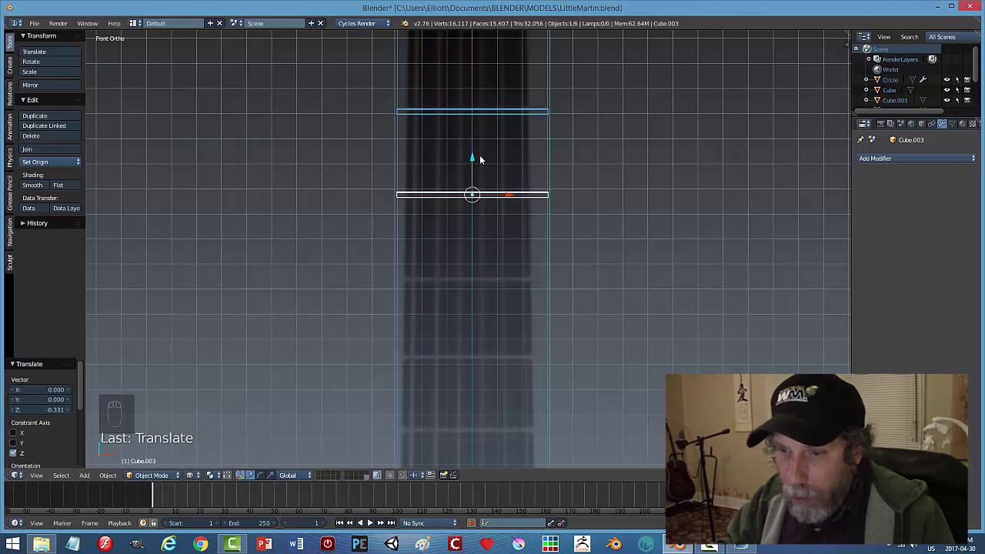
key(shift+d)
click(479, 170)
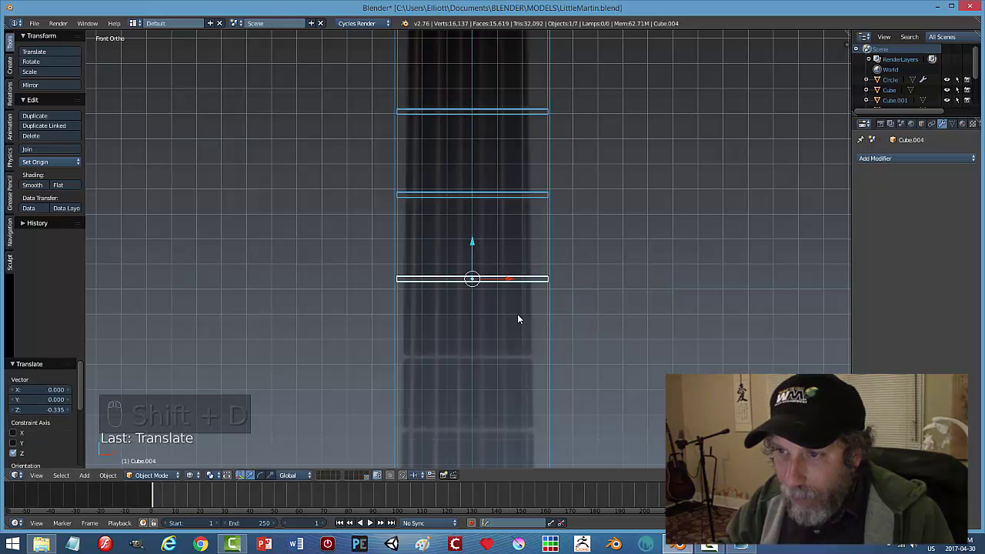
key(shift+d)
click(472, 194)
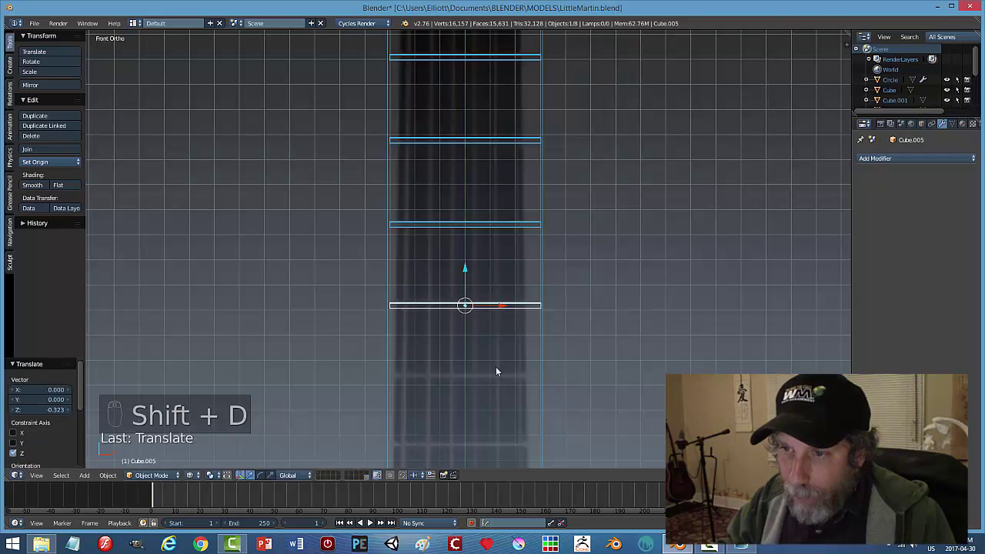
key(shift+d)
click(468, 188)
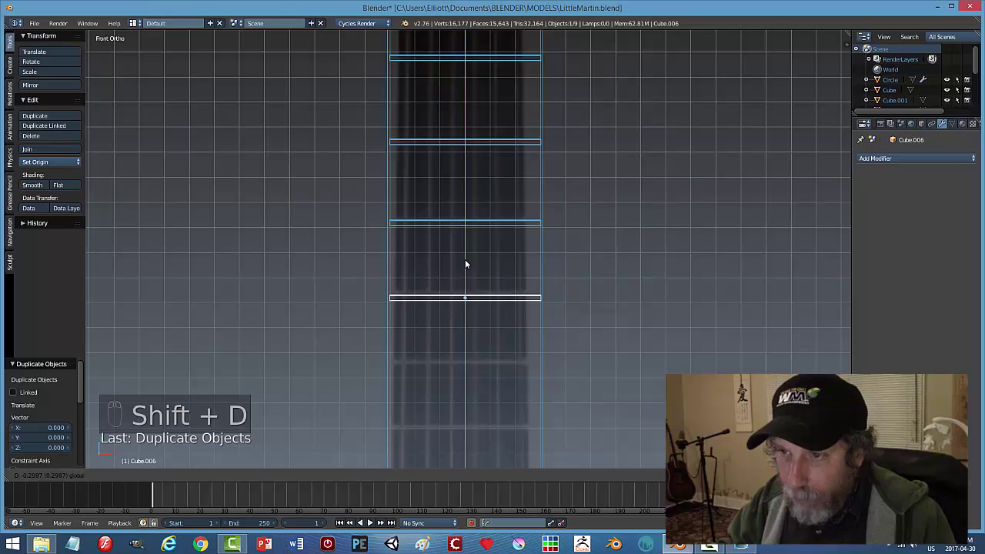
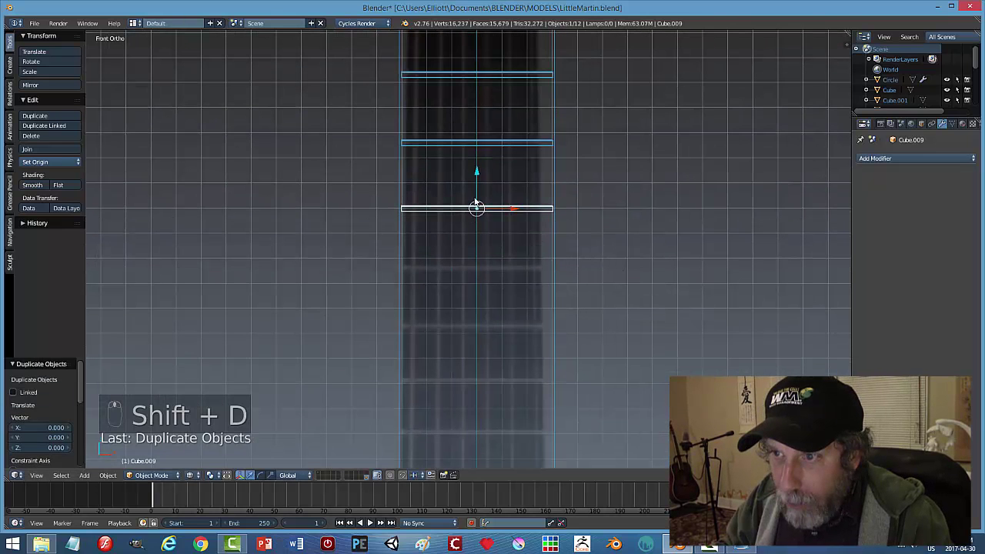
click(482, 177)
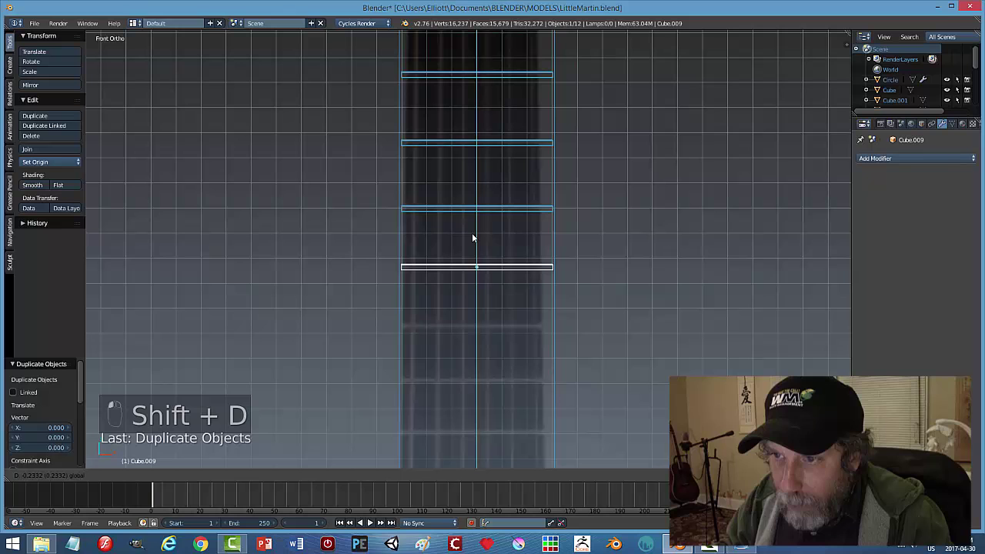
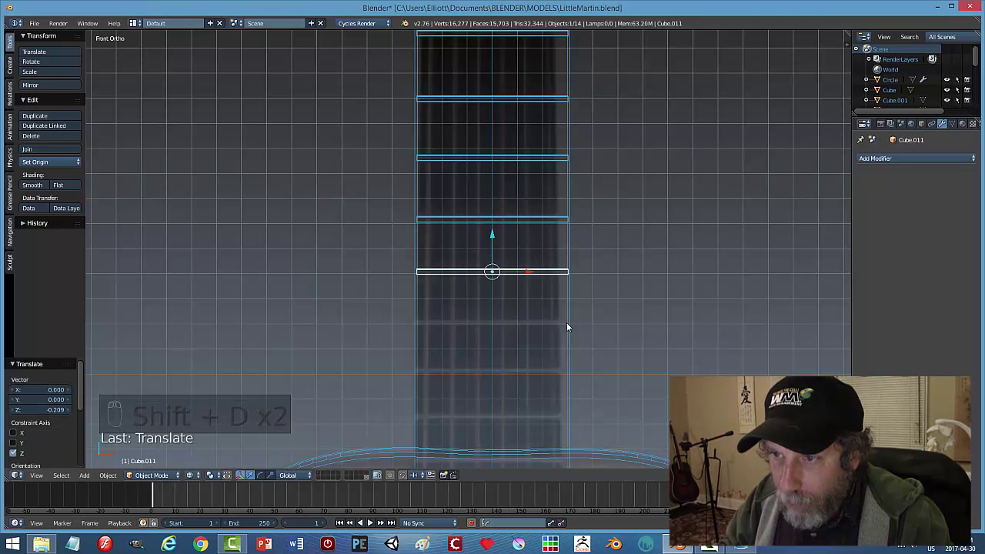
Continue duplicating frets down to the soundhole rim and show the guitar in solid shading.
middle_click(573, 284)
key(shift+d)
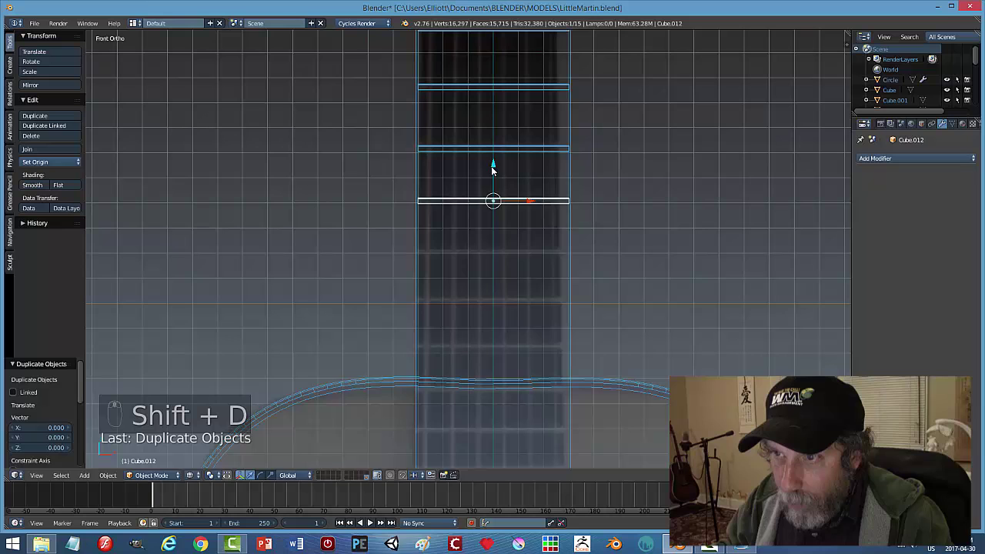
click(496, 171)
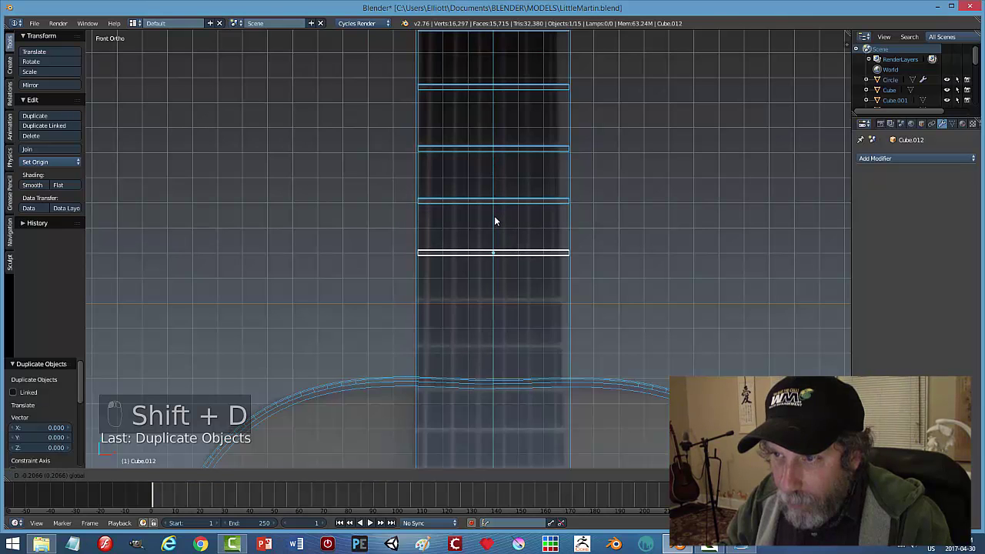
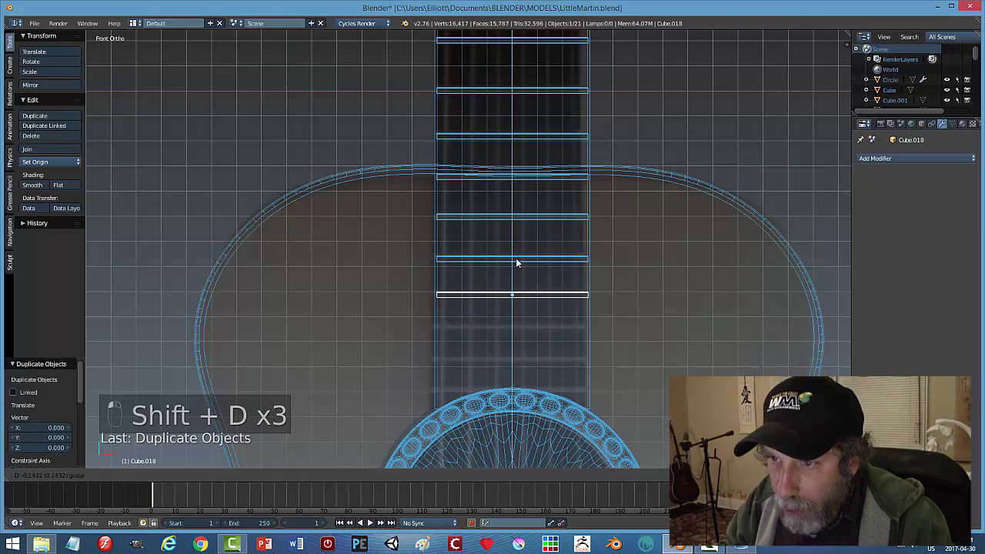
right_click(538, 260)
middle_click(543, 236)
key(shift+d)
click(531, 174)
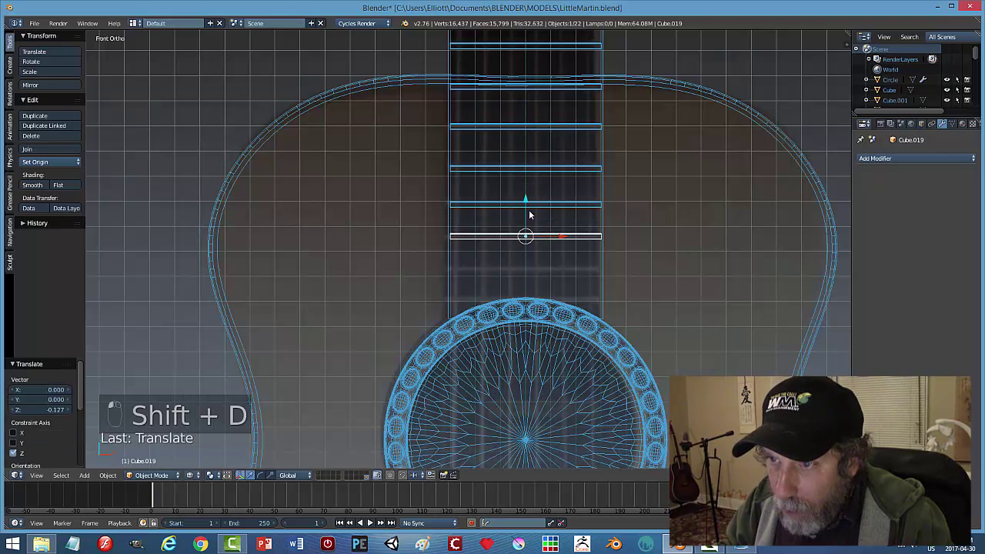
key(shift+d)
click(527, 209)
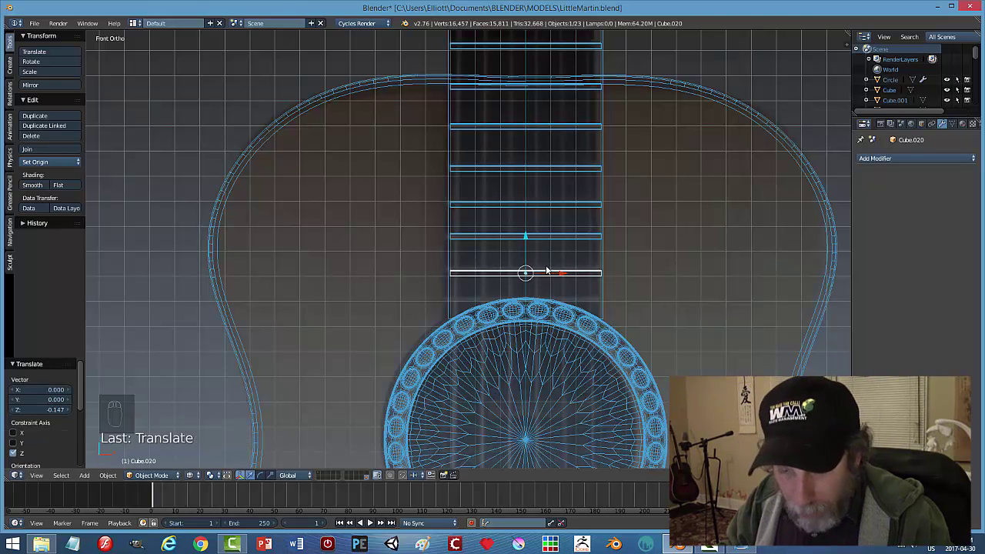
key(shift+d)
click(530, 237)
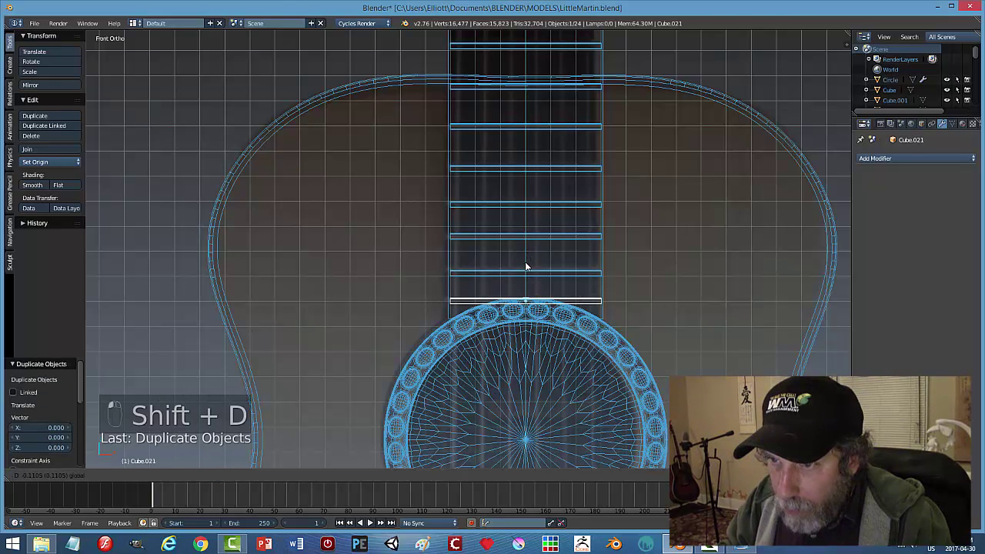
key(a)
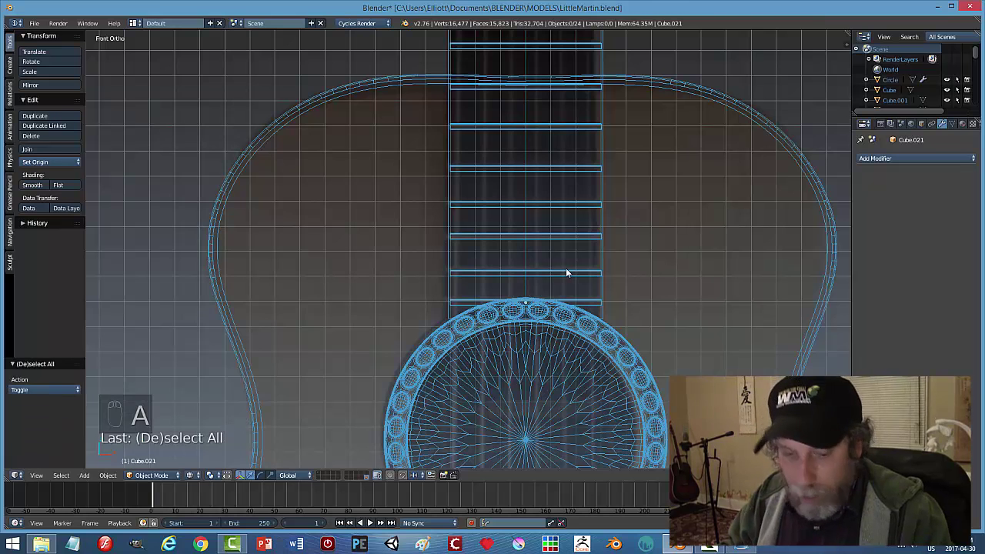
key(z)
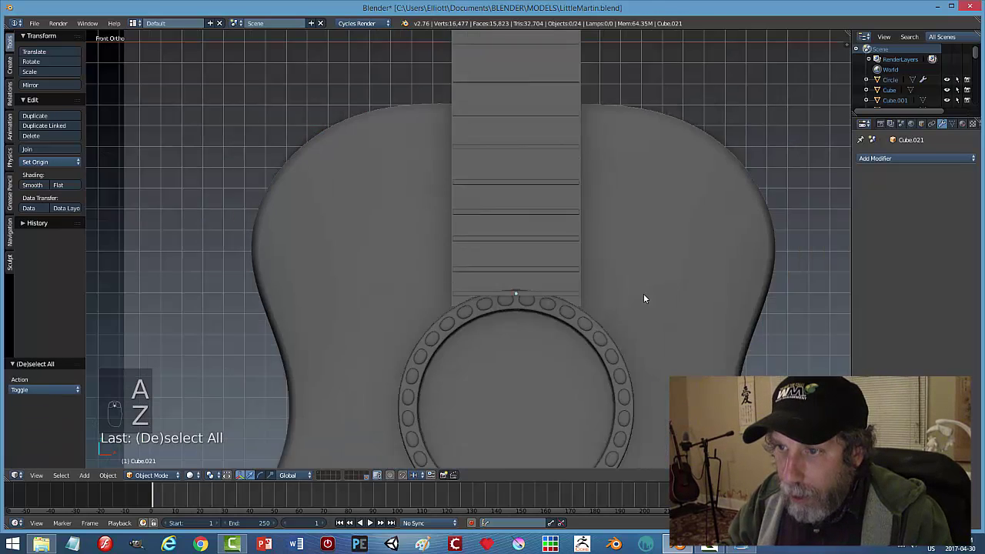
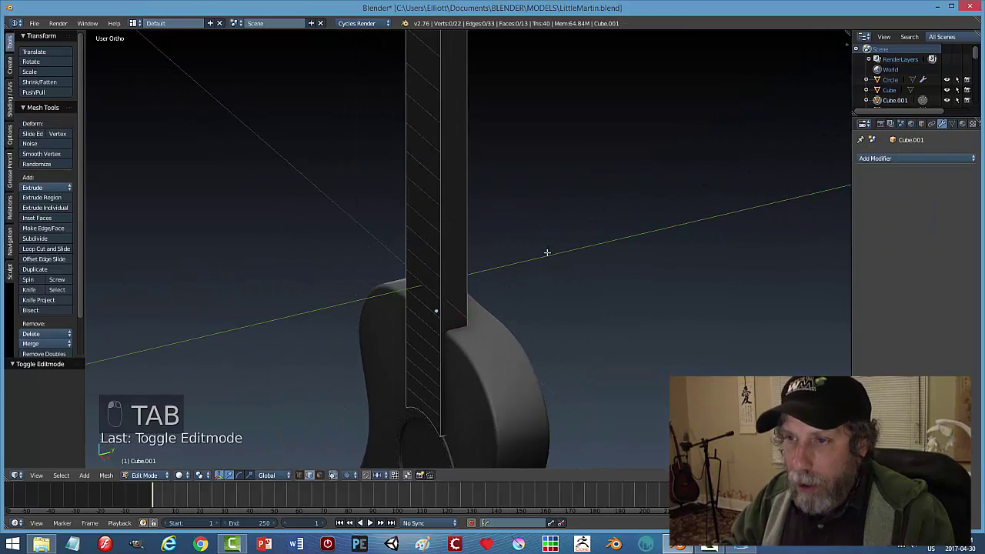
Add an edge loop across the neck mesh and return to object mode with the frets visible.
key(ctrl+Tab)
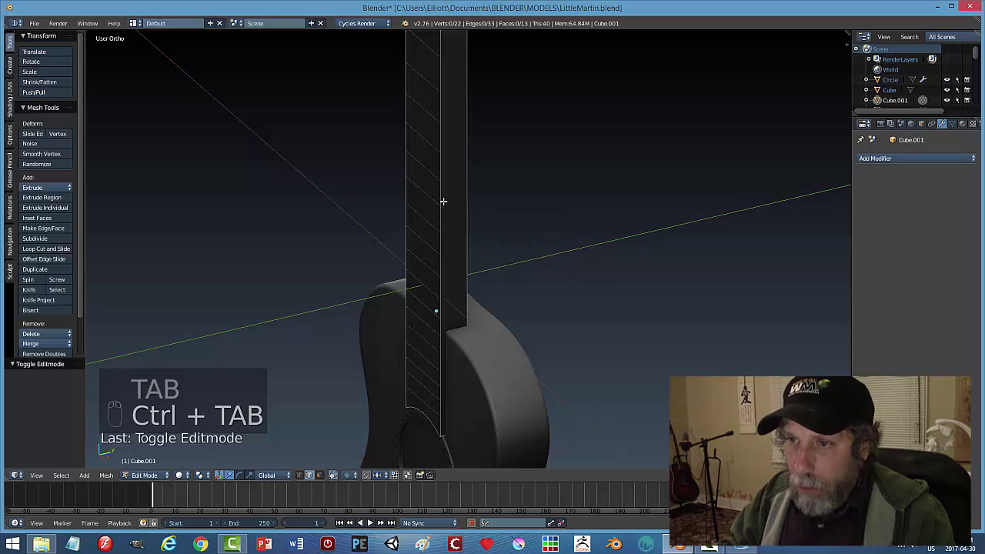
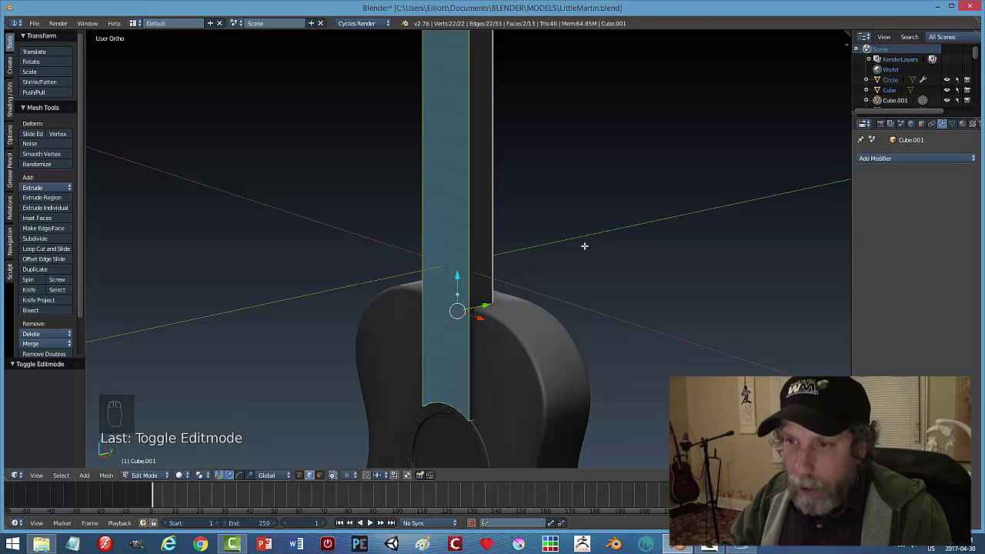
key(Tab)
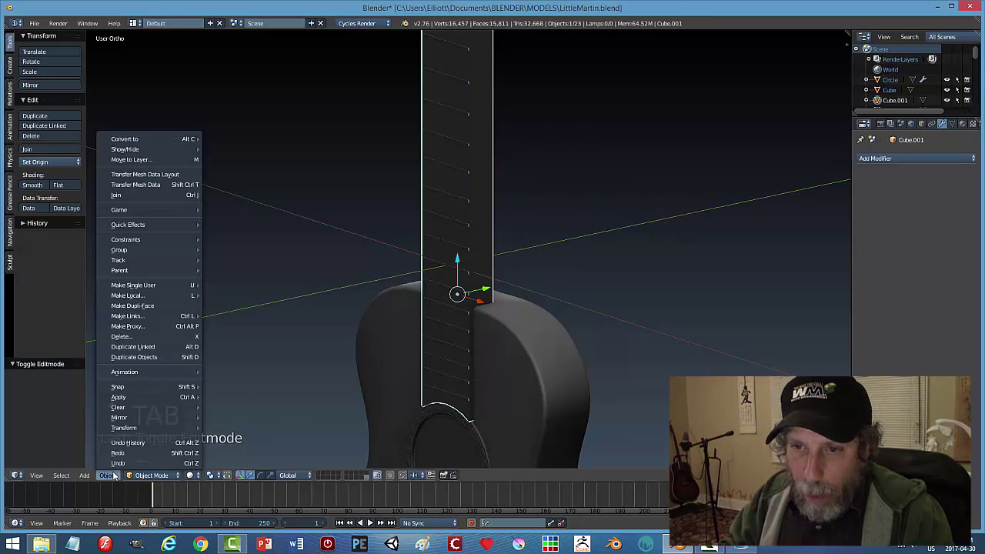
click(329, 394)
key(Tab)
key(a)
key(ctrl+Tab)
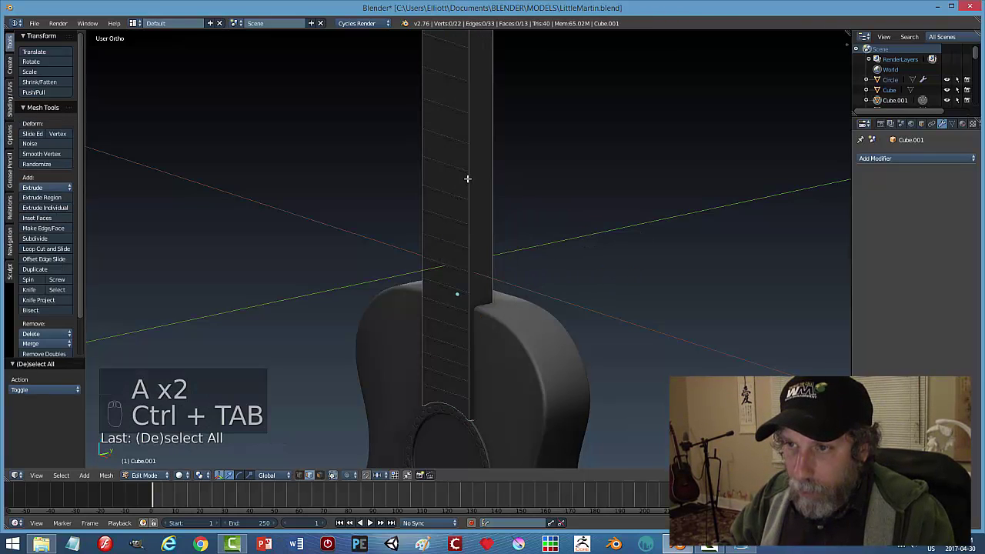
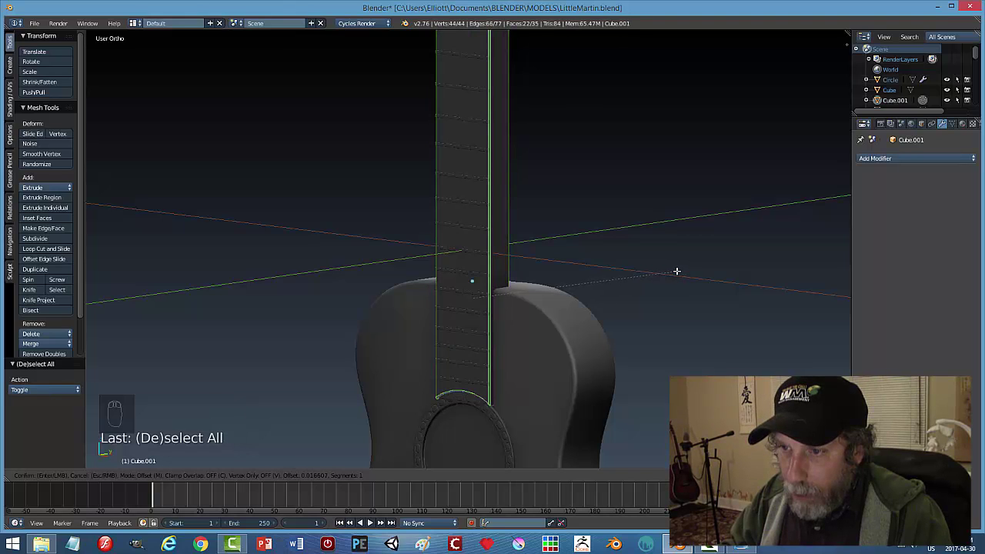
key(a)
key(Tab)
key(a)
middle_click(558, 374)
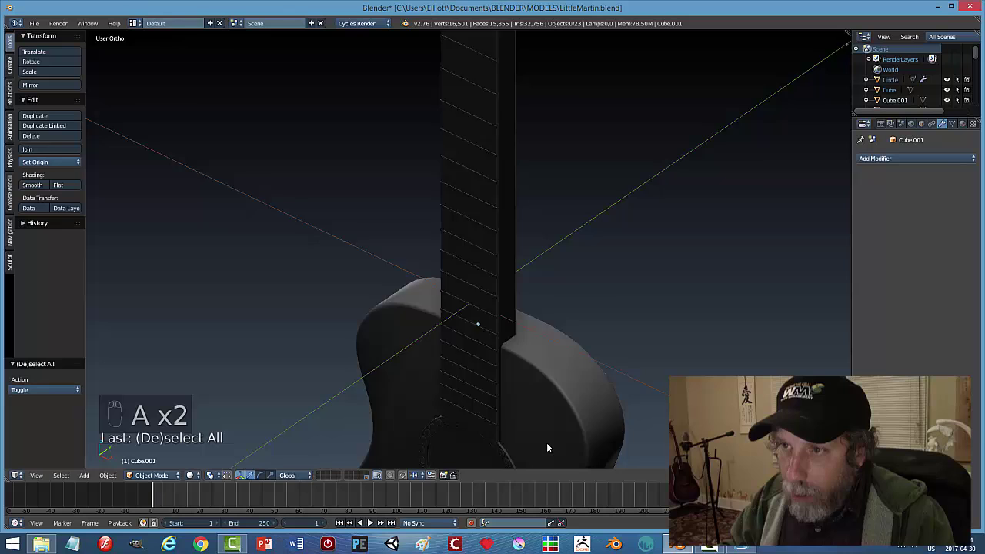
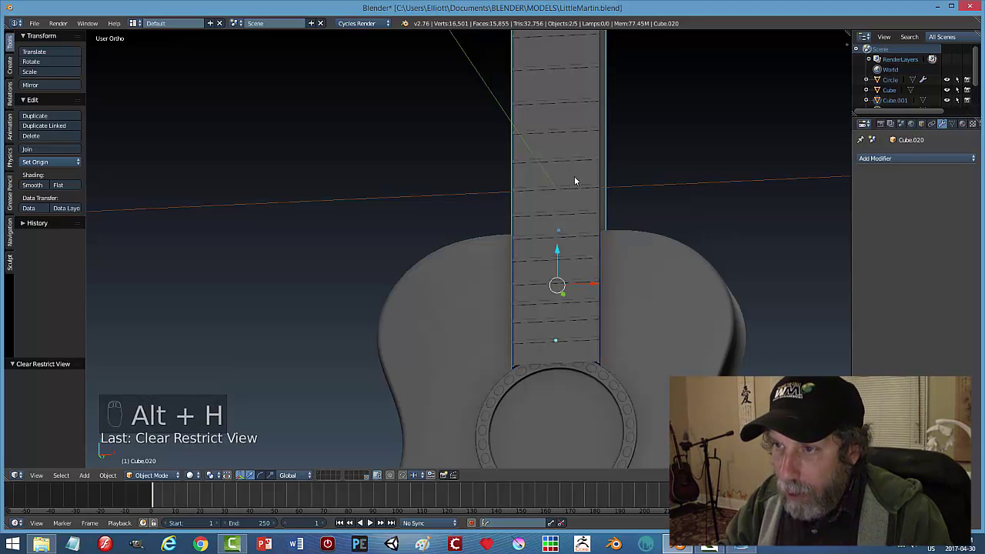
Join all the fret bars into the neck as a single object.
click(576, 175)
key(ctrl+j)
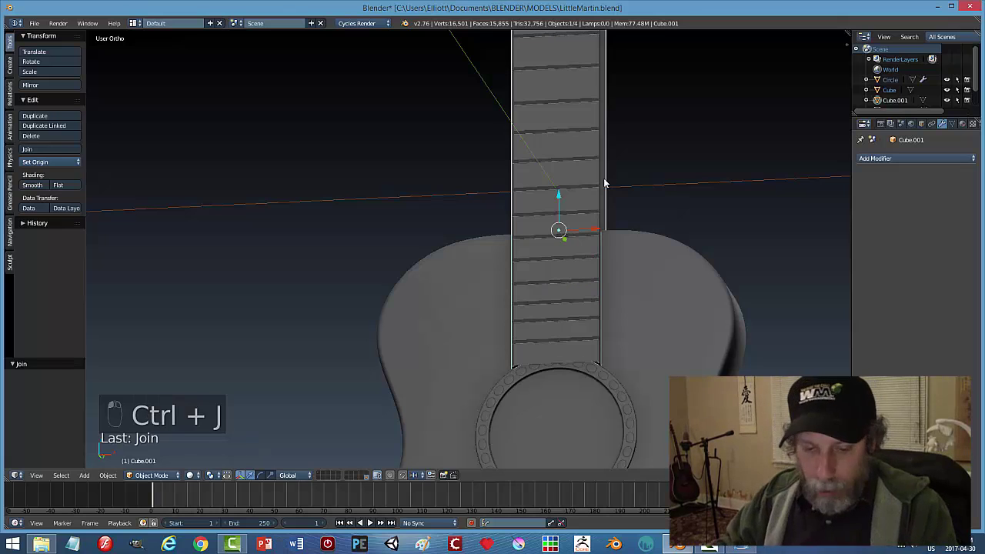
key(a)
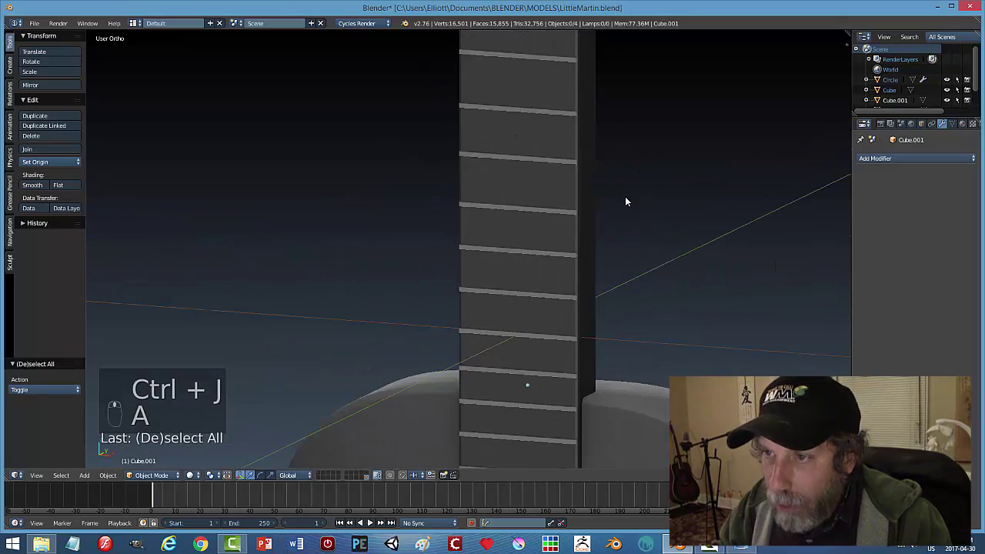
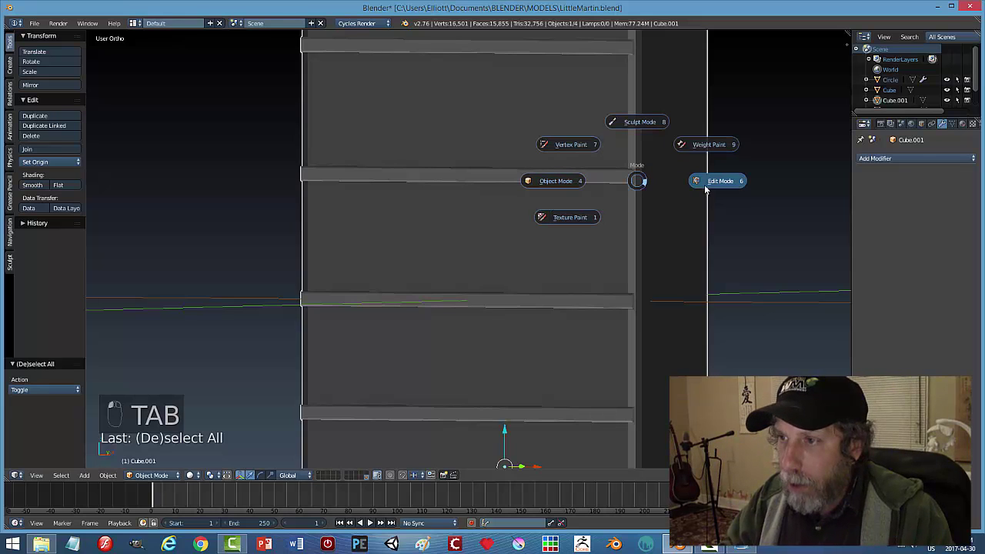
Check the combined neck mesh briefly and view the guitar straight from the front.
key(a)
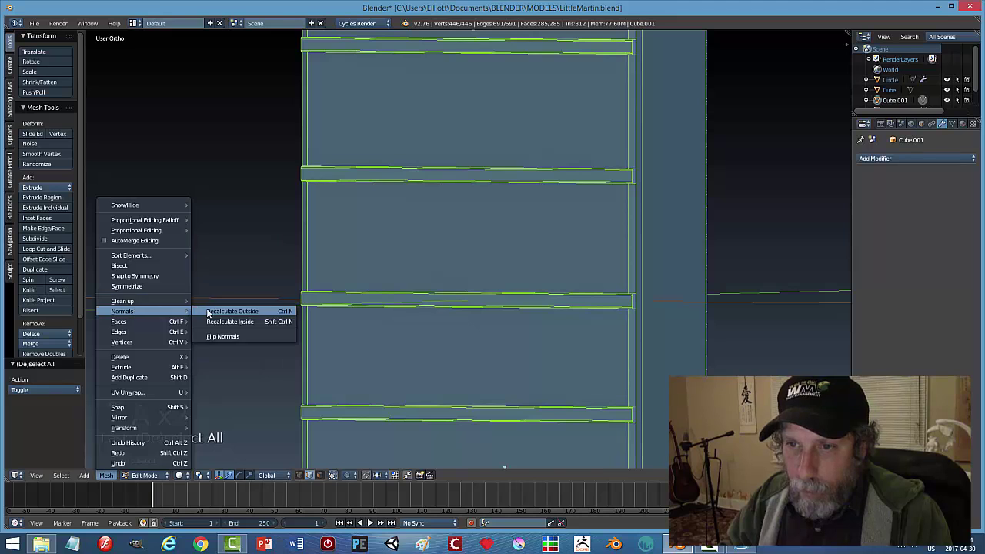
key(a)
key(Tab)
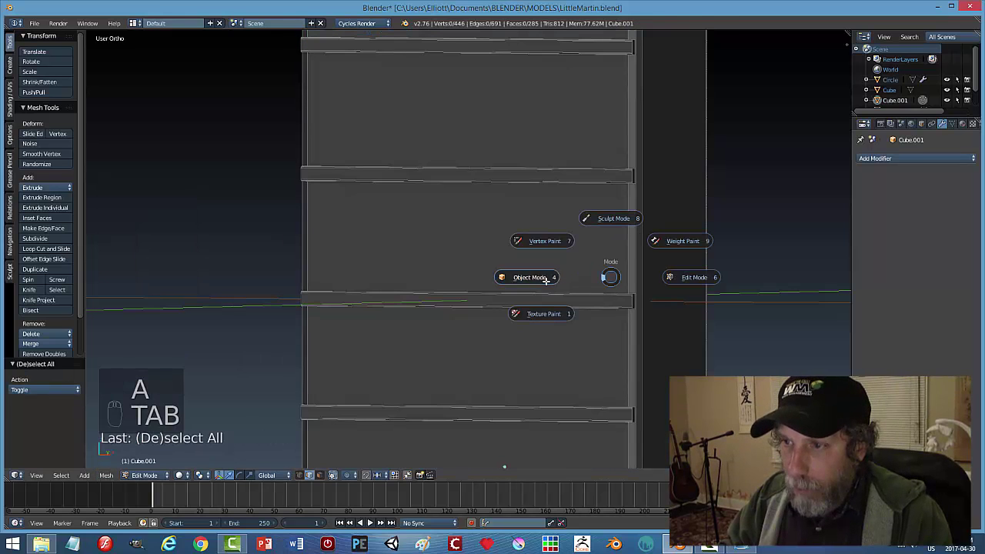
key(a)
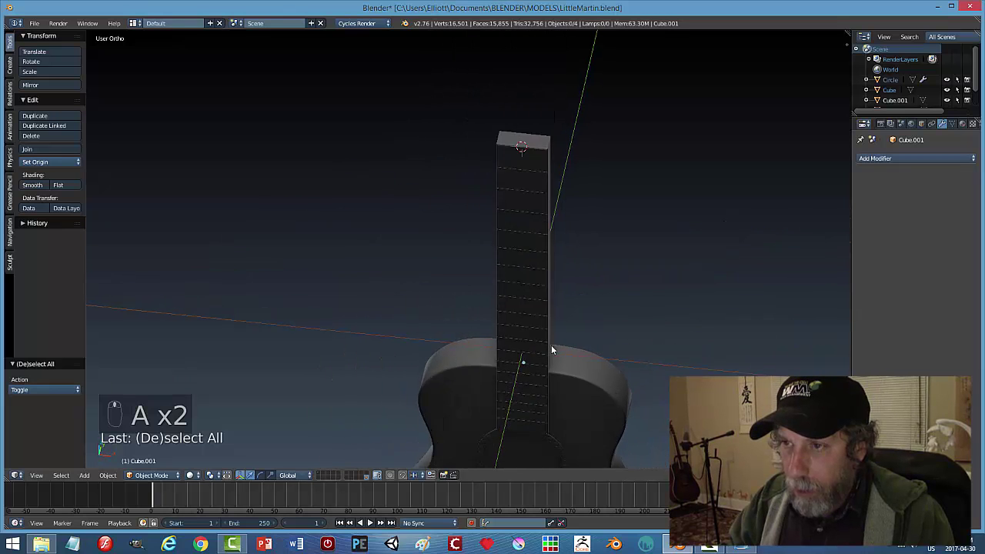
middle_click(537, 291)
key(ctrl+s)
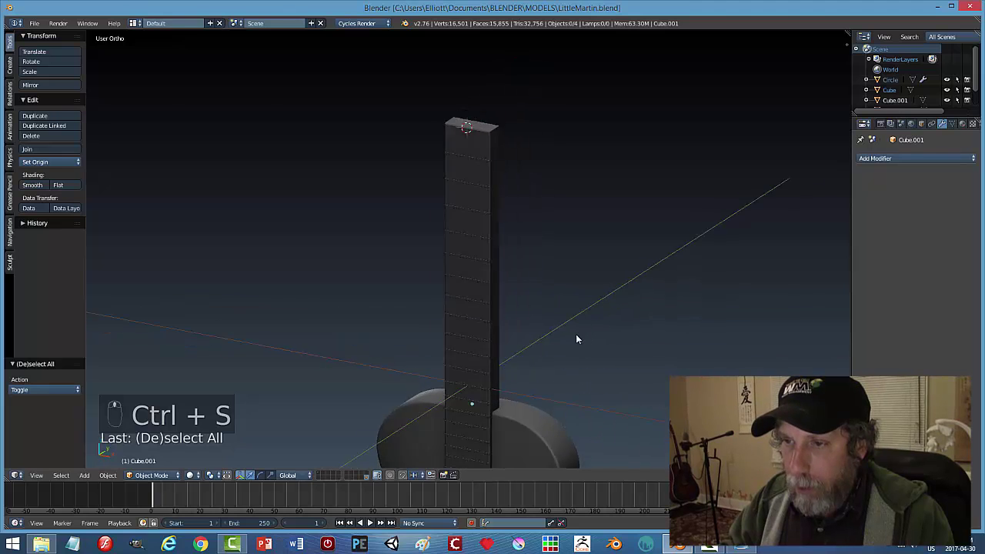
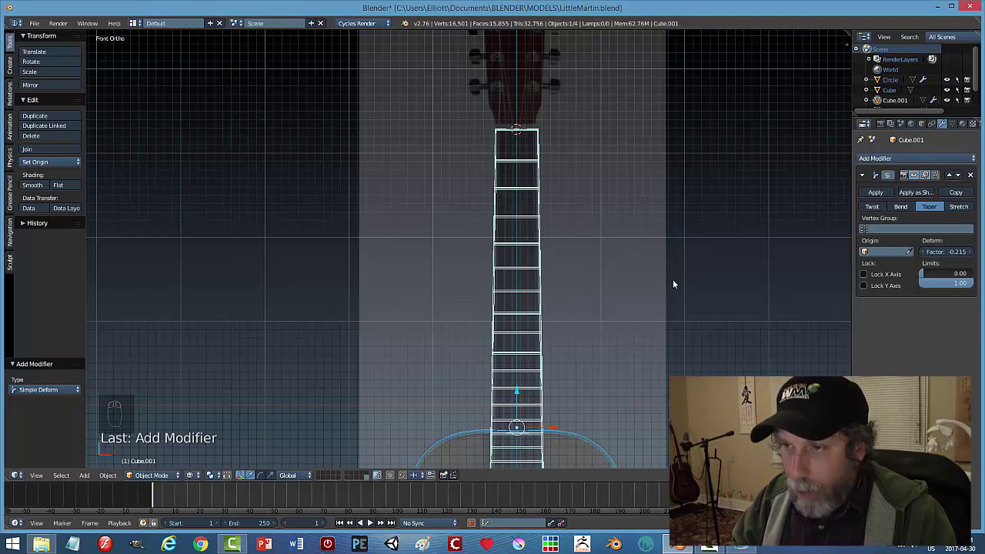
Switch to solid shading and orbit to check the neck's taper toward the headstock before applying it.
key(a)
key(Tab)
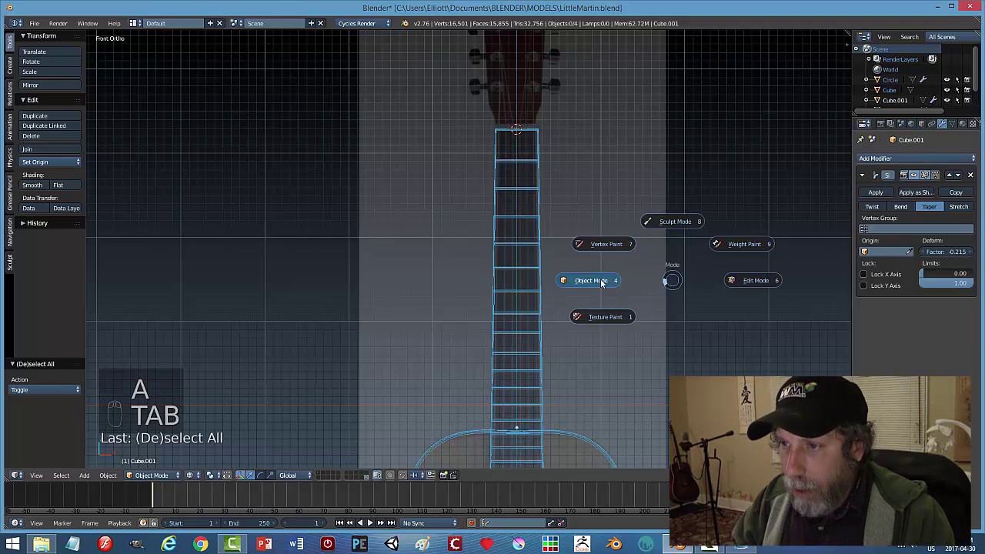
key(z)
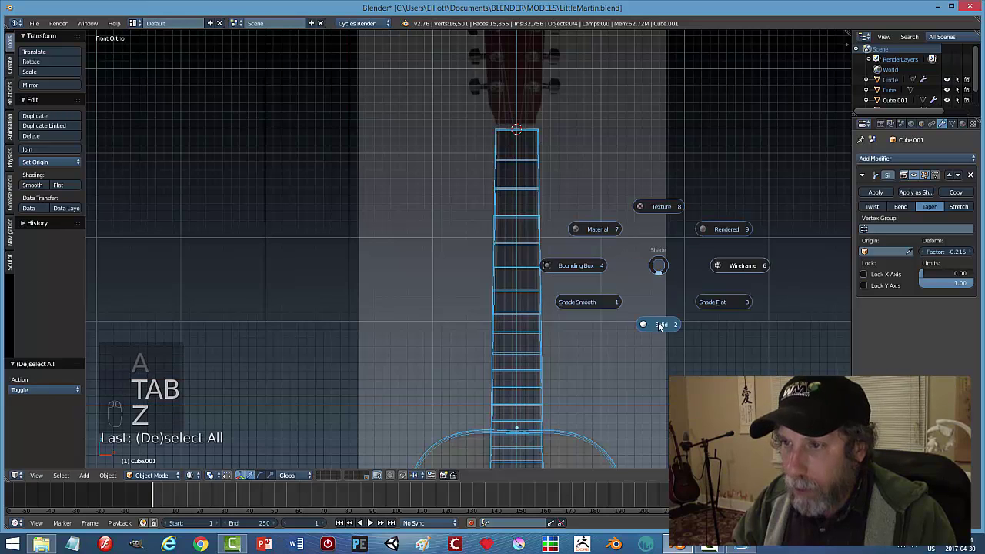
drag(646, 243, 525, 303)
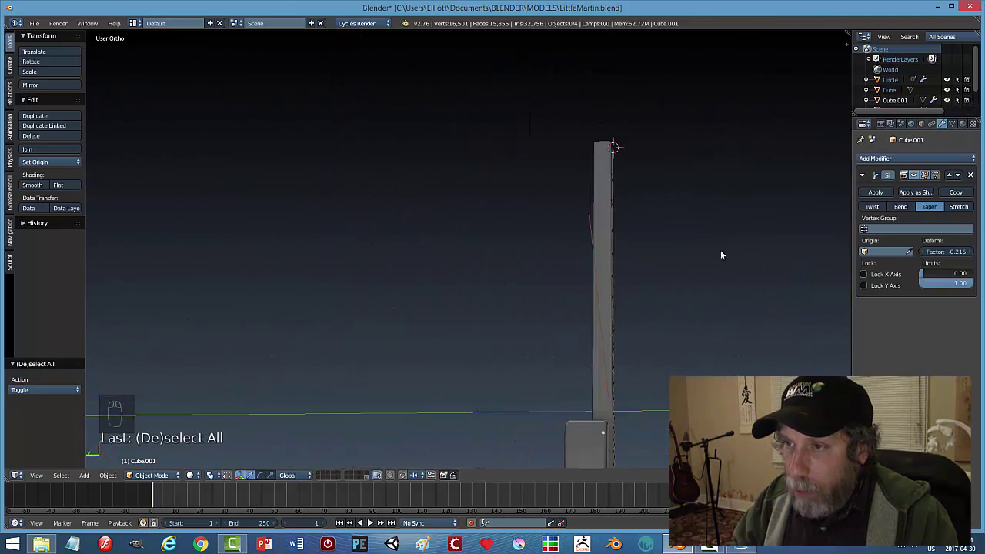
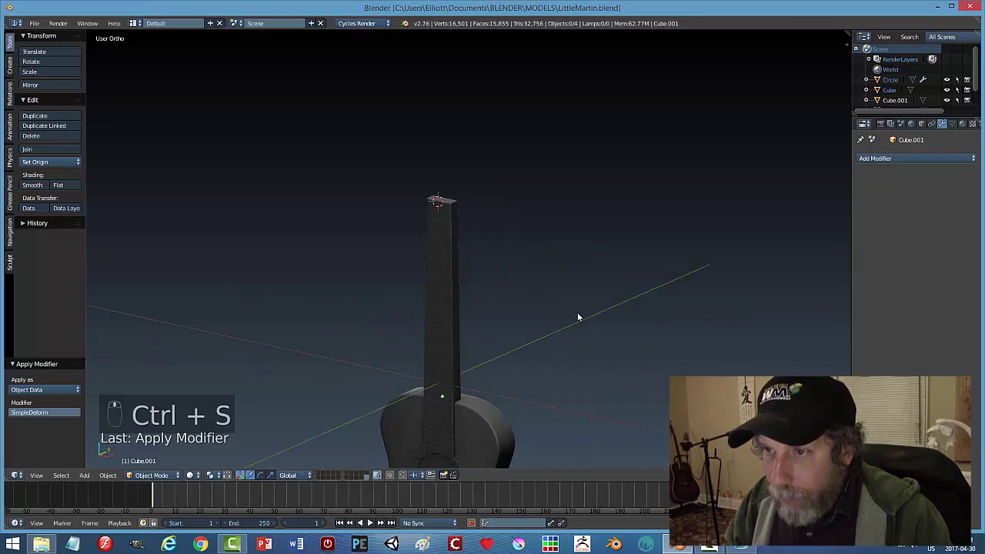
drag(577, 309, 489, 307)
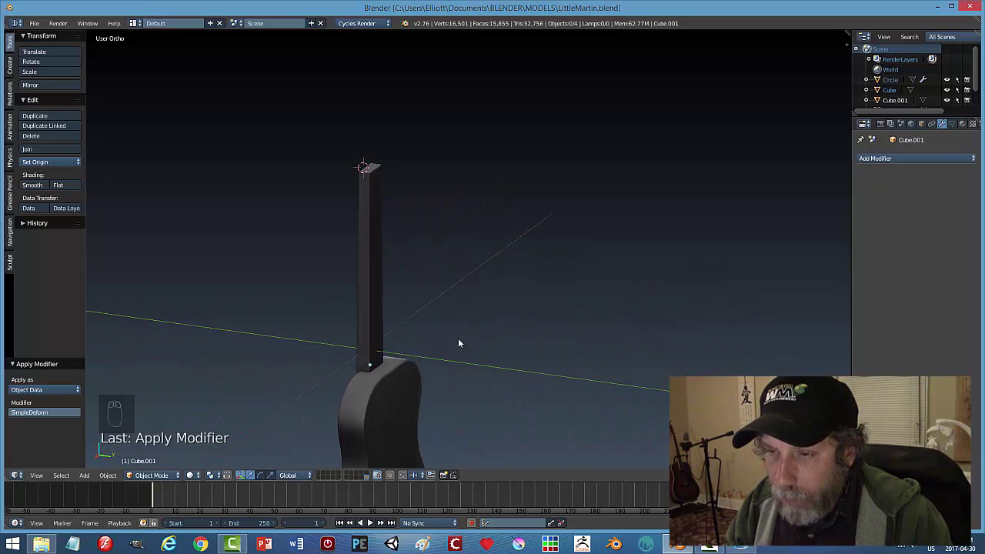
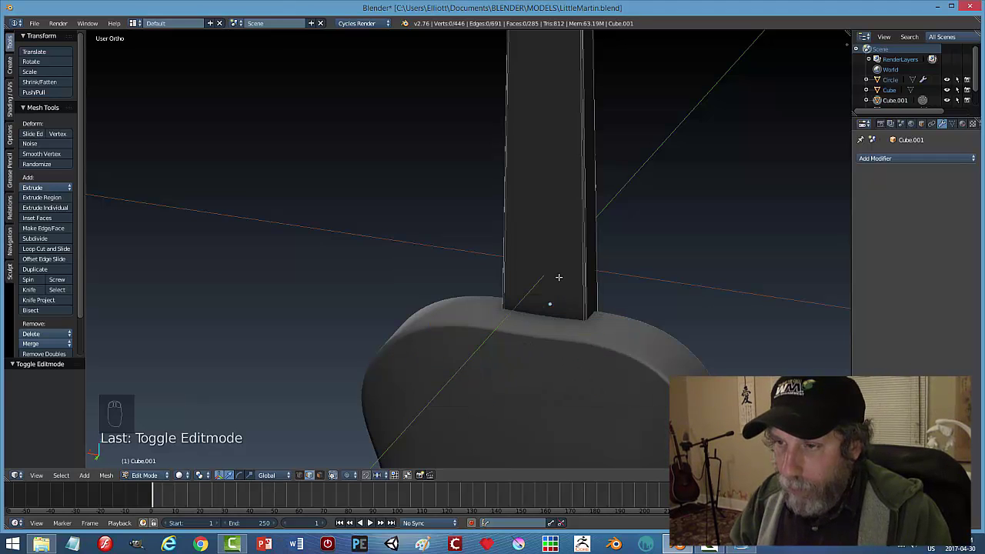
Enter edit mode on the neck in vertex selection with a clear shading style.
key(Tab)
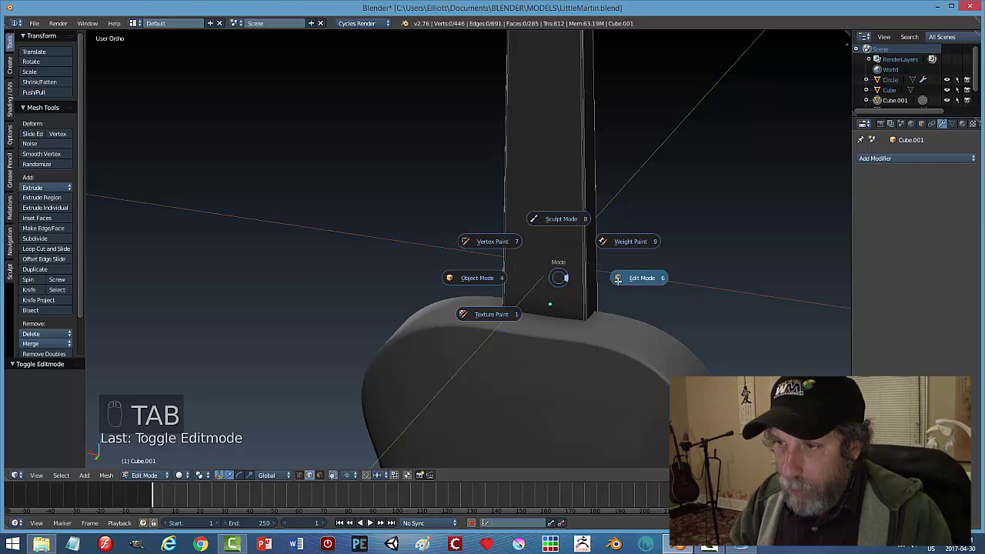
key(z)
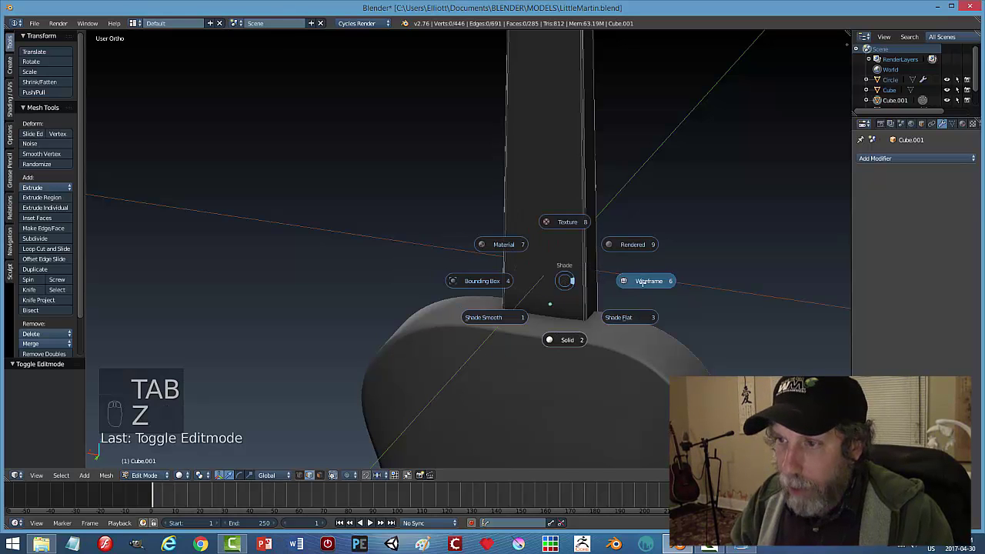
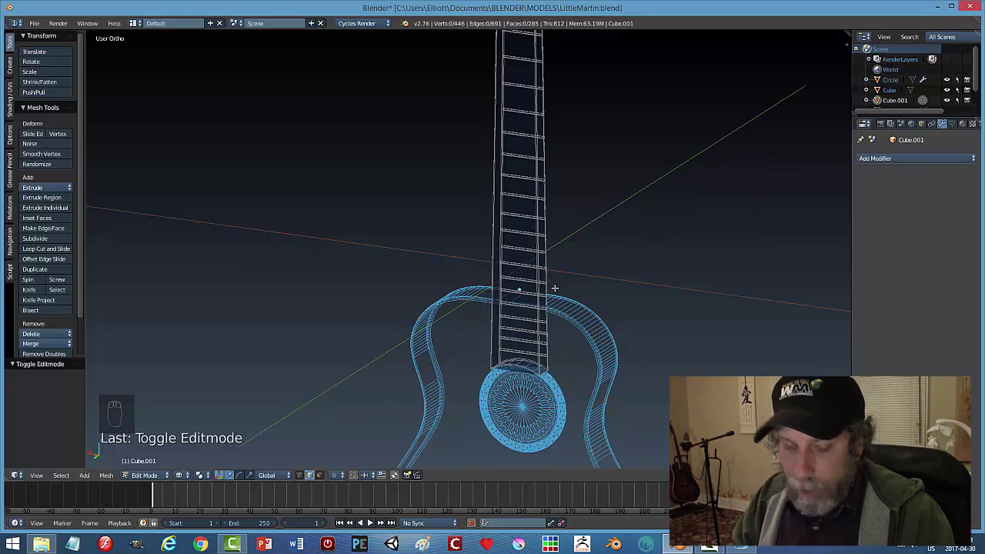
key(z)
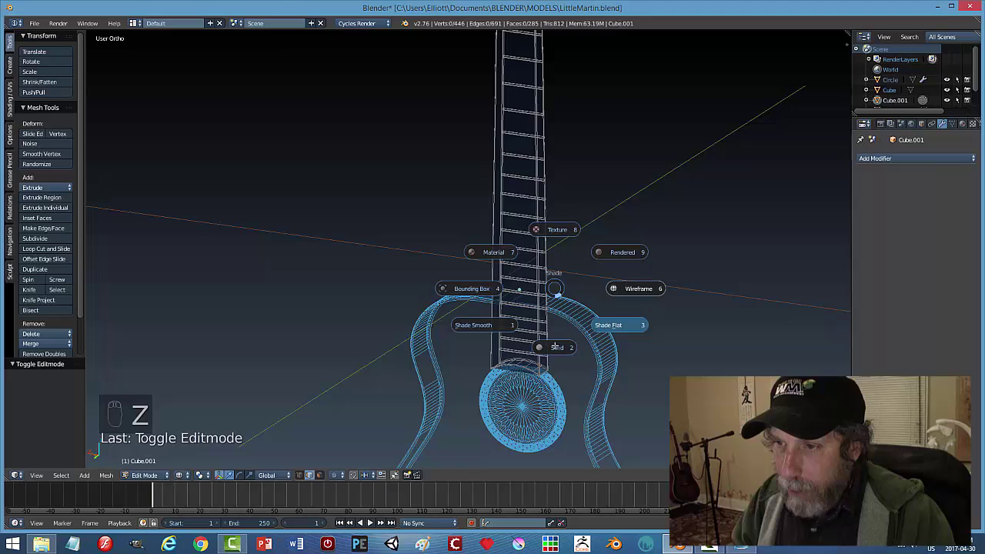
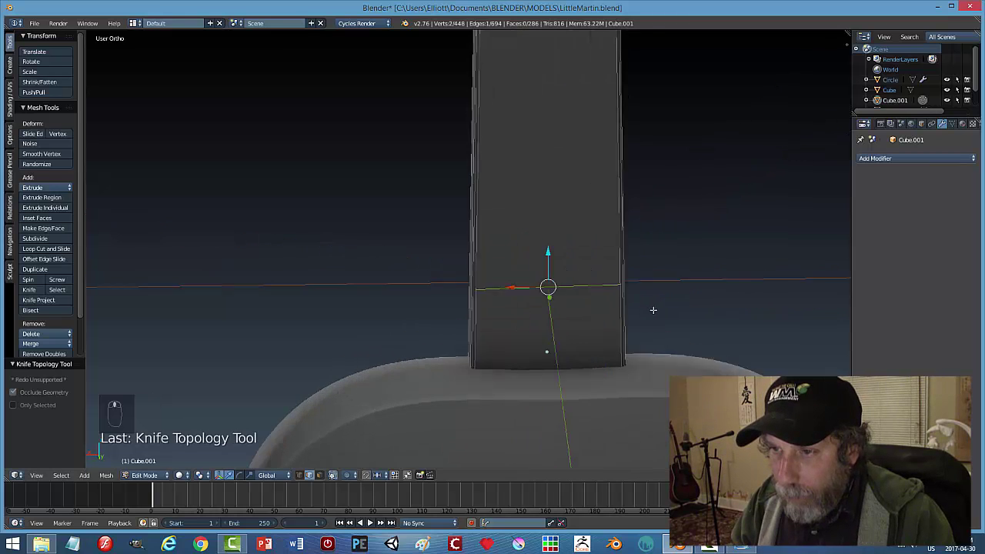
key(ctrl+Tab)
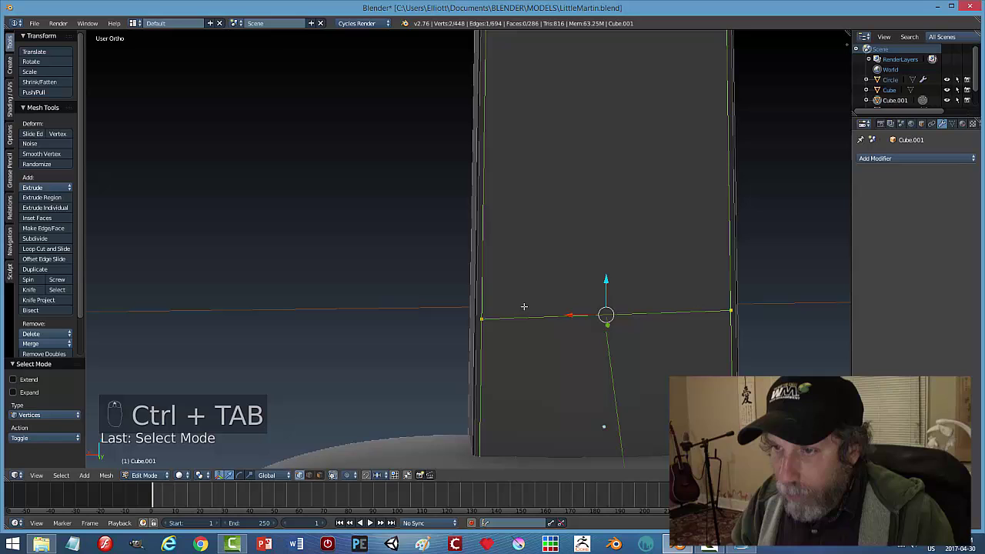
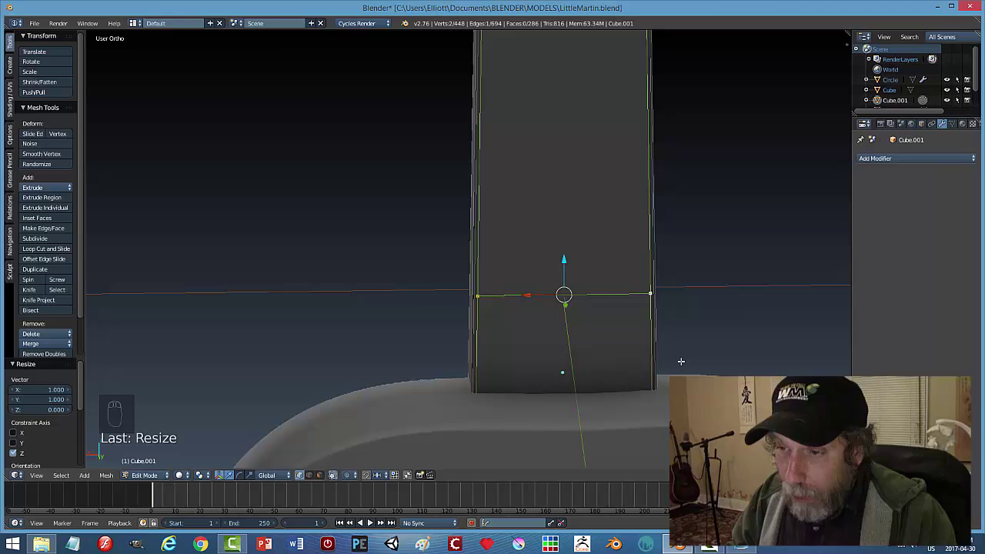
Knife-cut a new straight edge across the lower neck just above the soundhole ring.
key(Tab)
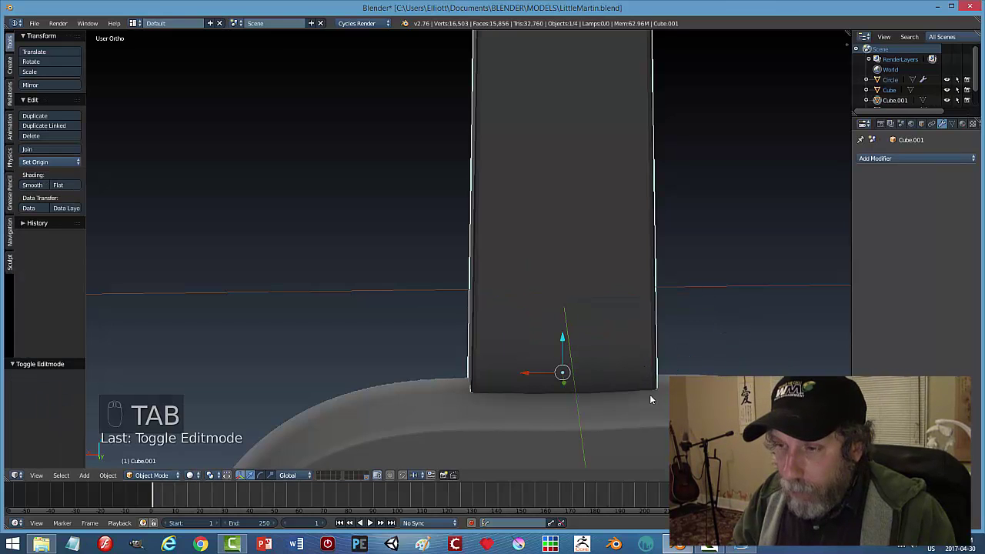
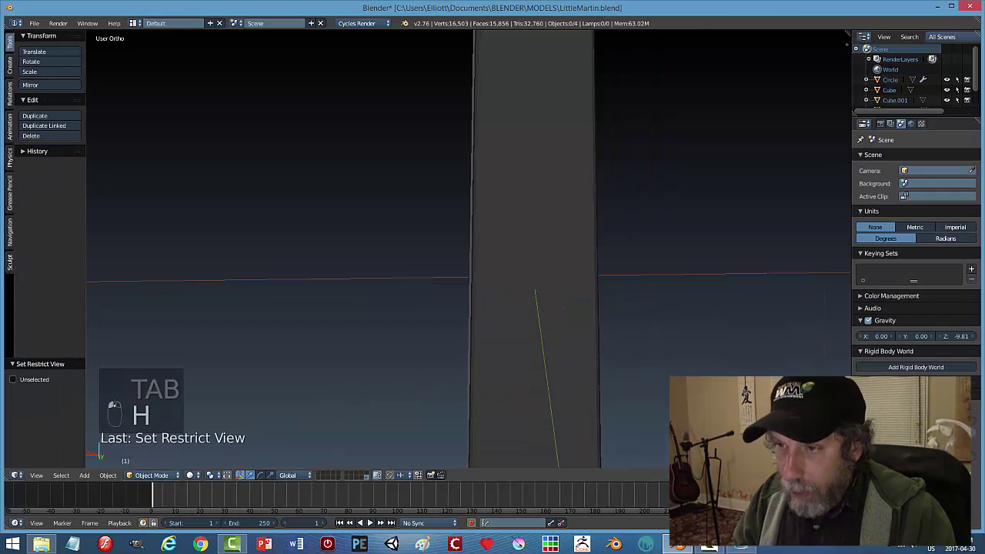
key(Tab)
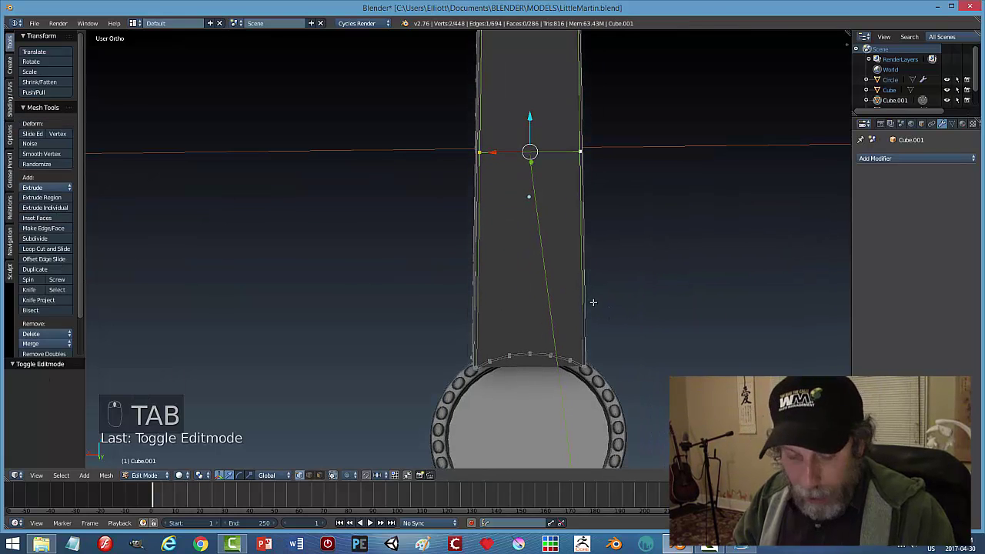
key(k)
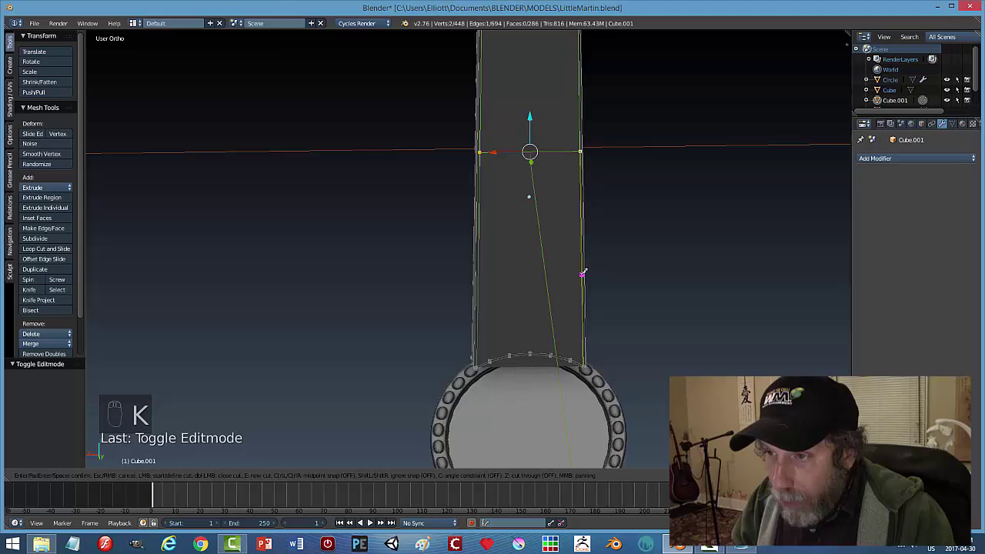
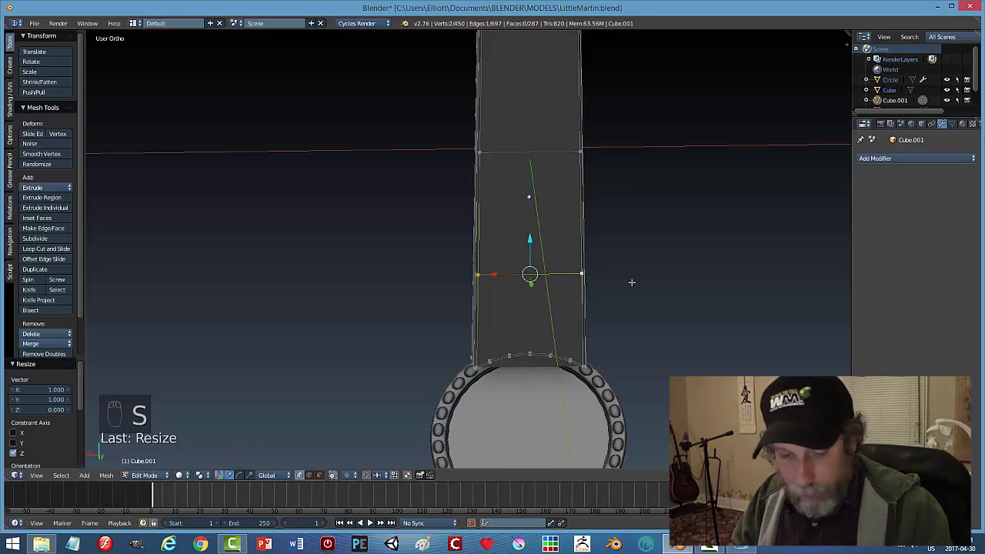
key(a)
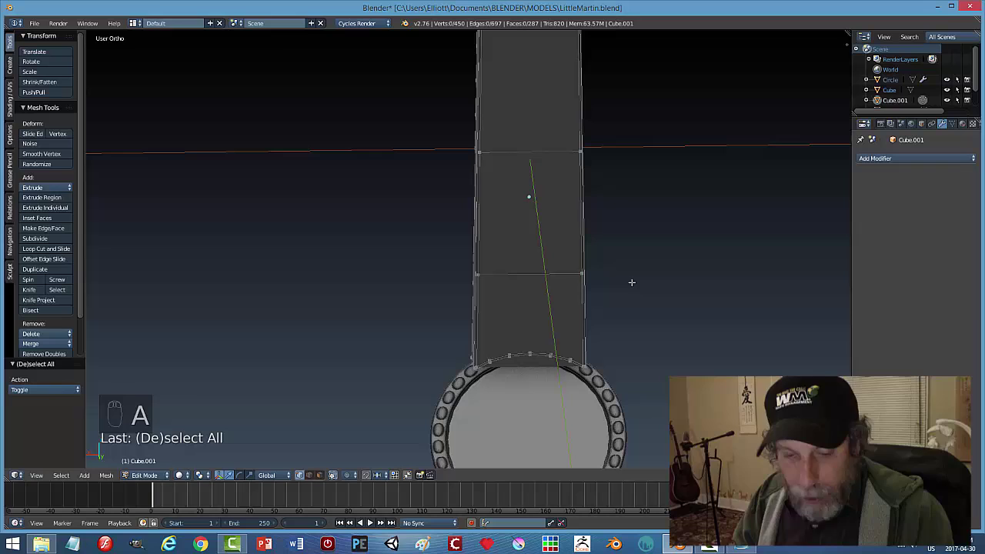
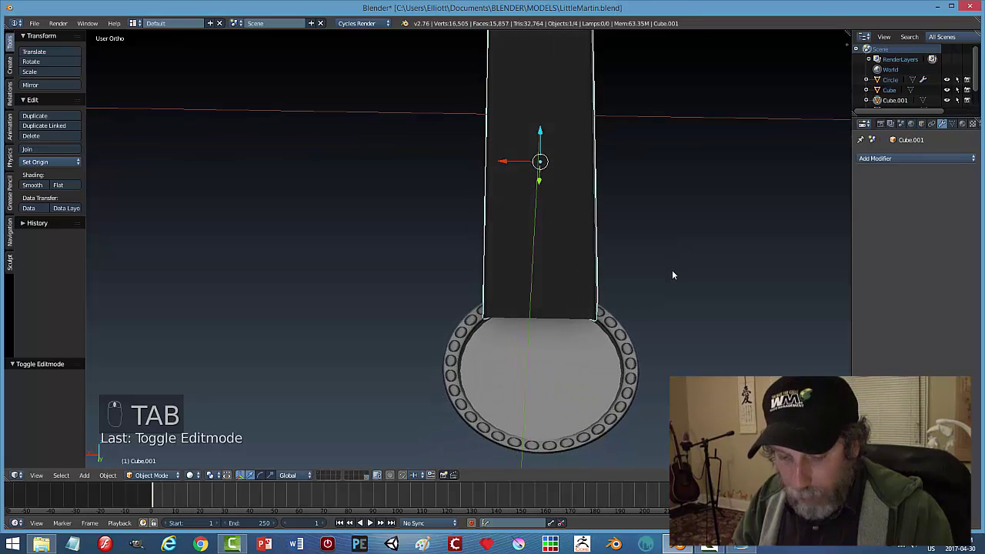
Unhide the body and extrude a narrower heel block from the neck base along Y.
key(alt+h)
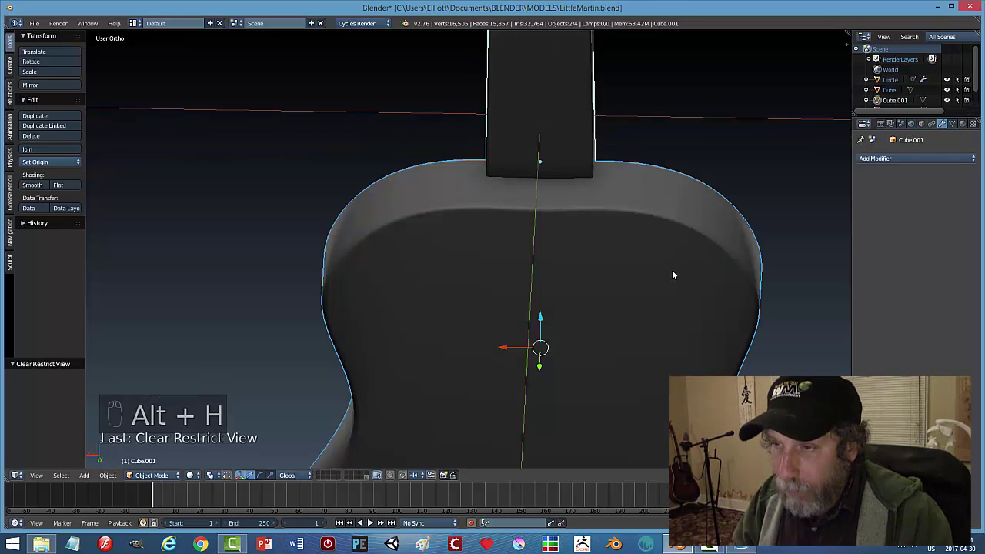
key(Tab)
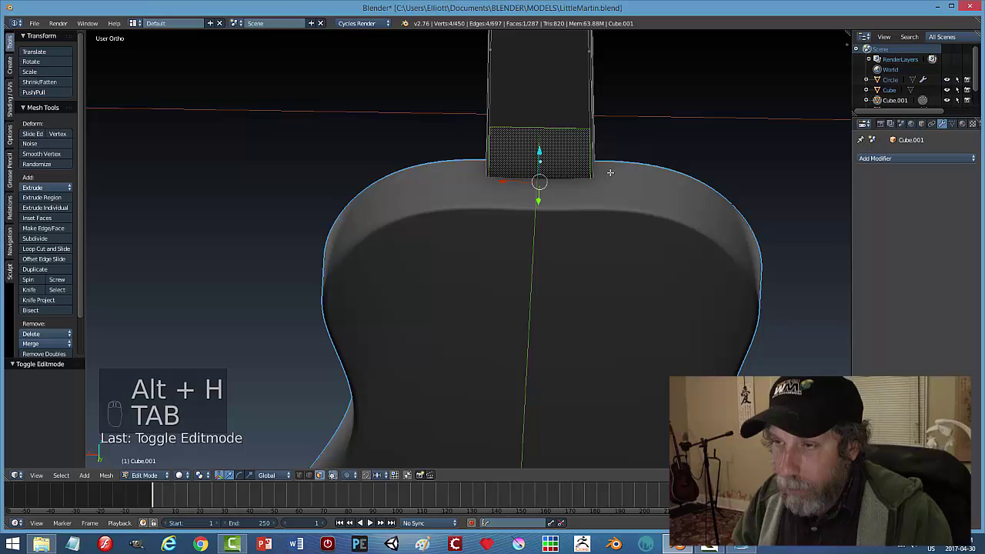
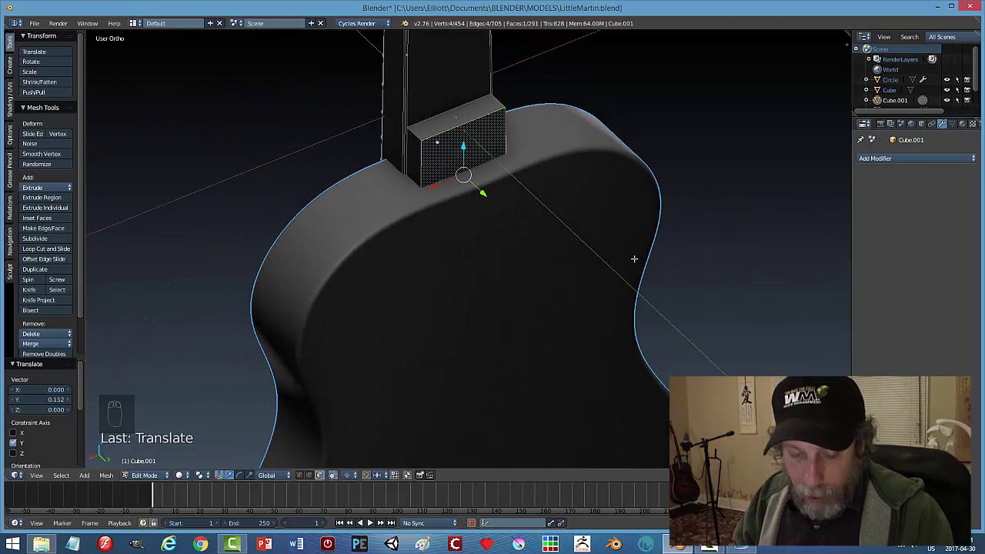
key(s)
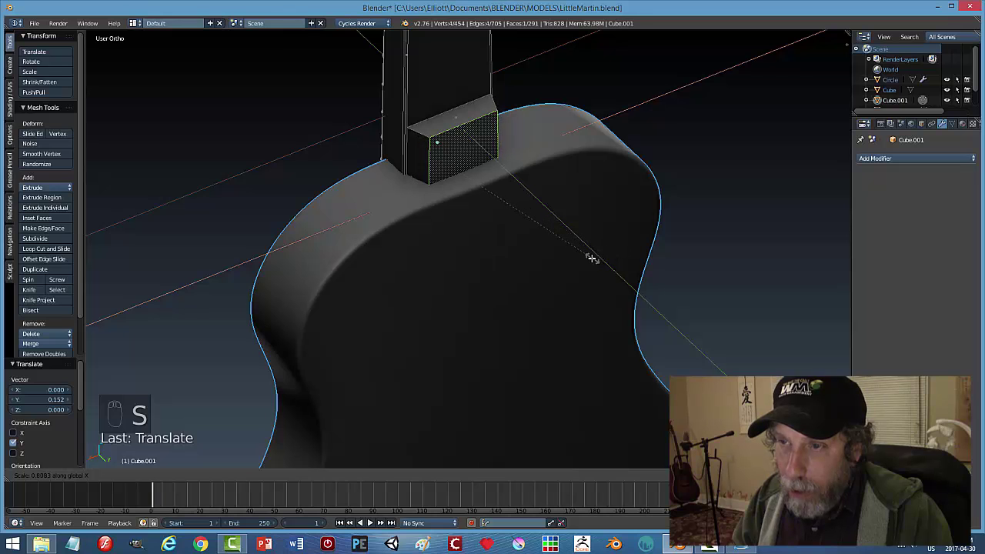
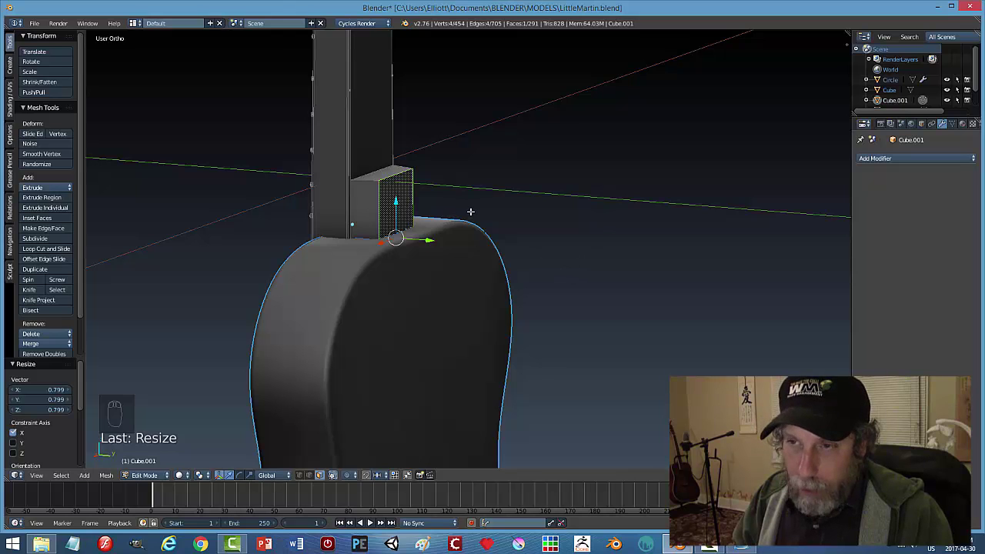
Bevel the heel block's outer edges to round them off, then leave edit mode.
key(a)
key(ctrl+Tab)
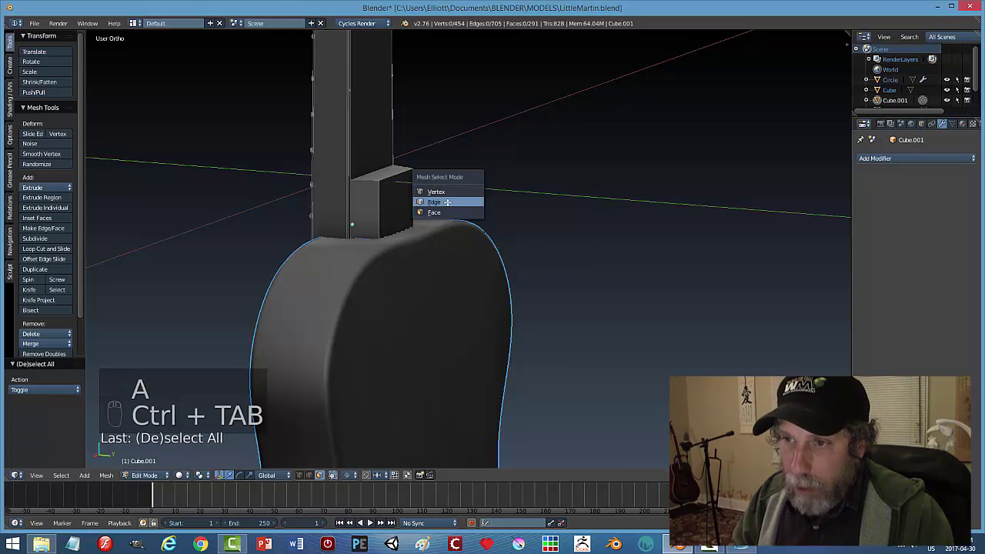
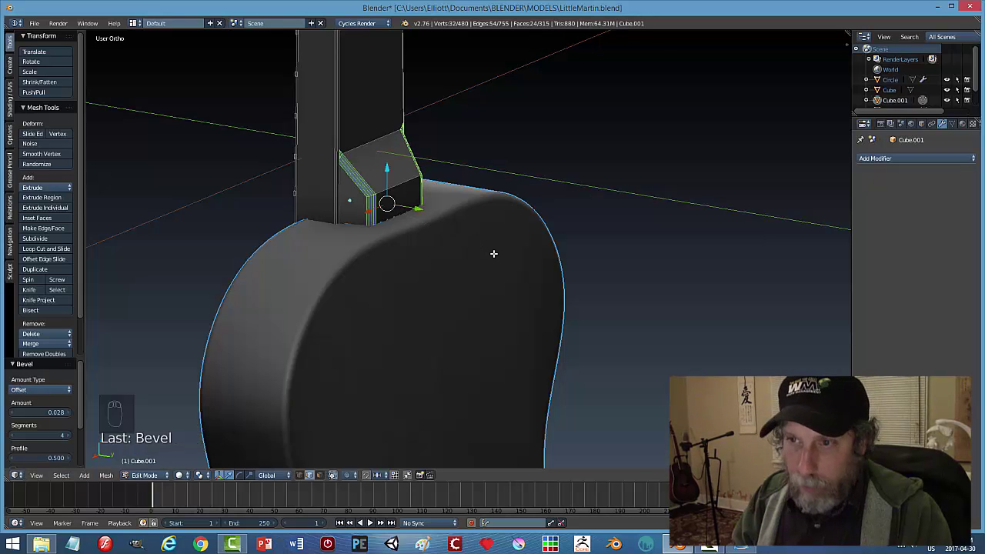
key(a)
key(Tab)
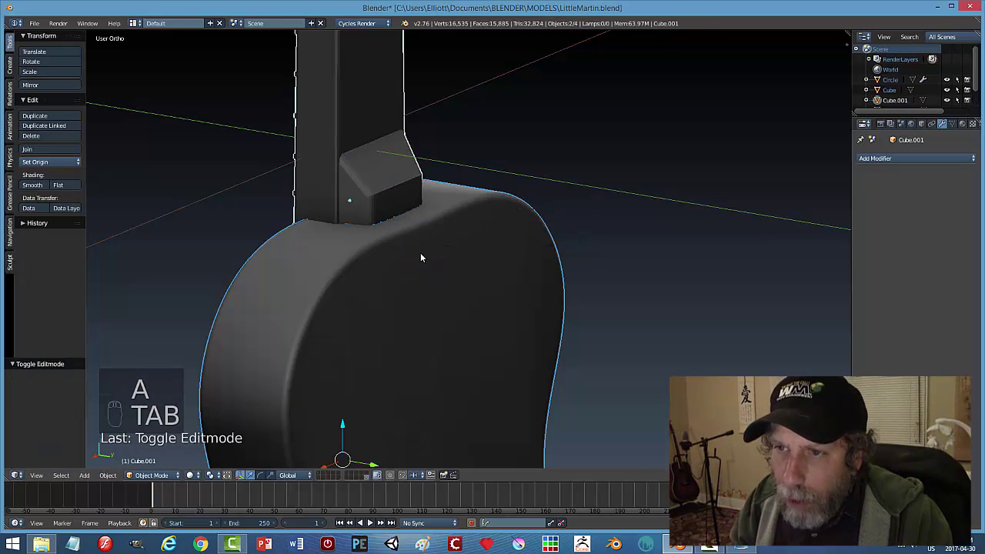
Inspect the heel and guitar from several sides, save the file and reselect the neck.
drag(408, 247, 372, 256)
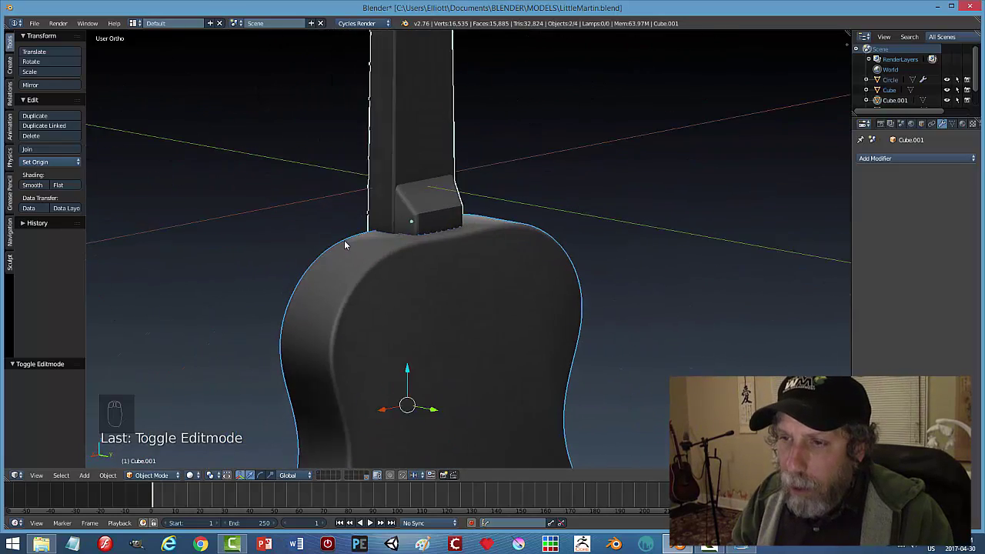
key(a)
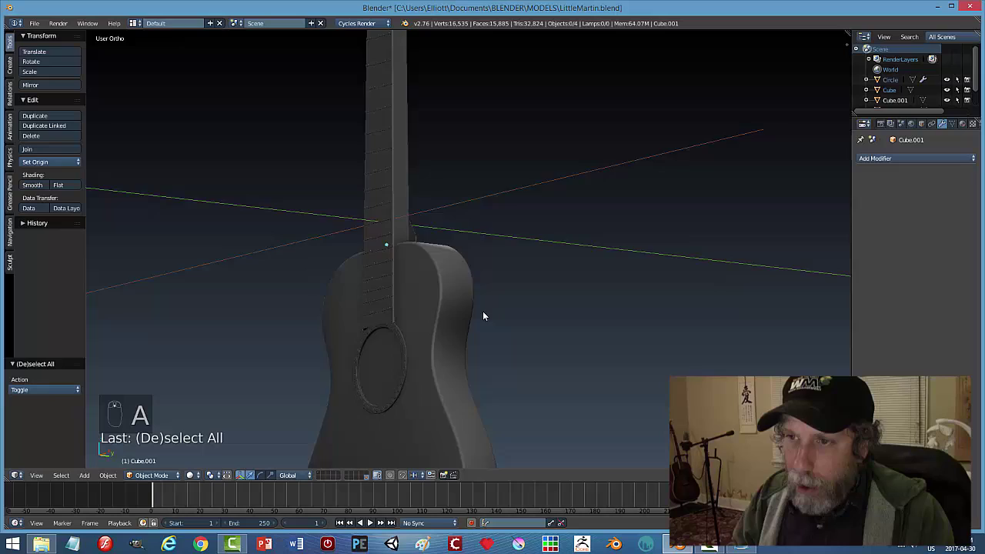
middle_click(381, 359)
drag(478, 282, 411, 230)
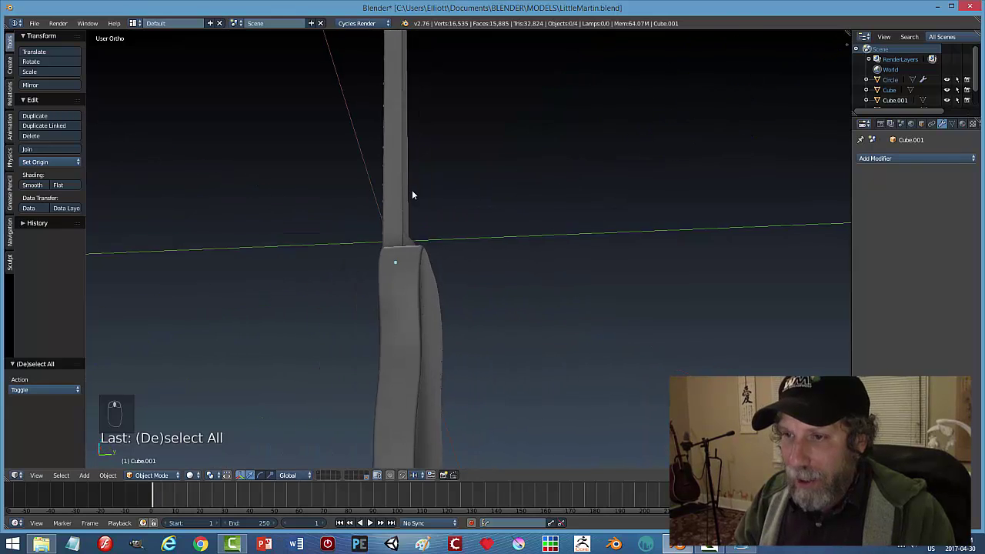
key(ctrl+s)
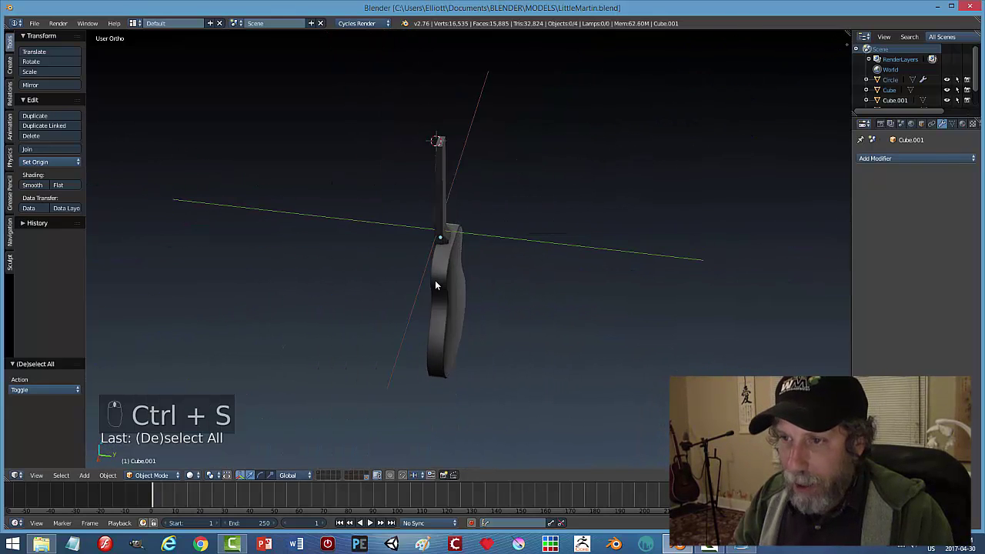
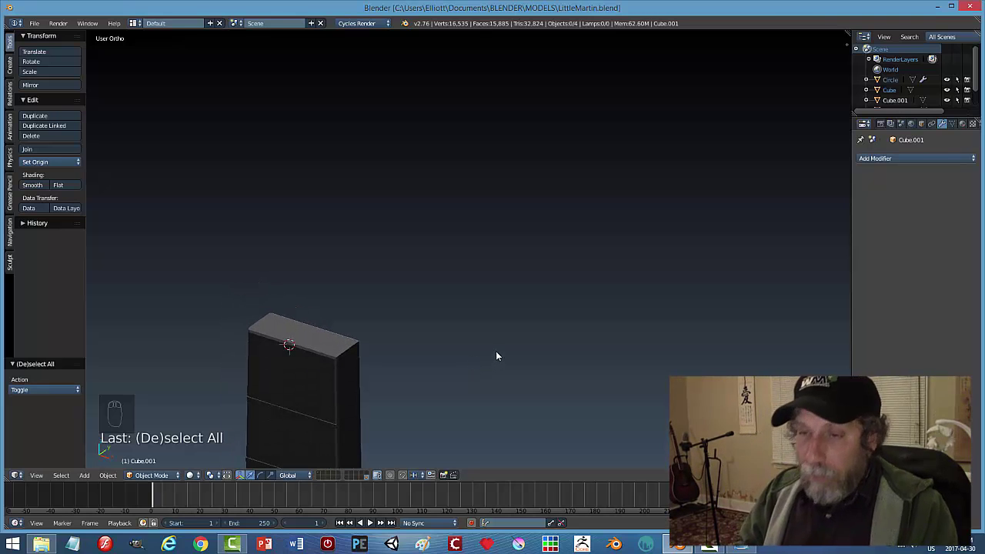
click(331, 343)
Select the neck's flat top end face in face mode, ready for the headstock.
key(Tab)
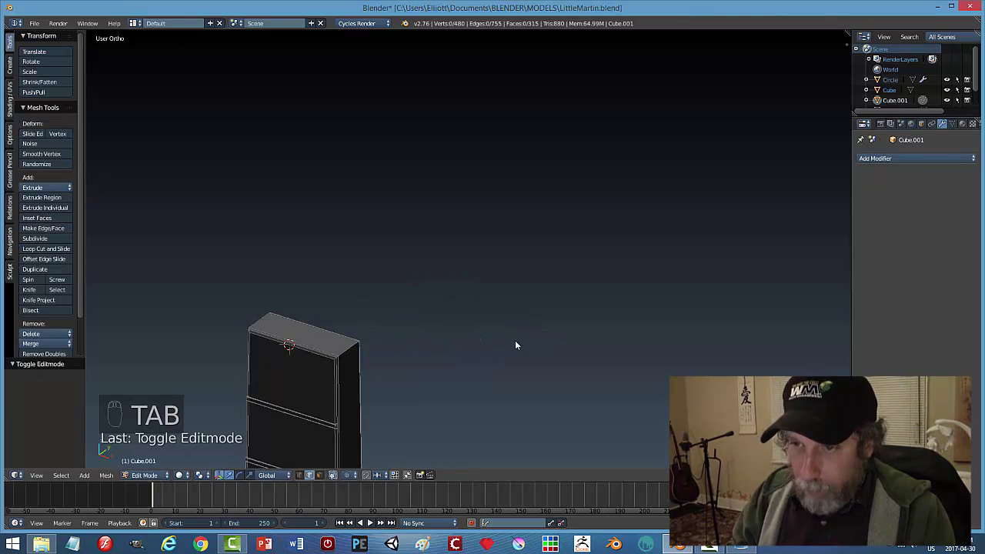
key(ctrl+Tab)
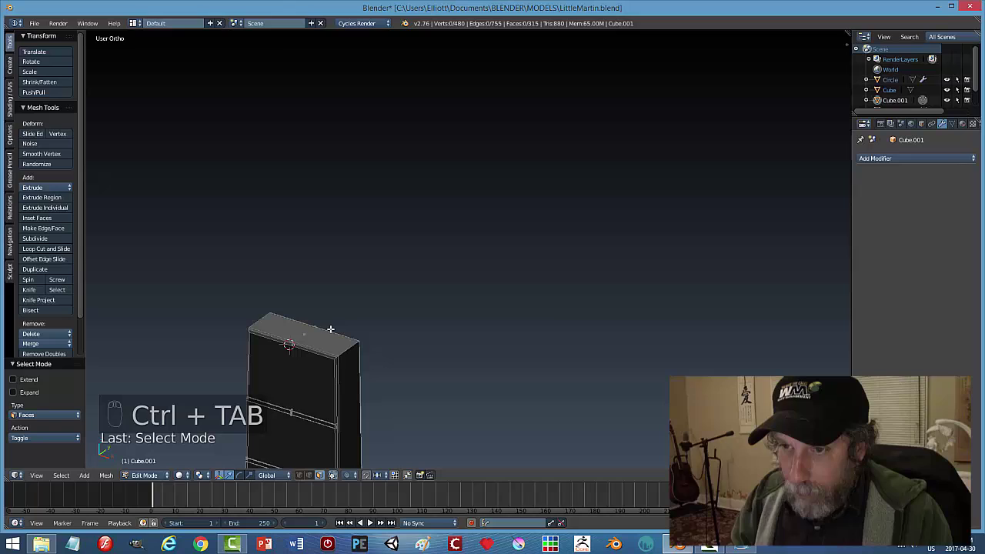
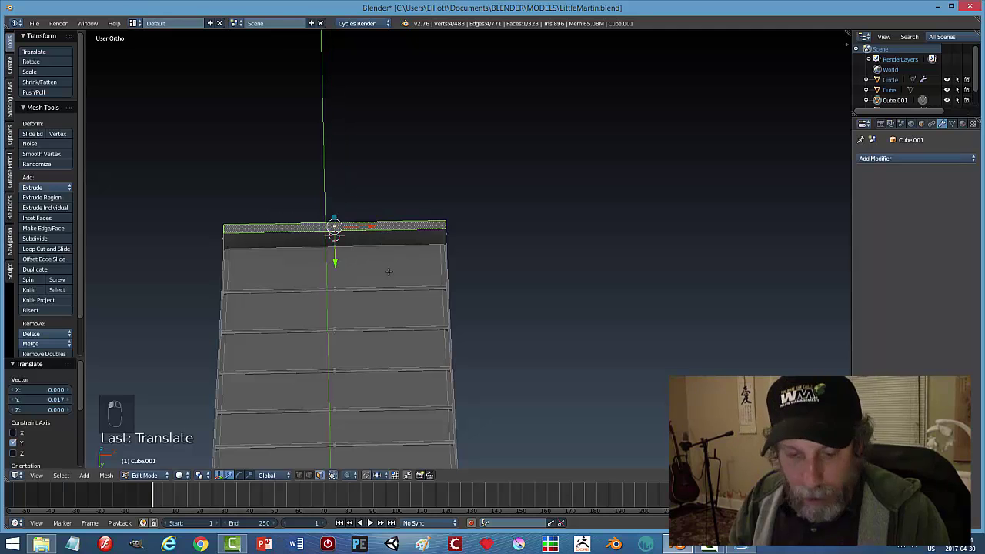
key(a)
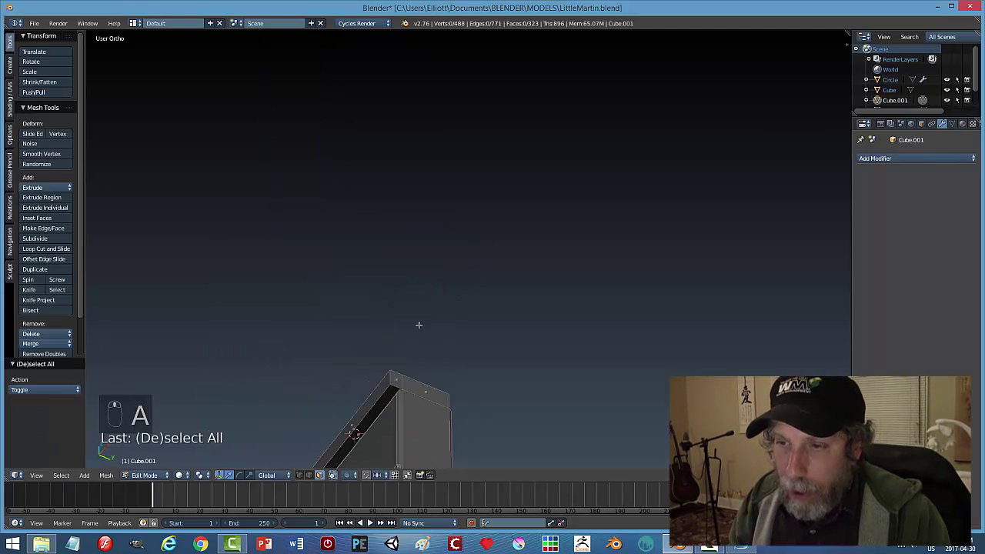
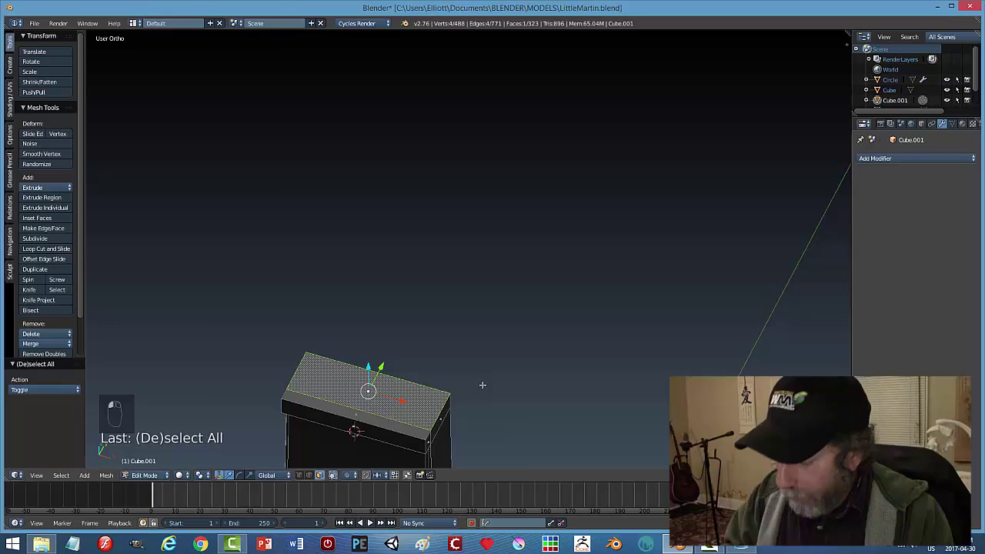
Extrude the neck's top face upward into a headstock and widen its base to the reference.
key(KP_1)
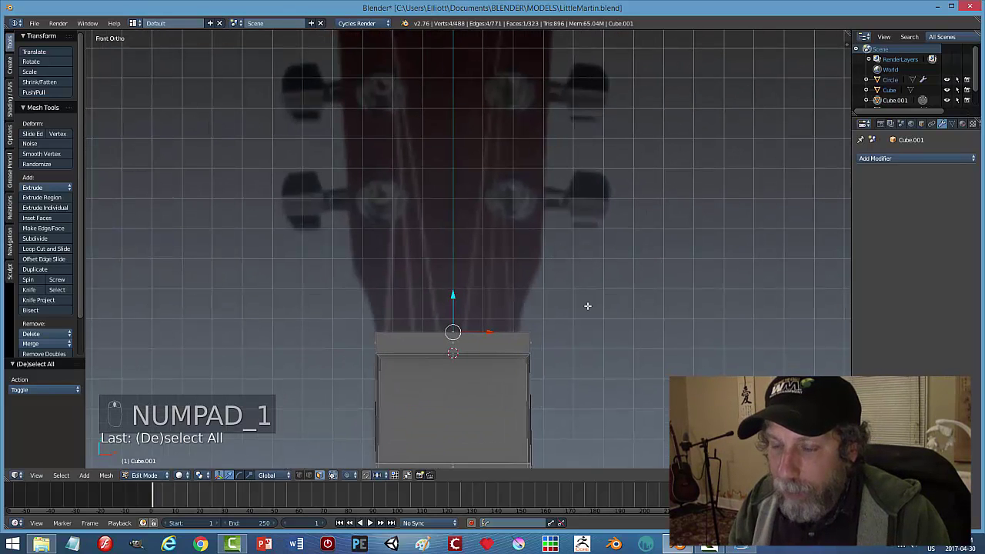
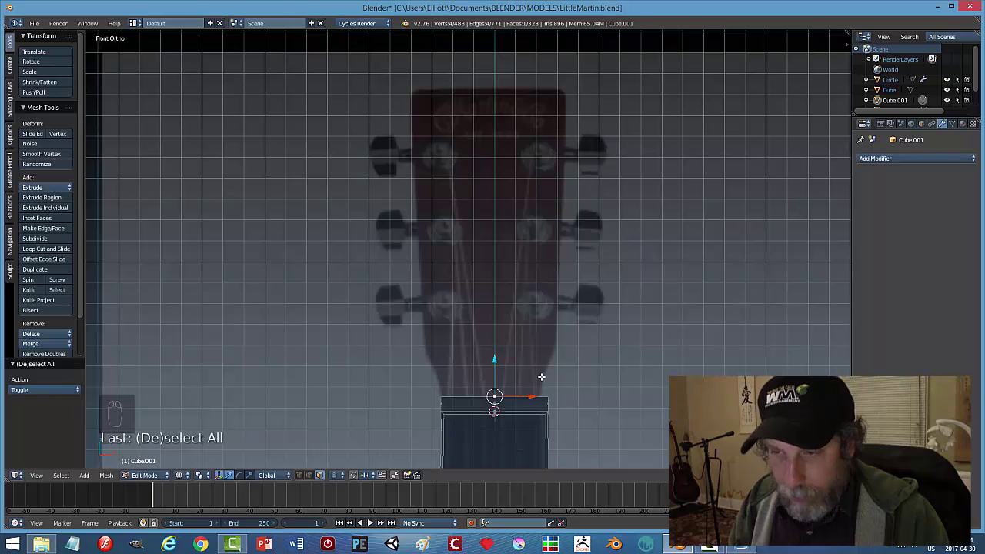
key(e)
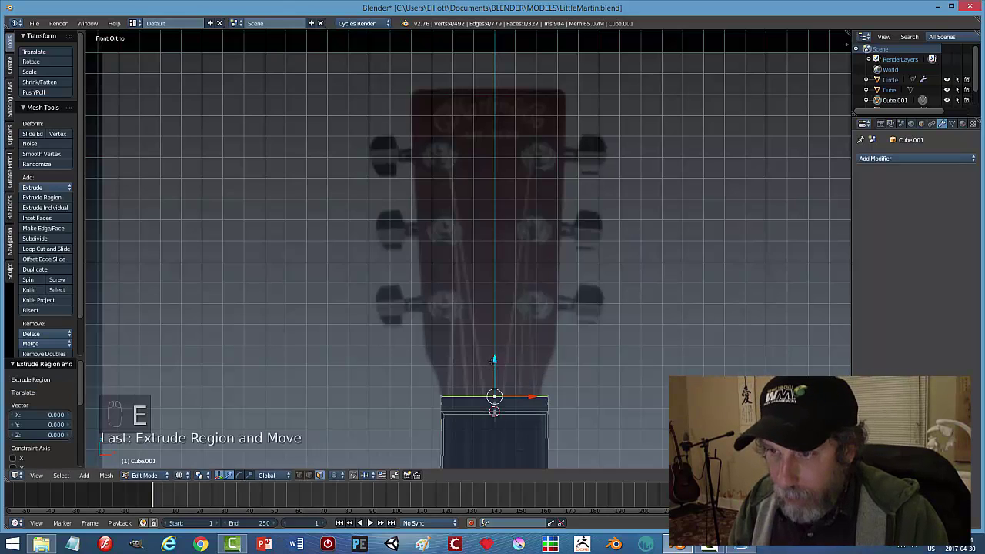
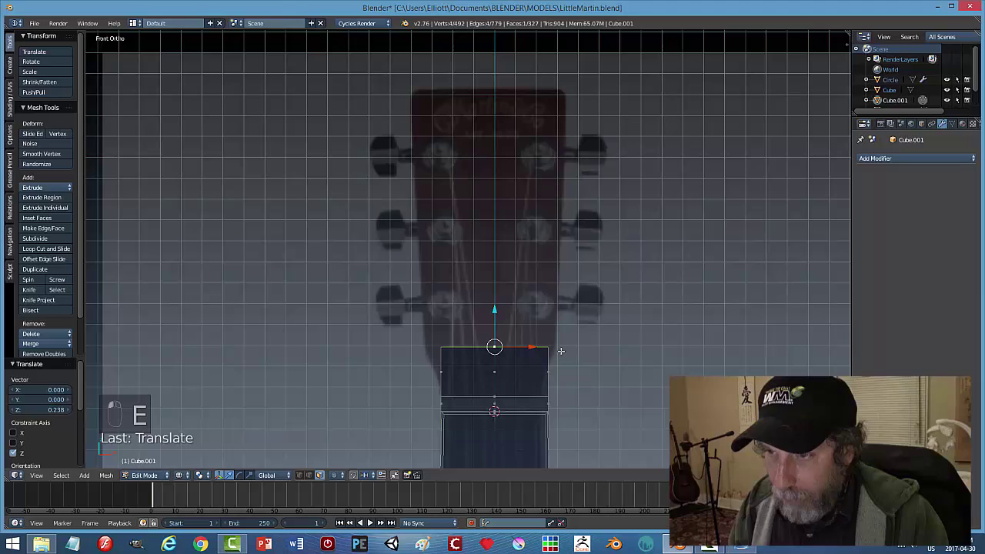
key(s)
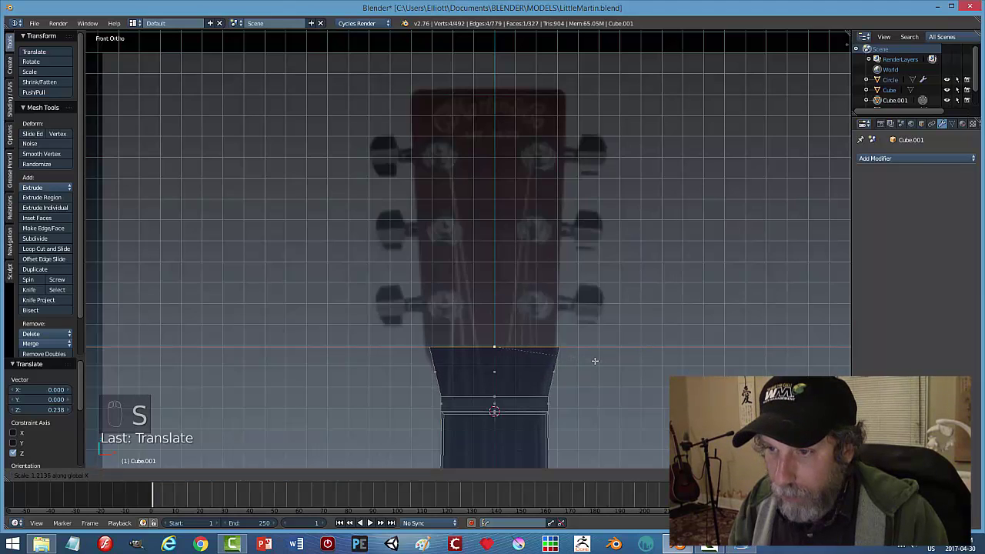
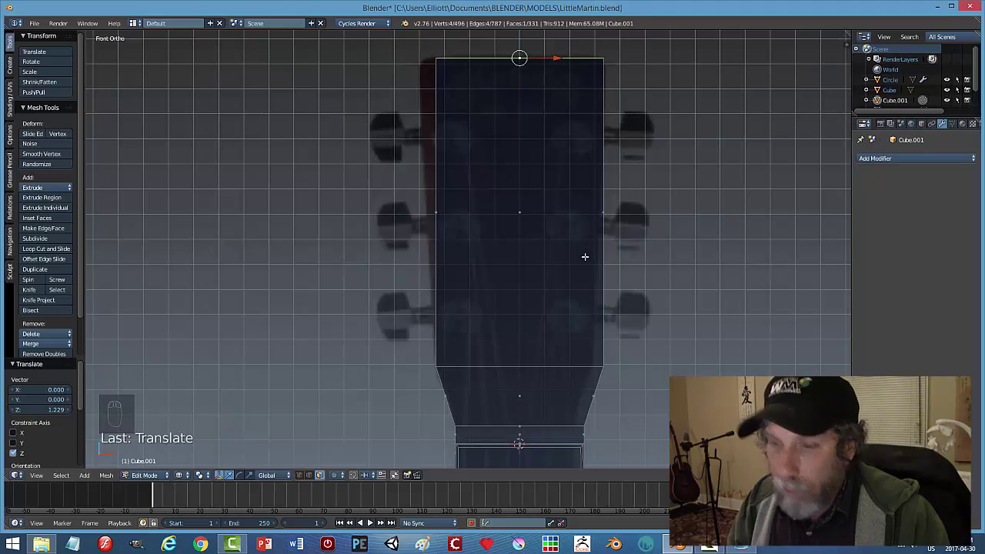
Flare the headstock's top outward along X and add an edge loop across the lower taper.
key(s)
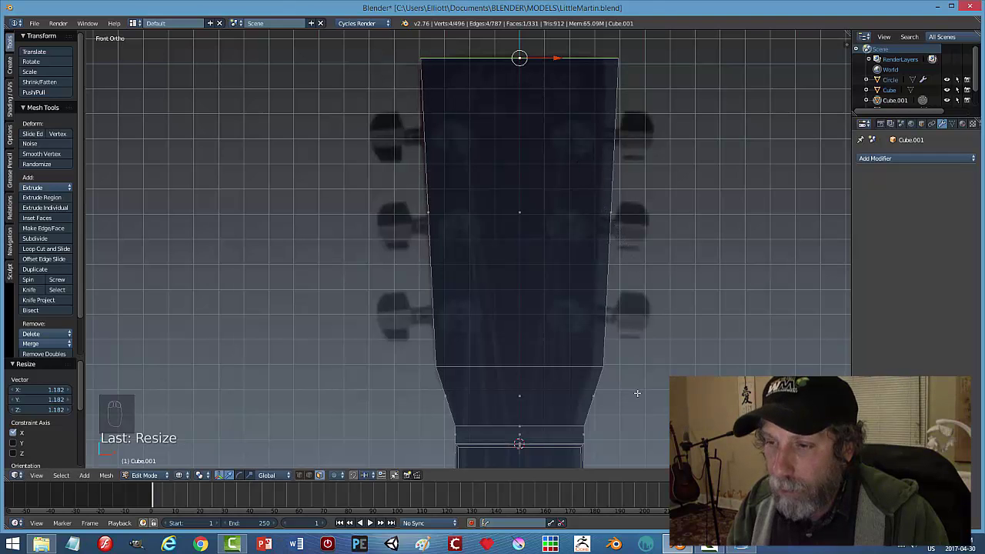
key(a)
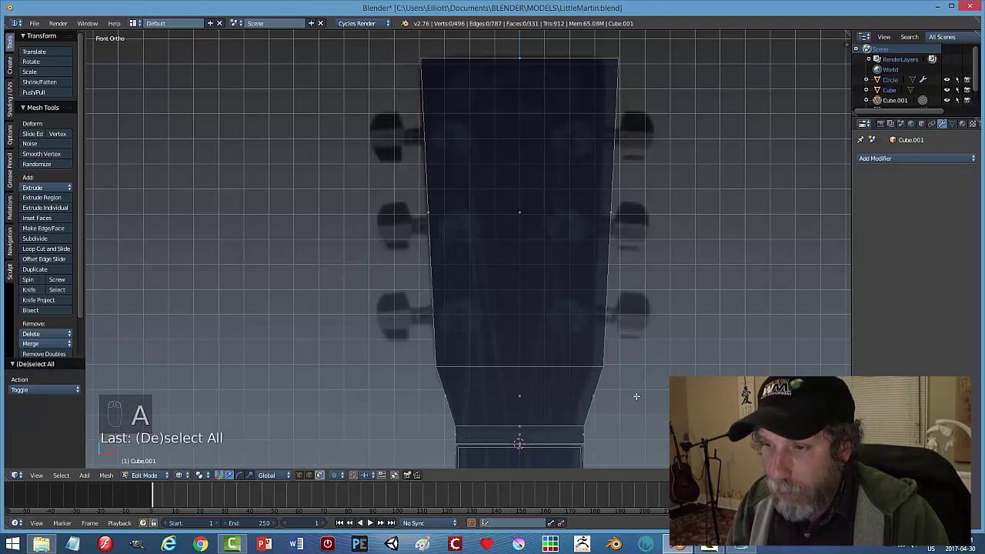
key(ctrl+r)
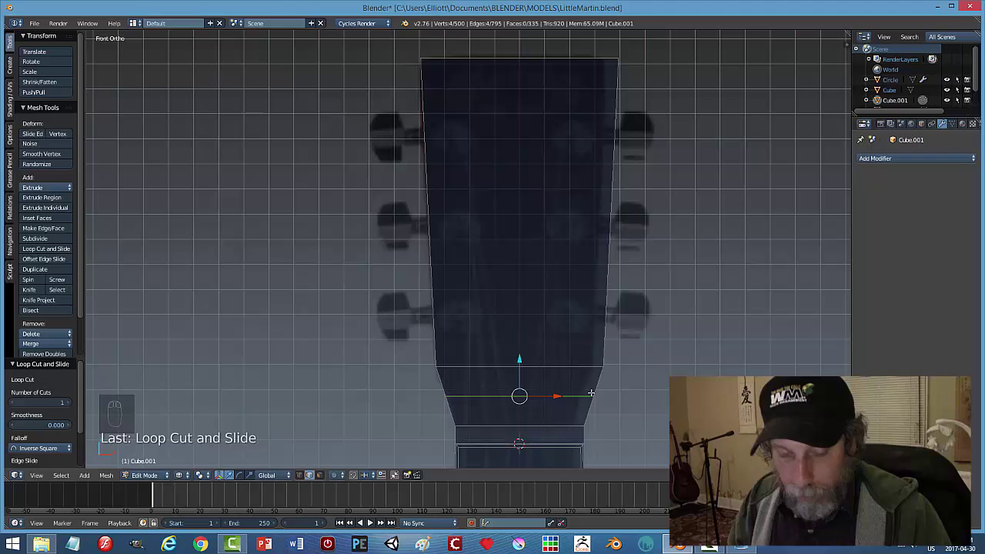
Box-select the new loop's vertices and scale them slightly to adjust its width.
key(a)
key(ctrl+Tab)
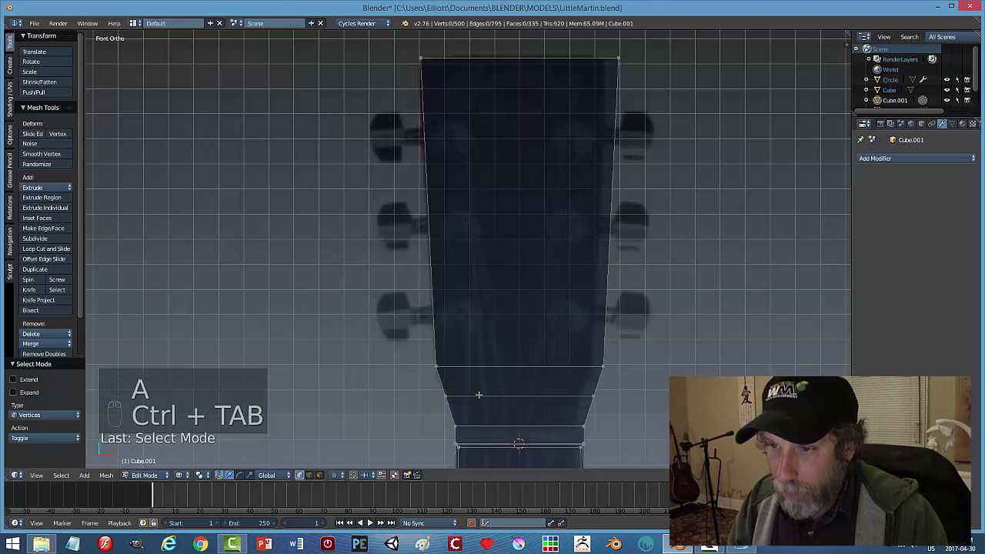
key(b)
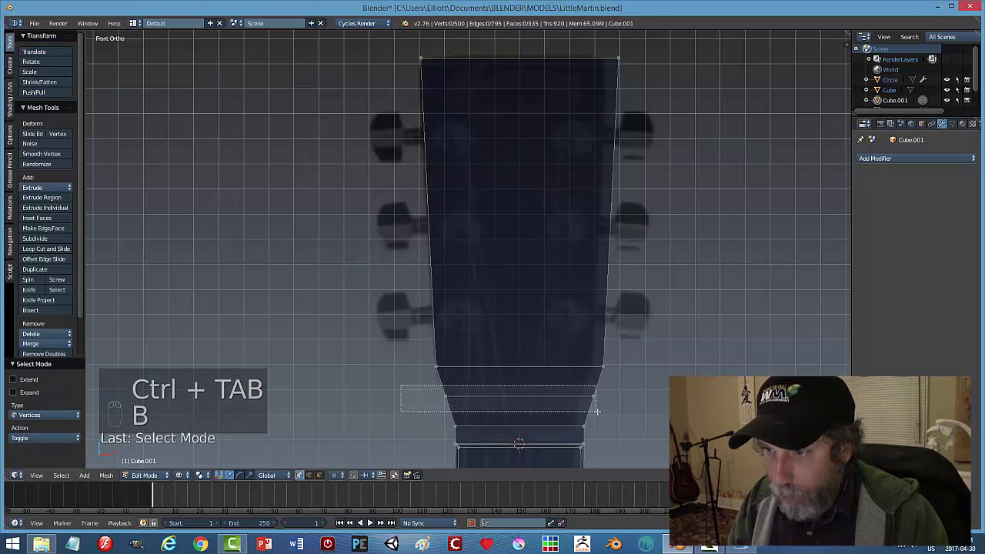
key(s)
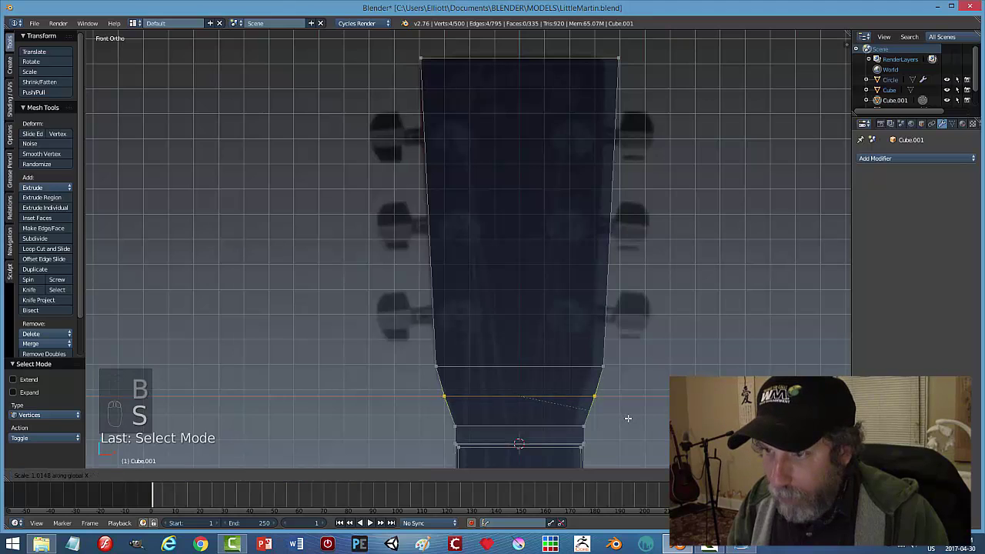
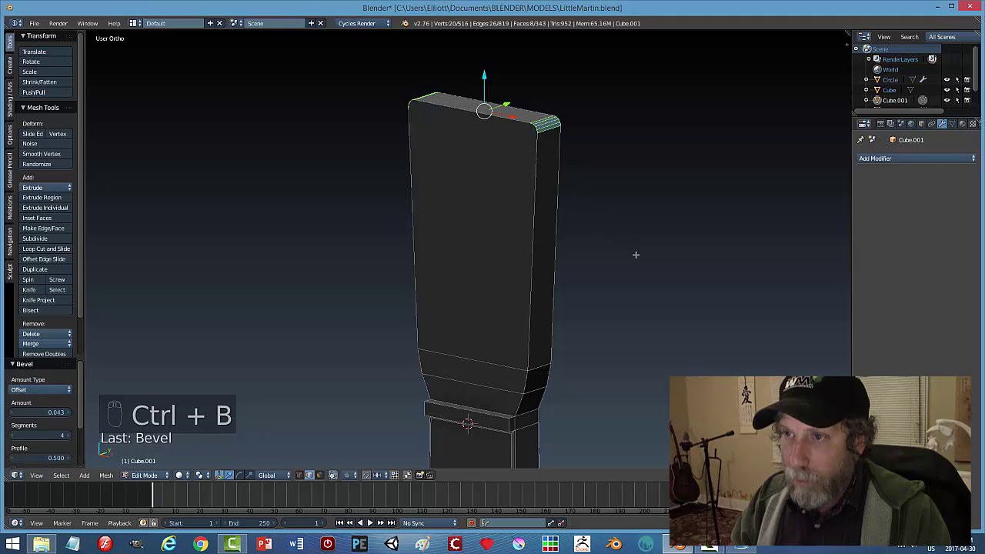
Bevel the headstock's top corners into rounded edges and return to object mode.
key(a)
key(Tab)
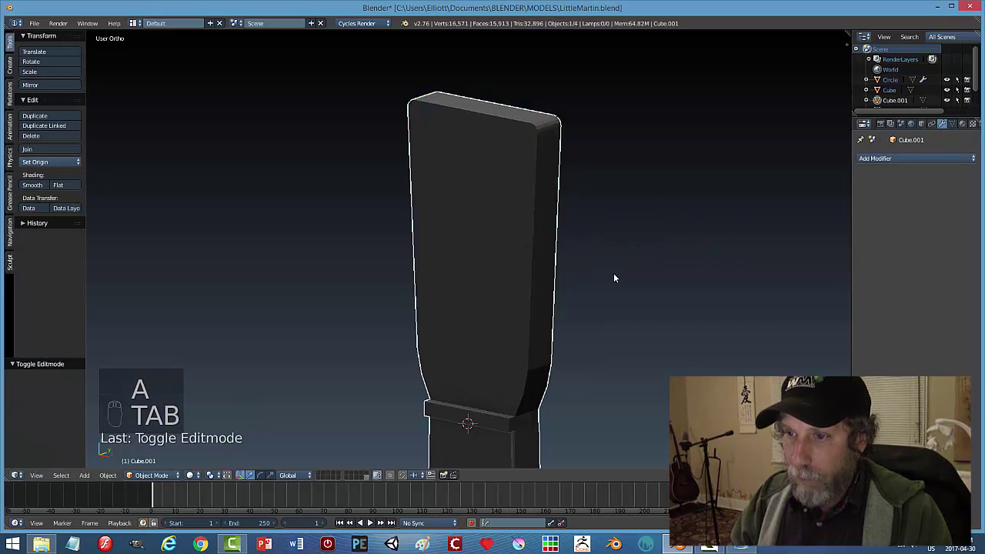
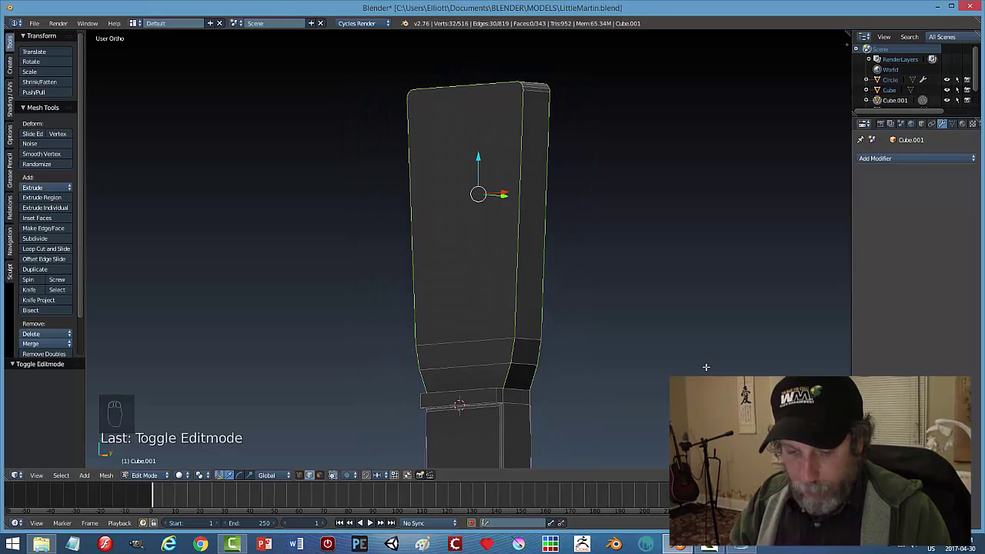
Bevel extra edges all around the headstock rim and return to object mode for smooth shading.
key(ctrl+b)
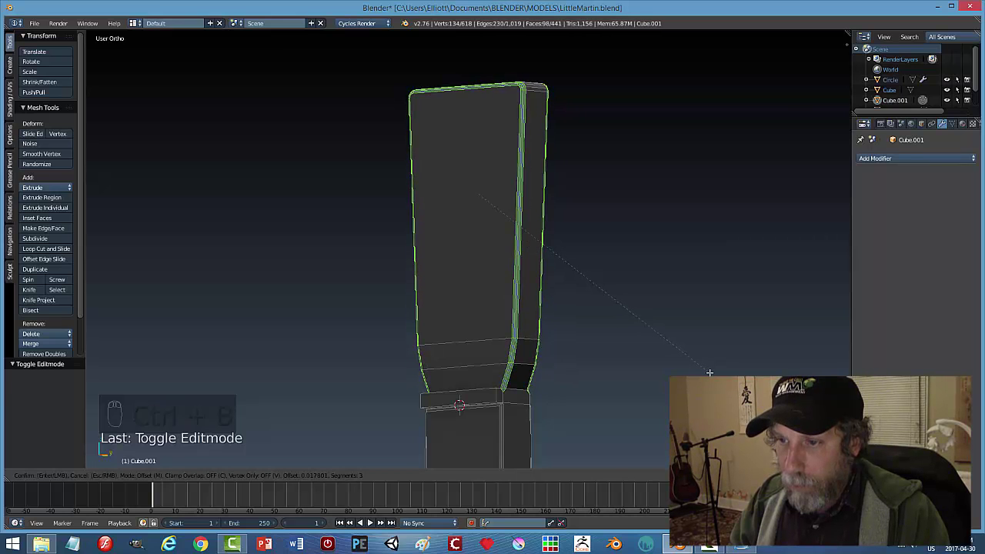
key(a)
key(Tab)
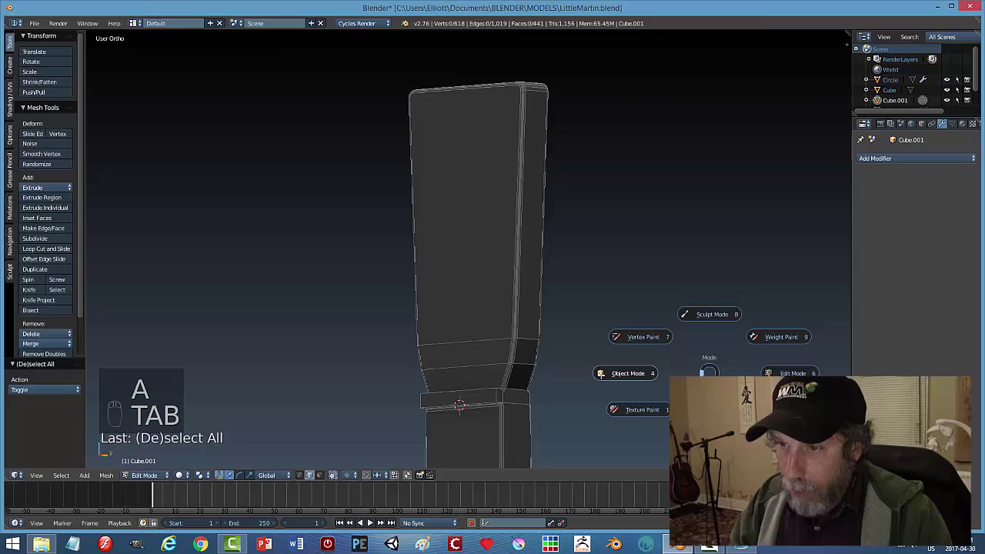
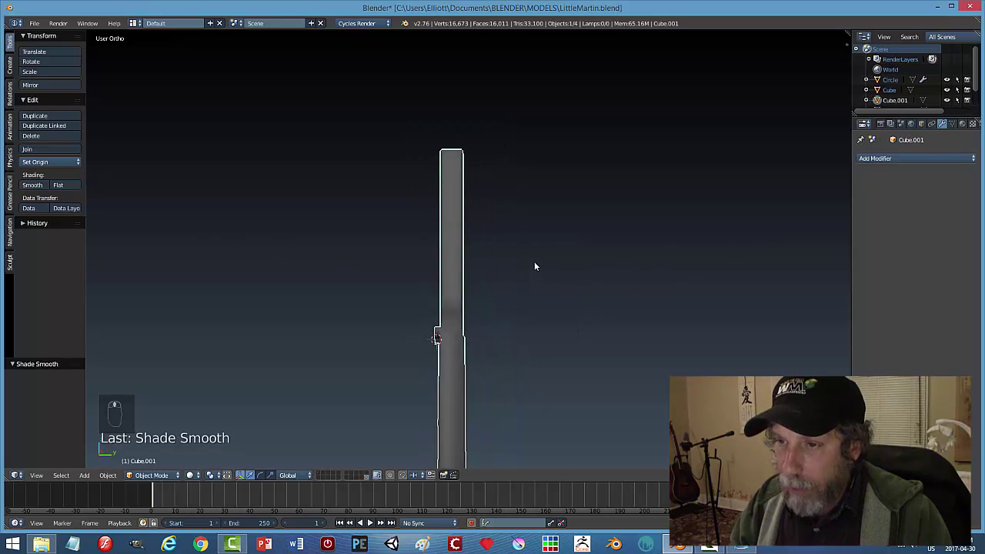
Inspect the auto-smoothed (25°) headstock from different angles and zoom in on the nut.
drag(603, 248, 953, 124)
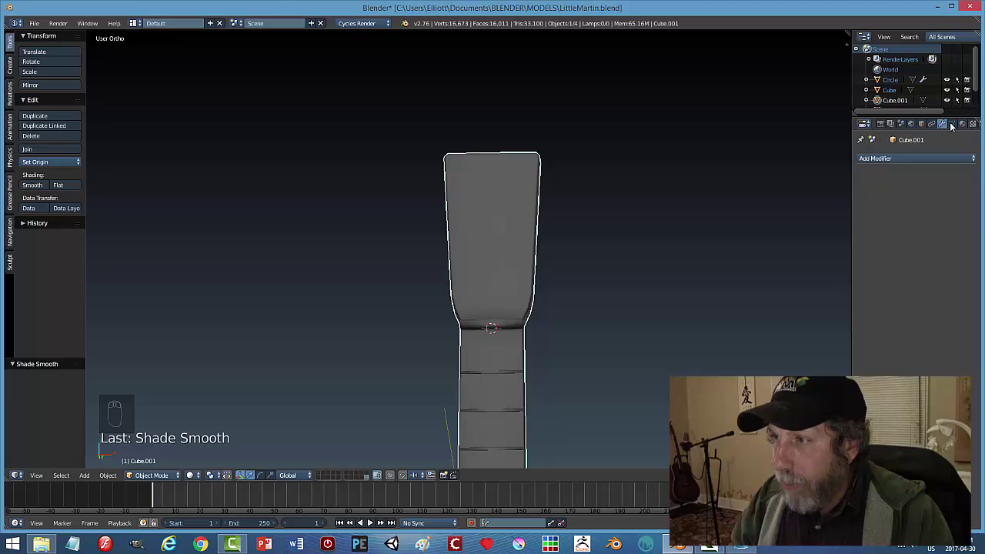
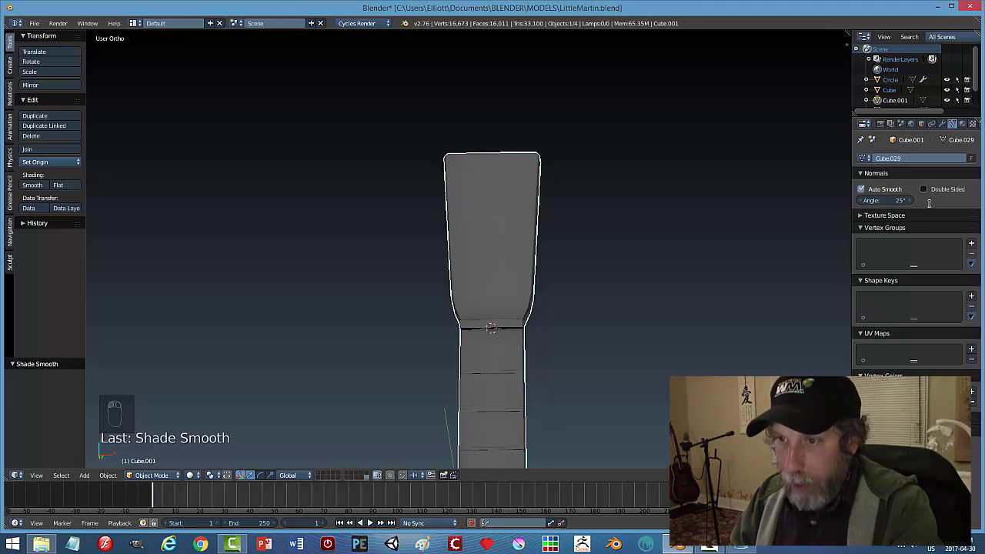
key(a)
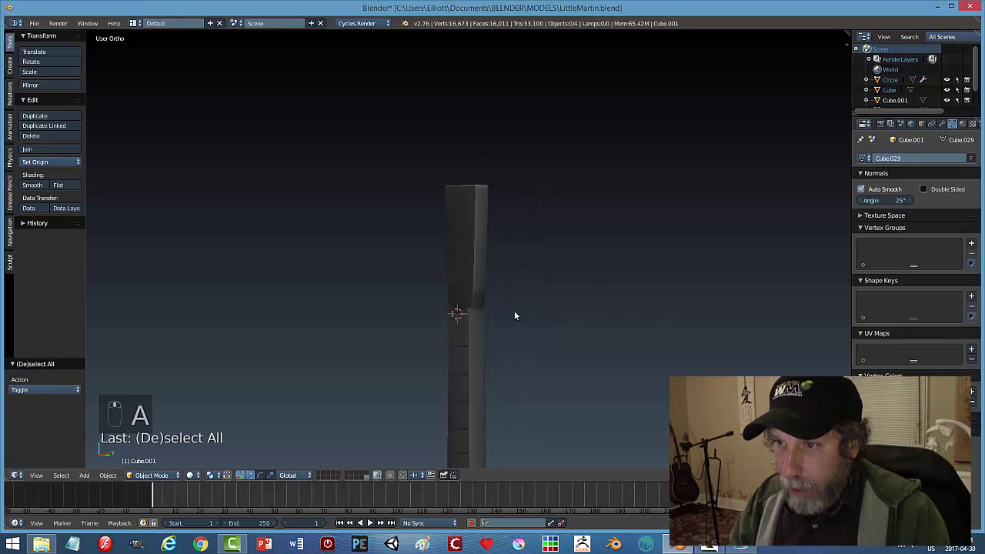
key(ctrl+s)
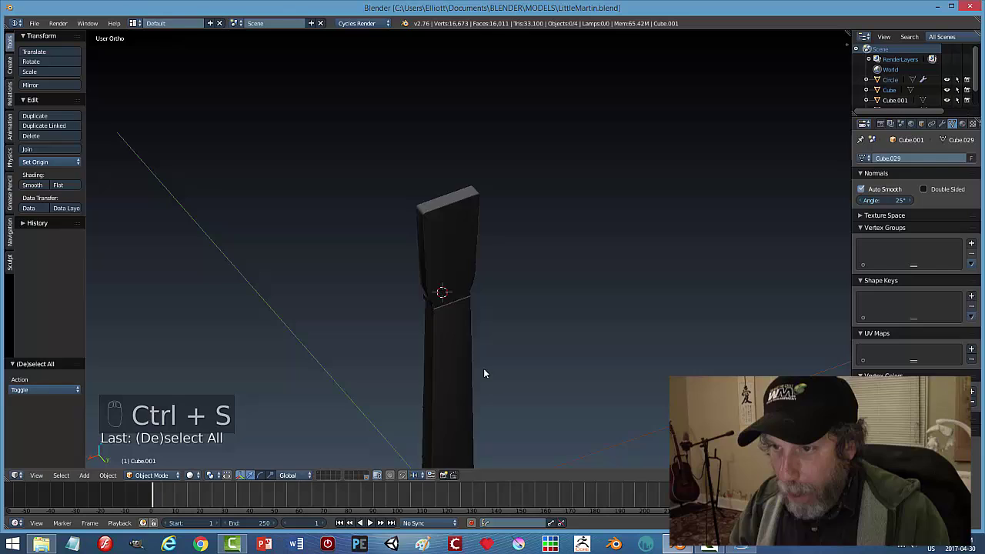
drag(478, 364, 525, 338)
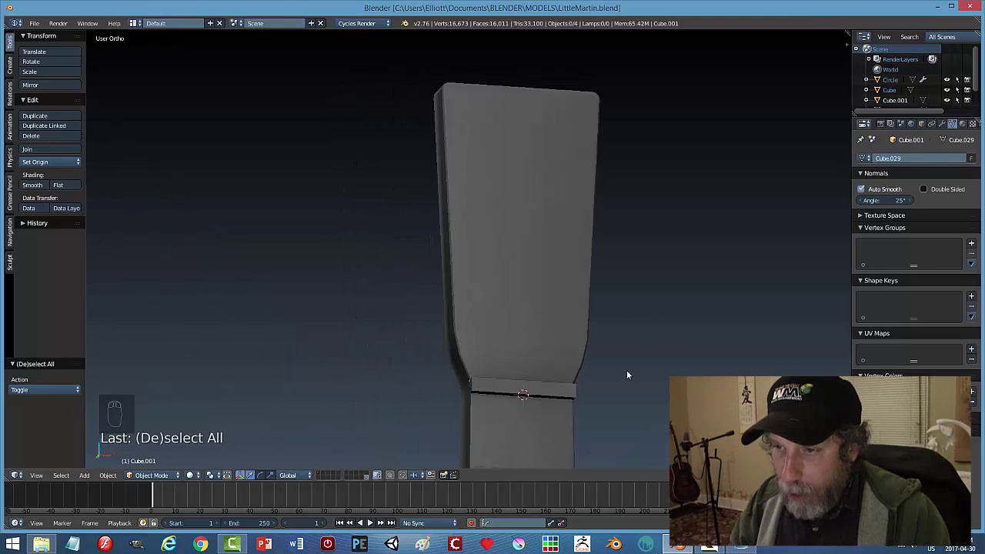
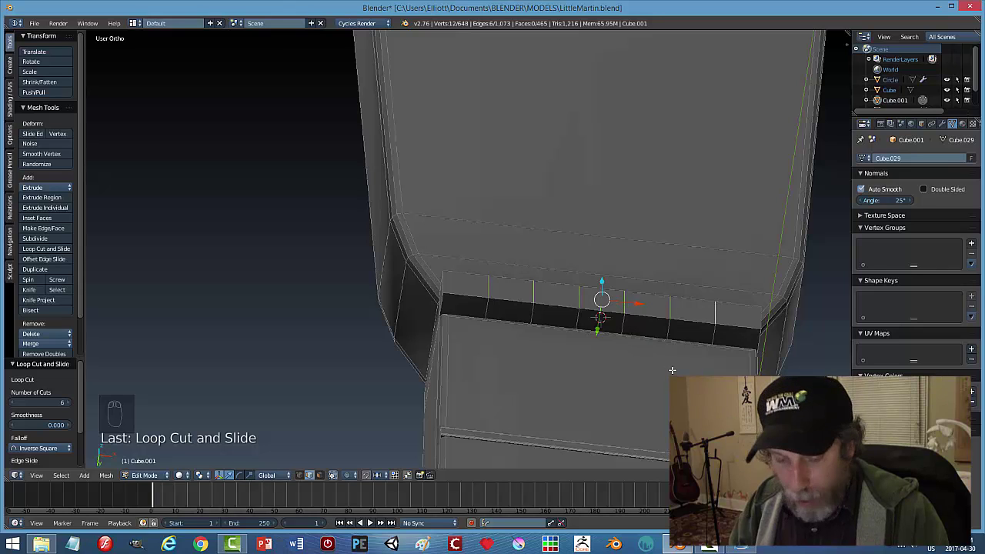
Cut evenly spaced string notches into the nut strip and leave edit mode to inspect them.
key(ctrl+b)
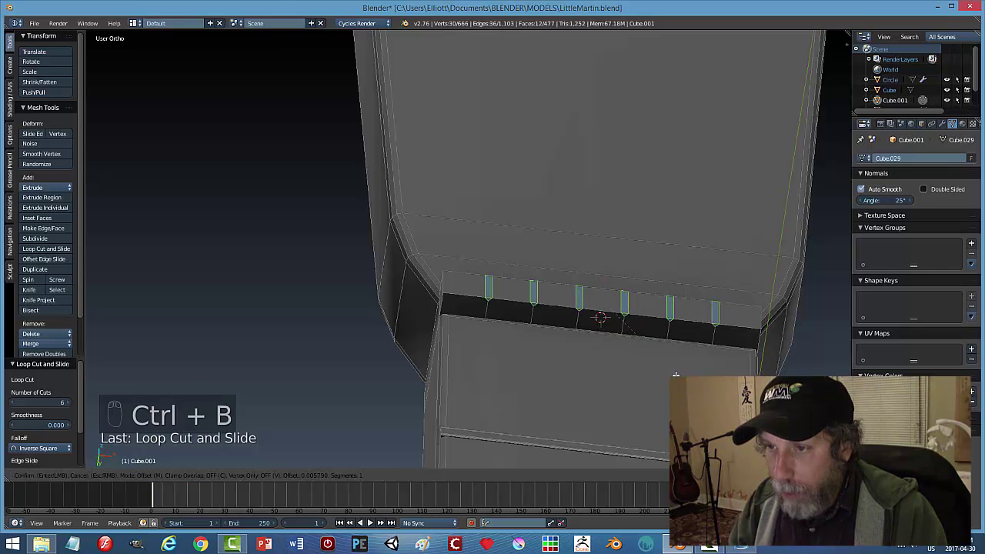
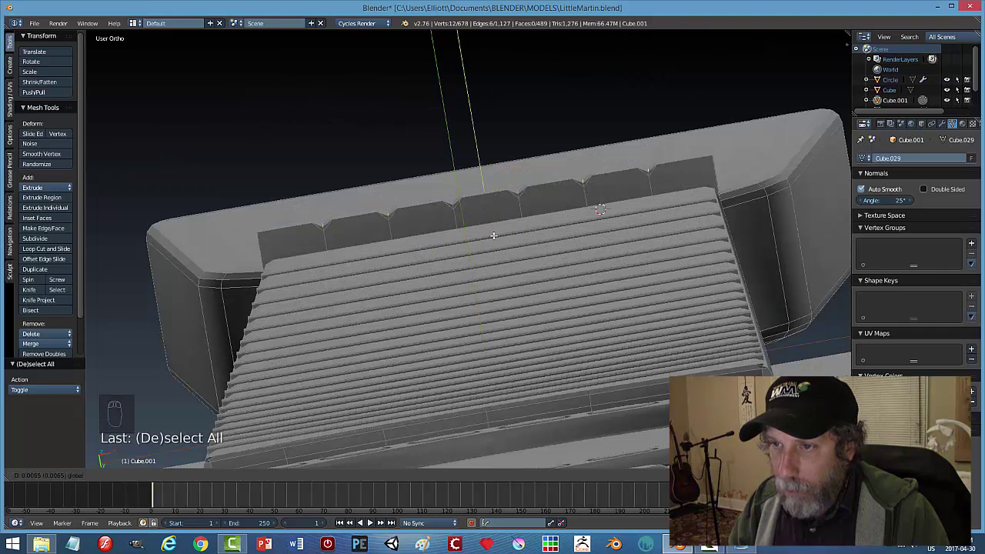
key(a)
key(Tab)
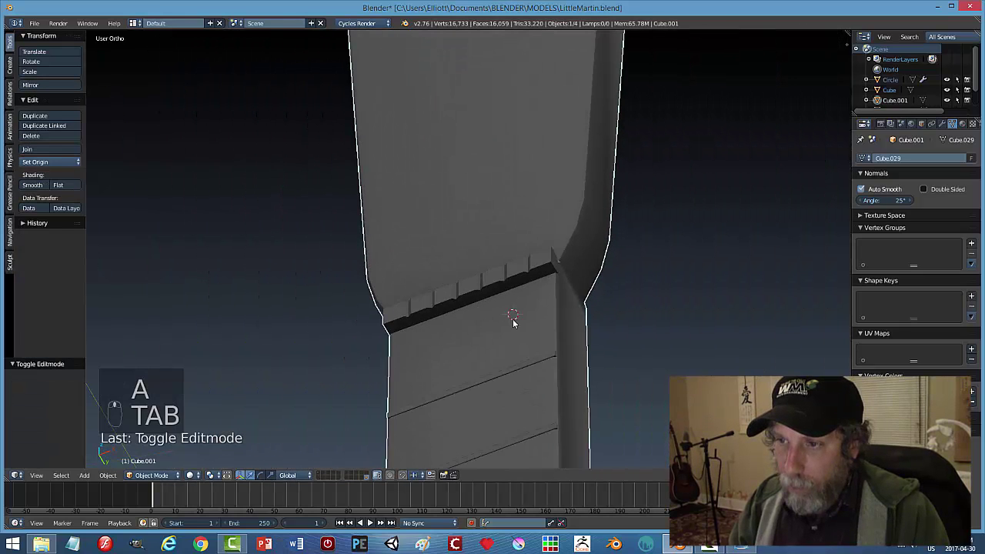
Save the guitar file, adjust the end notch edge on the nut, and frame the whole neck.
key(ctrl+s)
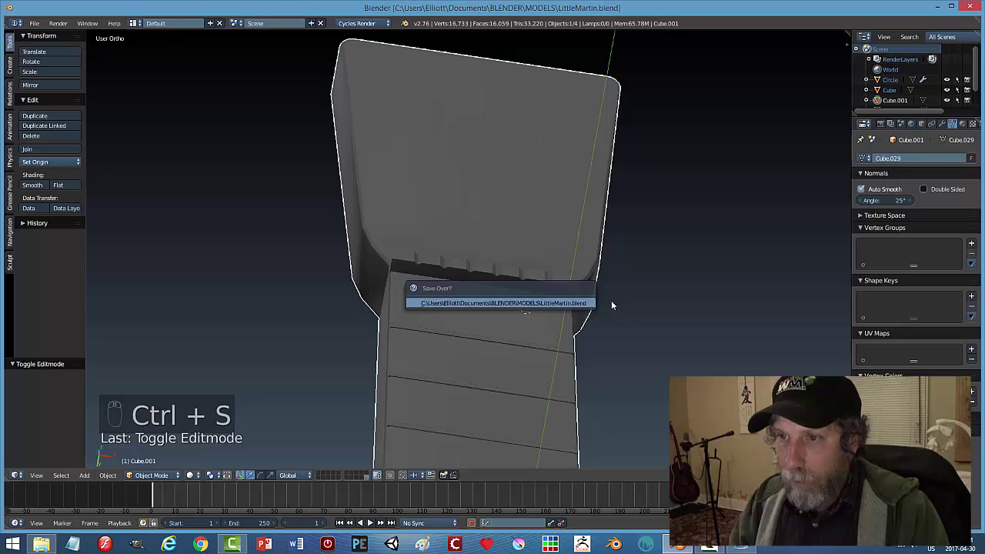
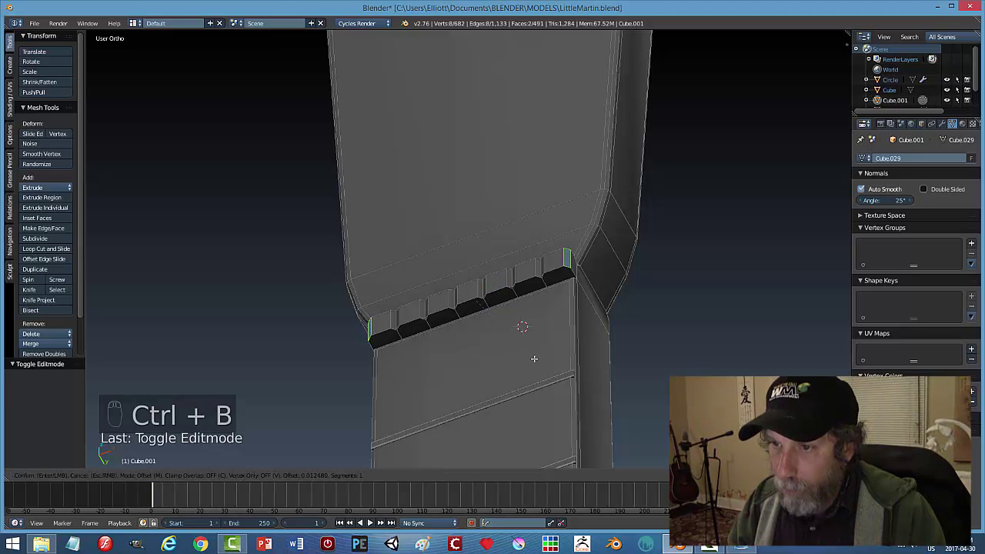
key(a)
key(Tab)
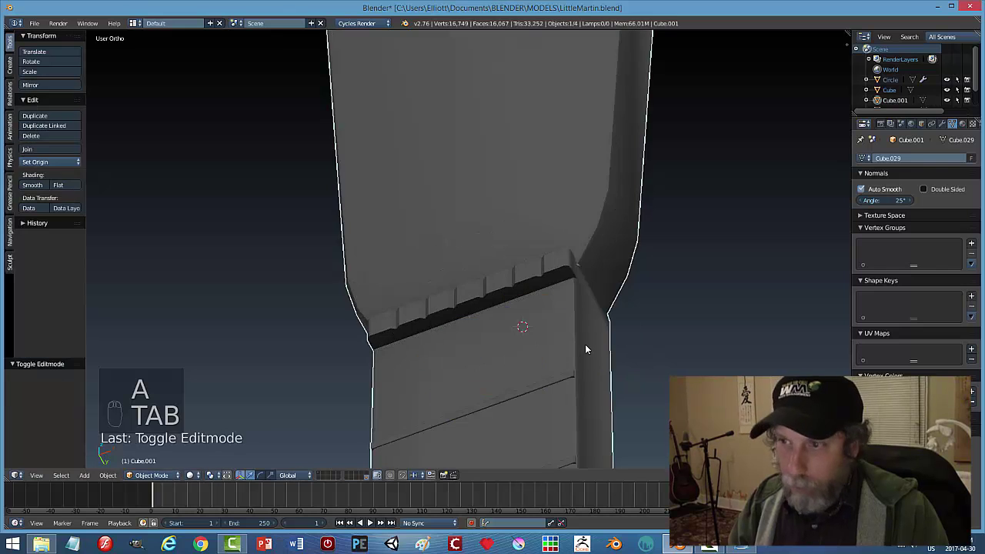
drag(563, 359, 605, 347)
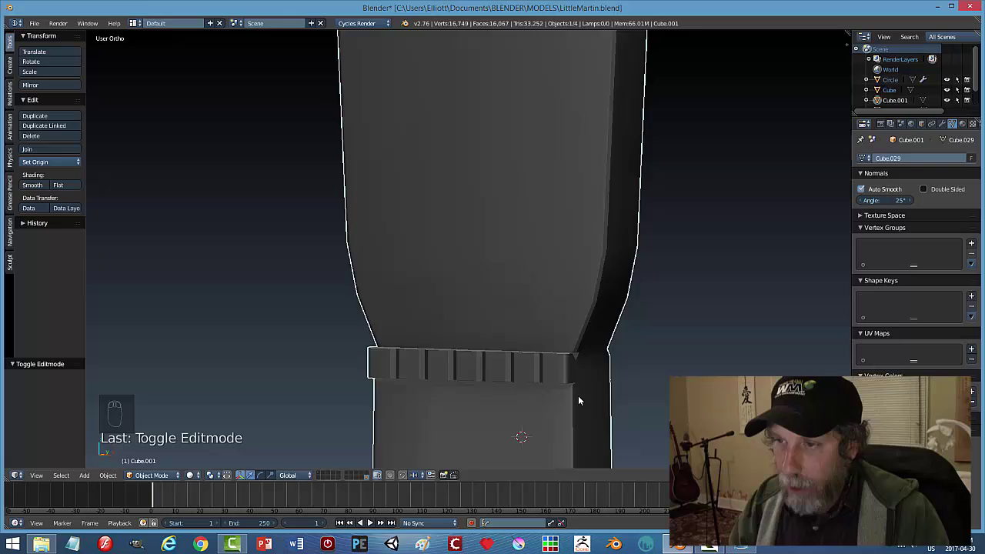
key(ctrl+s)
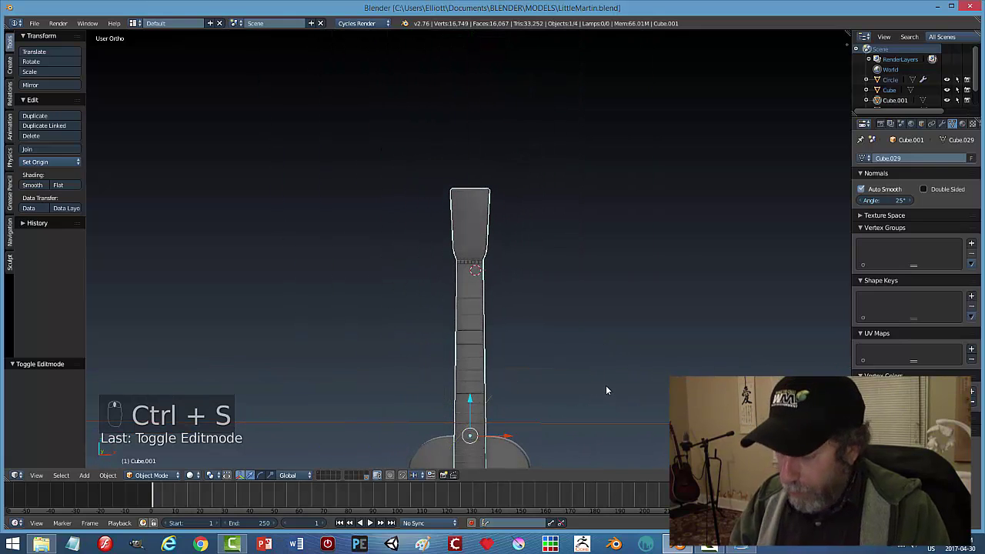
Place the 3D cursor at the centre of the headstock's lower edge in front view.
key(KP_1)
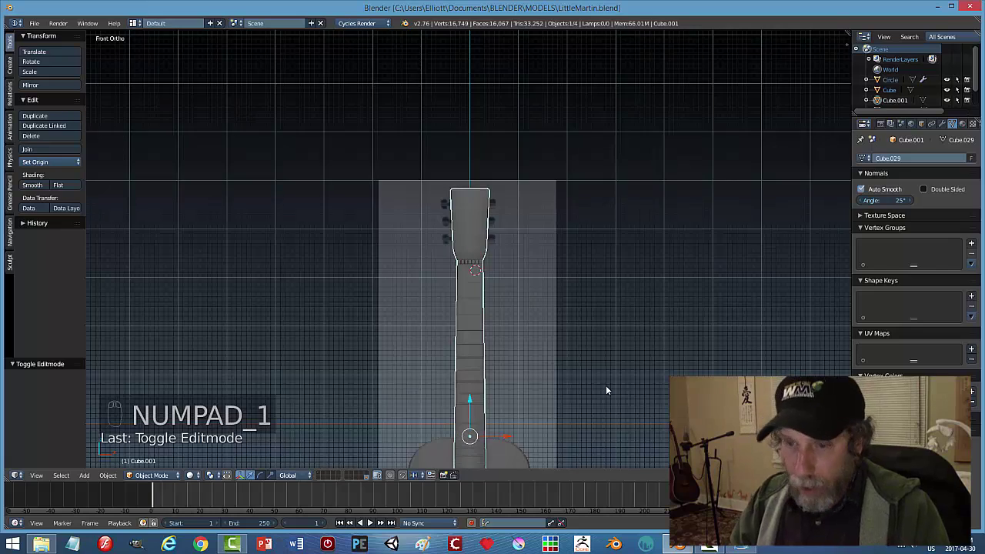
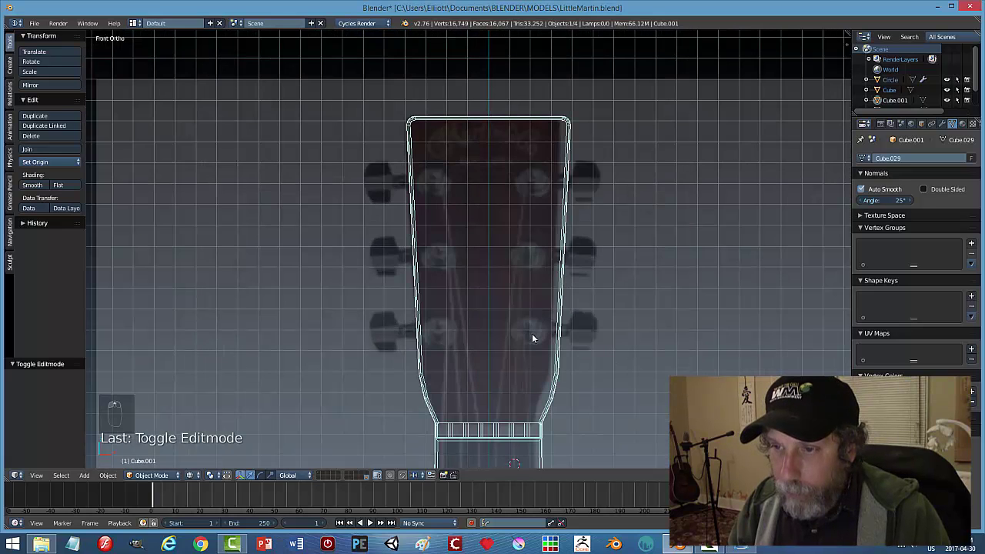
key(Tab)
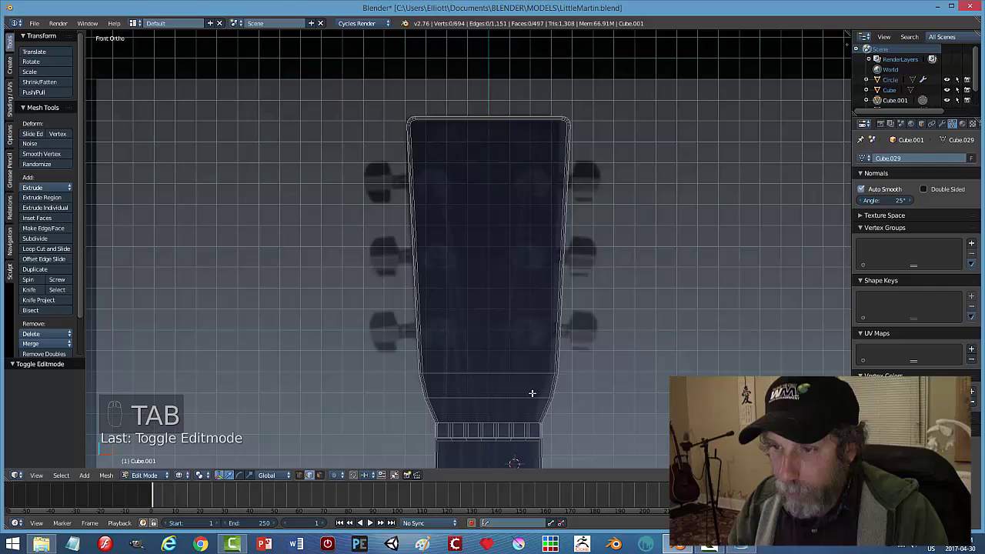
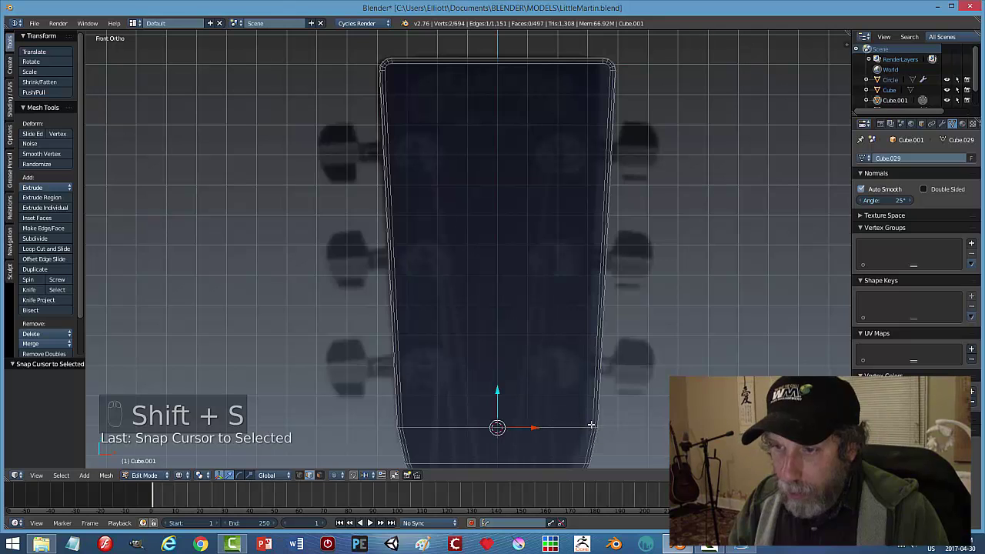
key(a)
key(Tab)
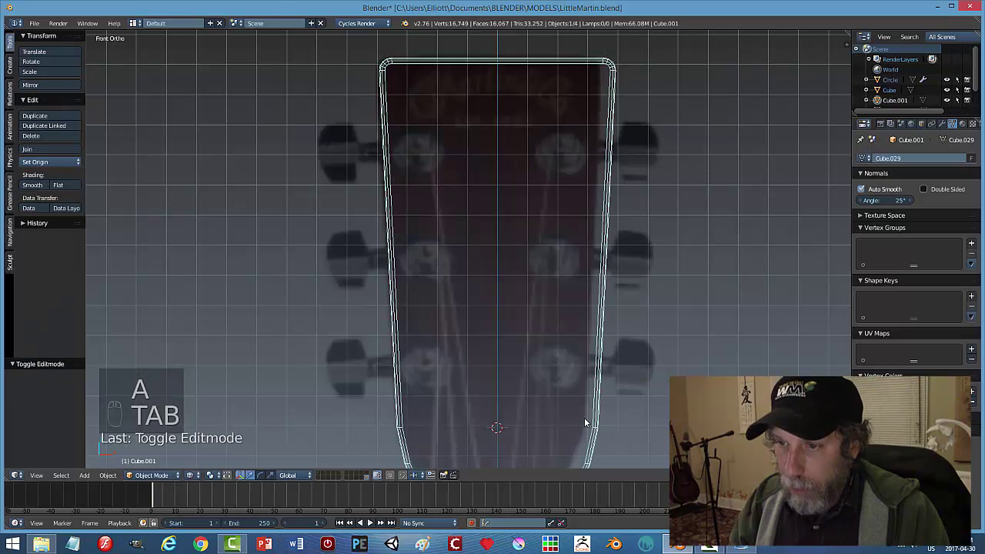
Add a small front-facing circle and move it up to the top tuner position.
key(shift+a)
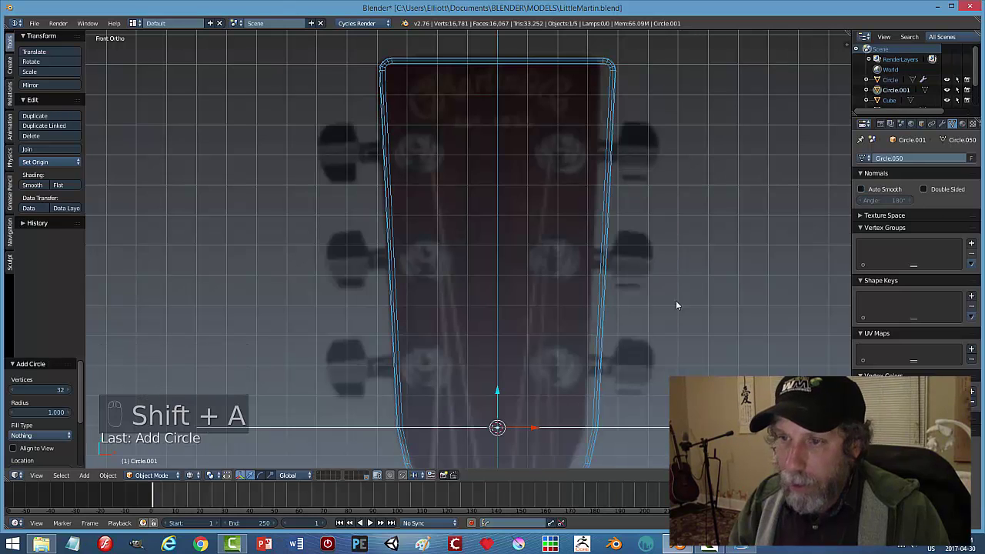
key(r)
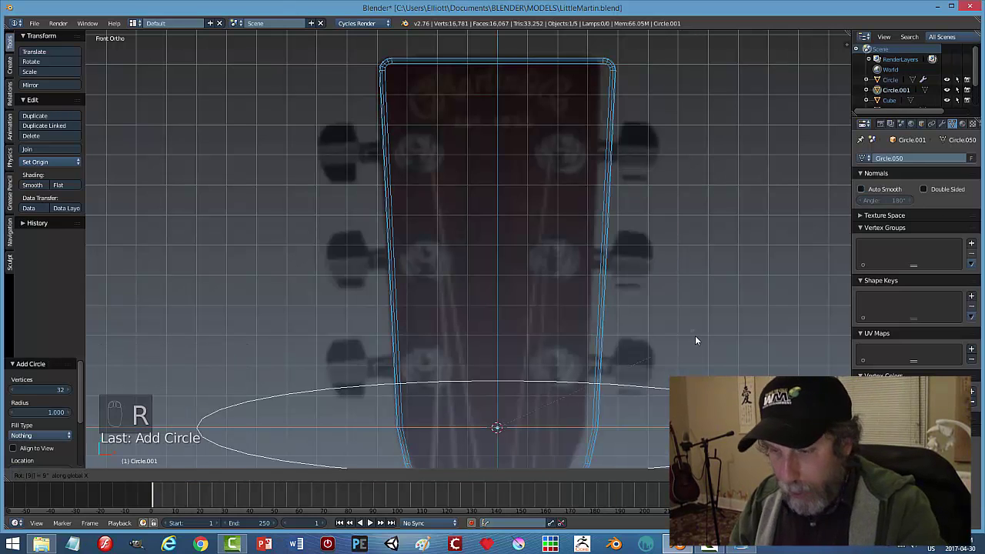
key(s)
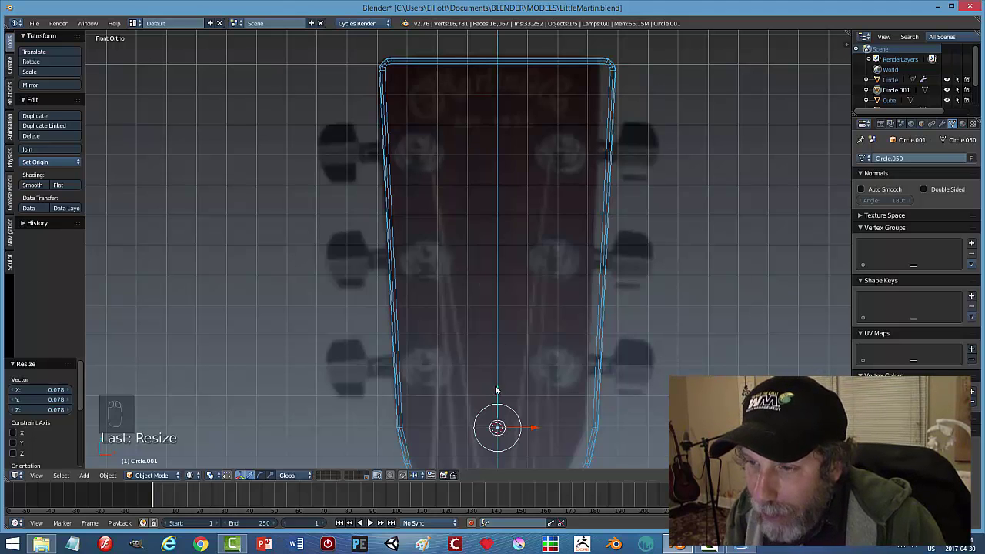
click(500, 392)
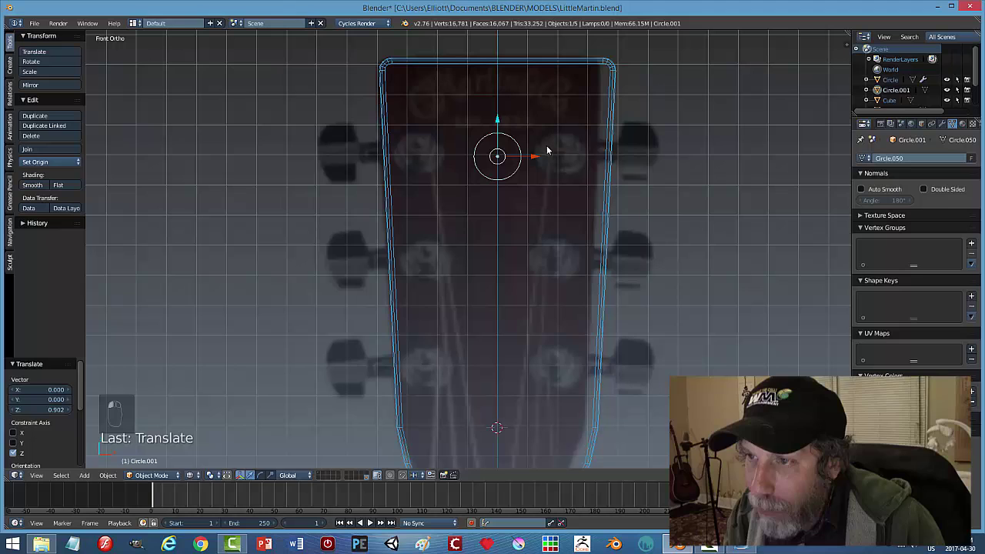
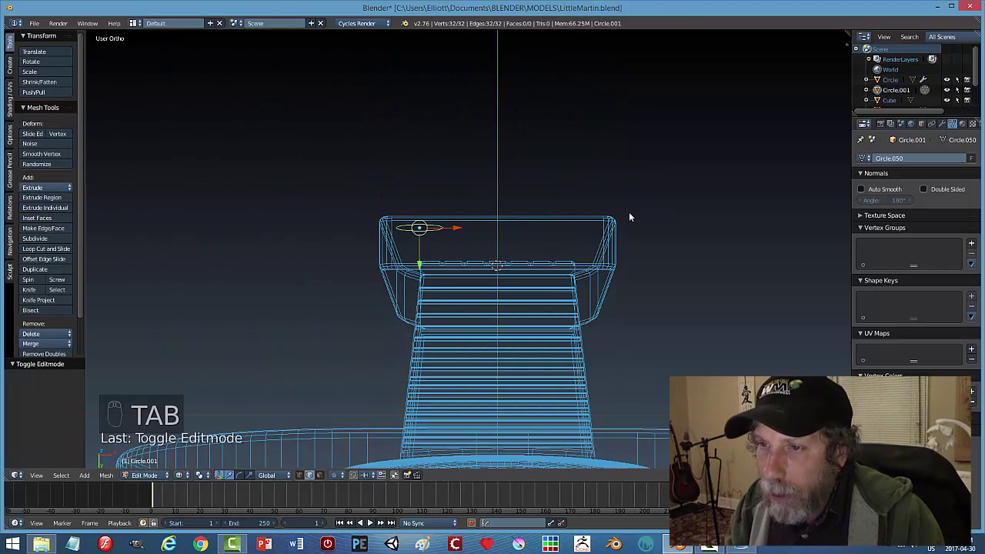
Fill, extrude and inset the circle into a layered bushing with a raised tuner post.
key(f)
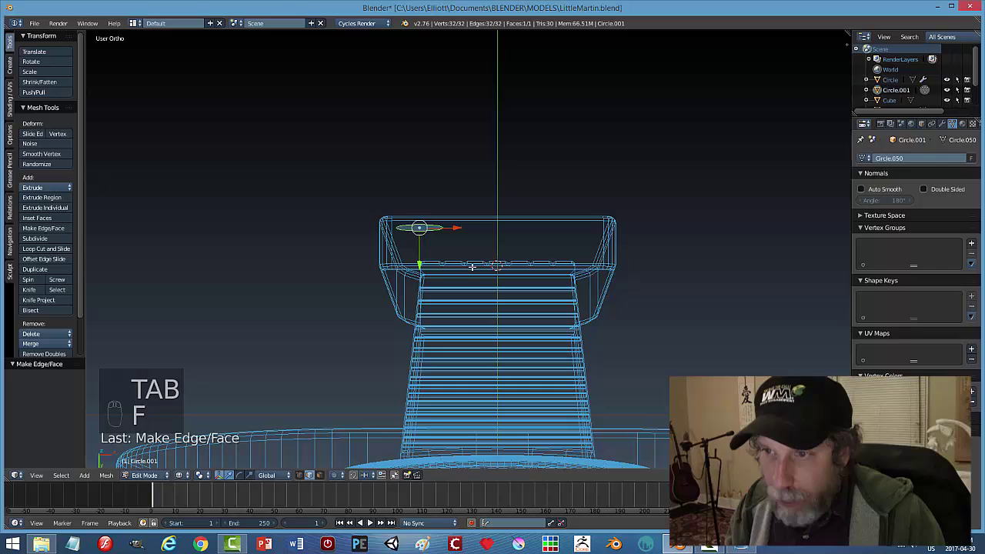
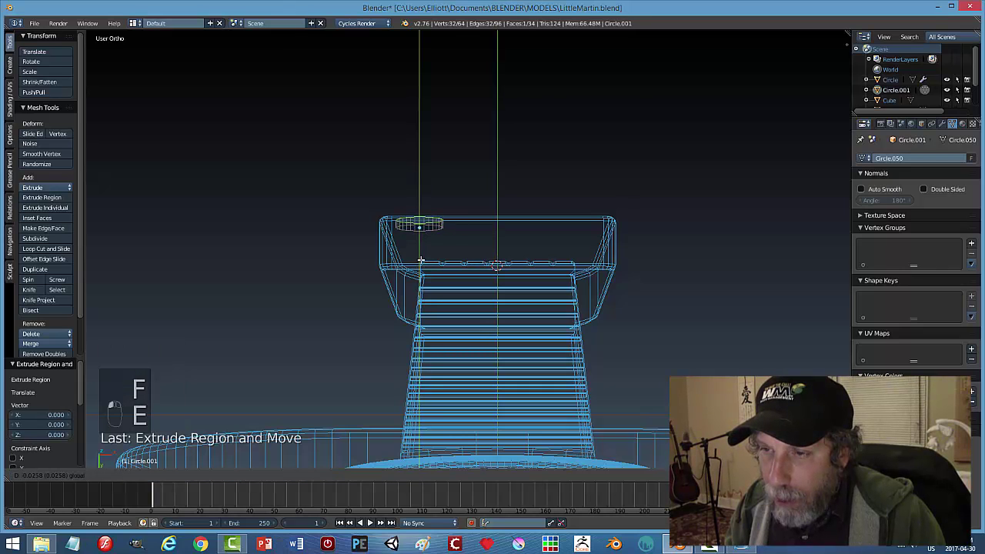
key(a)
key(a)
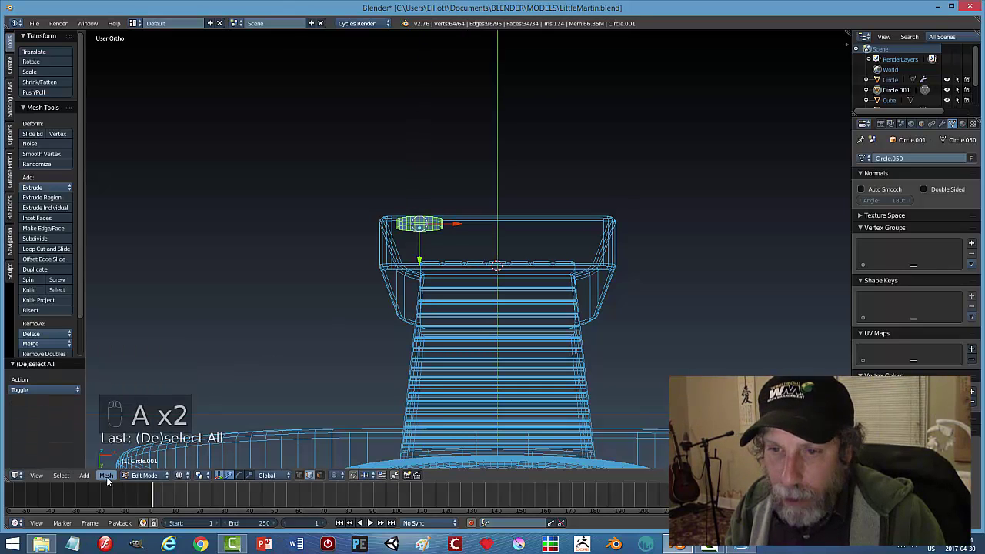
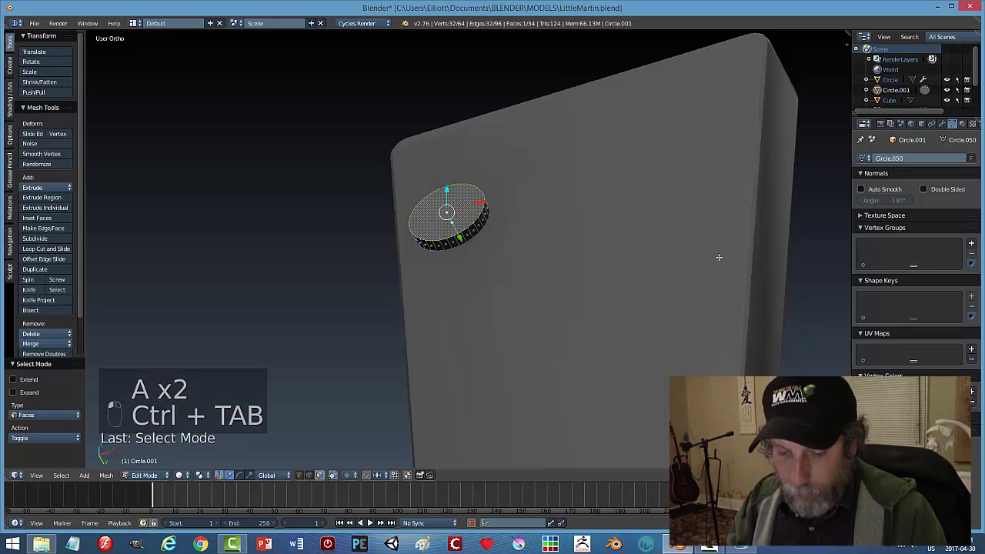
key(i)
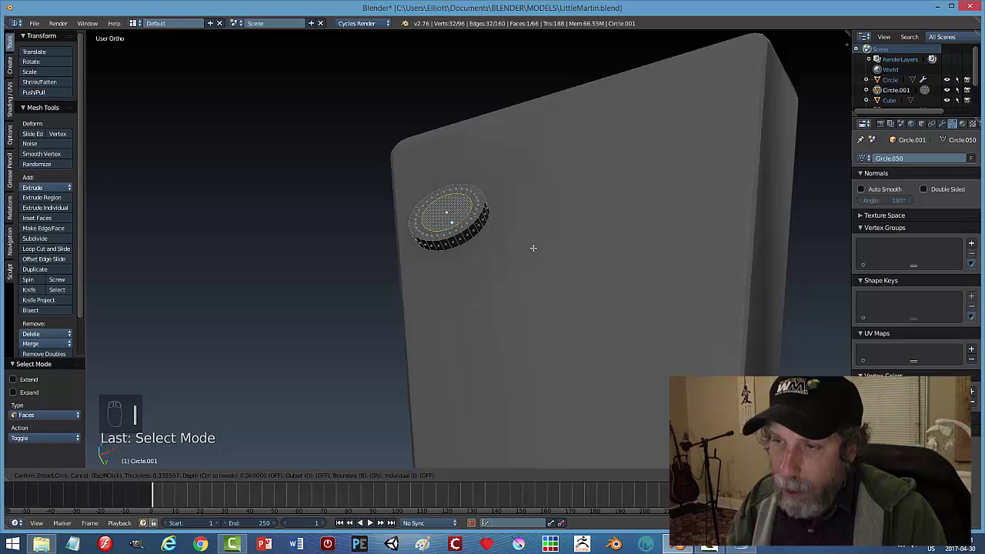
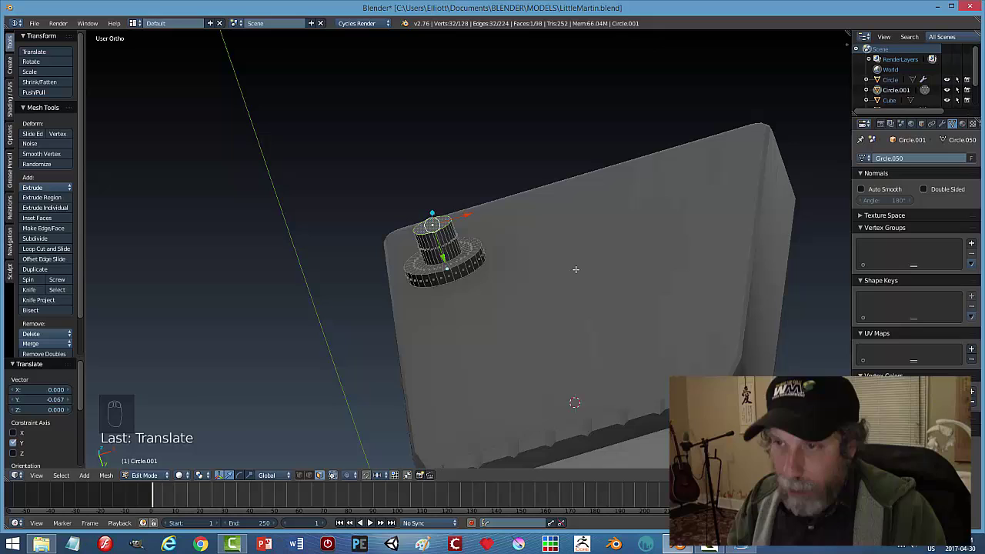
key(ctrl+b)
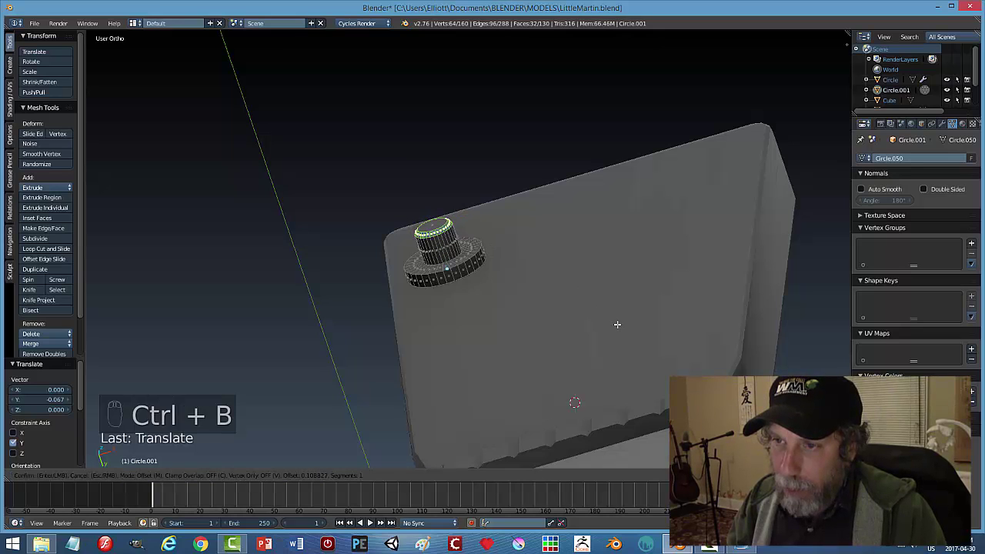
key(a)
key(Tab)
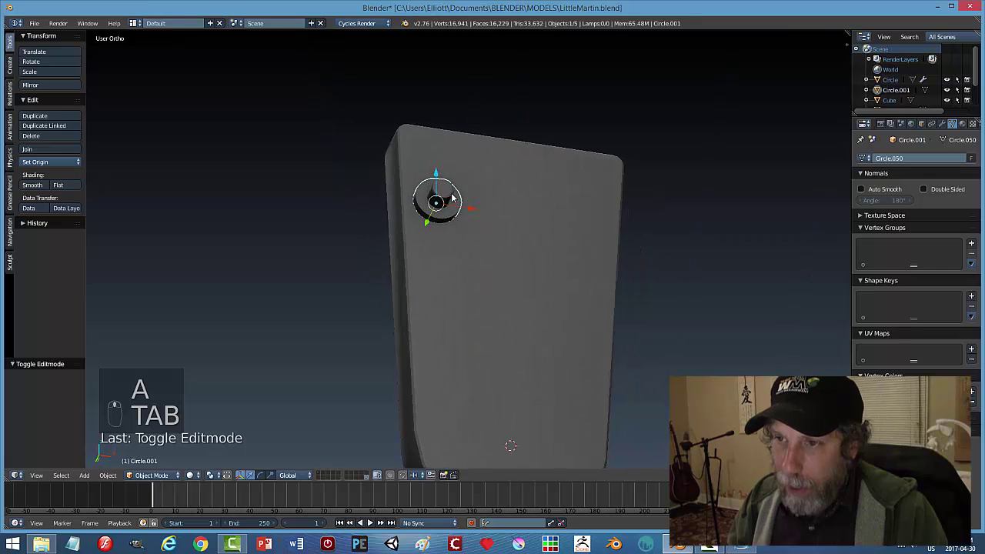
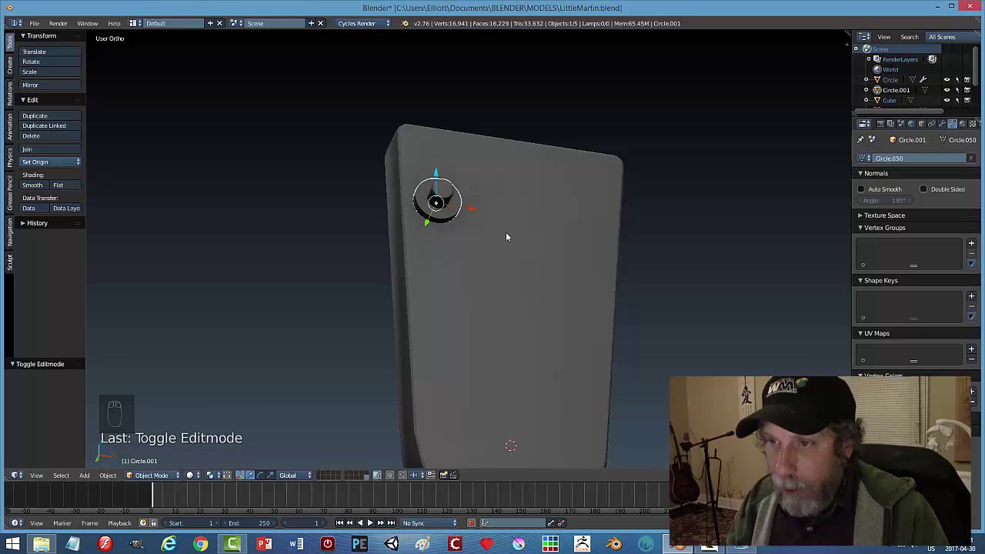
Add a 6-sided cylinder at the tuner base and rotate it to lie against the headstock.
key(shift+s)
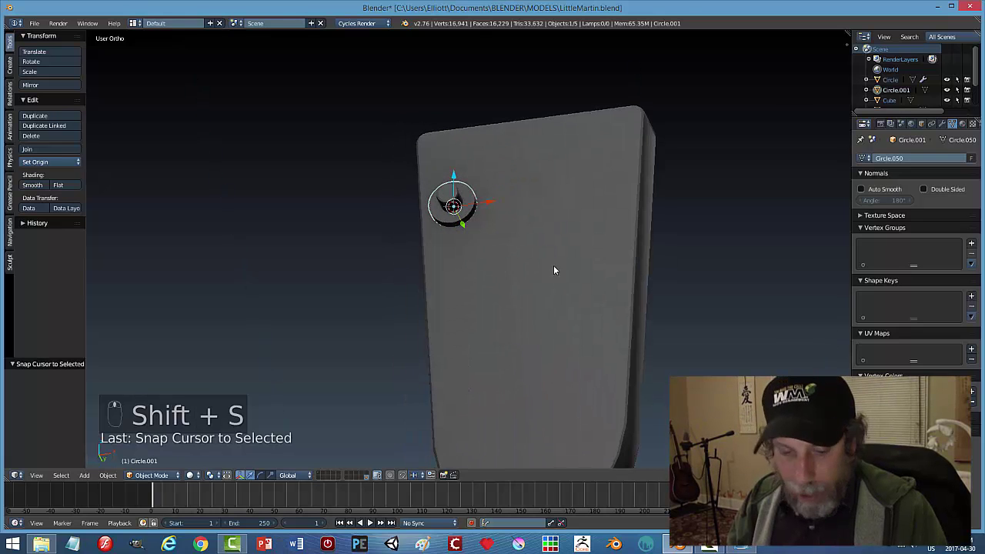
key(shift+a)
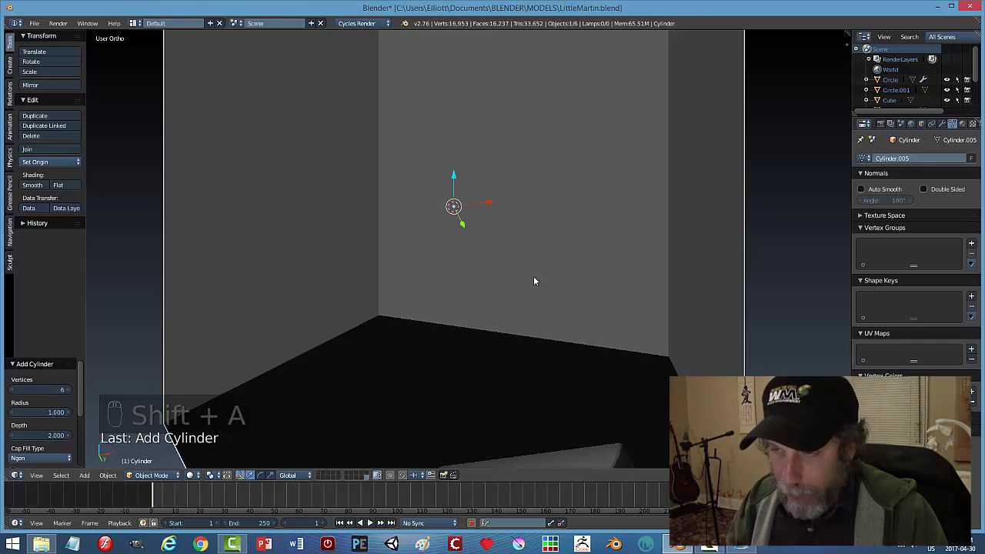
drag(530, 280, 481, 255)
key(s)
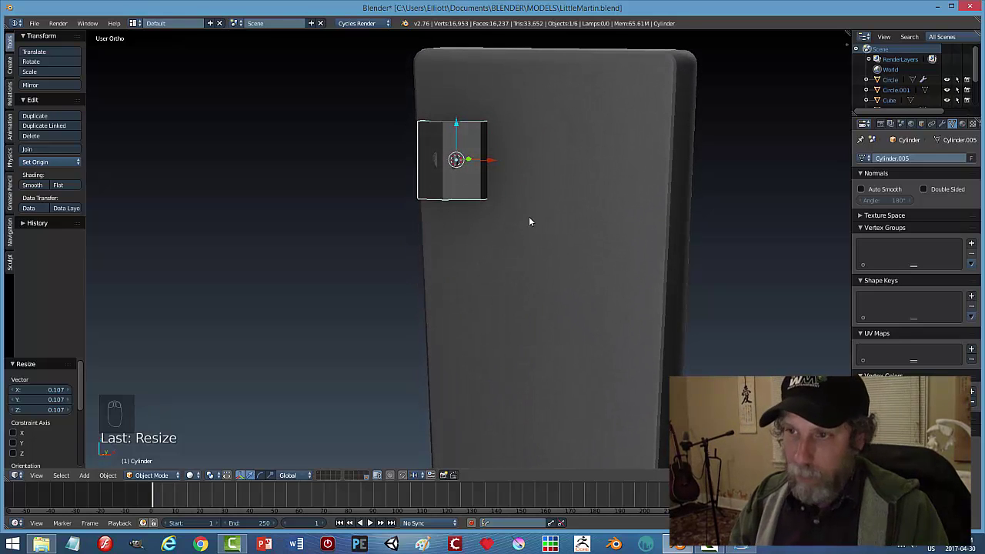
key(r)
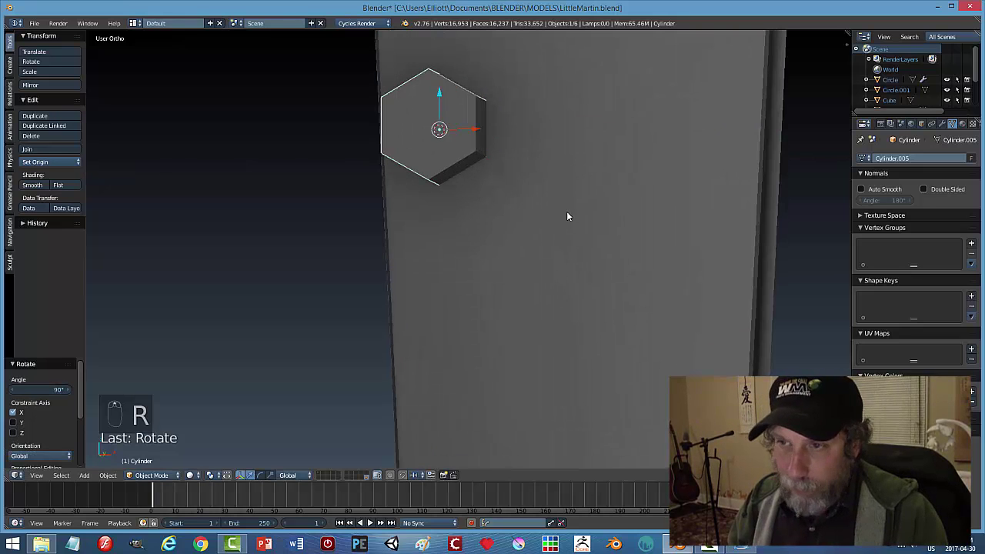
Shrink the hexagon to nut size, thin it, and seat it on the tuner post.
key(s)
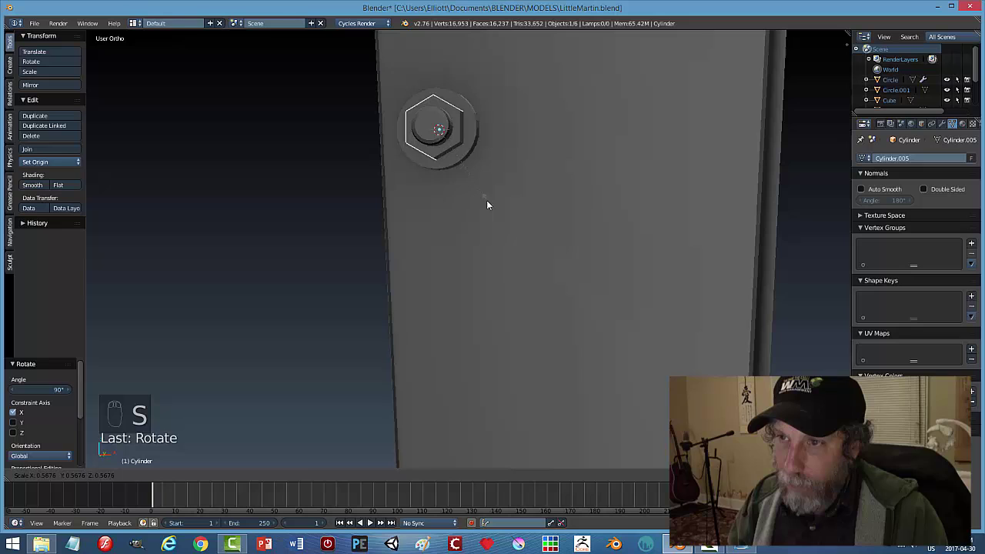
drag(509, 184, 431, 215)
click(430, 283)
key(s)
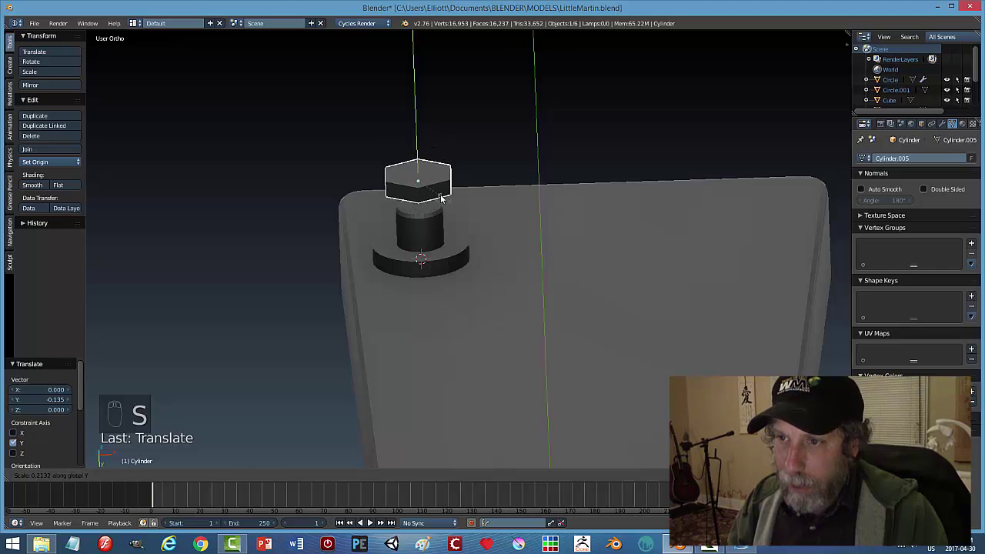
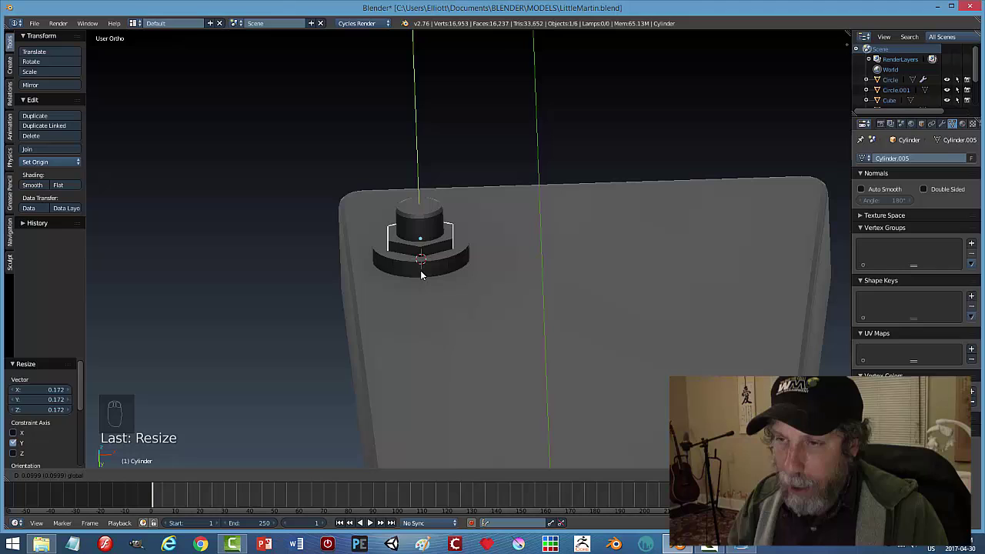
key(s)
key(s)
key(s)
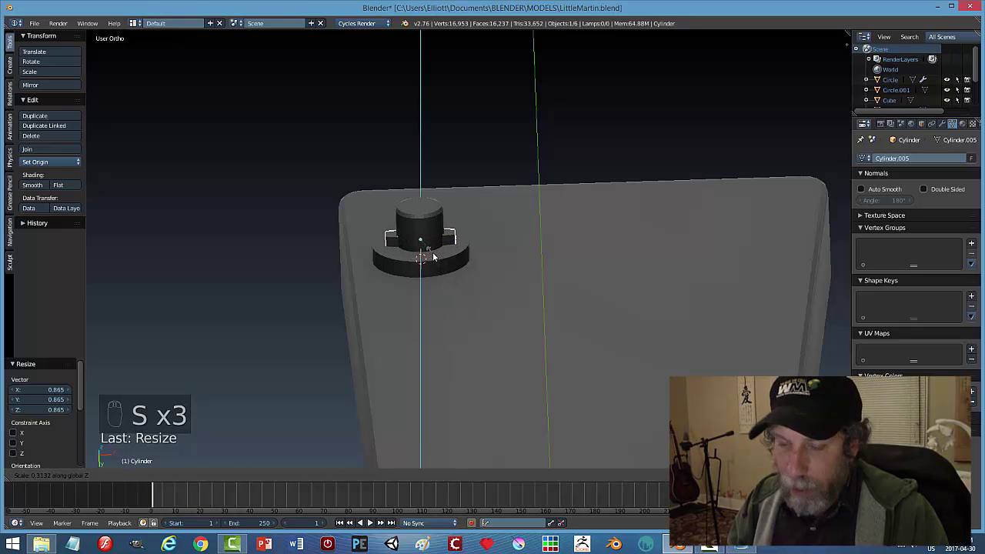
drag(502, 273, 531, 266)
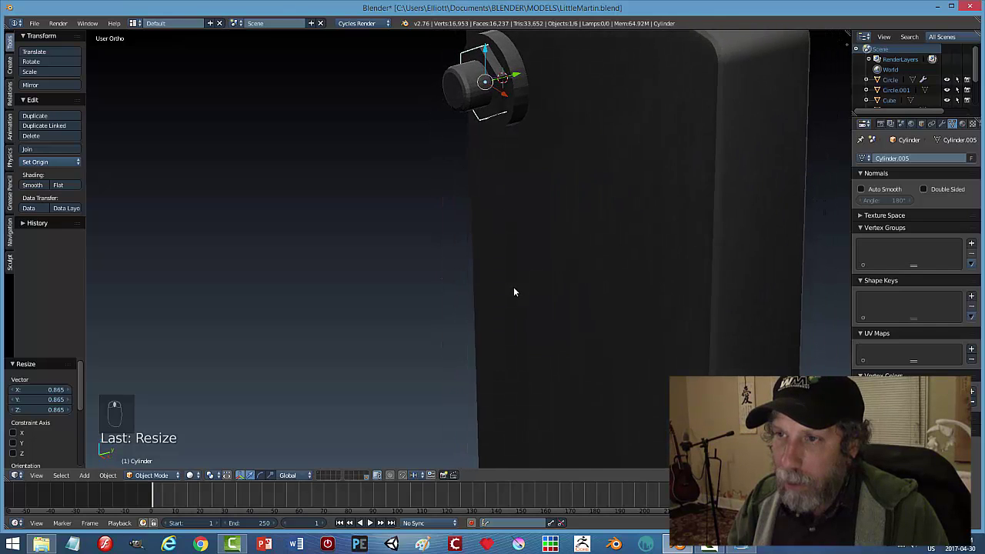
key(s)
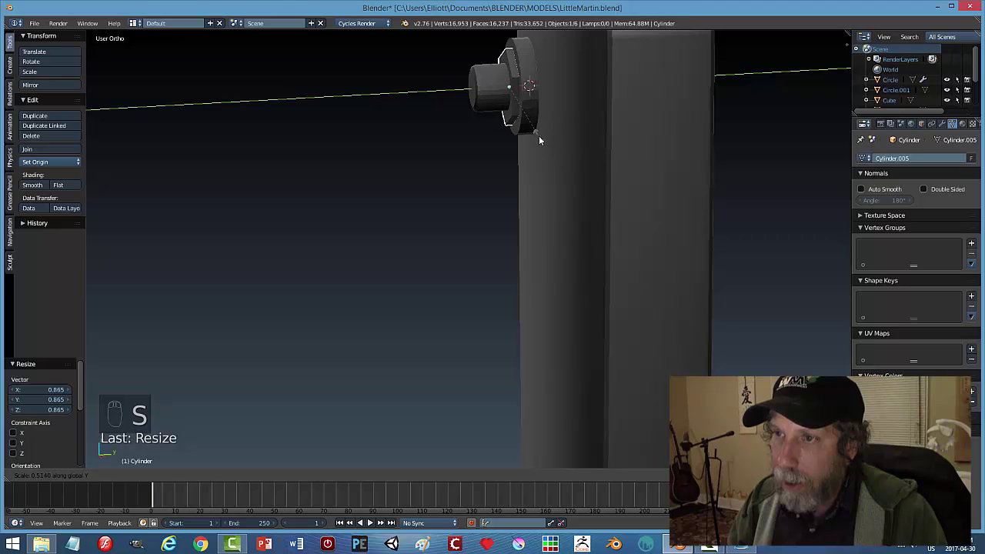
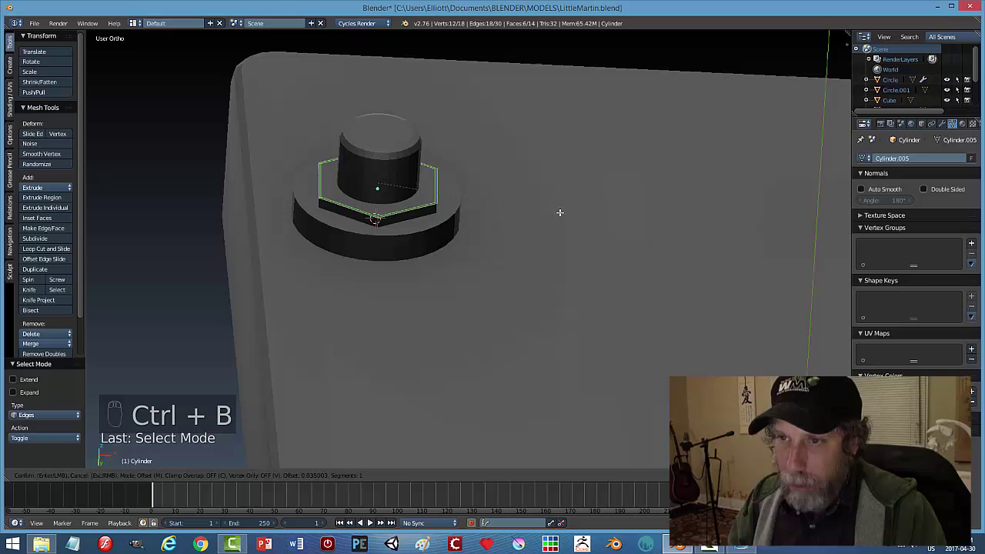
Inset the top faces of the hex nut and the round base.
key(Tab)
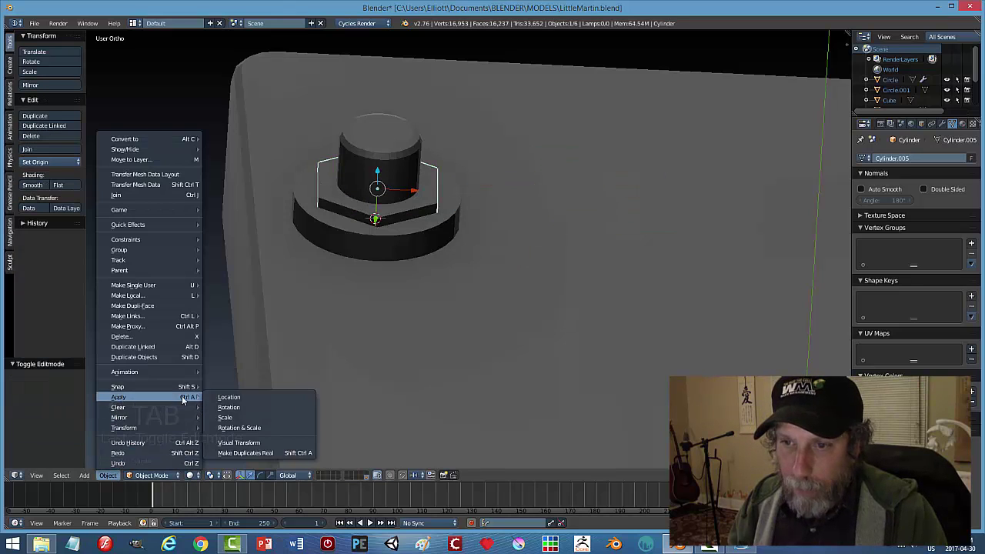
key(Tab)
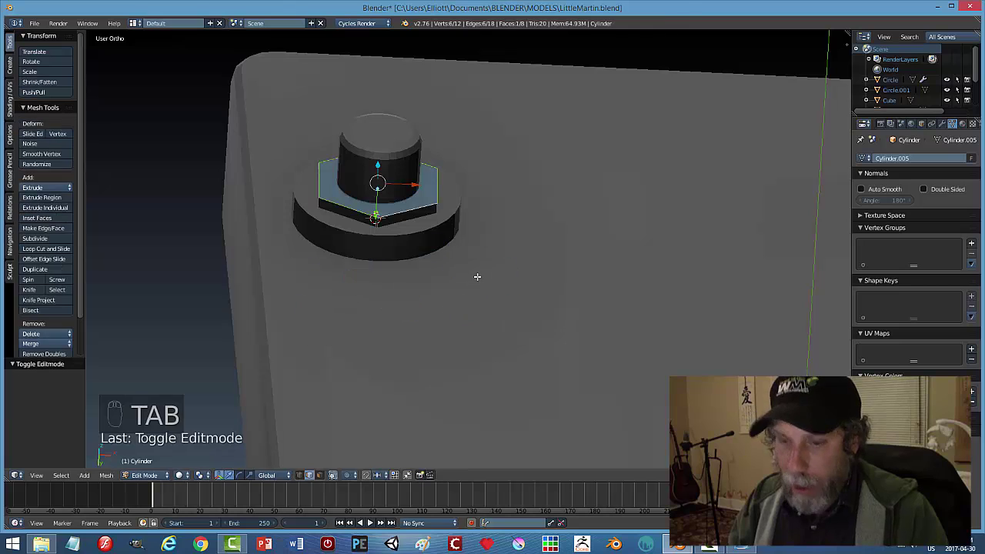
key(ctrl+b)
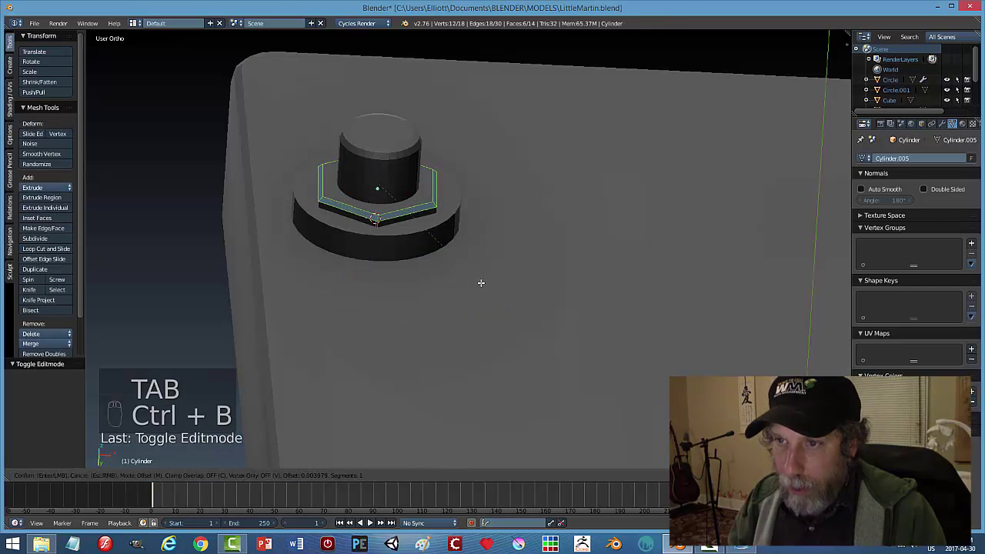
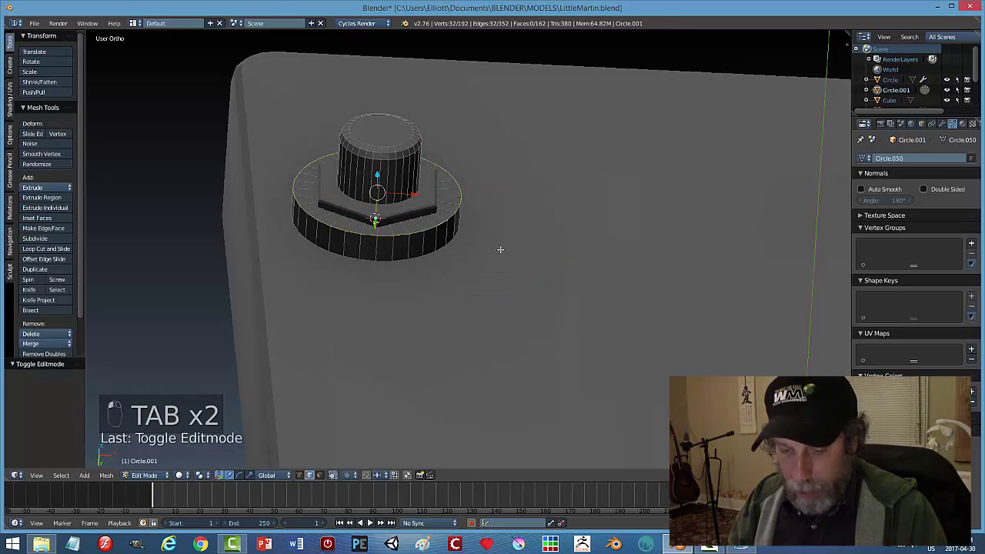
key(ctrl+b)
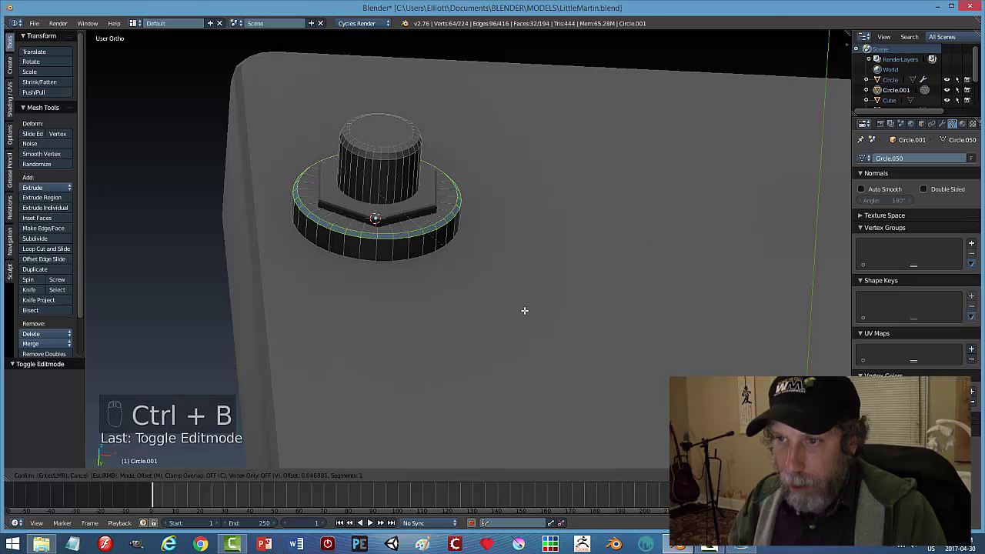
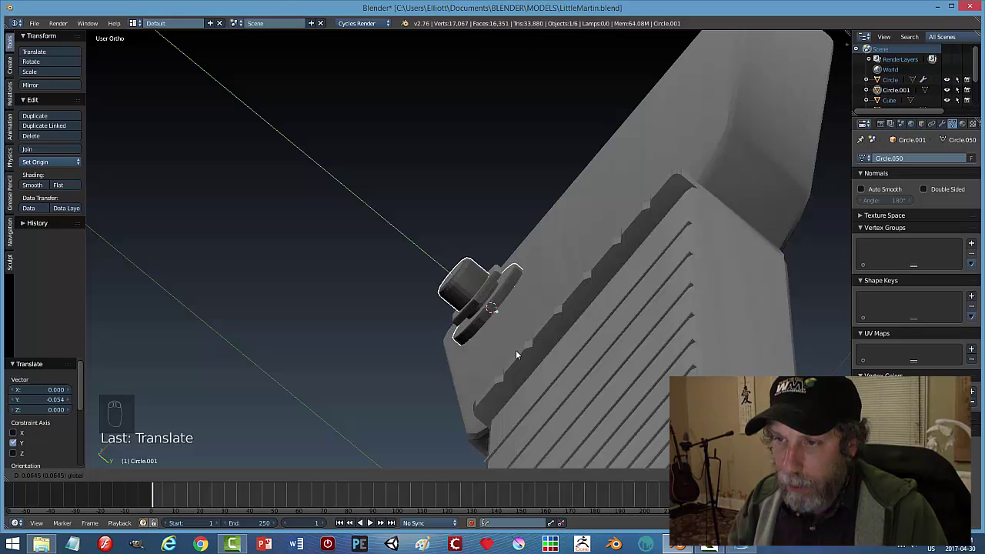
Slide the tuner flush onto the headstock face near its upper corner and deselect.
drag(494, 284, 509, 327)
key(a)
middle_click(516, 307)
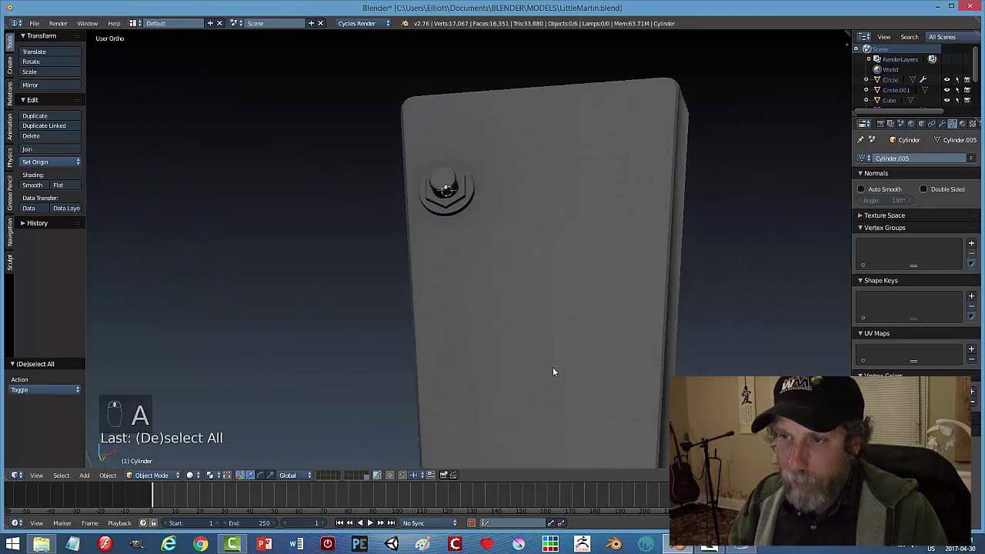
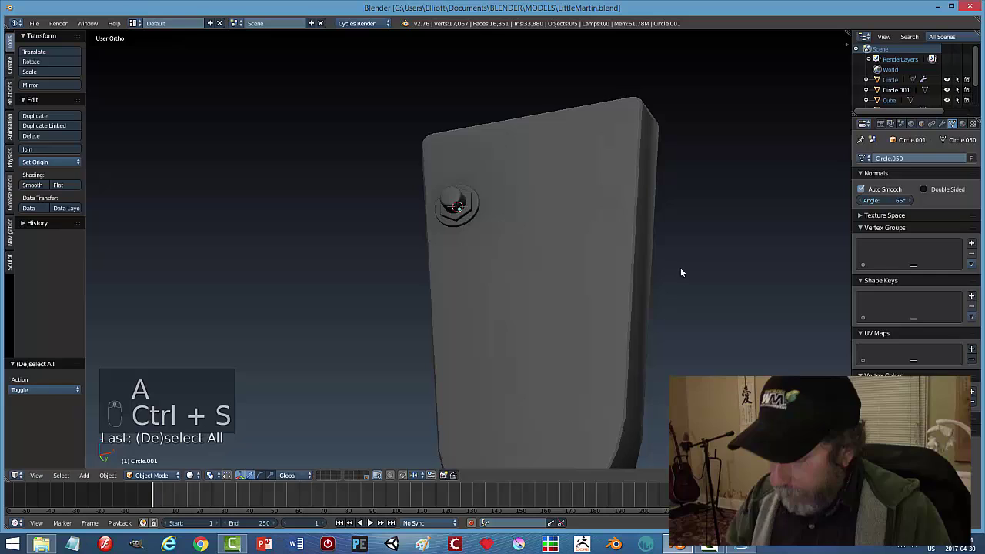
View the smooth-shaded tuner head-on against the headstock reference.
key(KP_1)
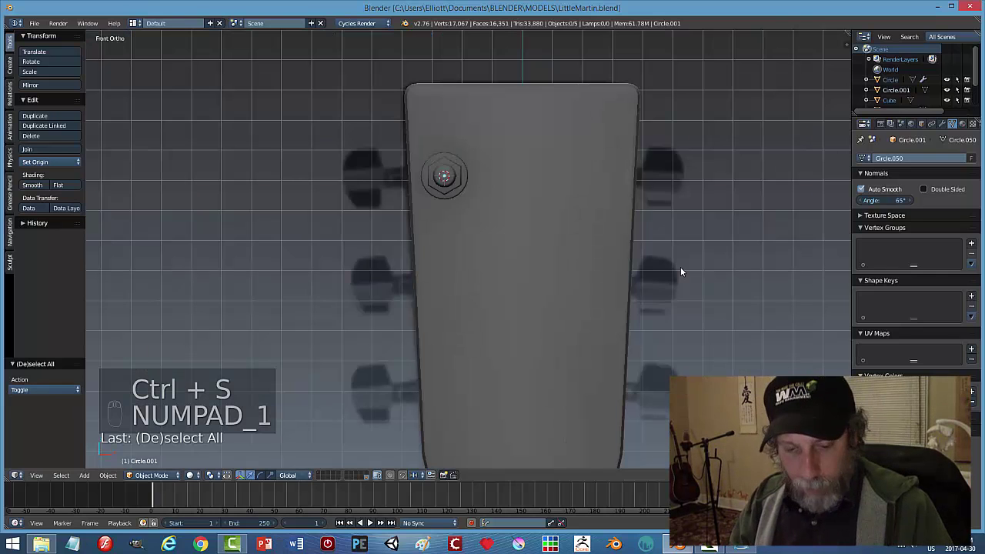
Duplicate the tuner to six pegs, three per side, matching the reference photo.
key(z)
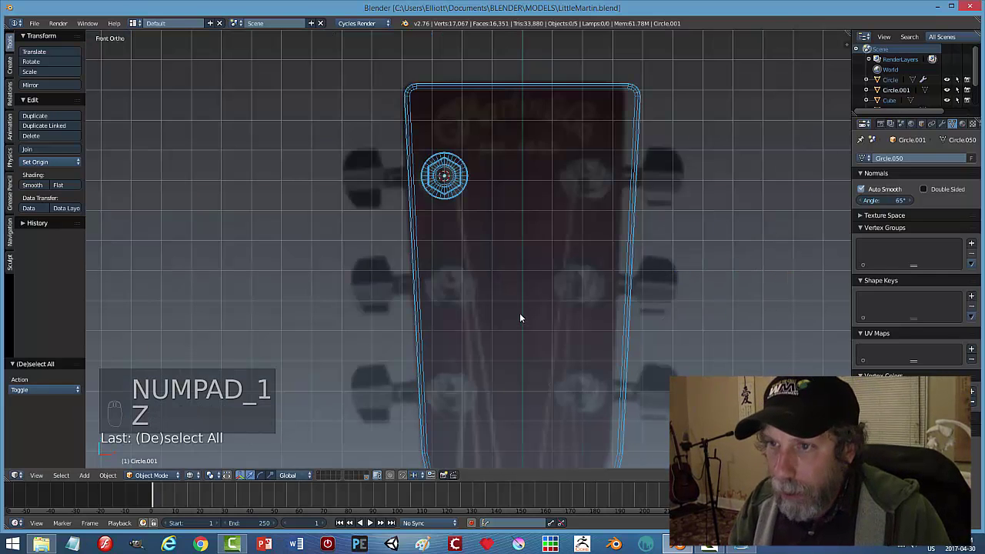
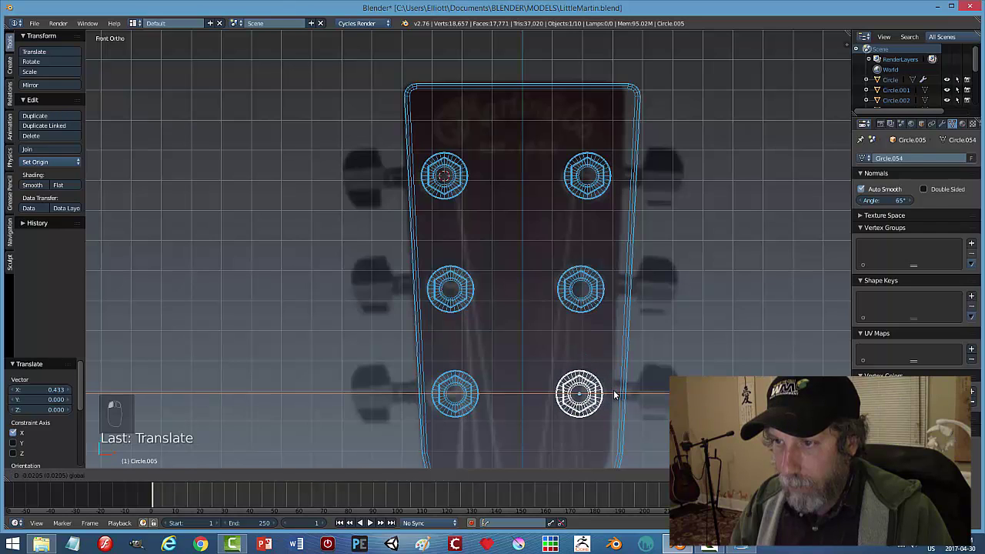
key(a)
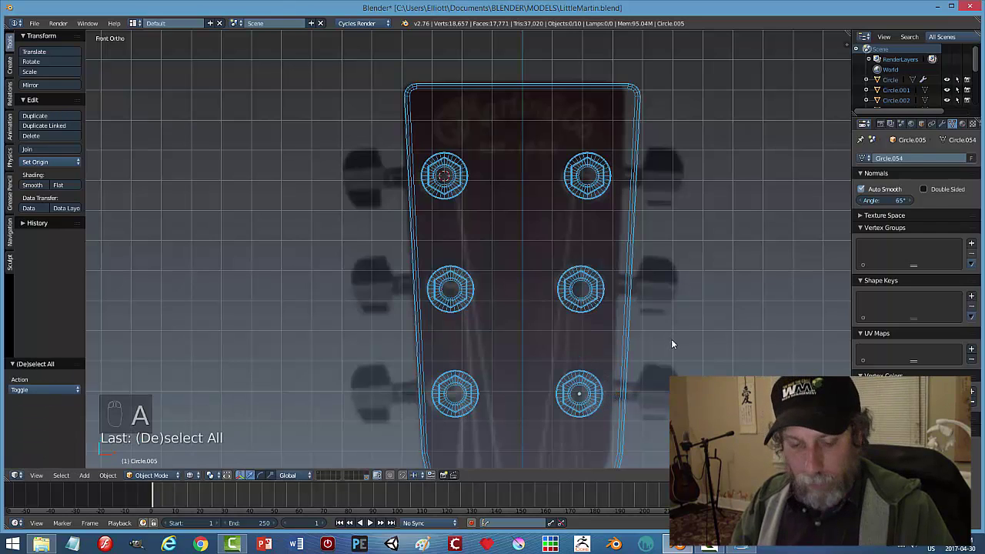
key(z)
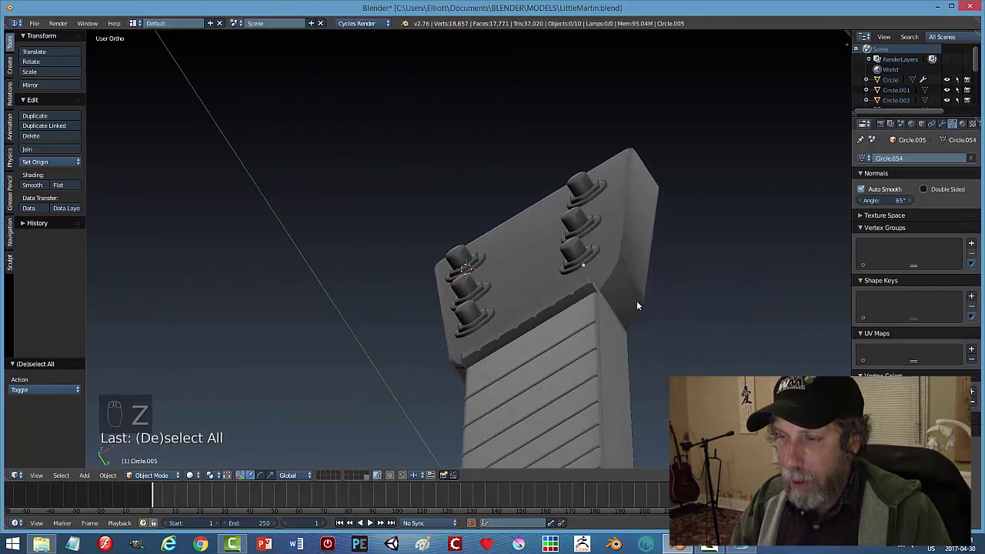
Join the six tuners into the headstock object and return to front view.
key(ctrl+s)
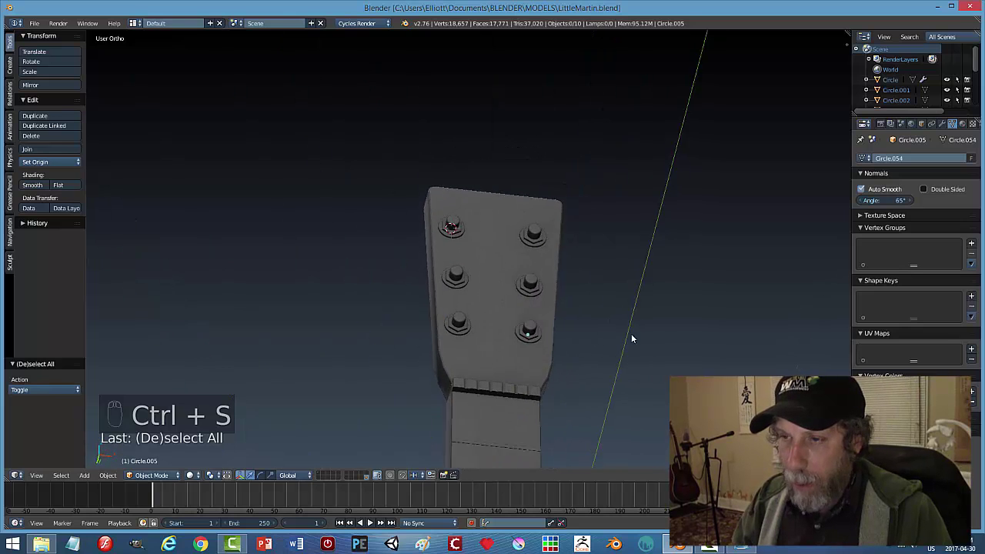
drag(583, 171, 515, 147)
key(ctrl+j)
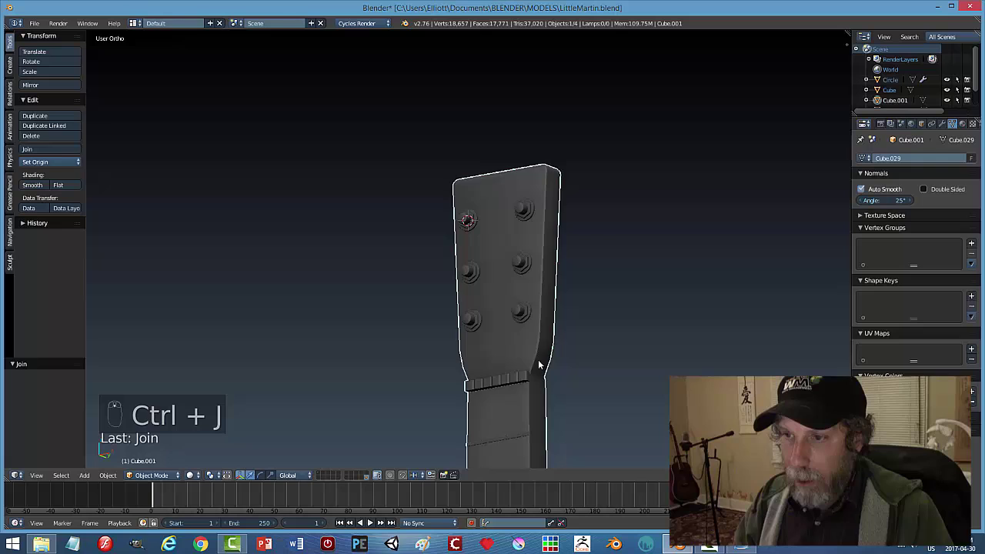
key(ctrl+s)
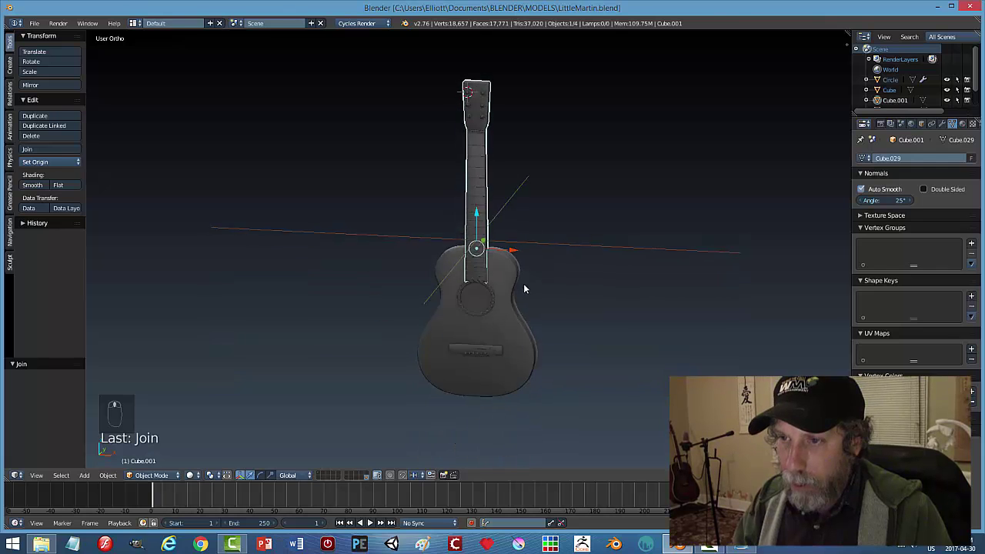
middle_click(553, 269)
drag(523, 305, 527, 359)
key(KP_1)
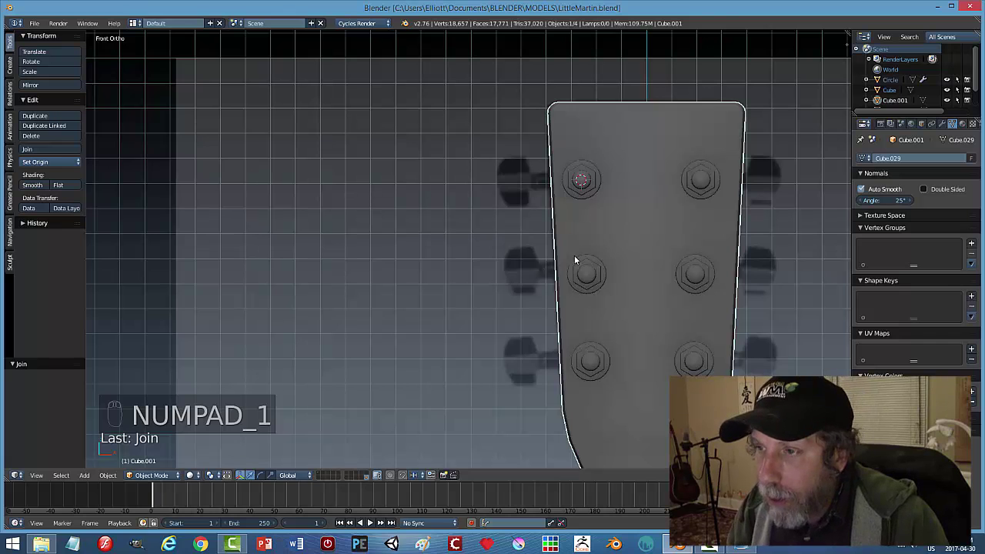
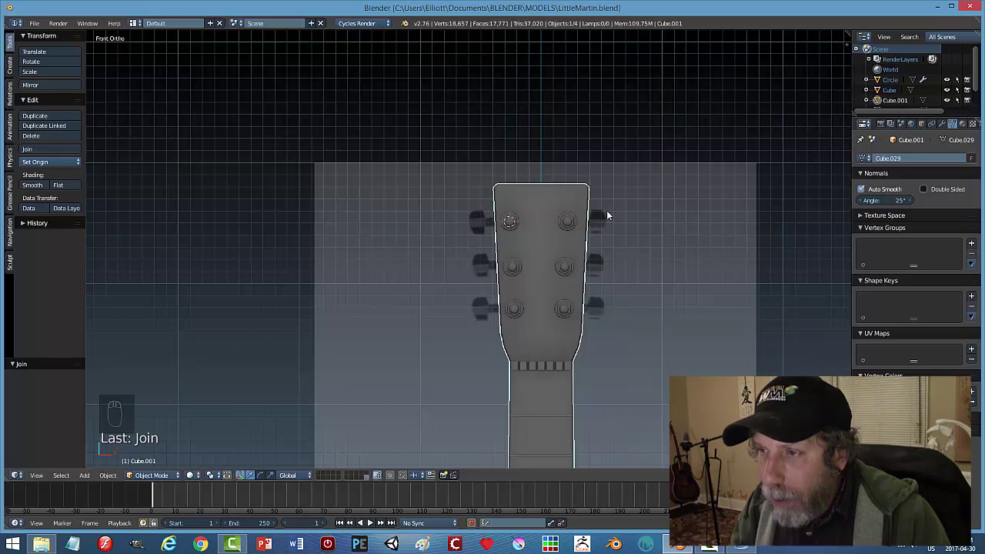
Add a small circle at the first peg and delete its unwanted vertices.
key(shift+a)
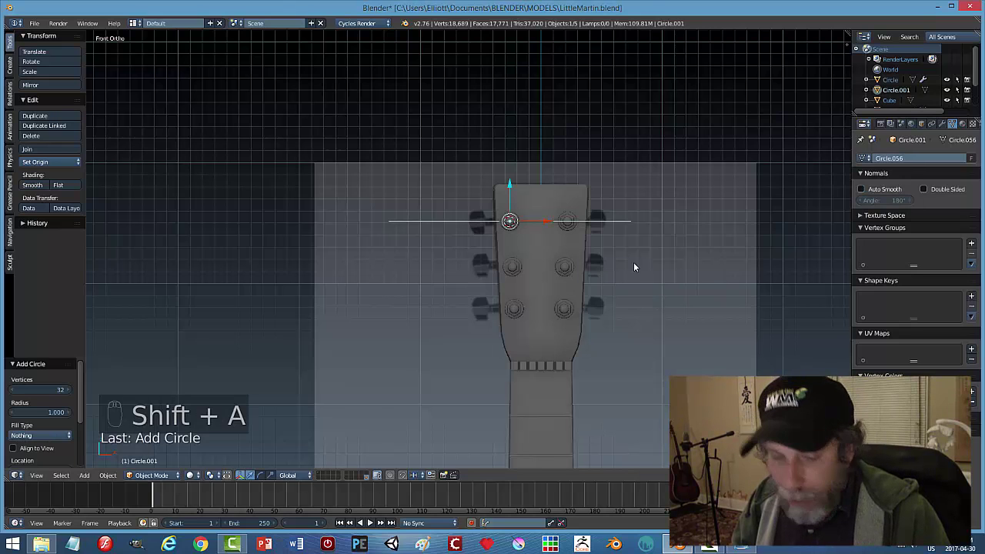
key(r)
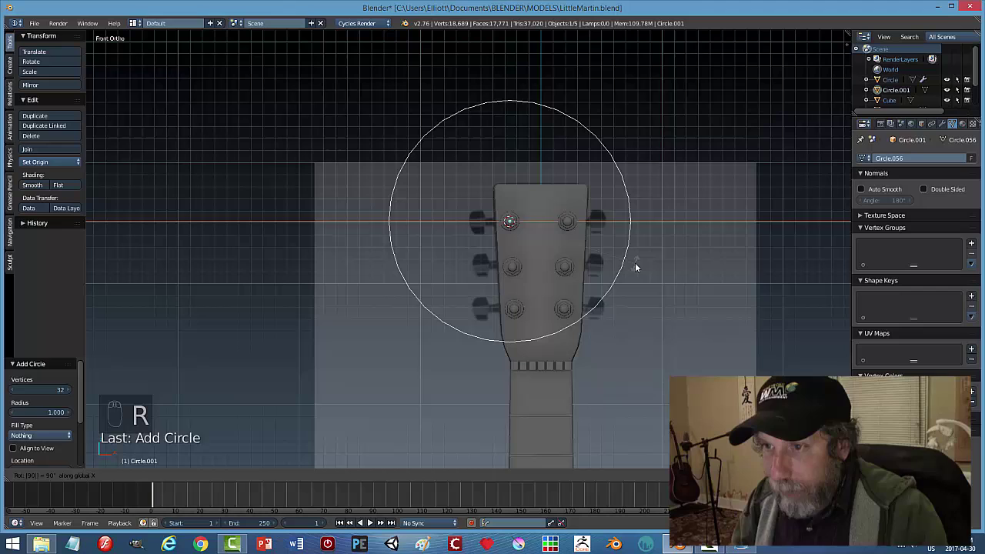
key(s)
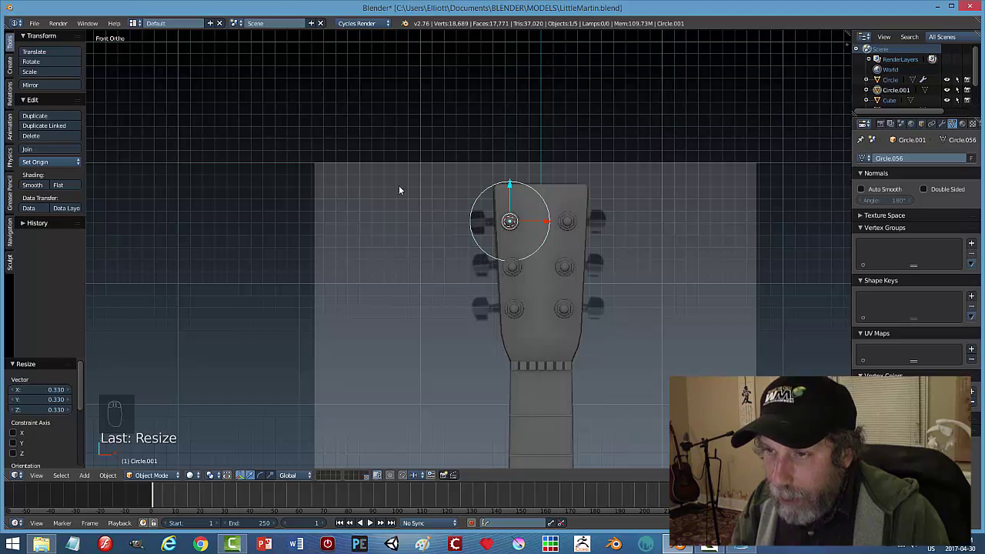
key(Tab)
key(ctrl+Tab)
key(a)
key(b)
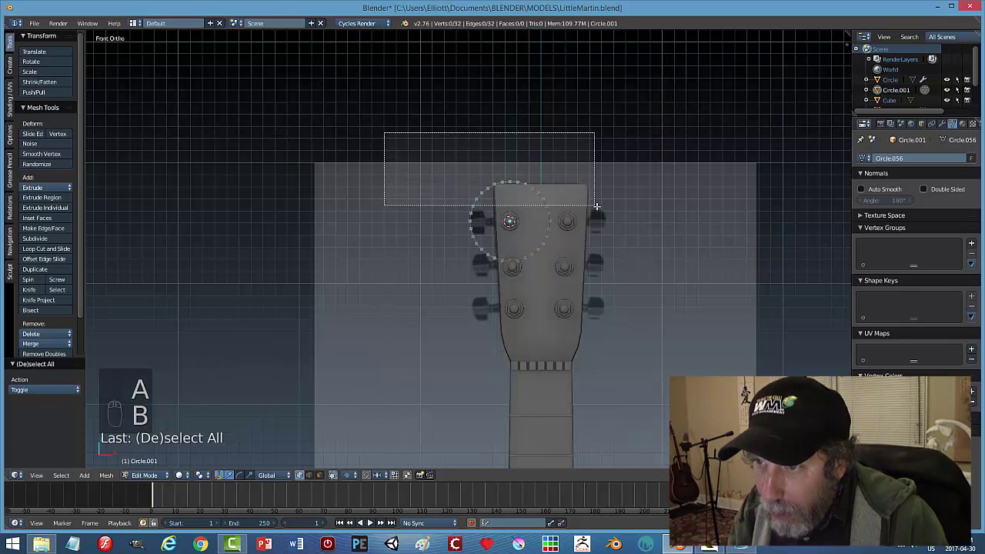
key(x)
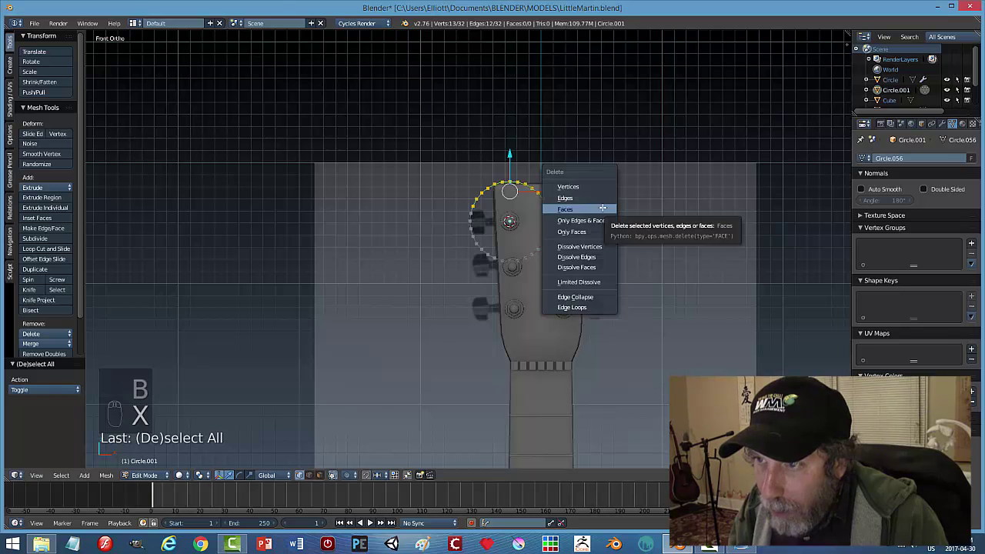
key(b)
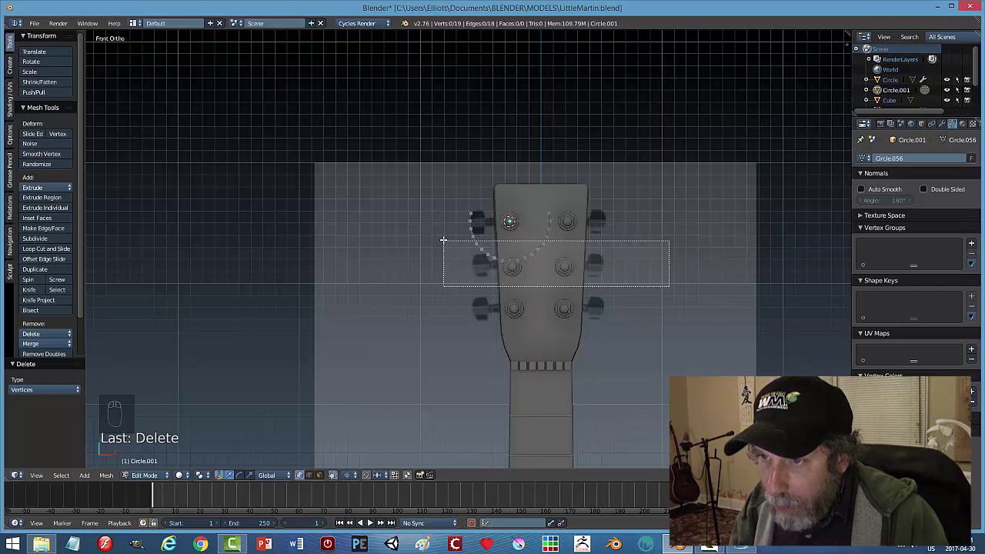
key(x)
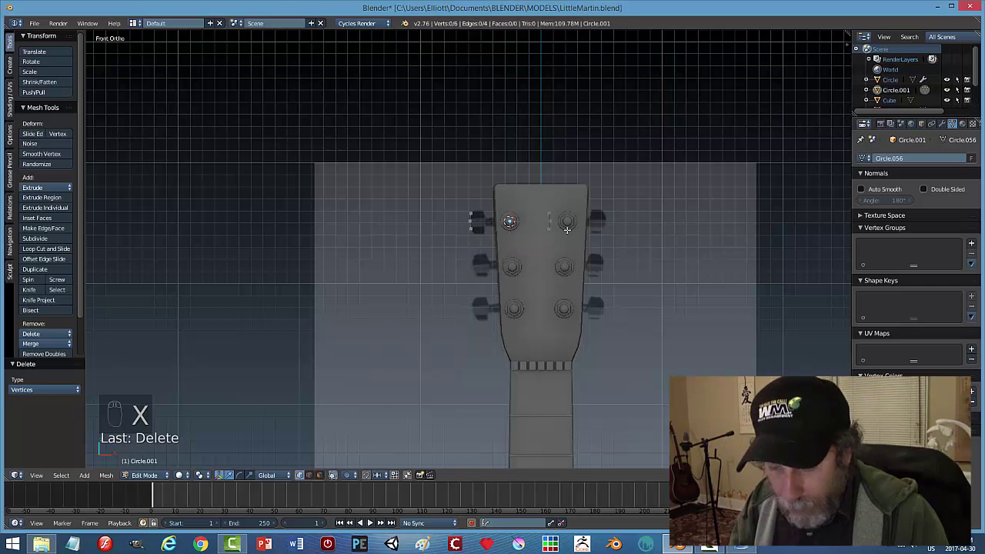
Move and extend the remaining vertices into a closed ten-point tuning key outline.
key(b)
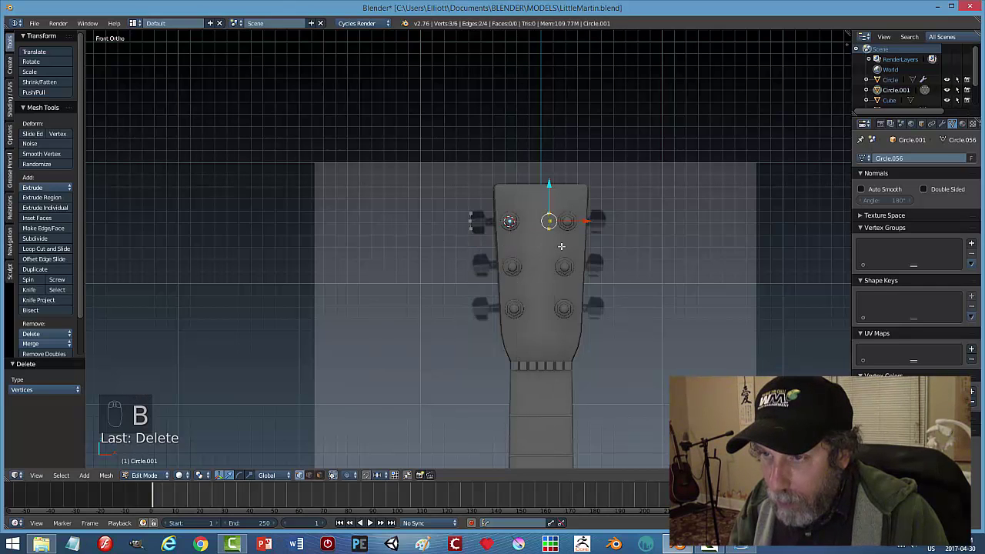
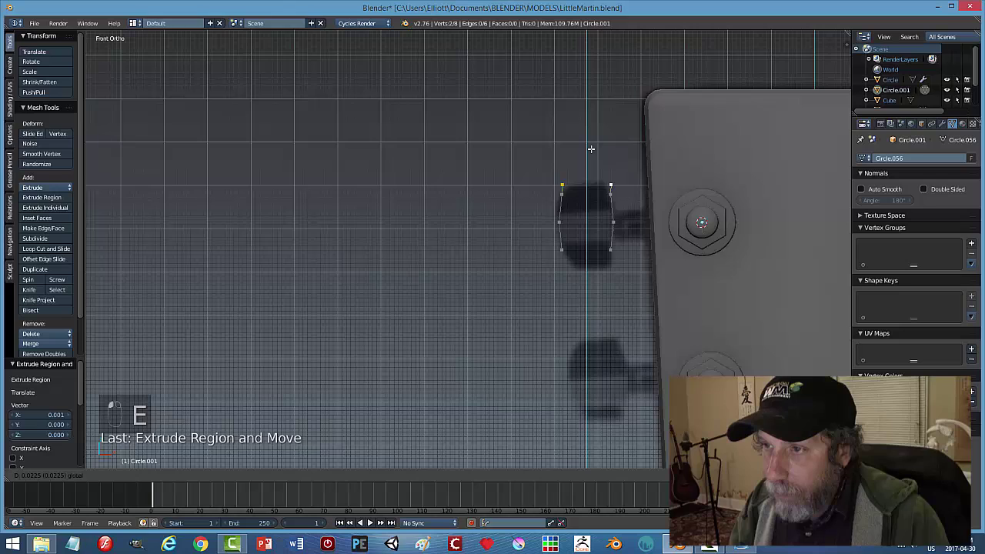
key(s)
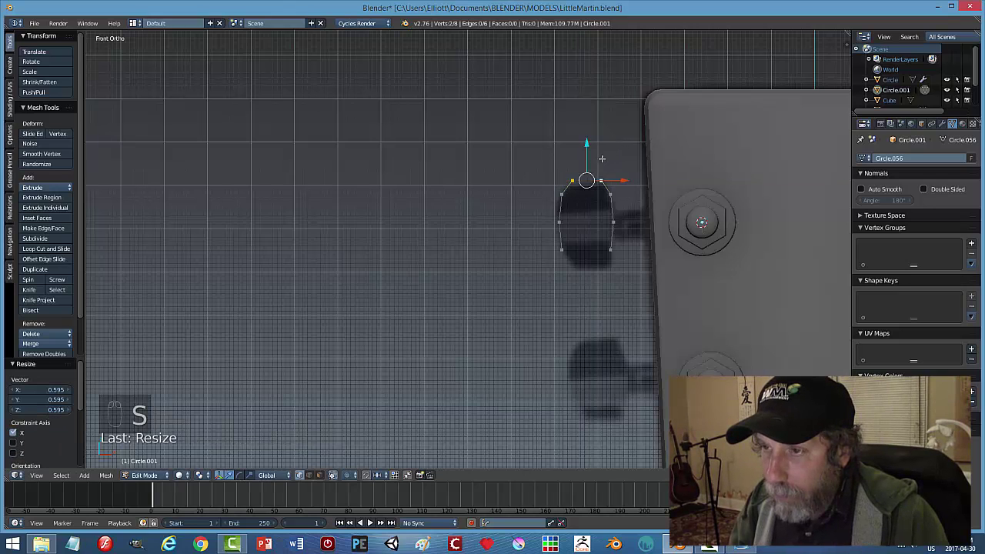
key(f)
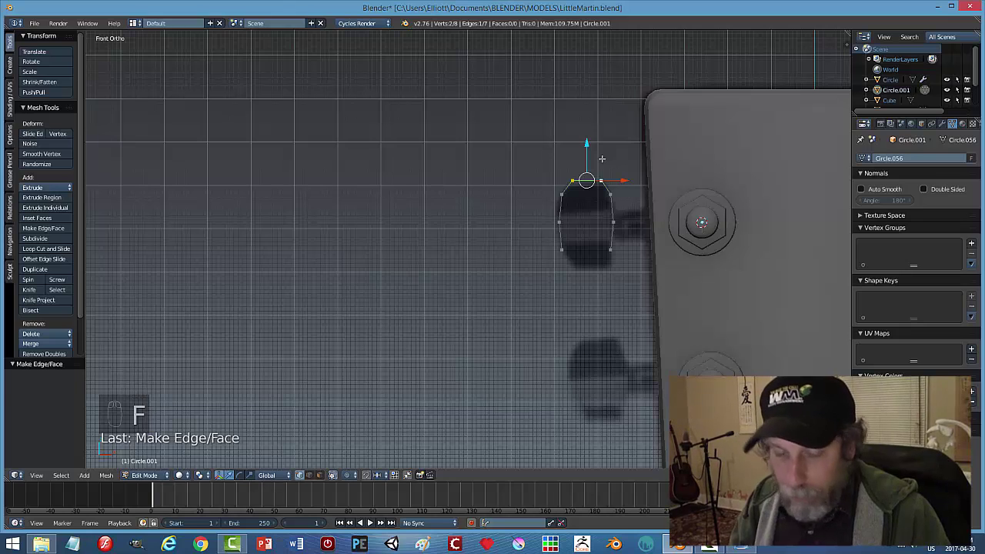
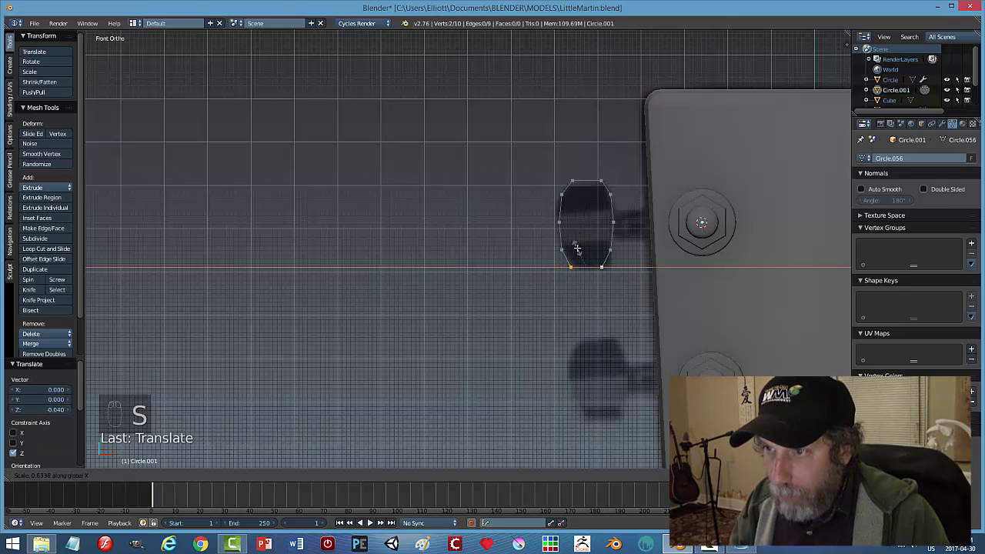
key(f)
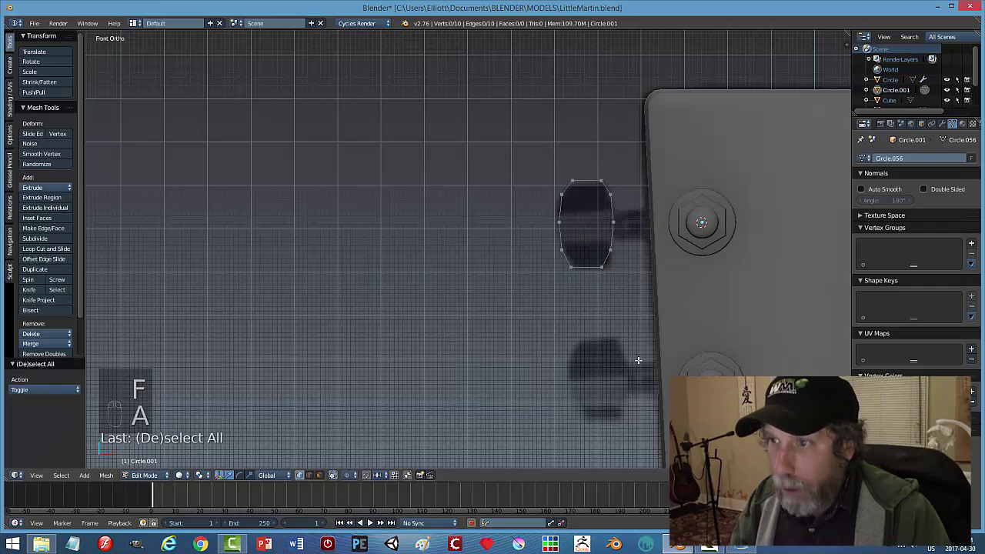
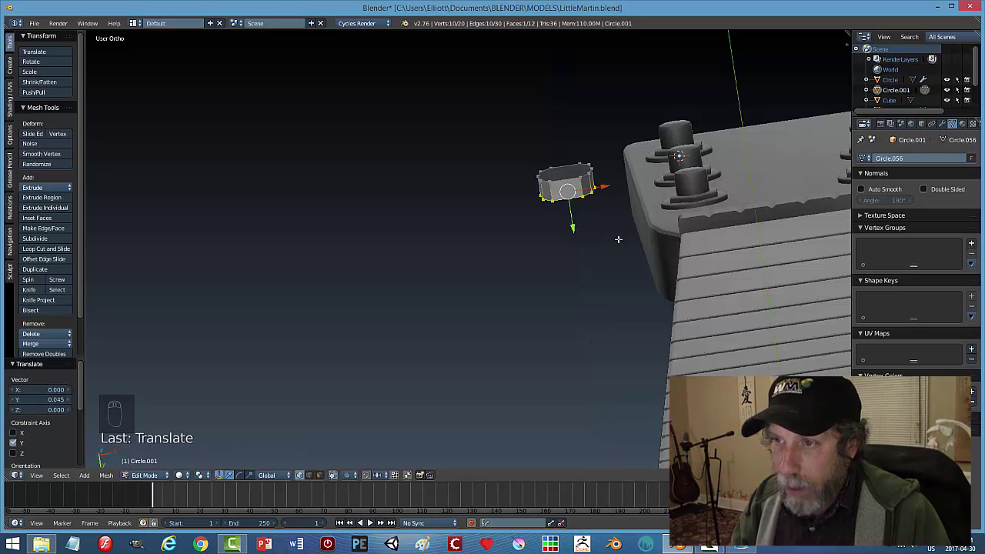
Give the button outline thickness and select its whole shape for edge work.
key(a)
key(a)
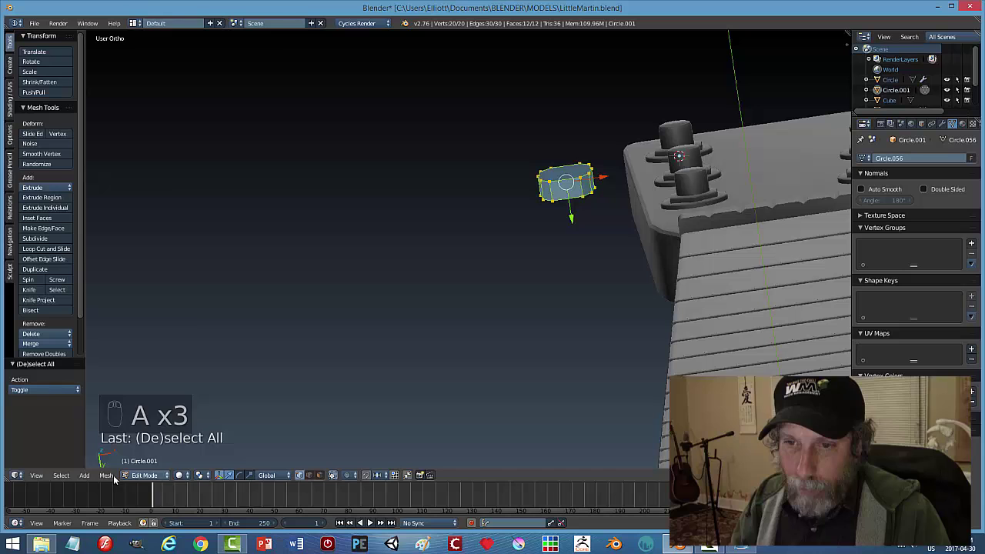
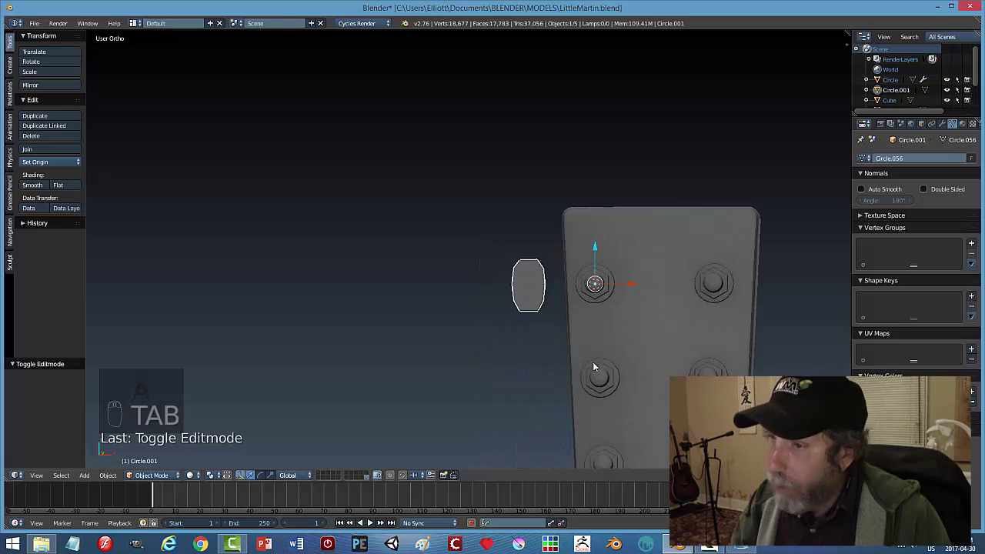
key(Tab)
key(ctrl+Tab)
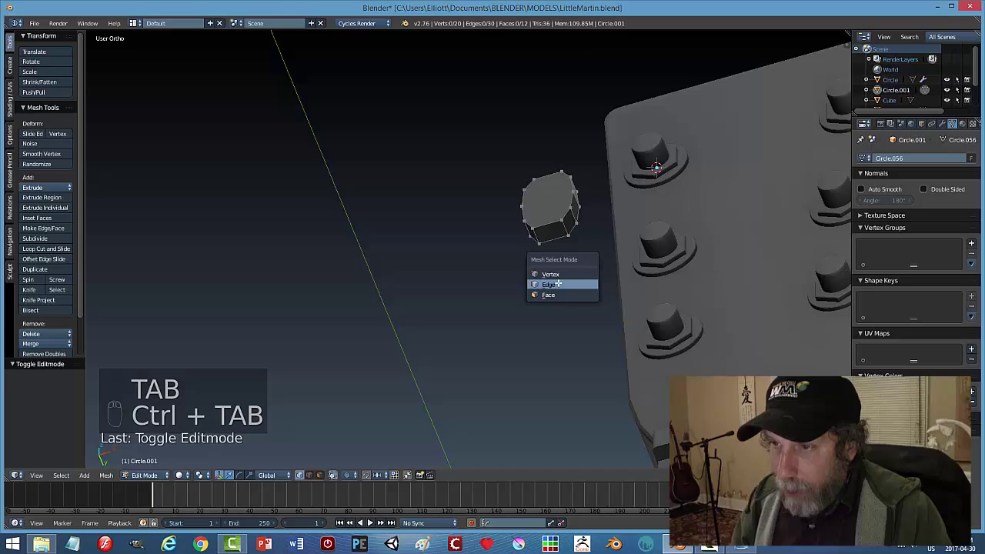
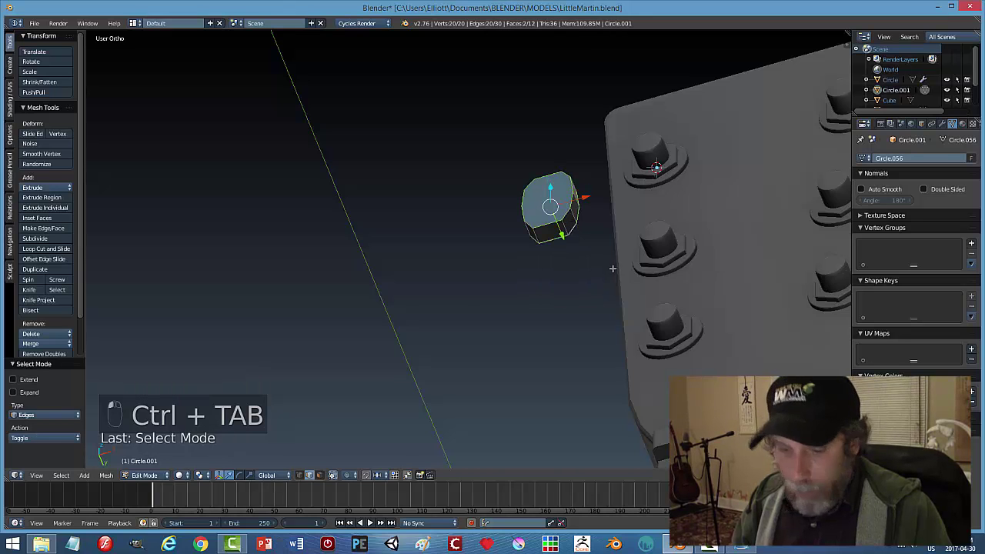
Bevel the knob's edges to round it off and return to object mode.
key(ctrl+v)
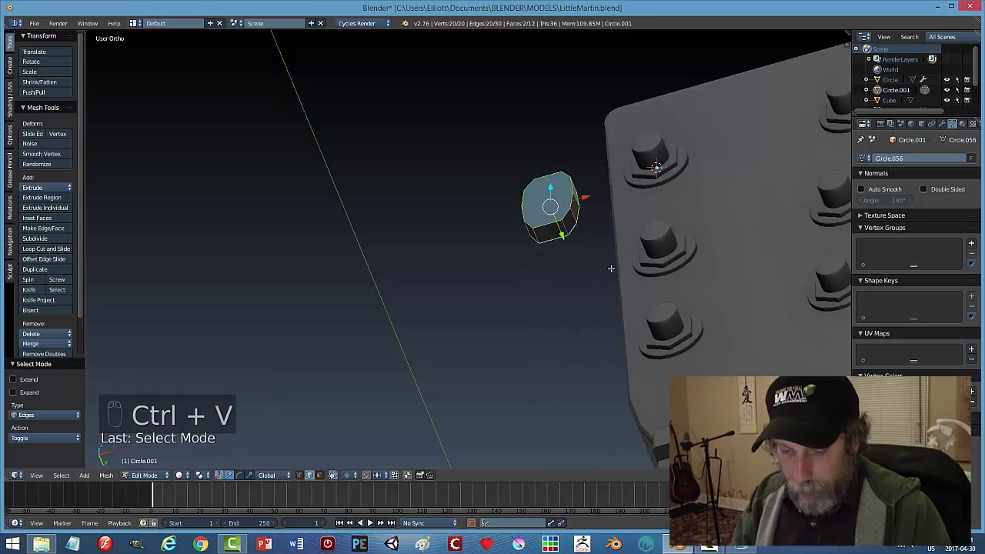
key(ctrl+b)
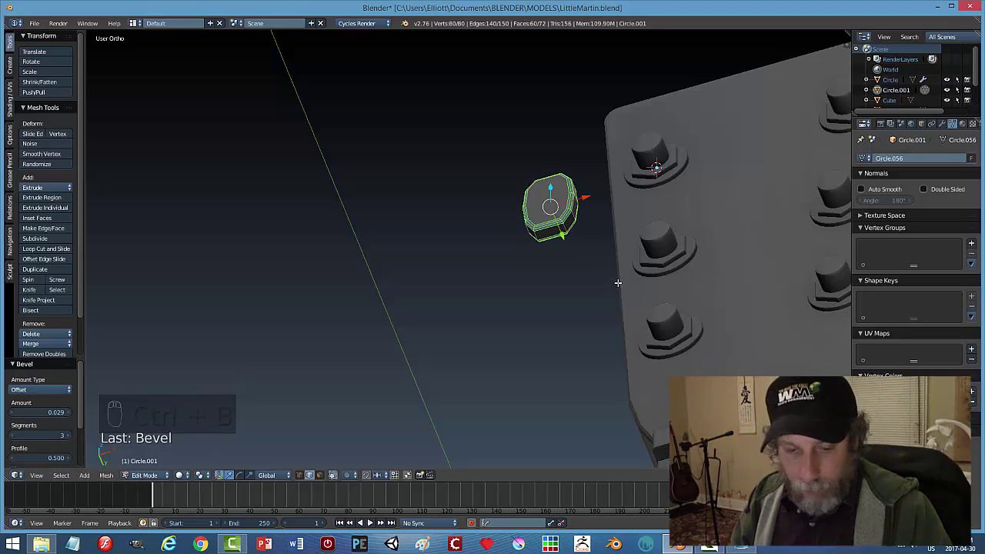
key(a)
key(Tab)
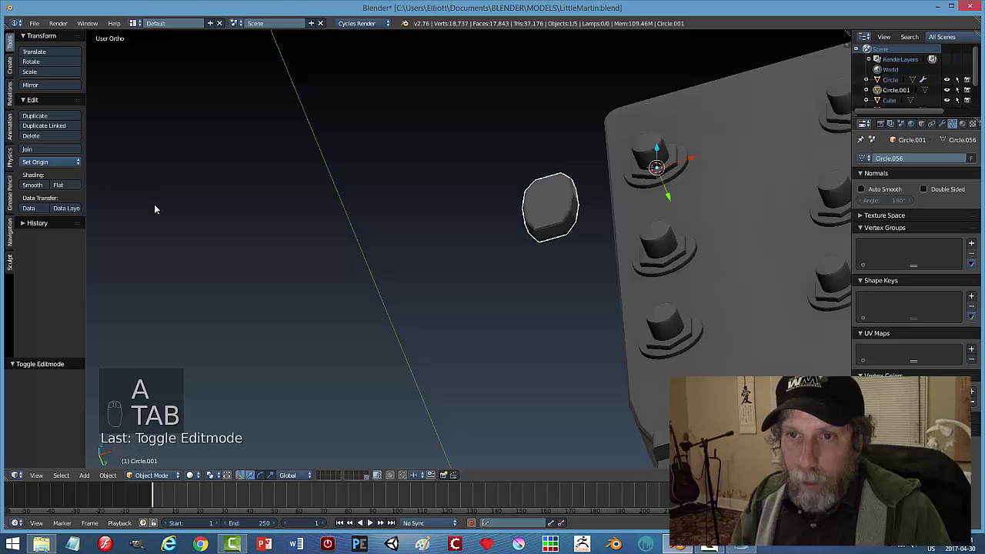
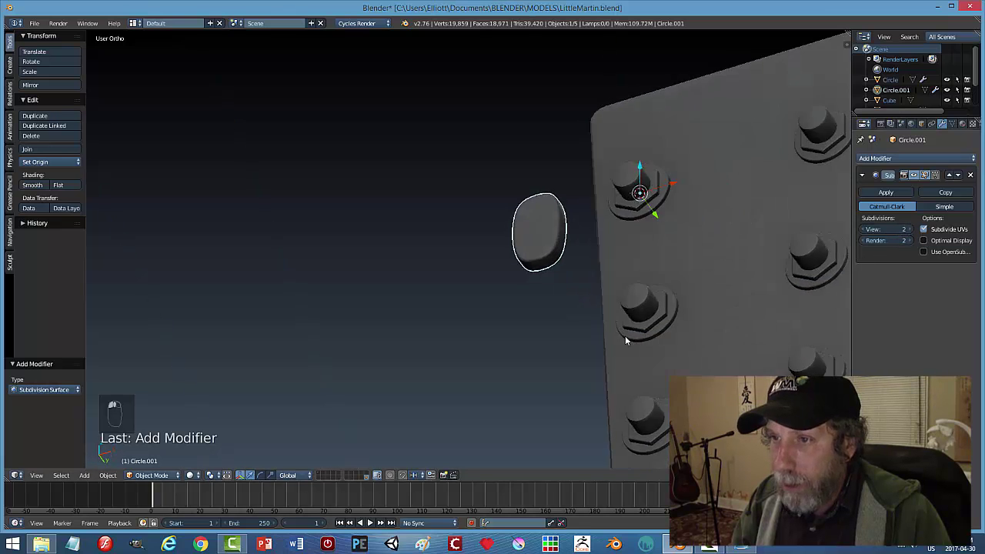
Scale the tuner knob up slightly while viewing the headstock side-on.
middle_click(590, 357)
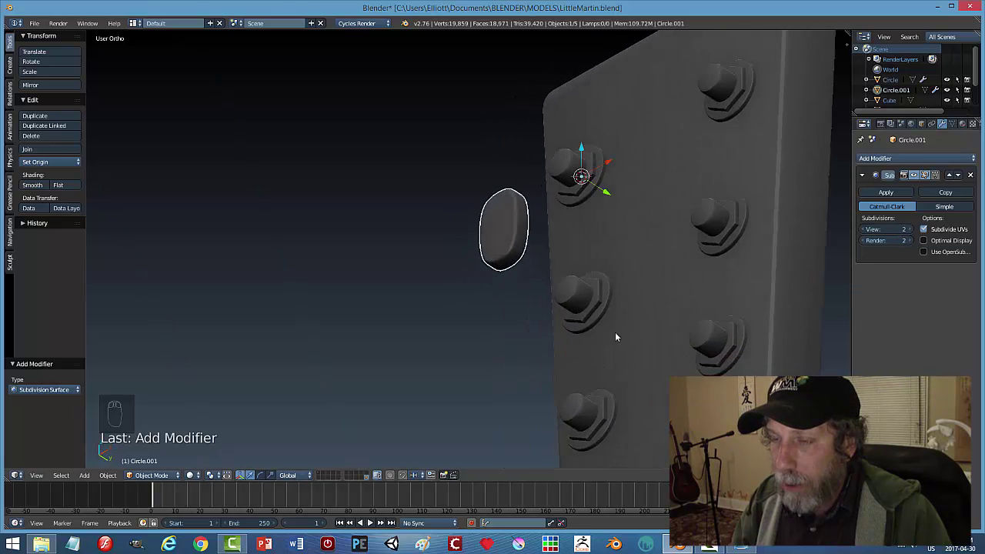
middle_click(645, 277)
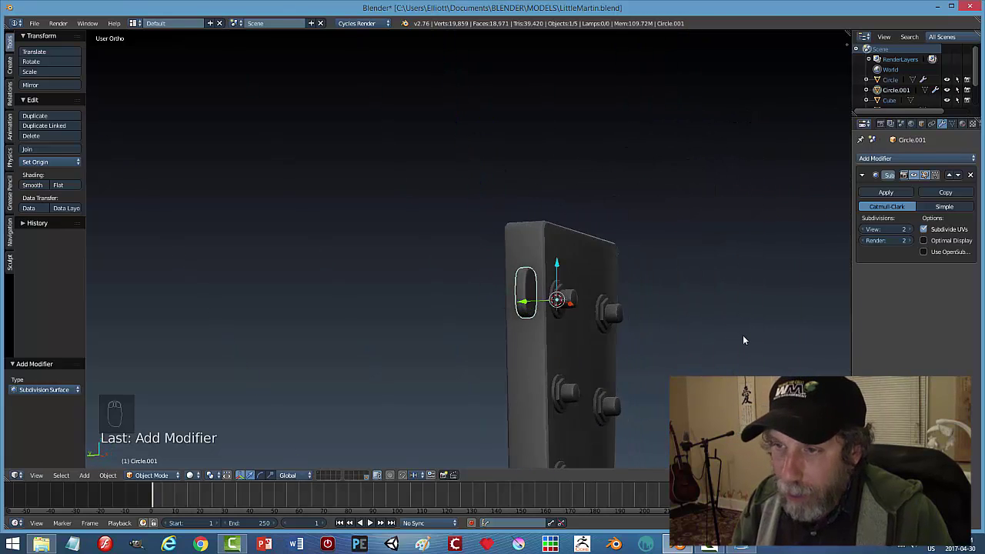
key(s)
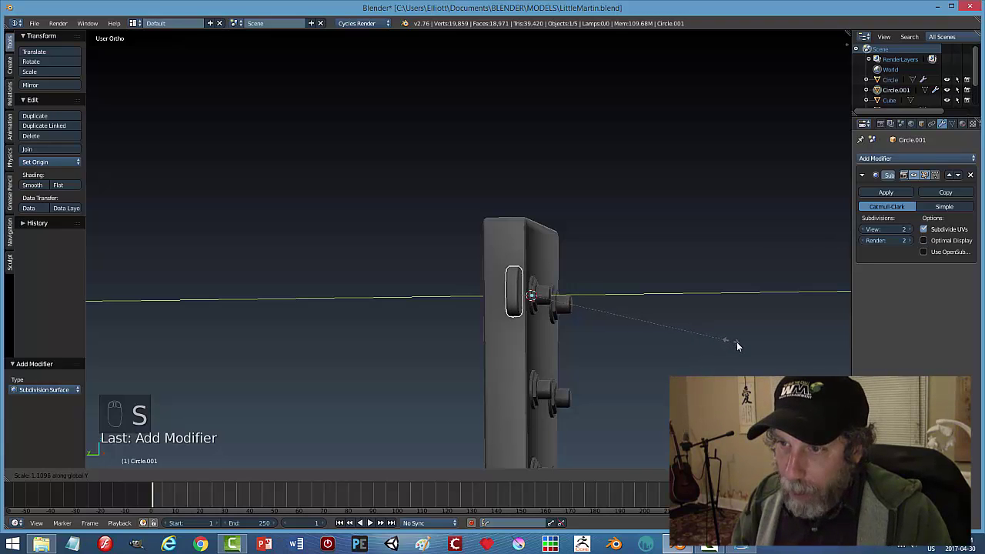
drag(681, 344, 452, 281)
click(464, 281)
Move the knob out along Y beside the first tuning post.
drag(588, 285, 462, 279)
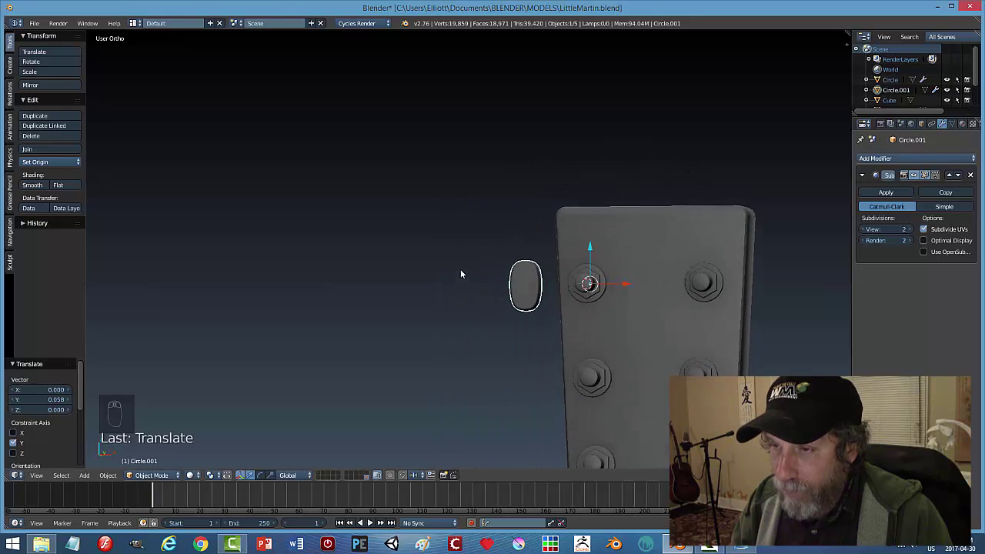
key(Tab)
key(Tab)
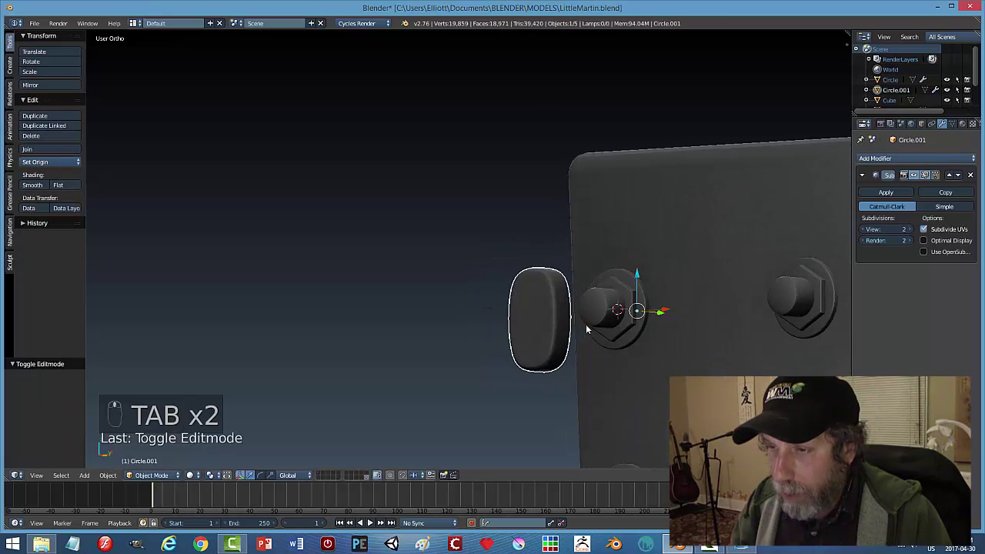
key(shift+a)
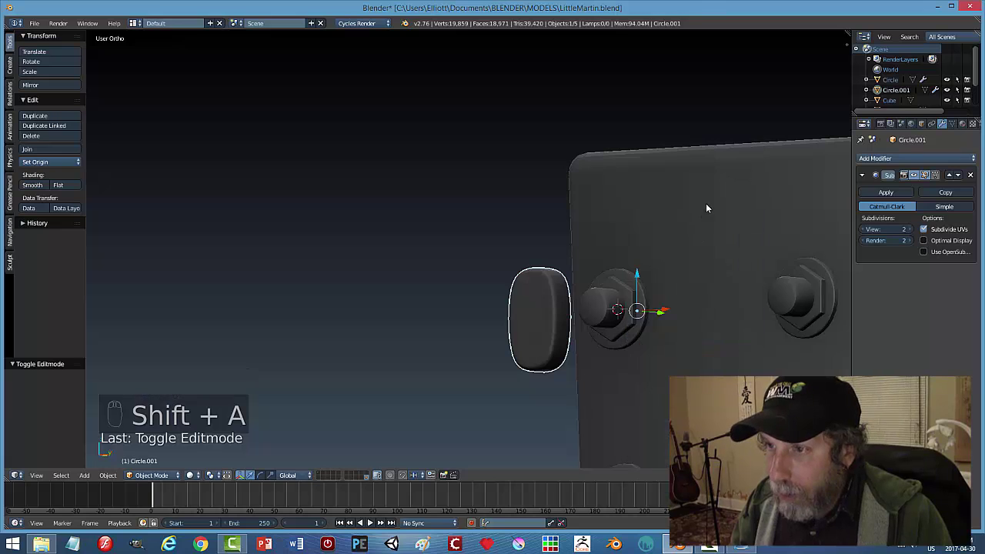
Add a mesh cylinder, shrink it to shaft size and place it between knob and post.
key(shift+a)
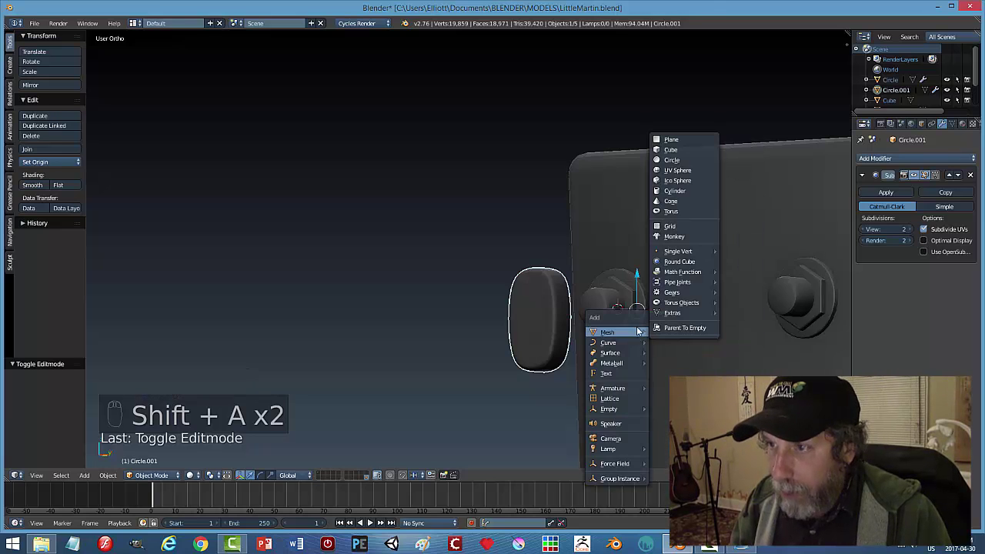
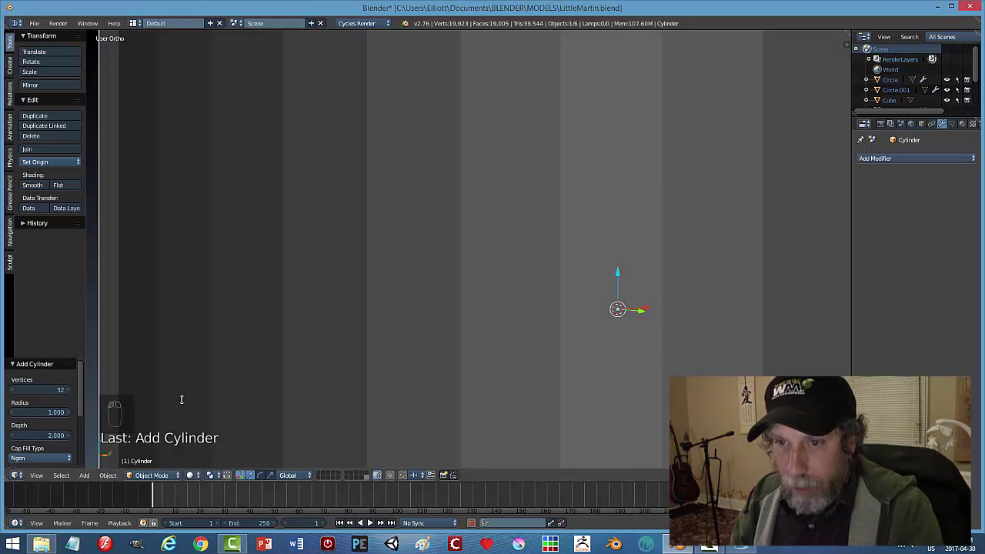
key(s)
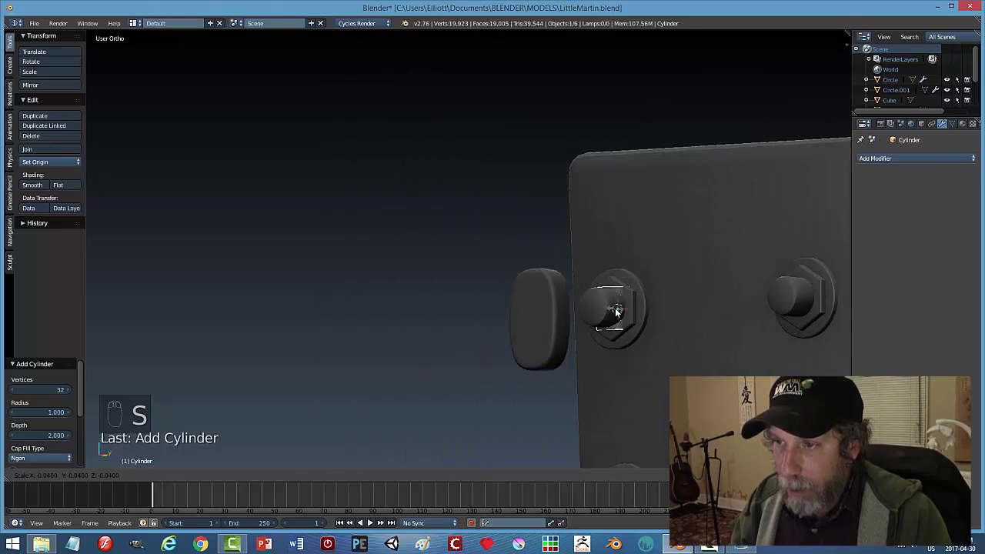
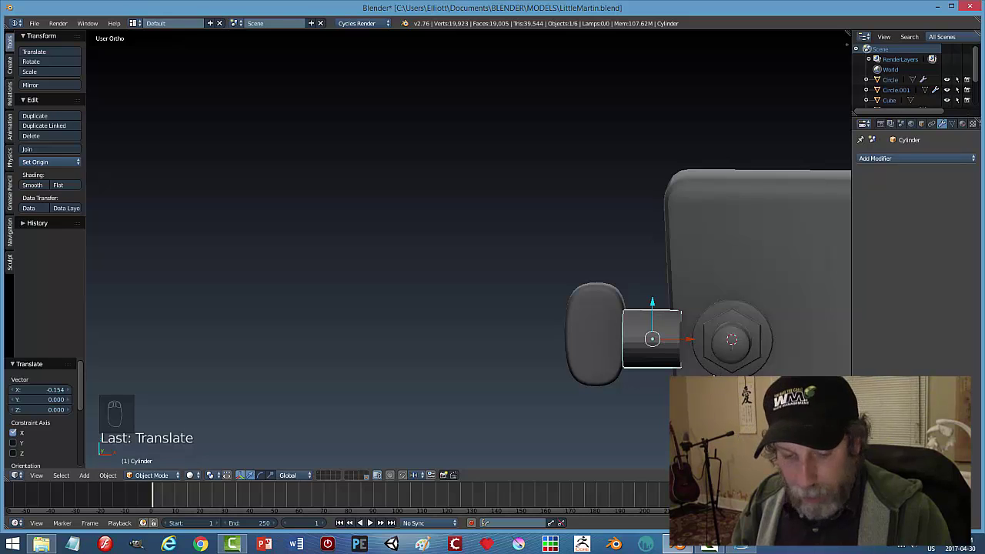
key(s)
click(690, 340)
Shift the shaft sideways into line in Right Ortho view.
key(KP_3)
key(z)
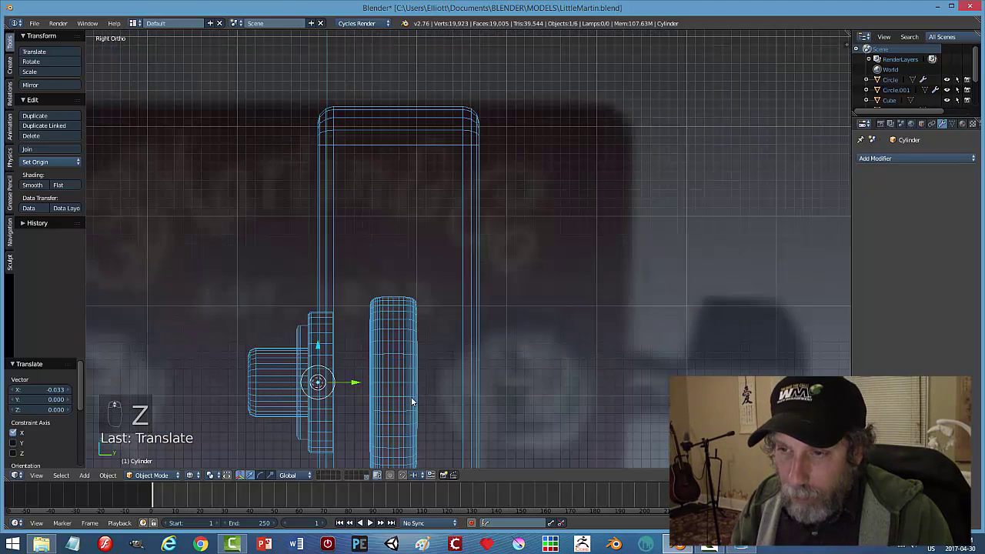
click(398, 343)
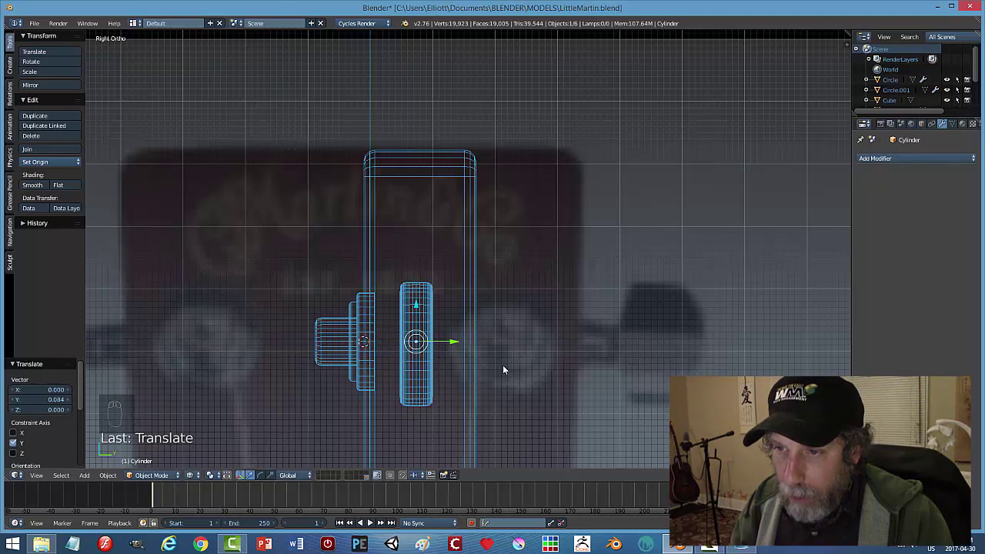
Slim the shaft slightly along its axis and deselect everything.
key(s)
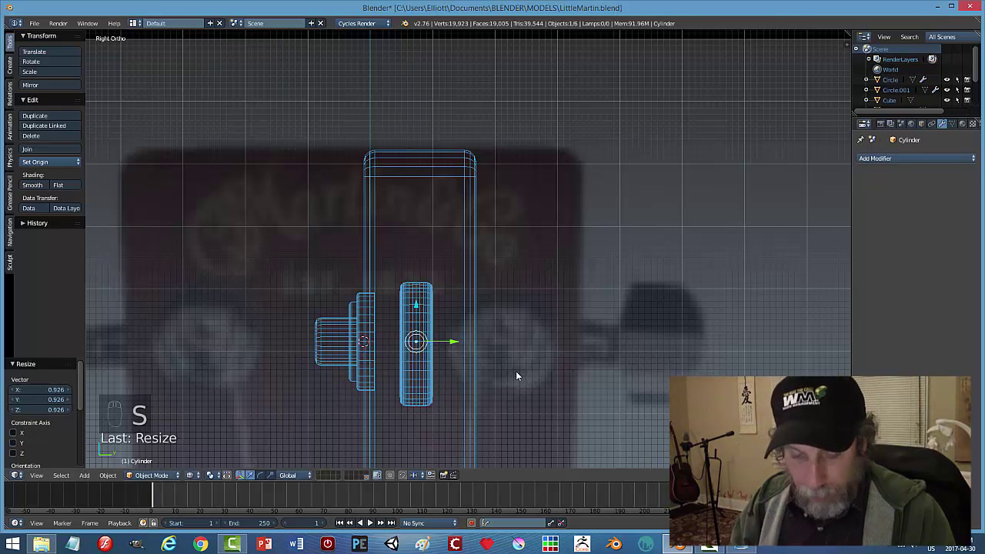
key(z)
drag(465, 377, 566, 393)
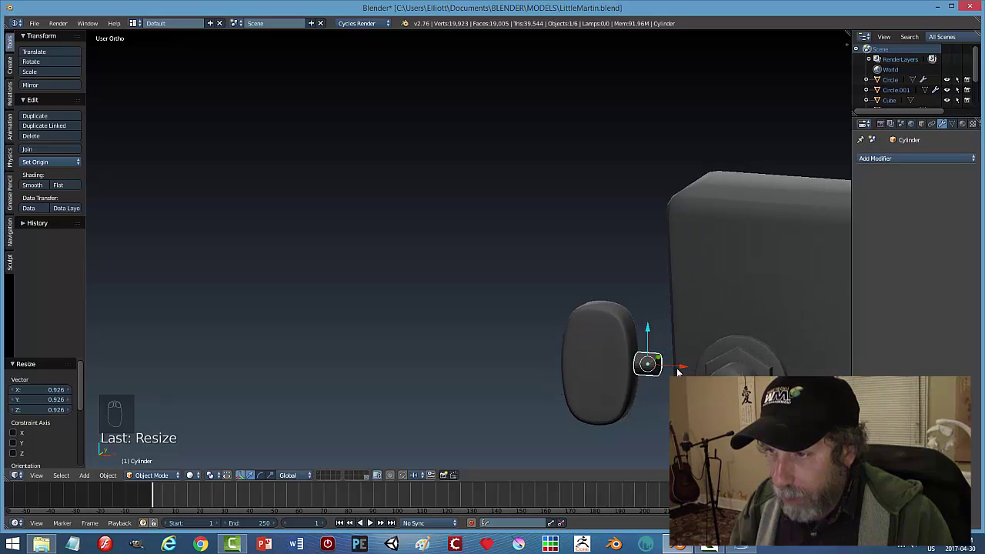
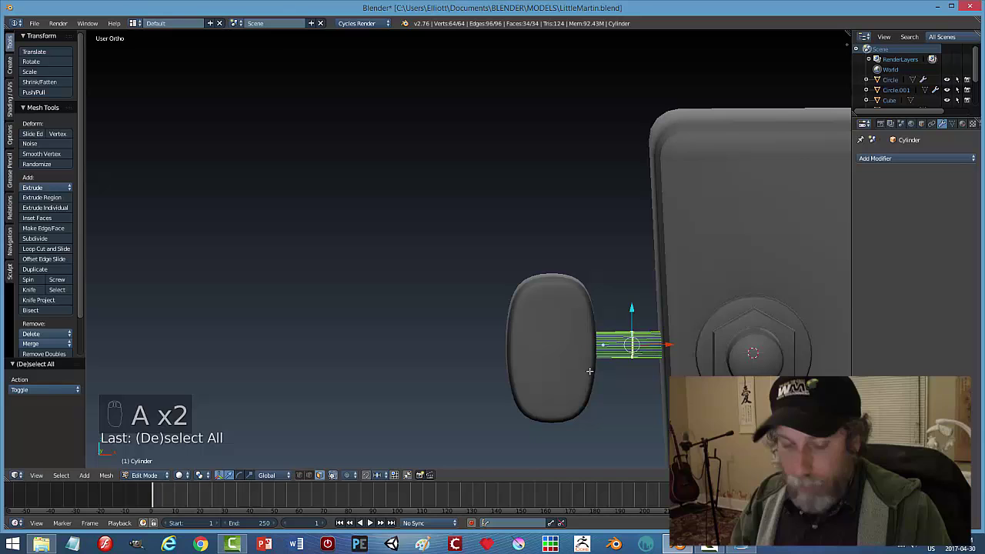
key(a)
key(Tab)
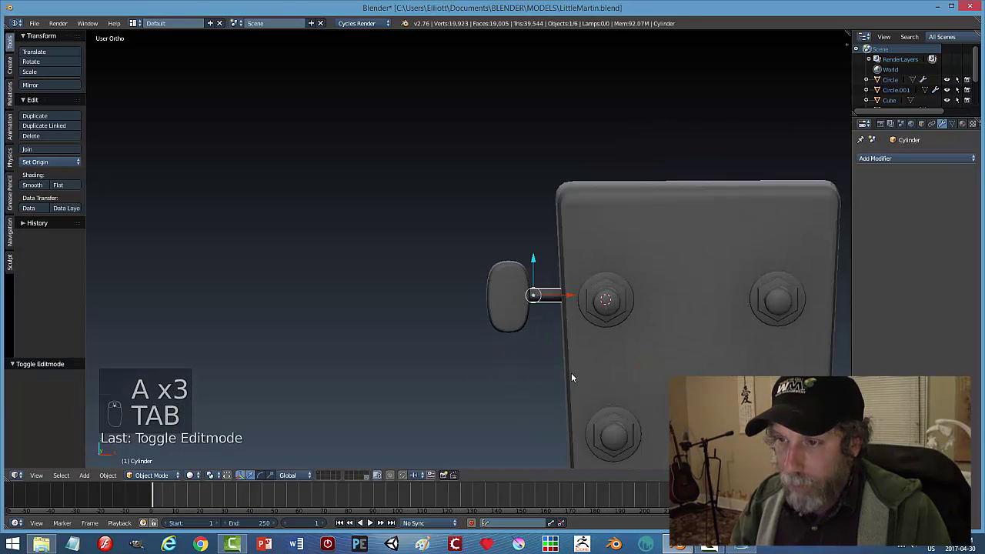
key(a)
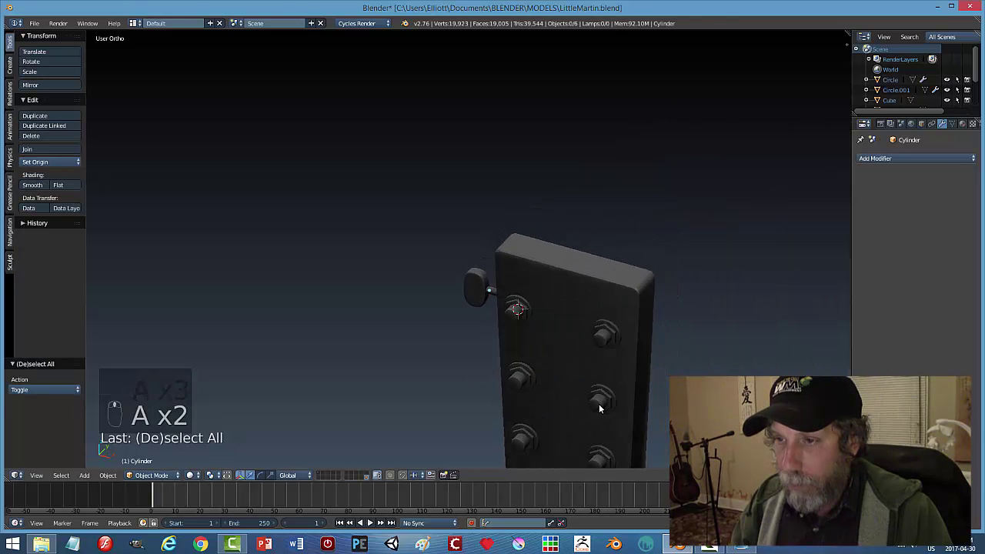
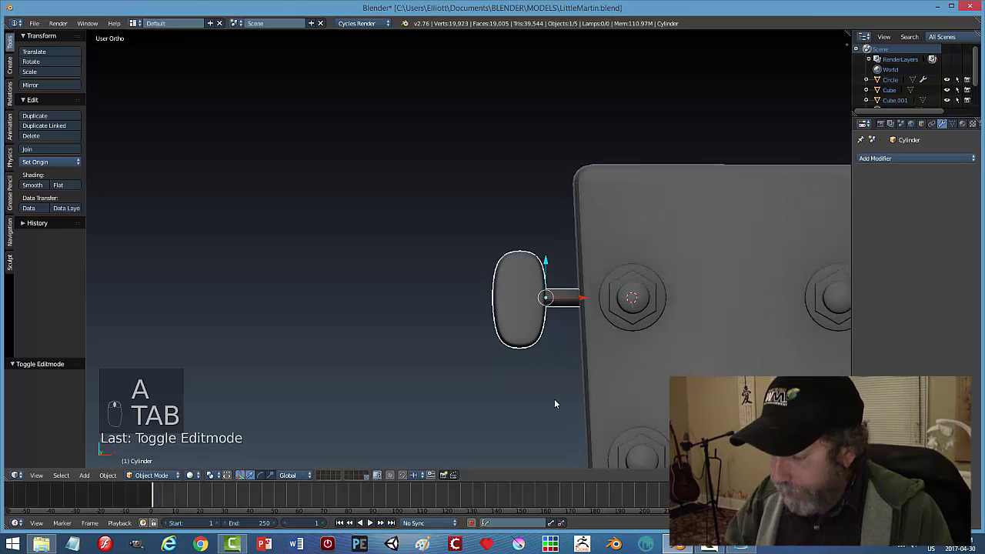
Duplicate the tuner down to the second and third posts and mirror them across X.
key(KP_1)
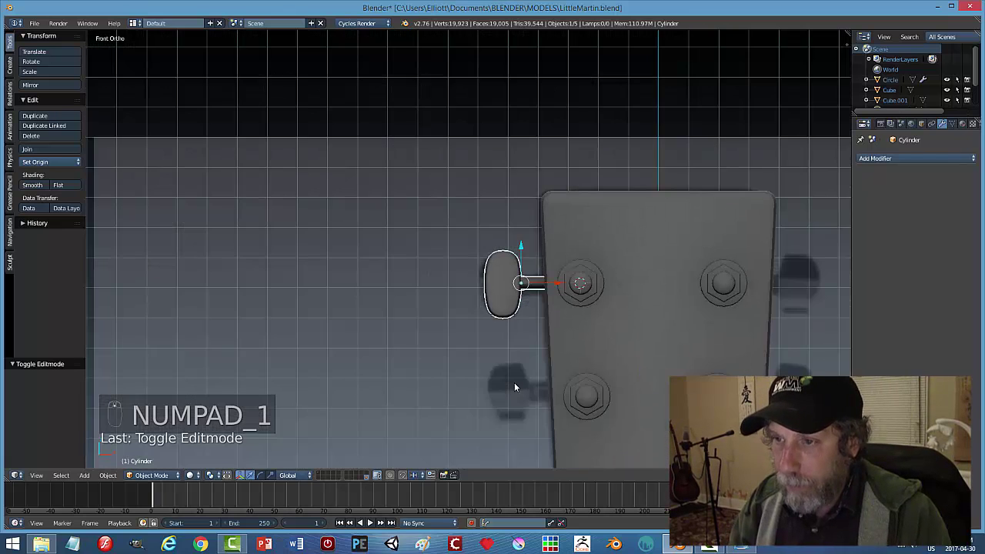
key(shift+d)
click(509, 139)
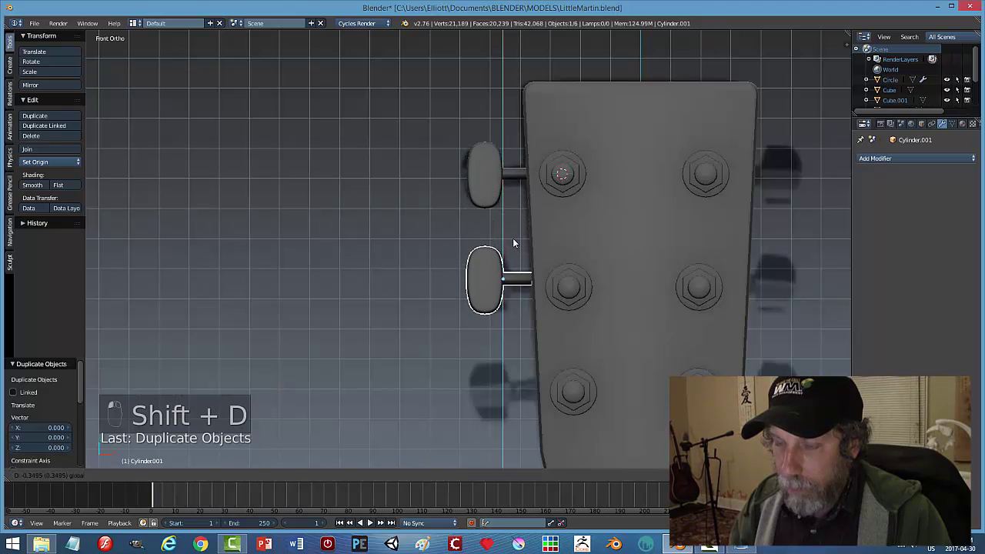
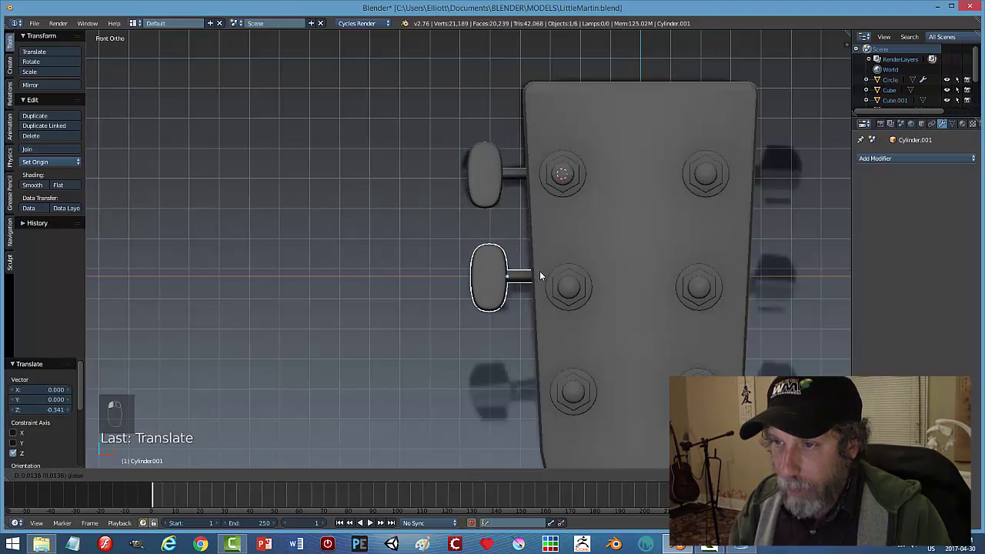
key(shift+d)
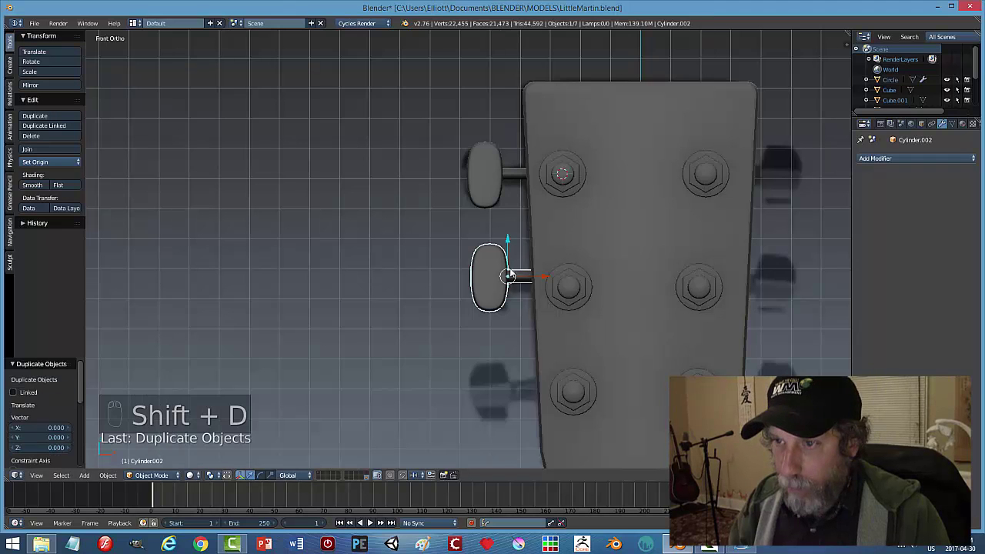
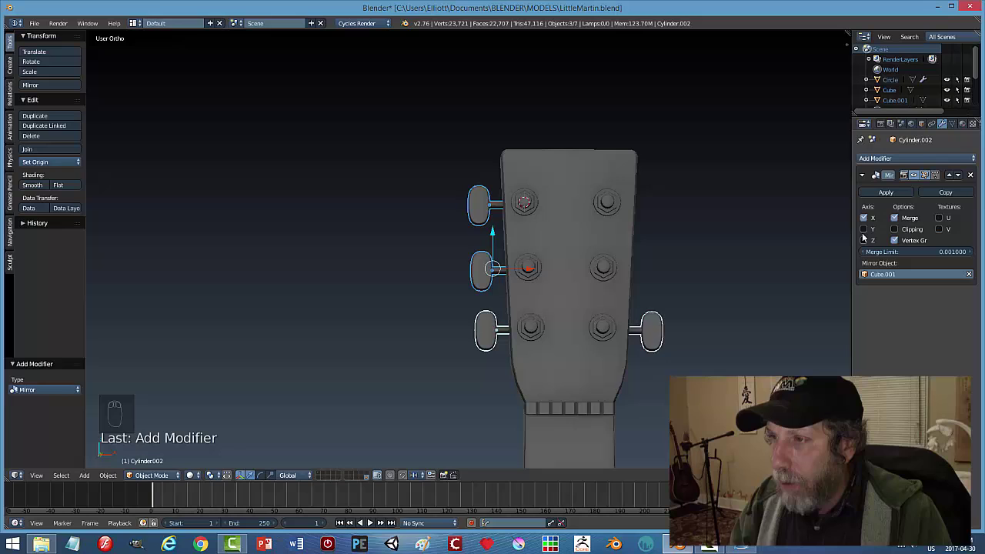
middle_click(707, 283)
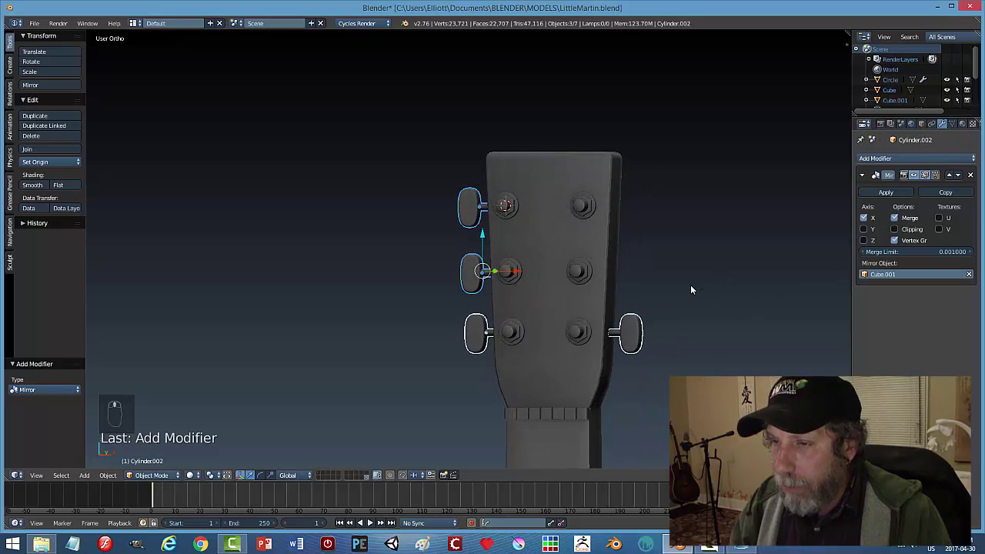
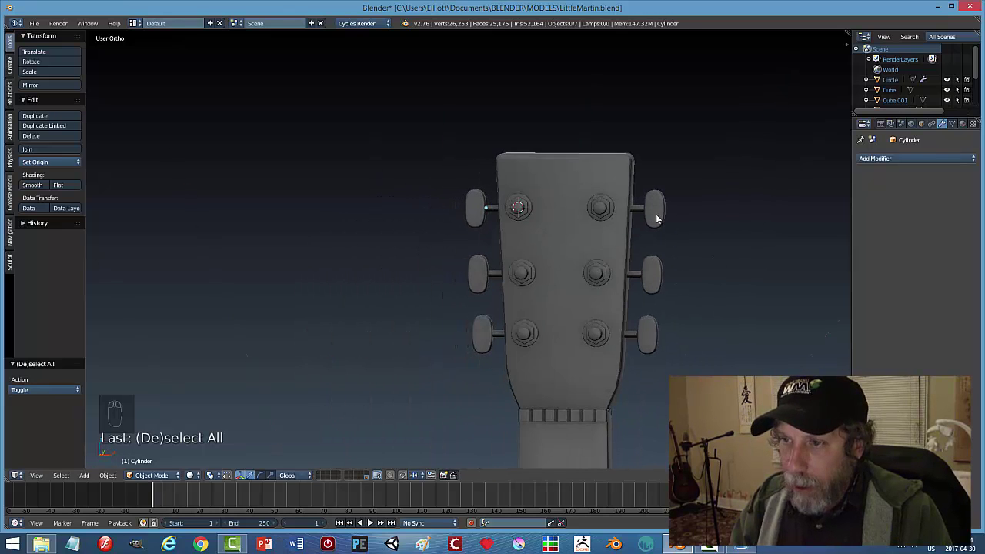
Rotate the top peg knob about X by roughly 10–19 degrees.
click(651, 219)
key(Tab)
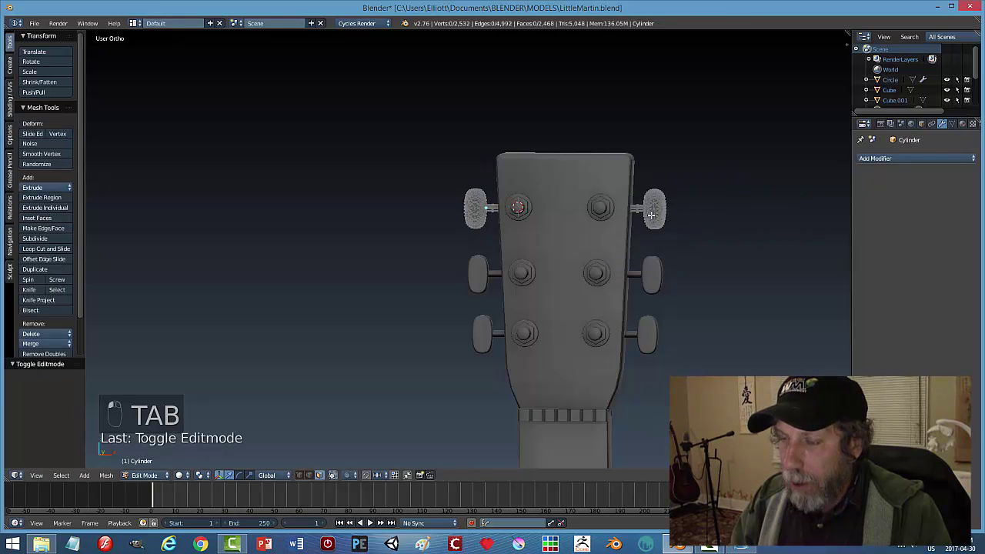
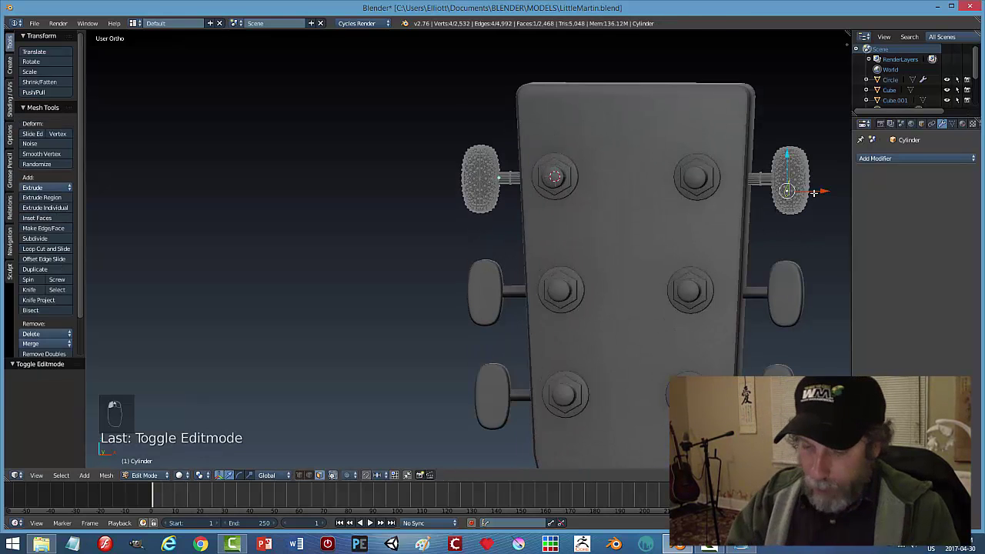
key(ctrl+l)
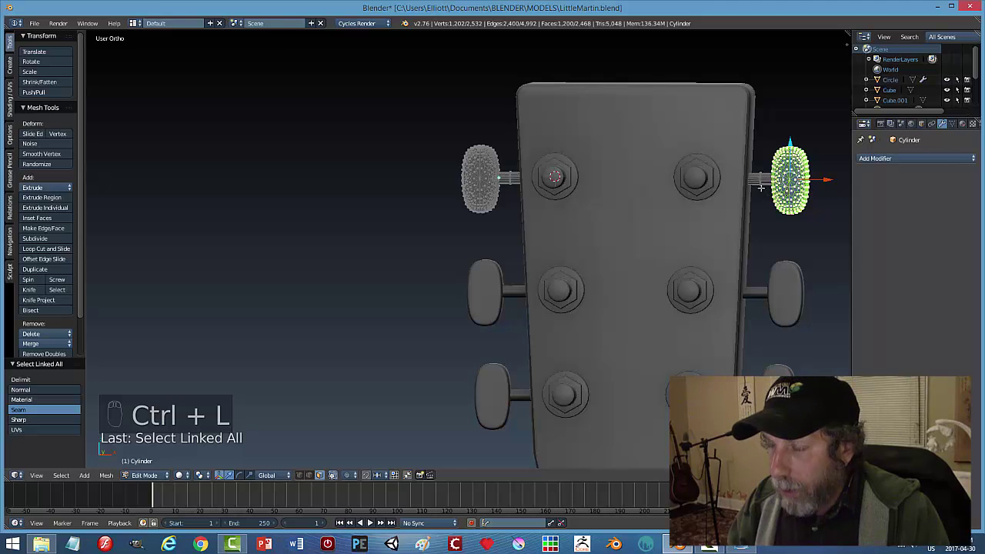
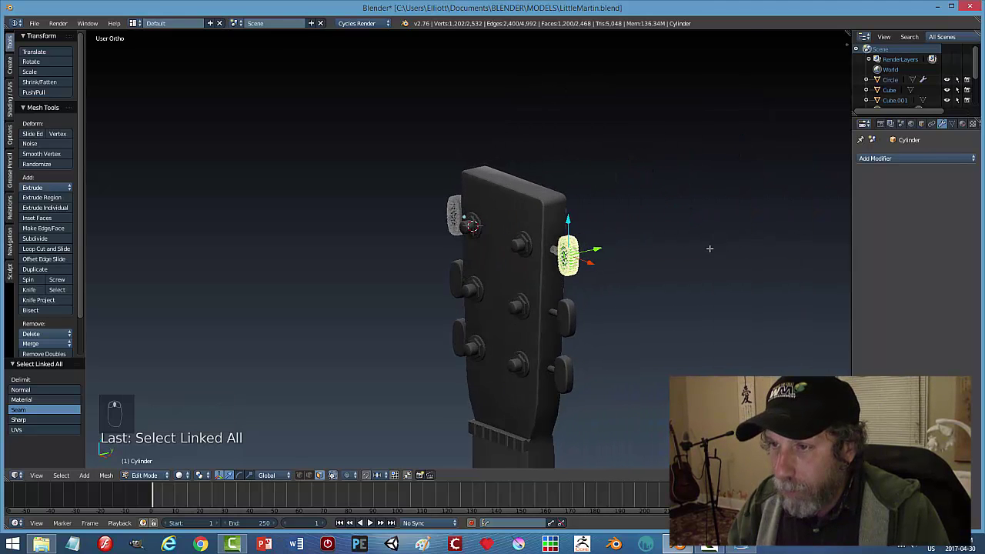
key(r)
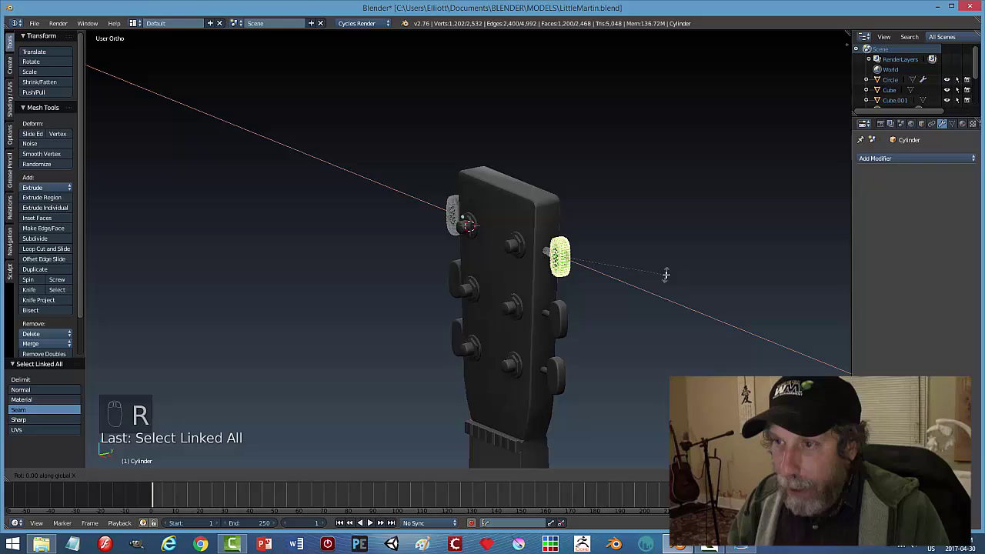
key(a)
key(Tab)
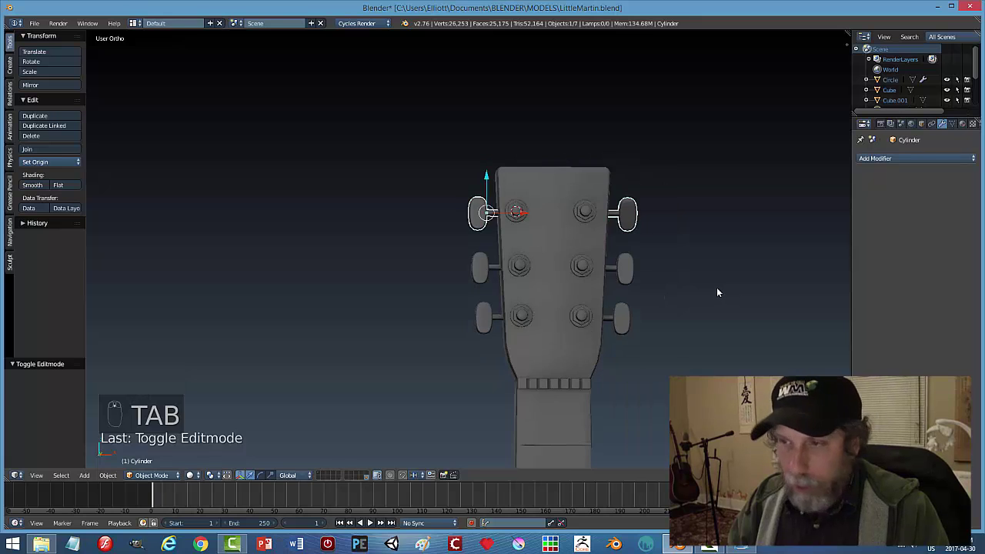
key(a)
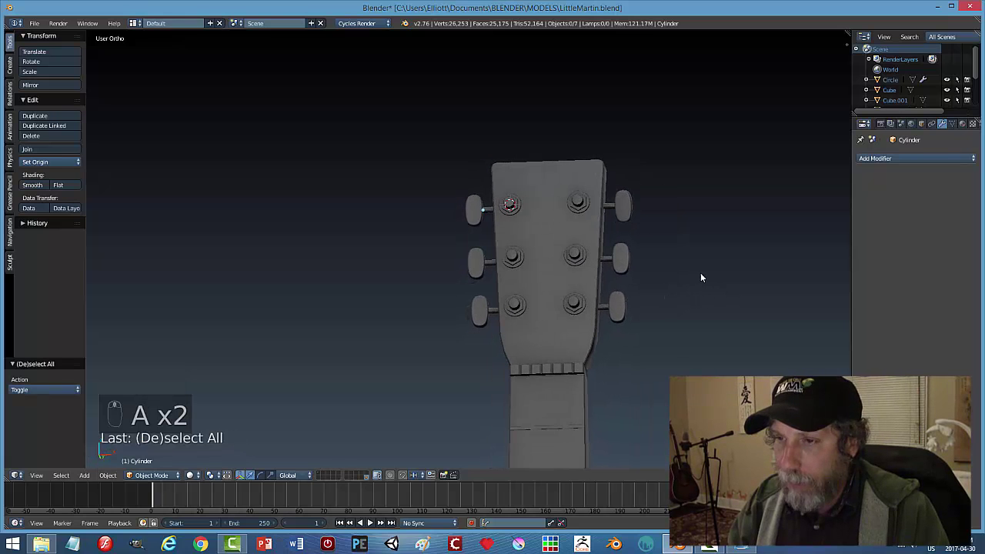
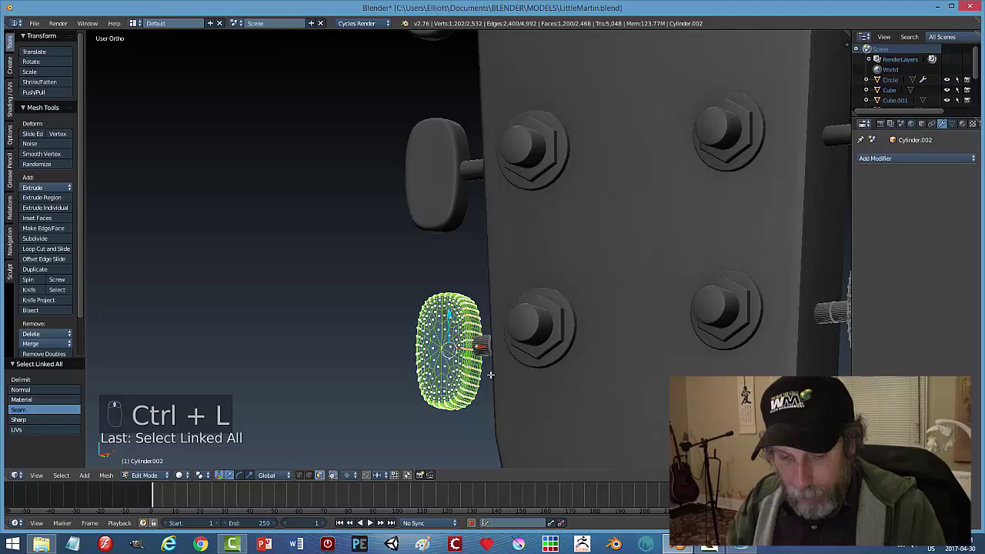
Rotate the lower peg knob to a similar slight angle.
key(r)
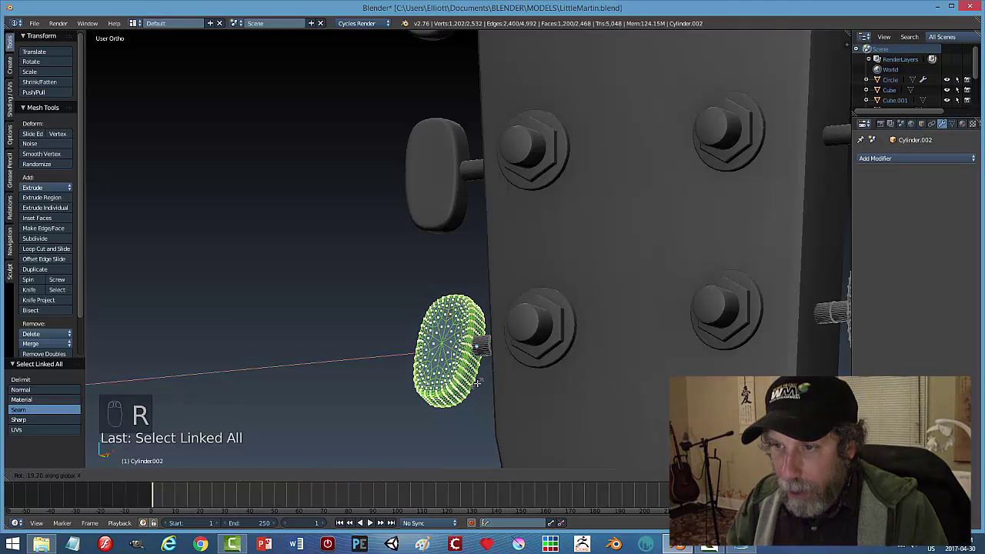
key(a)
key(Tab)
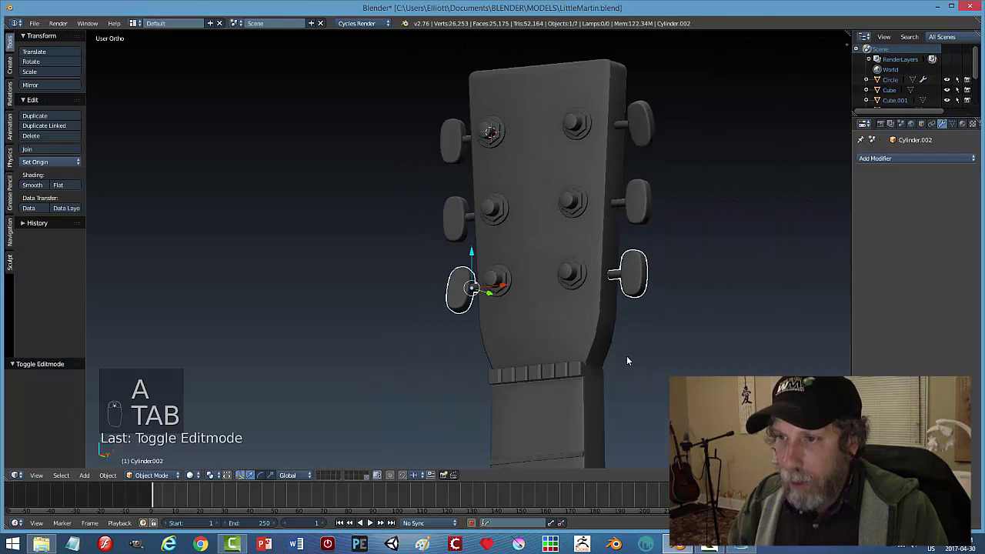
key(a)
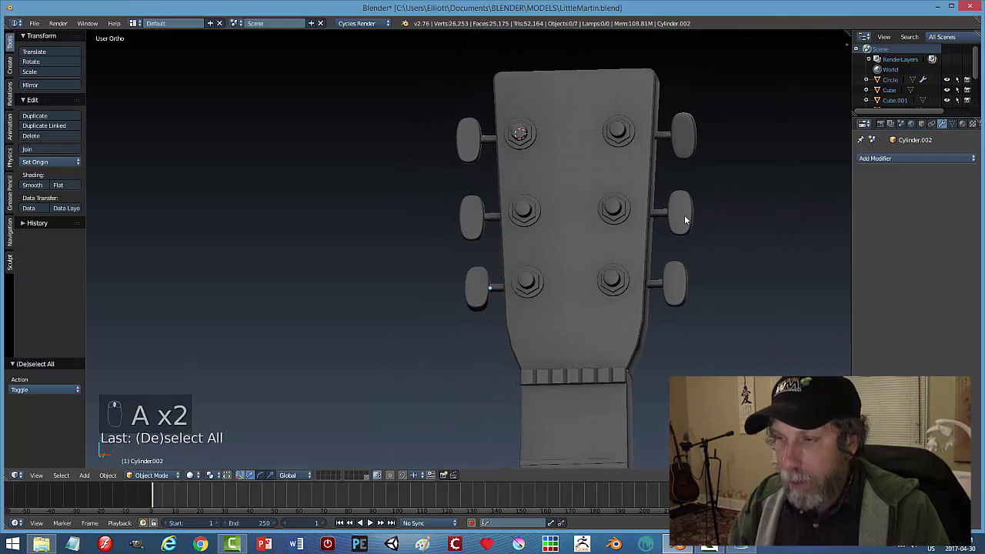
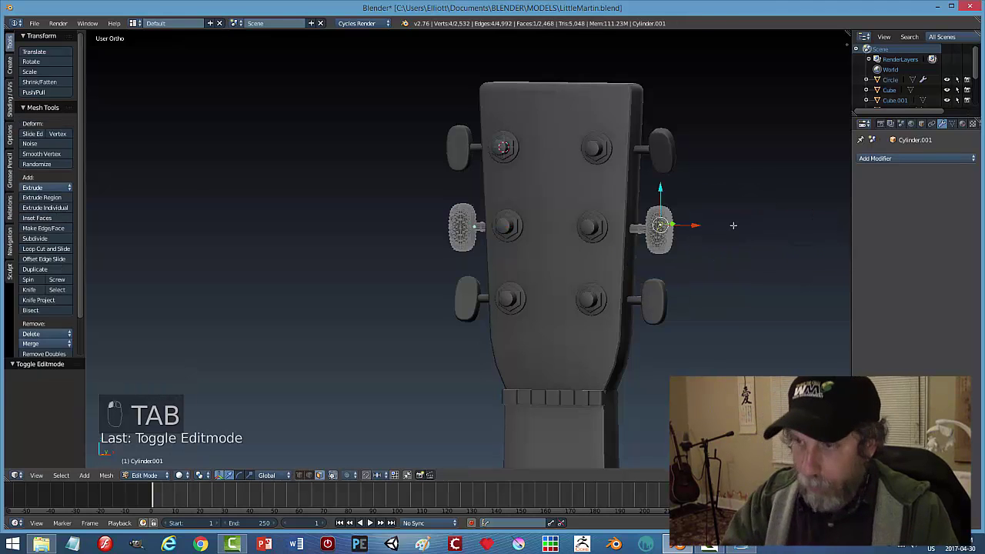
Rotate the middle right peg knob to match, then view the whole guitar.
key(ctrl+l)
key(r)
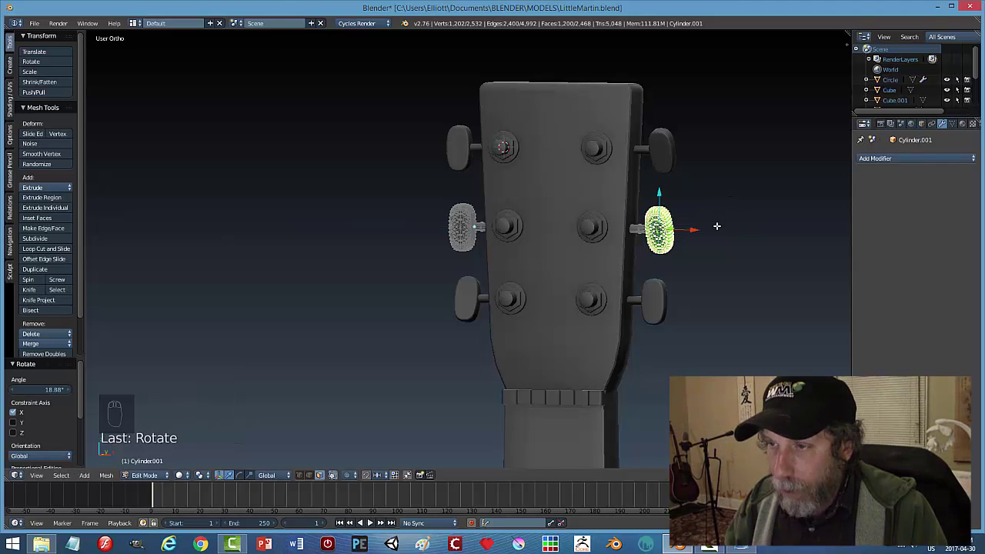
key(r)
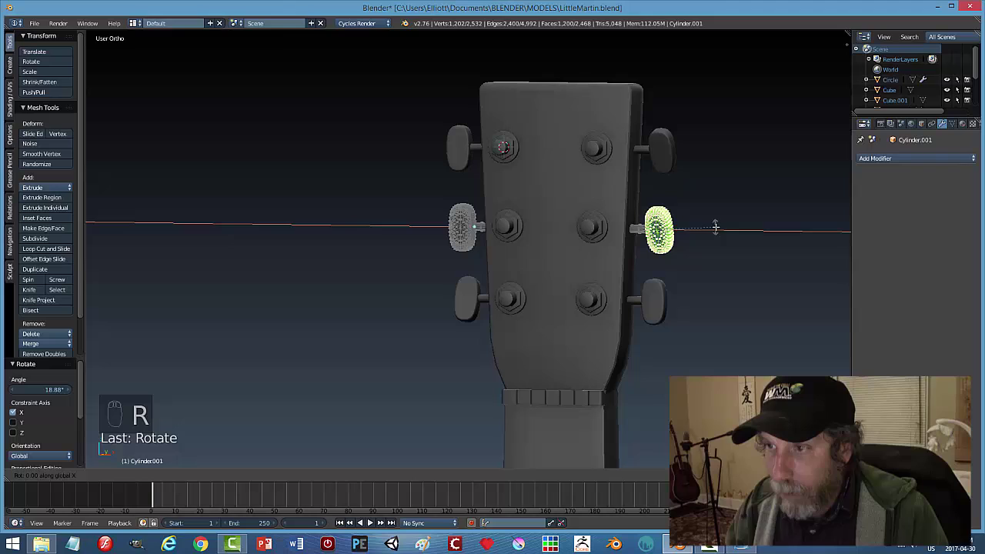
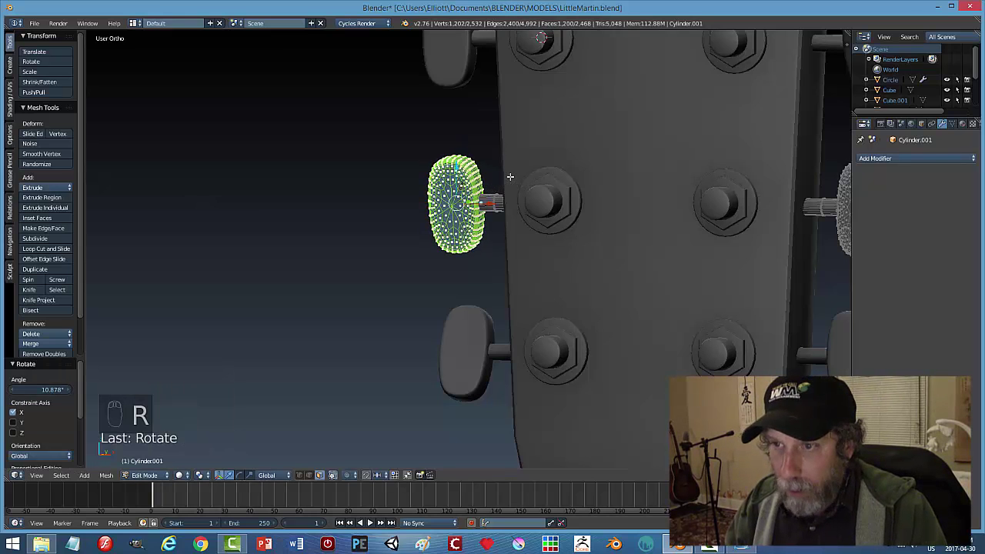
key(a)
key(Tab)
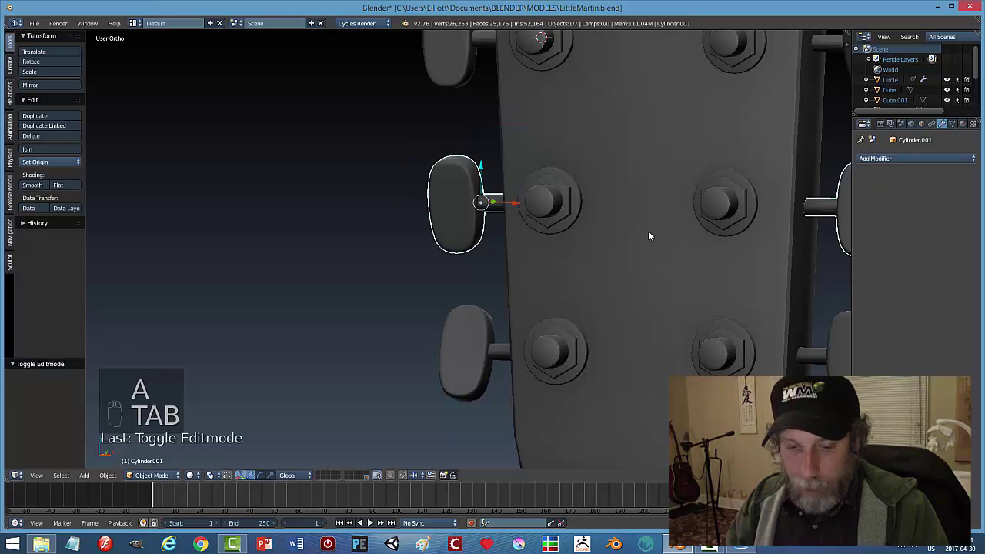
key(a)
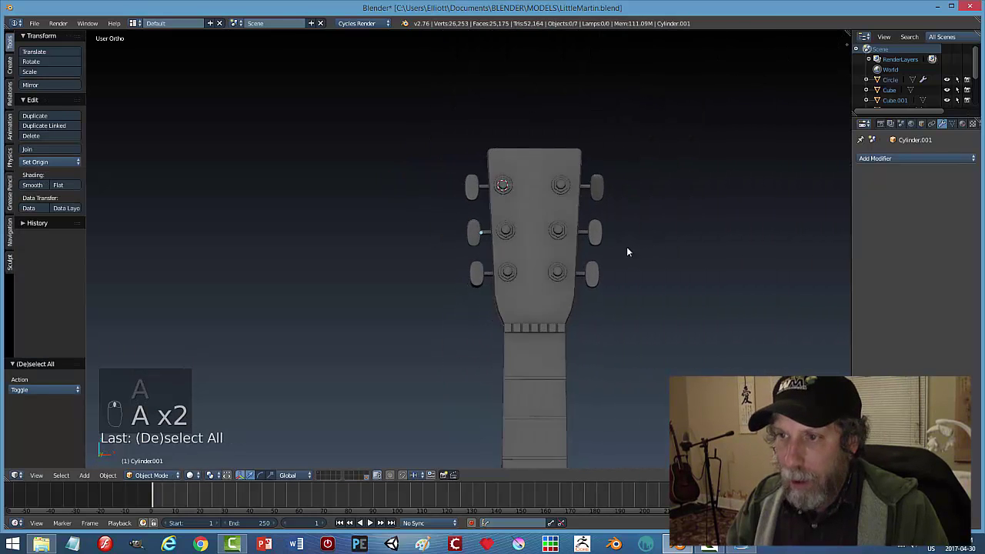
key(ctrl+s)
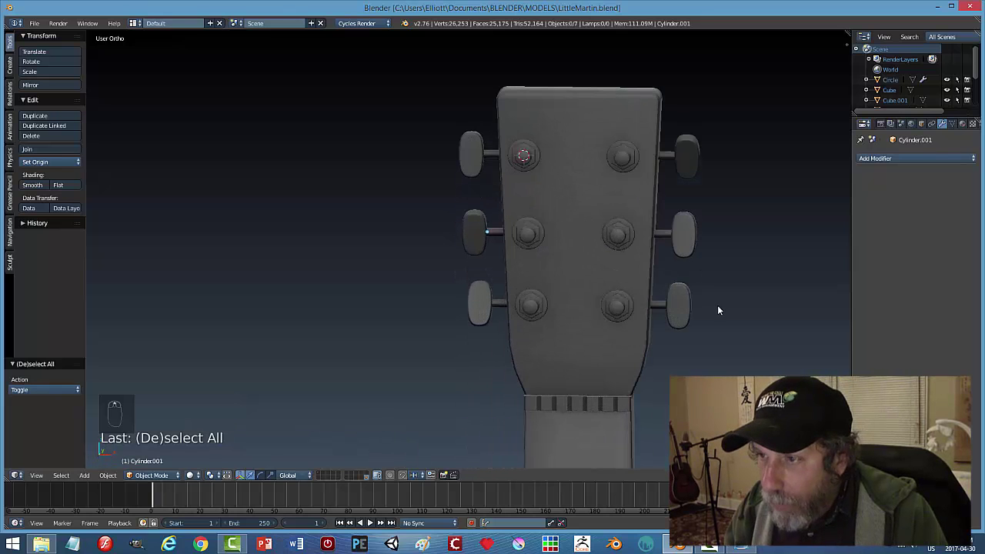
drag(717, 309, 611, 247)
Select the neck and snap the 3D cursor to its origin with Cursor to Selected.
middle_click(547, 254)
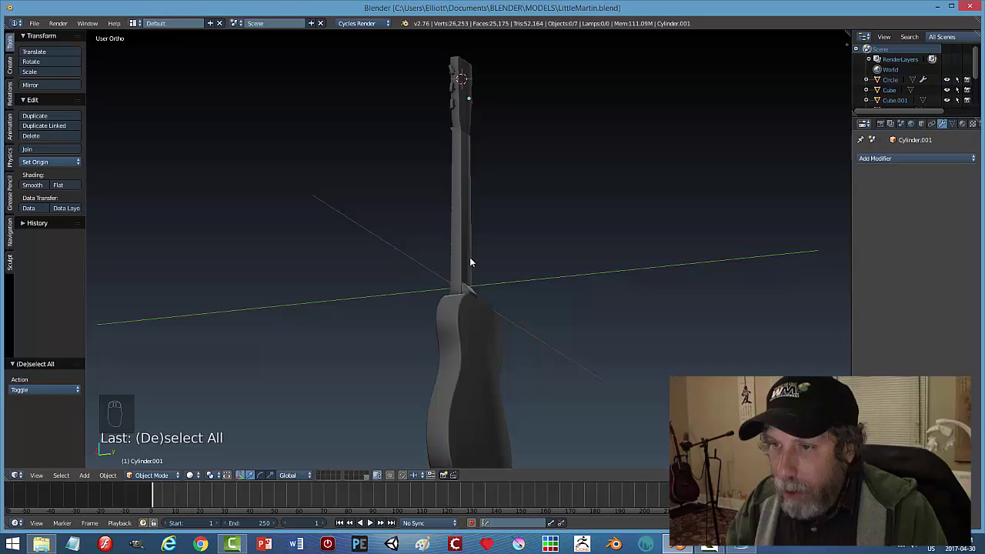
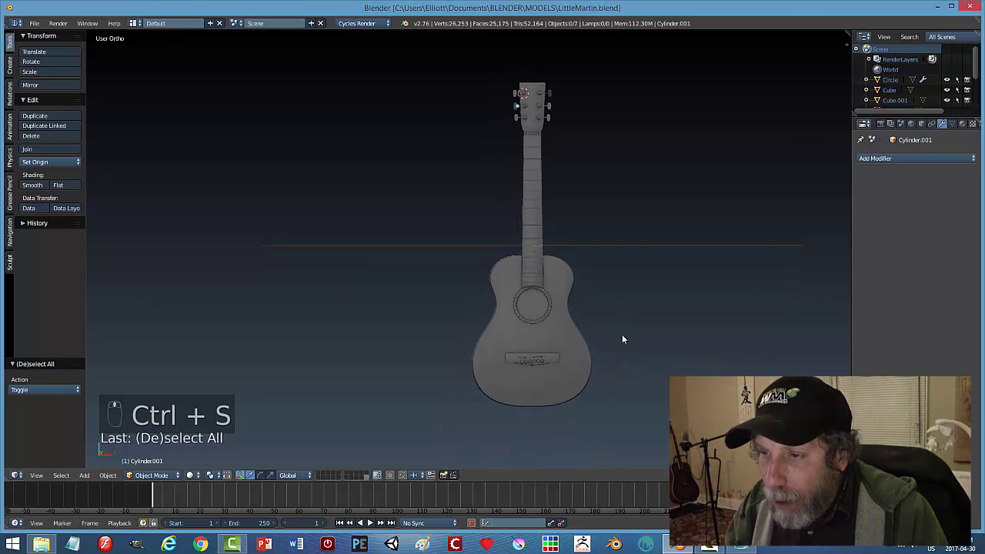
drag(611, 354, 608, 328)
scroll(up, 3)
drag(602, 288, 524, 329)
click(524, 329)
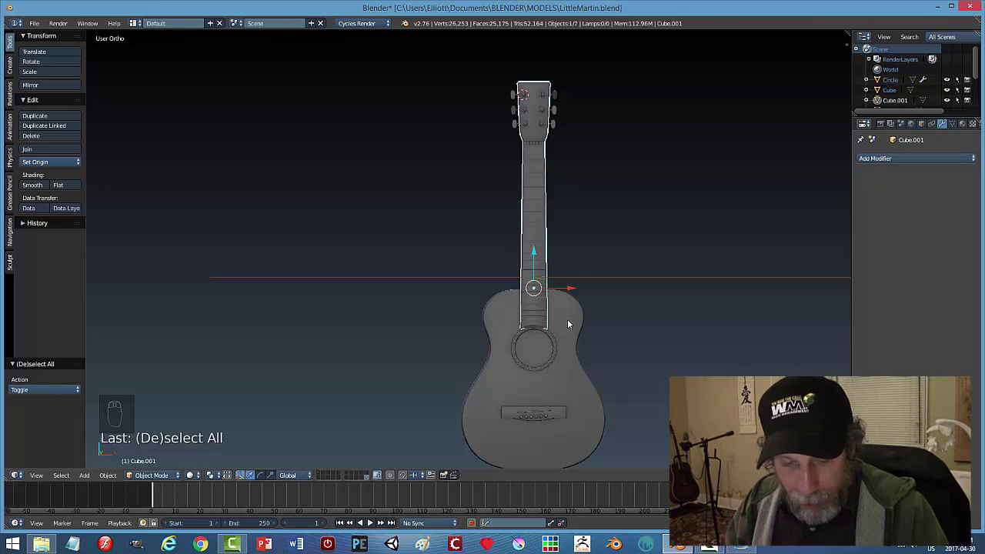
key(shift+s)
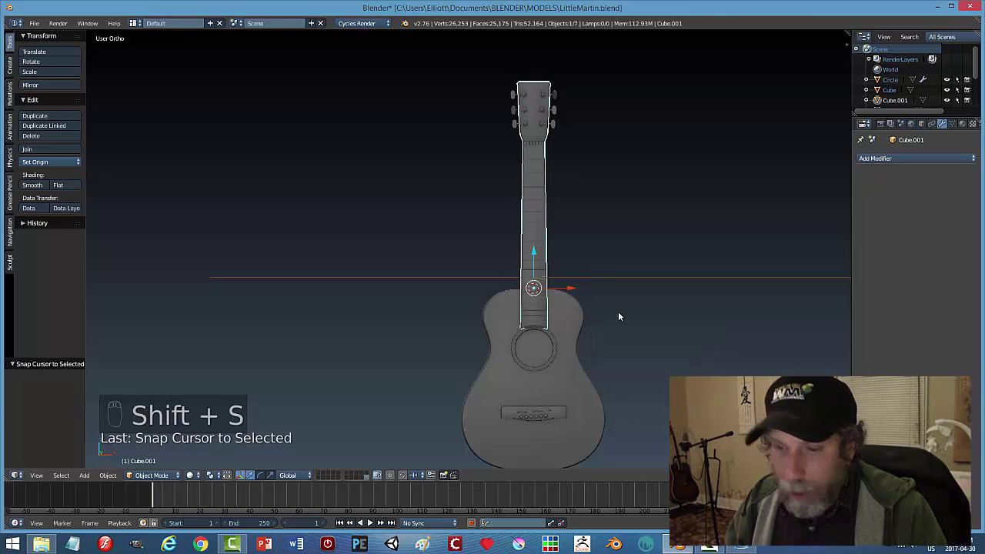
key(a)
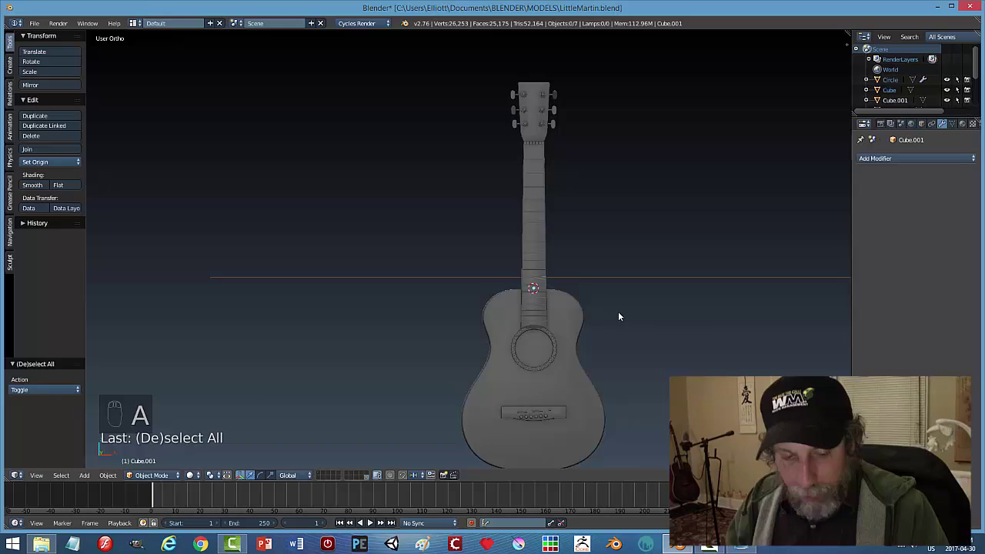
Add a path curve at the cursor and rotate it 90 degrees upright along the neck.
key(shift+a)
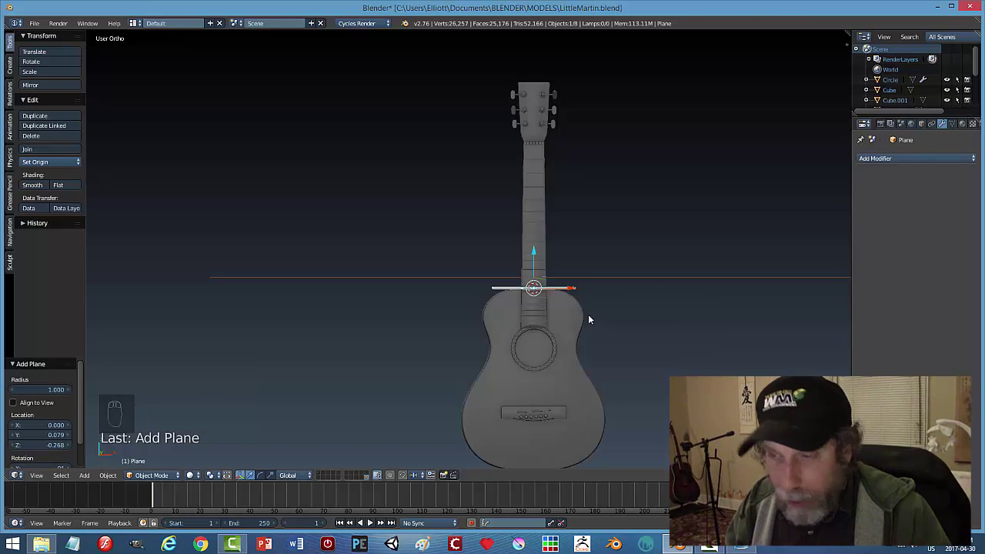
key(ctrl+z)
key(shift+a)
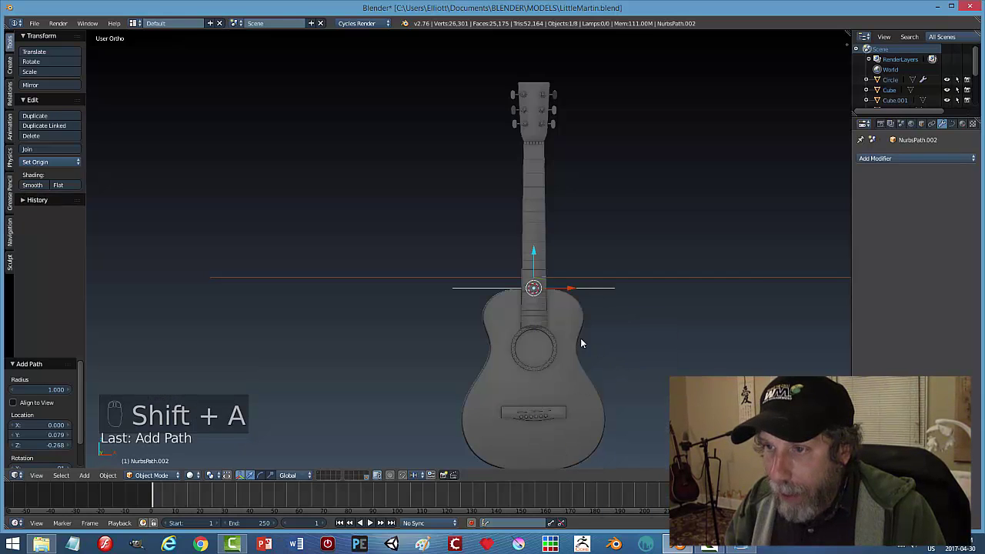
key(r)
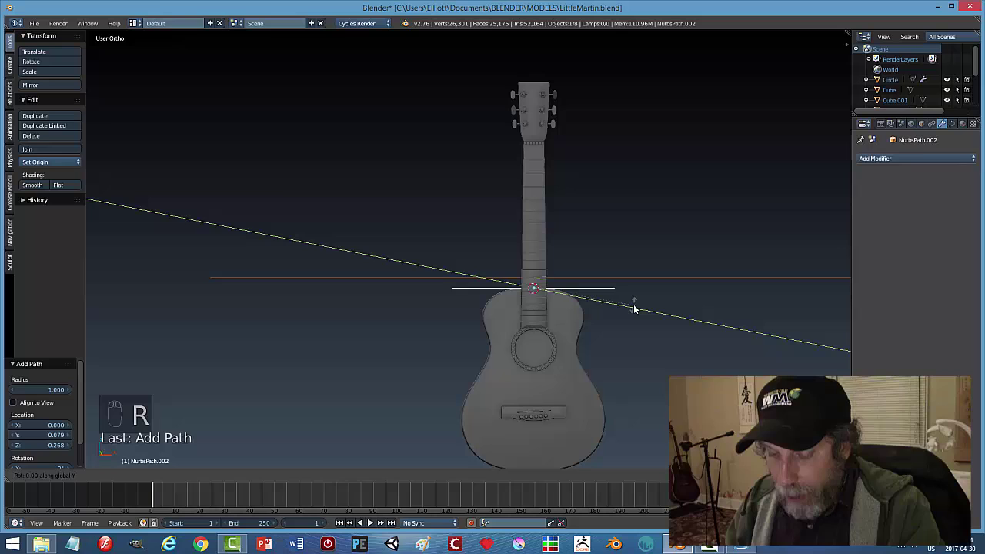
key(ctrl+z)
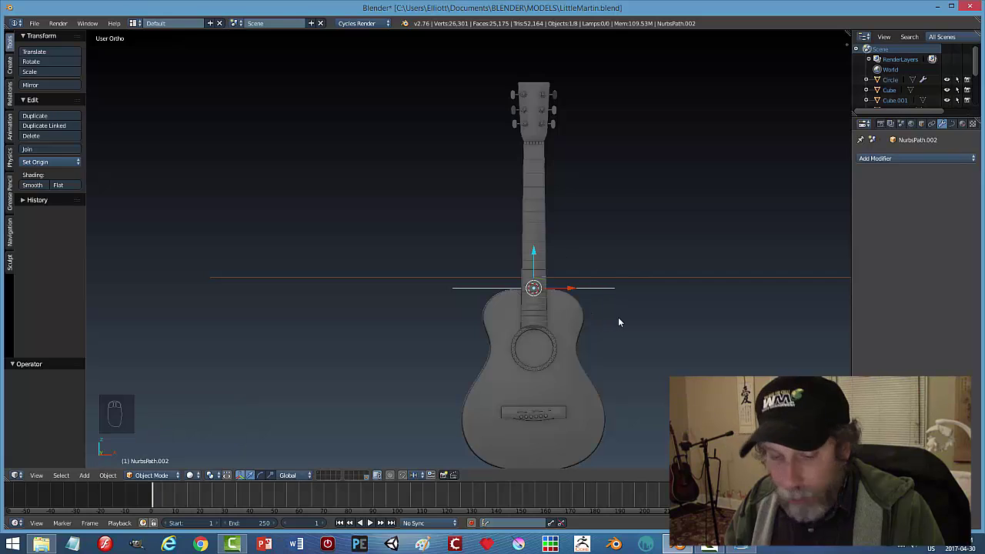
key(r)
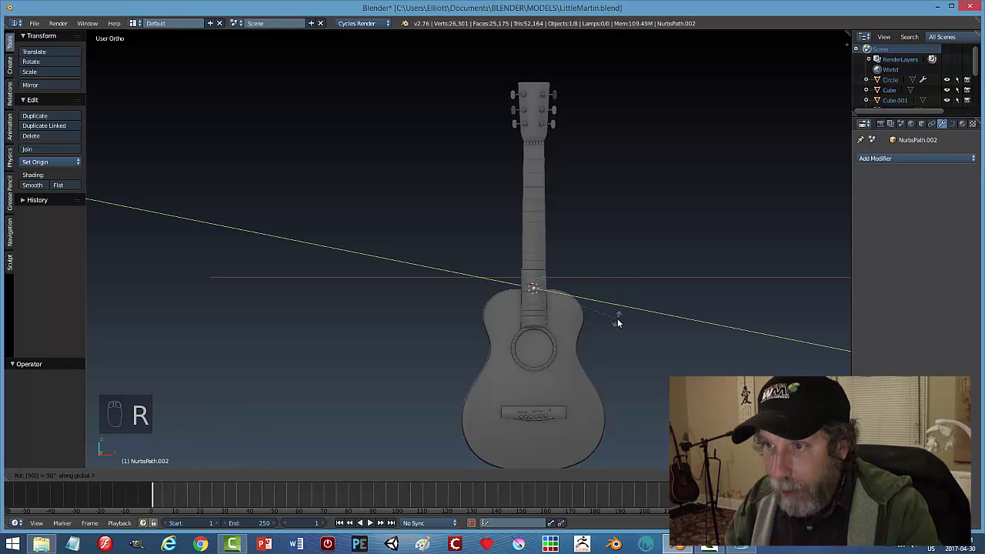
click(552, 296)
Slide the path forward over the guitar's surface and nudge it along the neck's centre.
drag(638, 282, 513, 306)
click(513, 306)
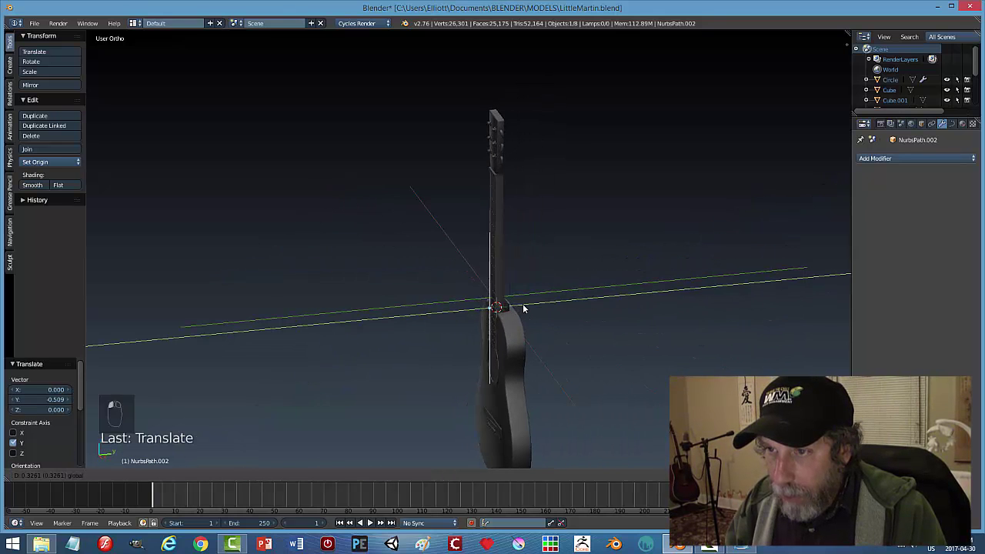
middle_click(574, 325)
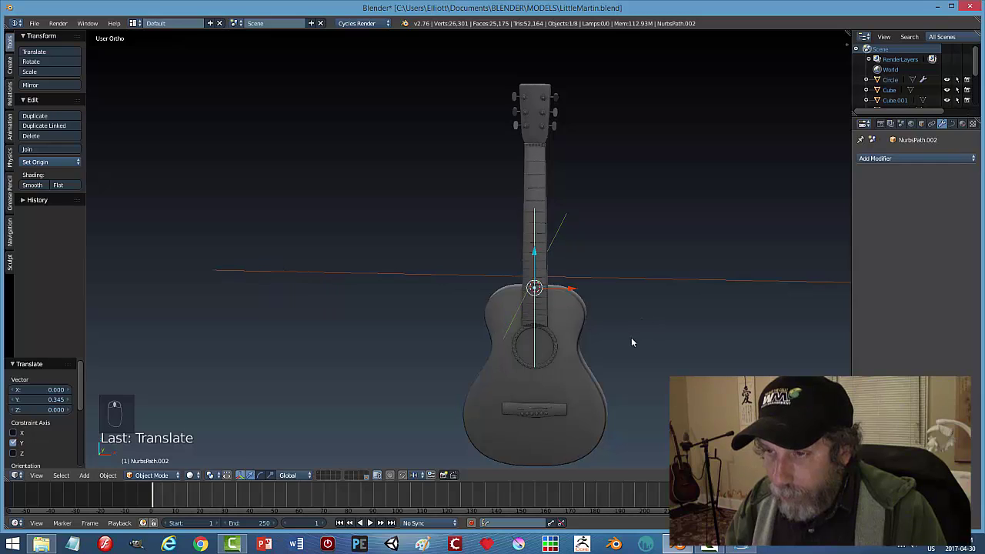
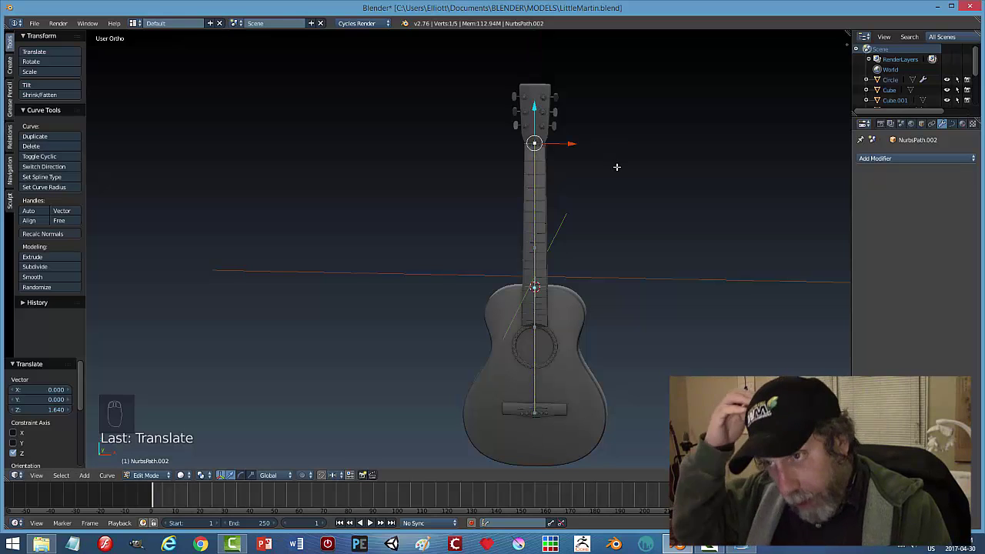
key(a)
key(Tab)
click(572, 290)
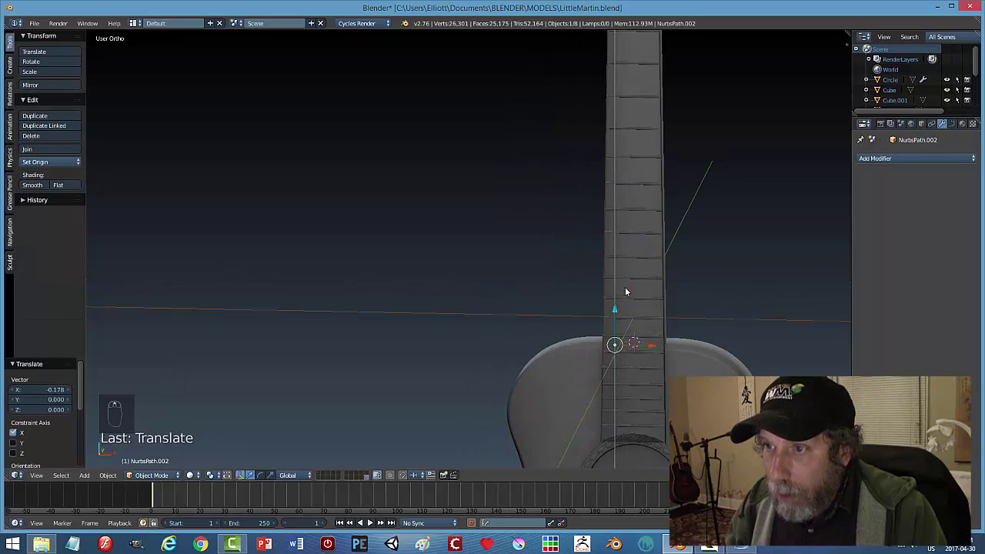
Inspect from the body end and enter point editing on the string curve.
middle_click(702, 279)
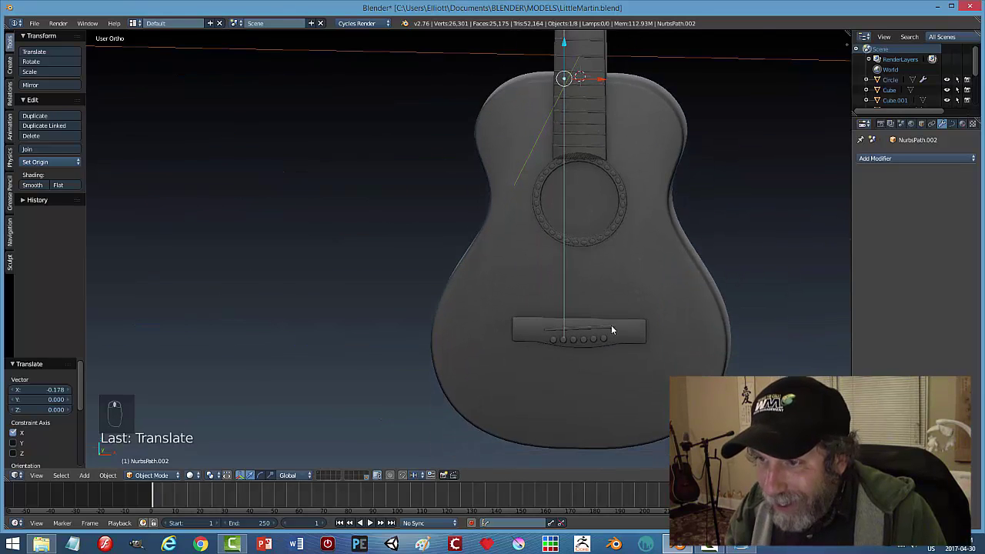
drag(606, 347, 634, 323)
drag(634, 323, 591, 209)
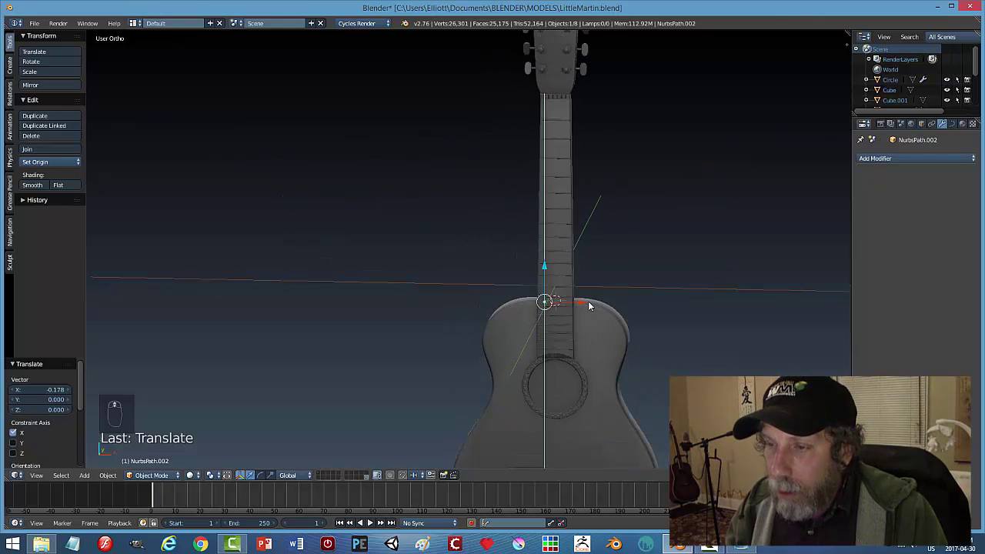
key(Tab)
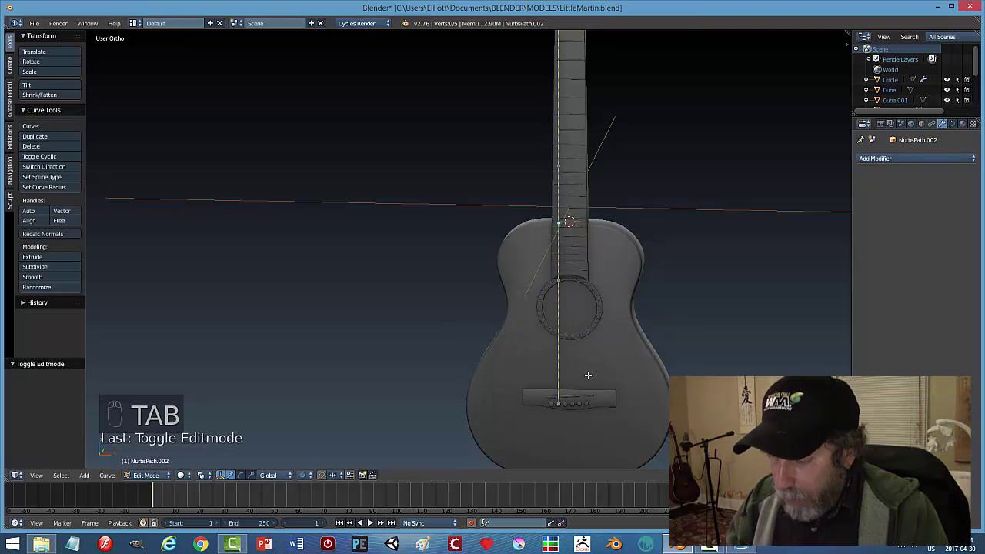
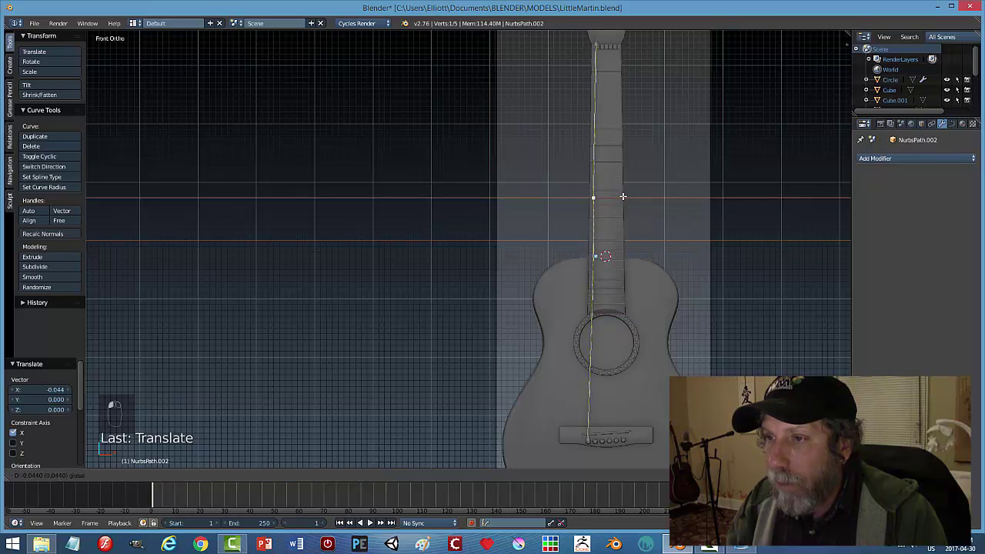
Leave point editing so the string gets a 0.003 bevel depth and a 0.004 copy.
key(a)
key(Tab)
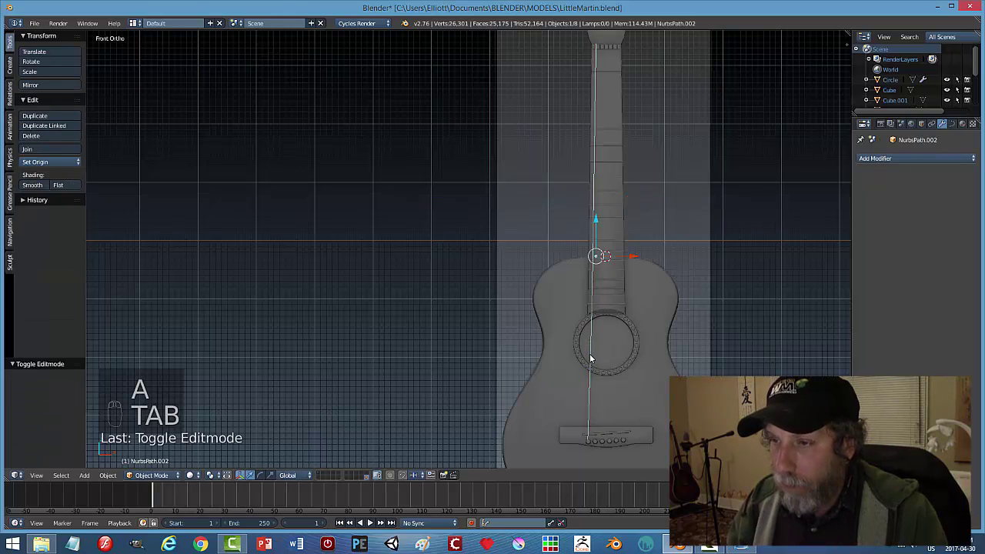
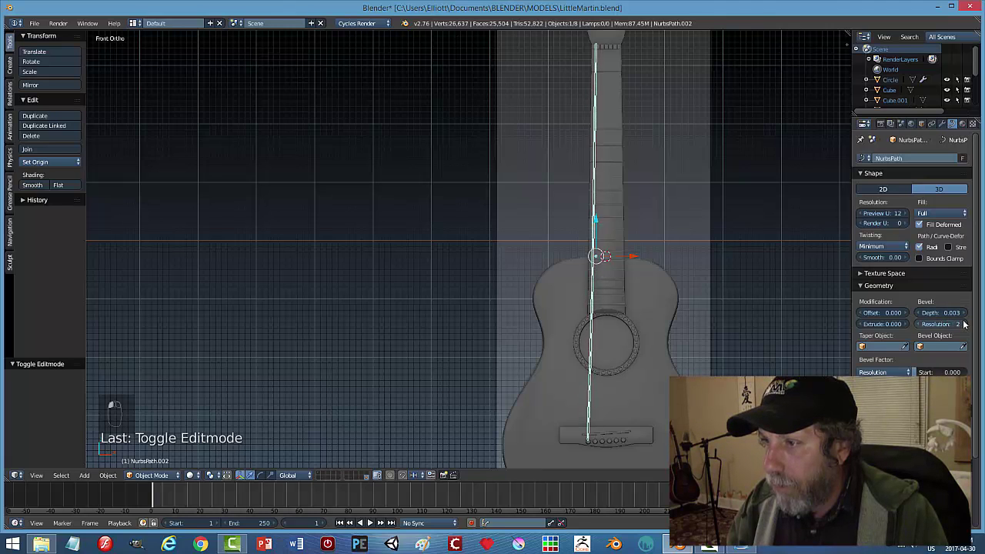
key(a)
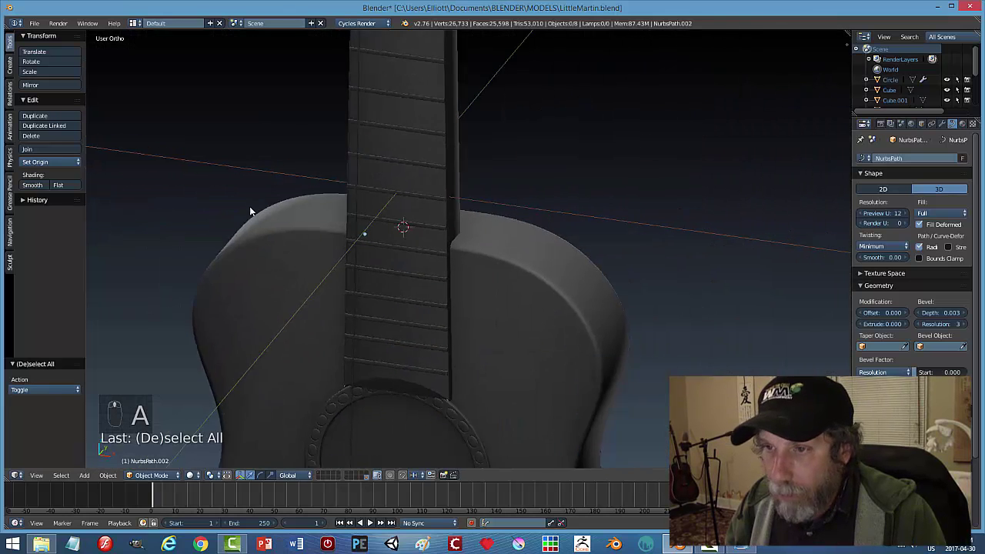
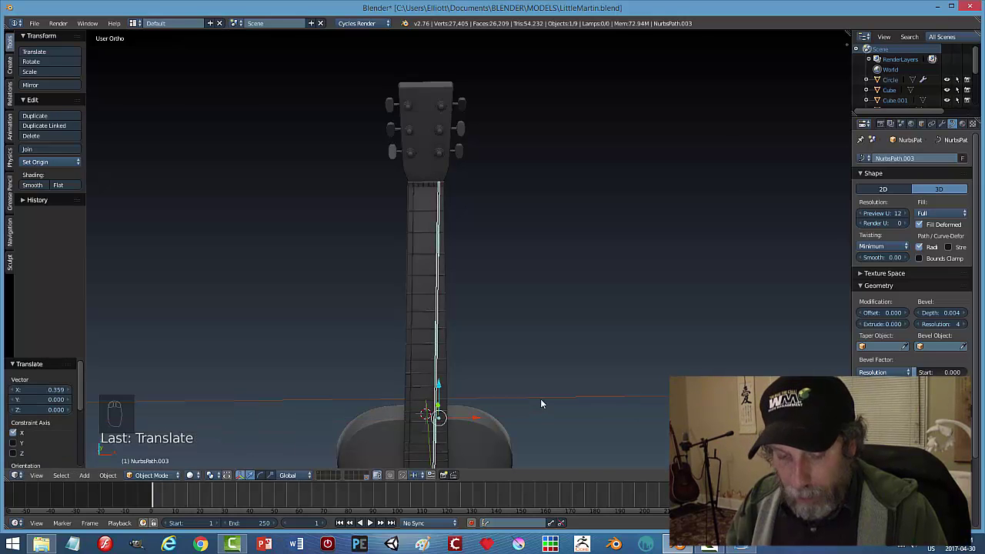
Duplicate the first string and place the copy beside the others.
drag(518, 403, 459, 395)
key(r)
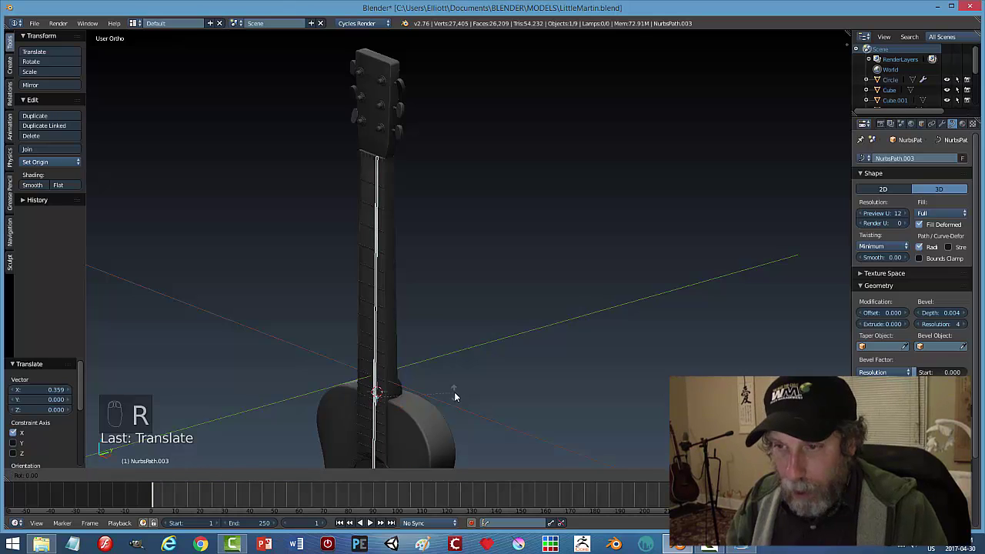
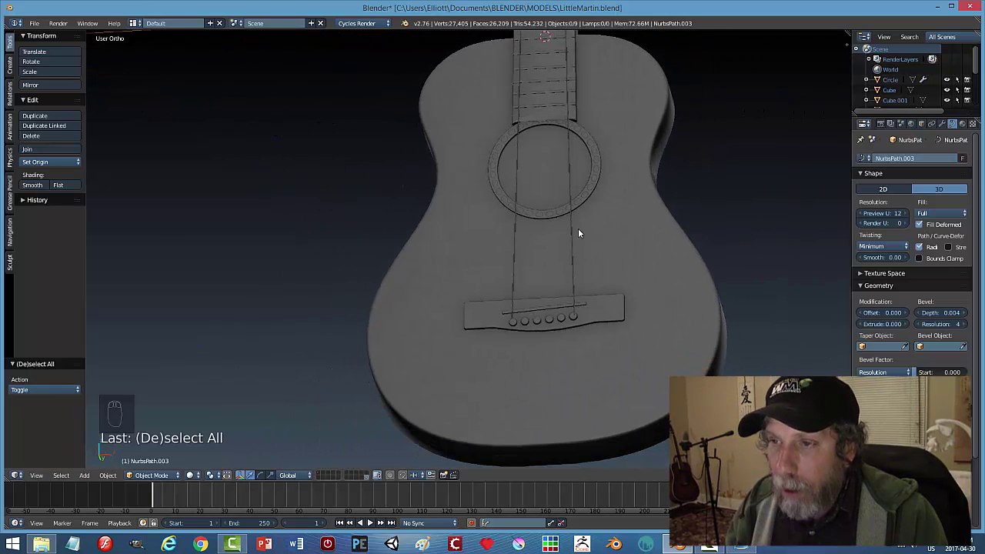
click(520, 215)
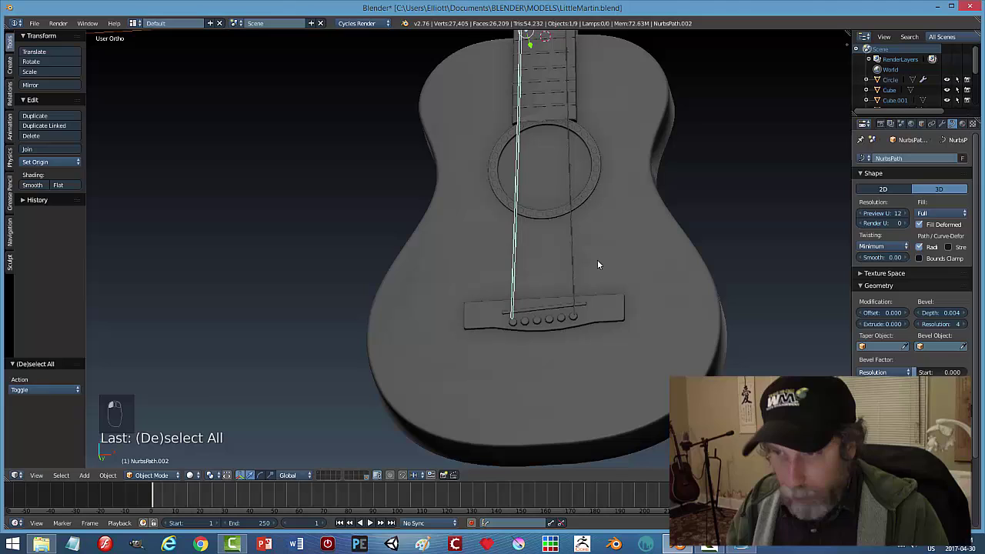
key(shift+d)
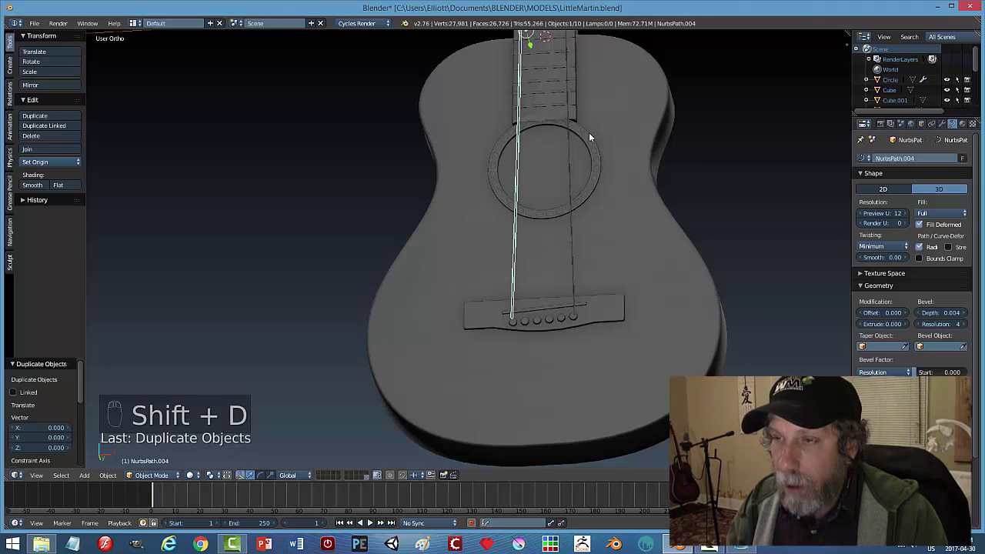
click(554, 66)
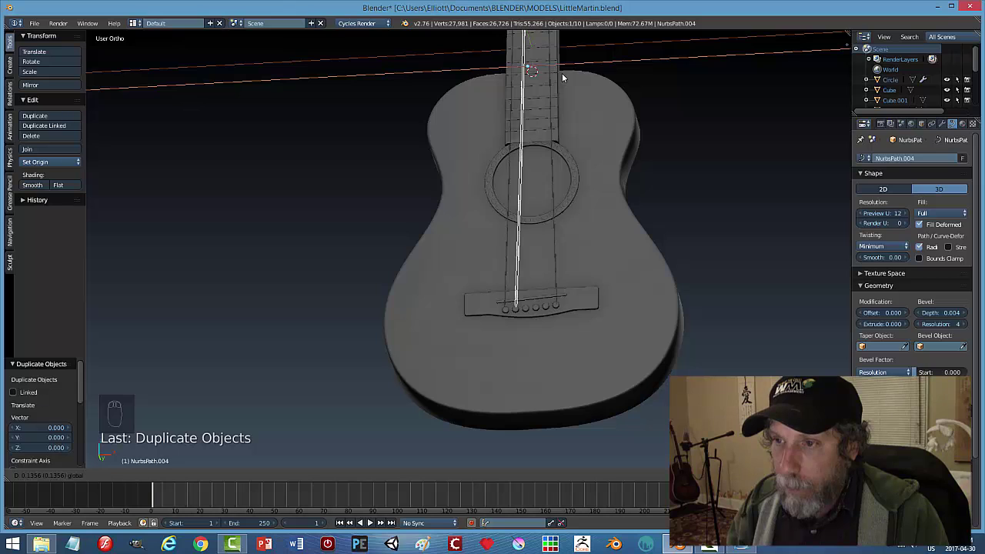
Duplicate strings twice more until six run across the body to the bridge.
key(shift+d)
click(566, 69)
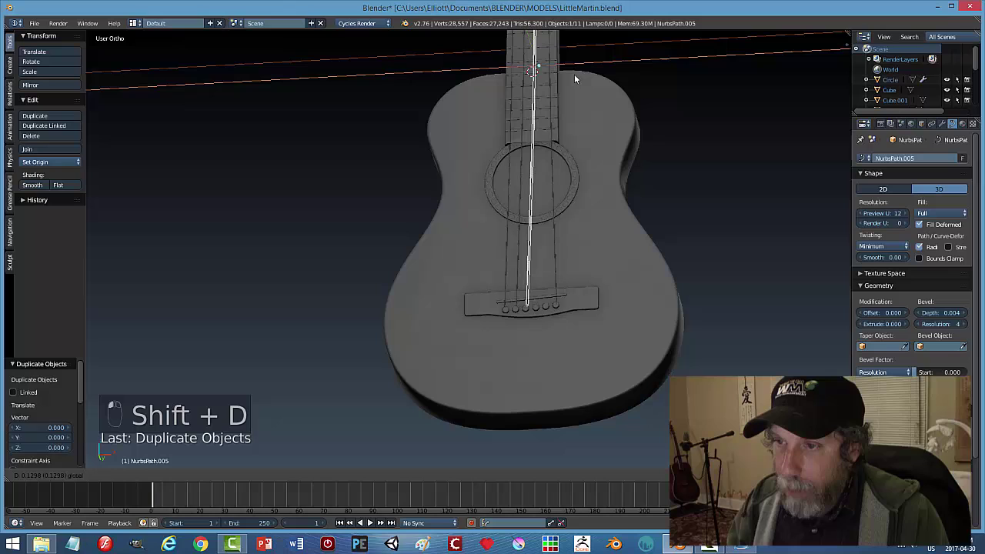
click(556, 212)
key(shift+d)
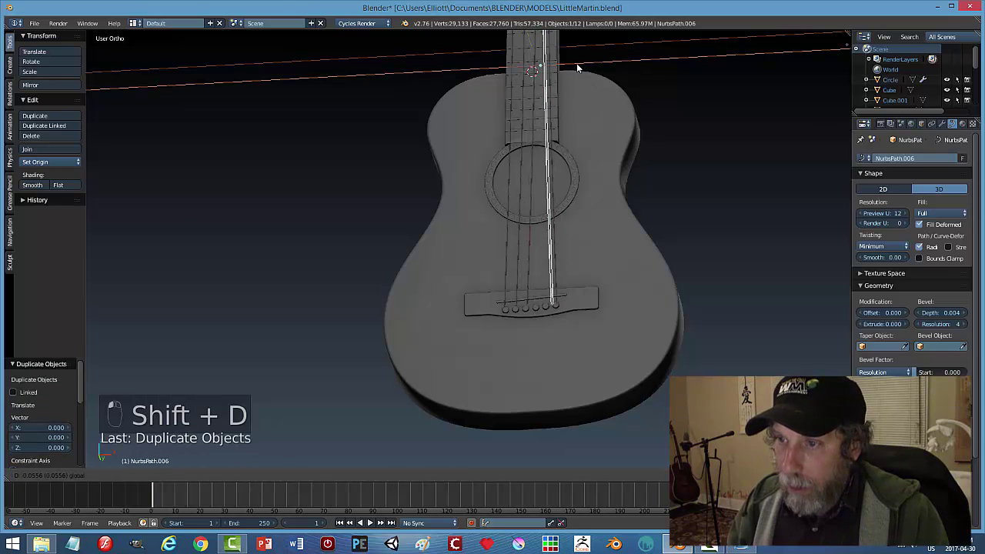
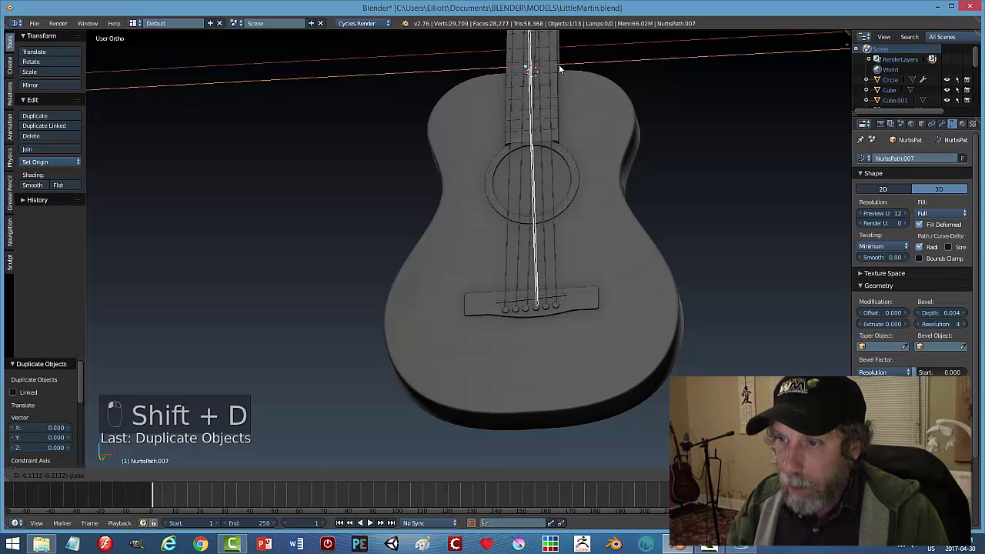
key(a)
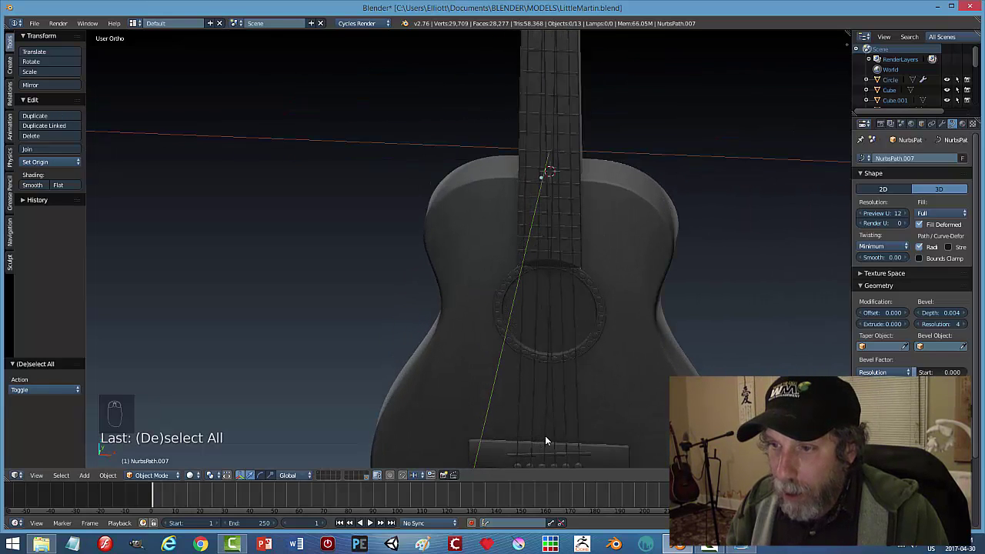
Flatten the first string's points to X 0 so it runs straight in front view.
click(552, 439)
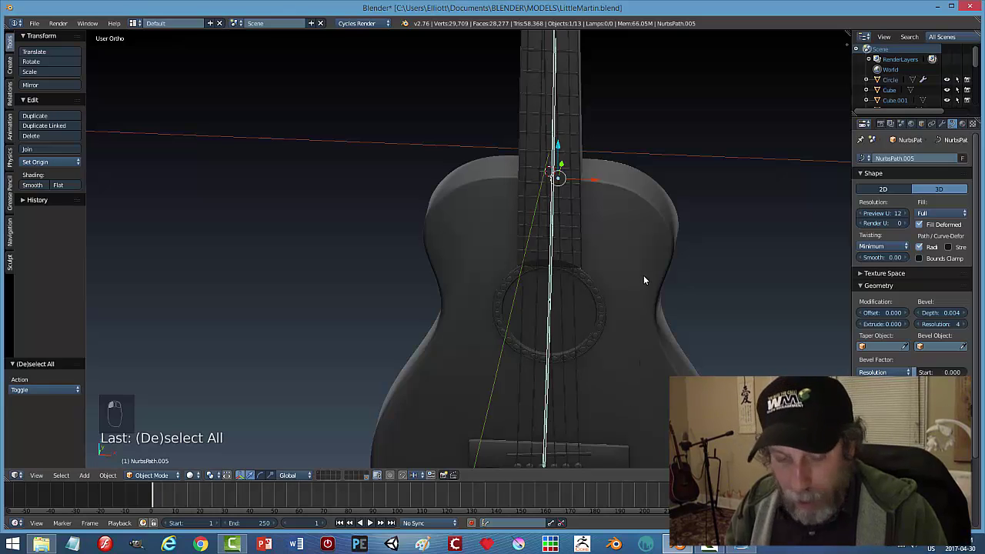
key(Tab)
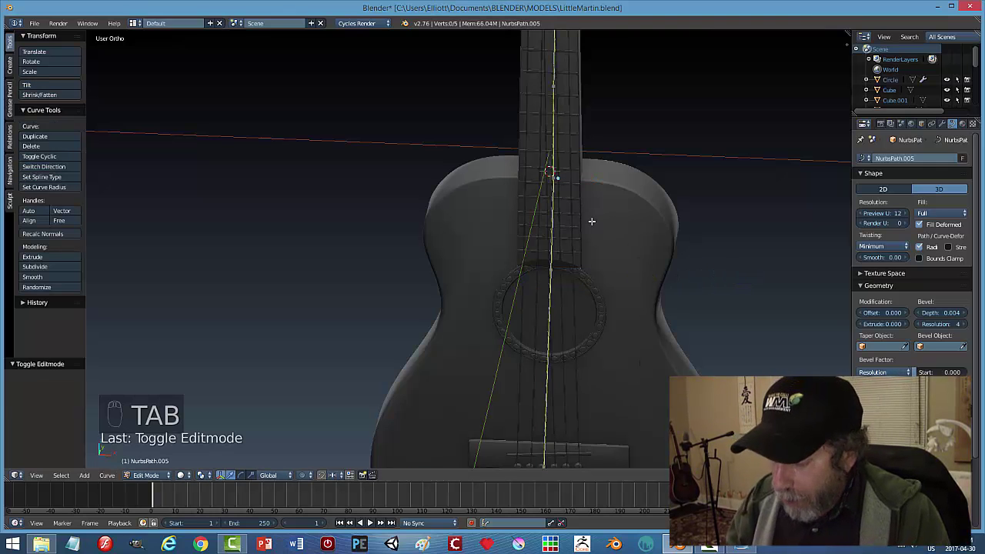
key(KP_1)
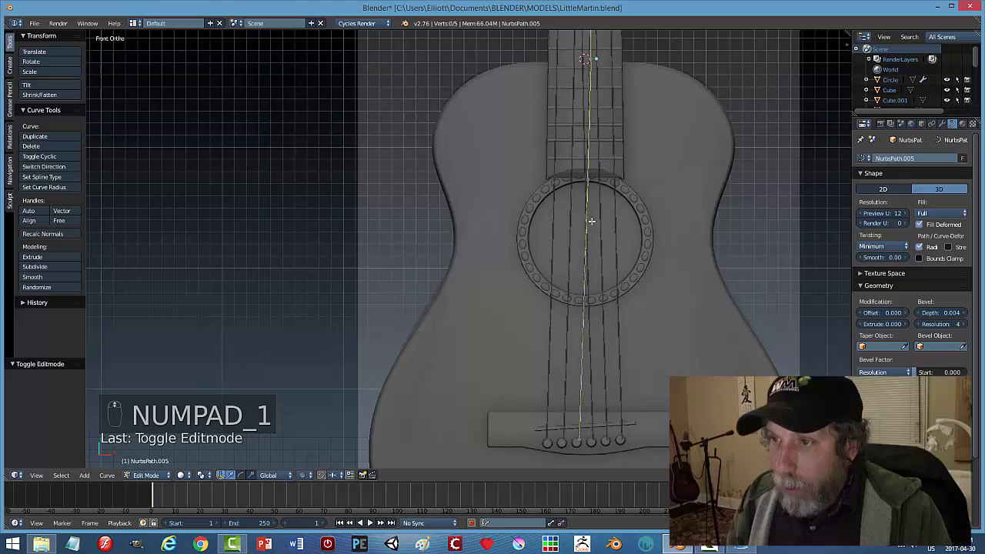
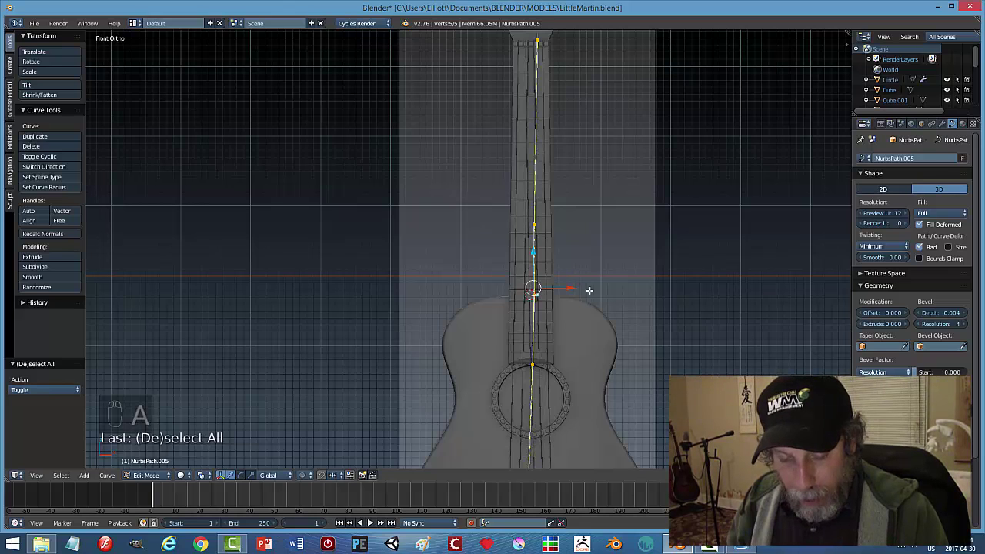
key(s)
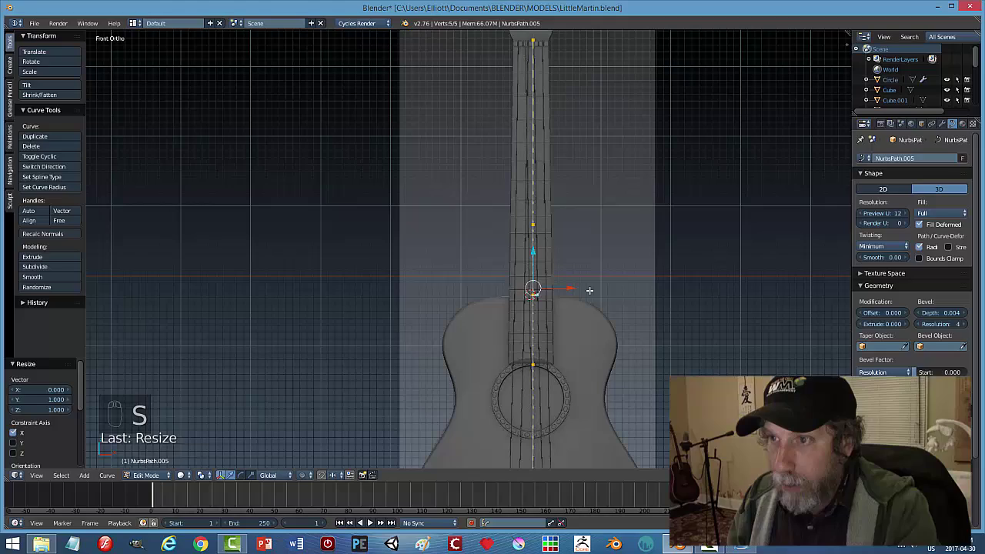
key(Tab)
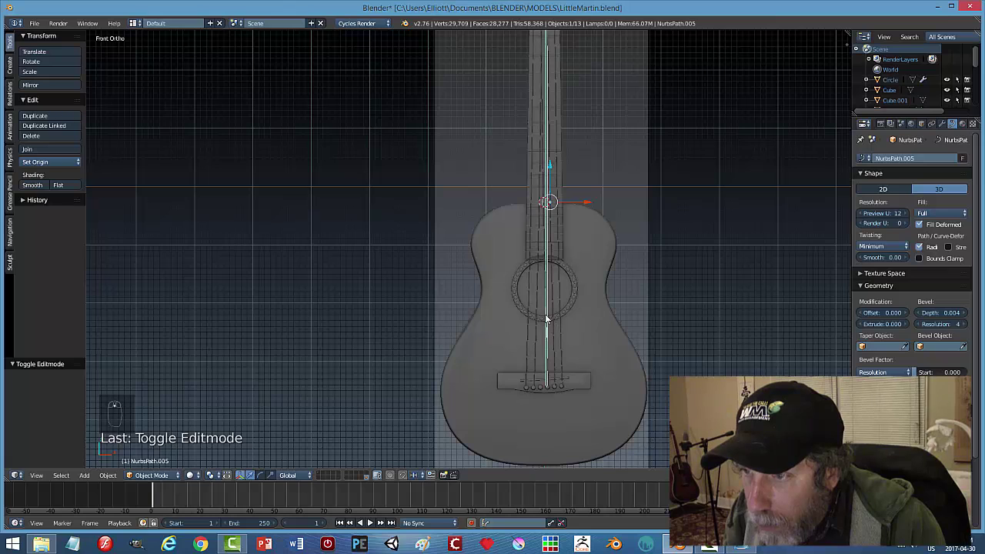
Flatten the next string's points into a straight vertical line.
click(540, 295)
key(Tab)
key(a)
key(s)
key(Tab)
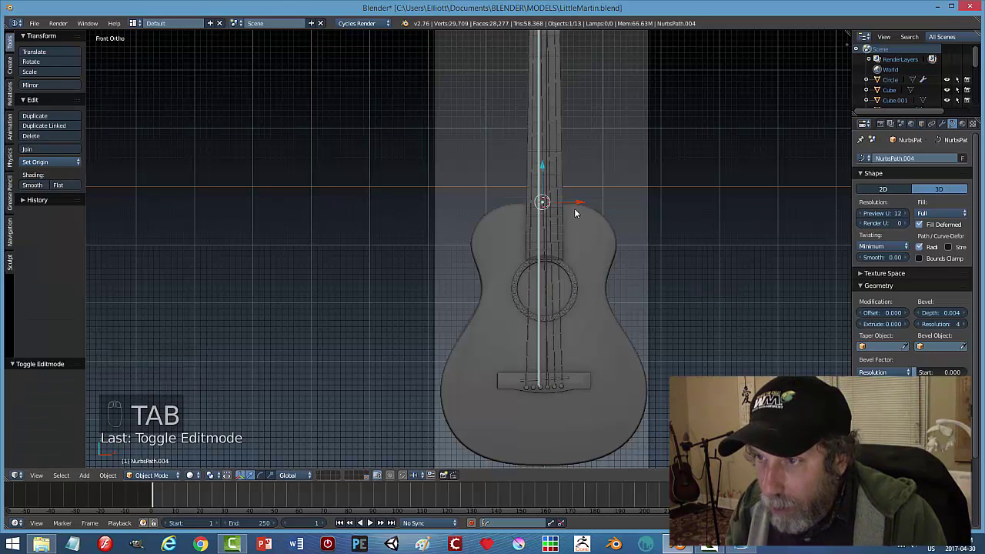
Shift a third string sideways over its bridge pin and straighten its points.
click(580, 202)
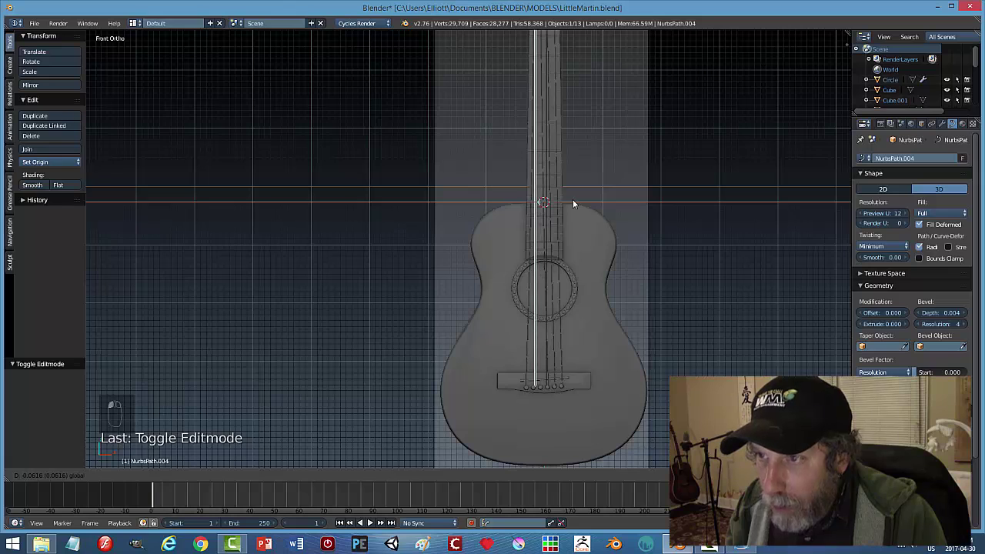
key(a)
drag(543, 195, 562, 225)
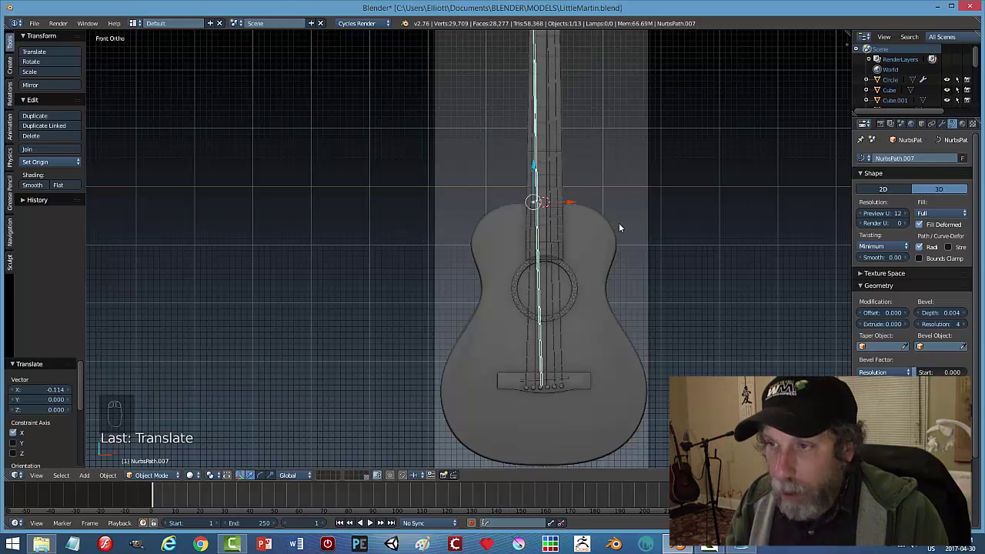
key(Tab)
key(a)
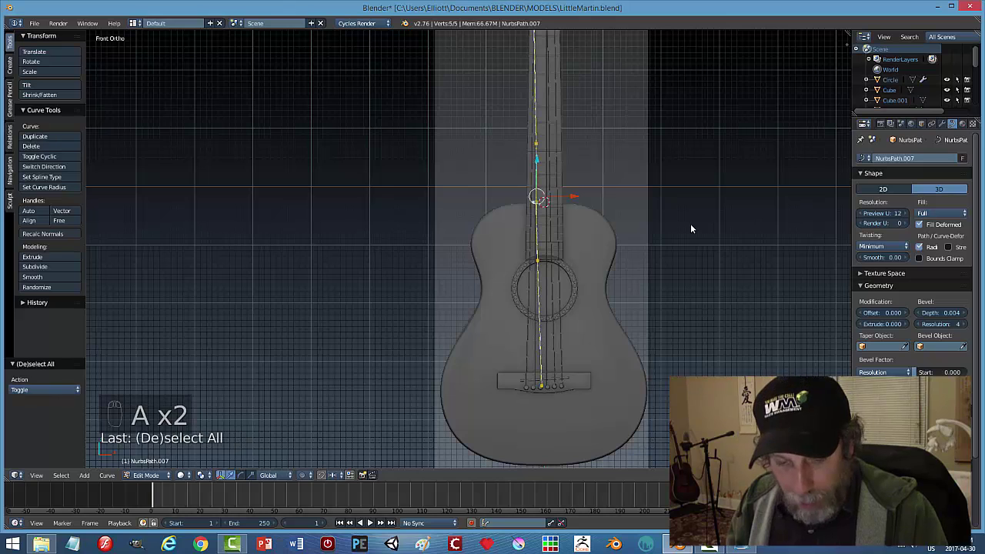
key(s)
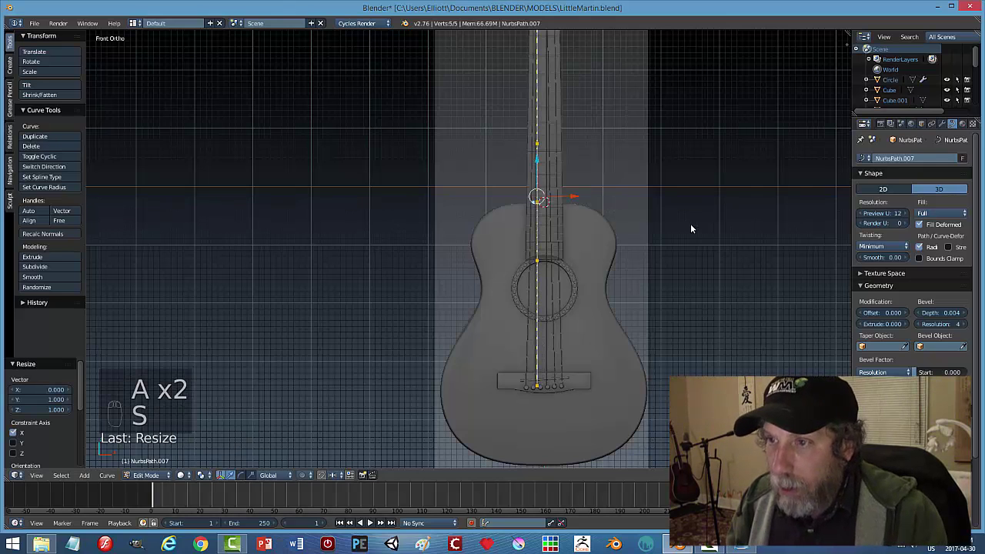
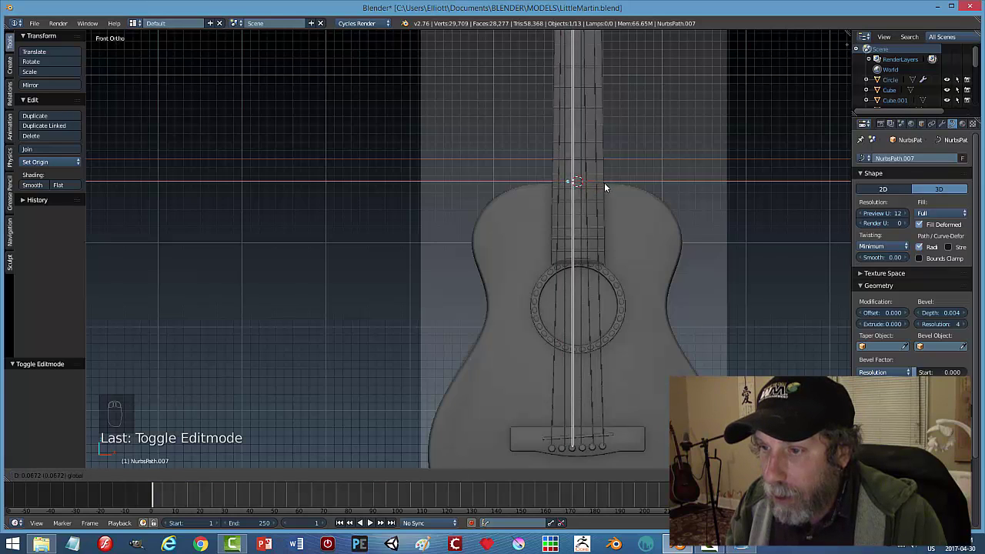
Straighten another string's points vertically and return to object mode.
click(581, 223)
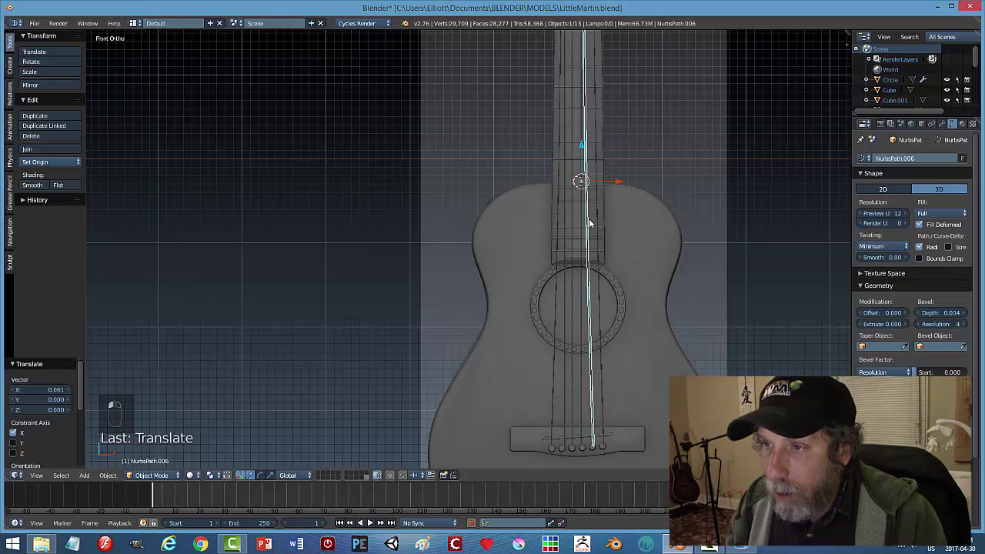
key(Tab)
key(a)
key(s)
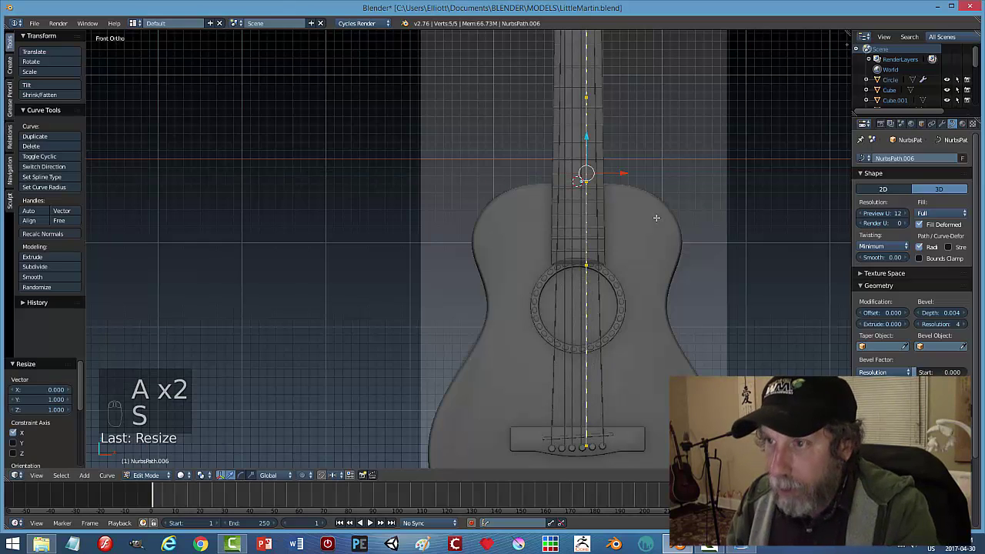
key(Tab)
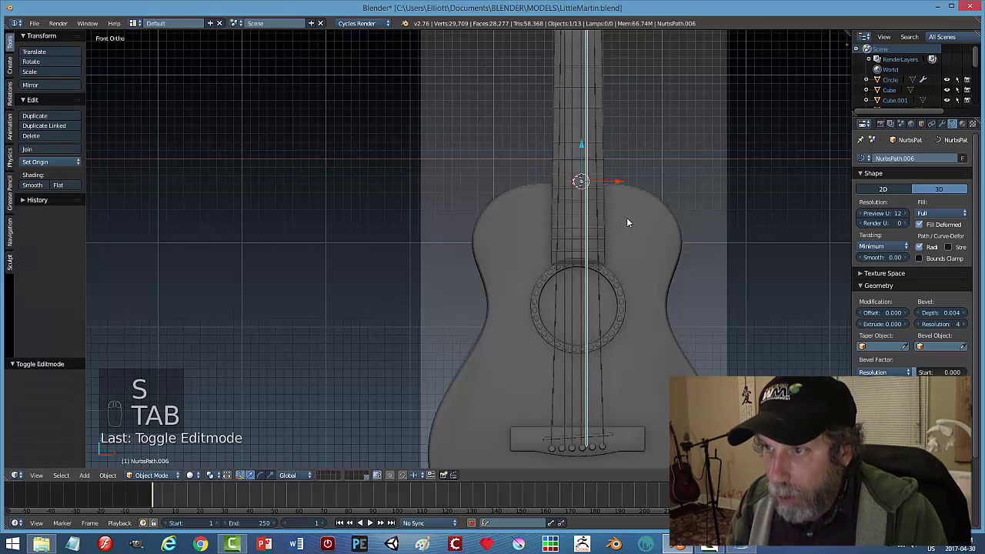
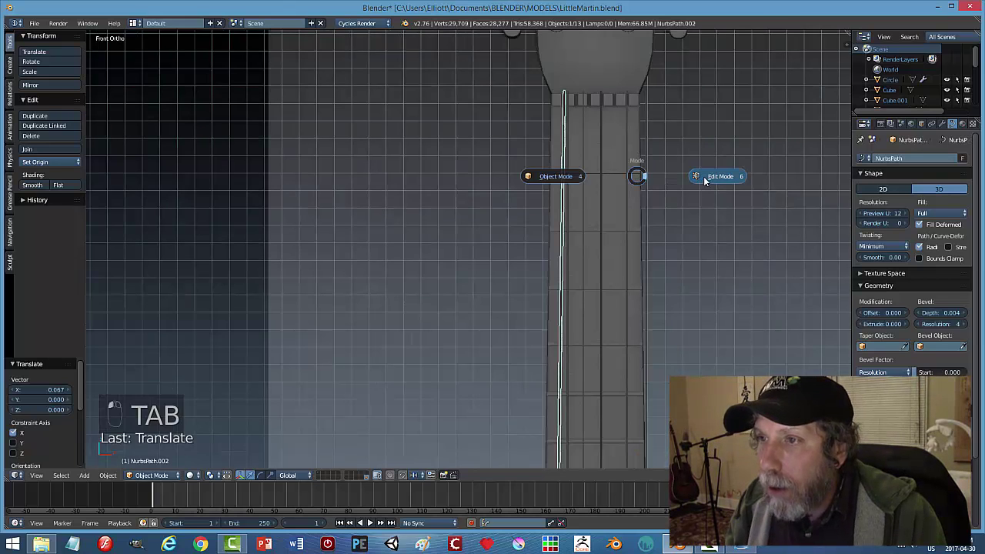
Leave curve editing and bring the headstock and nut area into view.
key(a)
key(s)
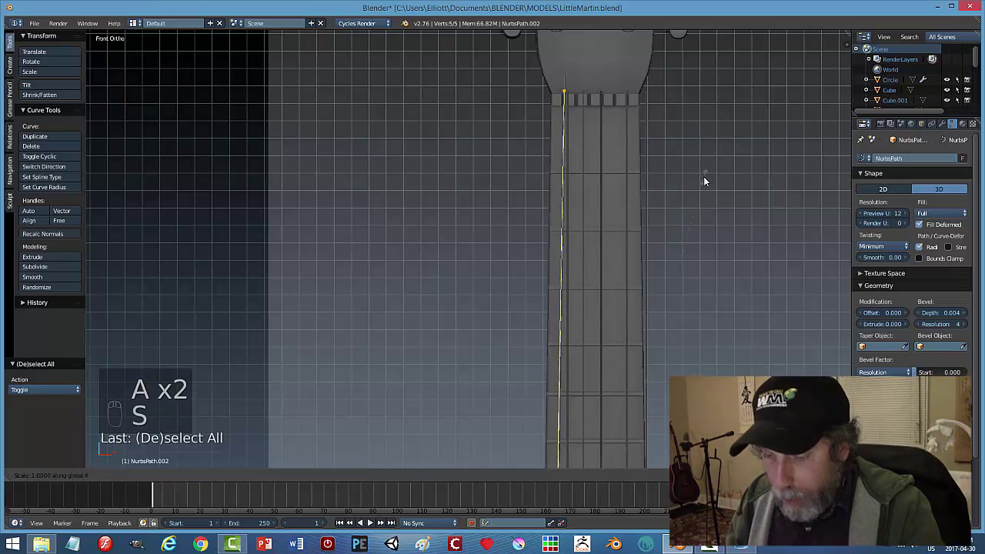
key(Tab)
key(a)
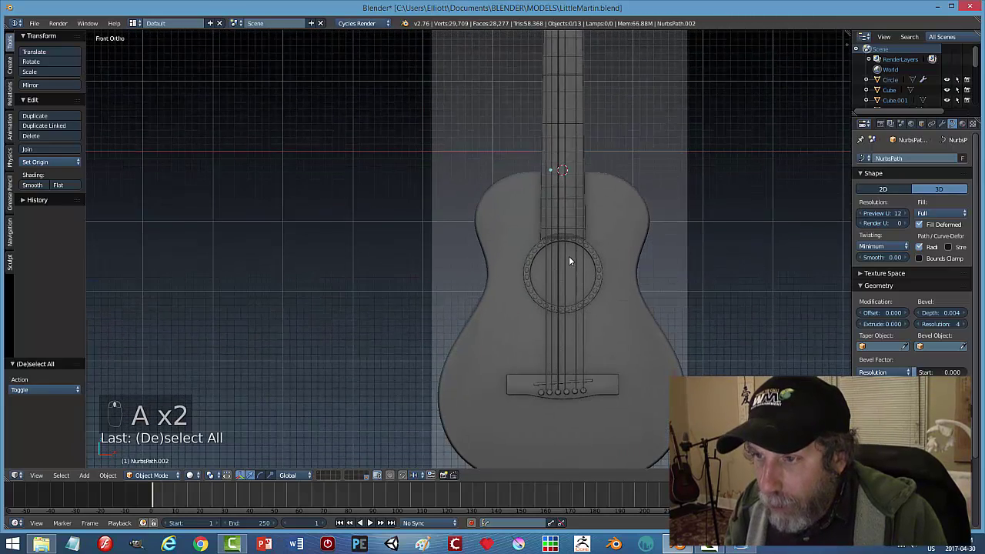
drag(568, 380, 602, 163)
drag(590, 269, 577, 328)
drag(574, 328, 610, 162)
key(a)
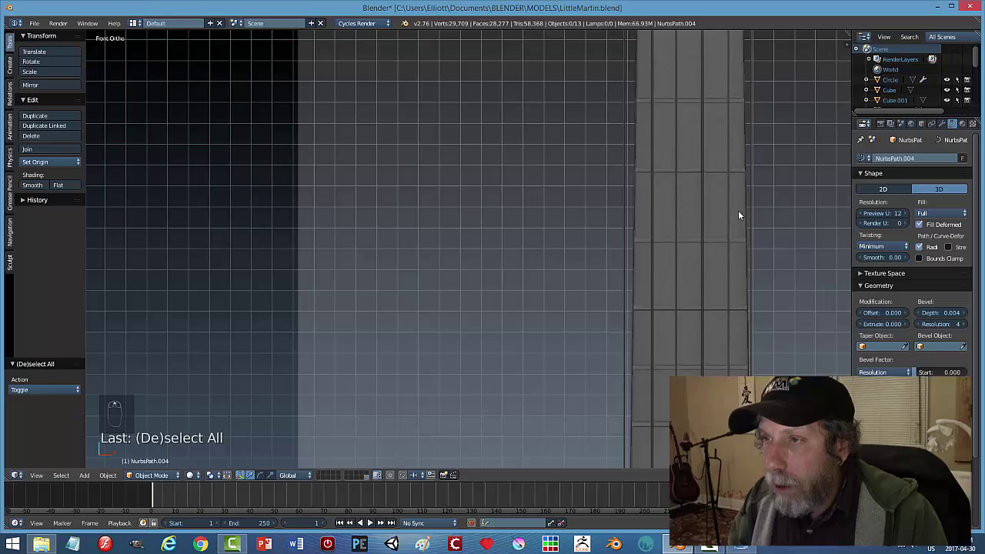
middle_click(706, 319)
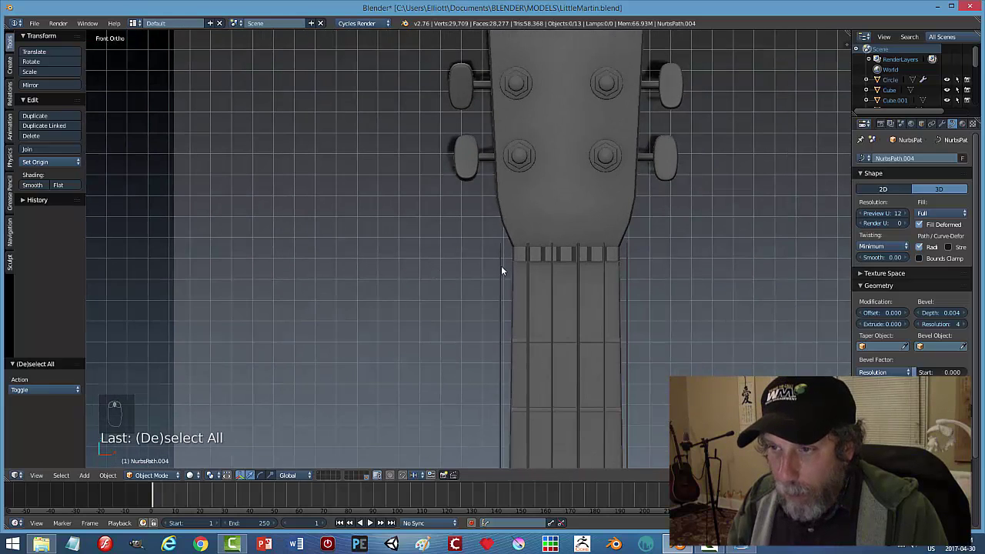
Box-select all six string curves where they meet the nut.
drag(509, 268, 671, 279)
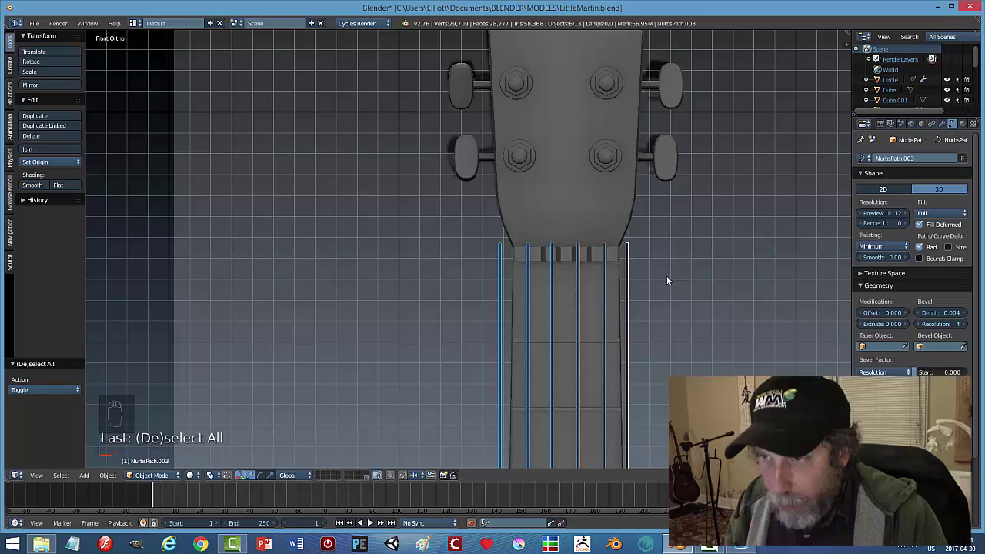
Join the six strings into one object (Ctrl+J), convert it to a mesh and try a Simple Deform taper of 0.135.
key(ctrl+j)
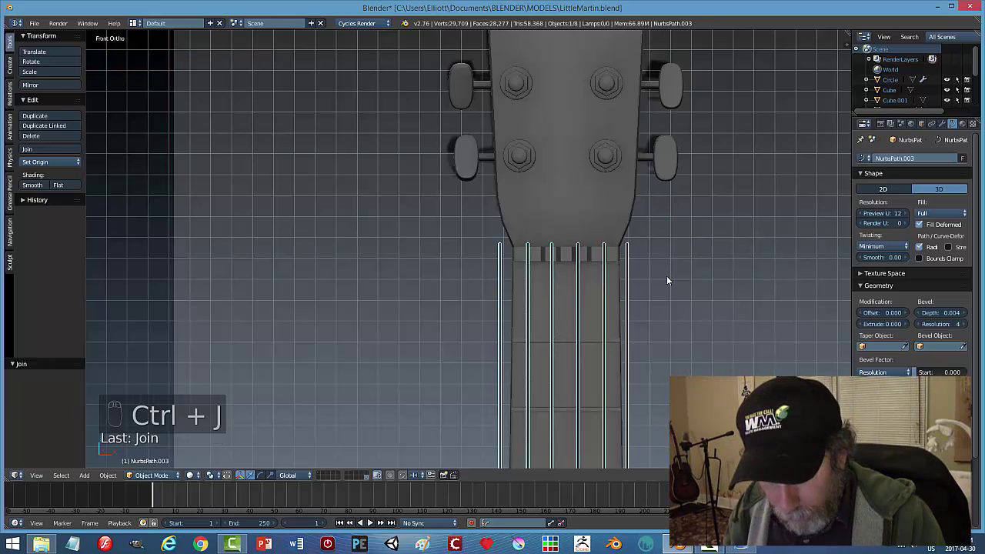
key(alt+c)
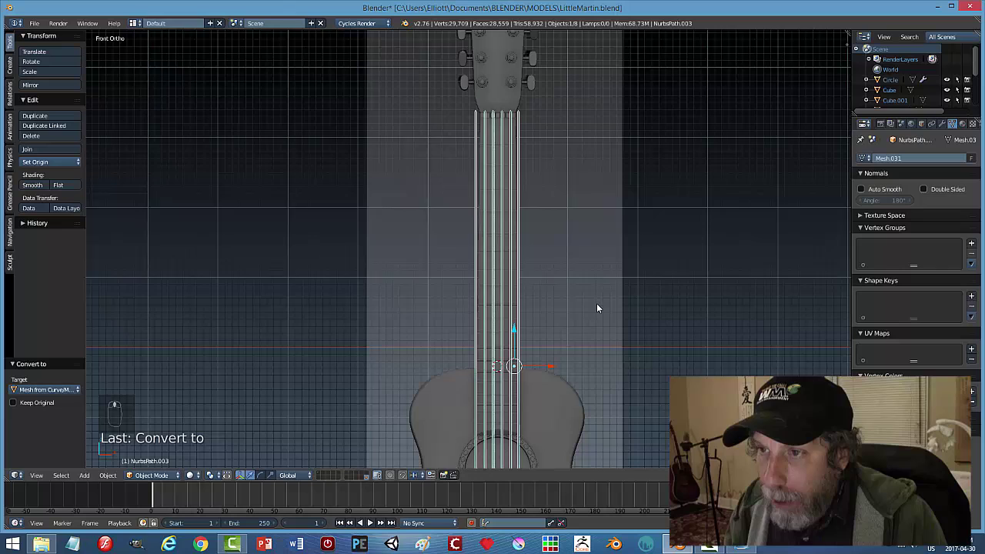
drag(947, 126, 858, 309)
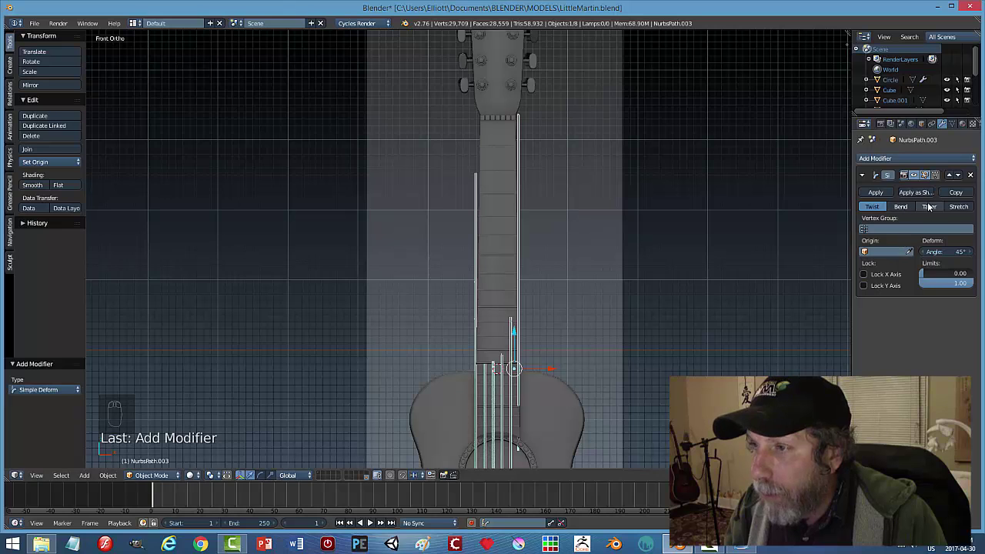
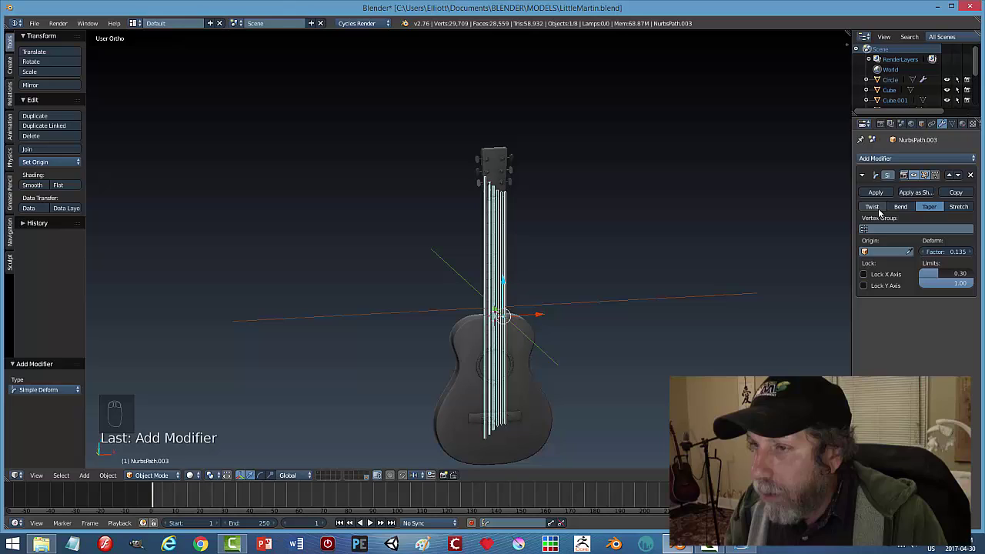
drag(882, 211, 893, 281)
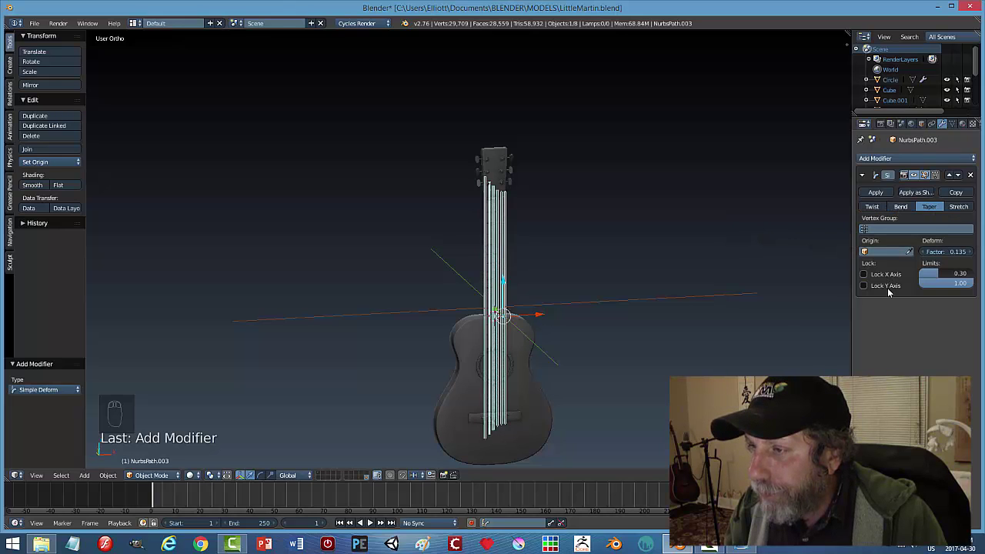
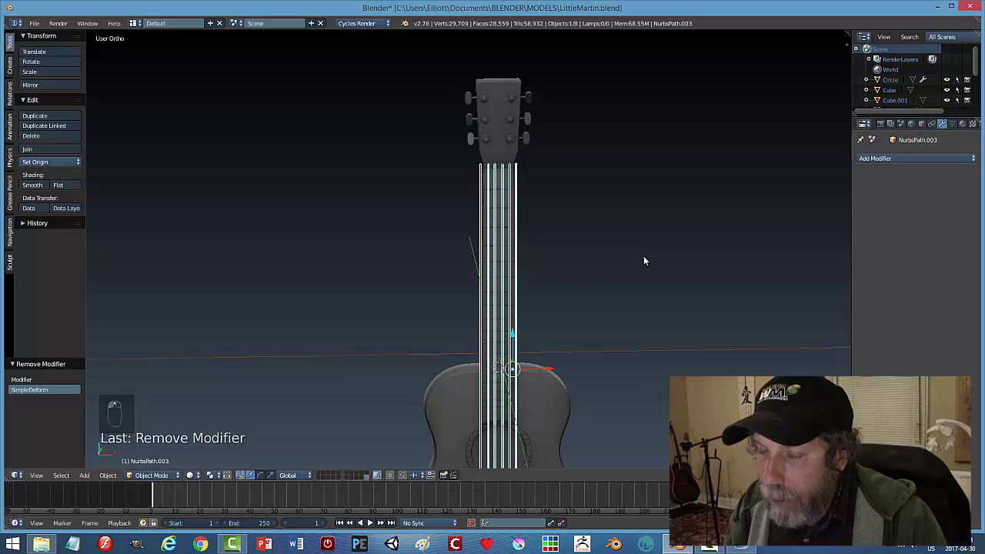
In vertex mode, box-select the strings' top-end vertices and scale them inward toward the nut.
key(Tab)
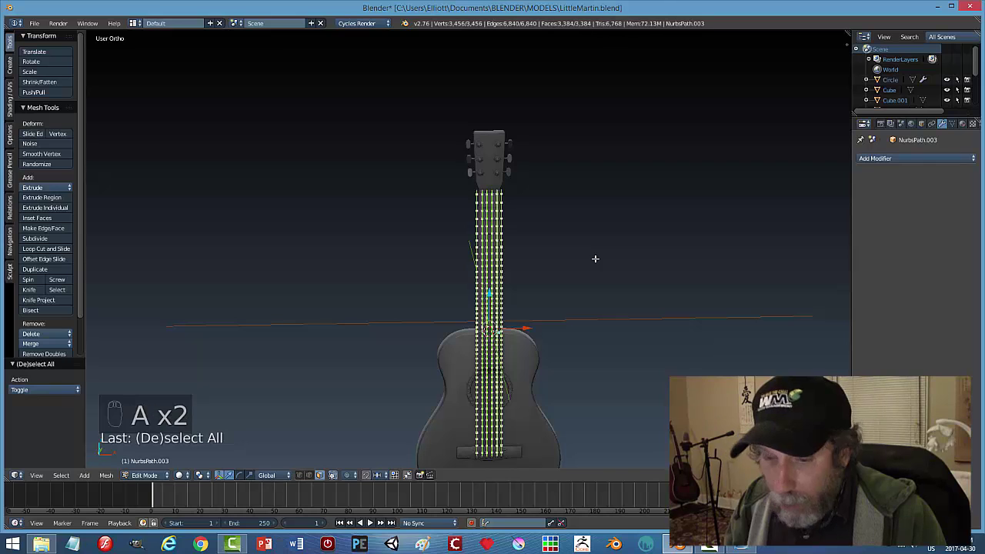
key(a)
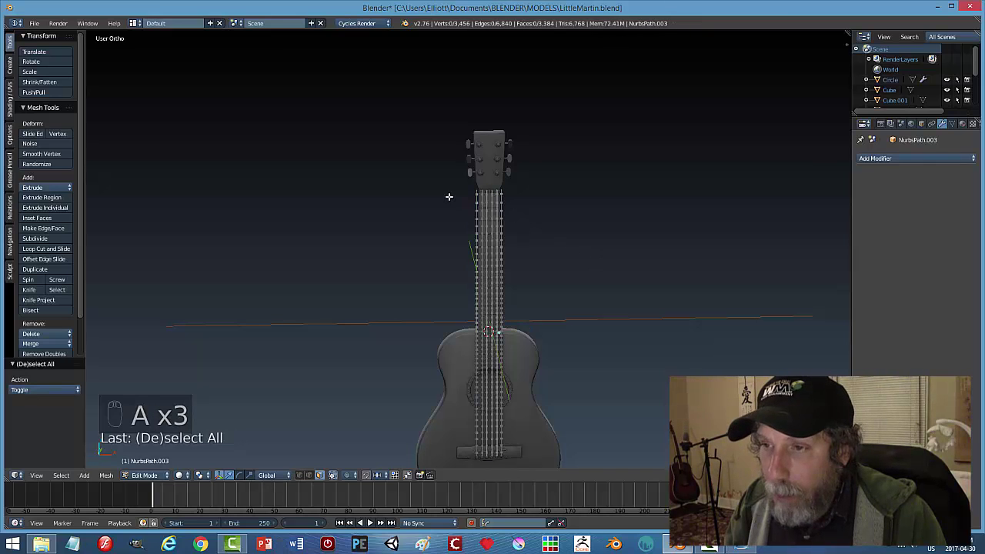
key(b)
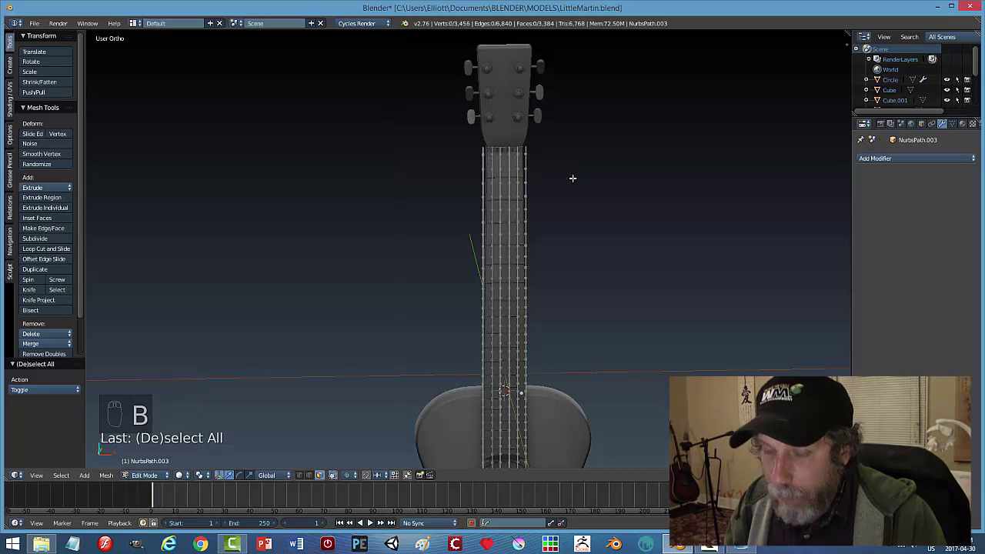
key(ctrl+Tab)
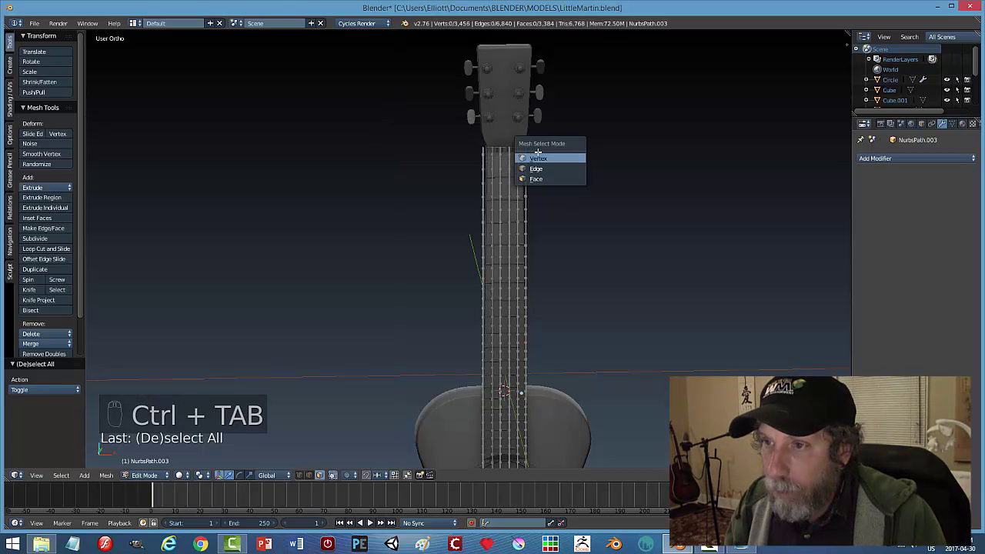
key(b)
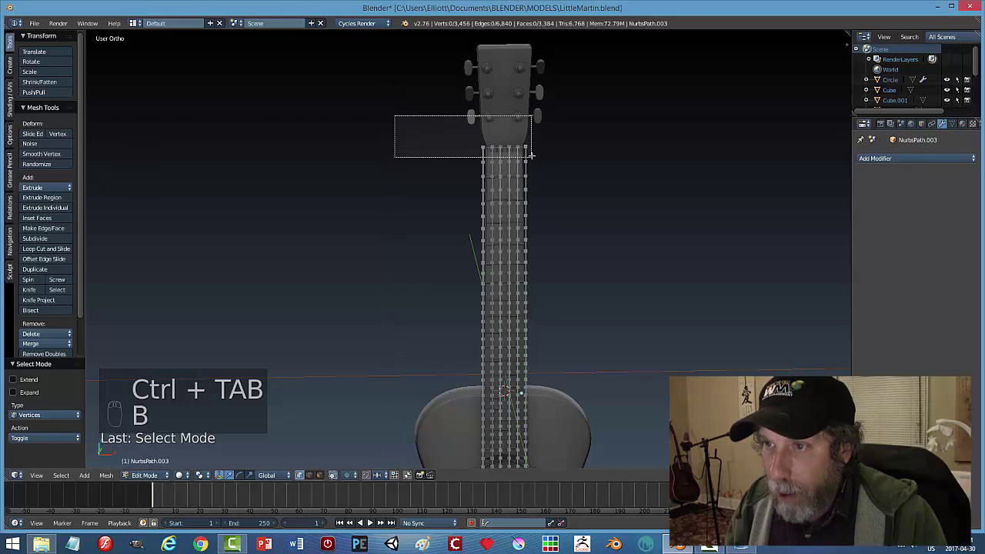
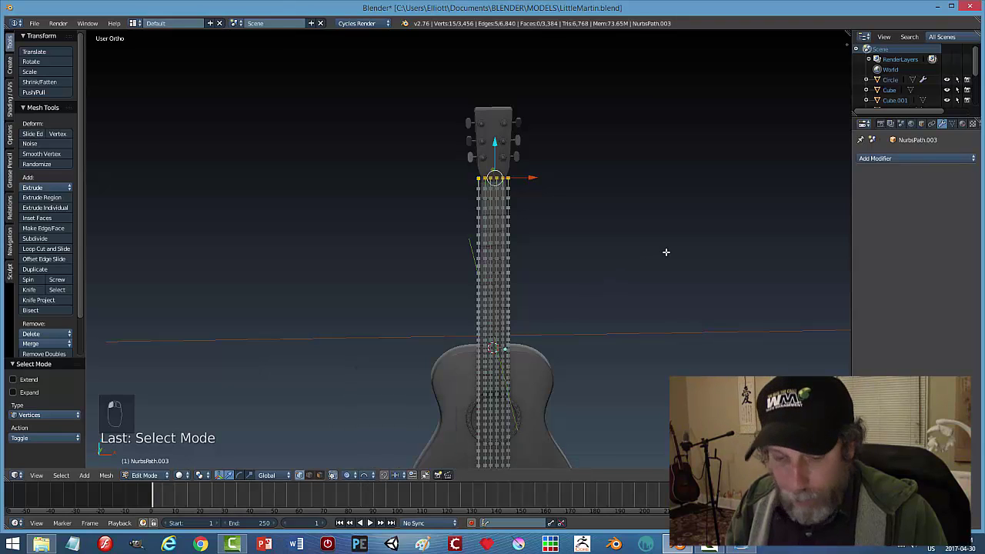
scroll(up, 3)
key(s)
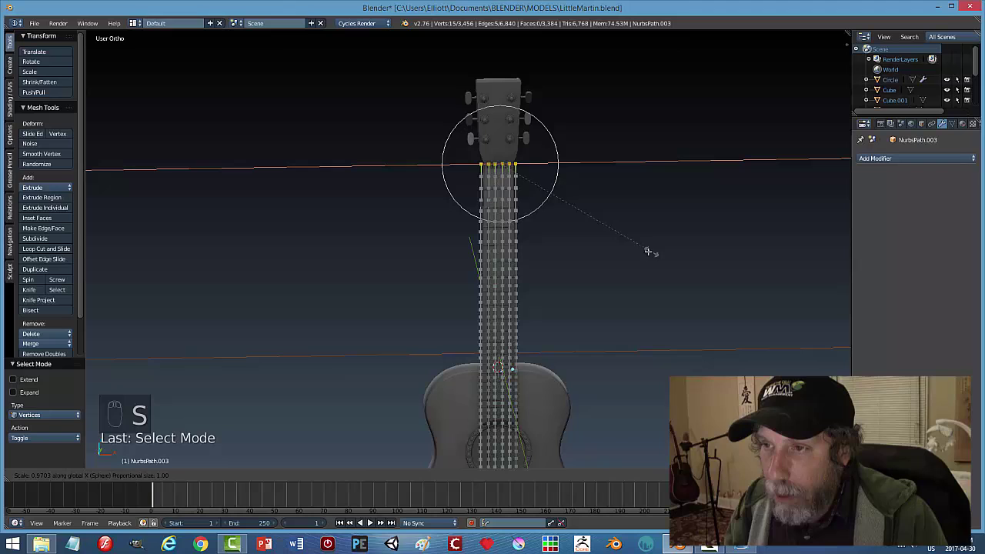
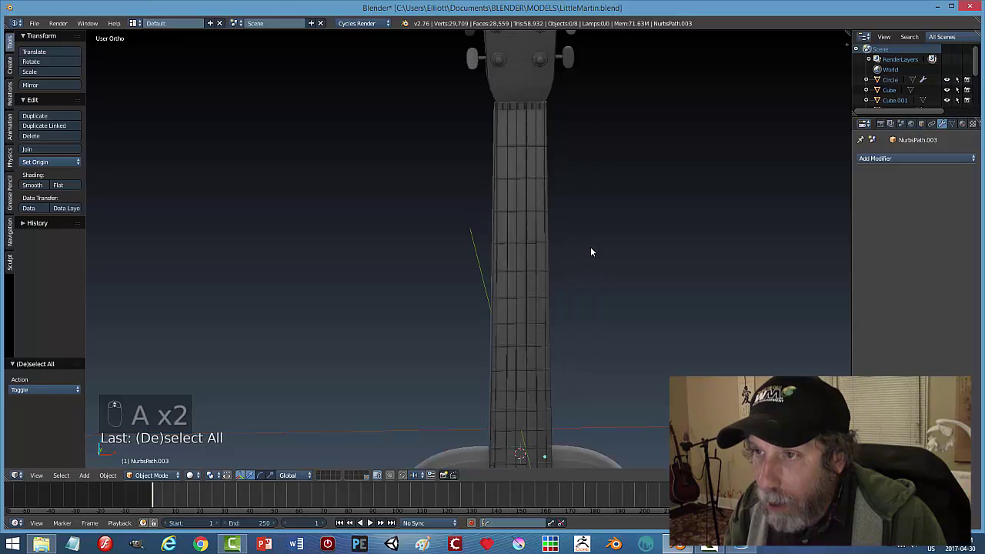
Inspect the guitar body from several angles, save, and check the viewport display settings.
middle_click(518, 249)
scroll(up, 3)
drag(546, 247, 657, 262)
drag(657, 275, 434, 288)
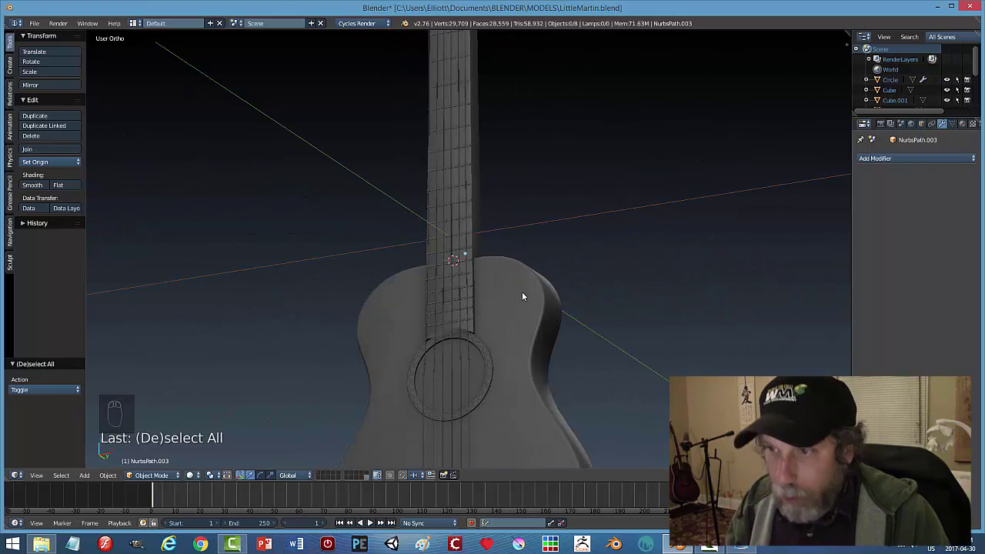
key(ctrl+s)
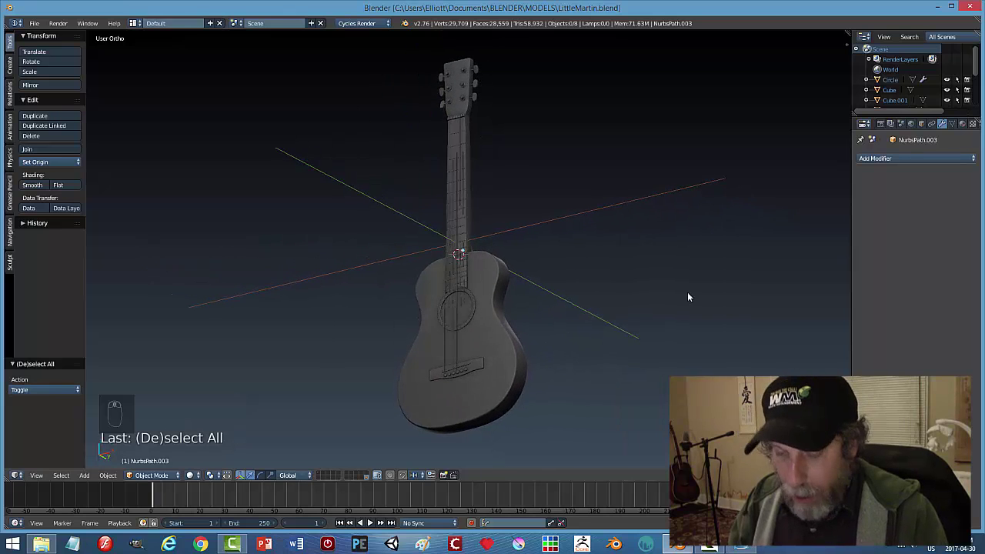
key(n)
click(811, 55)
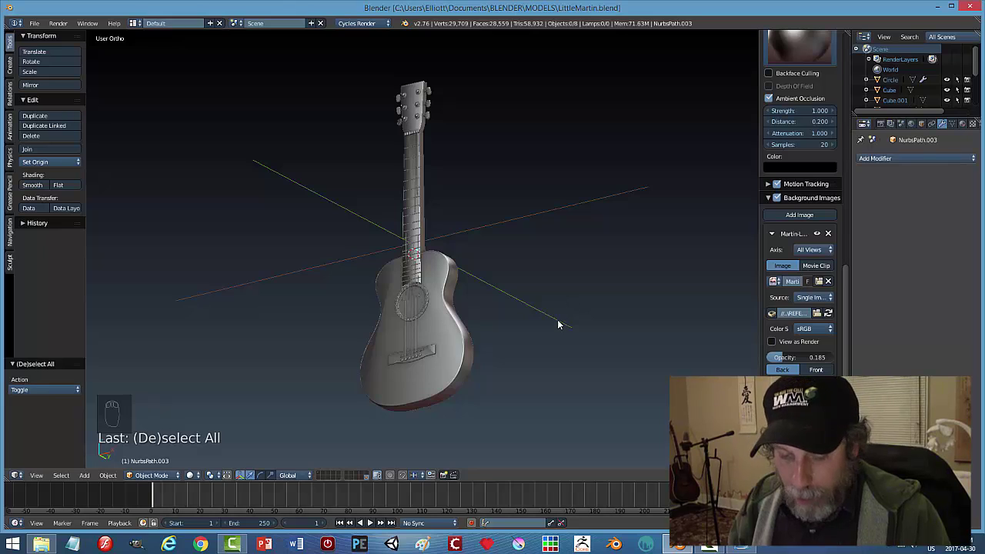
key(n)
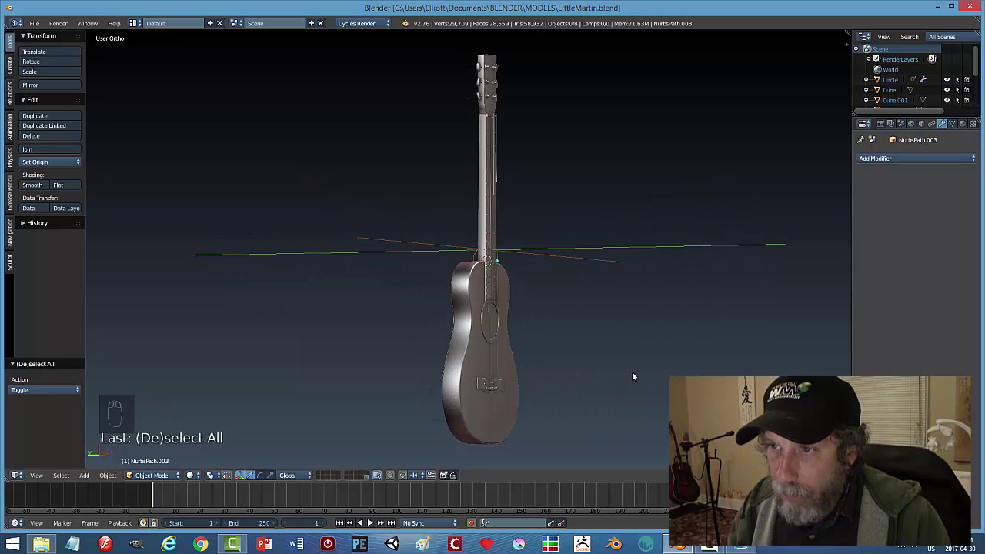
Select the strings, check the neck from the side and front, then save again.
middle_click(610, 220)
click(563, 124)
drag(564, 124, 623, 166)
middle_click(626, 167)
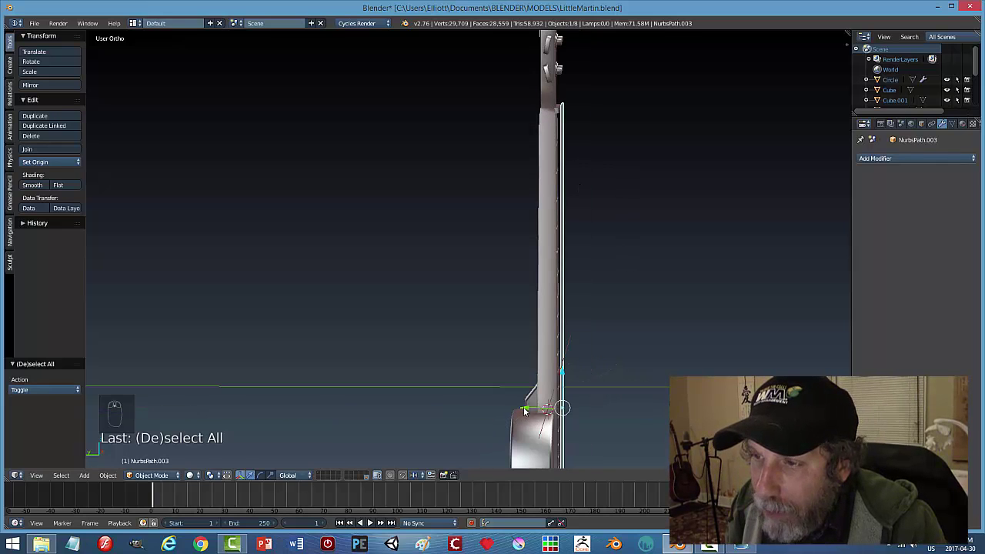
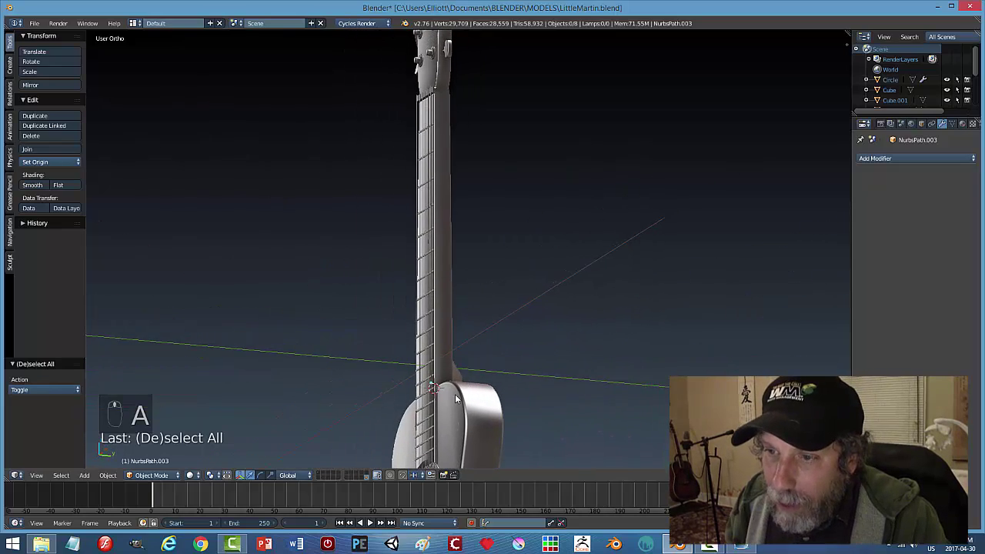
middle_click(510, 359)
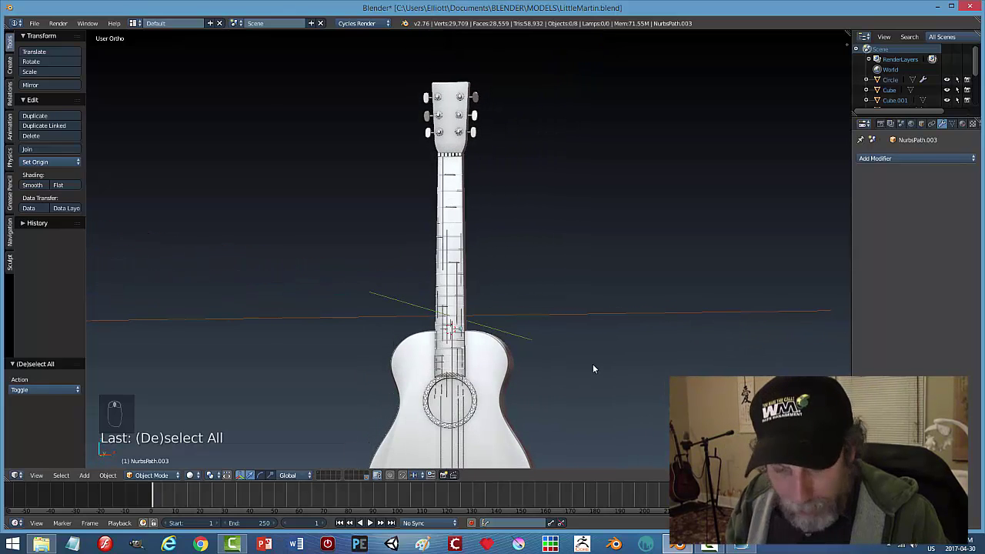
key(ctrl+s)
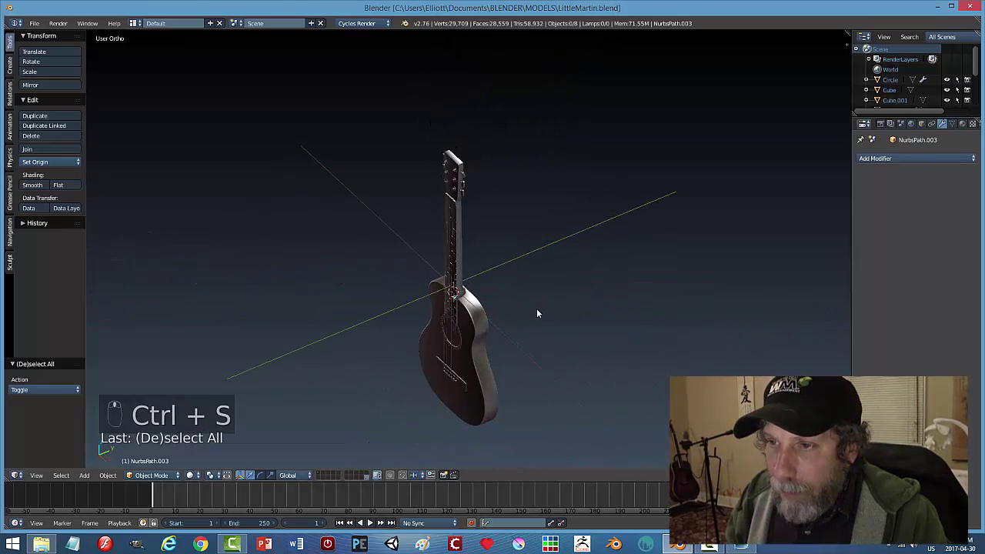
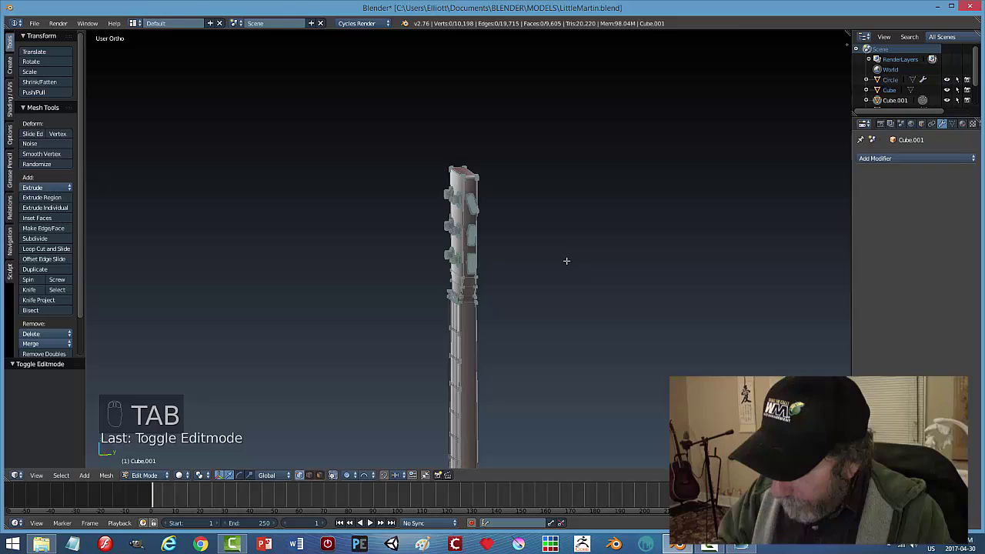
Switch to right side view in wireframe and place the 3D cursor at the selected edge.
key(KP_3)
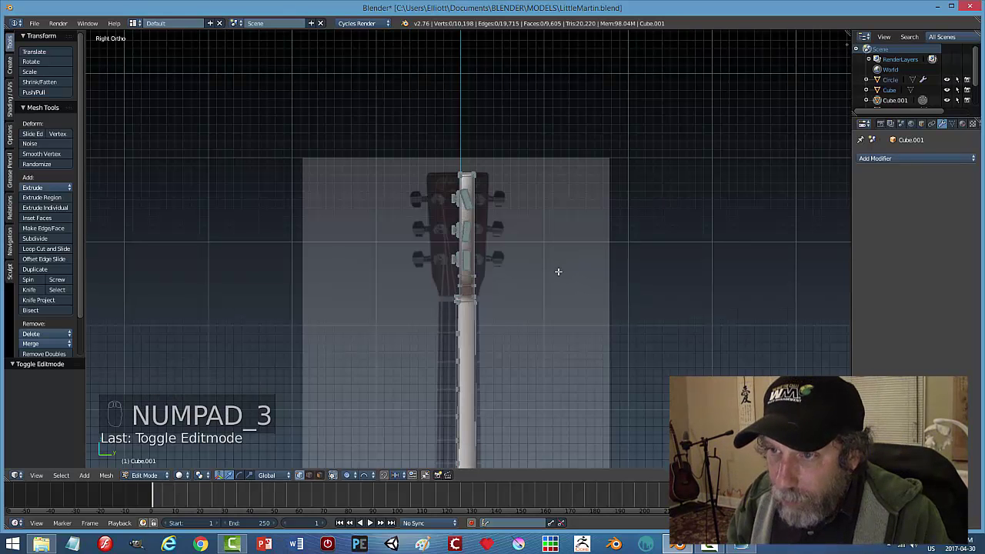
key(ctrl+Tab)
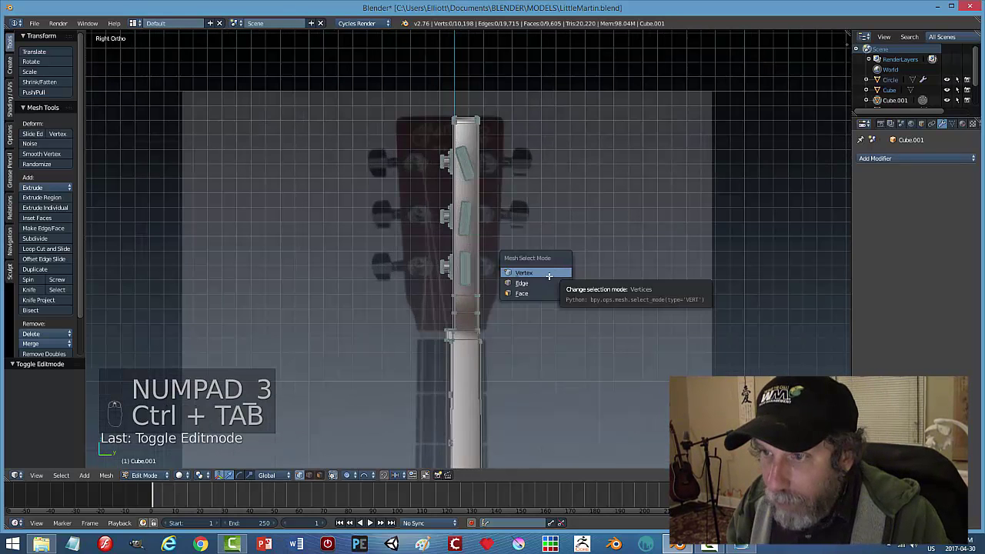
key(z)
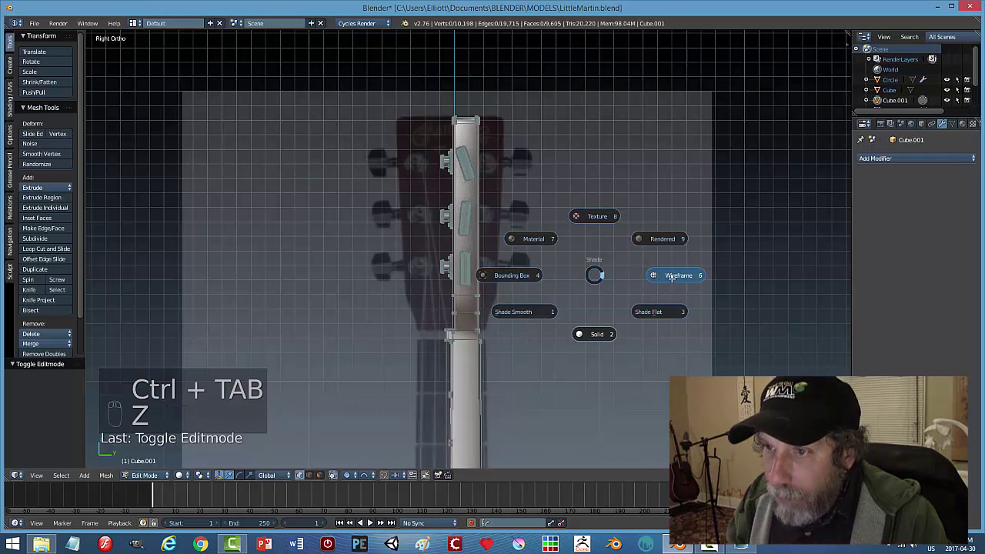
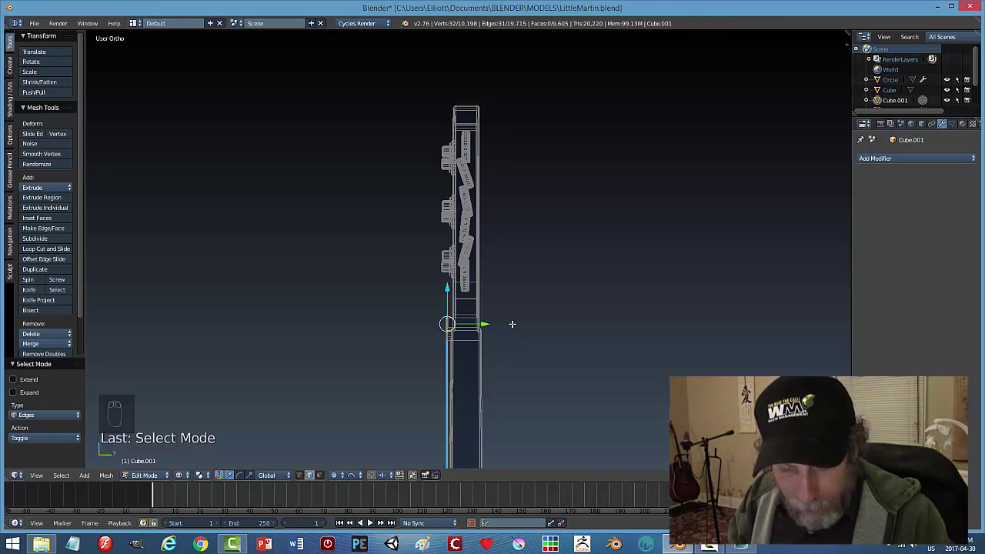
key(shift+s)
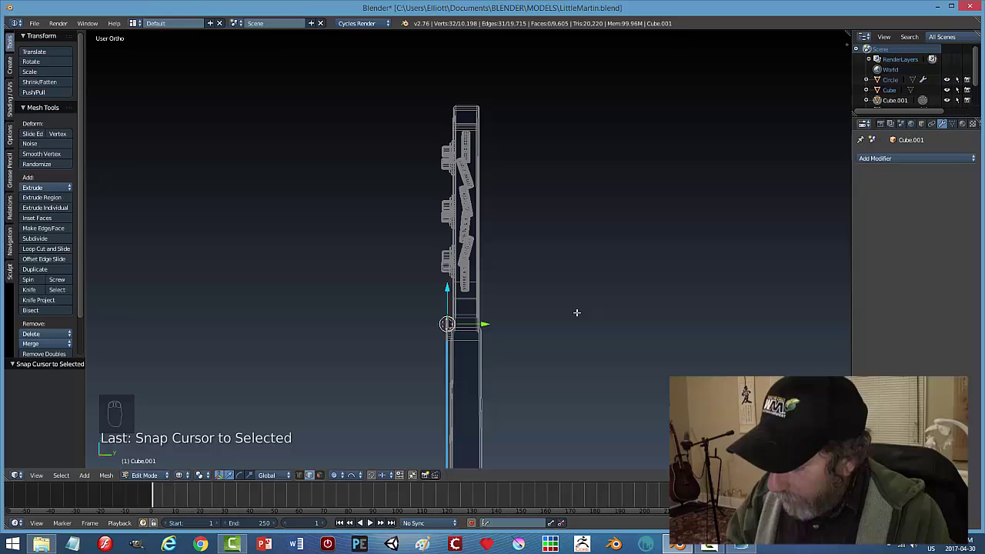
key(KP_3)
key(a)
Box-select the headstock and tuning peg vertices from the side view.
key(b)
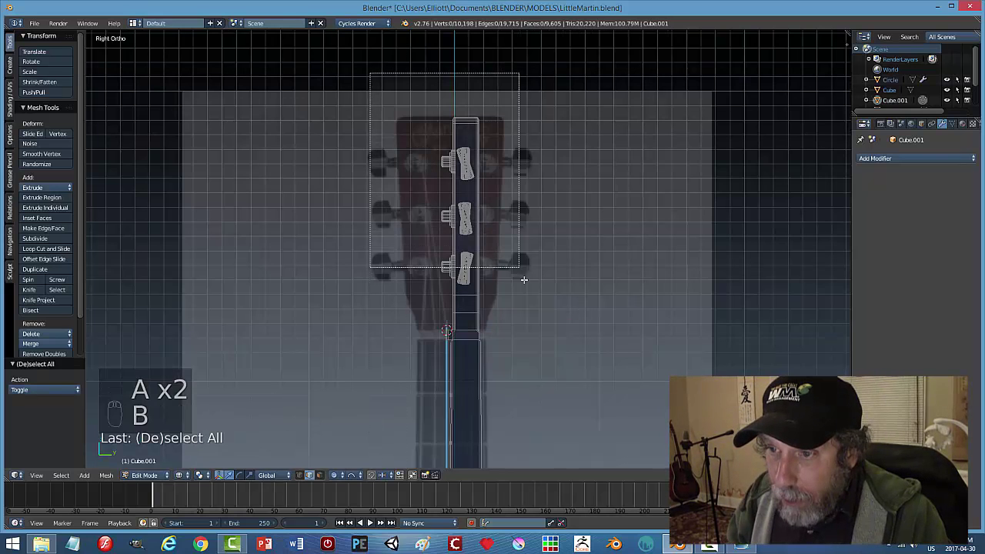
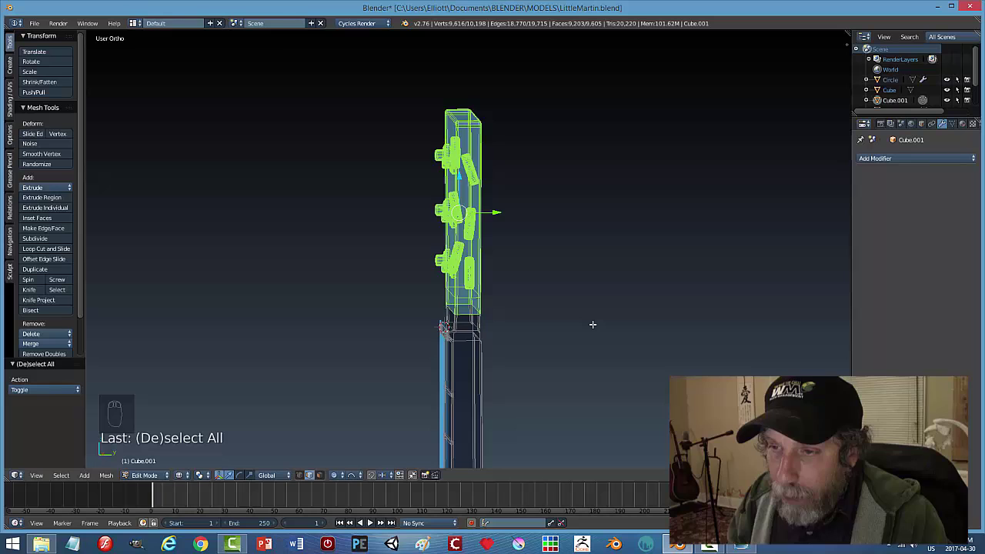
key(a)
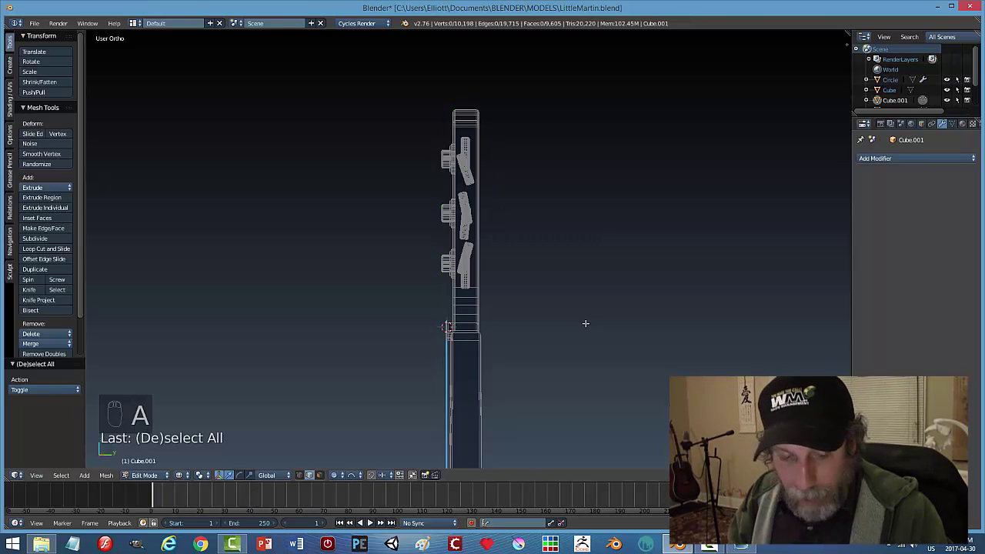
key(ctrl+Tab)
key(KP_3)
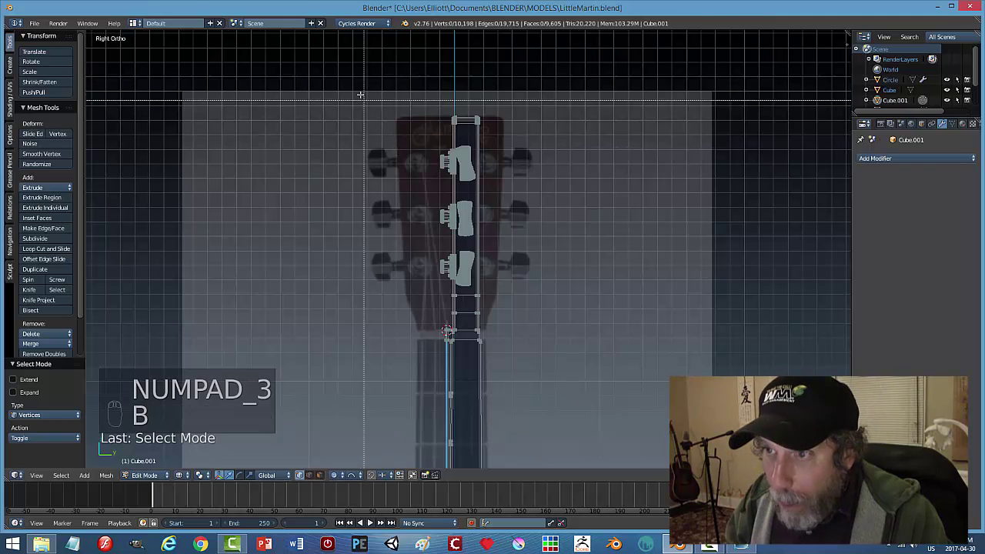
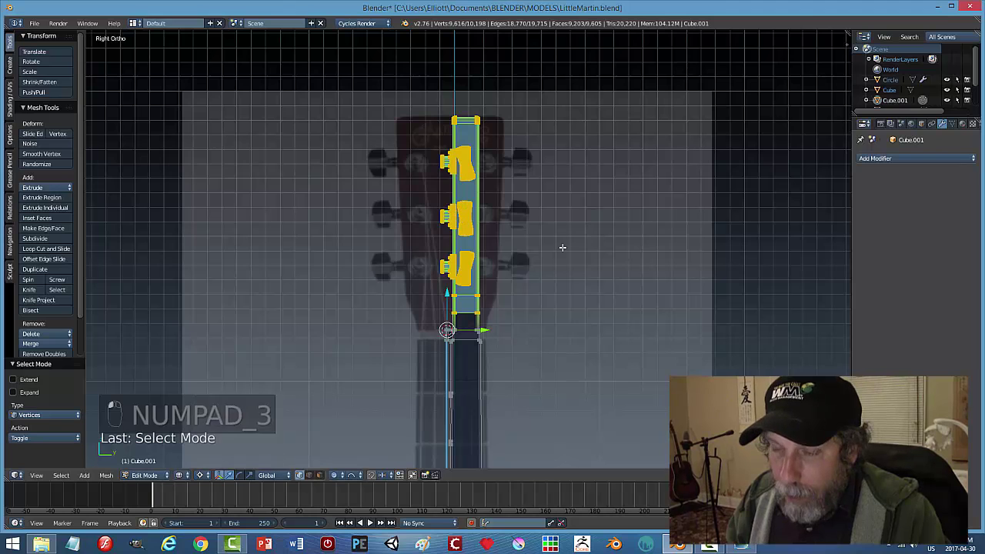
Rotate the headstock and tuners back about -7.65° on X, then return to object mode with solid shading.
key(r)
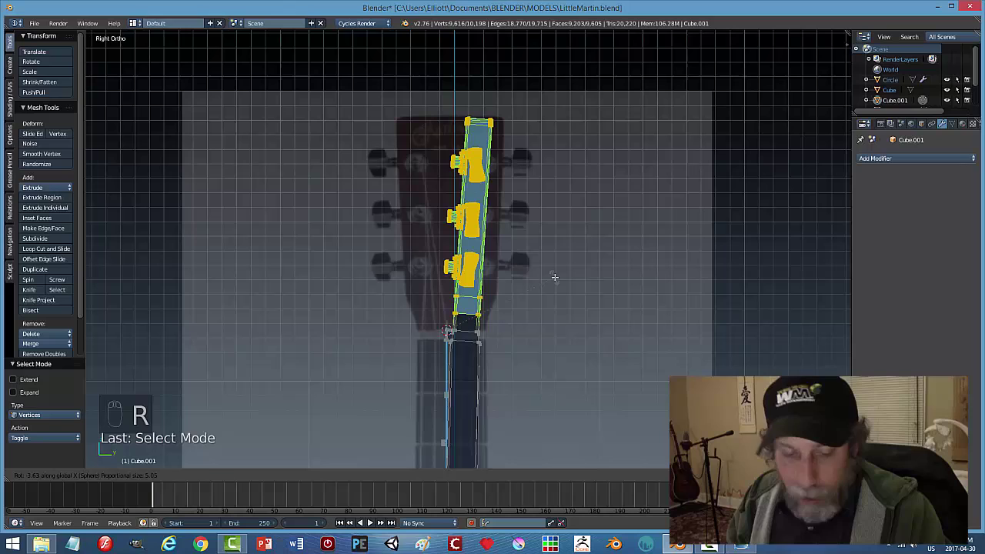
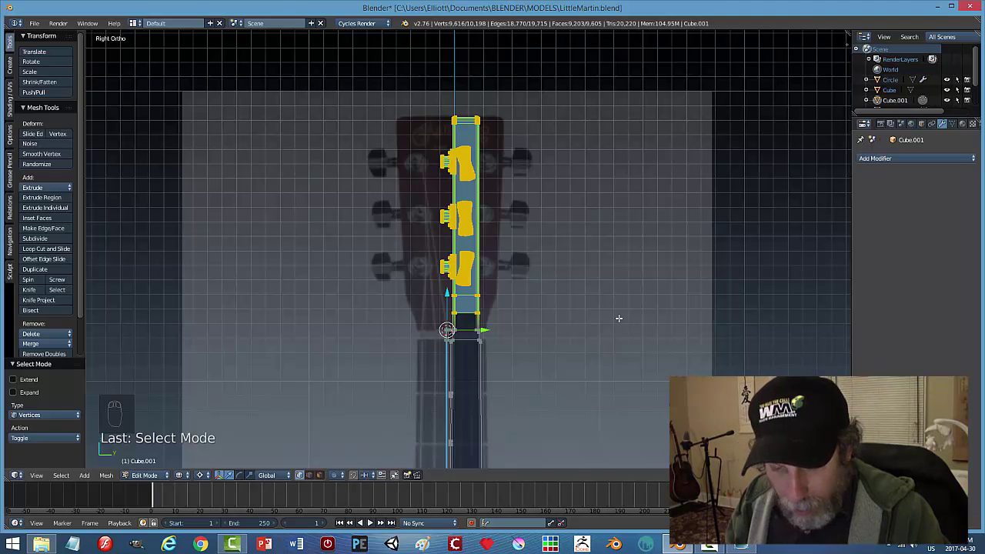
key(r)
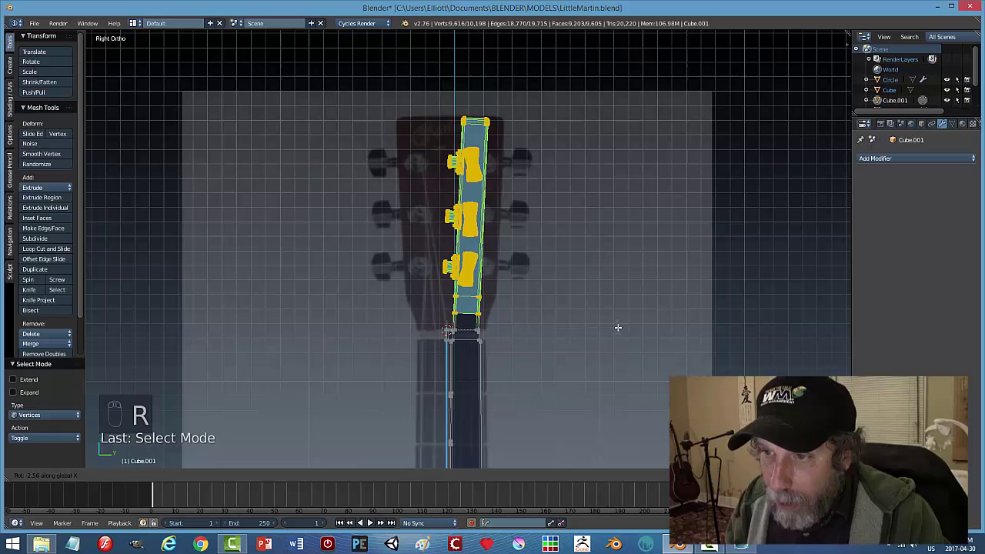
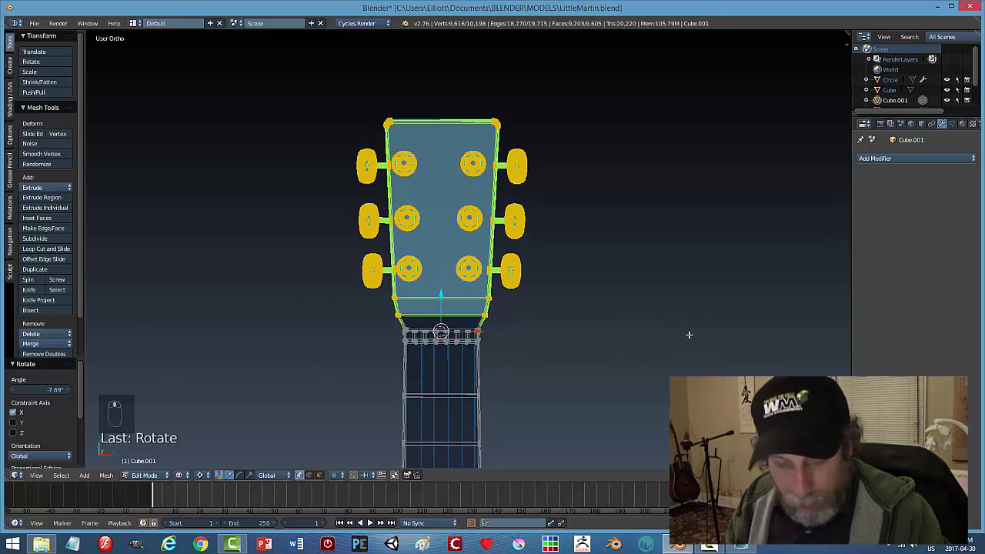
key(z)
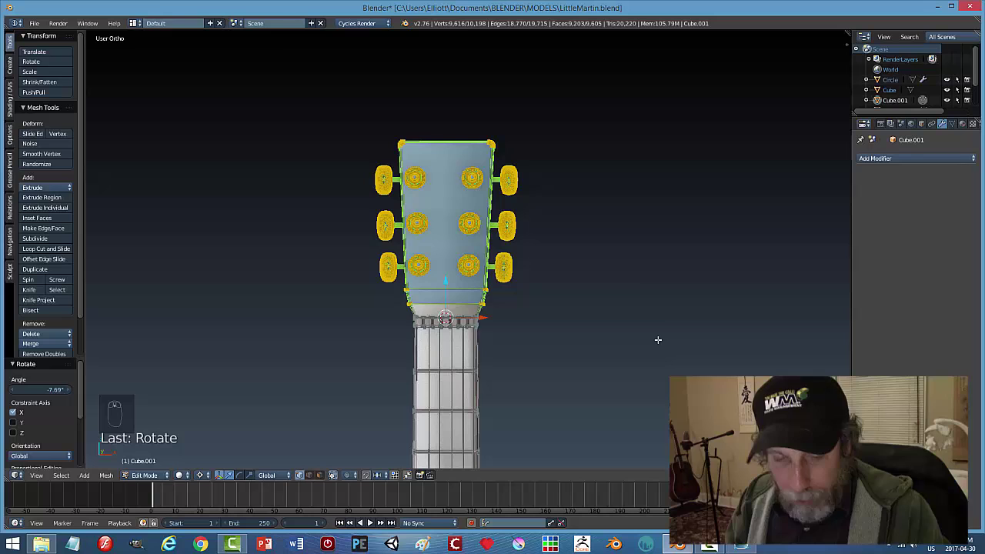
key(z)
key(Tab)
key(a)
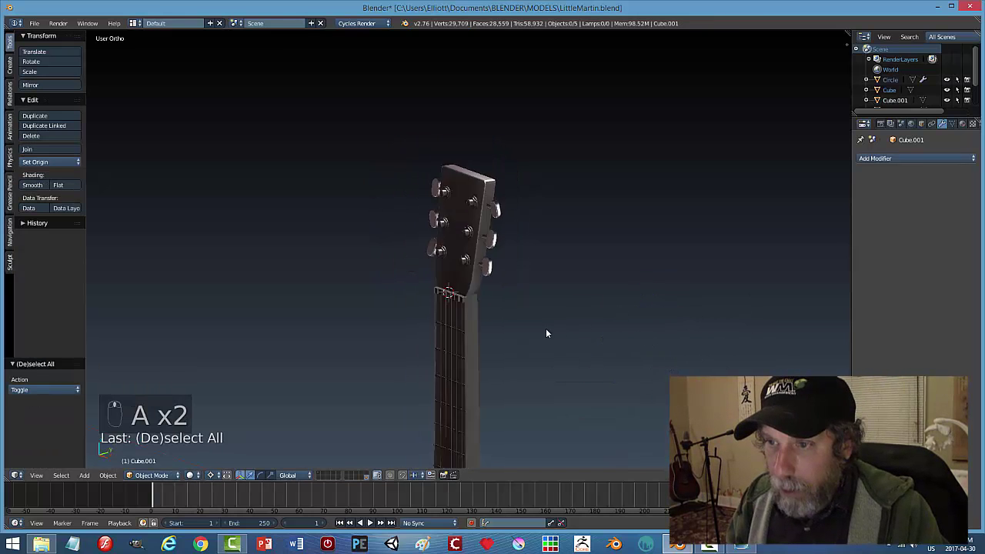
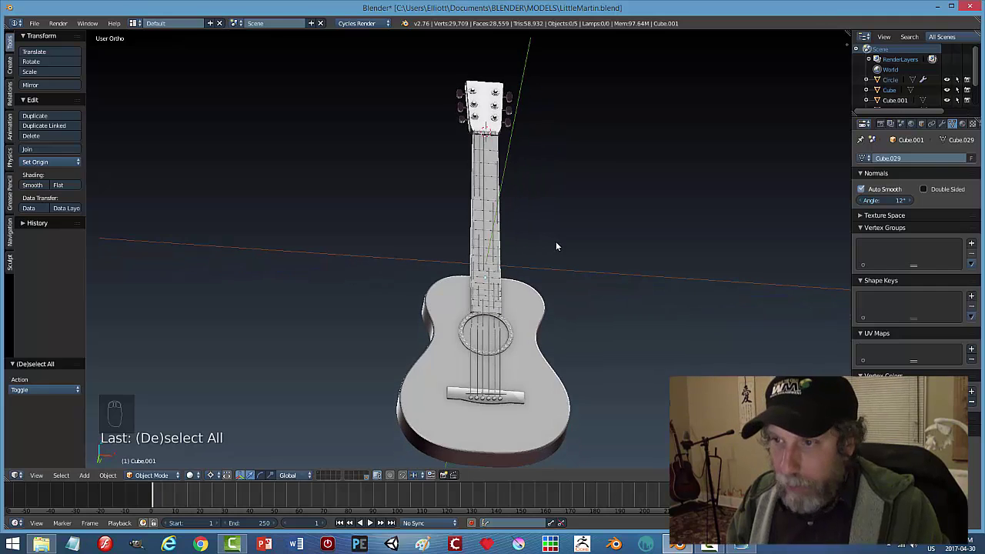
Save the file and orbit around the guitar to check the tilted headstock from several sides.
key(ctrl+s)
drag(547, 329, 475, 388)
drag(472, 326, 397, 330)
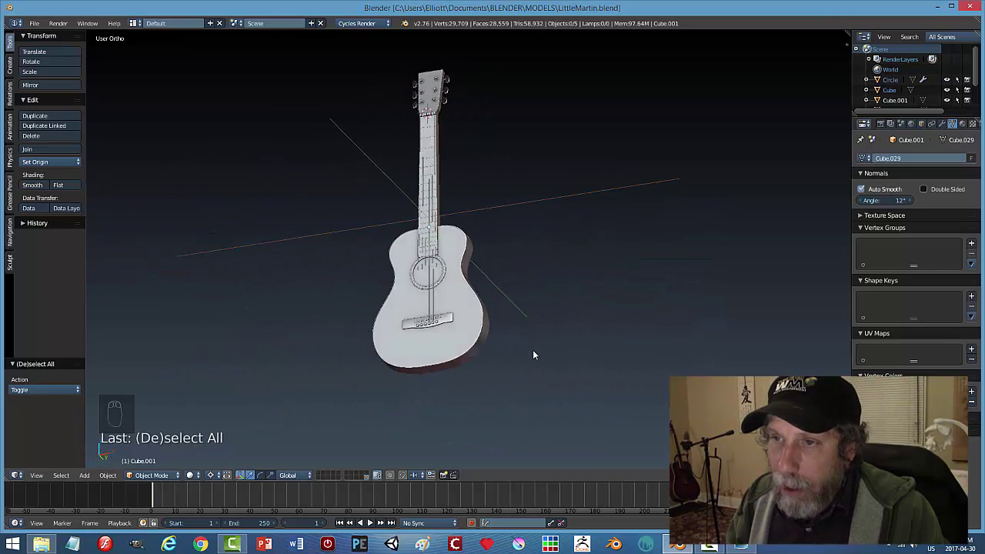
drag(446, 388, 465, 315)
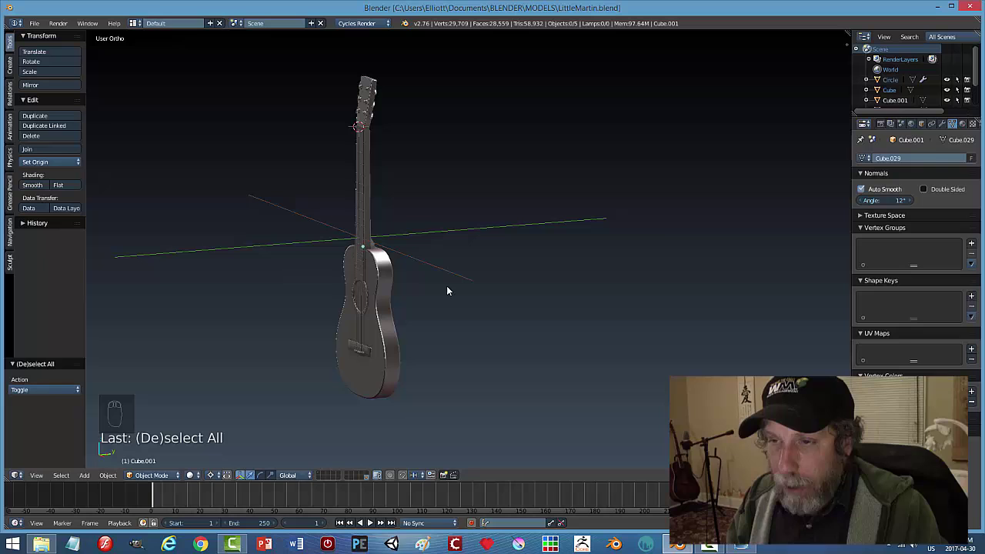
Delete the leftover extra objects and join all guitar parts into one object.
key(r)
key(x)
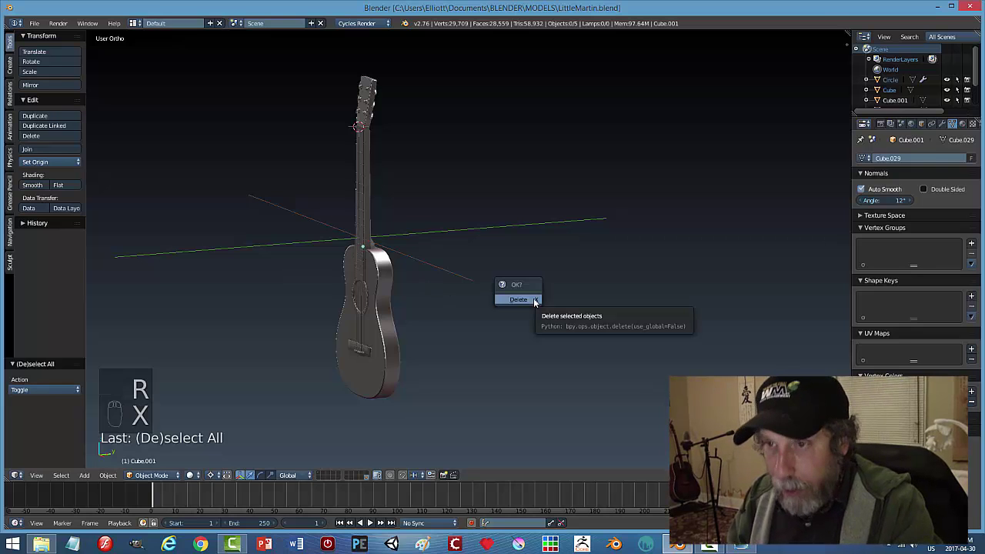
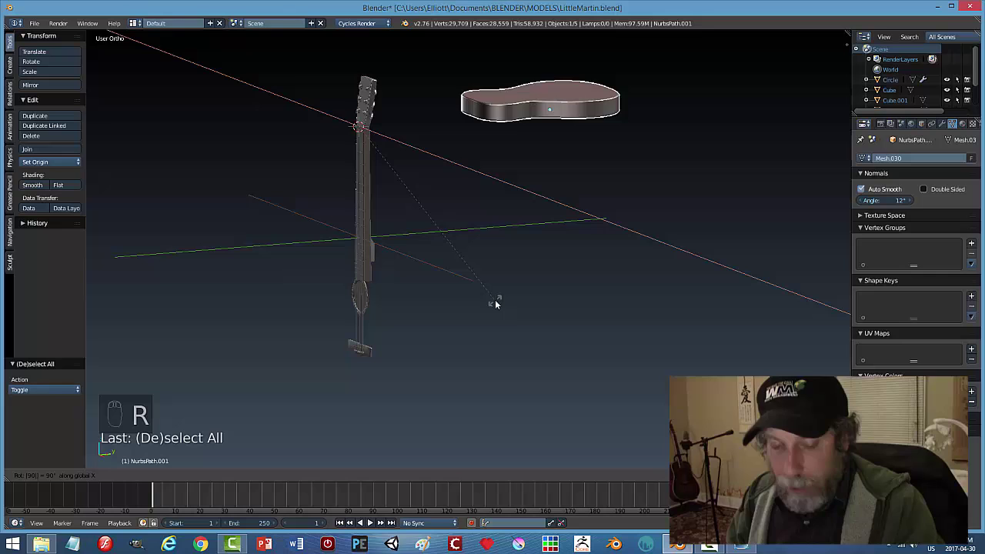
key(a)
key(a)
key(ctrl+j)
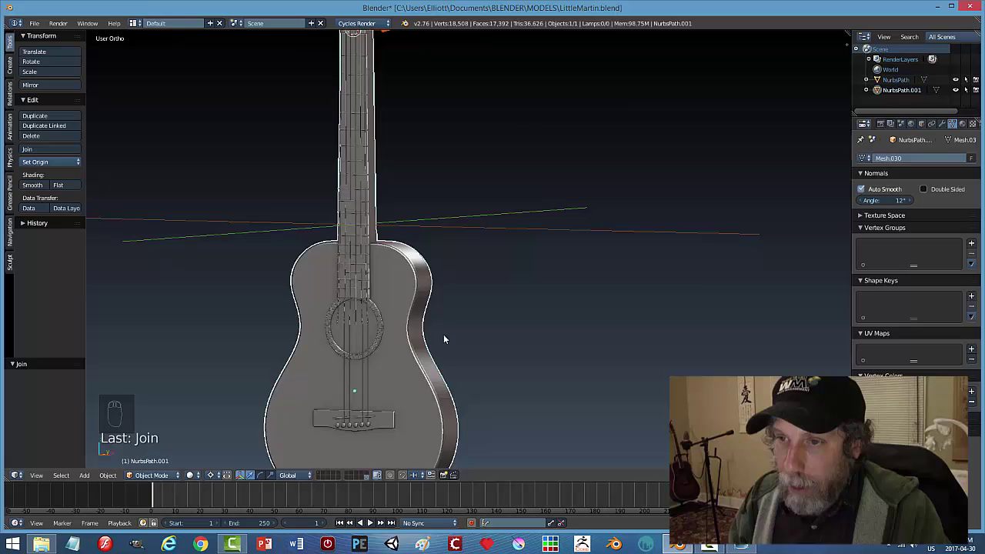
Select the joined guitar and rotate it 90 degrees off its upright pose.
middle_click(474, 367)
key(r)
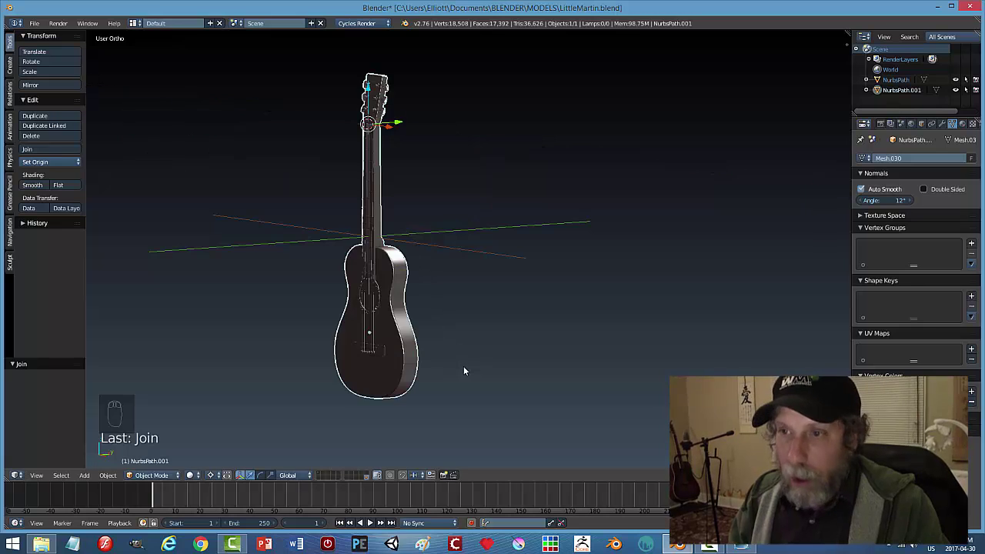
click(219, 477)
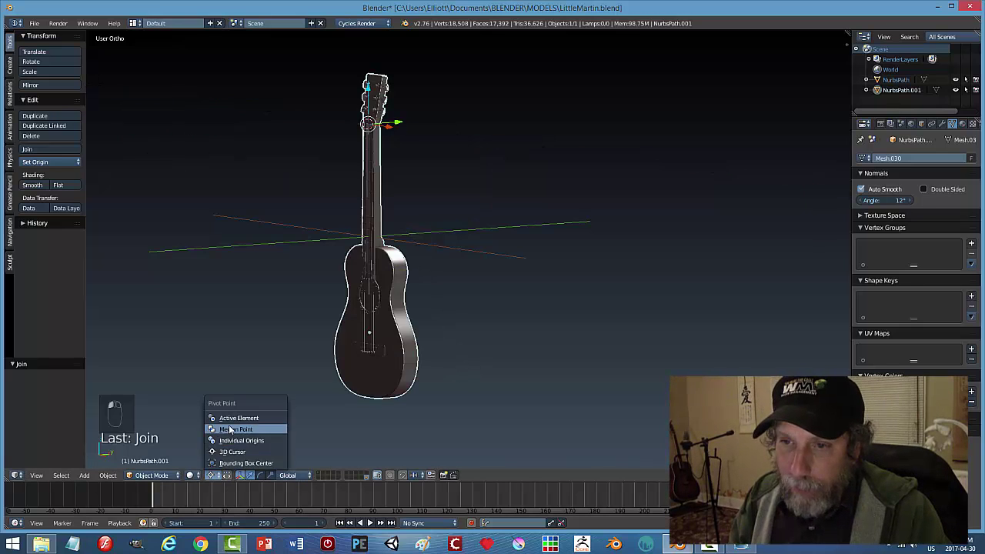
key(r)
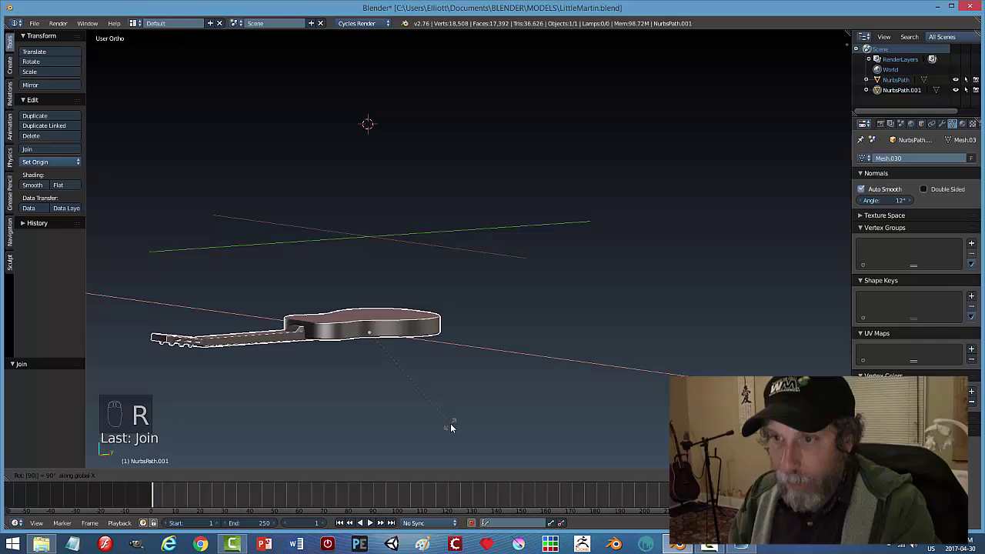
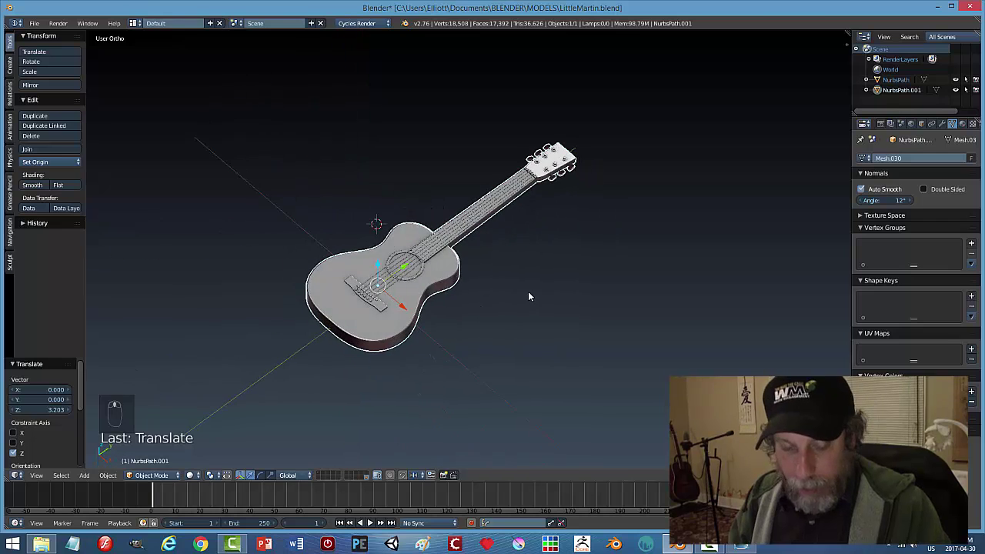
Duplicate the guitar sideways, tilt the copy about 56.87° on X and turn it about -17.04° on Z.
key(a)
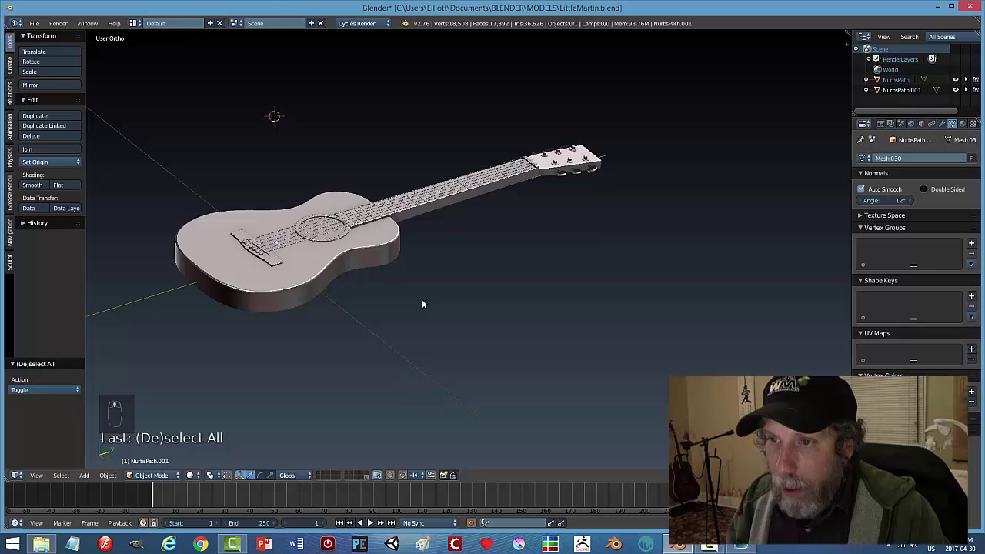
click(387, 265)
key(shift+d)
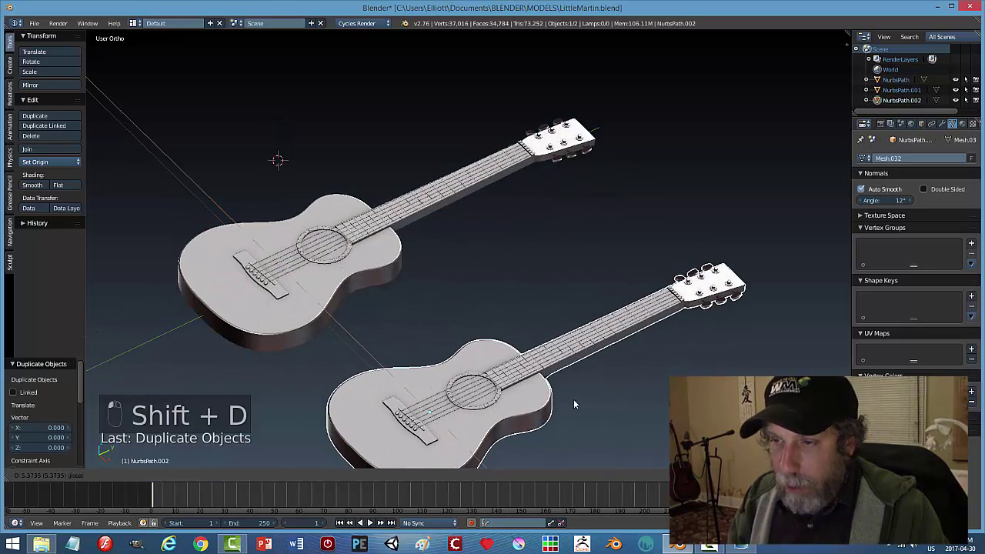
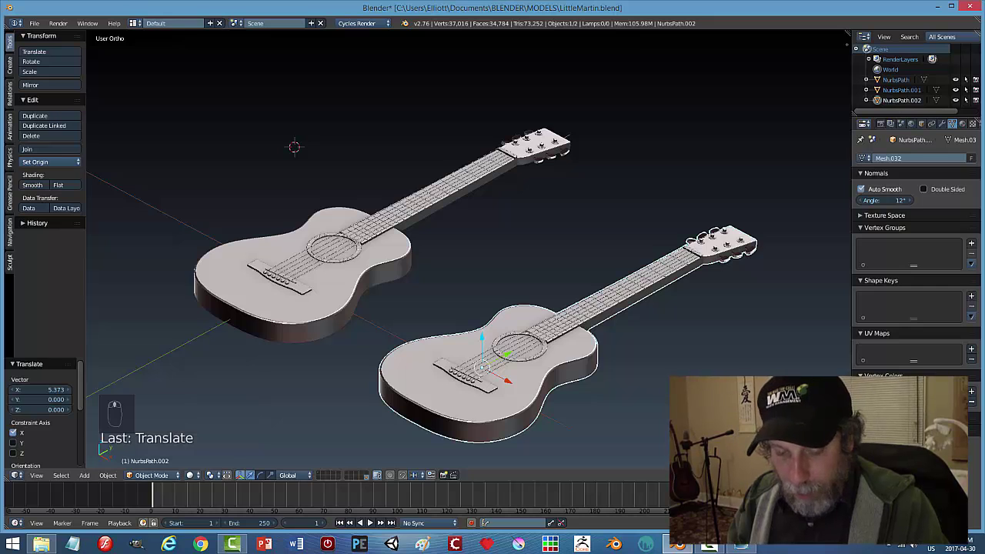
key(r)
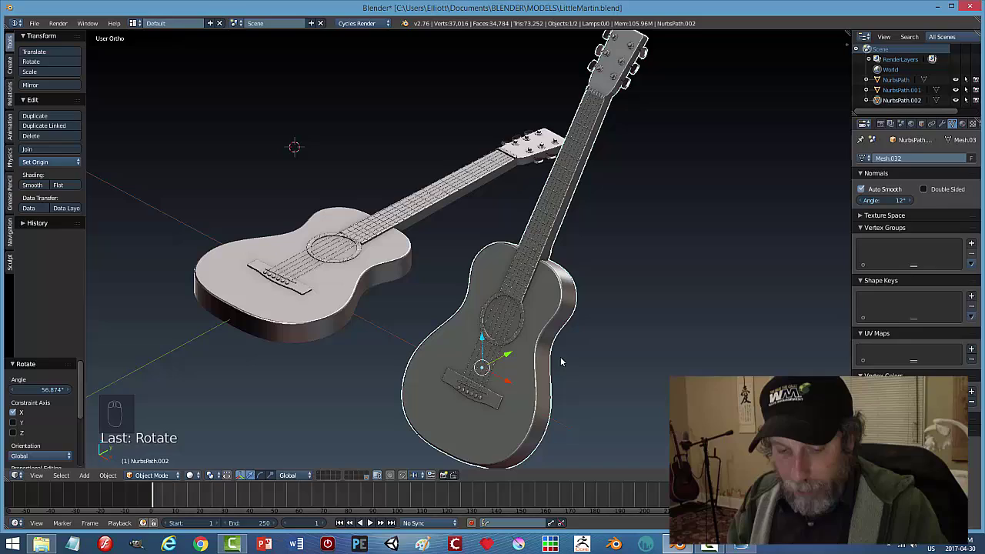
key(r)
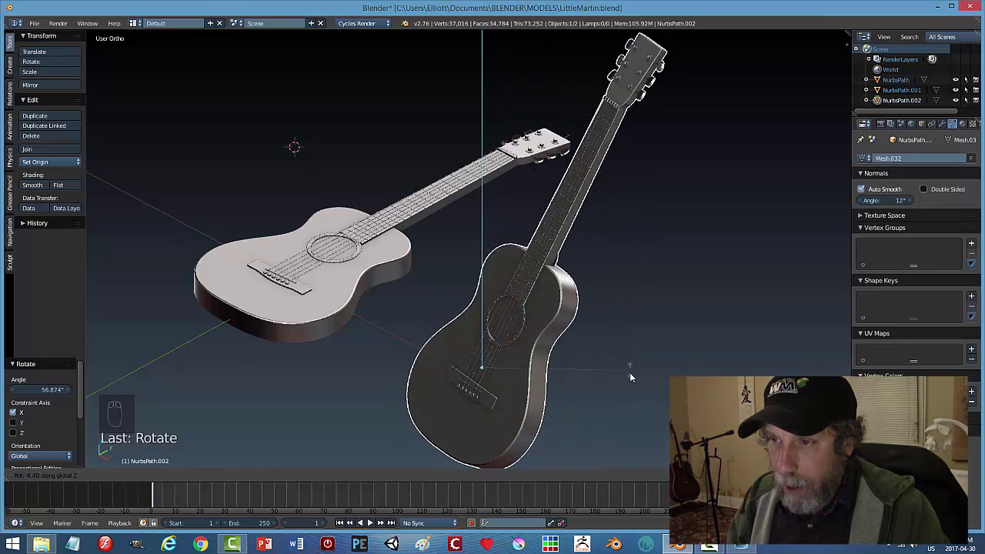
middle_click(411, 349)
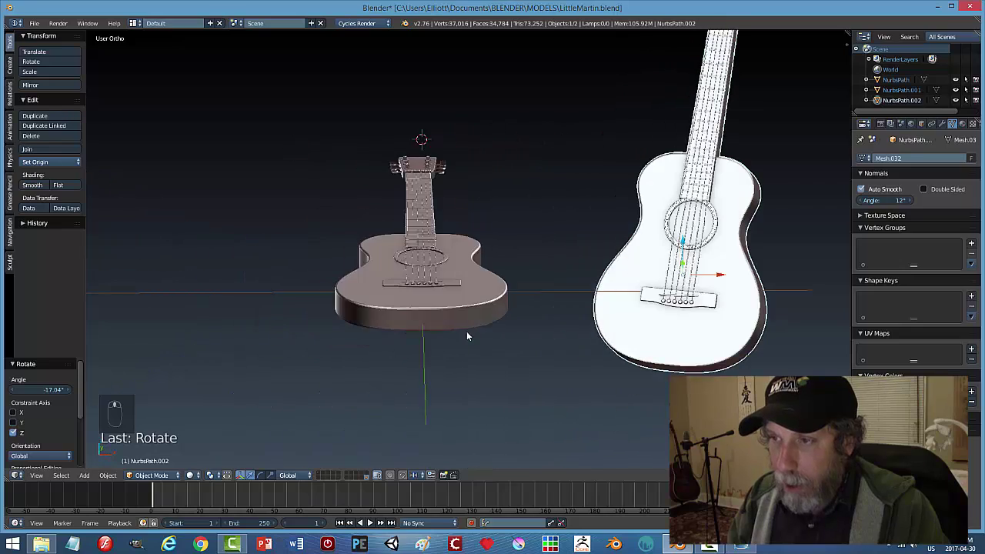